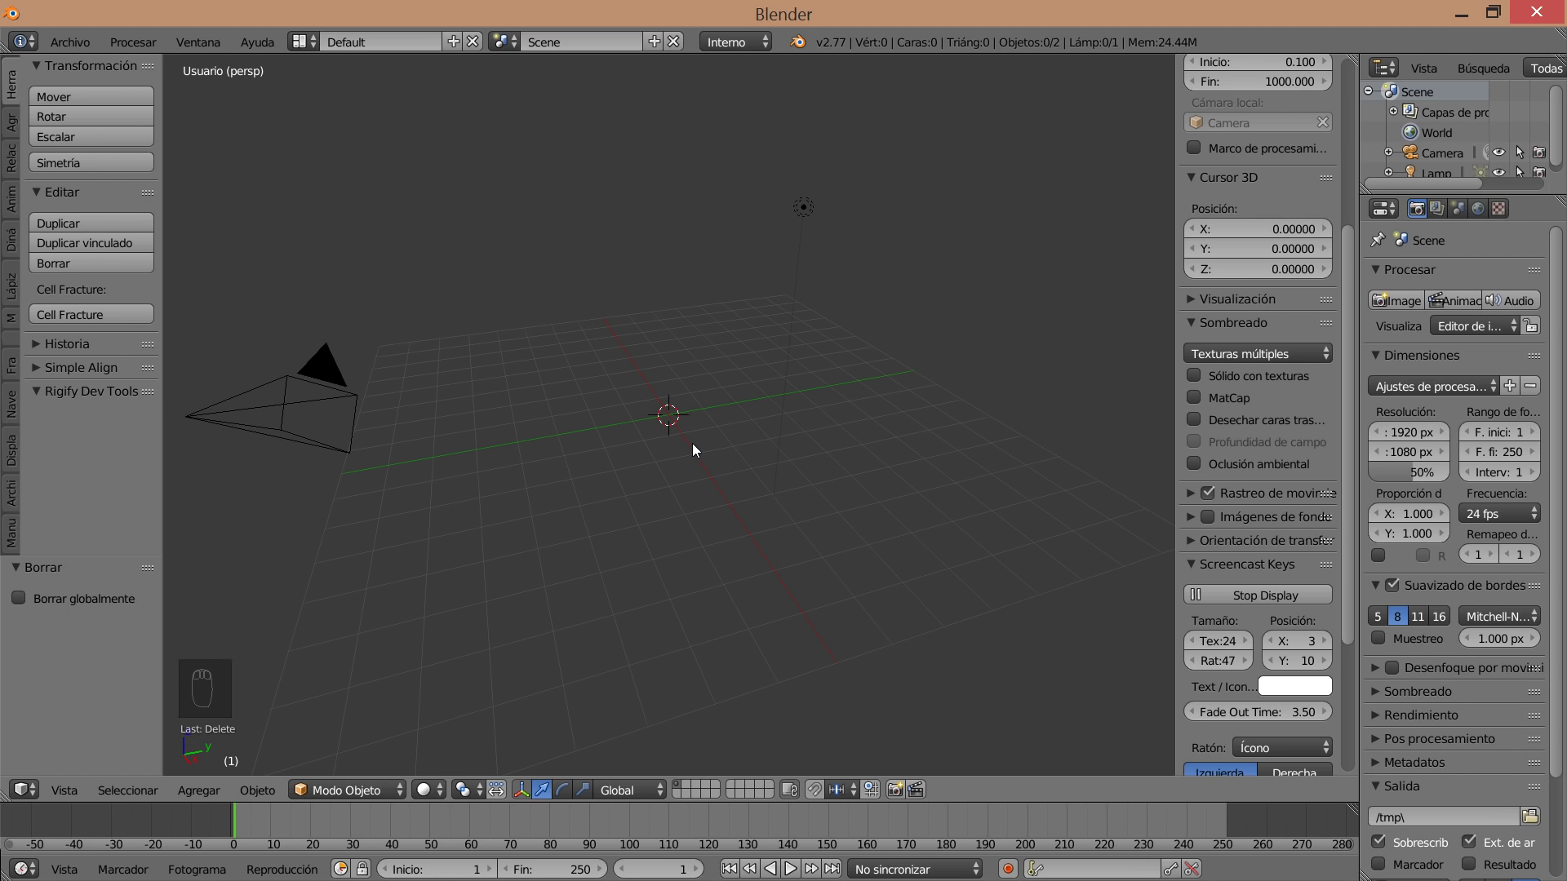
Add a plane at the scene centre and rotate it by -90 degrees to stand upright.
{"action": "key", "text": "shift+a"}
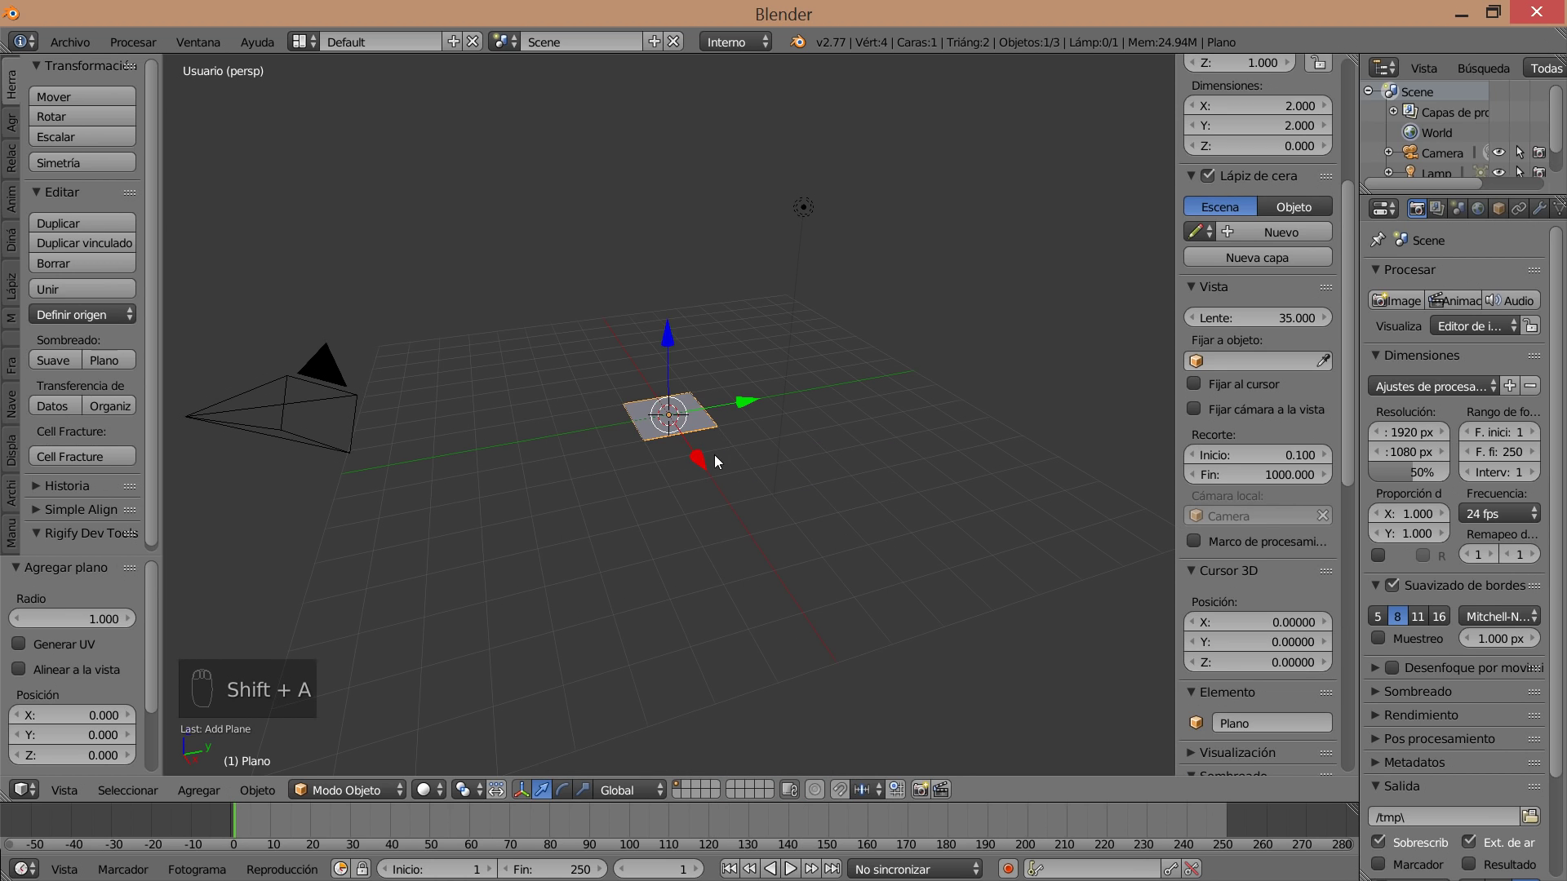
{"action": "middle_click", "coordinate": [682, 499]}
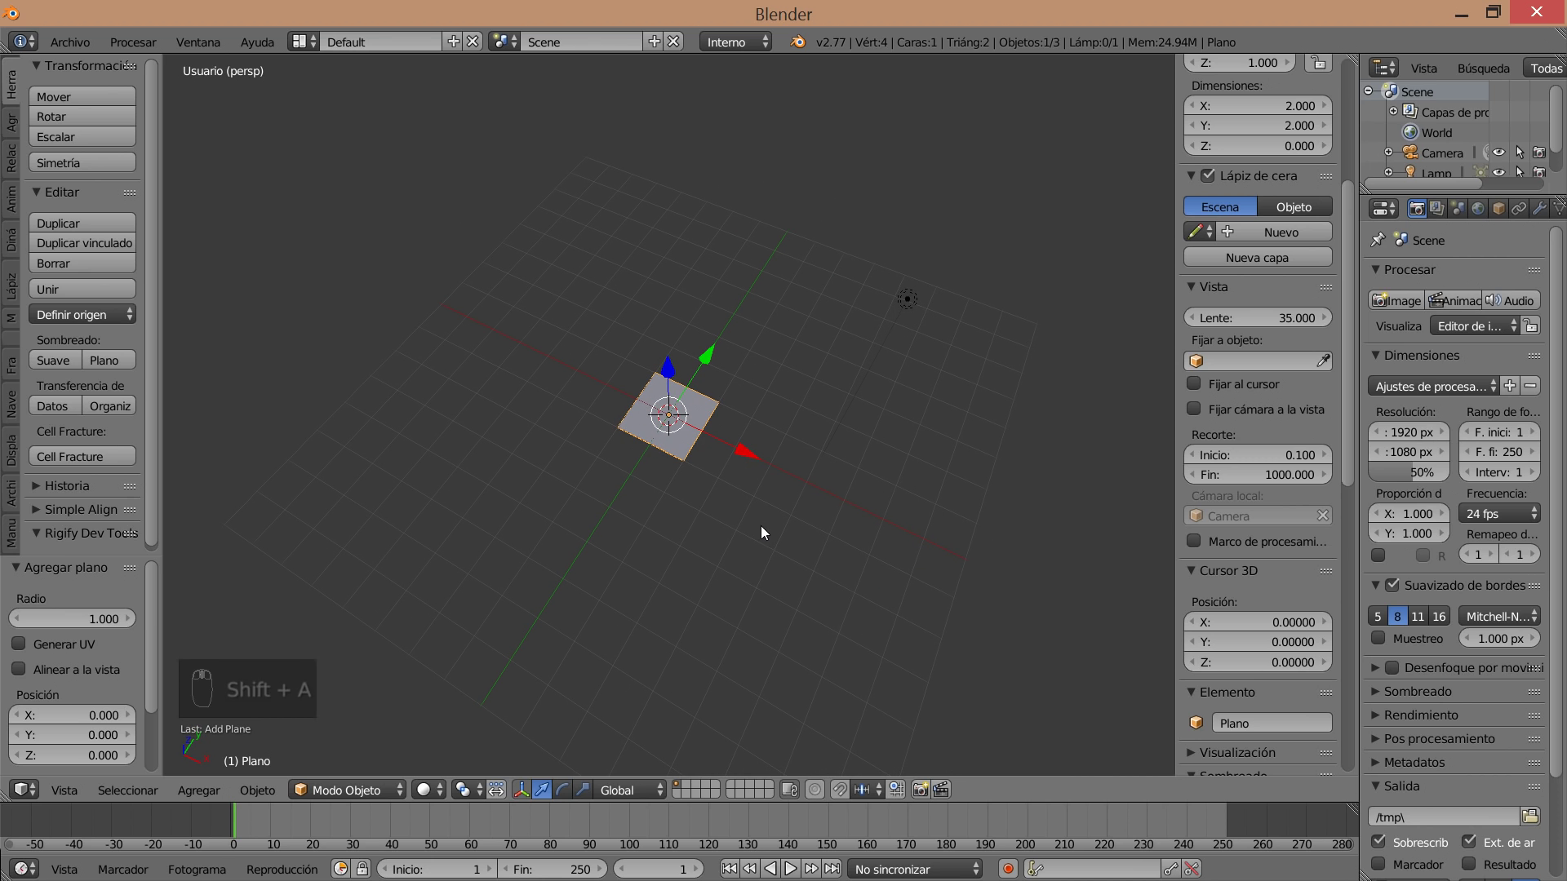
{"action": "key", "text": "y"}
{"action": "key", "text": "KP_Subtract"}
{"action": "key", "text": "KP_9"}
{"action": "key", "text": "KP_0"}
{"action": "key", "text": "KP_Enter"}
{"action": "key", "text": "Escape"}
{"action": "key", "text": "Escape"}
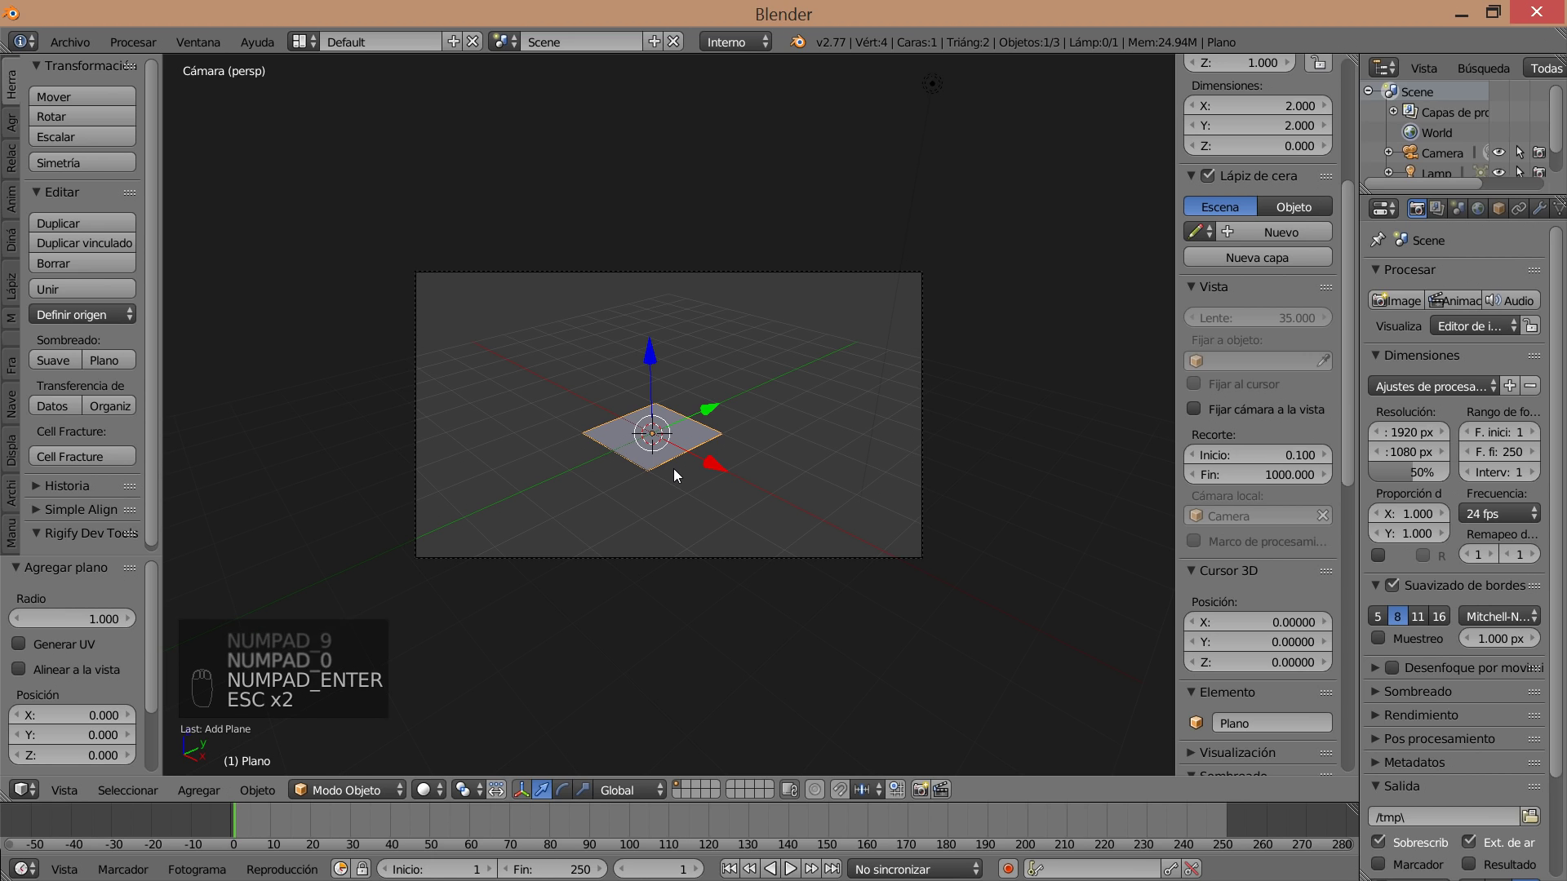
Check the upright plane through the camera and return to a free view of it.
{"action": "key", "text": "y"}
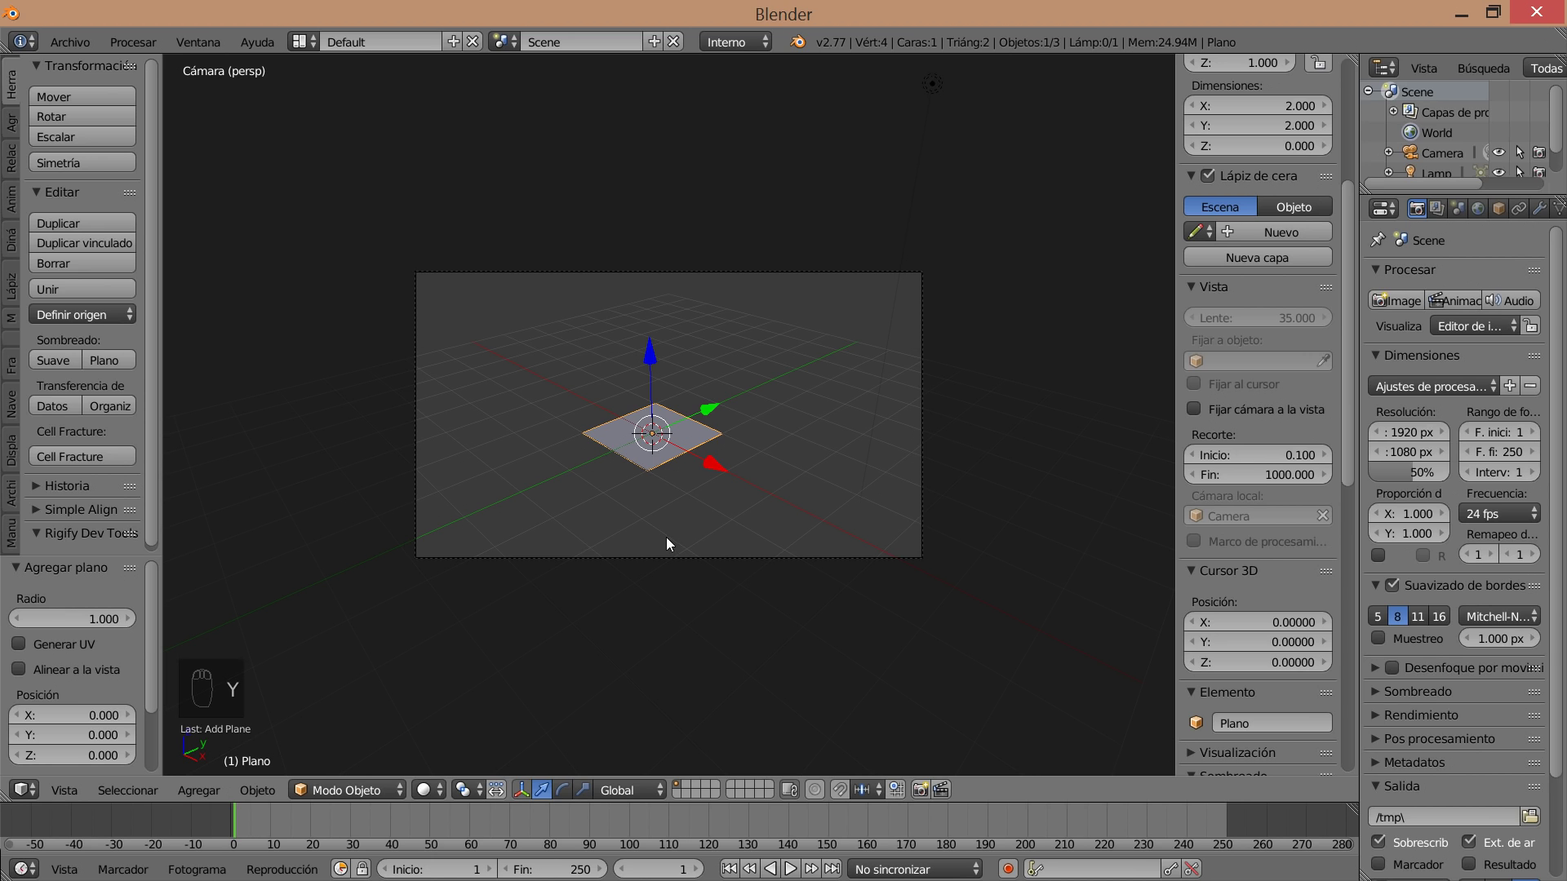
{"action": "key", "text": "r"}
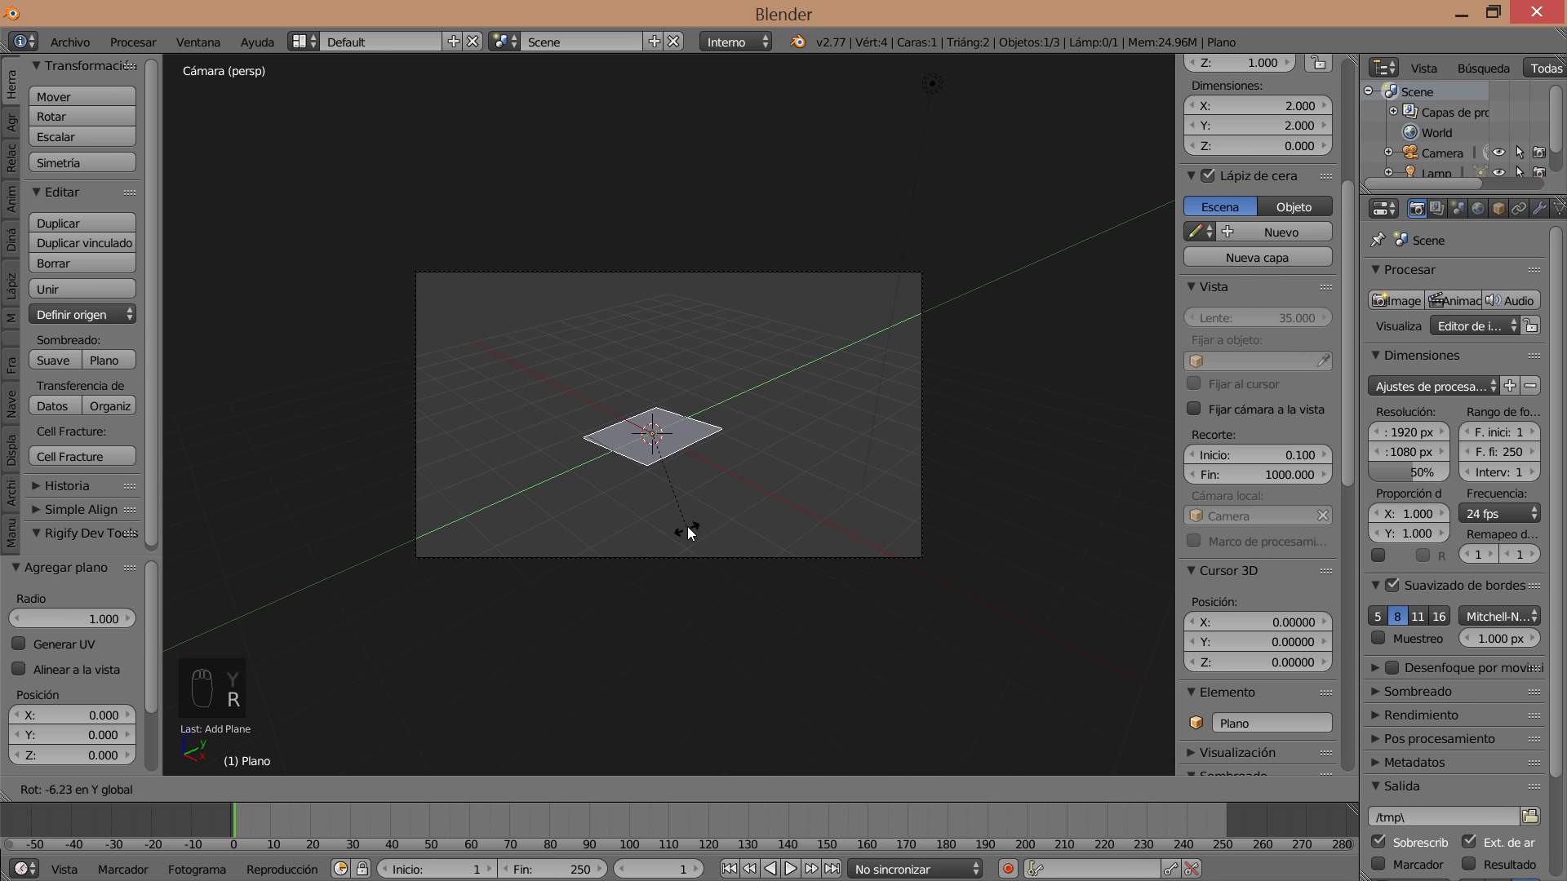
{"action": "middle_click", "coordinate": [583, 510]}
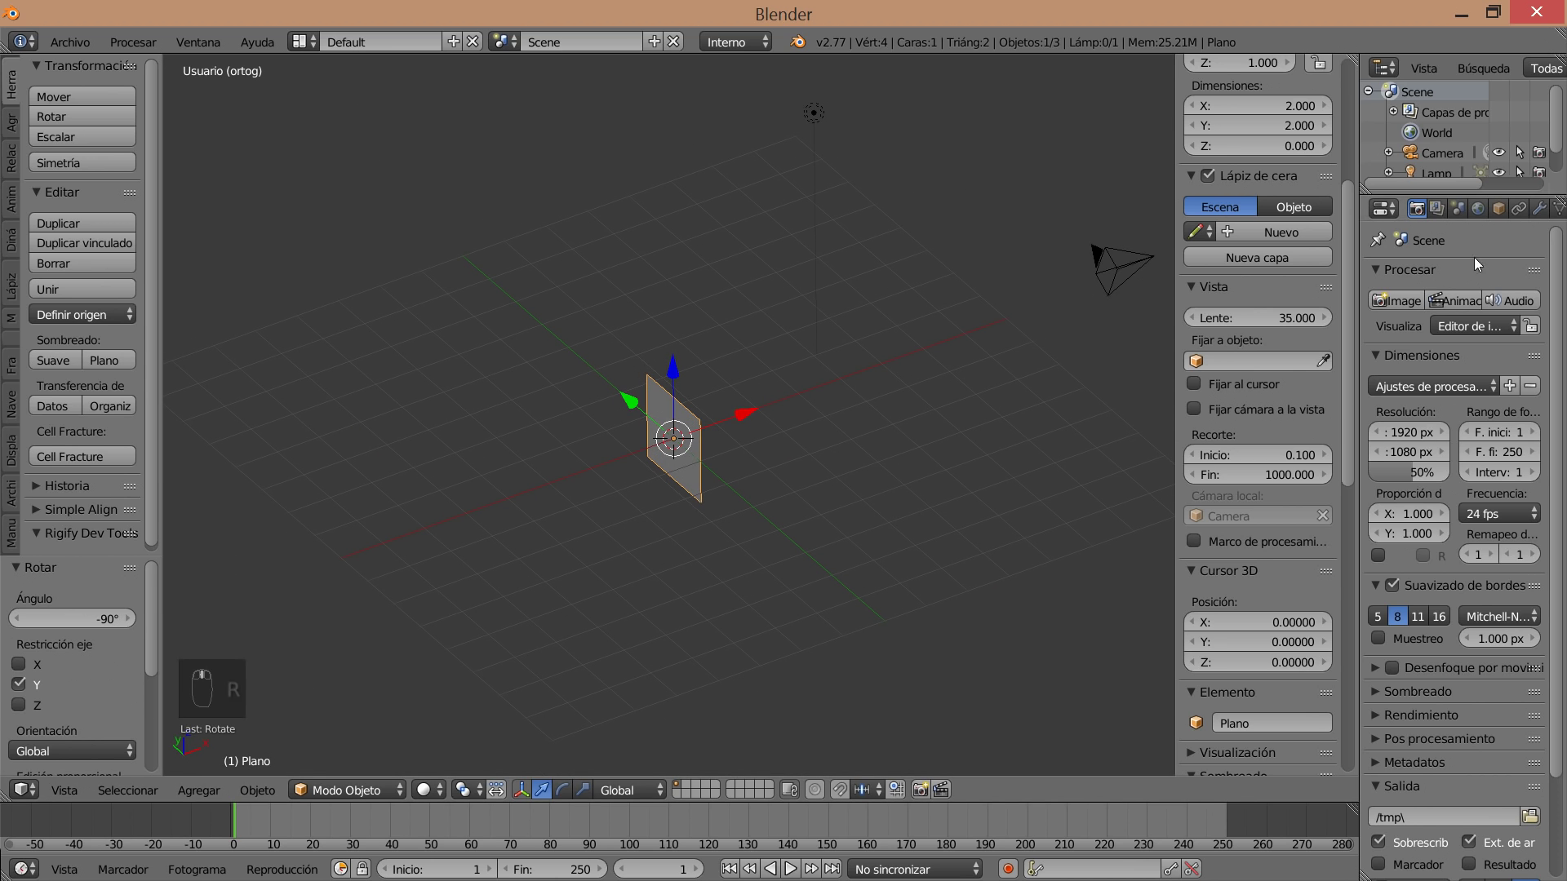
Give the plane a Mirror modifier and scale it in Edit Mode into a larger, taller panel.
{"action": "left_click_drag", "start_coordinate": [1544, 215], "coordinate": [1088, 502]}
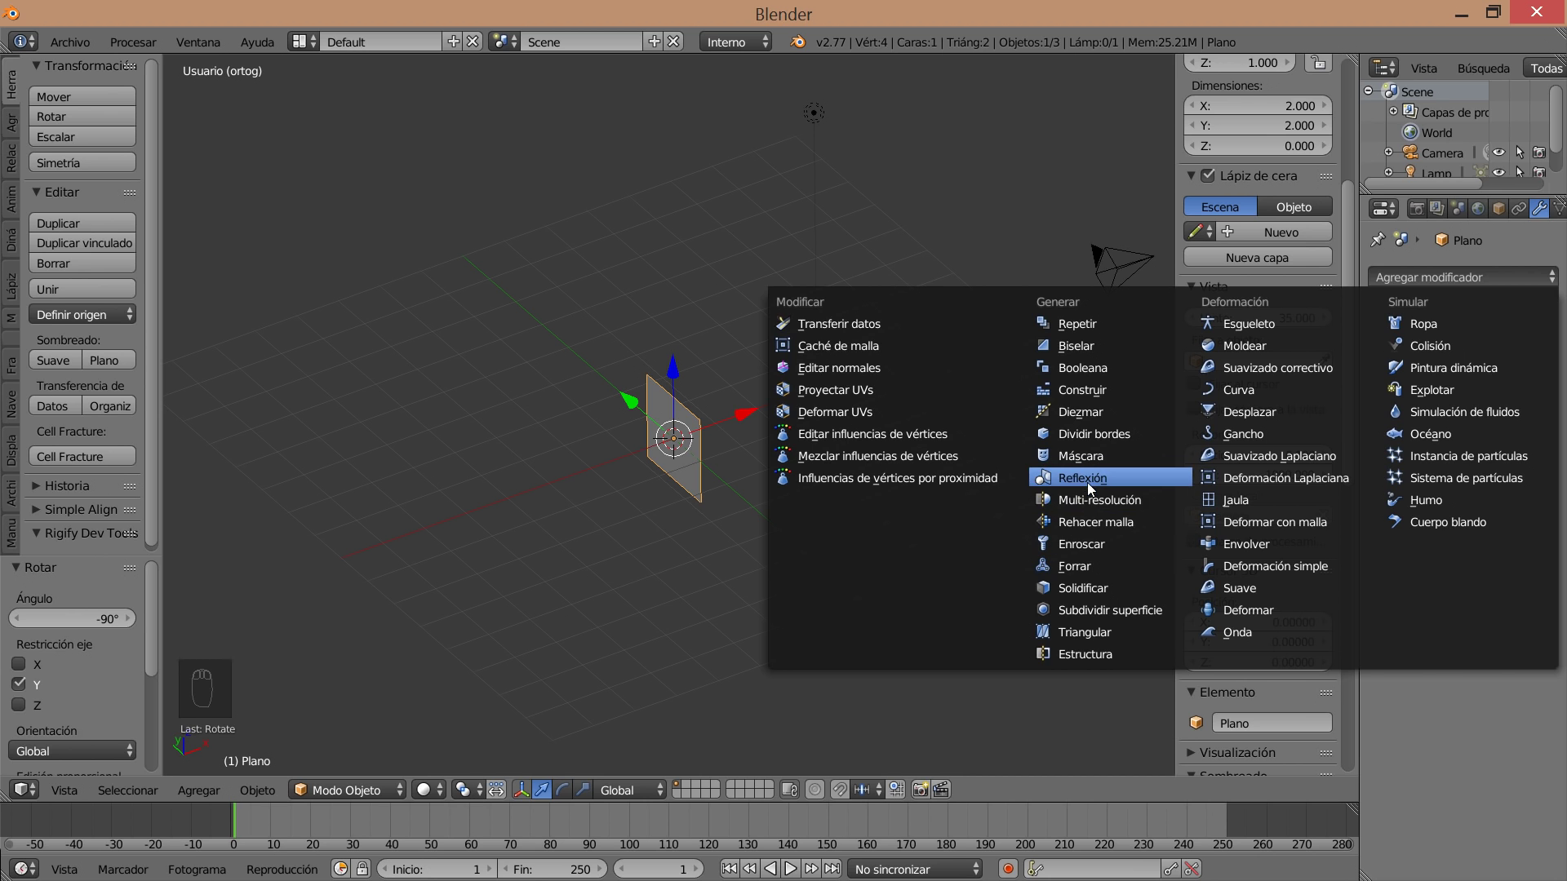
{"action": "key", "text": "Tab"}
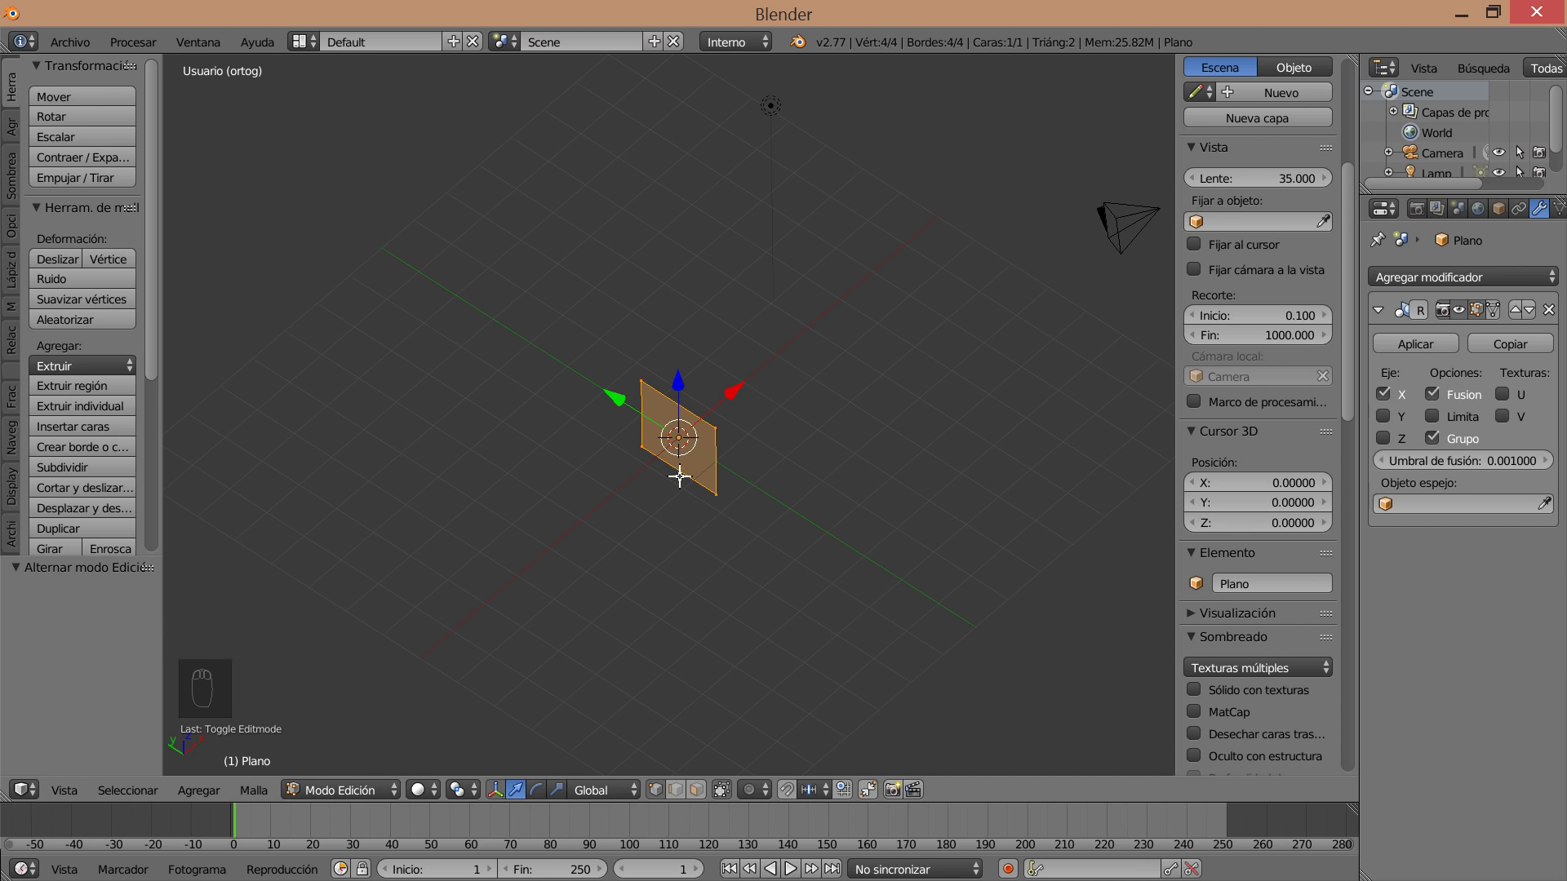
{"action": "key", "text": "ctrl+r"}
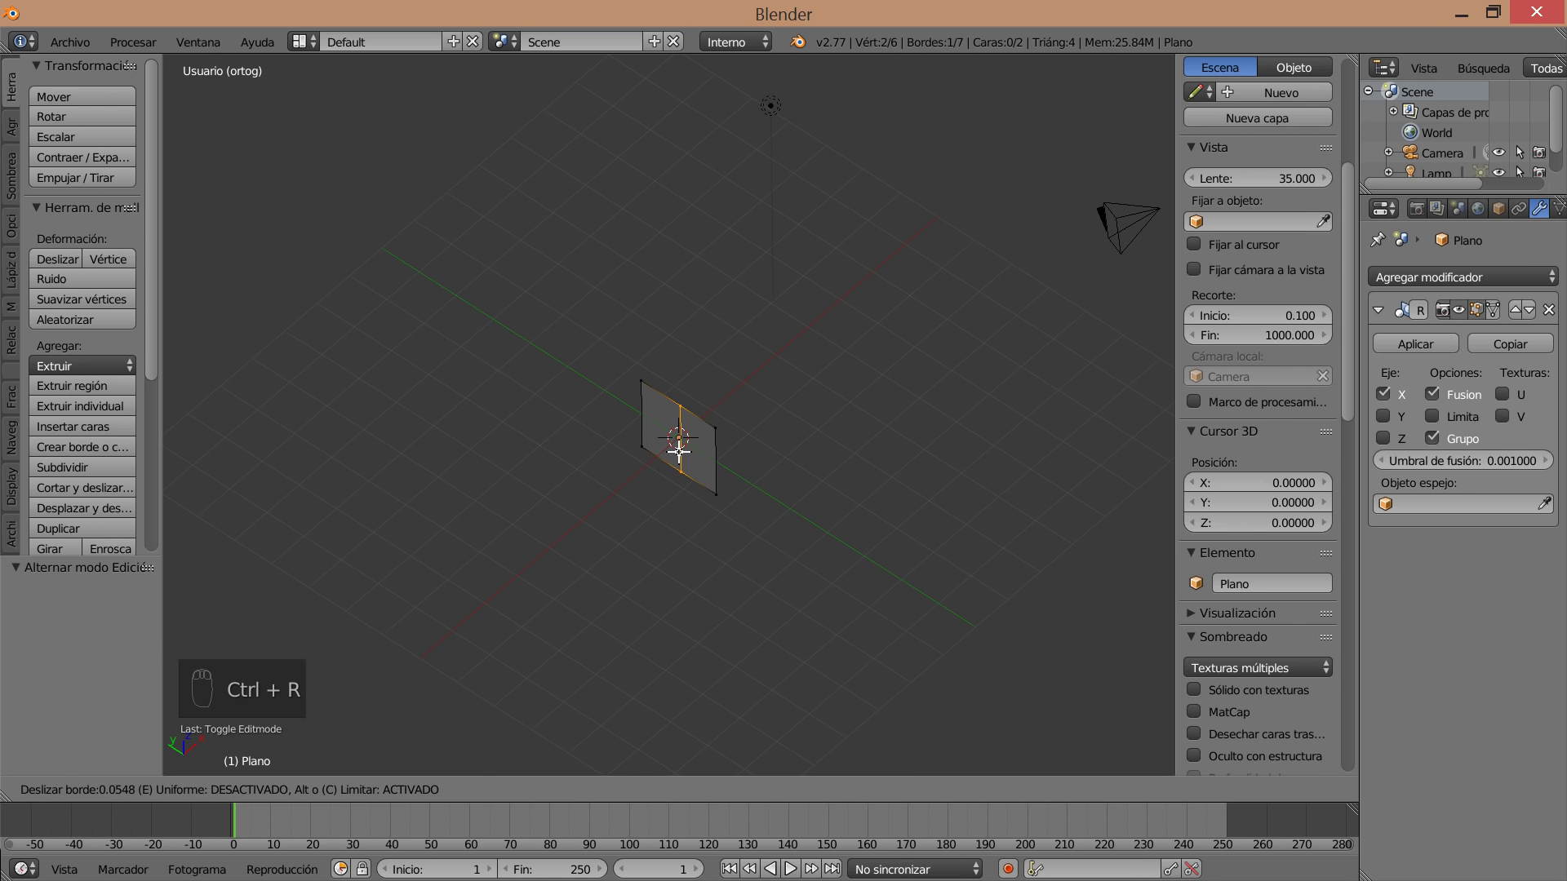
{"action": "left_click_drag", "start_coordinate": [761, 553], "coordinate": [594, 444]}
{"action": "left_click_drag", "start_coordinate": [594, 444], "coordinate": [638, 538]}
Add a horizontal loop cut and slide it down near the panel's bottom edge.
{"action": "key", "text": "ctrl+r"}
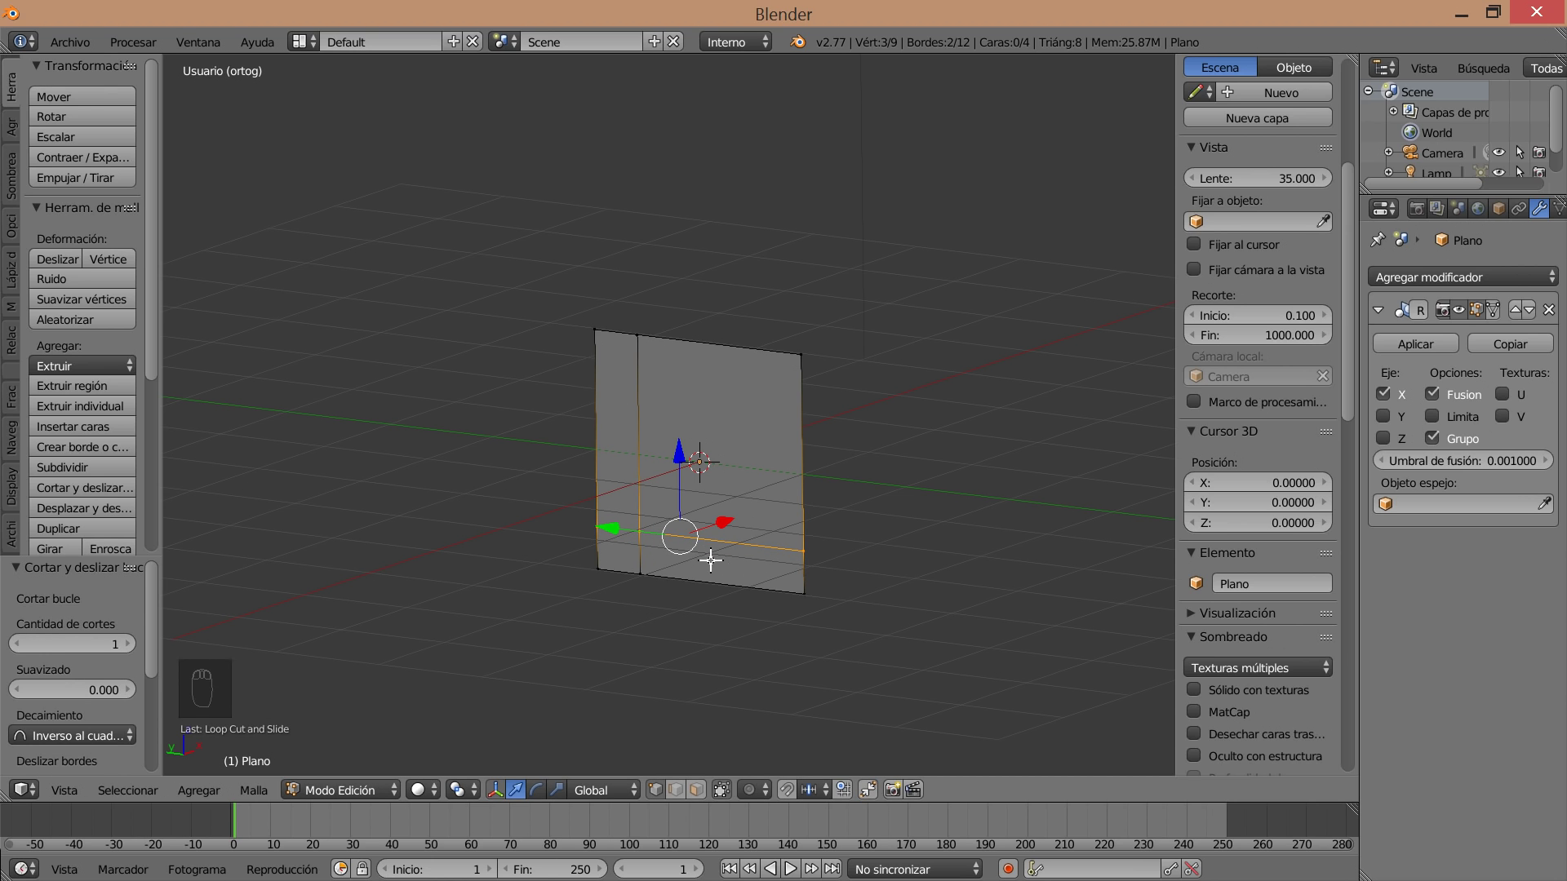
{"action": "left_click_drag", "start_coordinate": [730, 595], "coordinate": [752, 429]}
Delete the panel's upper faces and switch the Mirror modifier from the X axis to Z.
{"action": "left_click", "coordinate": [705, 788]}
{"action": "right_click", "coordinate": [751, 430]}
{"action": "key", "text": "Delete"}
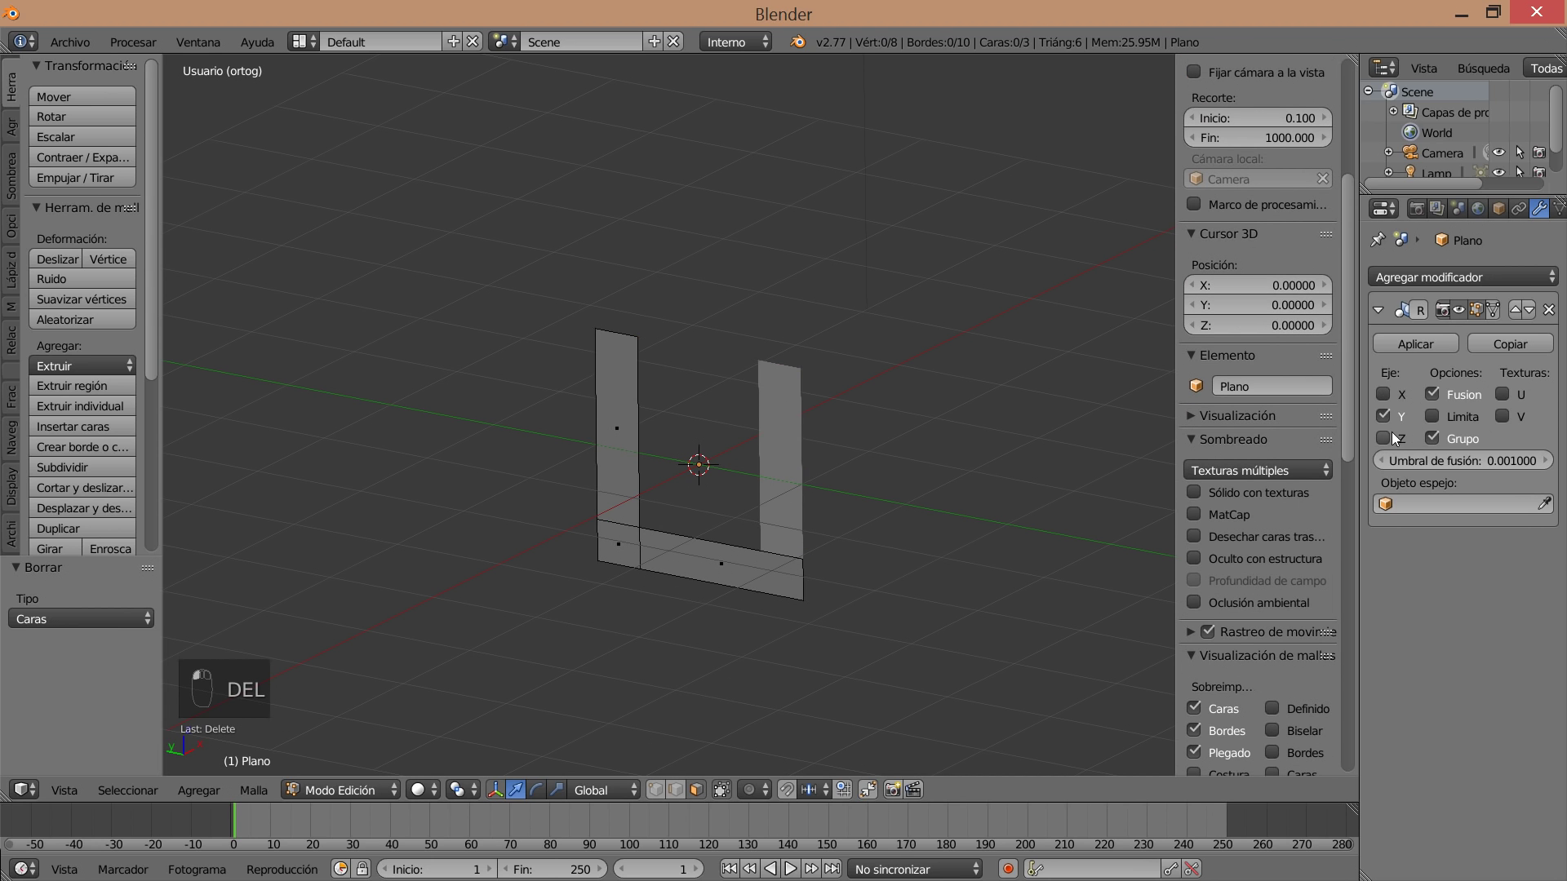
{"action": "left_click_drag", "start_coordinate": [1399, 446], "coordinate": [687, 630]}
{"action": "left_click_drag", "start_coordinate": [754, 611], "coordinate": [604, 609]}
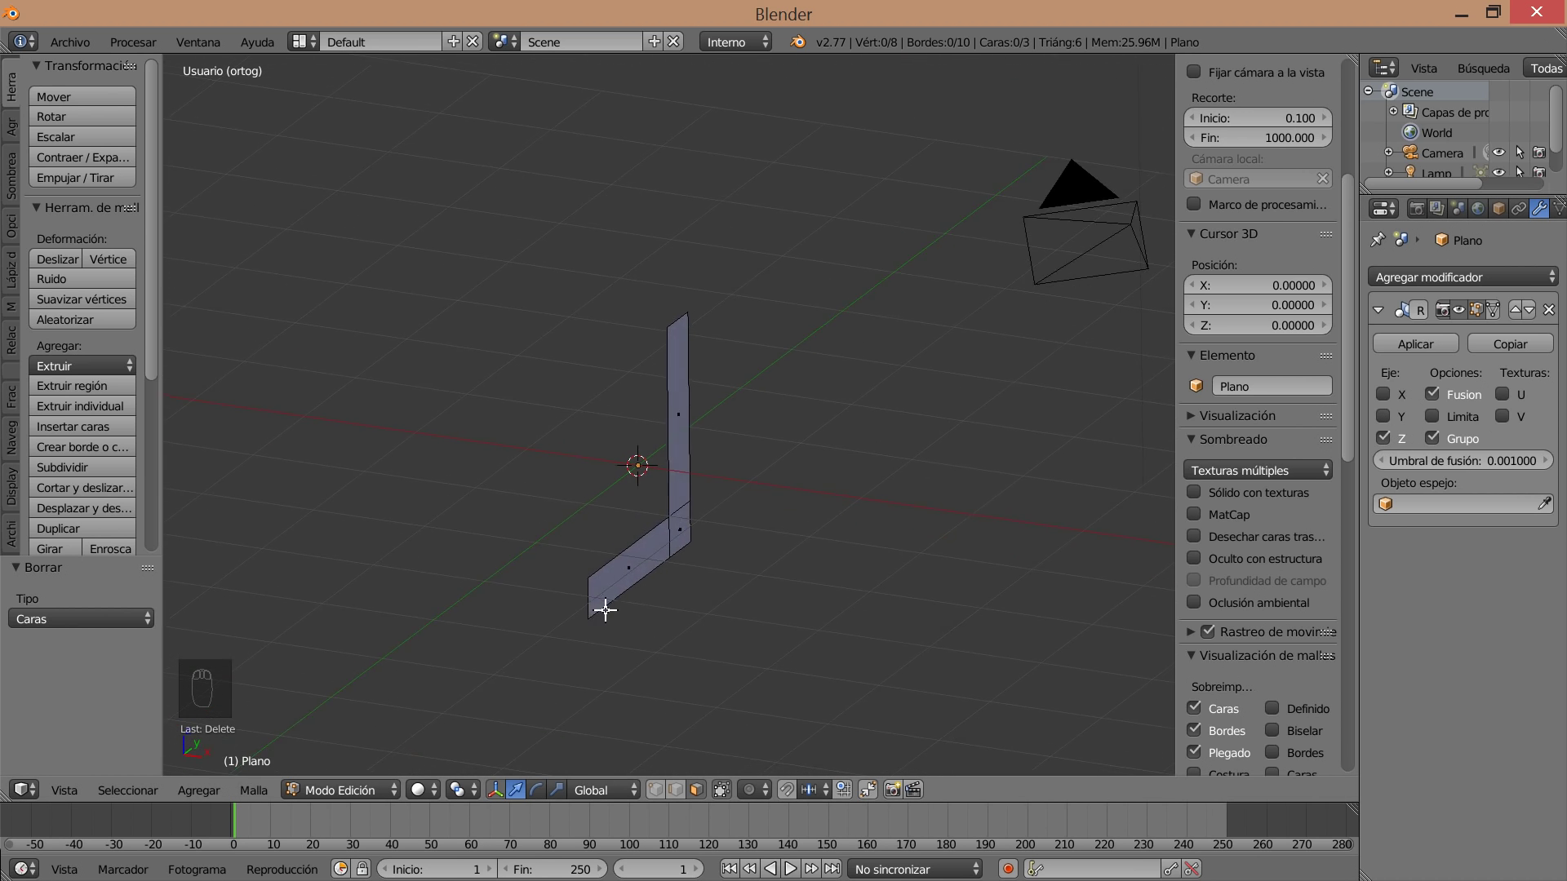
Pull the seat's front vertex outward to set the length of the L-shaped seat strip.
{"action": "left_click_drag", "start_coordinate": [682, 569], "coordinate": [706, 323]}
{"action": "key", "text": "Tab"}
{"action": "key", "text": "Tab"}
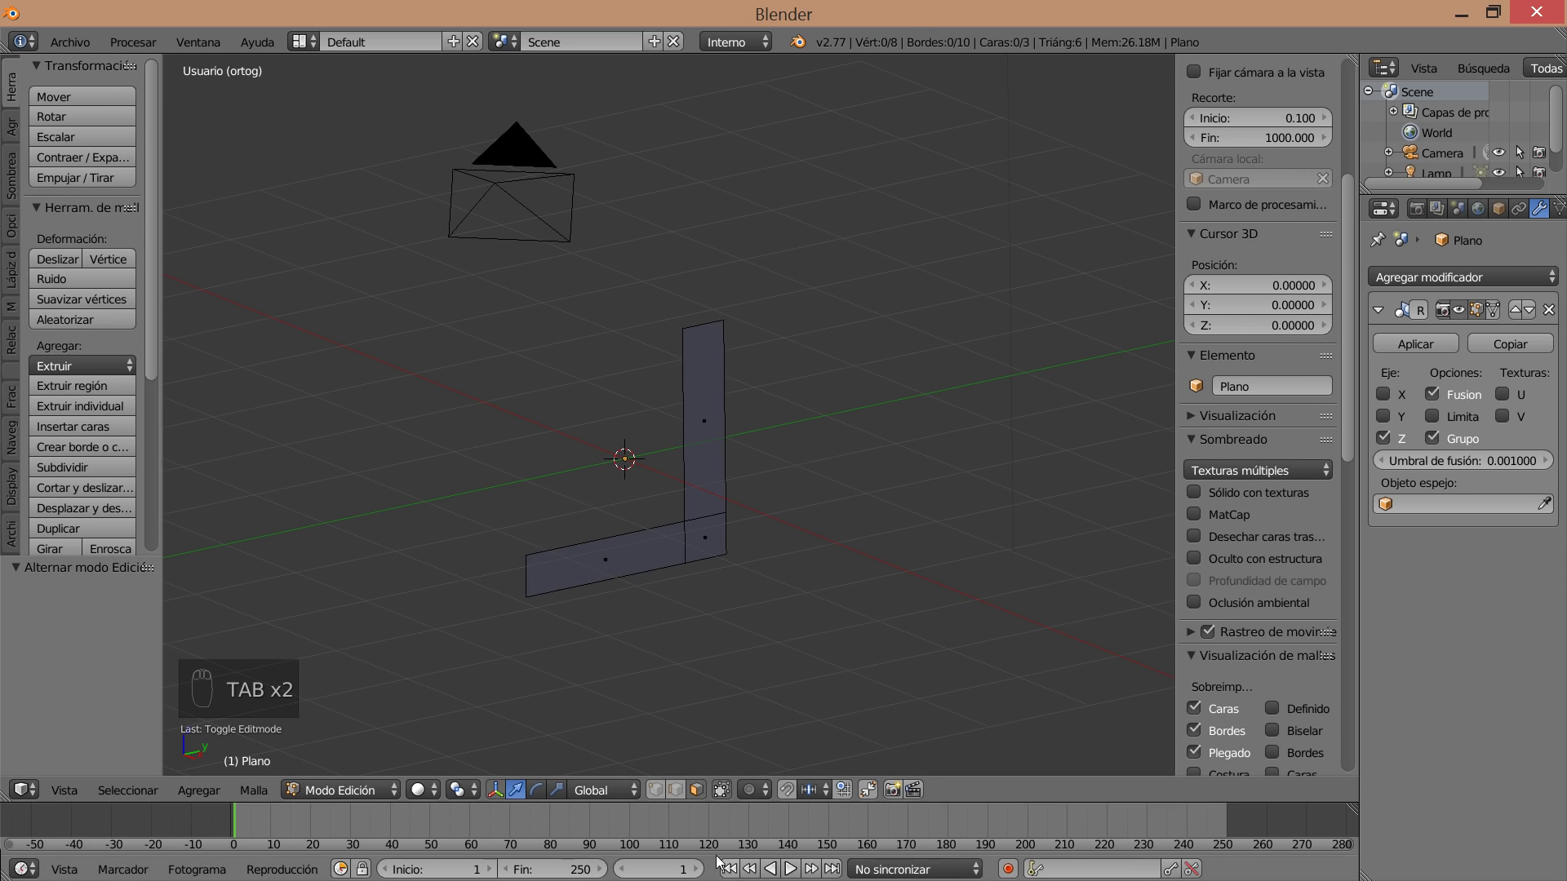
{"action": "left_click_drag", "start_coordinate": [721, 708], "coordinate": [535, 576]}
{"action": "left_click_drag", "start_coordinate": [705, 318], "coordinate": [555, 564]}
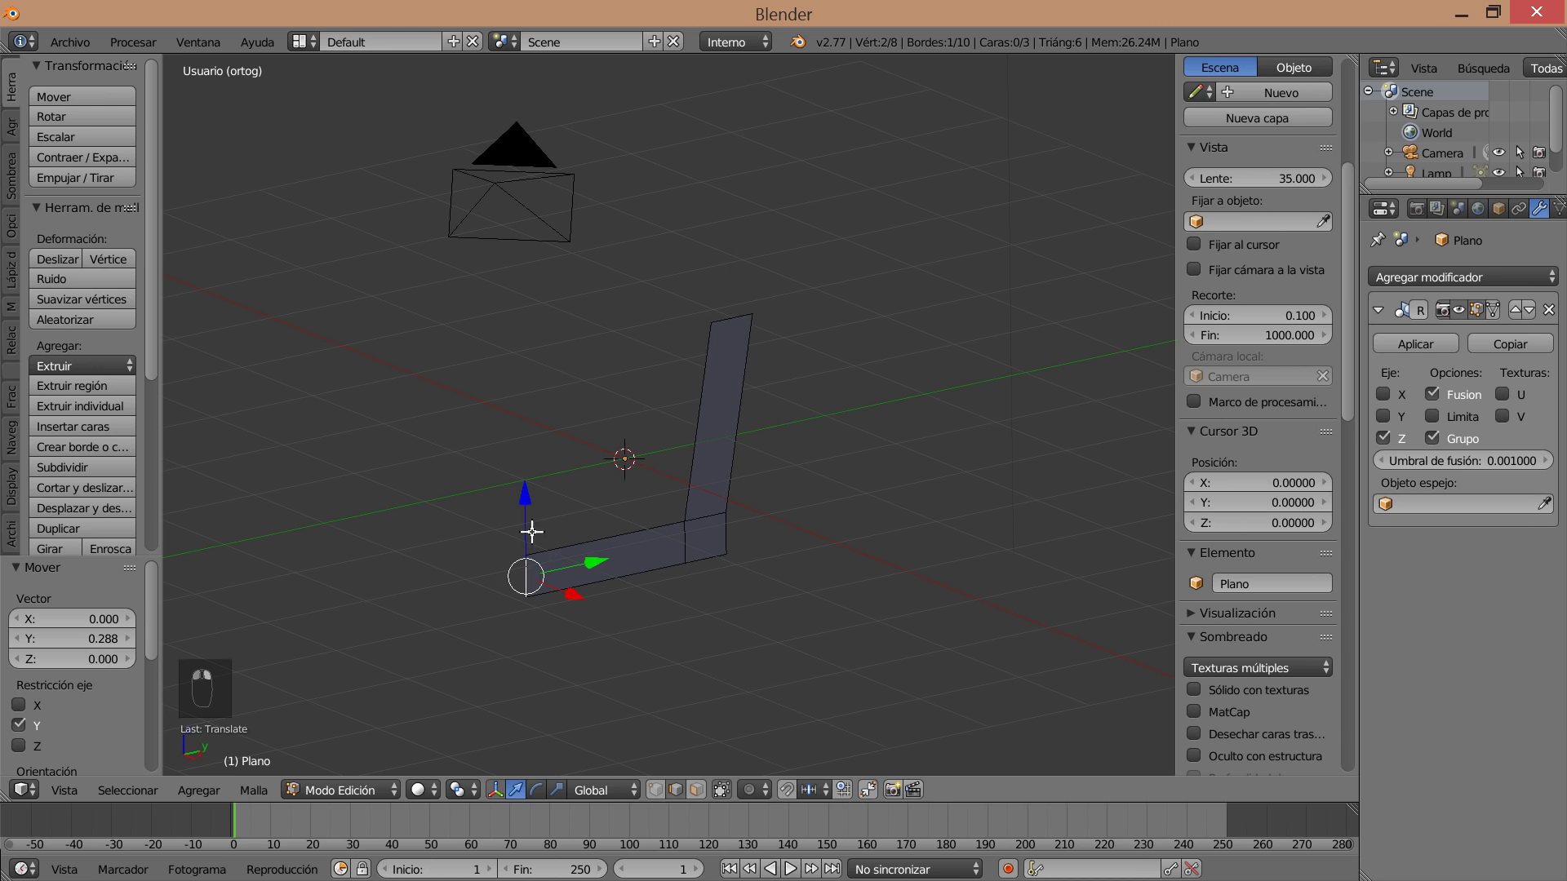
{"action": "right_click", "coordinate": [519, 501]}
{"action": "left_click_drag", "start_coordinate": [712, 606], "coordinate": [752, 316]}
{"action": "left_click_drag", "start_coordinate": [667, 597], "coordinate": [763, 226]}
{"action": "left_click_drag", "start_coordinate": [773, 75], "coordinate": [828, 165]}
{"action": "left_click_drag", "start_coordinate": [772, 74], "coordinate": [827, 695]}
Raise the backrest's top vertices into a long, slightly reclined backrest strip.
{"action": "right_click", "coordinate": [735, 657]}
{"action": "left_click_drag", "start_coordinate": [827, 695], "coordinate": [669, 566]}
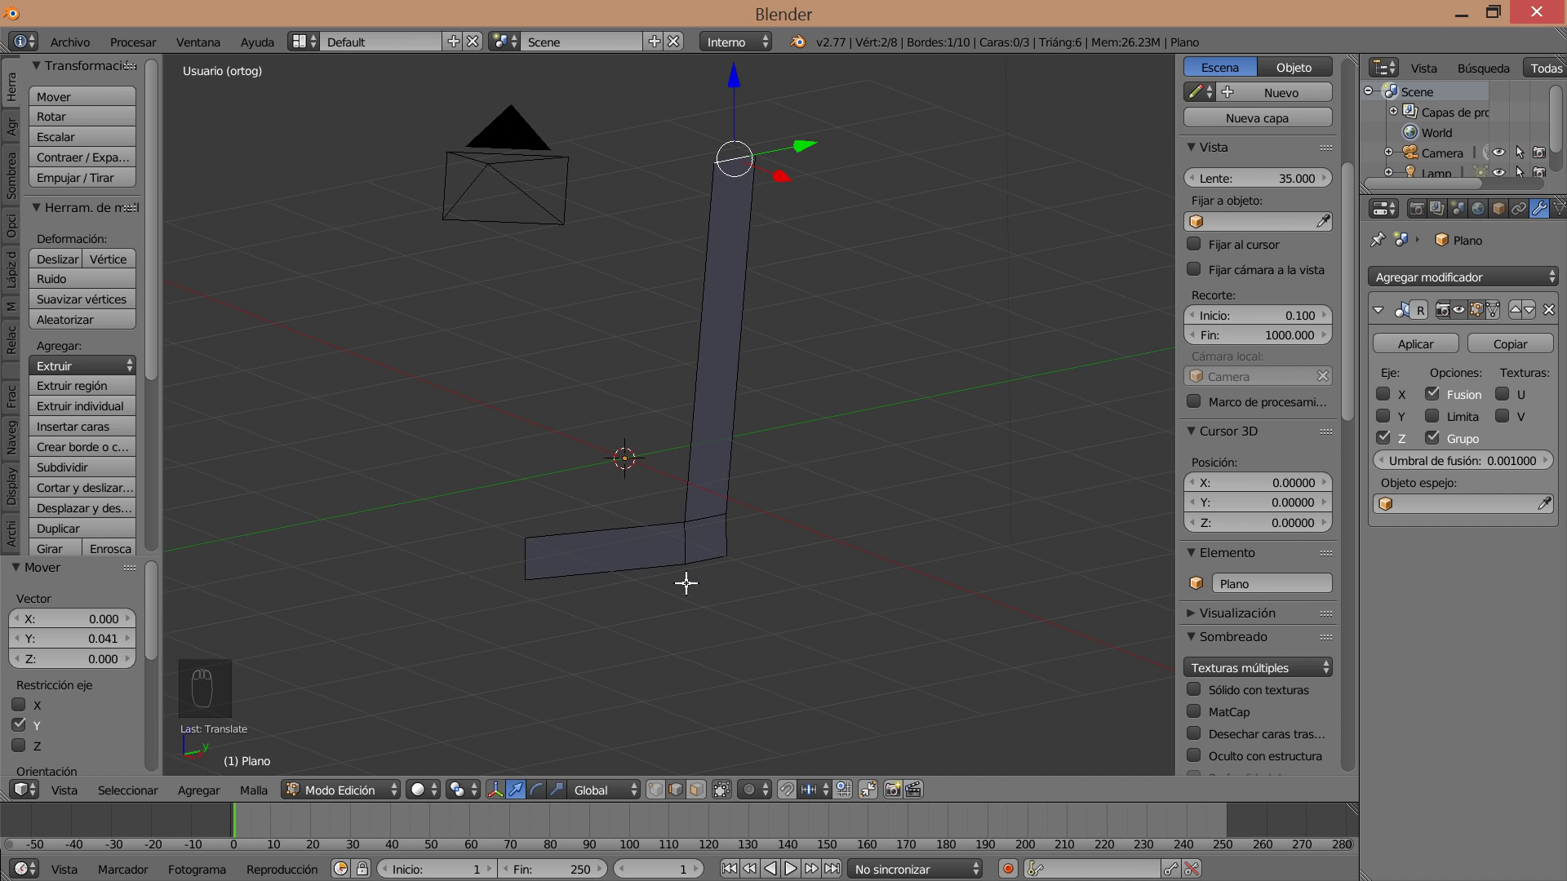
{"action": "scroll", "scroll_direction": "up", "scroll_amount": 3}
{"action": "left_click_drag", "start_coordinate": [711, 512], "coordinate": [747, 479]}
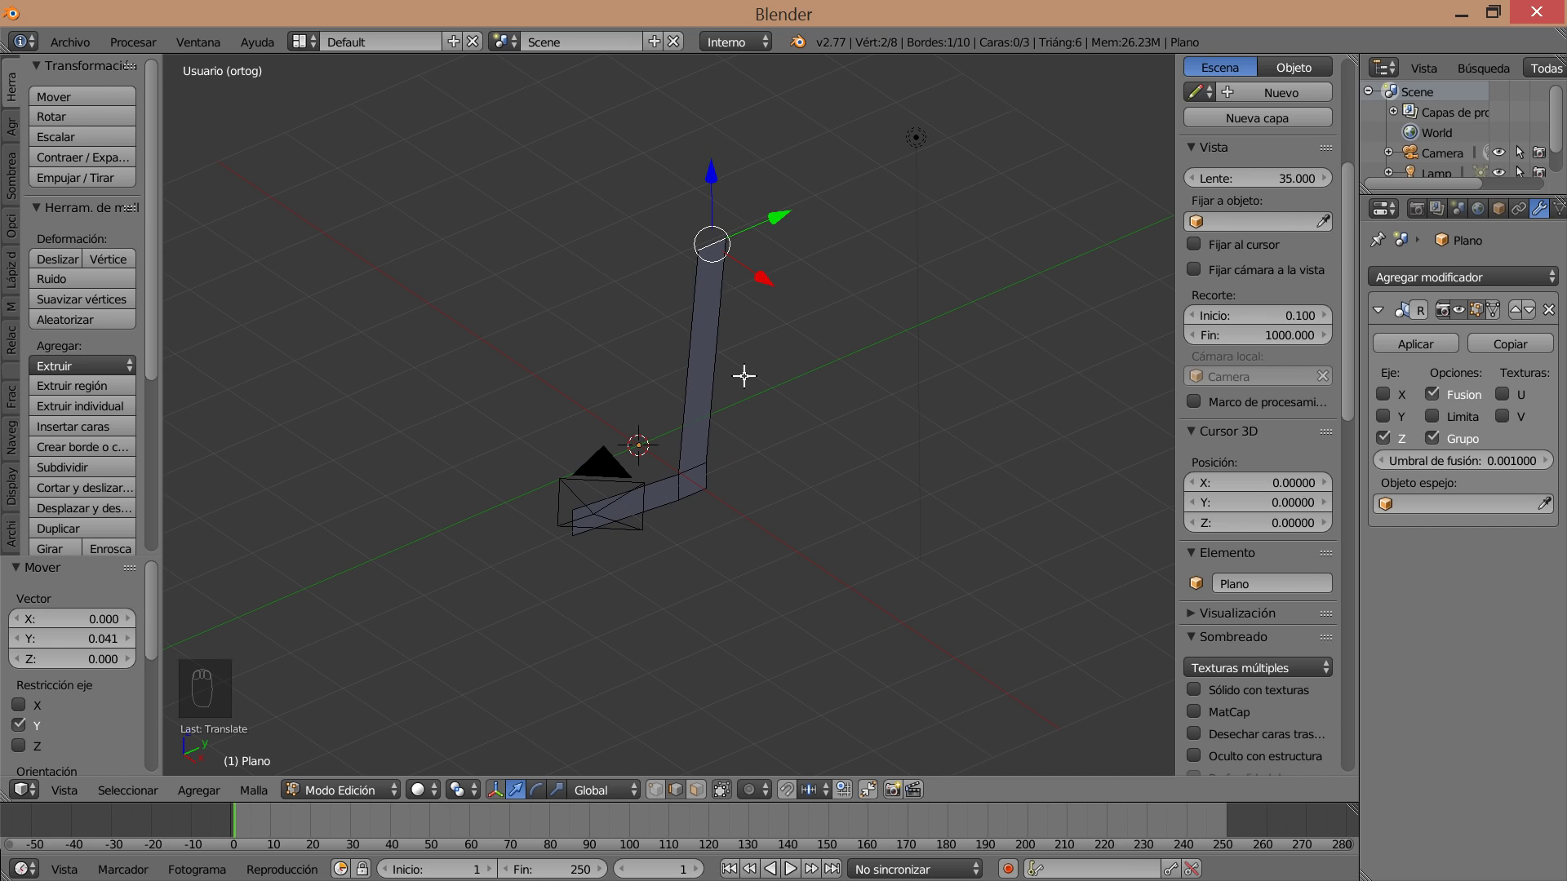
{"action": "left_click_drag", "start_coordinate": [712, 178], "coordinate": [730, 136]}
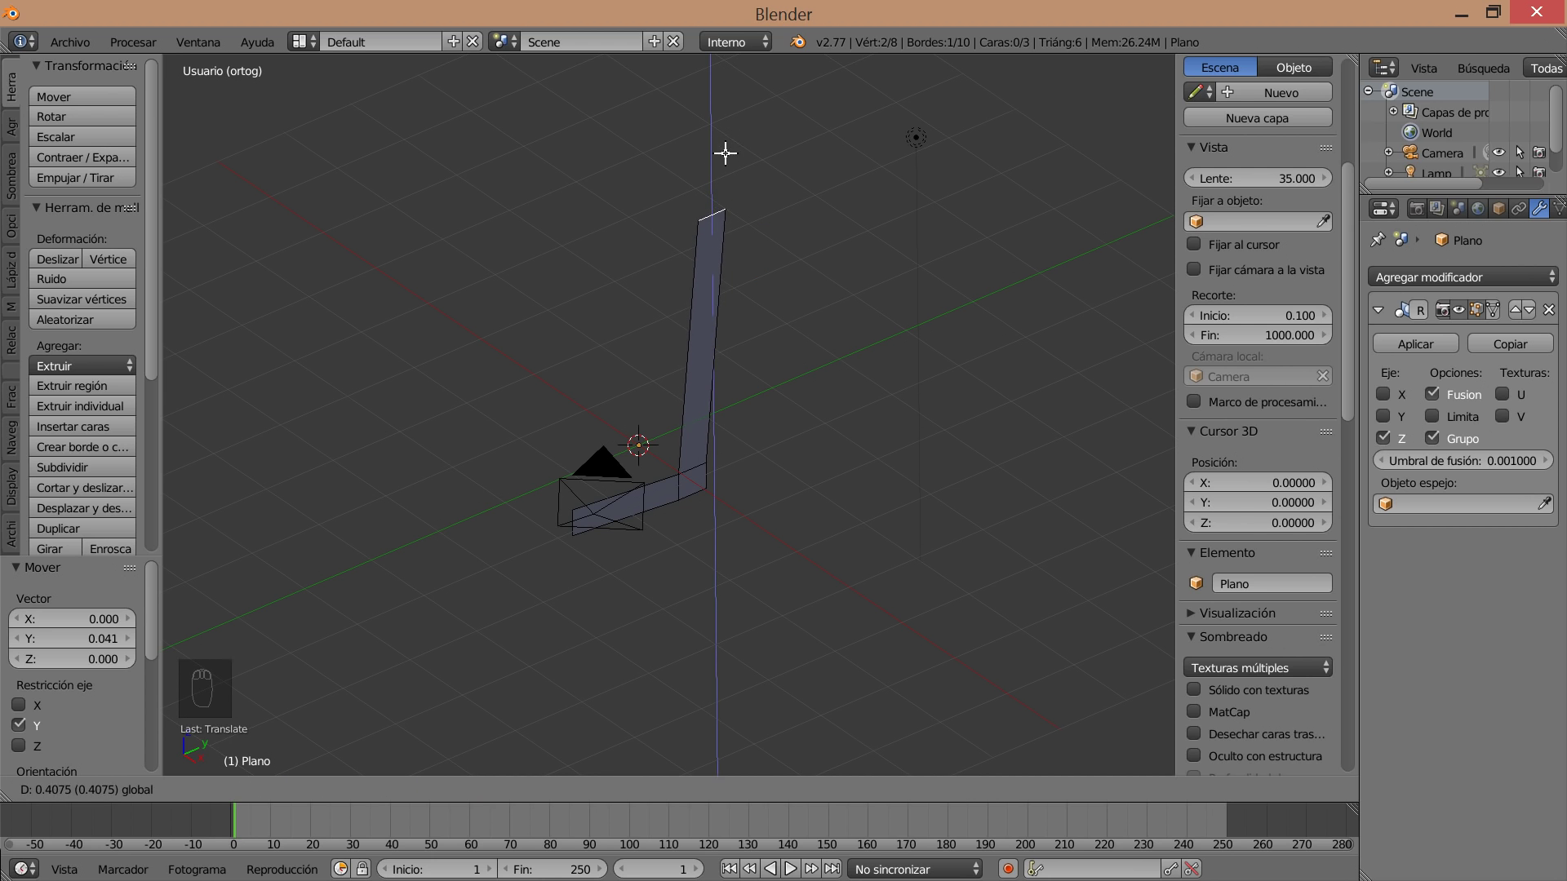
{"action": "middle_click", "coordinate": [853, 378]}
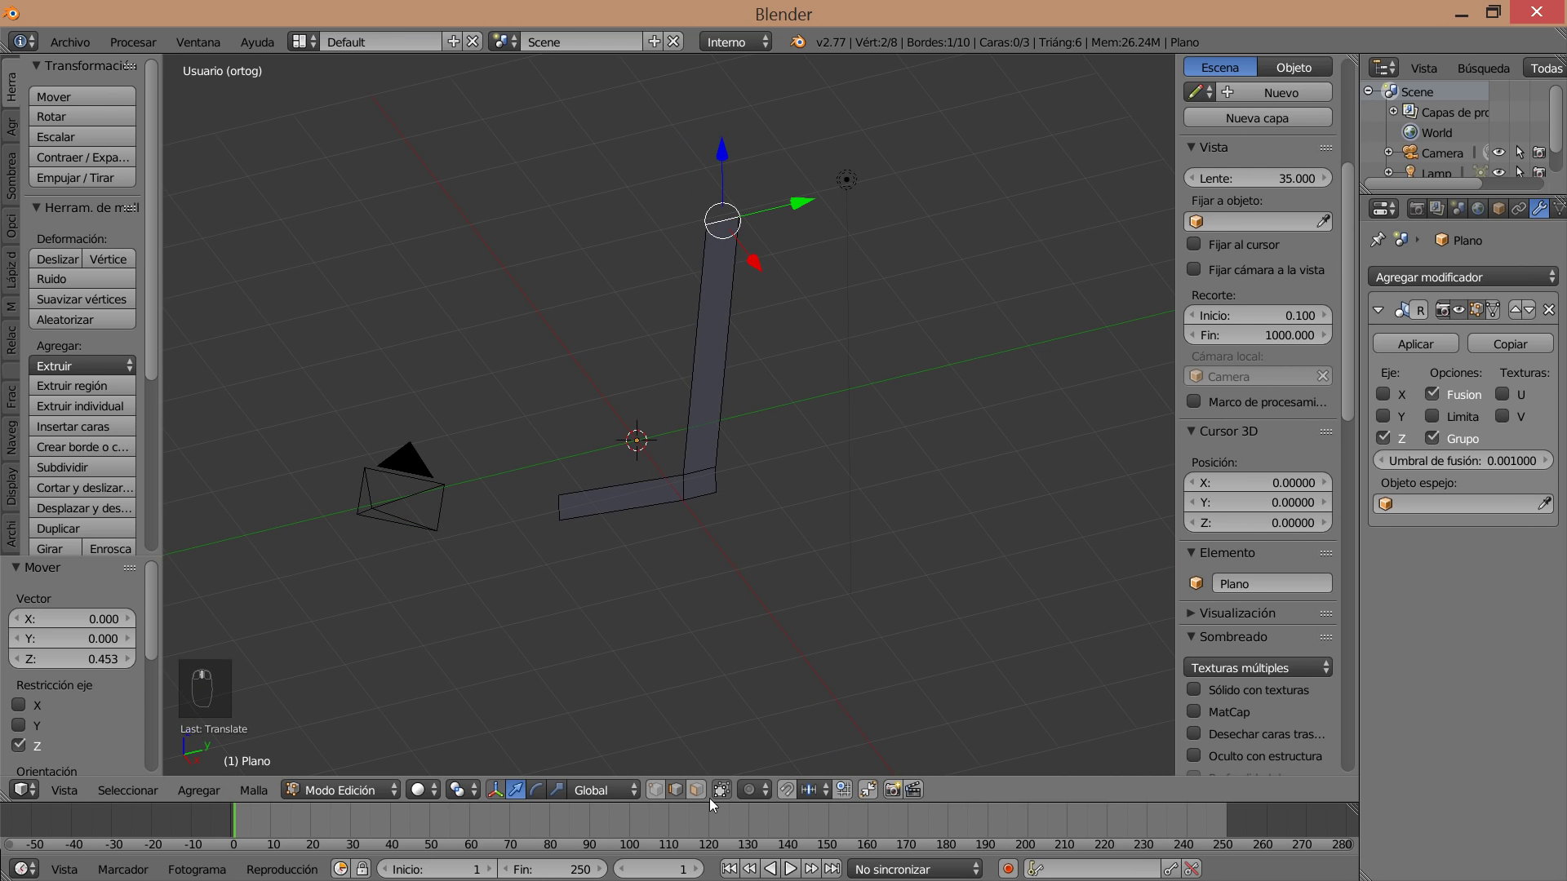
Extrude the whole L-shaped profile sideways into a solid seat and backrest.
{"action": "left_click_drag", "start_coordinate": [699, 797], "coordinate": [696, 512]}
{"action": "left_click_drag", "start_coordinate": [704, 372], "coordinate": [696, 522]}
{"action": "key", "text": "a"}
{"action": "key", "text": "a"}
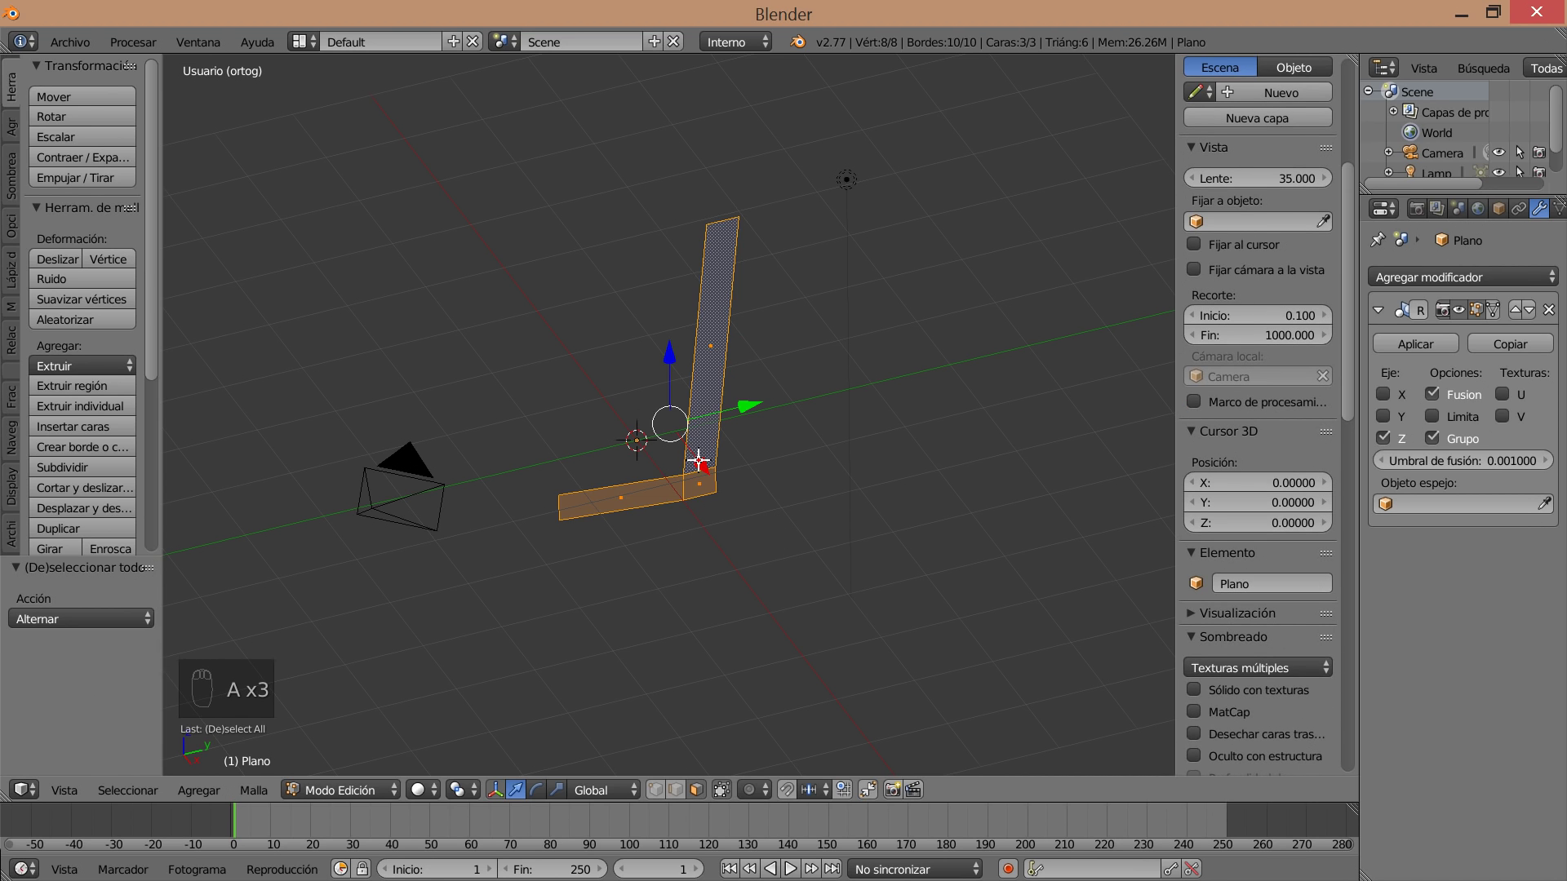
{"action": "key", "text": "e"}
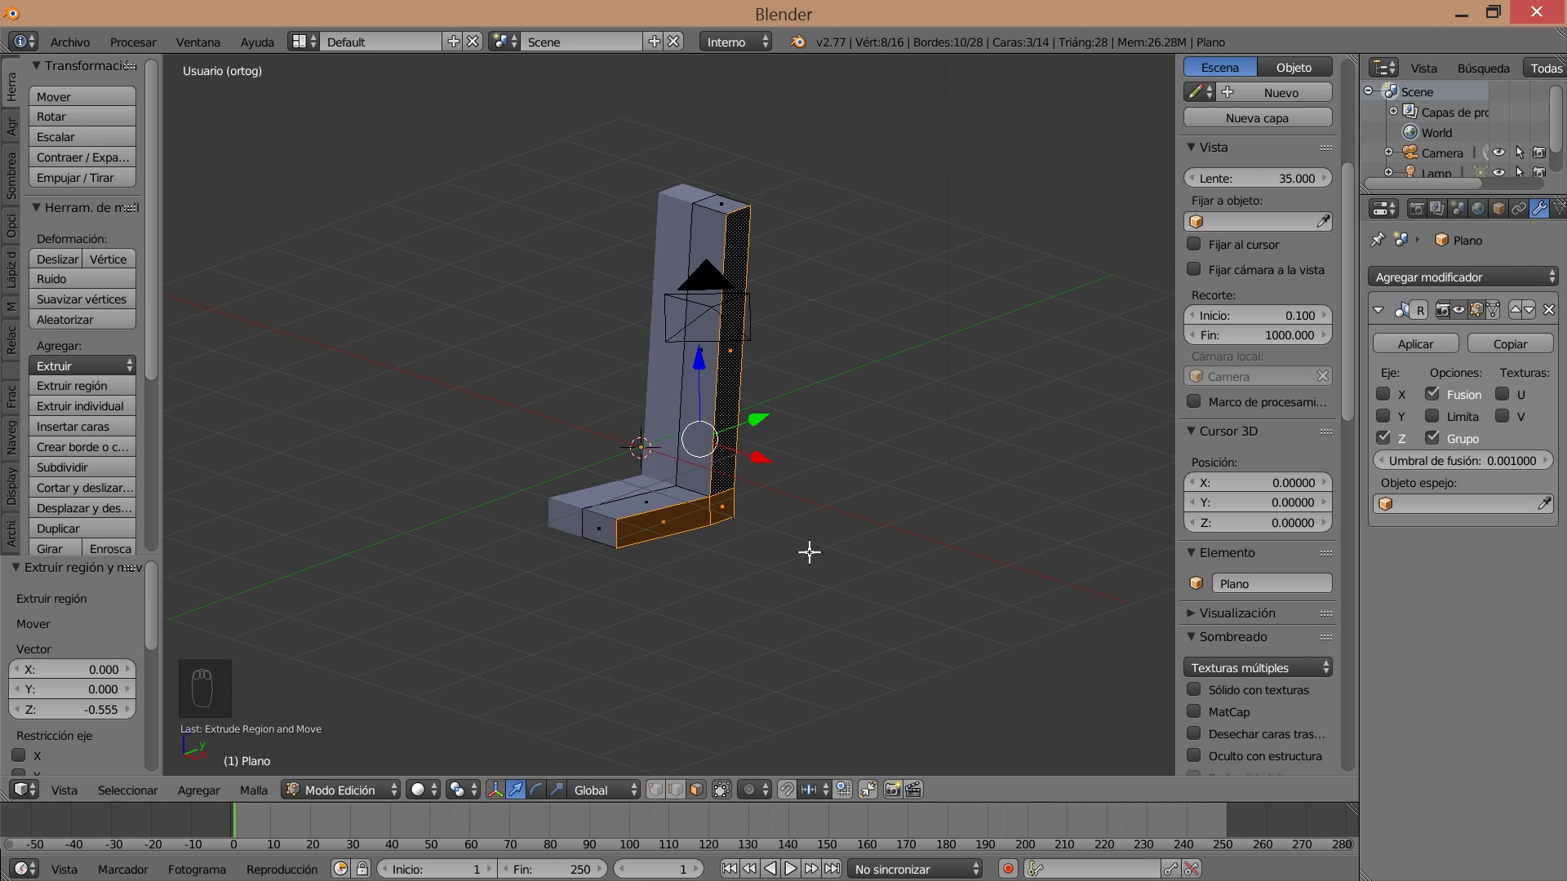
Loop-cut a strip along the seat's side and extrude it into a raised side bolster.
{"action": "key", "text": "ctrl+r"}
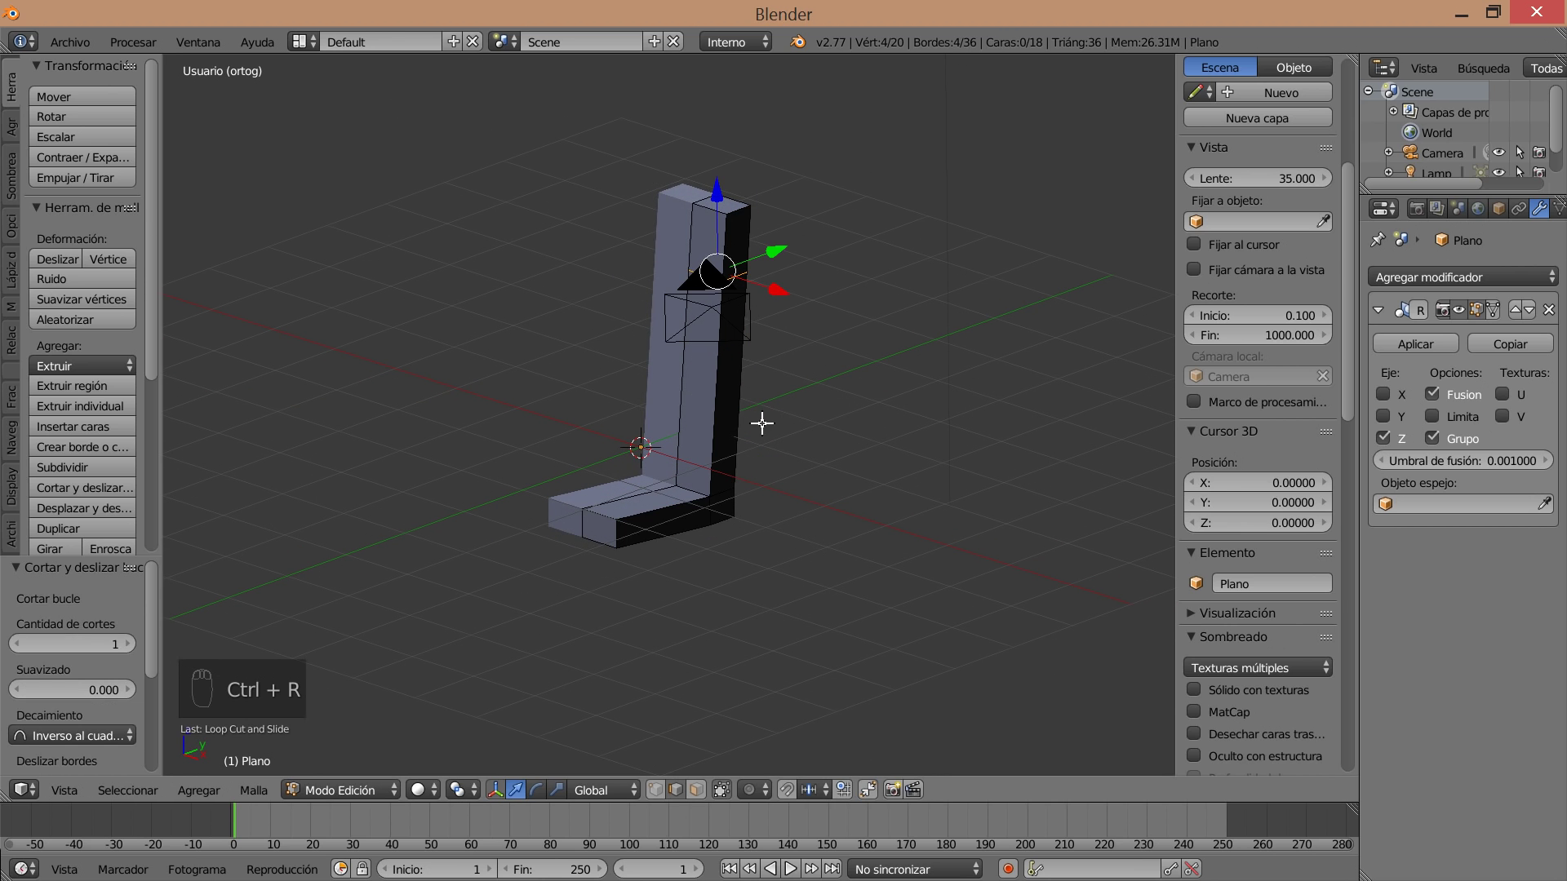
{"action": "left_click_drag", "start_coordinate": [699, 797], "coordinate": [724, 506]}
{"action": "left_click_drag", "start_coordinate": [730, 385], "coordinate": [776, 495]}
{"action": "key", "text": "e"}
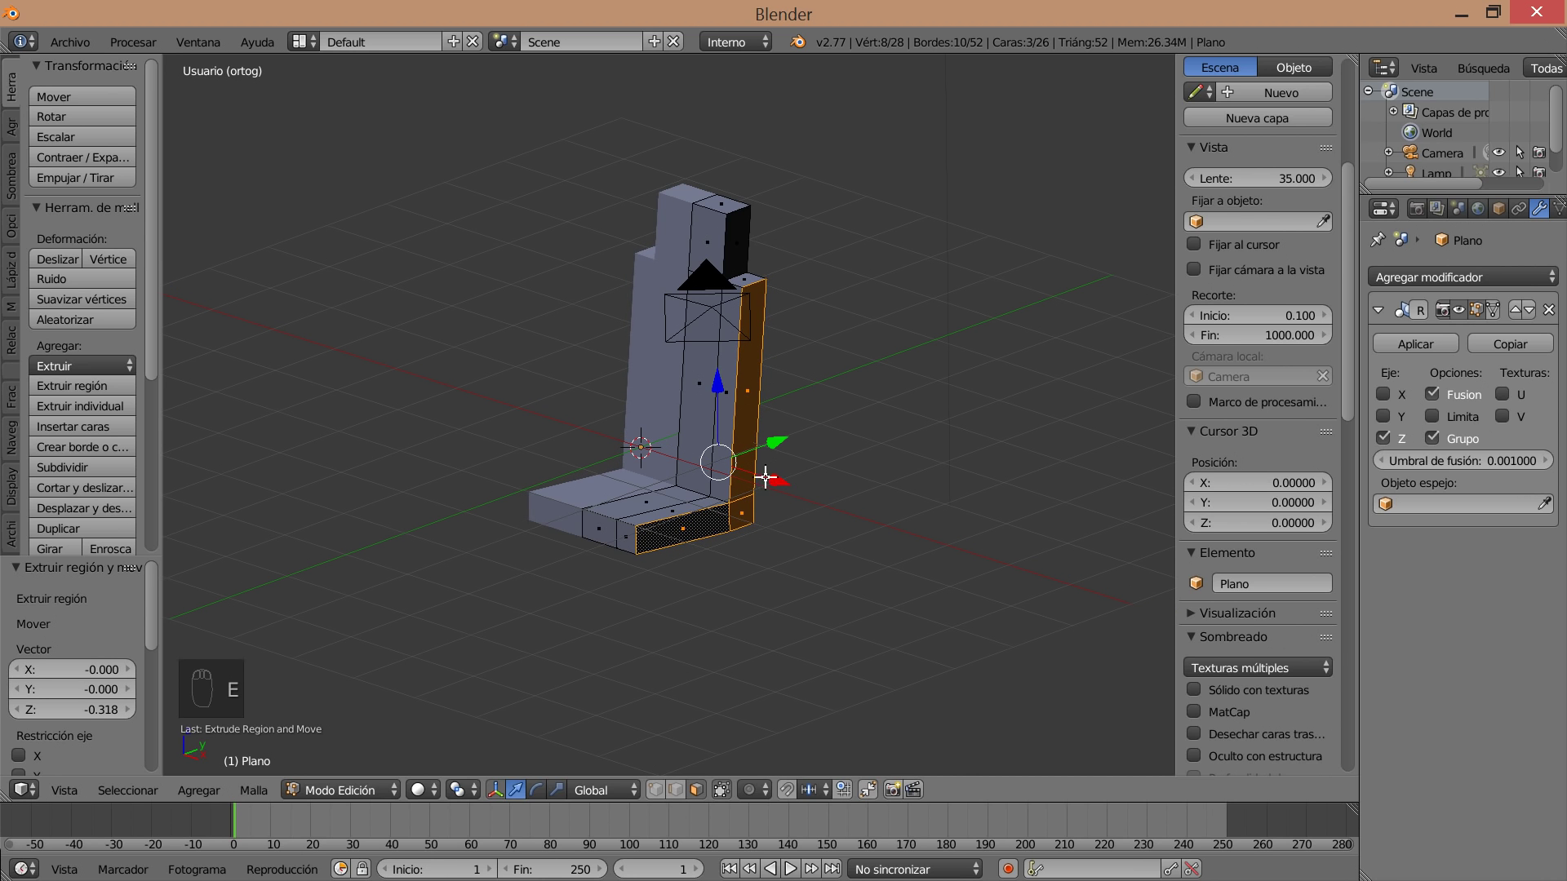
Push the bolster outward, cut across the backrest and extrude a side face into a wing.
{"action": "left_click_drag", "start_coordinate": [758, 449], "coordinate": [767, 577]}
{"action": "middle_click", "coordinate": [767, 577]}
{"action": "left_click", "coordinate": [869, 620]}
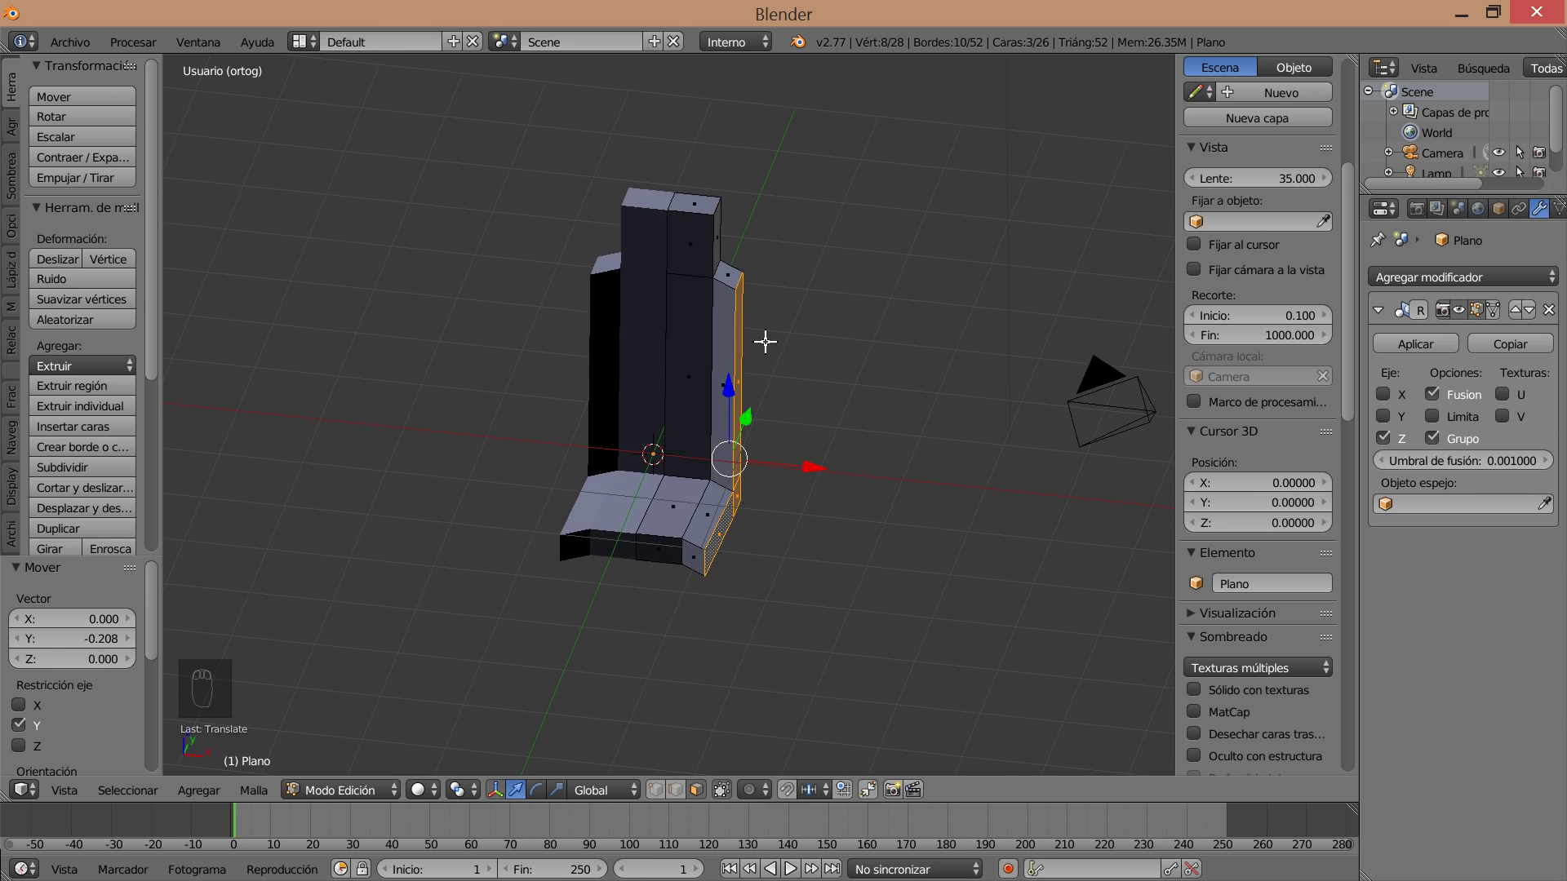
{"action": "key", "text": "ctrl+r"}
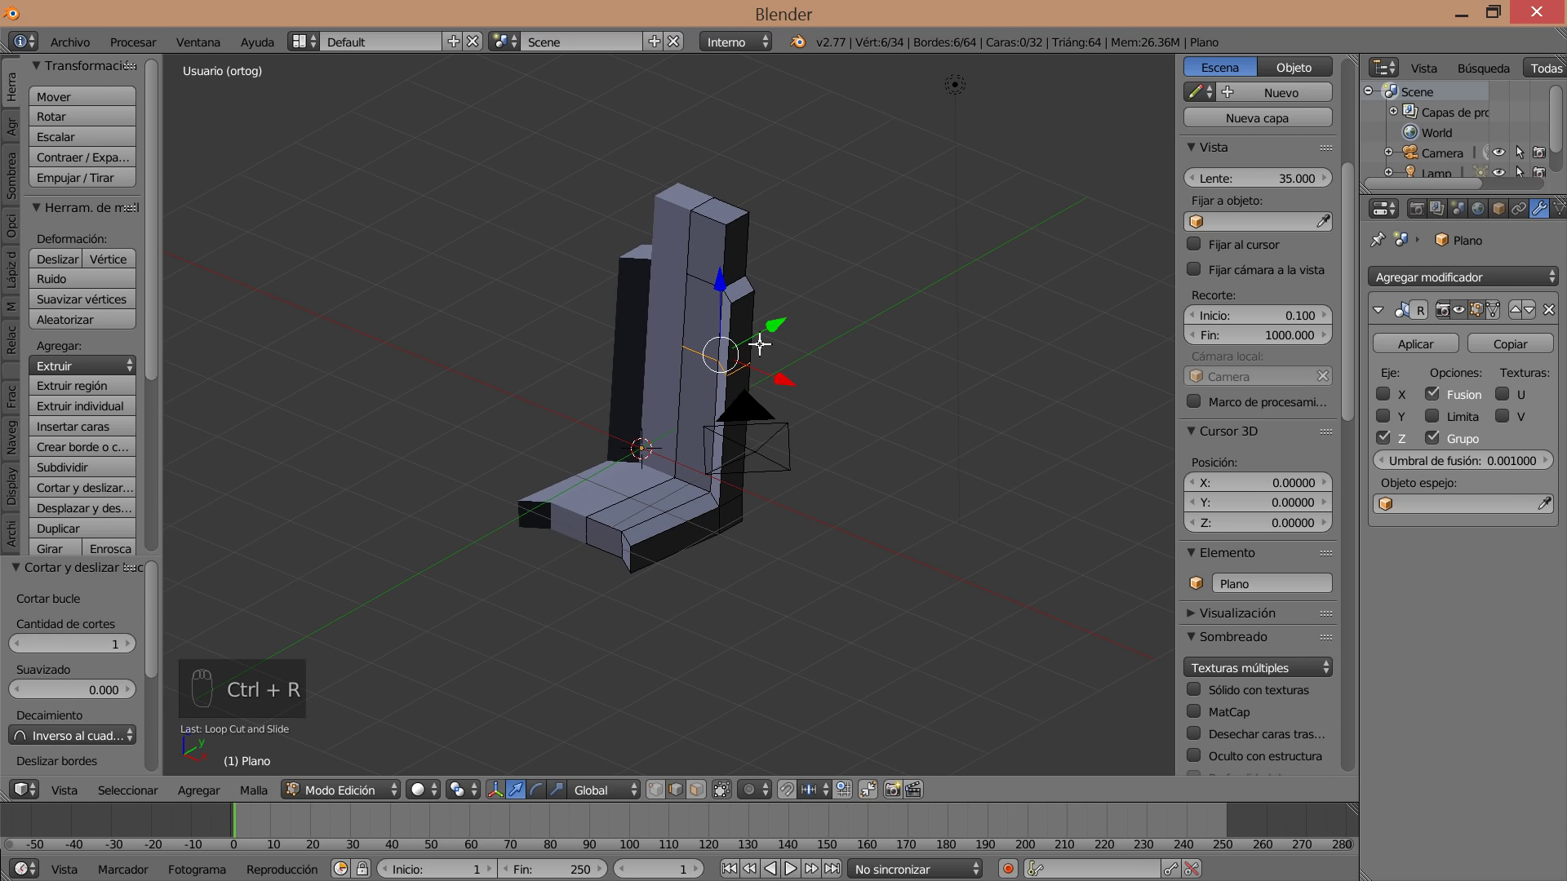
{"action": "left_click_drag", "start_coordinate": [702, 793], "coordinate": [765, 398]}
{"action": "left_click_drag", "start_coordinate": [758, 339], "coordinate": [819, 337]}
{"action": "key", "text": "e"}
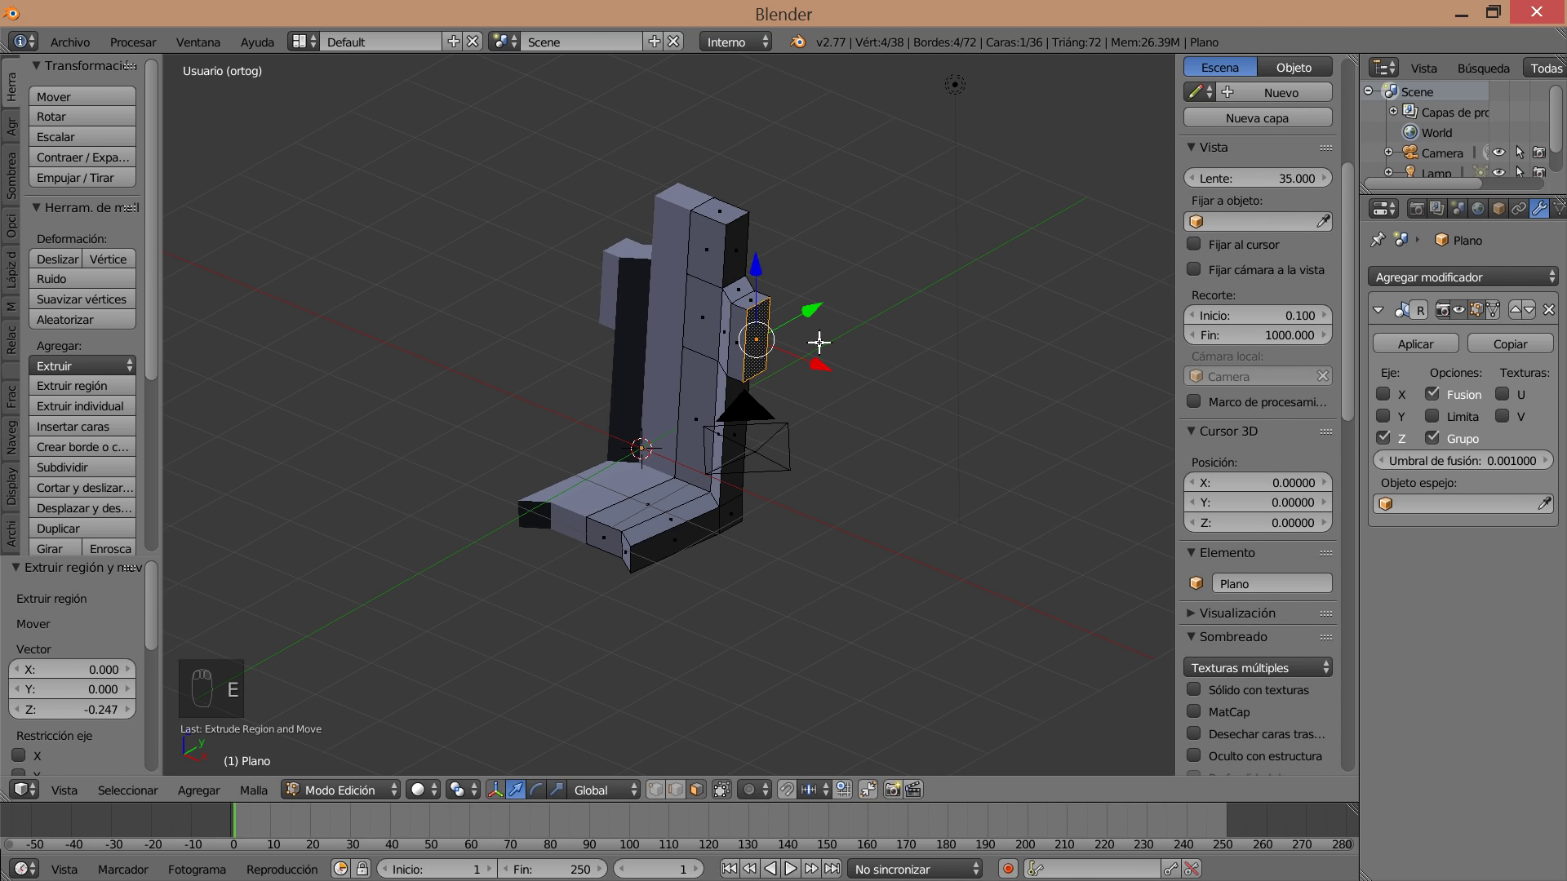
Drag the wing's edges and vertices into an angled side-wing shape on the backrest.
{"action": "left_click", "coordinate": [804, 310]}
{"action": "left_click_drag", "start_coordinate": [818, 406], "coordinate": [754, 535]}
{"action": "left_click_drag", "start_coordinate": [691, 798], "coordinate": [740, 393]}
{"action": "left_click_drag", "start_coordinate": [739, 393], "coordinate": [747, 343]}
{"action": "left_click_drag", "start_coordinate": [736, 357], "coordinate": [841, 455]}
{"action": "middle_click", "coordinate": [748, 343]}
{"action": "left_click_drag", "start_coordinate": [841, 455], "coordinate": [795, 410]}
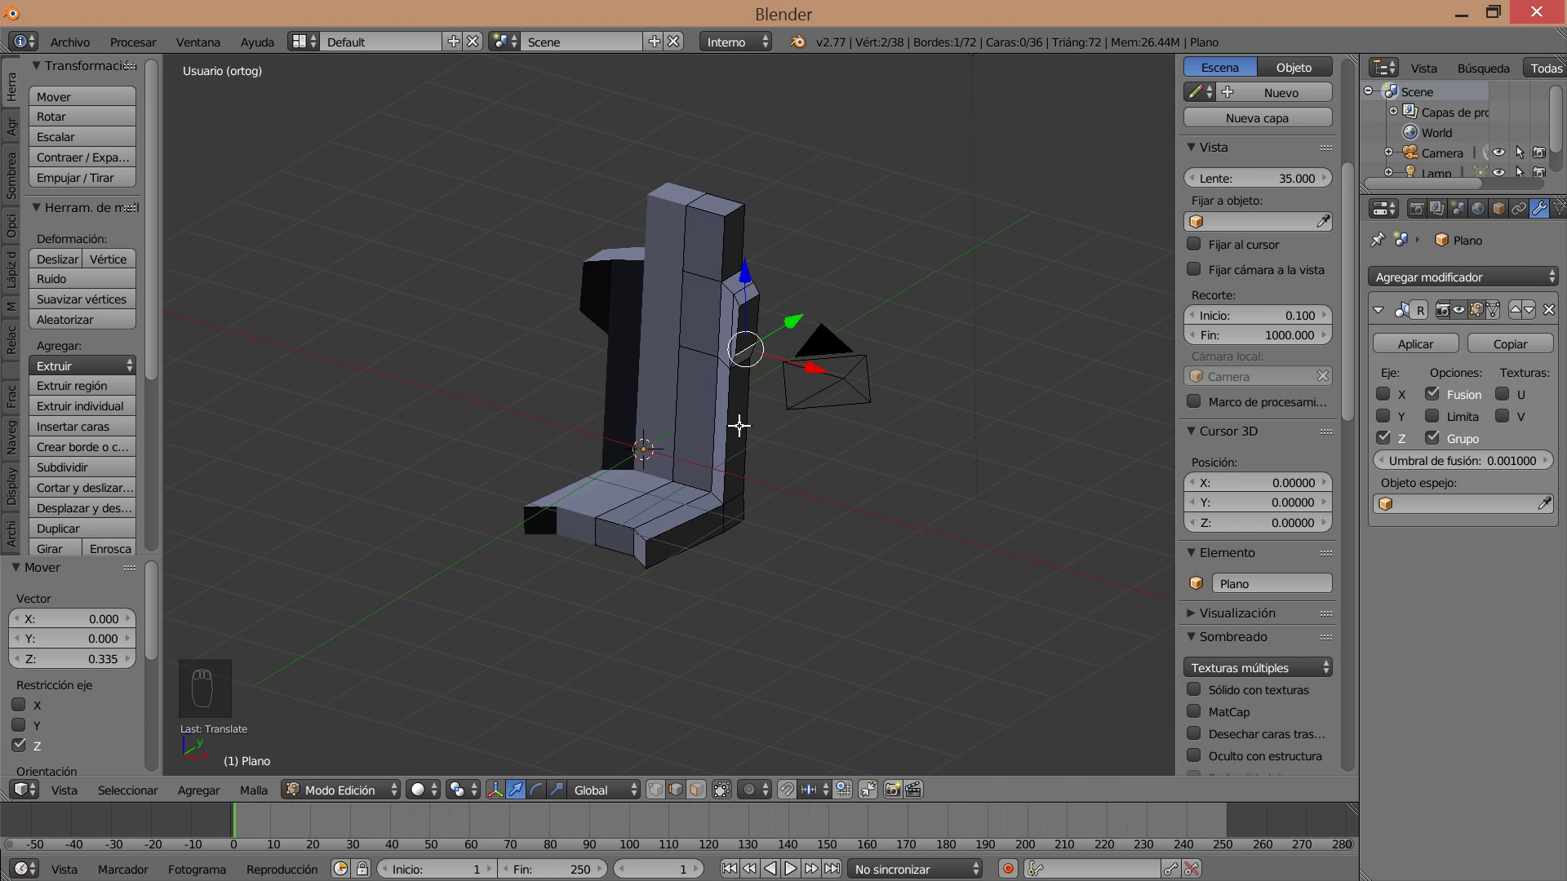
{"action": "left_click_drag", "start_coordinate": [701, 797], "coordinate": [749, 421]}
Add a loop cut across the lower backrest side and pick out its lower side face.
{"action": "key", "text": "ctrl+r"}
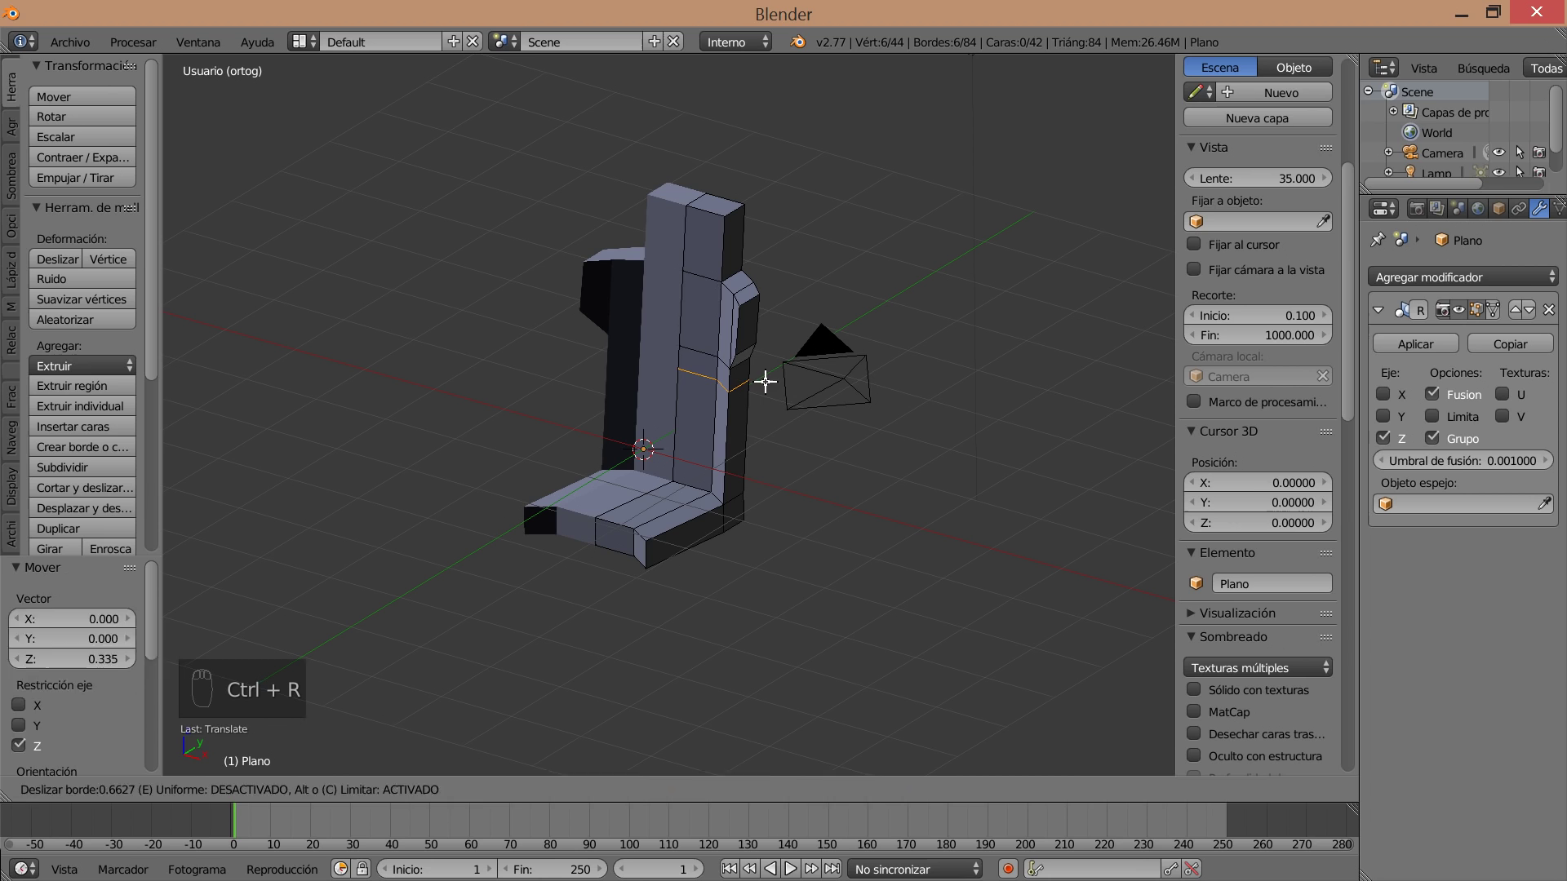
{"action": "left_click_drag", "start_coordinate": [703, 795], "coordinate": [729, 430]}
{"action": "left_click_drag", "start_coordinate": [747, 437], "coordinate": [793, 450]}
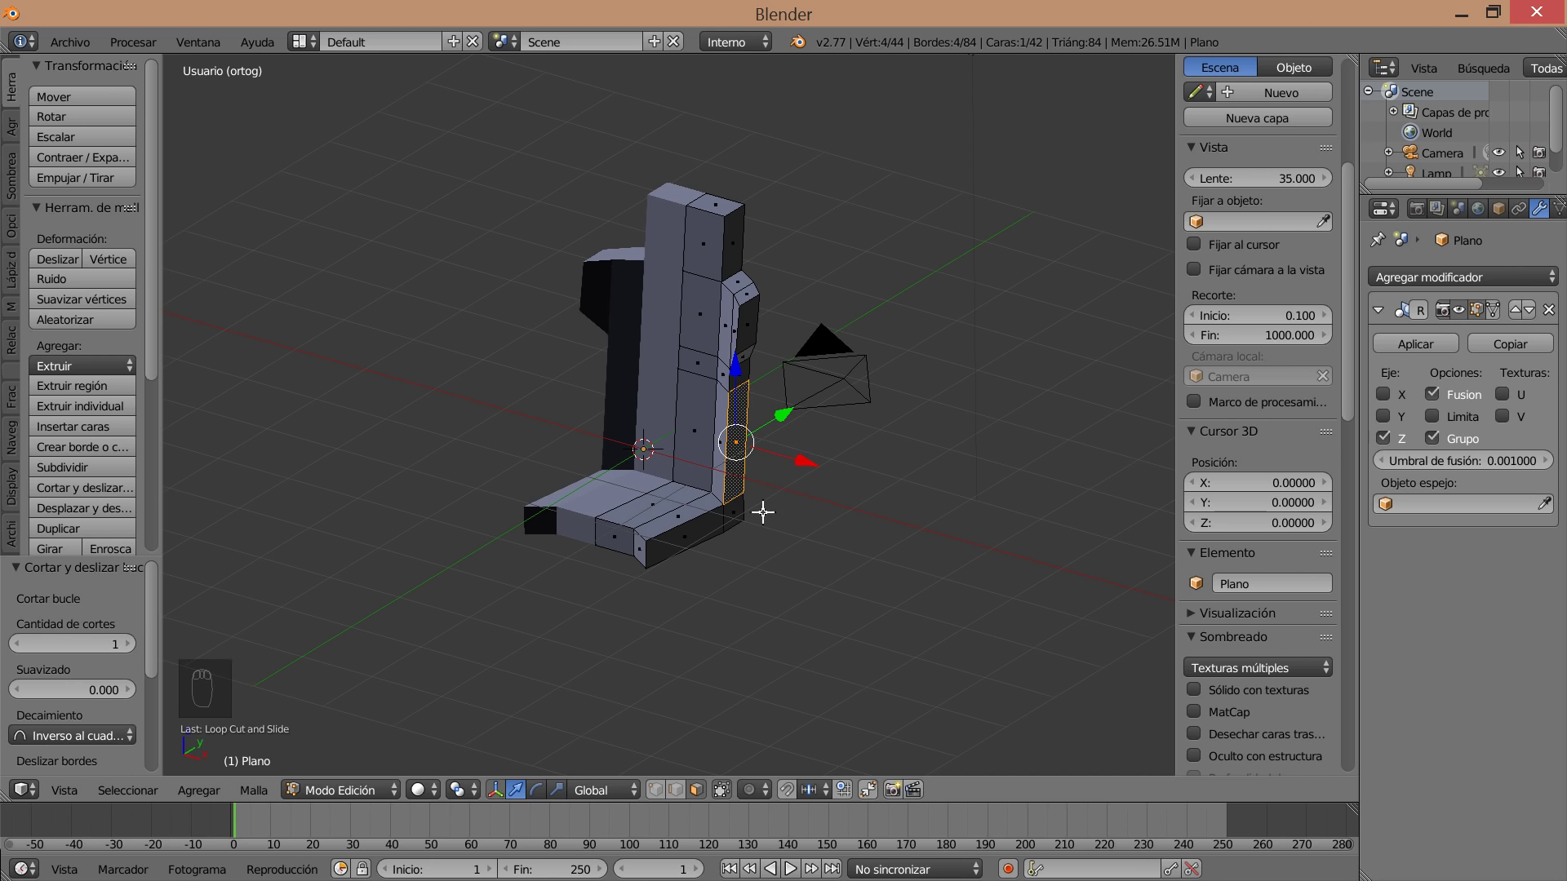
{"action": "left_click_drag", "start_coordinate": [736, 513], "coordinate": [777, 511]}
{"action": "left_click", "coordinate": [780, 511]}
{"action": "left_click", "coordinate": [777, 511]}
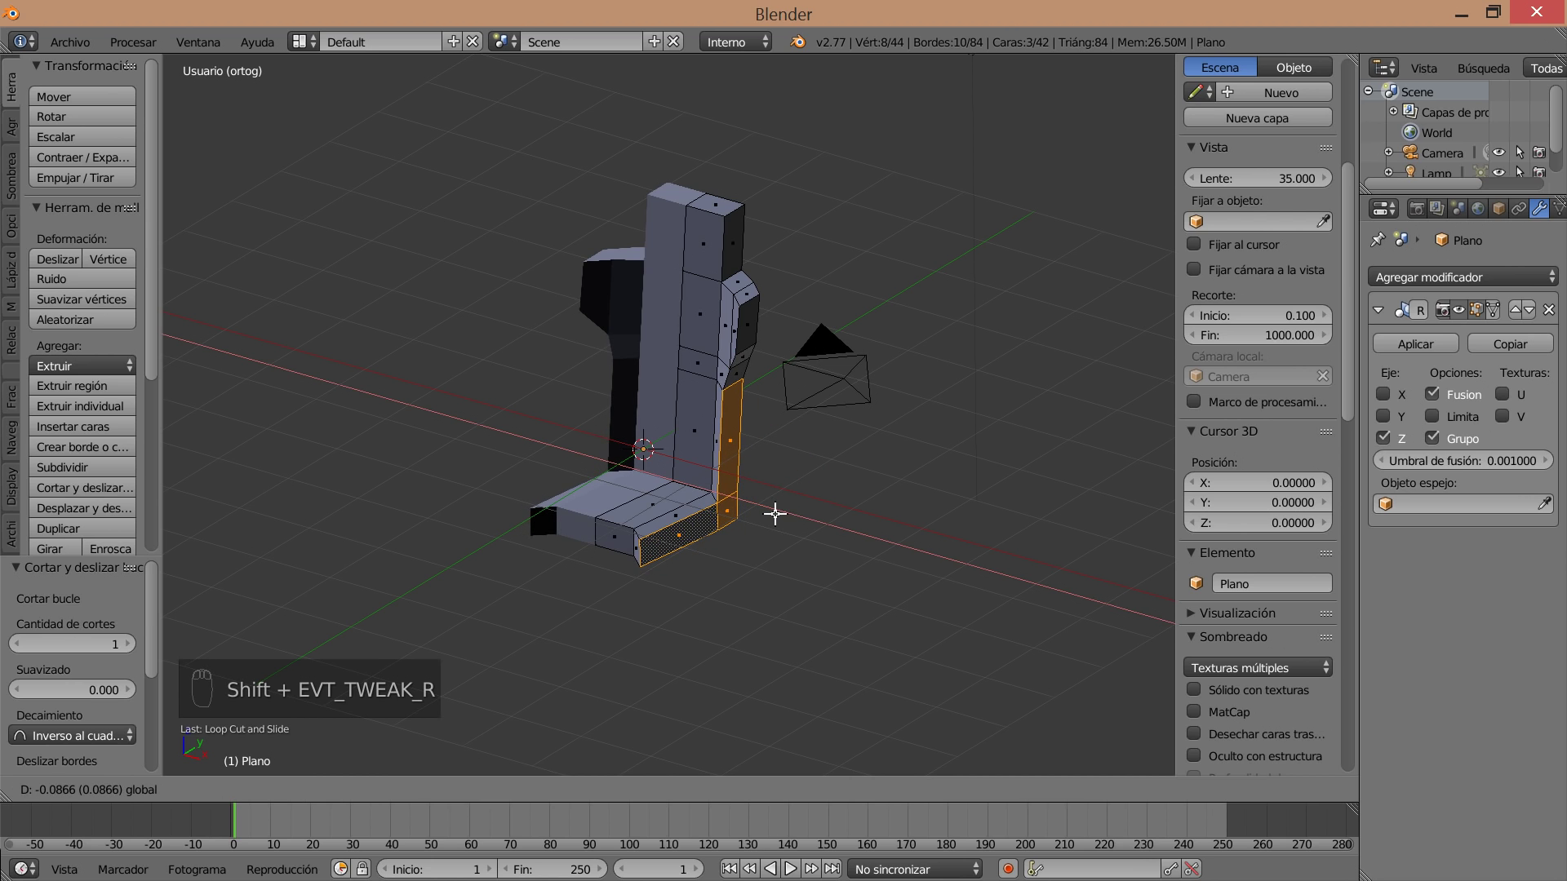
Extrude the lower side faces outward into a raised bolster and position it from the front view.
{"action": "key", "text": "e"}
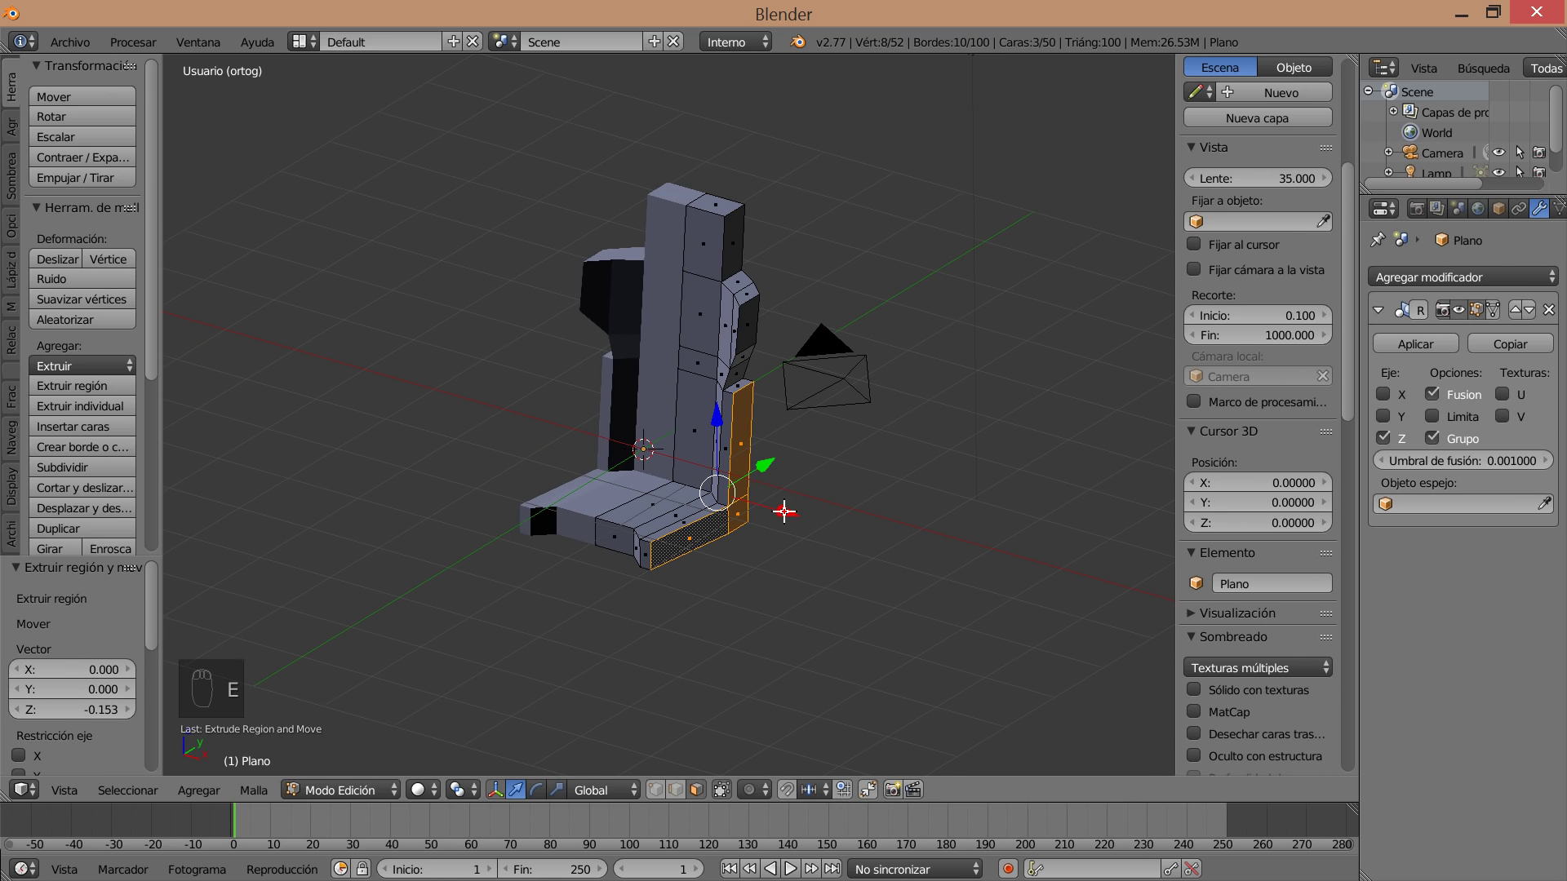
{"action": "left_click_drag", "start_coordinate": [769, 459], "coordinate": [773, 539]}
{"action": "left_click_drag", "start_coordinate": [774, 539], "coordinate": [788, 518]}
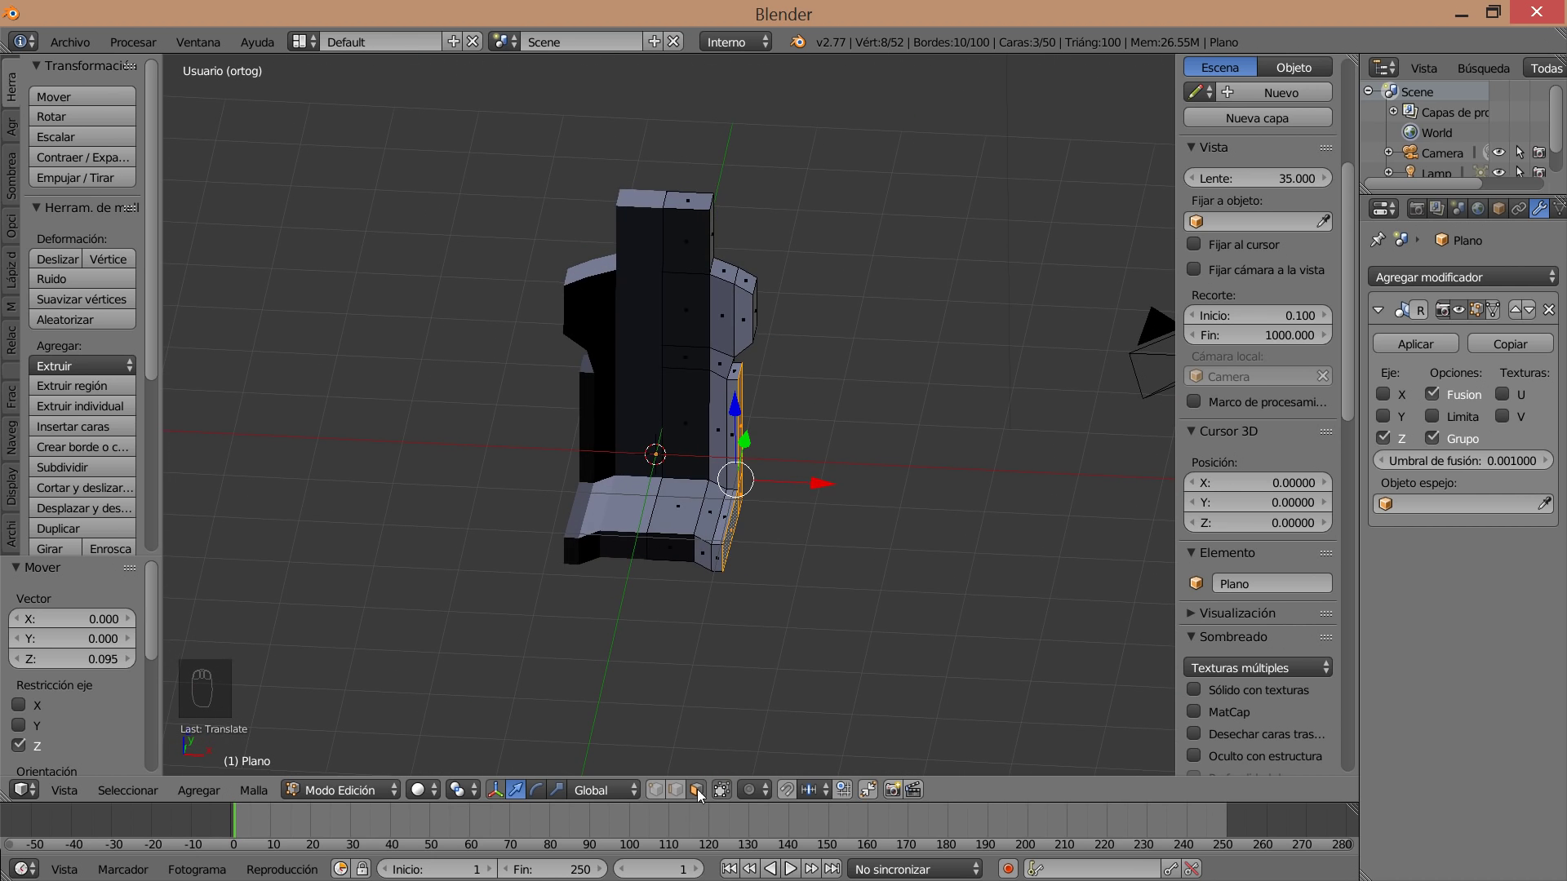
{"action": "left_click_drag", "start_coordinate": [683, 793], "coordinate": [749, 294]}
{"action": "left_click_drag", "start_coordinate": [741, 367], "coordinate": [736, 309]}
{"action": "left_click_drag", "start_coordinate": [739, 299], "coordinate": [853, 389]}
Move the new bolster's corner vertex and pick the seat base's bottom corner vertices.
{"action": "right_click", "coordinate": [760, 430]}
{"action": "left_click_drag", "start_coordinate": [853, 389], "coordinate": [747, 513]}
{"action": "left_click_drag", "start_coordinate": [786, 600], "coordinate": [647, 545]}
{"action": "left_click_drag", "start_coordinate": [646, 546], "coordinate": [692, 517]}
{"action": "left_click_drag", "start_coordinate": [696, 513], "coordinate": [692, 517]}
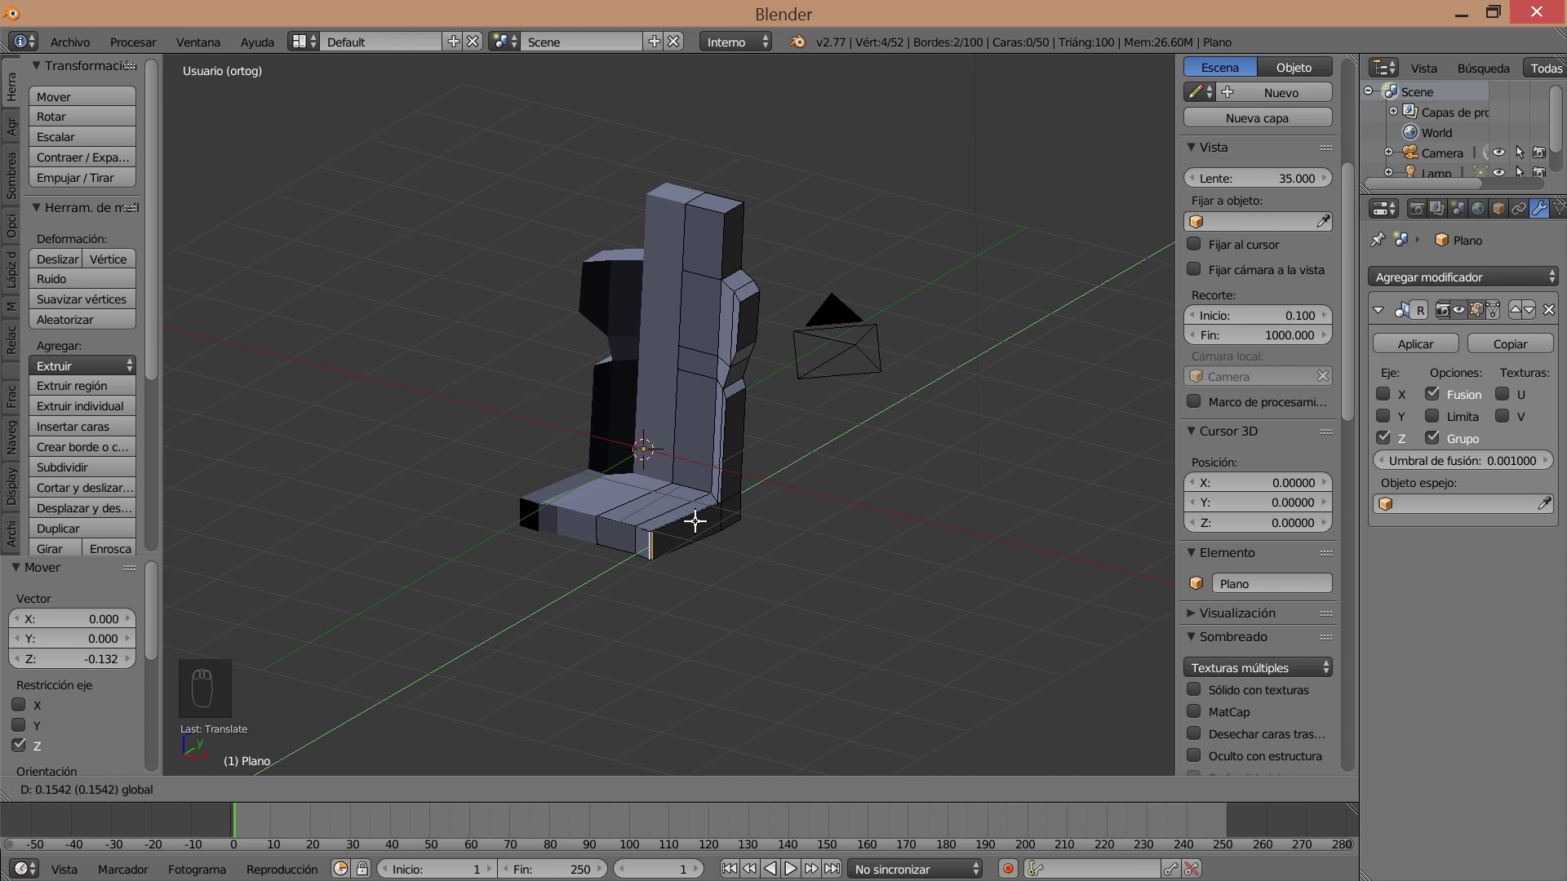
{"action": "right_click", "coordinate": [652, 538]}
{"action": "left_click", "coordinate": [709, 512]}
{"action": "left_click", "coordinate": [707, 520]}
{"action": "right_click", "coordinate": [707, 520]}
Reshape the lower front corner from below, slide the front vertices into line and deselect.
{"action": "left_click_drag", "start_coordinate": [733, 556], "coordinate": [715, 627]}
{"action": "left_click_drag", "start_coordinate": [728, 788], "coordinate": [753, 760]}
{"action": "middle_click", "coordinate": [739, 667]}
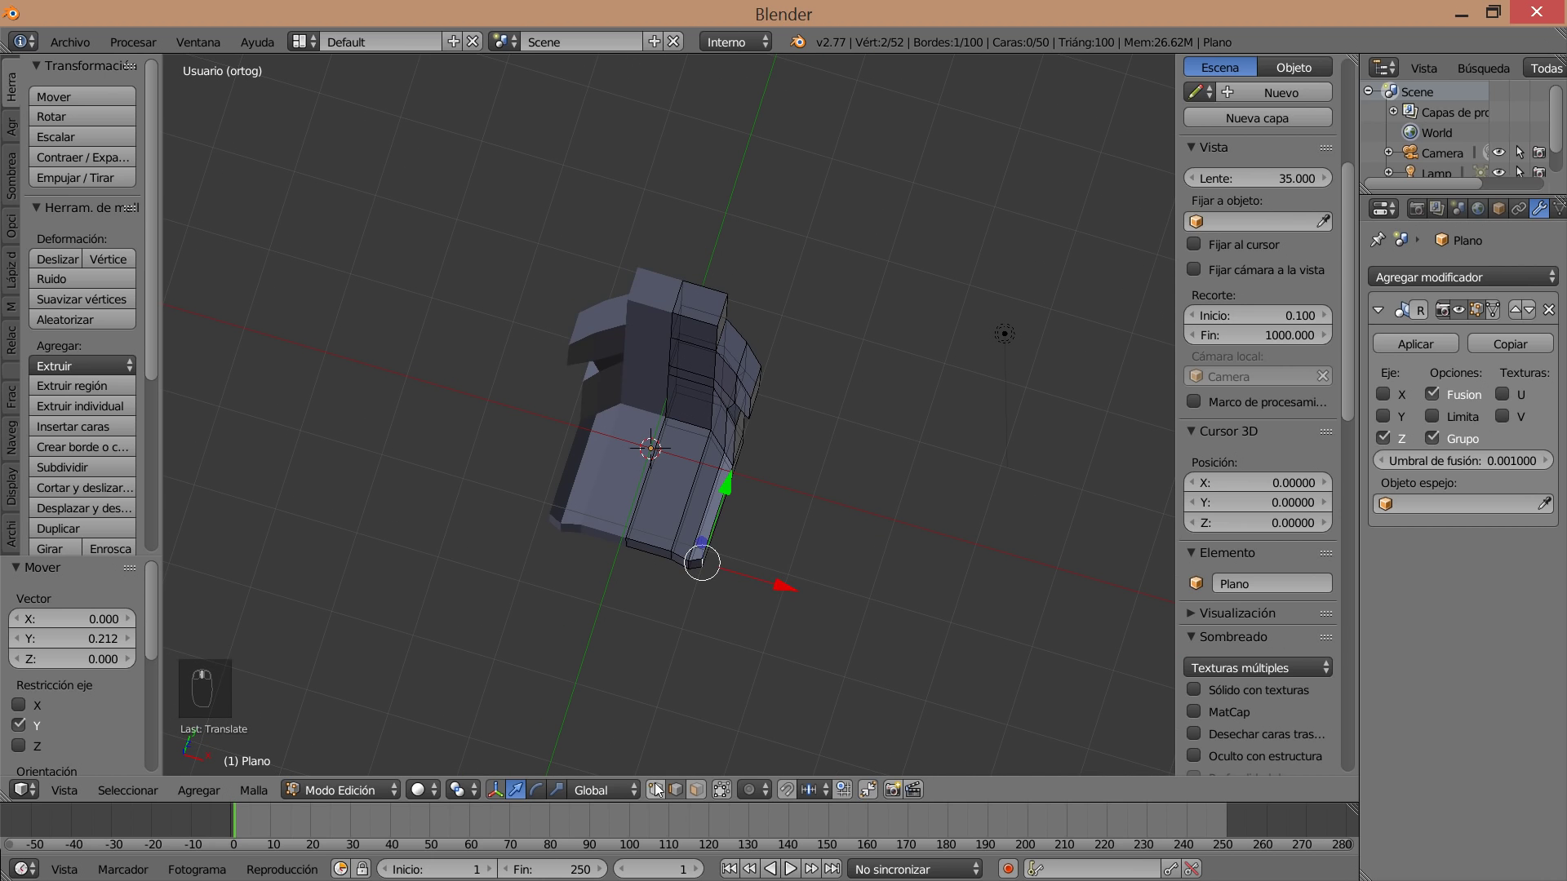
{"action": "left_click", "coordinate": [683, 740]}
{"action": "middle_click", "coordinate": [683, 741]}
{"action": "key", "text": "a"}
{"action": "left_click", "coordinate": [739, 649]}
{"action": "key", "text": "c"}
{"action": "left_click_drag", "start_coordinate": [779, 589], "coordinate": [839, 528]}
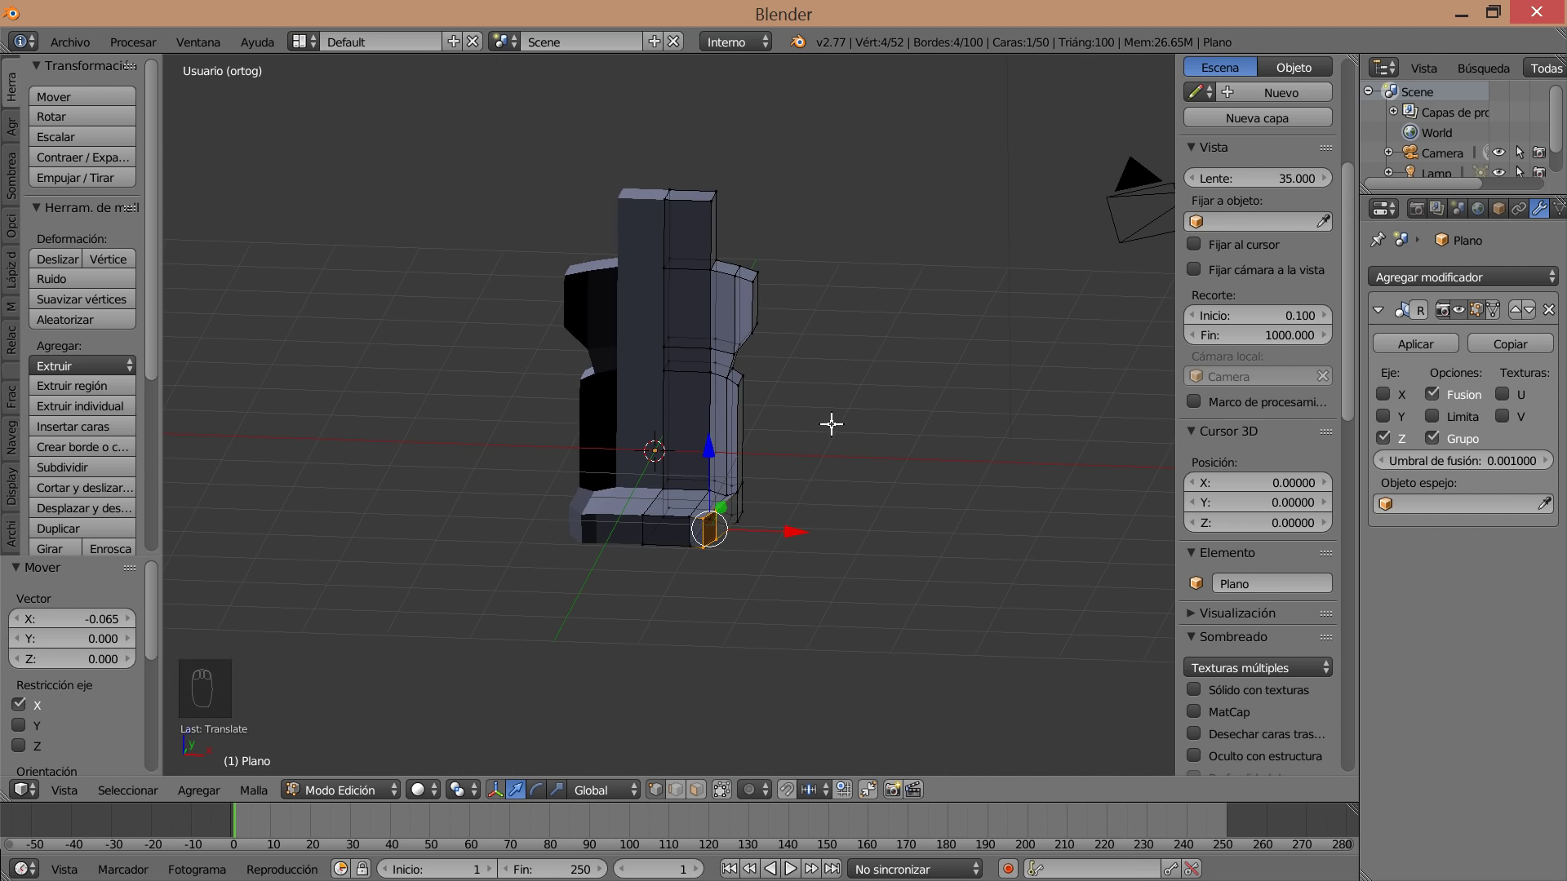
{"action": "key", "text": "a"}
{"action": "left_click_drag", "start_coordinate": [931, 470], "coordinate": [713, 387]}
Raise and slant the side bolster's top vertices with axis-locked moves.
{"action": "key", "text": "c"}
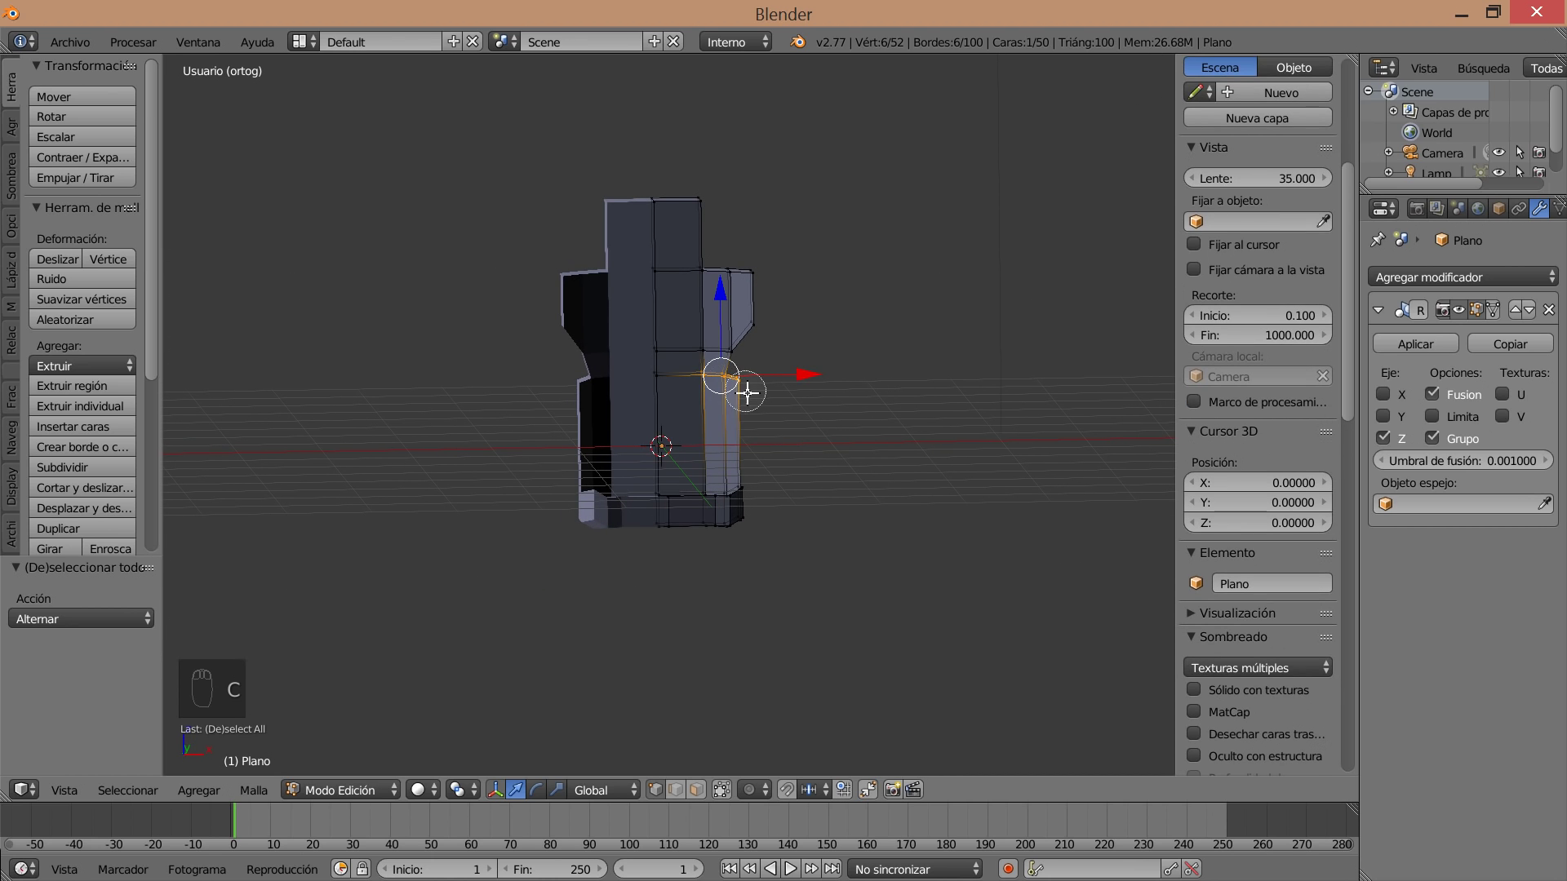
{"action": "left_click_drag", "start_coordinate": [814, 374], "coordinate": [704, 336]}
{"action": "key", "text": "a"}
{"action": "key", "text": "c"}
{"action": "left_click_drag", "start_coordinate": [798, 349], "coordinate": [761, 259]}
{"action": "key", "text": "a"}
{"action": "key", "text": "c"}
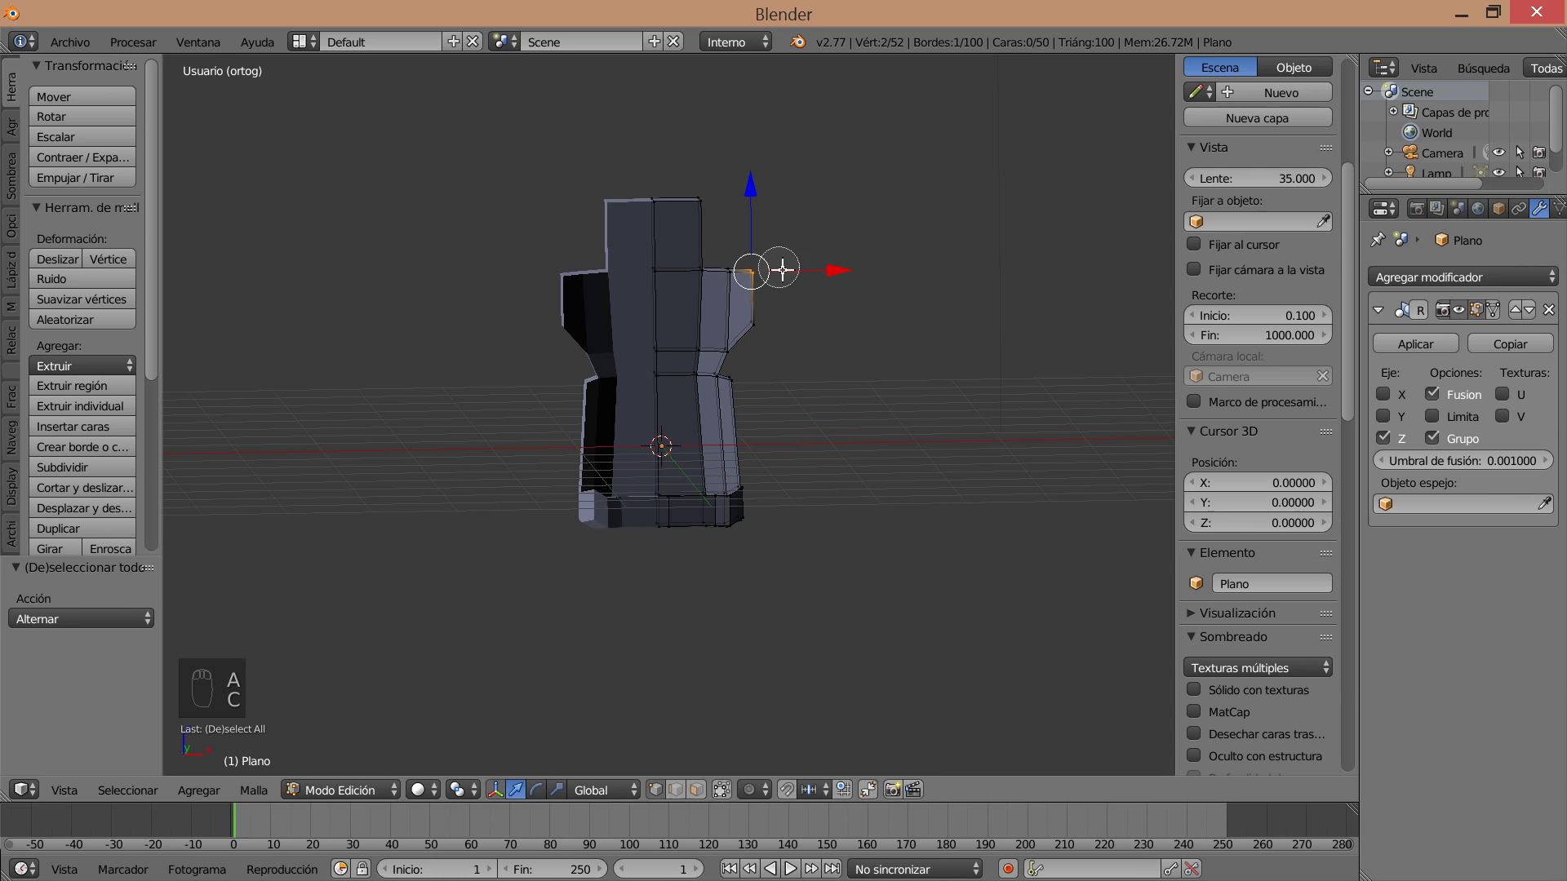
{"action": "left_click_drag", "start_coordinate": [833, 269], "coordinate": [827, 261]}
{"action": "key", "text": "a"}
{"action": "key", "text": "c"}
{"action": "left_click_drag", "start_coordinate": [826, 263], "coordinate": [771, 323]}
Pull the backrest's top corner into line and tilt the backrest top backward.
{"action": "key", "text": "a"}
{"action": "key", "text": "c"}
{"action": "left_click_drag", "start_coordinate": [833, 320], "coordinate": [697, 192]}
{"action": "key", "text": "a"}
{"action": "key", "text": "c"}
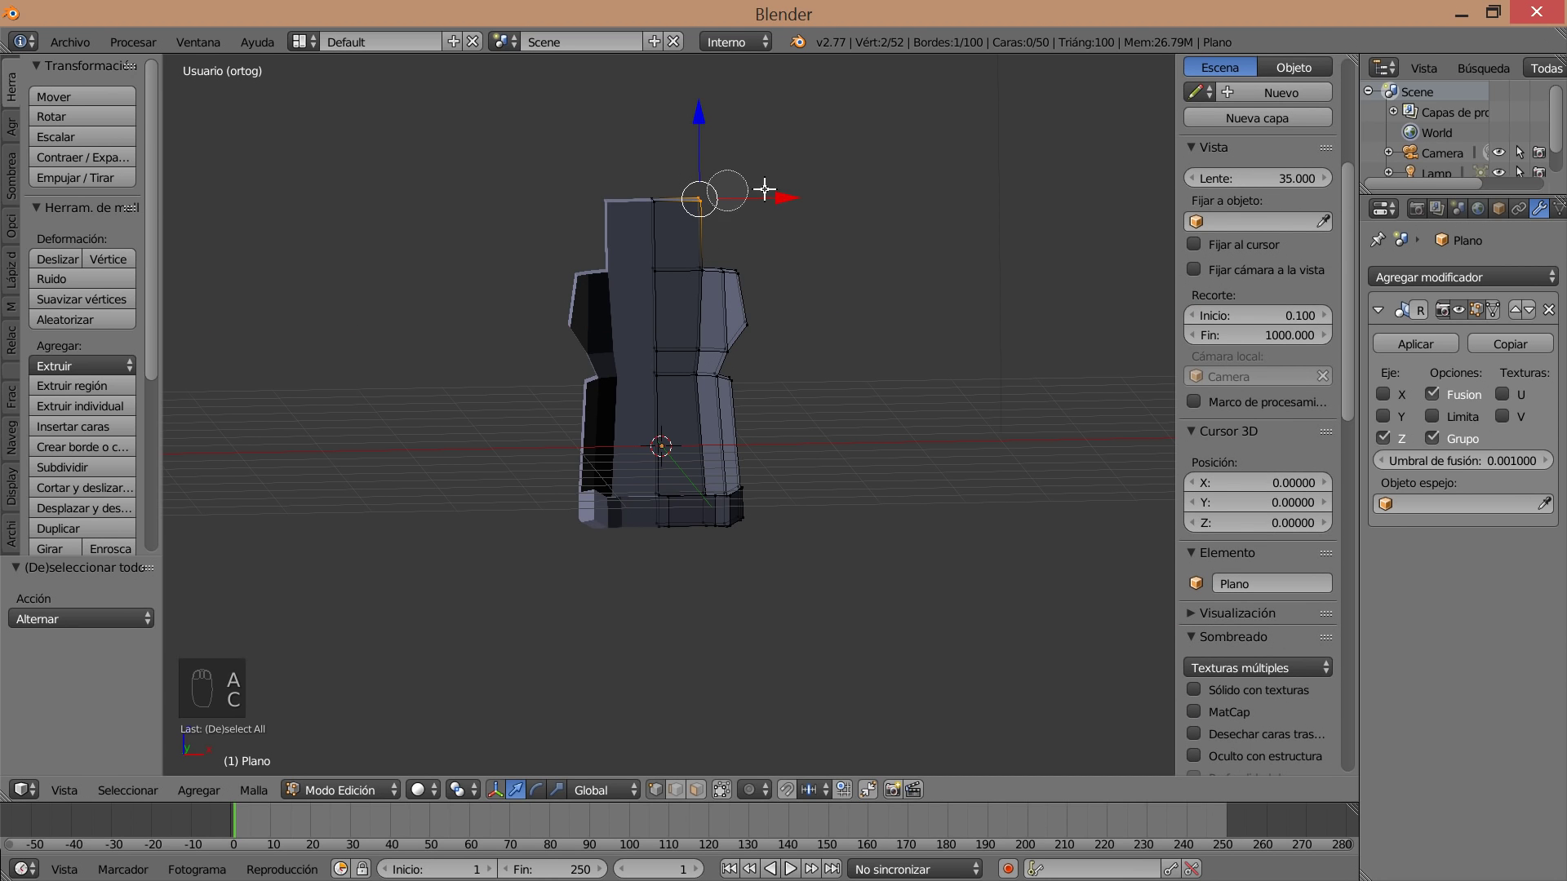
{"action": "left_click_drag", "start_coordinate": [785, 192], "coordinate": [771, 189]}
{"action": "left_click_drag", "start_coordinate": [786, 312], "coordinate": [762, 240]}
{"action": "key", "text": "a"}
{"action": "key", "text": "c"}
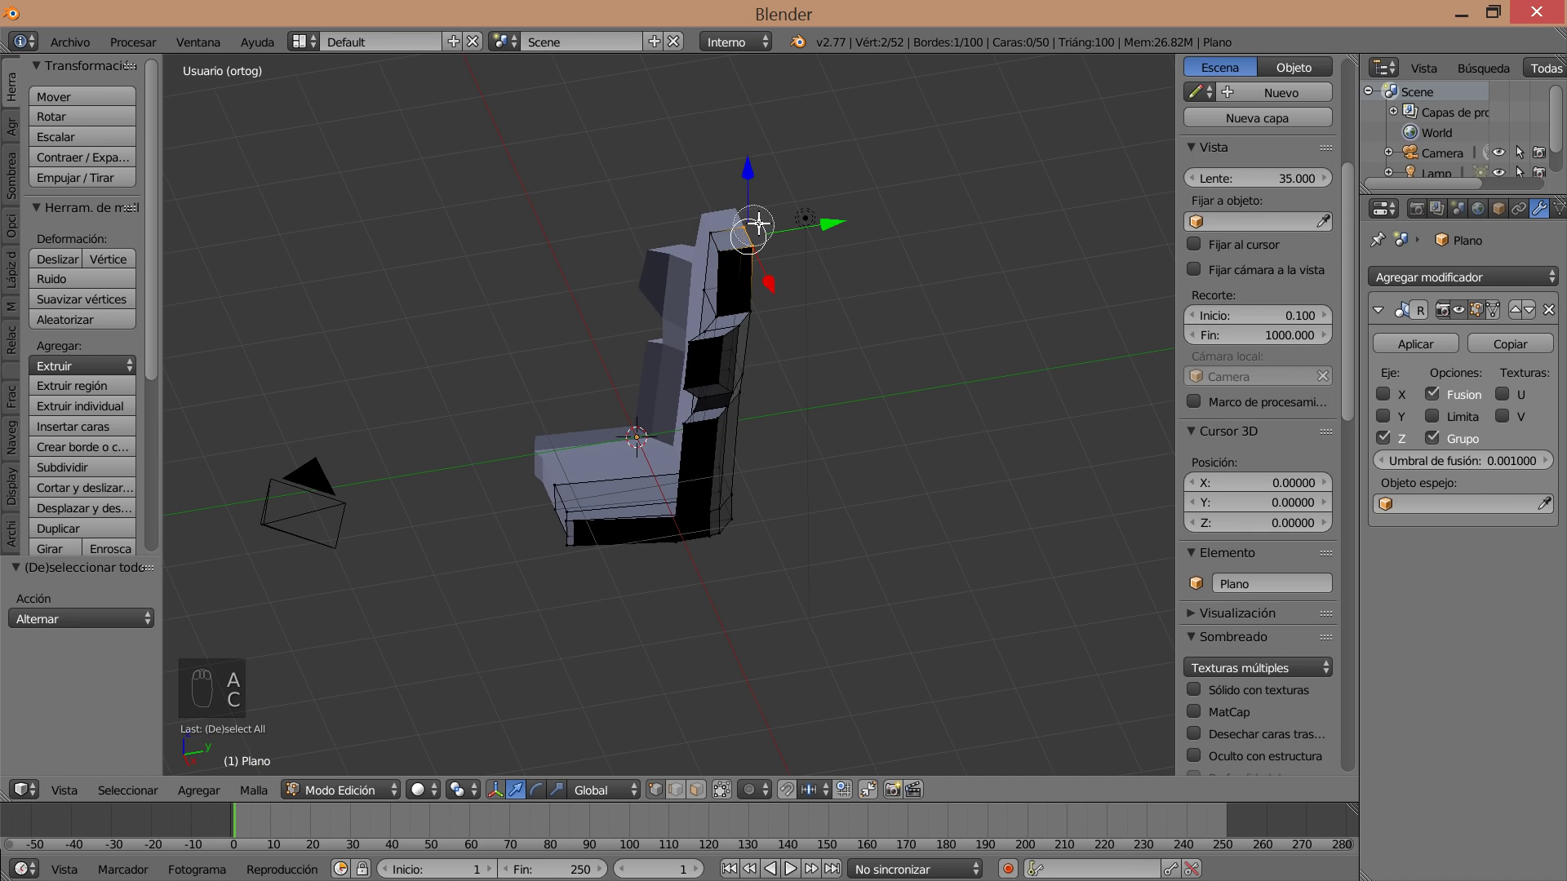
{"action": "left_click_drag", "start_coordinate": [855, 219], "coordinate": [768, 266]}
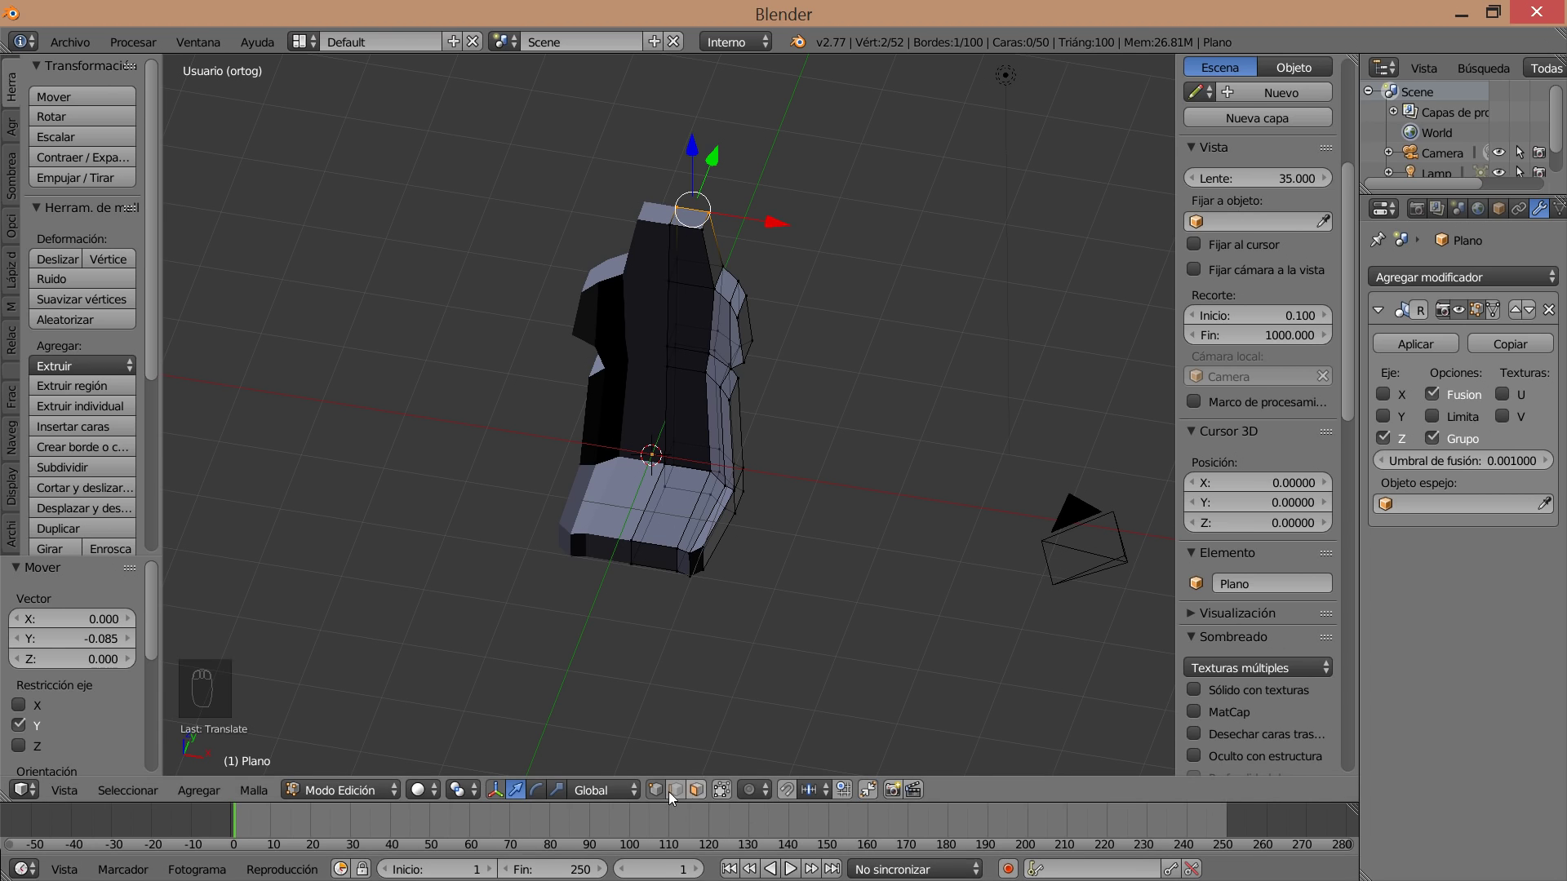
{"action": "left_click_drag", "start_coordinate": [742, 644], "coordinate": [724, 455]}
{"action": "left_click_drag", "start_coordinate": [724, 456], "coordinate": [753, 385]}
{"action": "left_click_drag", "start_coordinate": [754, 378], "coordinate": [735, 792]}
{"action": "left_click", "coordinate": [705, 796]}
Cut an edge loop down the bolster side and slide it into position.
{"action": "left_click_drag", "start_coordinate": [727, 455], "coordinate": [732, 793]}
{"action": "left_click_drag", "start_coordinate": [732, 793], "coordinate": [773, 403]}
{"action": "left_click_drag", "start_coordinate": [731, 442], "coordinate": [773, 403]}
{"action": "left_click_drag", "start_coordinate": [823, 513], "coordinate": [773, 403]}
{"action": "key", "text": "e"}
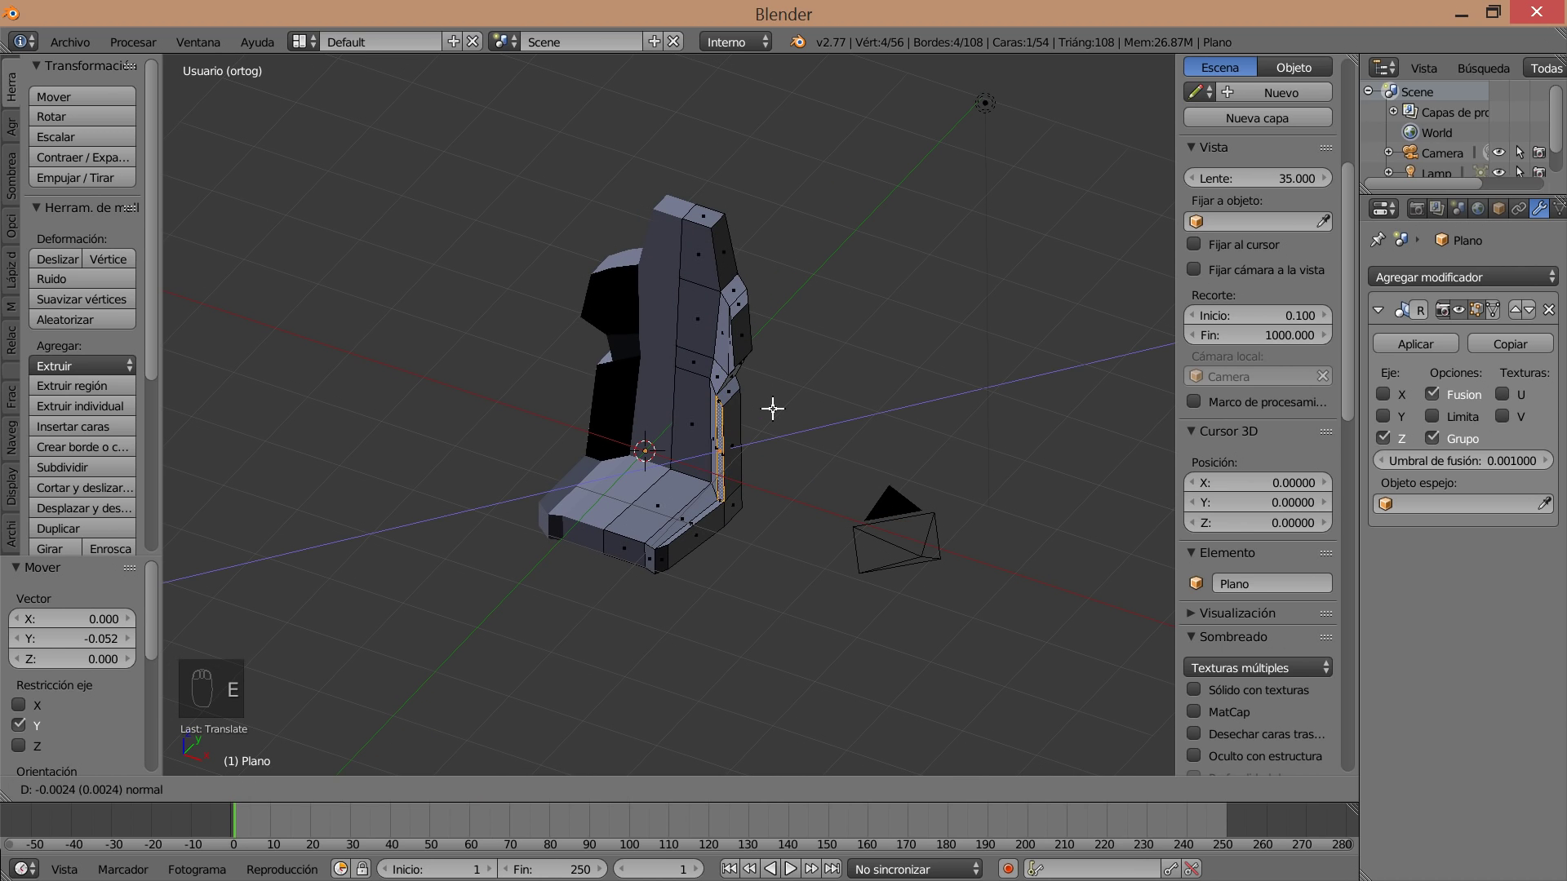
{"action": "key", "text": "e"}
{"action": "left_click_drag", "start_coordinate": [761, 404], "coordinate": [732, 527]}
{"action": "key", "text": "s"}
{"action": "left_click", "coordinate": [729, 516]}
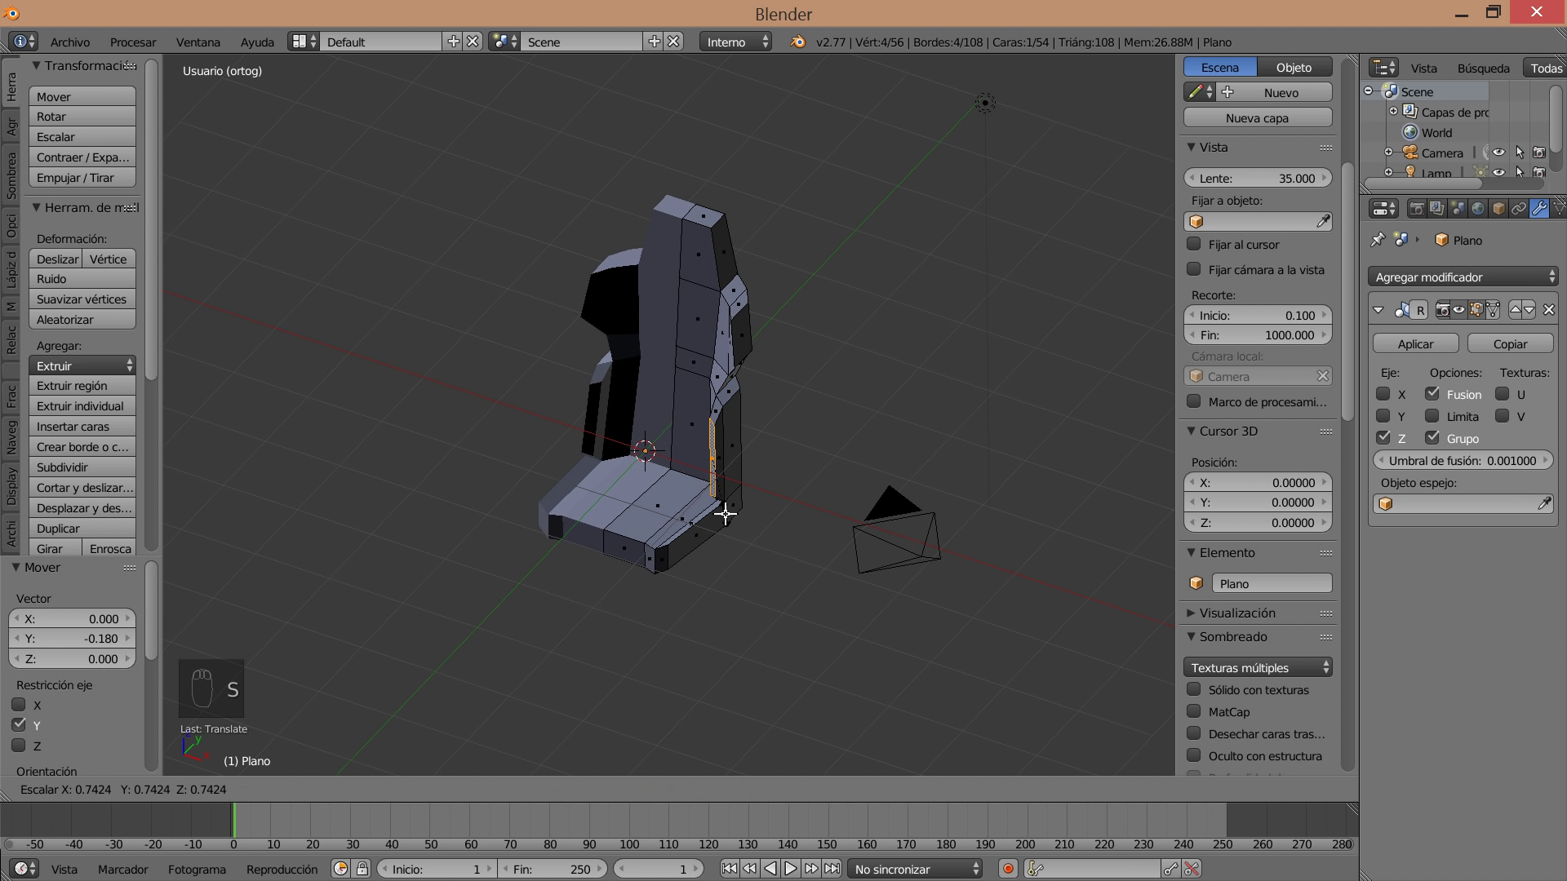
Scale and rotate the inner bolster face to contour the side wing.
{"action": "left_click_drag", "start_coordinate": [782, 535], "coordinate": [743, 460]}
{"action": "key", "text": "r"}
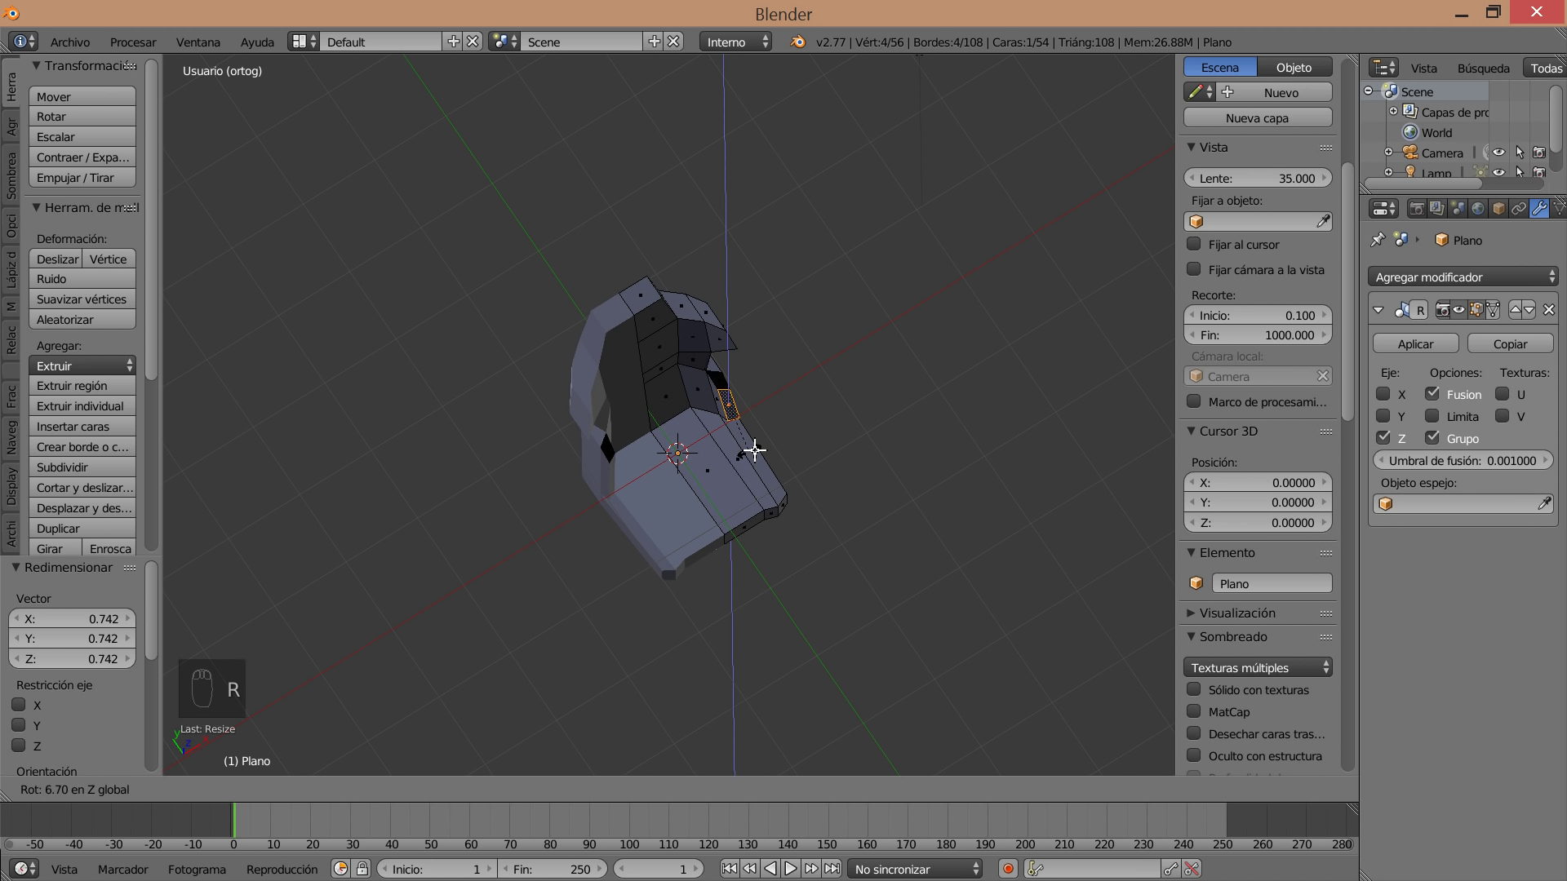
{"action": "key", "text": "s"}
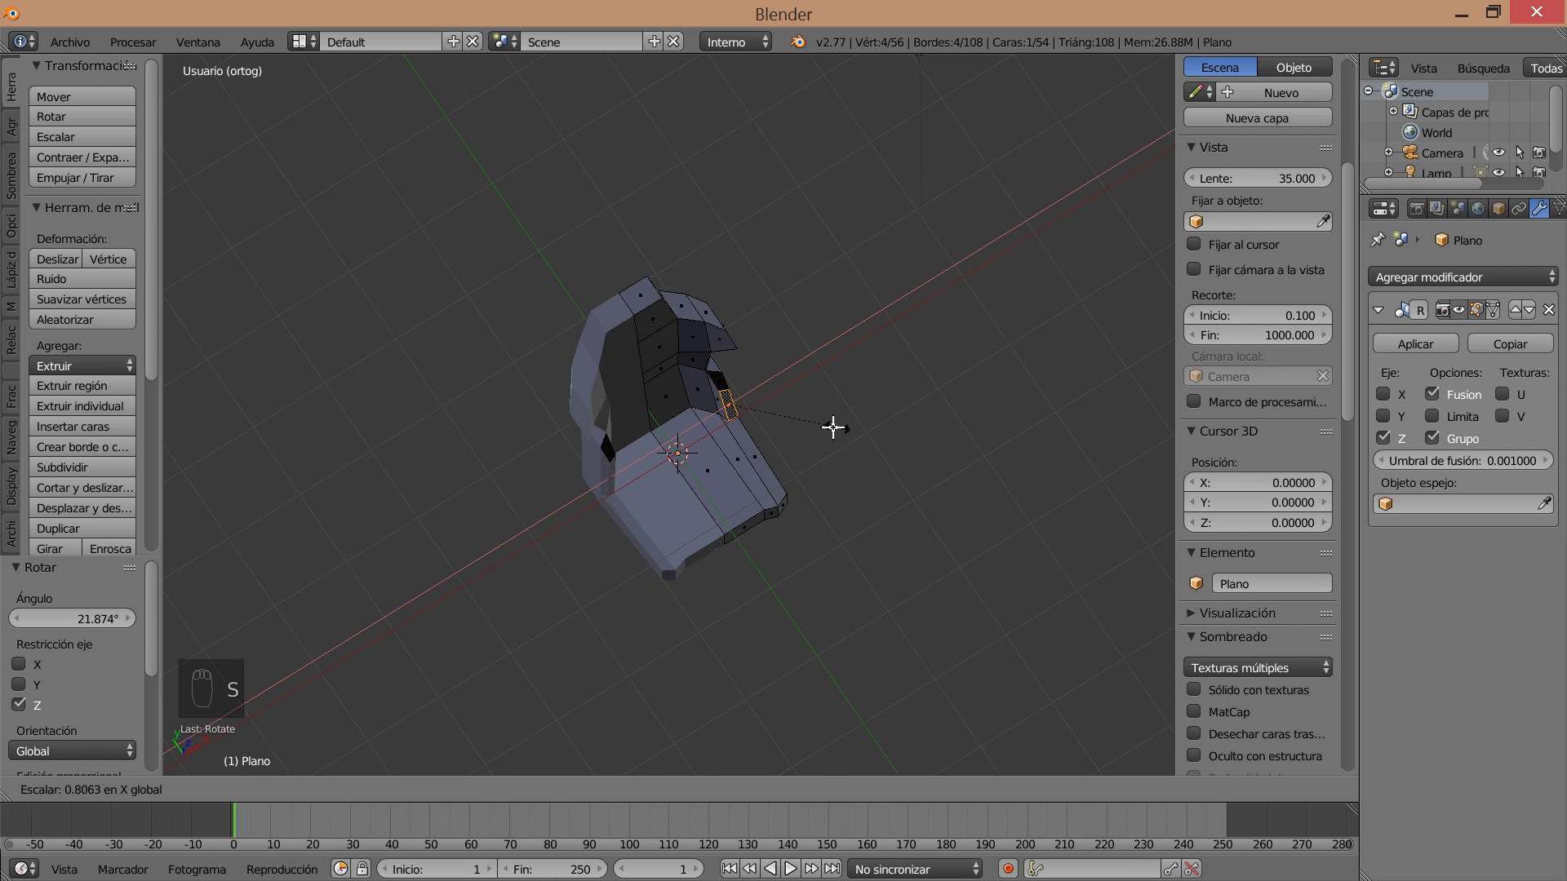
{"action": "middle_click", "coordinate": [813, 476]}
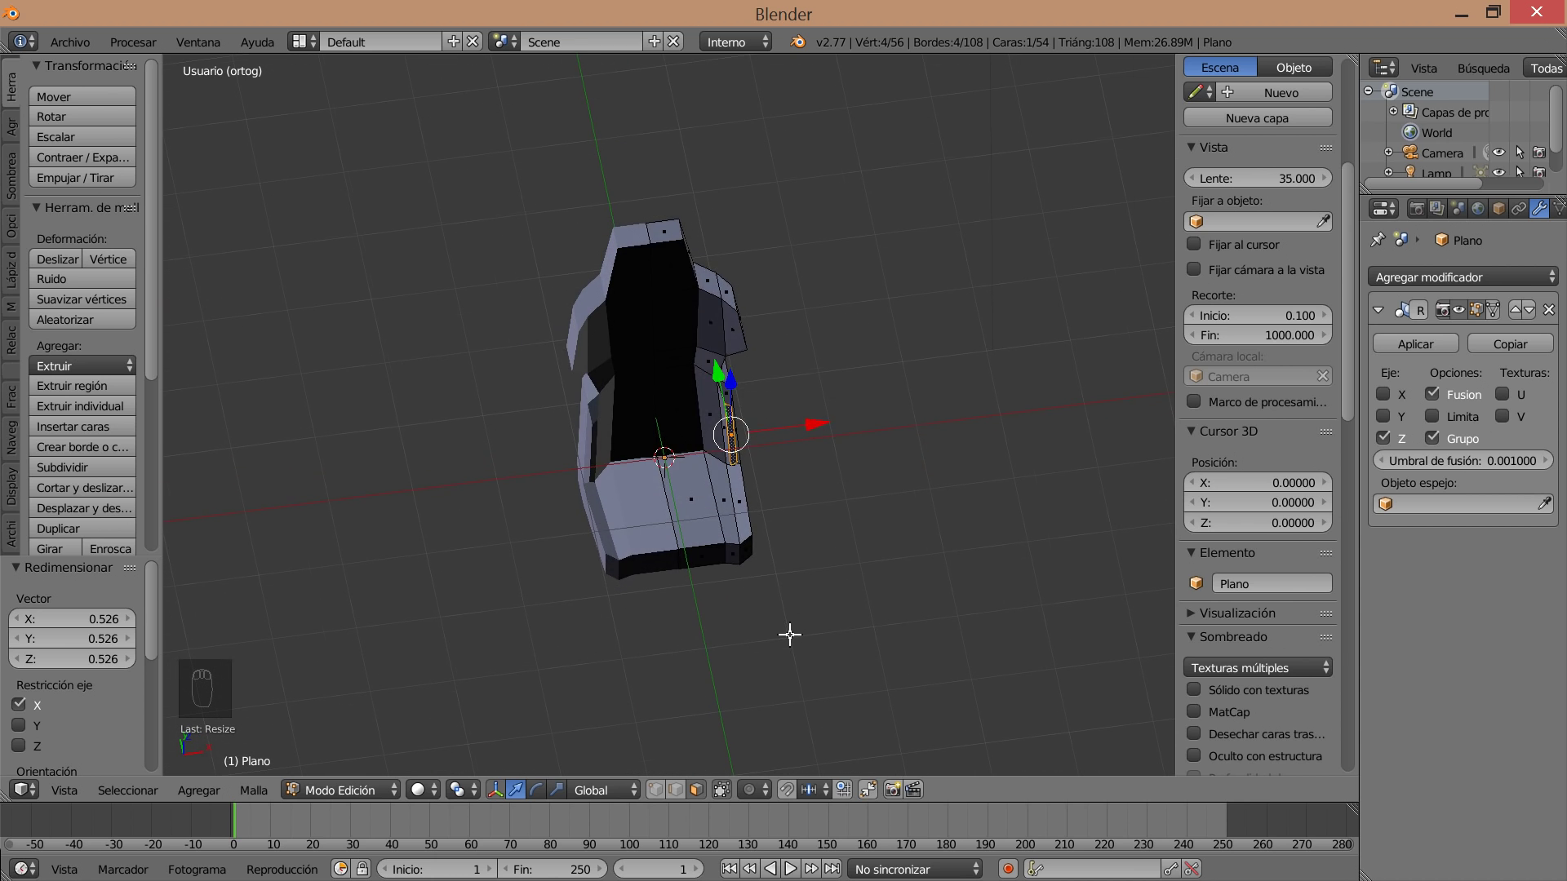
{"action": "middle_click", "coordinate": [801, 673]}
{"action": "left_click_drag", "start_coordinate": [685, 790], "coordinate": [805, 621]}
{"action": "right_click", "coordinate": [776, 614]}
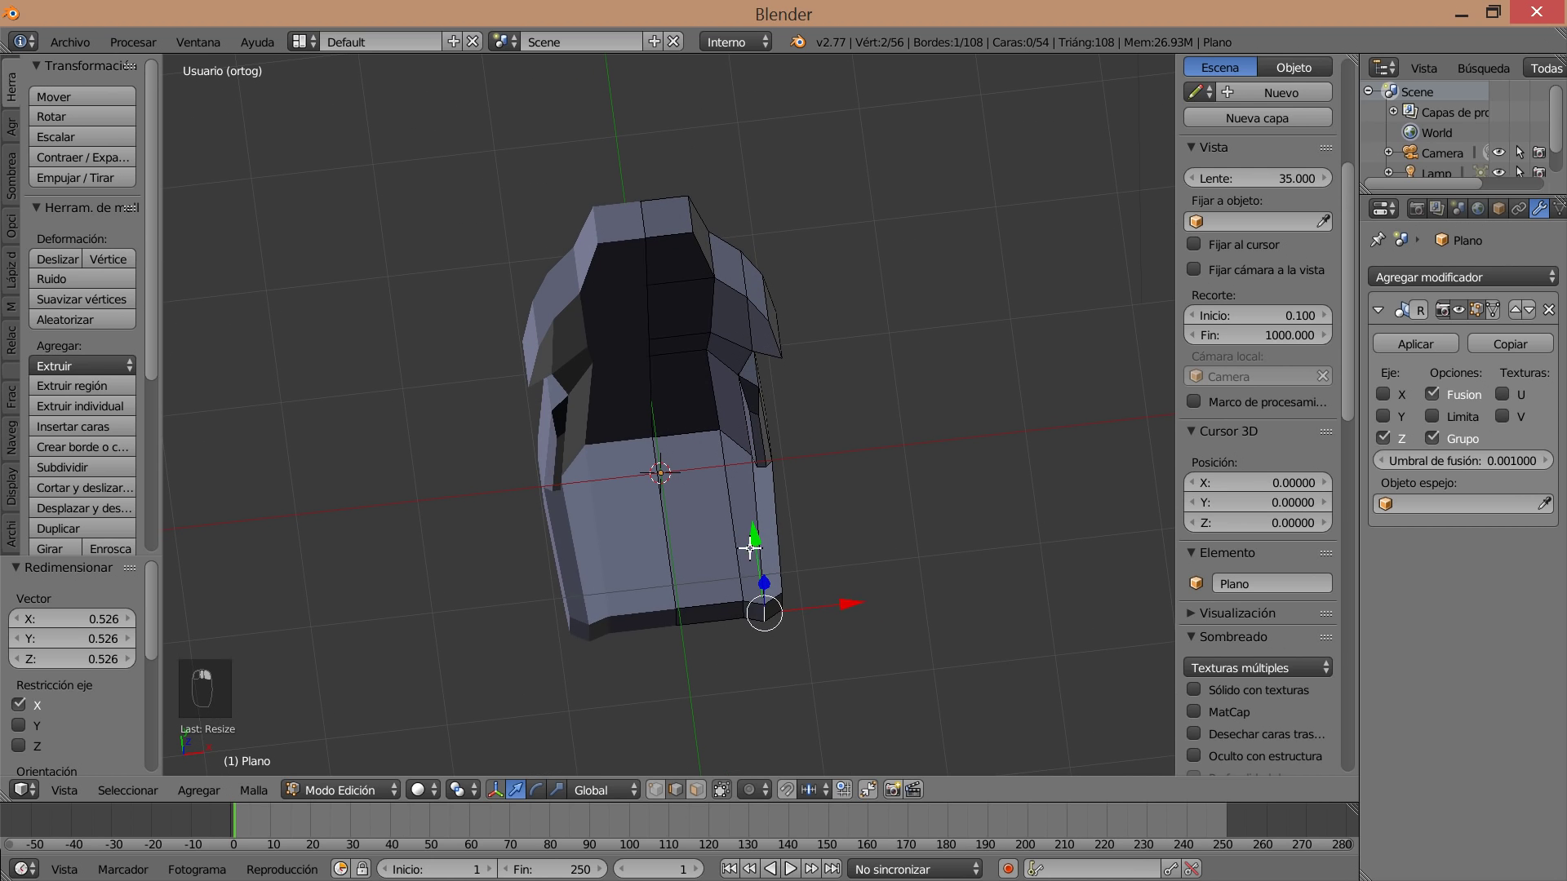
{"action": "left_click", "coordinate": [762, 512]}
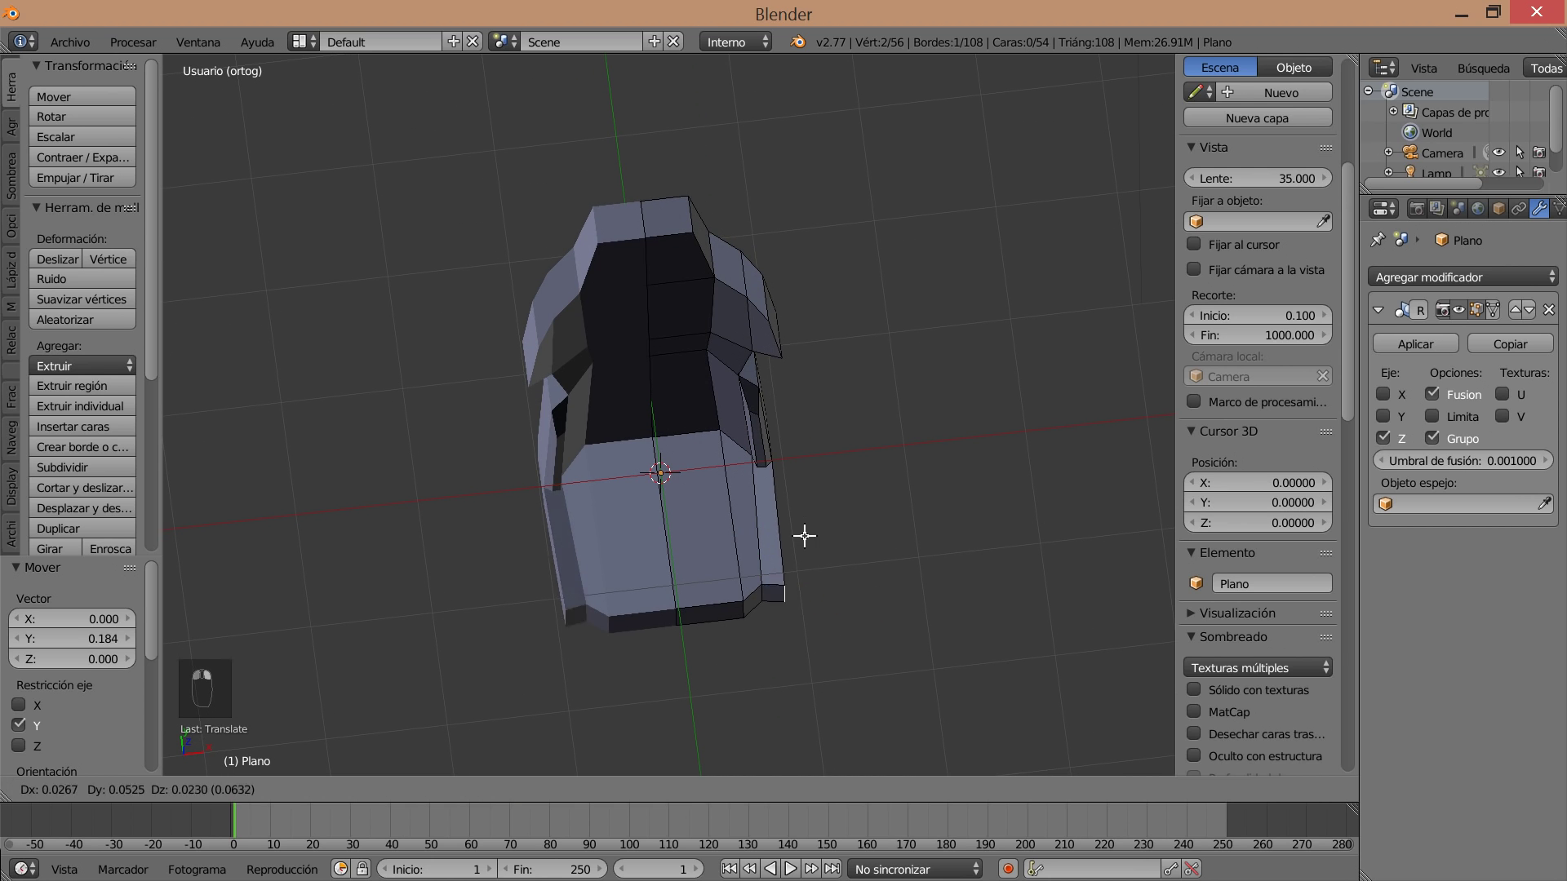
Reposition a vertex at the seat cushion edge, checking it from behind and in front.
{"action": "left_click_drag", "start_coordinate": [786, 569], "coordinate": [777, 528]}
{"action": "left_click_drag", "start_coordinate": [773, 524], "coordinate": [776, 482]}
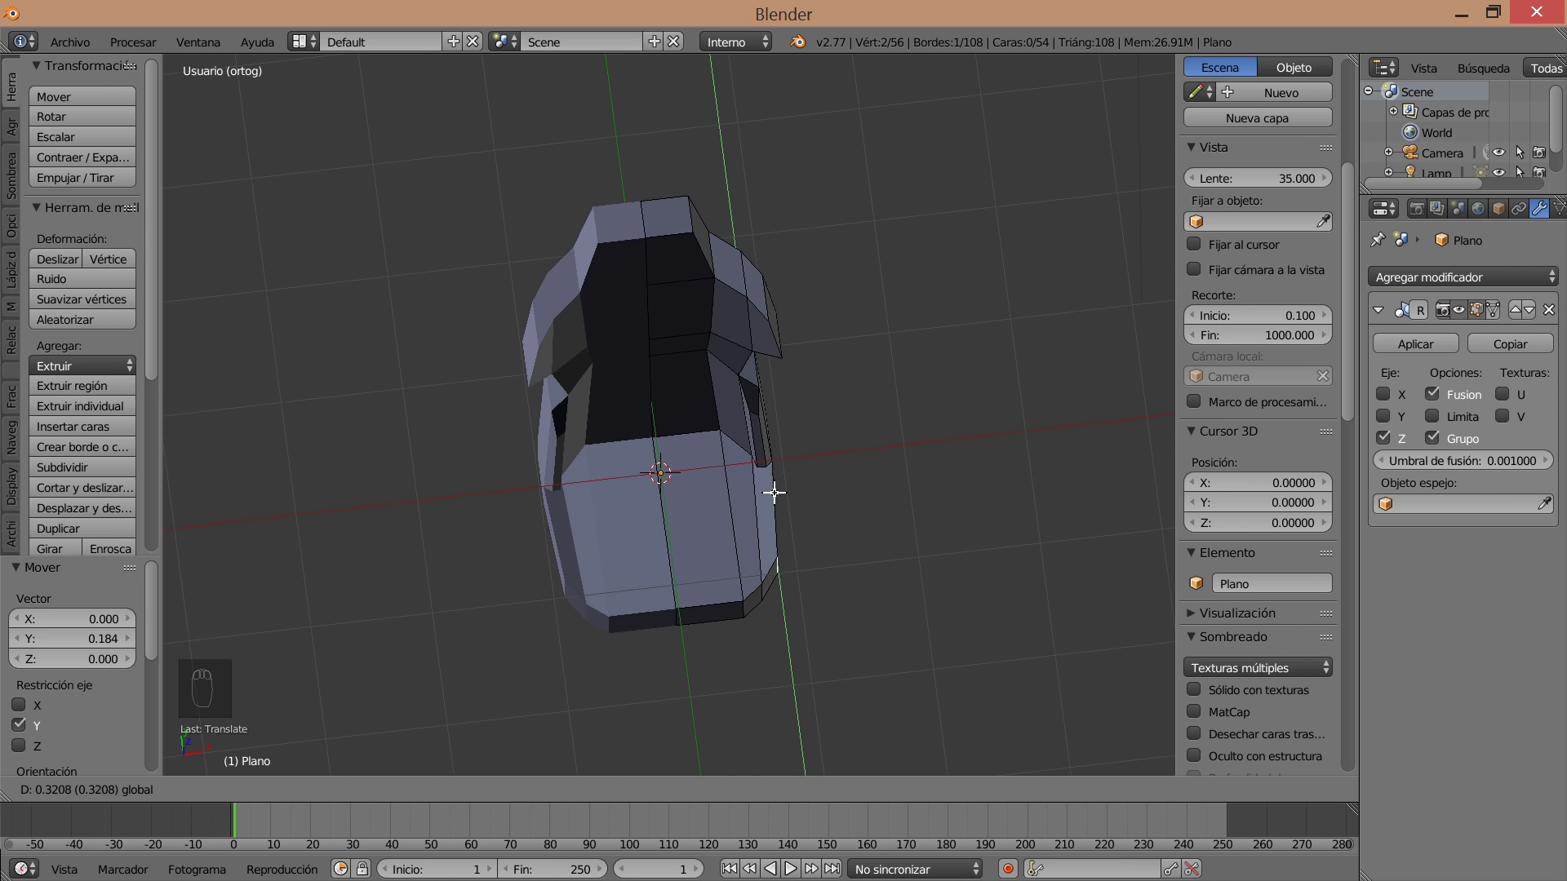
{"action": "left_click_drag", "start_coordinate": [829, 608], "coordinate": [784, 760]}
{"action": "left_click_drag", "start_coordinate": [698, 792], "coordinate": [898, 570]}
{"action": "left_click_drag", "start_coordinate": [738, 552], "coordinate": [820, 539]}
{"action": "middle_click", "coordinate": [836, 554]}
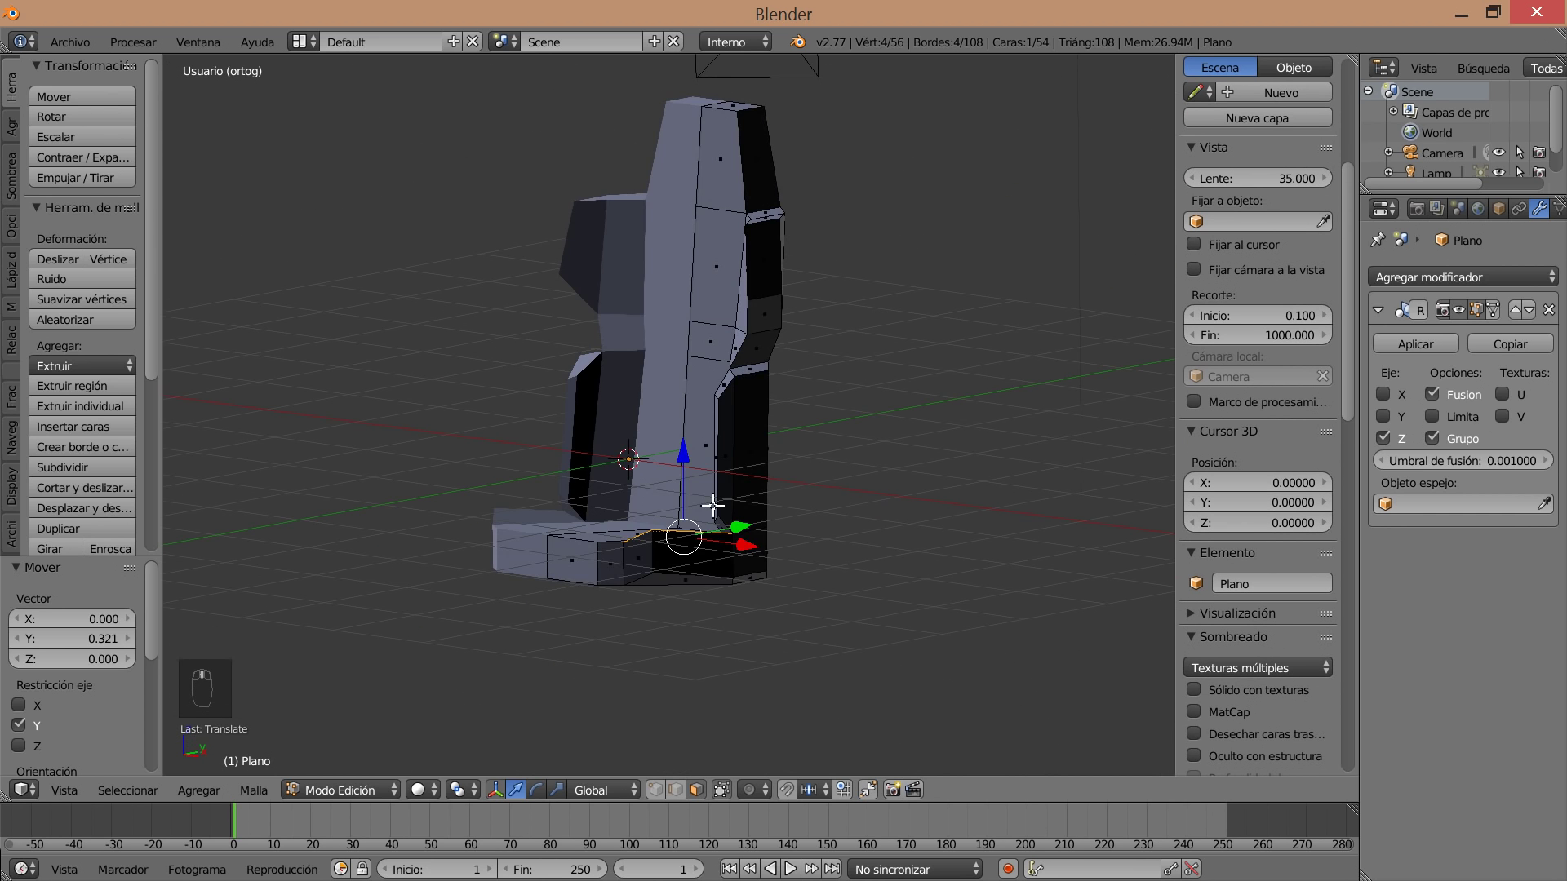
{"action": "left_click_drag", "start_coordinate": [680, 794], "coordinate": [674, 541]}
{"action": "left_click_drag", "start_coordinate": [679, 600], "coordinate": [675, 541]}
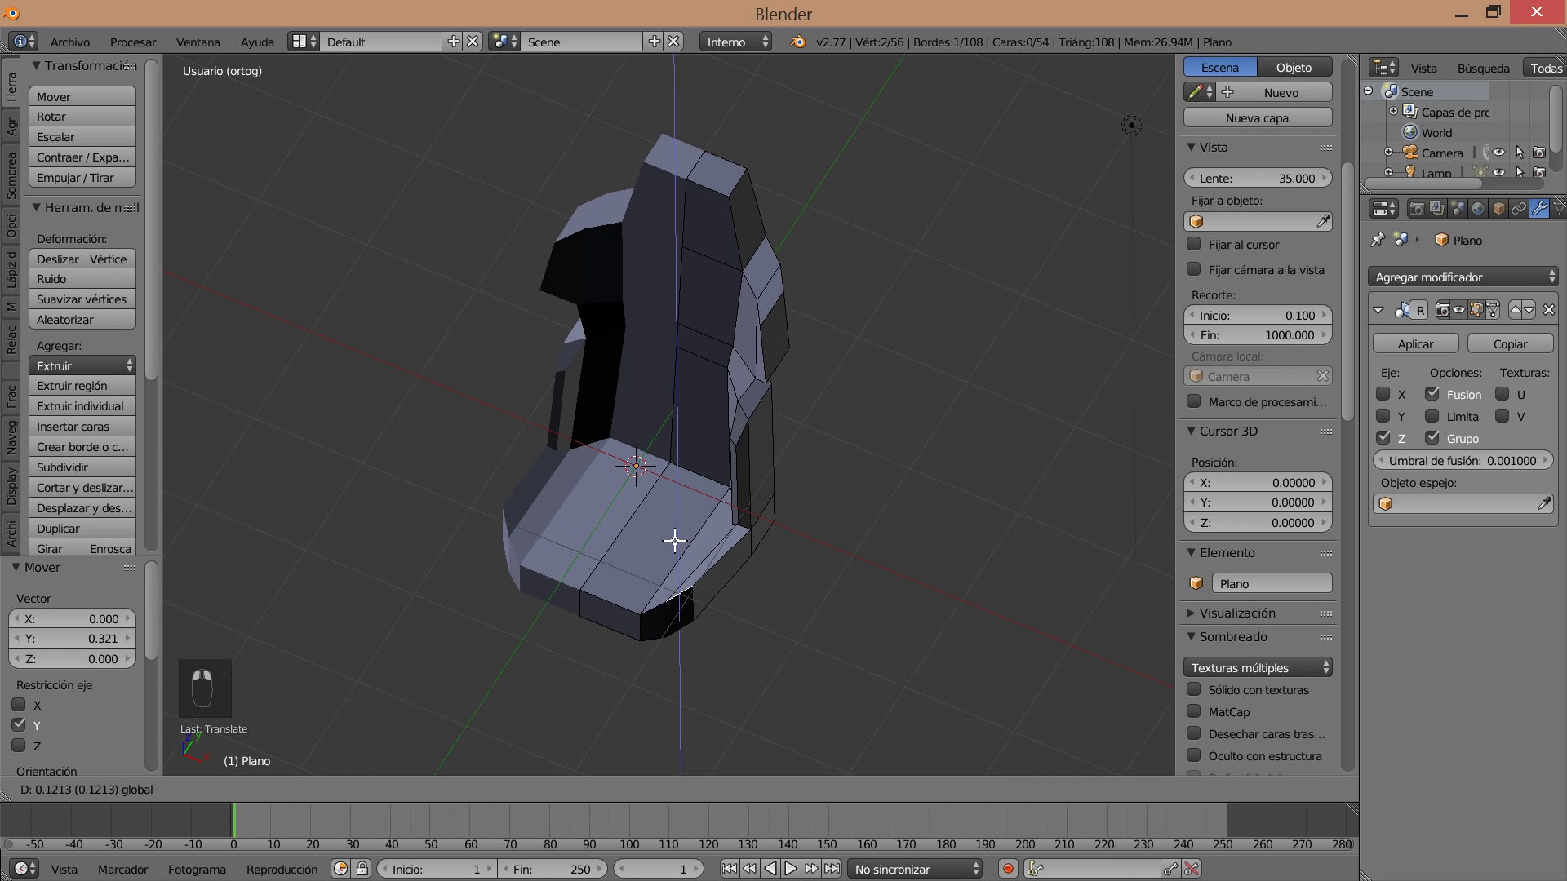
{"action": "left_click", "coordinate": [675, 536]}
Adjust further seat cushion vertices at the front corners of the base.
{"action": "middle_click", "coordinate": [875, 539]}
{"action": "left_click_drag", "start_coordinate": [662, 795], "coordinate": [785, 477]}
{"action": "left_click_drag", "start_coordinate": [782, 555], "coordinate": [785, 478]}
{"action": "right_click", "coordinate": [717, 544]}
{"action": "left_click", "coordinate": [719, 507]}
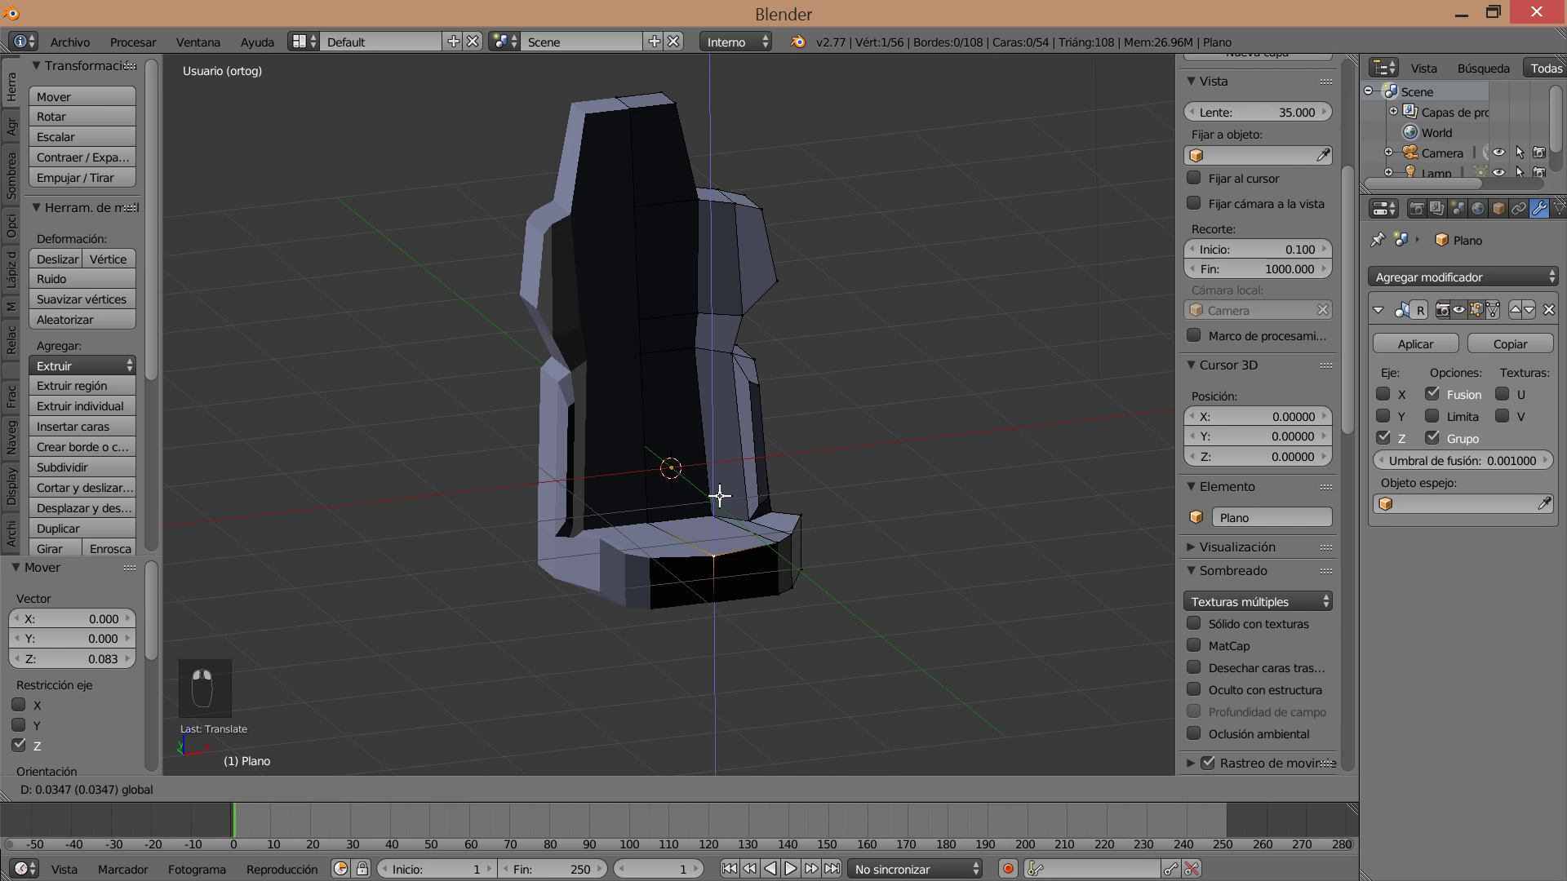
{"action": "middle_click", "coordinate": [737, 590]}
{"action": "left_click", "coordinate": [729, 642]}
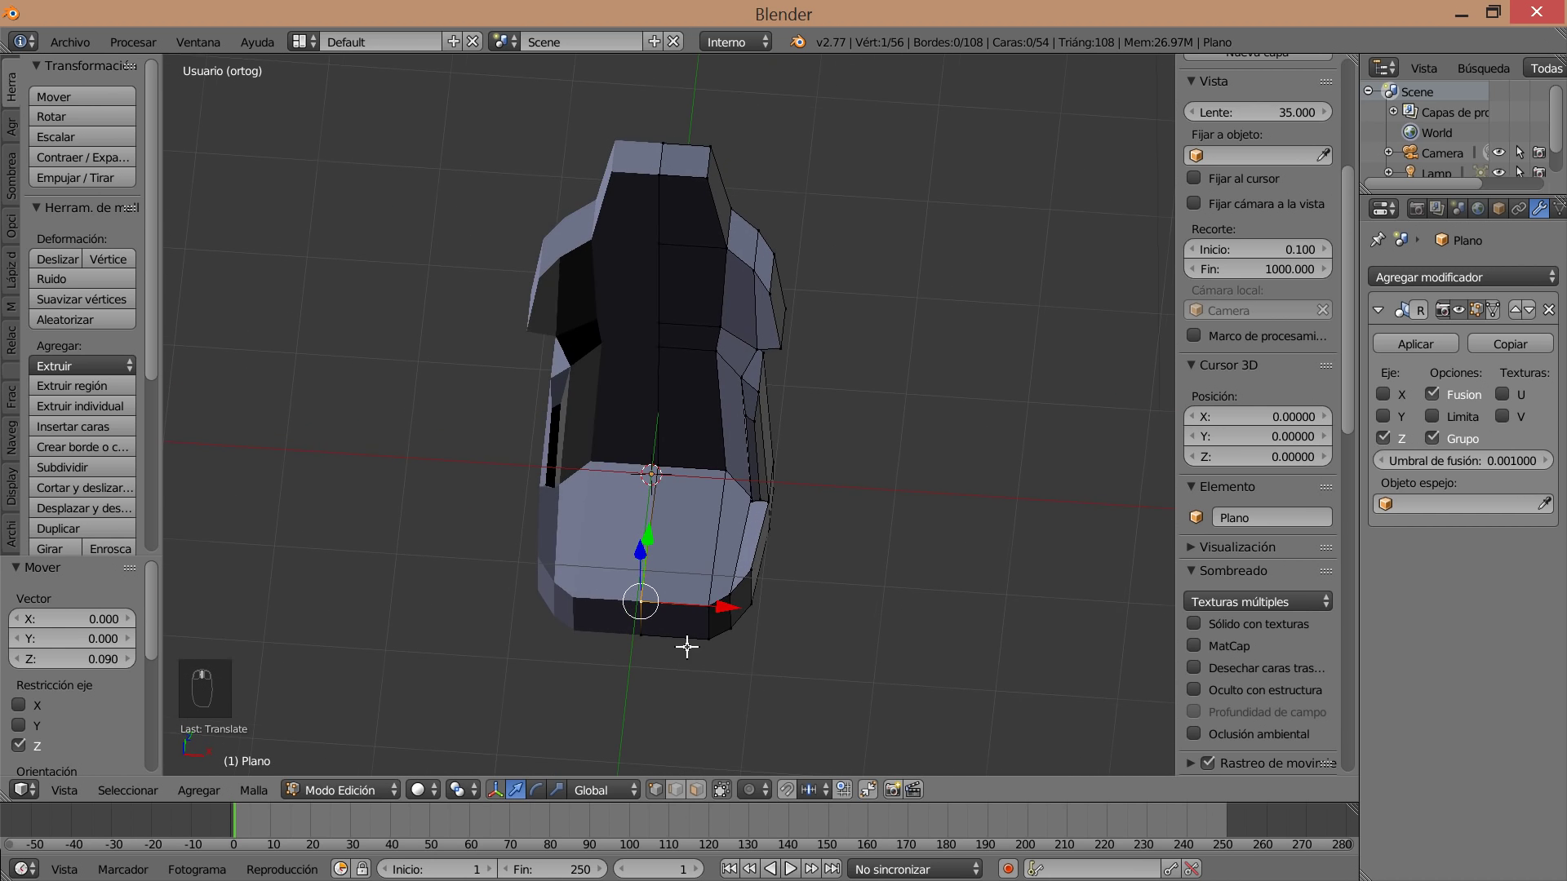
{"action": "middle_click", "coordinate": [836, 622]}
{"action": "left_click_drag", "start_coordinate": [786, 567], "coordinate": [852, 586]}
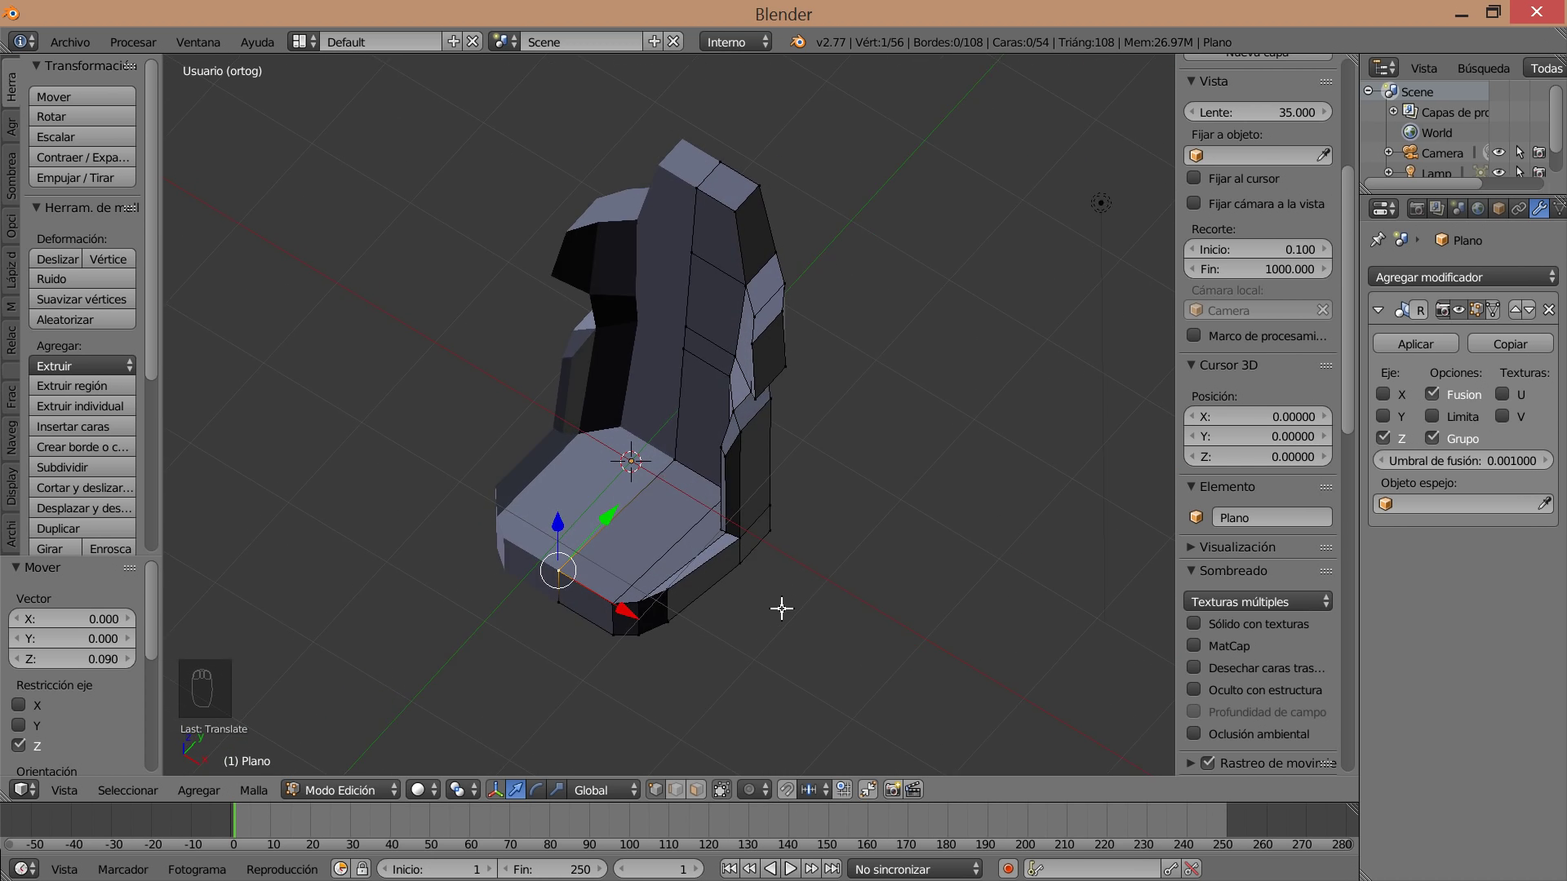
Cut an edge loop across the seat cushion front and slide it into place.
{"action": "key", "text": "ctrl+r"}
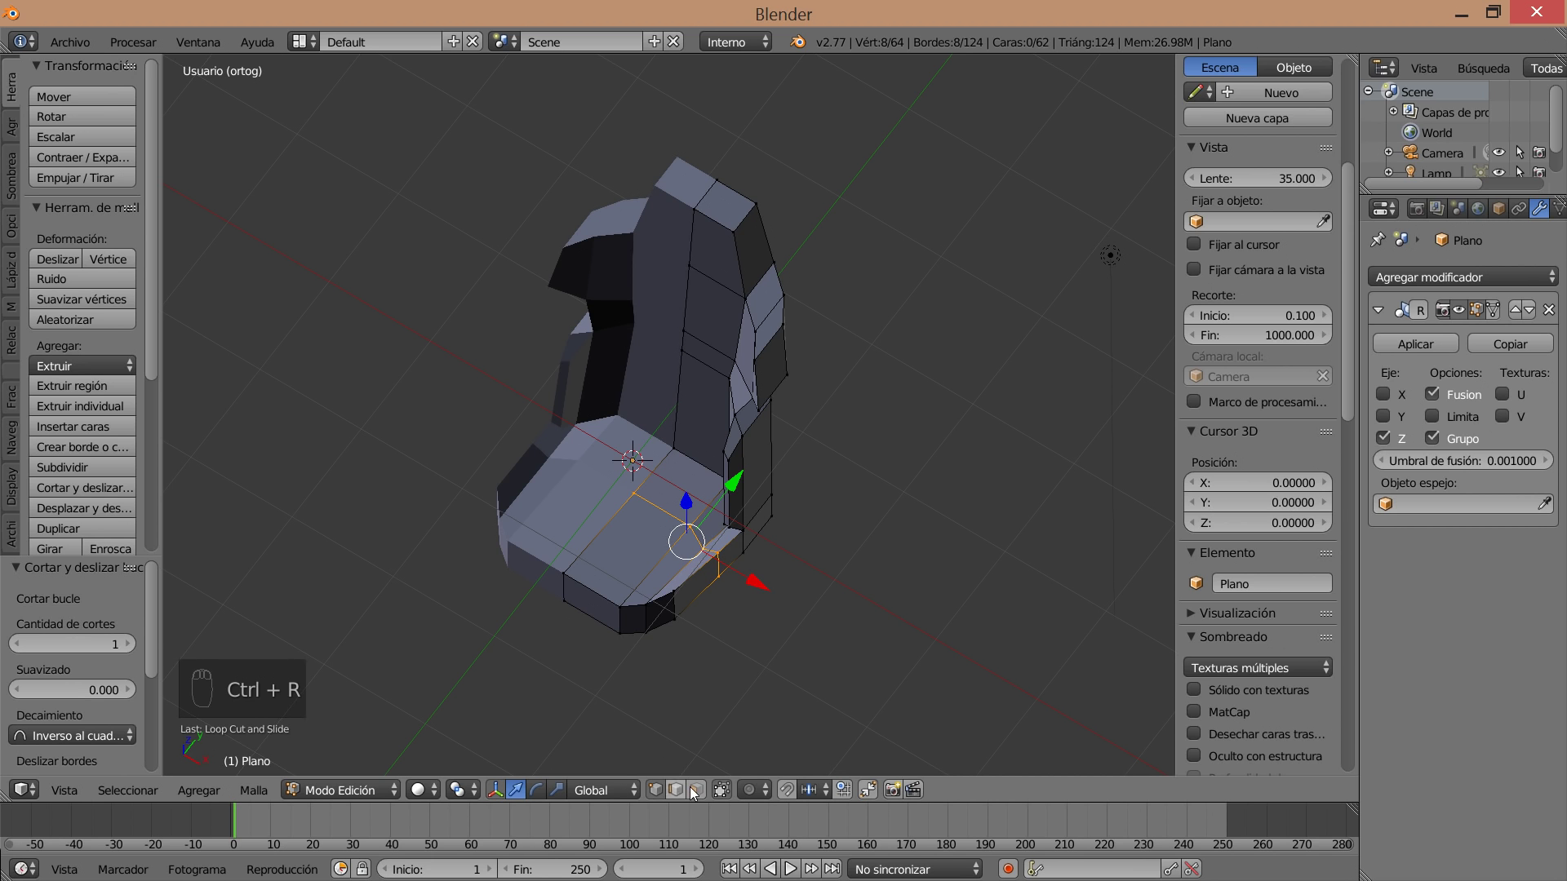
{"action": "left_click_drag", "start_coordinate": [697, 796], "coordinate": [634, 511]}
{"action": "left_click_drag", "start_coordinate": [691, 567], "coordinate": [640, 499]}
{"action": "left_click_drag", "start_coordinate": [636, 616], "coordinate": [640, 498]}
{"action": "left_click_drag", "start_coordinate": [638, 505], "coordinate": [786, 585]}
{"action": "middle_click", "coordinate": [786, 585]}
Rotate and scale the cushion's side vertices to taper the seat front.
{"action": "key", "text": "r"}
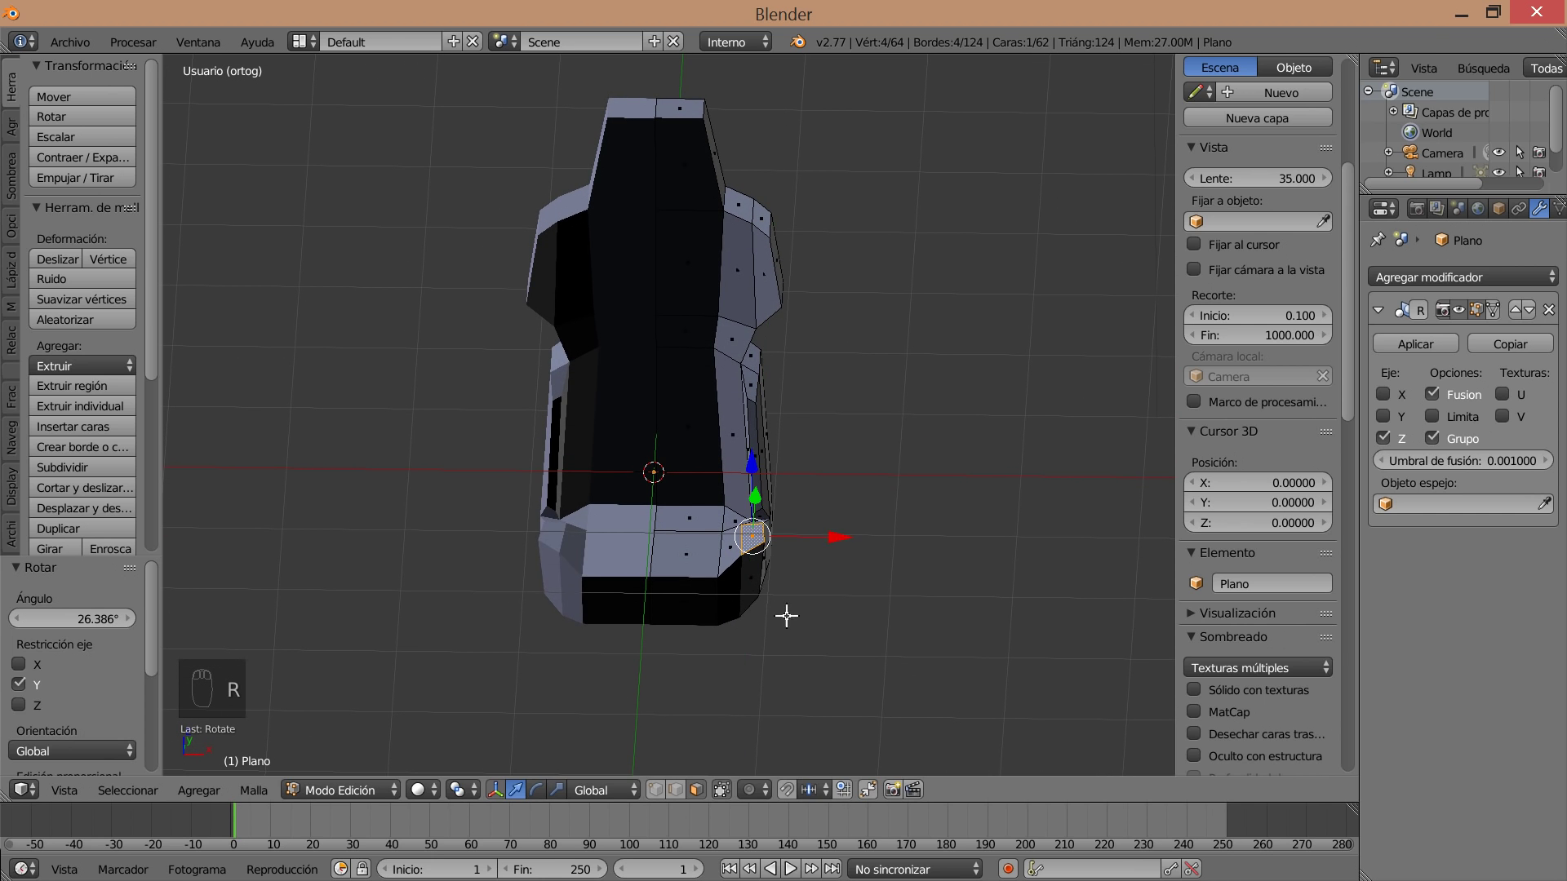
{"action": "left_click_drag", "start_coordinate": [779, 701], "coordinate": [796, 593]}
{"action": "key", "text": "s"}
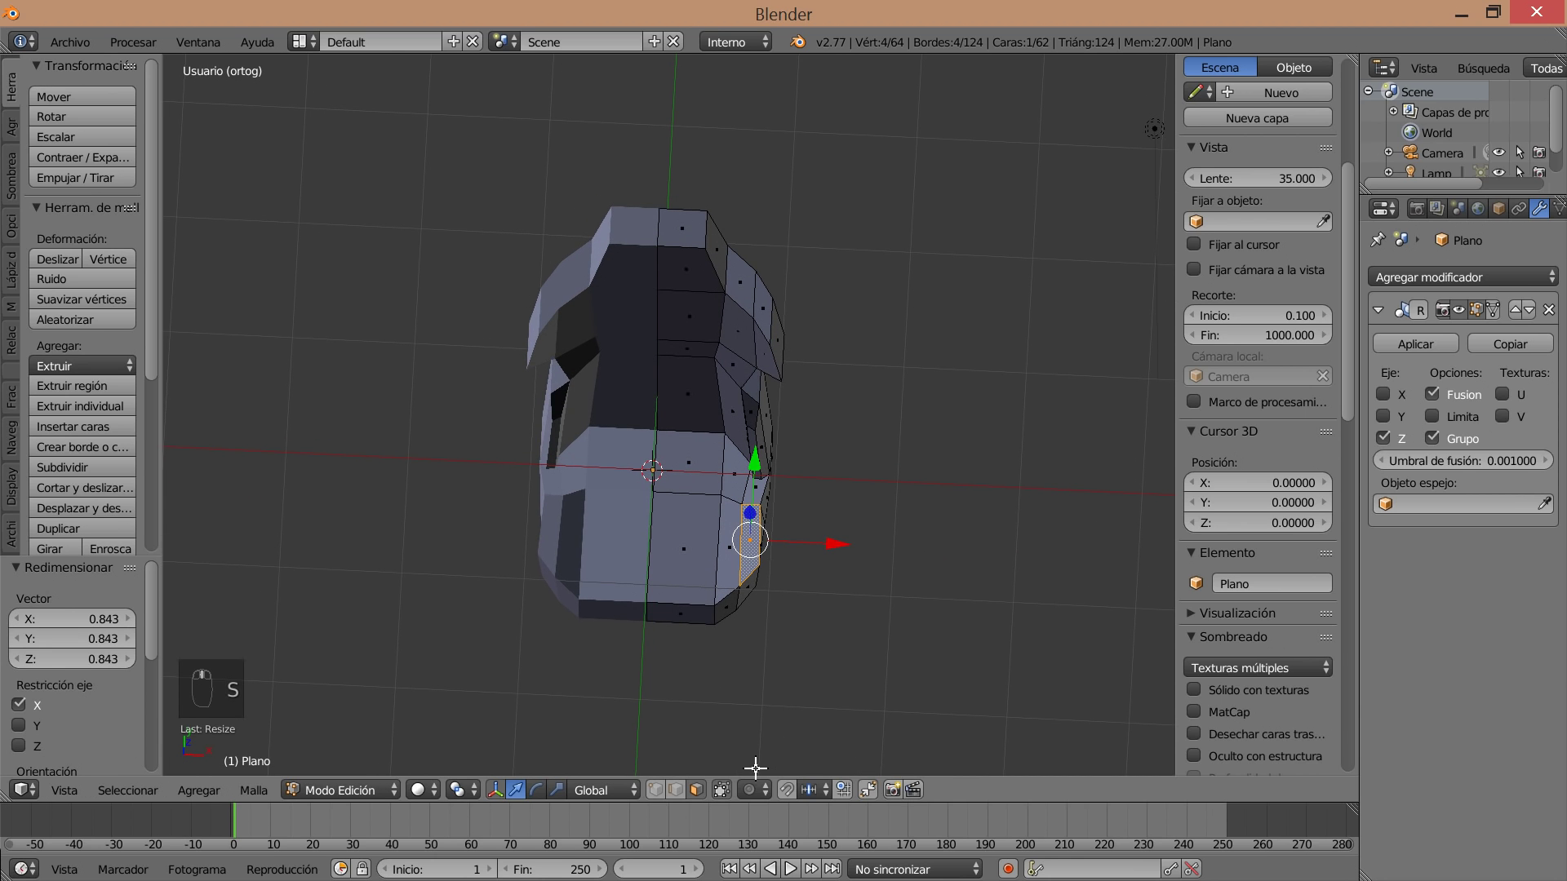
{"action": "key", "text": "c"}
{"action": "left_click_drag", "start_coordinate": [729, 790], "coordinate": [776, 572]}
{"action": "key", "text": "c"}
{"action": "key", "text": "a"}
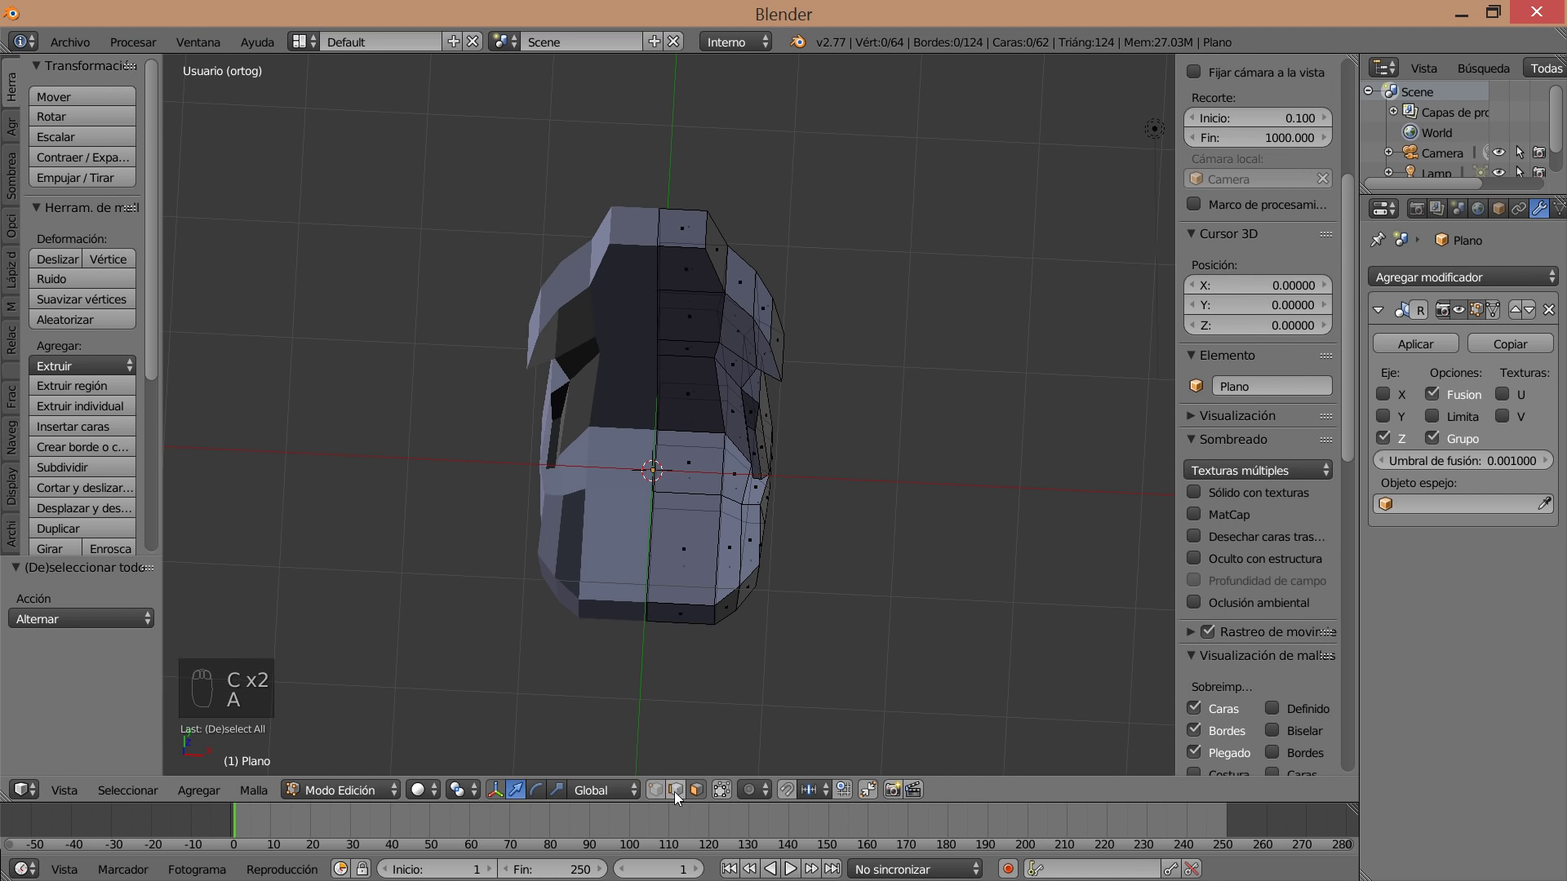
Move the cushion's lower side face from a straight front view.
{"action": "left_click_drag", "start_coordinate": [662, 799], "coordinate": [829, 591]}
{"action": "key", "text": "c"}
{"action": "left_click_drag", "start_coordinate": [825, 589], "coordinate": [825, 658]}
{"action": "left_click", "coordinate": [865, 603]}
{"action": "left_click_drag", "start_coordinate": [865, 603], "coordinate": [814, 579]}
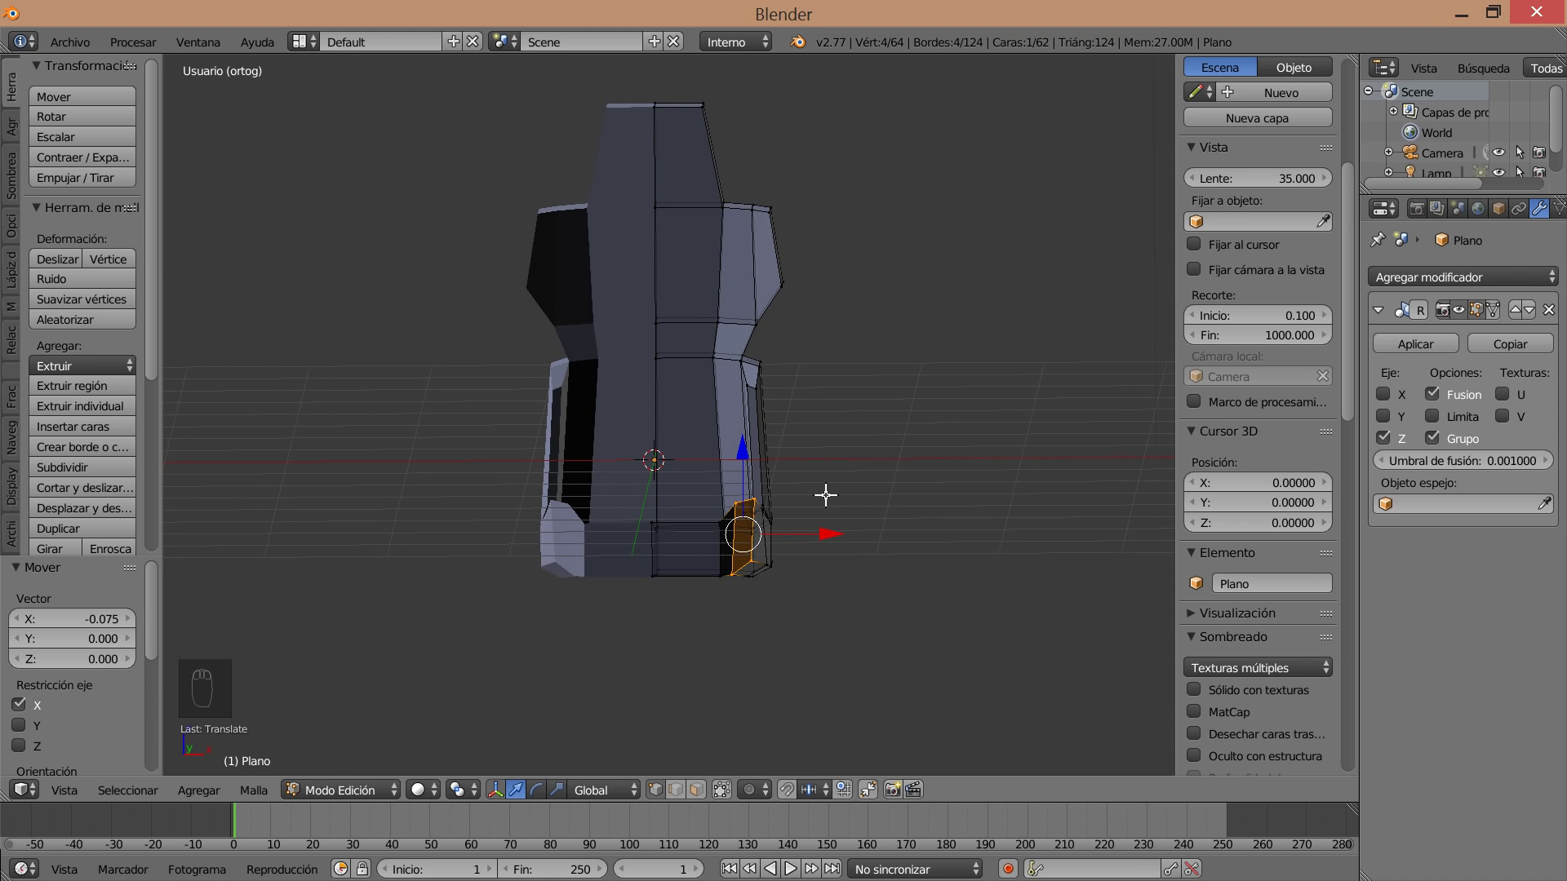
{"action": "left_click_drag", "start_coordinate": [695, 191], "coordinate": [701, 153]}
{"action": "key", "text": "a"}
{"action": "key", "text": "c"}
Shift the remaining front corner vertices with axis-locked grabs, then deselect the mesh.
{"action": "middle_click", "coordinate": [775, 165]}
{"action": "left_click_drag", "start_coordinate": [700, 75], "coordinate": [813, 401]}
{"action": "middle_click", "coordinate": [688, 76]}
{"action": "left_click_drag", "start_coordinate": [817, 383], "coordinate": [804, 364]}
{"action": "left_click_drag", "start_coordinate": [805, 364], "coordinate": [775, 342]}
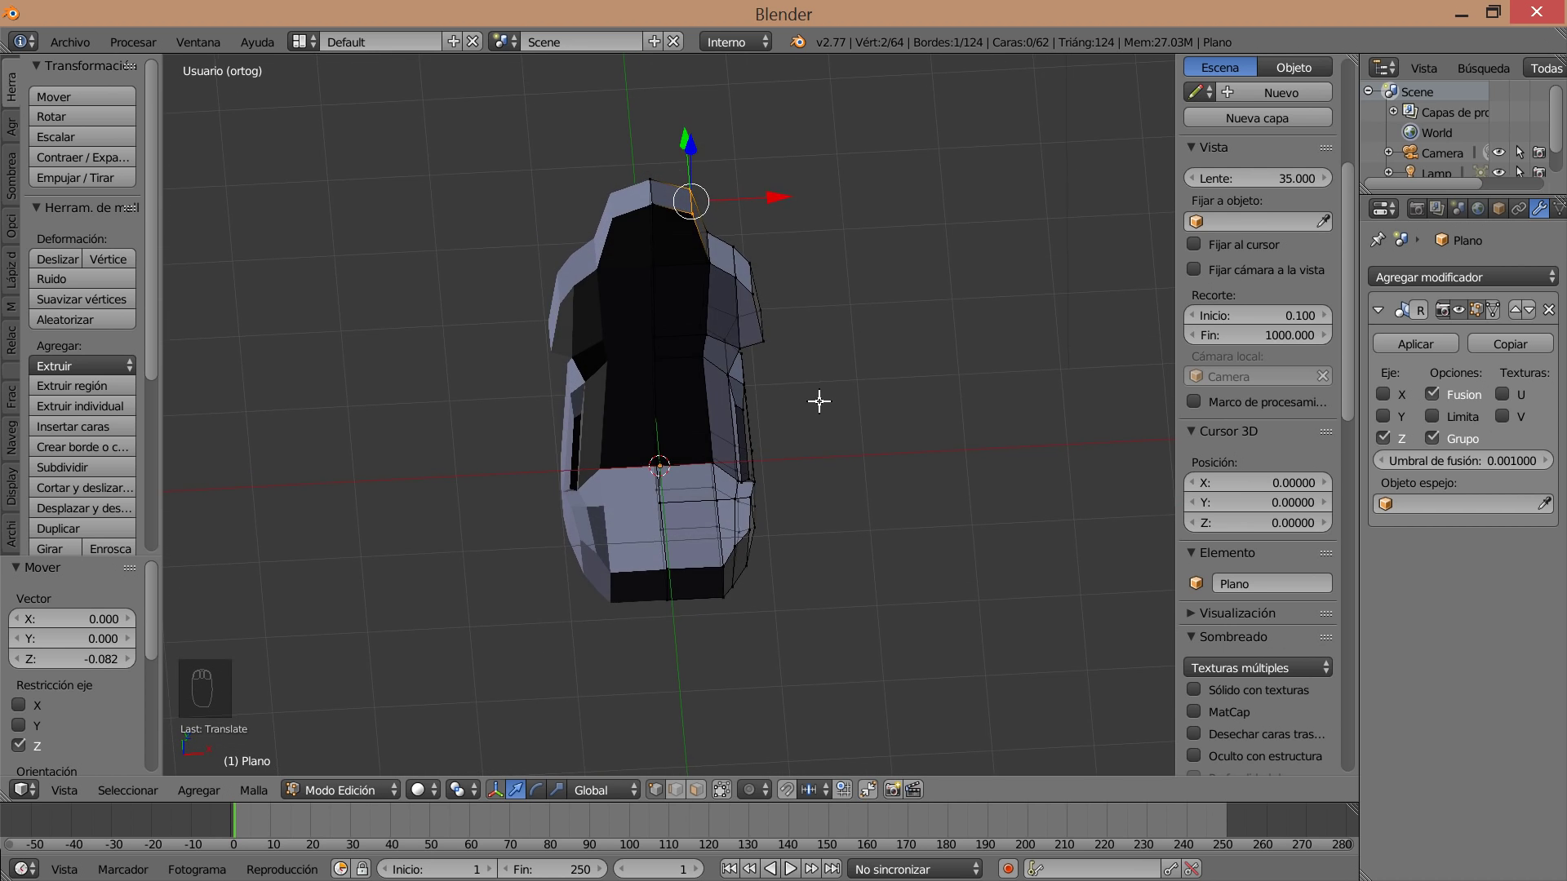
{"action": "middle_click", "coordinate": [748, 656]}
{"action": "key", "text": "a"}
{"action": "key", "text": "c"}
{"action": "left_click_drag", "start_coordinate": [790, 563], "coordinate": [758, 627]}
{"action": "left_click_drag", "start_coordinate": [758, 627], "coordinate": [793, 600]}
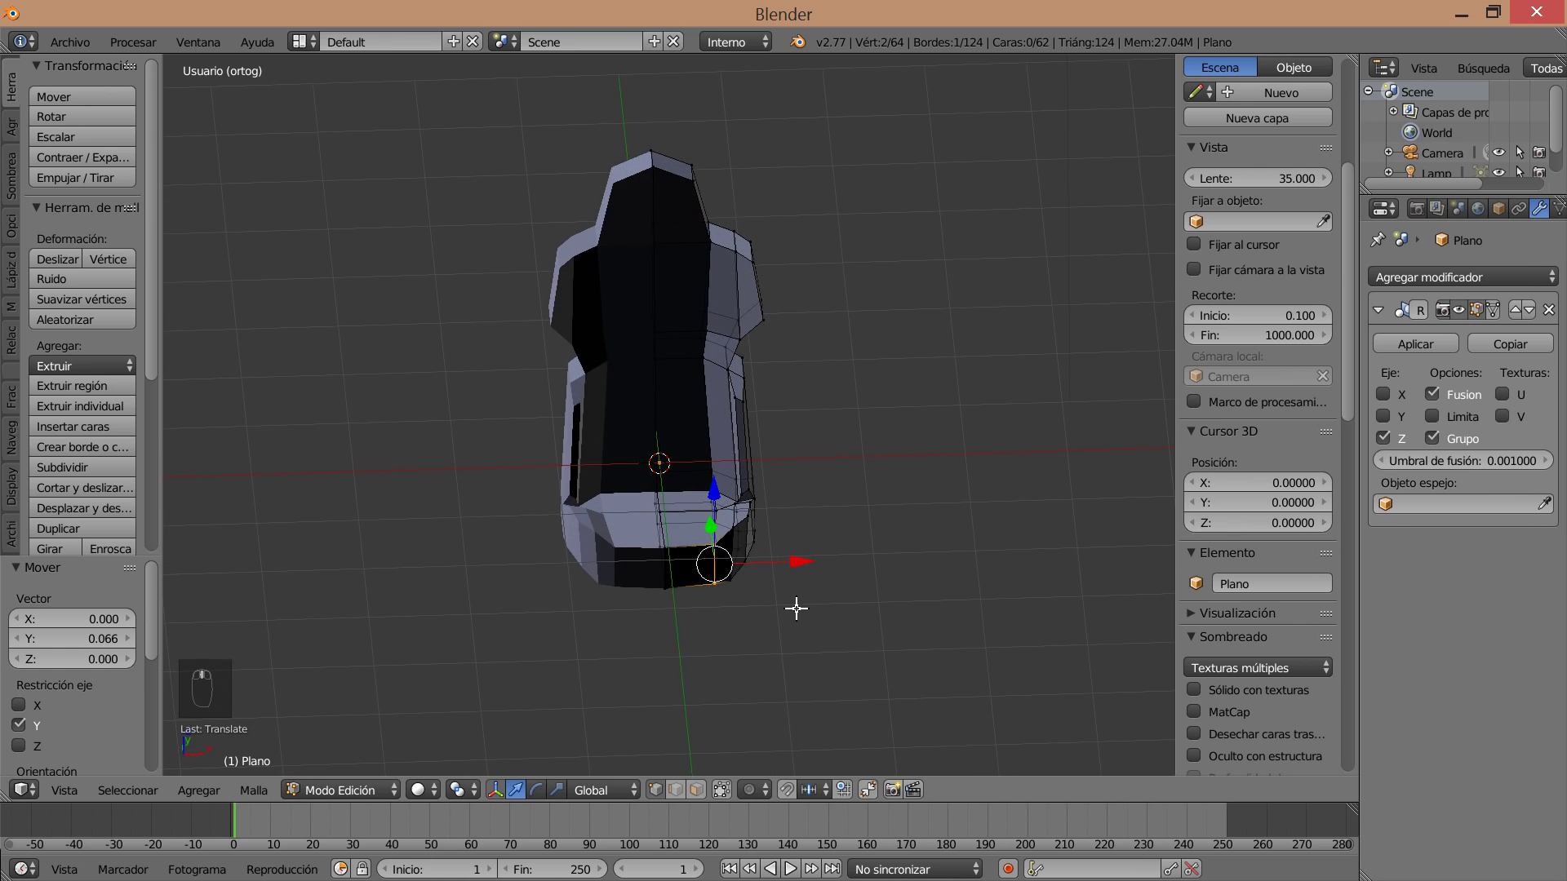
{"action": "key", "text": "a"}
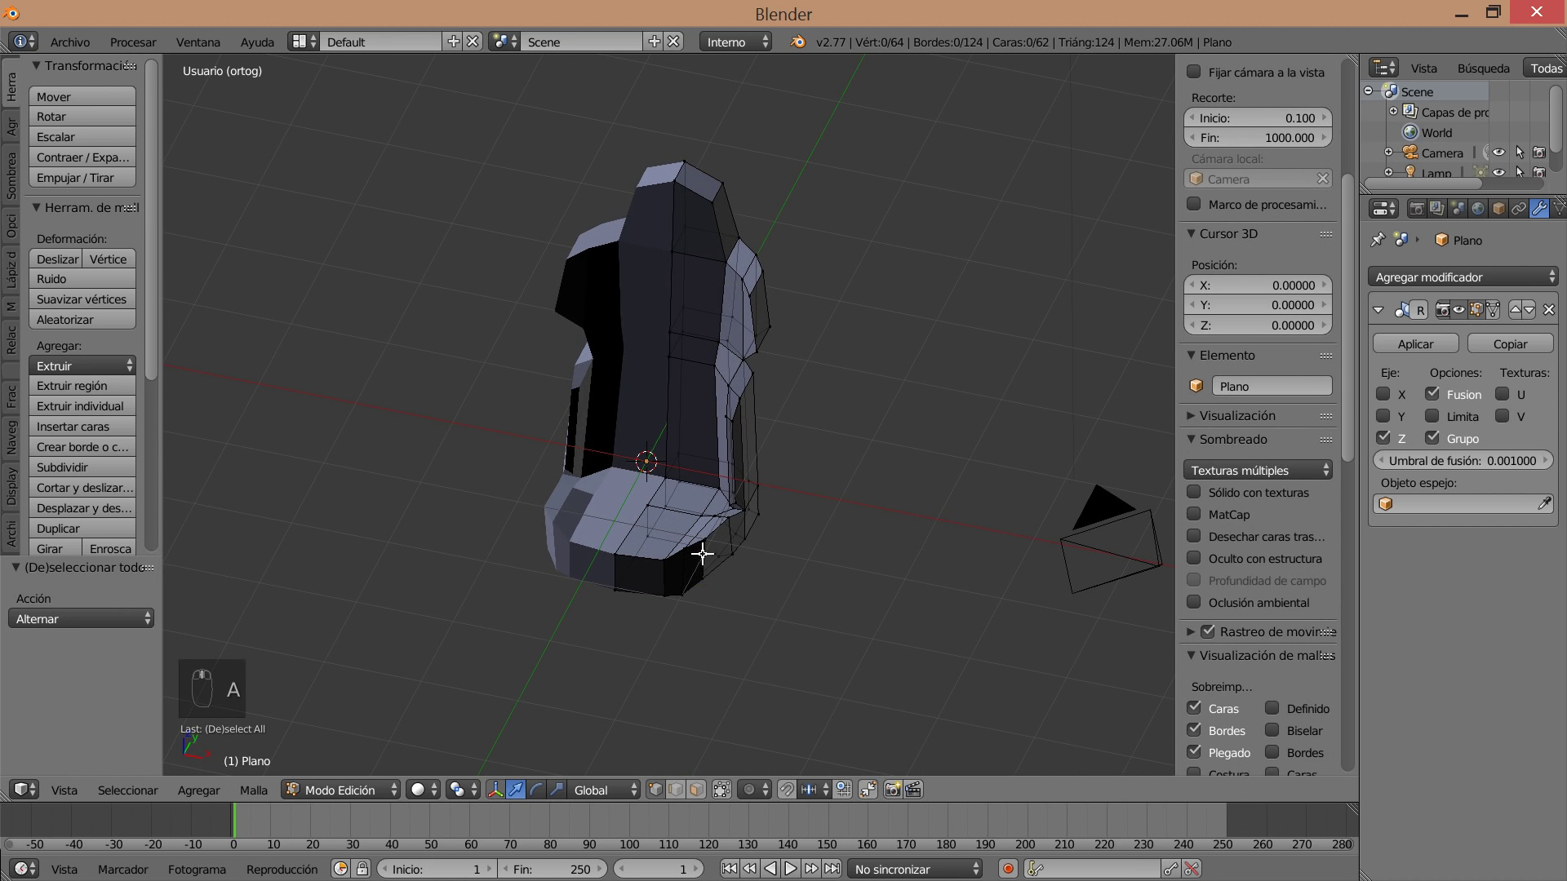
Adjust a vertex at the cushion front to bevel the seat's front corner.
{"action": "scroll", "scroll_direction": "down", "scroll_amount": 3}
{"action": "left_click_drag", "start_coordinate": [742, 588], "coordinate": [722, 516]}
{"action": "left_click_drag", "start_coordinate": [749, 658], "coordinate": [721, 514]}
{"action": "left_click_drag", "start_coordinate": [719, 512], "coordinate": [804, 519]}
{"action": "middle_click", "coordinate": [789, 567]}
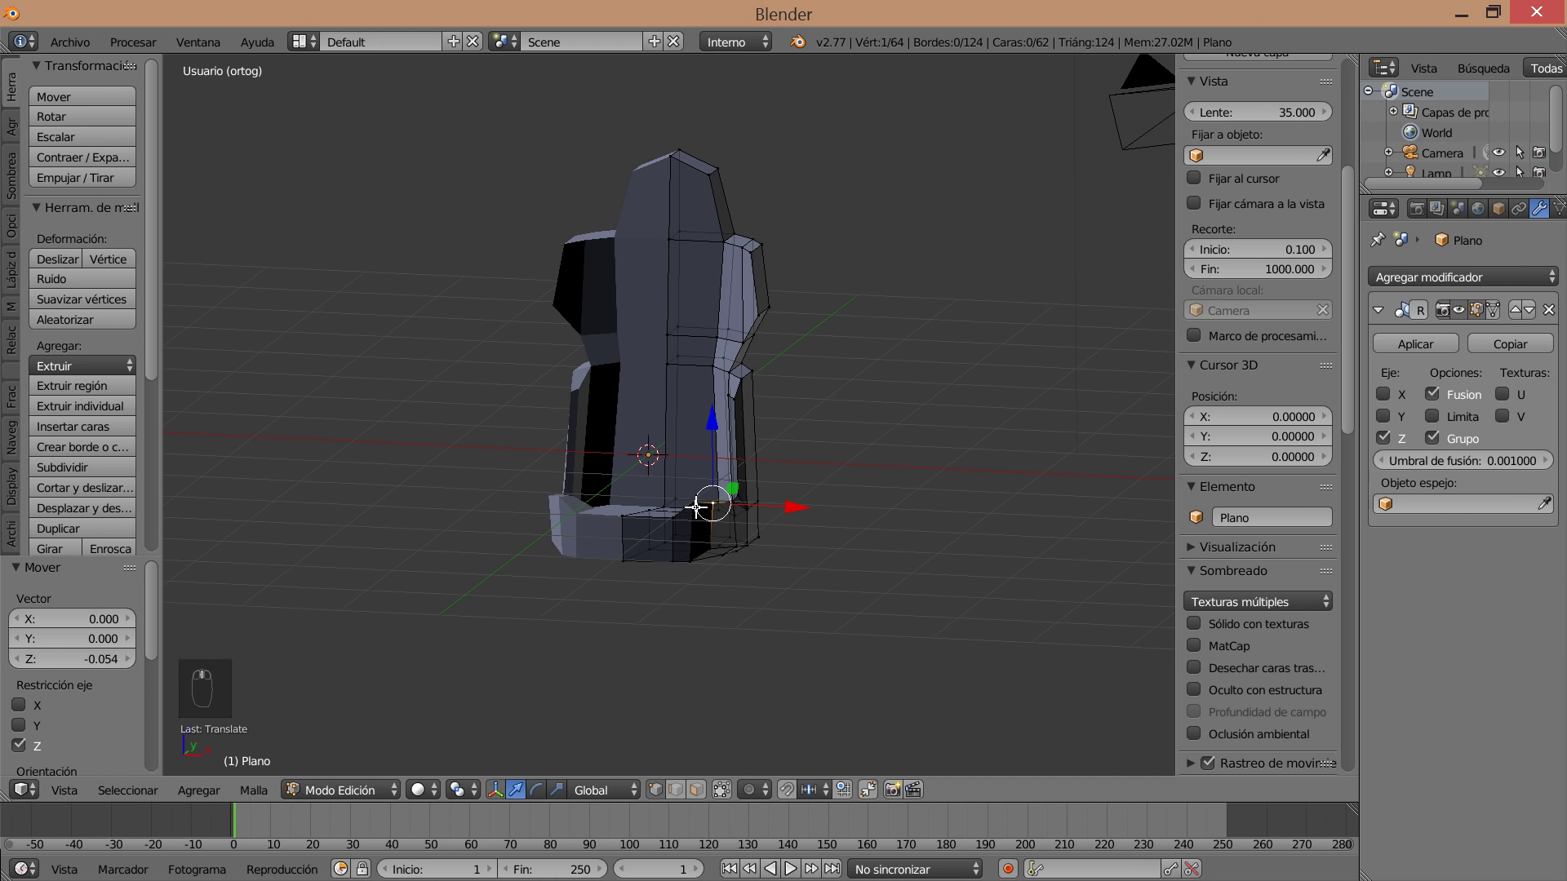
{"action": "left_click_drag", "start_coordinate": [690, 496], "coordinate": [785, 579]}
{"action": "left_click_drag", "start_coordinate": [689, 426], "coordinate": [785, 579]}
{"action": "middle_click", "coordinate": [756, 558]}
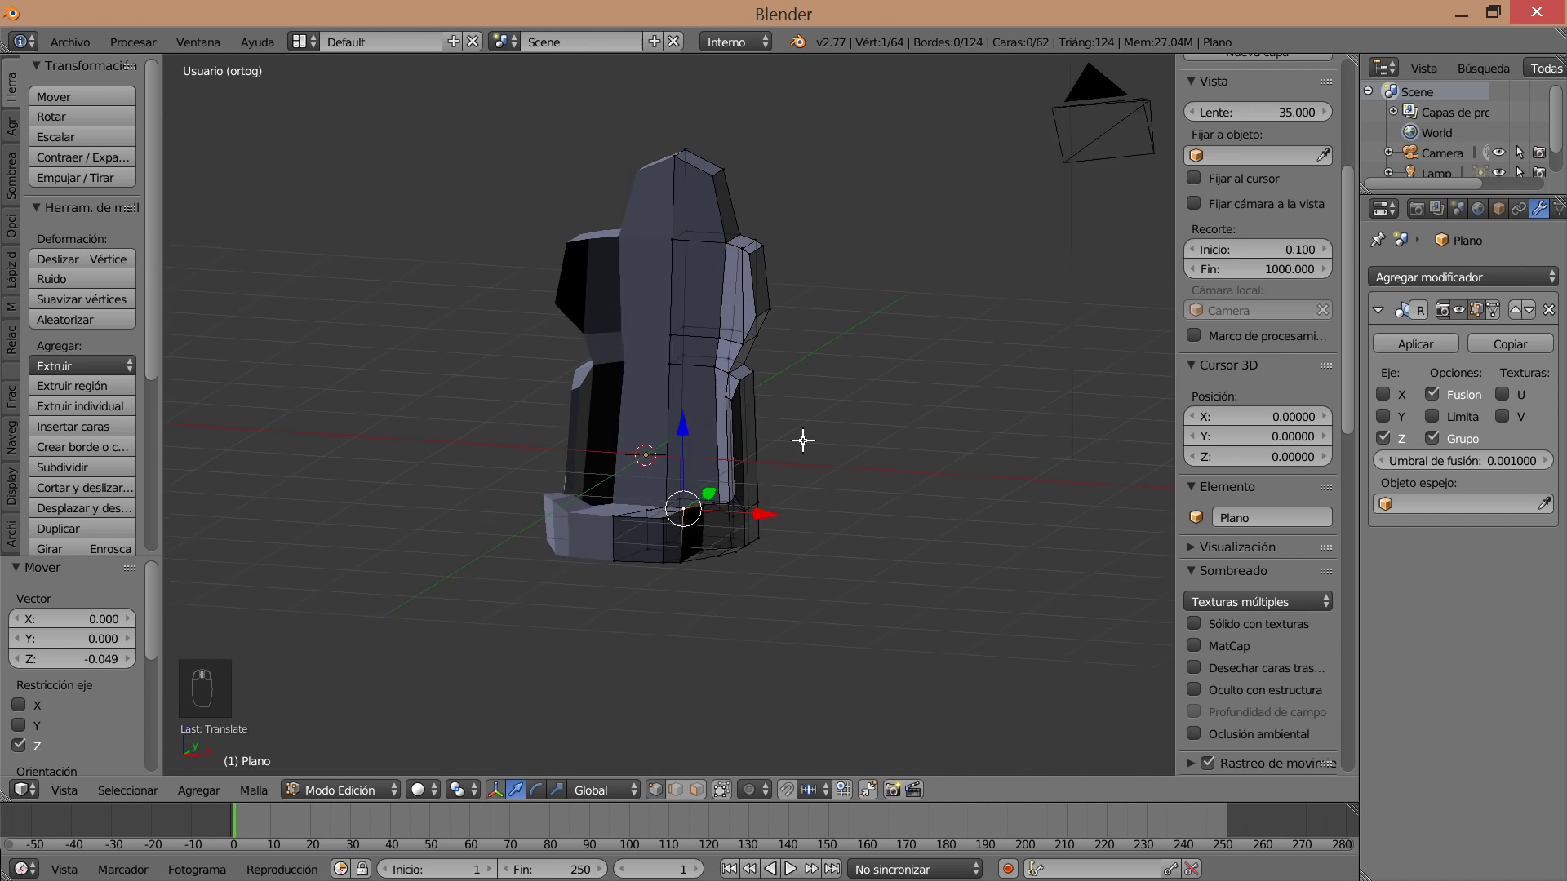
Re-enter Edit Mode and reshape the cushion's raised front lip in side view.
{"action": "key", "text": "Tab"}
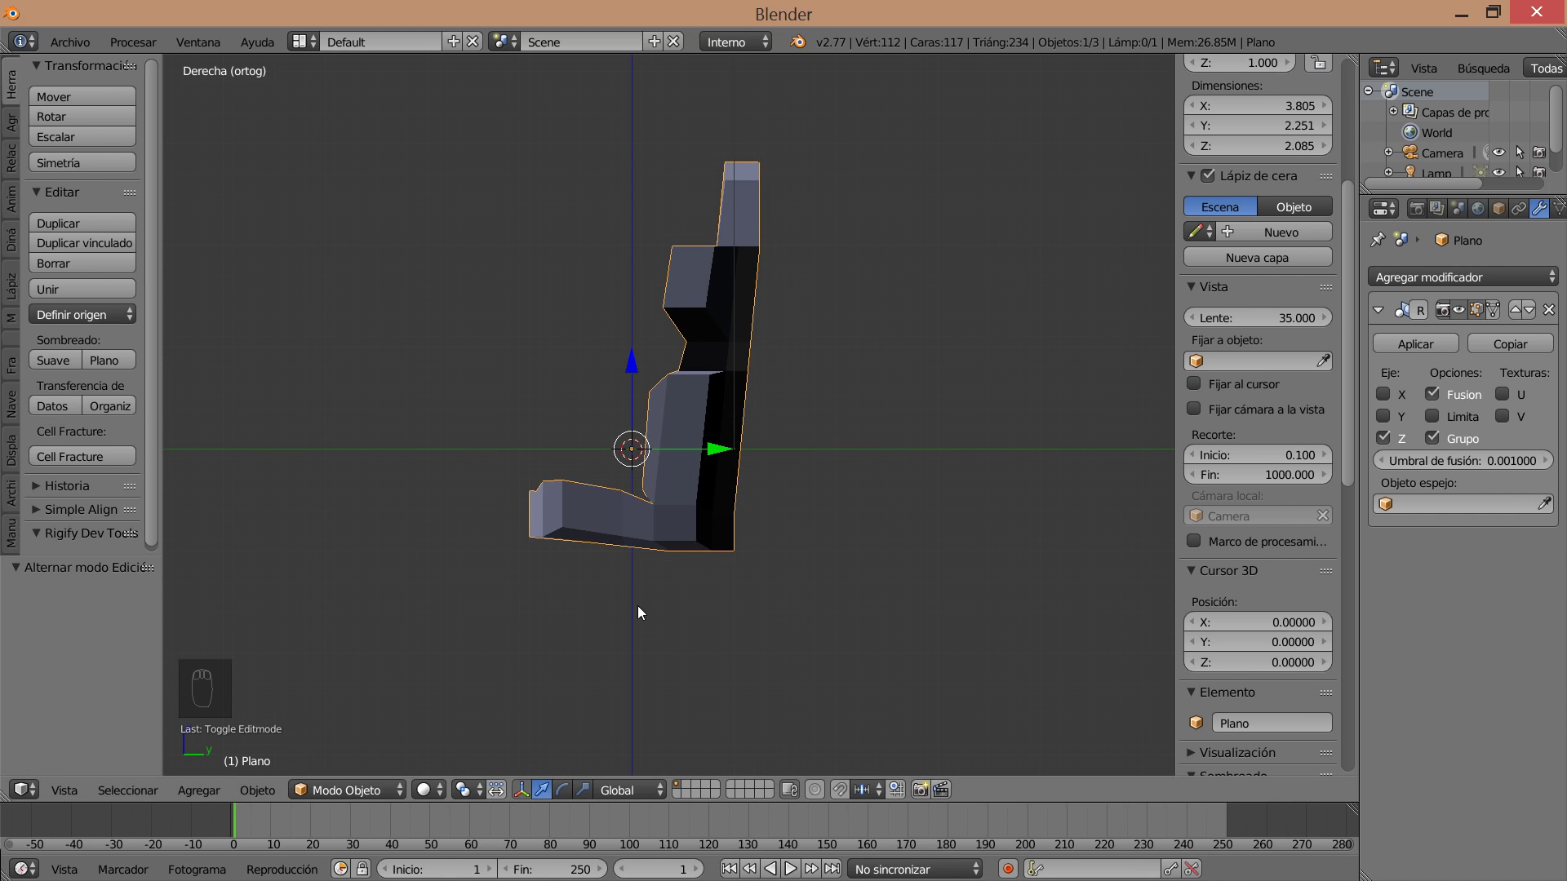
{"action": "key", "text": "Tab"}
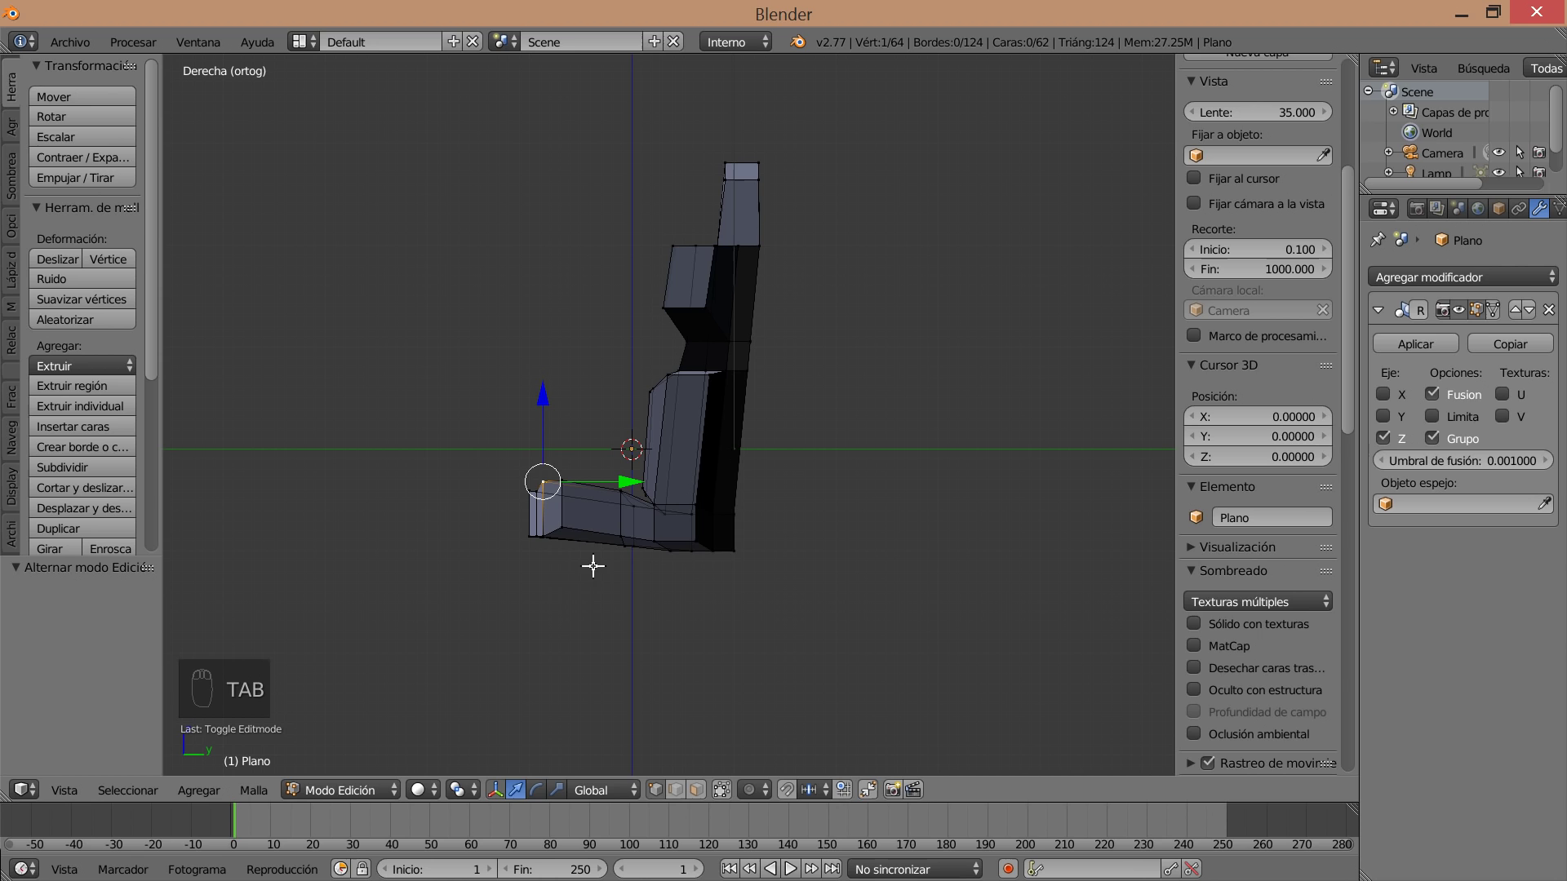
{"action": "key", "text": "c"}
{"action": "left_click_drag", "start_coordinate": [541, 427], "coordinate": [611, 485]}
{"action": "key", "text": "a"}
{"action": "key", "text": "c"}
{"action": "left_click_drag", "start_coordinate": [624, 441], "coordinate": [655, 617]}
{"action": "left_click_drag", "start_coordinate": [686, 621], "coordinate": [727, 602]}
Scale the front cushion edge to slant it, then confirm and look down on the seat.
{"action": "key", "text": "a"}
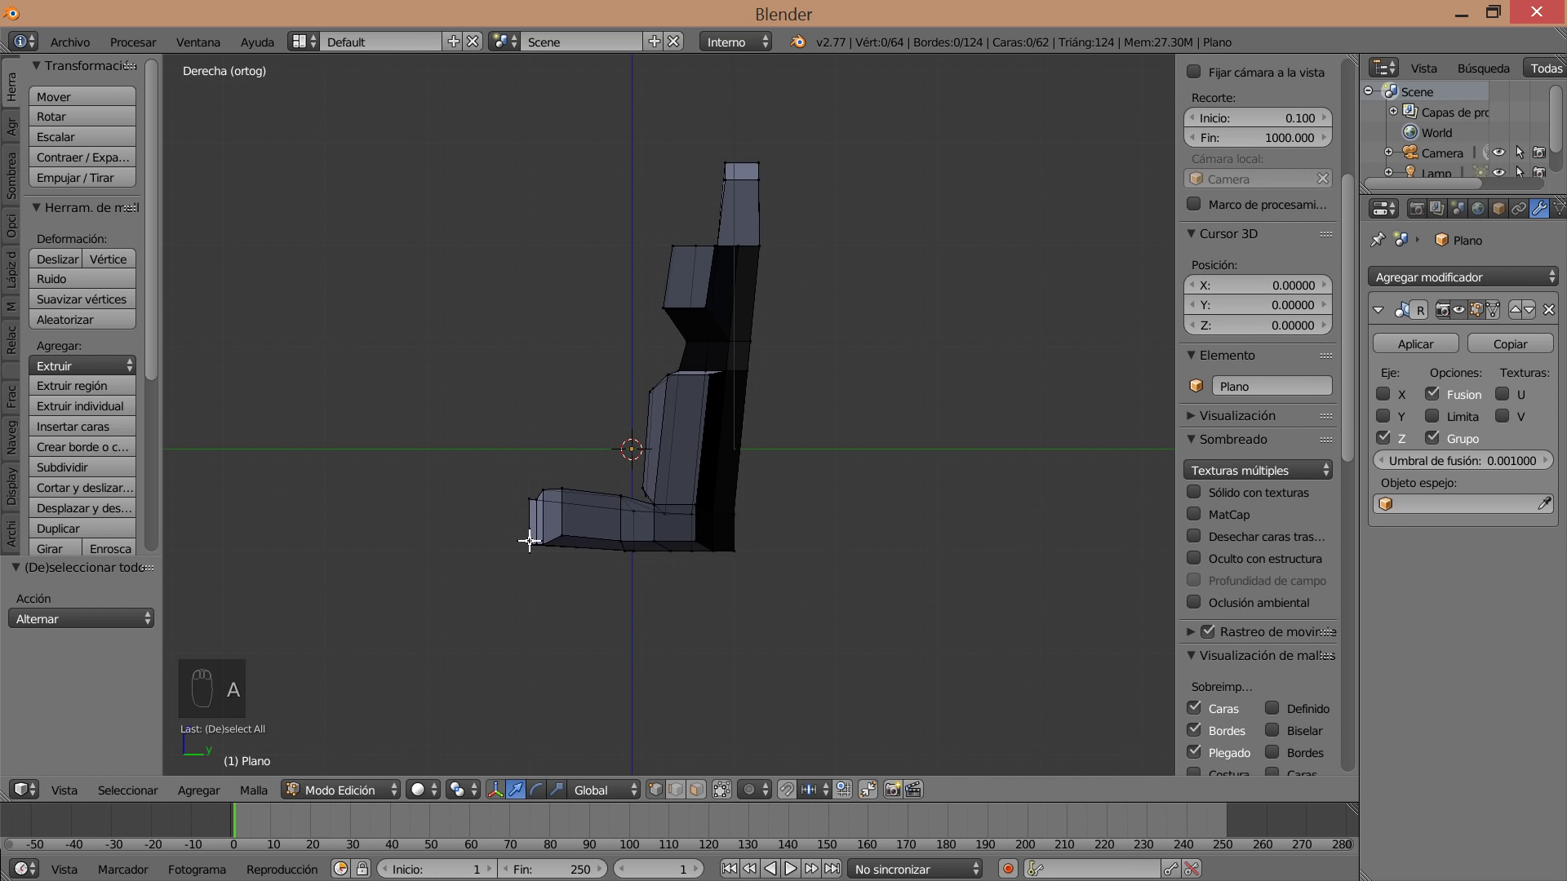
{"action": "key", "text": "c"}
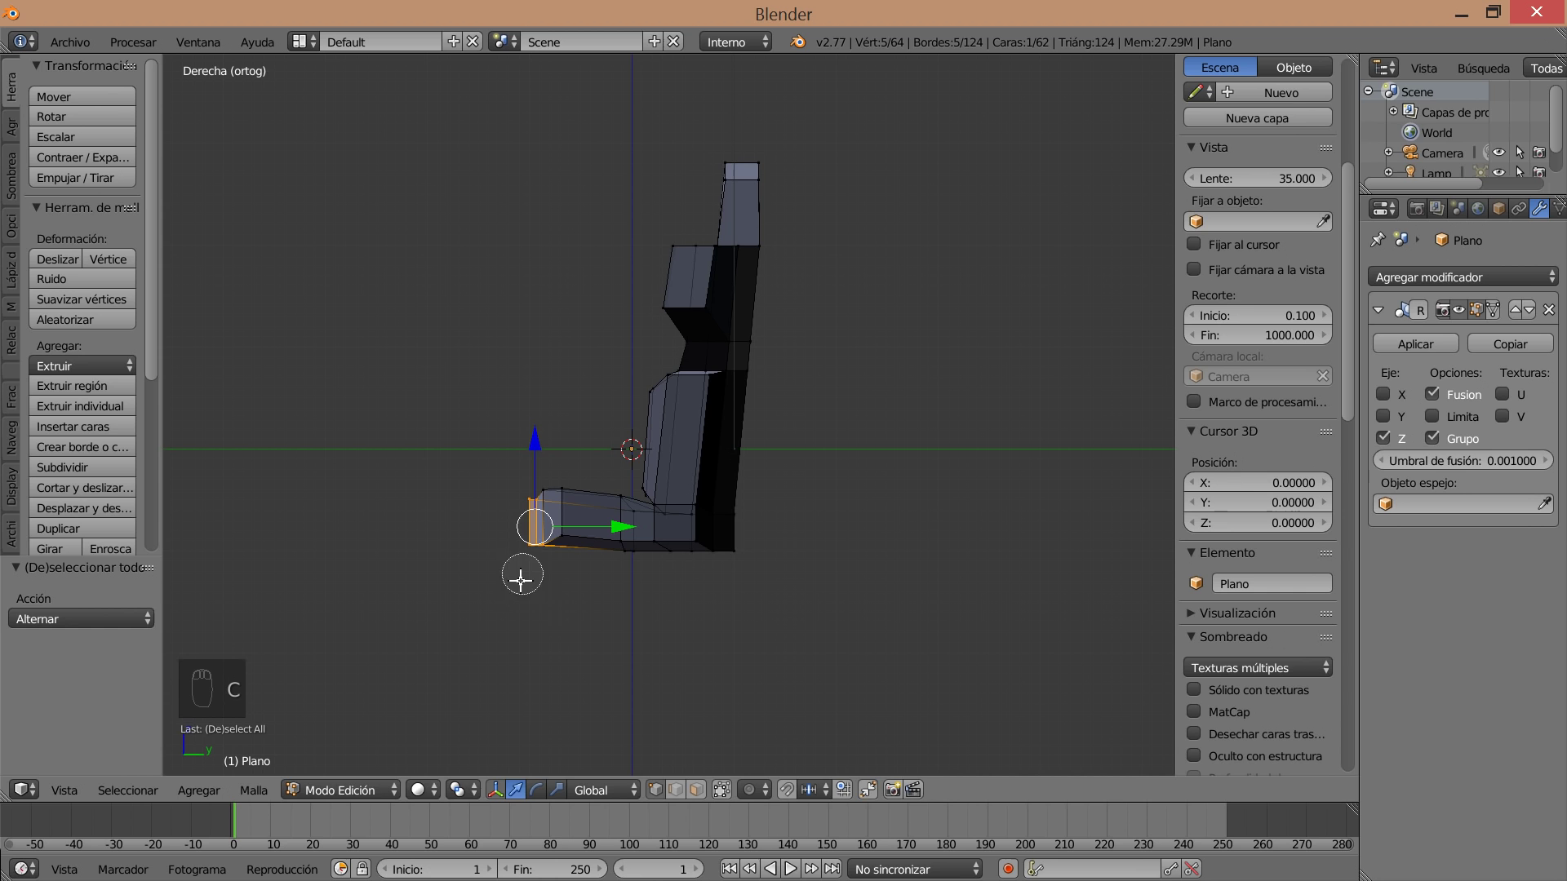
{"action": "key", "text": "s"}
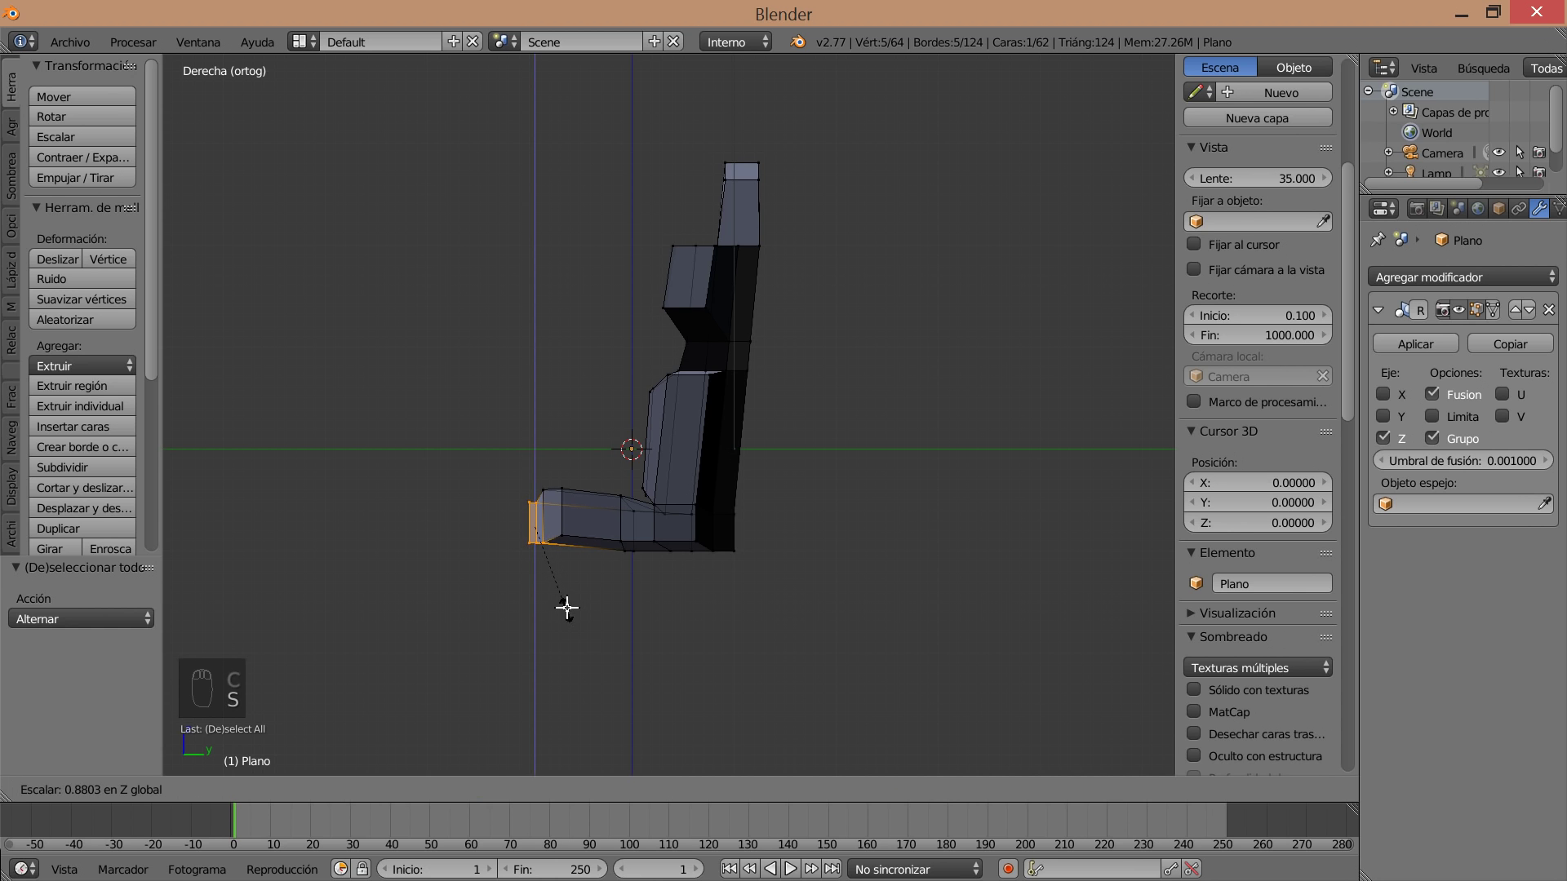
{"action": "middle_click", "coordinate": [591, 618]}
{"action": "left_click", "coordinate": [602, 526]}
{"action": "left_click_drag", "start_coordinate": [602, 526], "coordinate": [604, 463]}
{"action": "left_click_drag", "start_coordinate": [603, 463], "coordinate": [642, 605]}
{"action": "left_click_drag", "start_coordinate": [642, 605], "coordinate": [801, 549]}
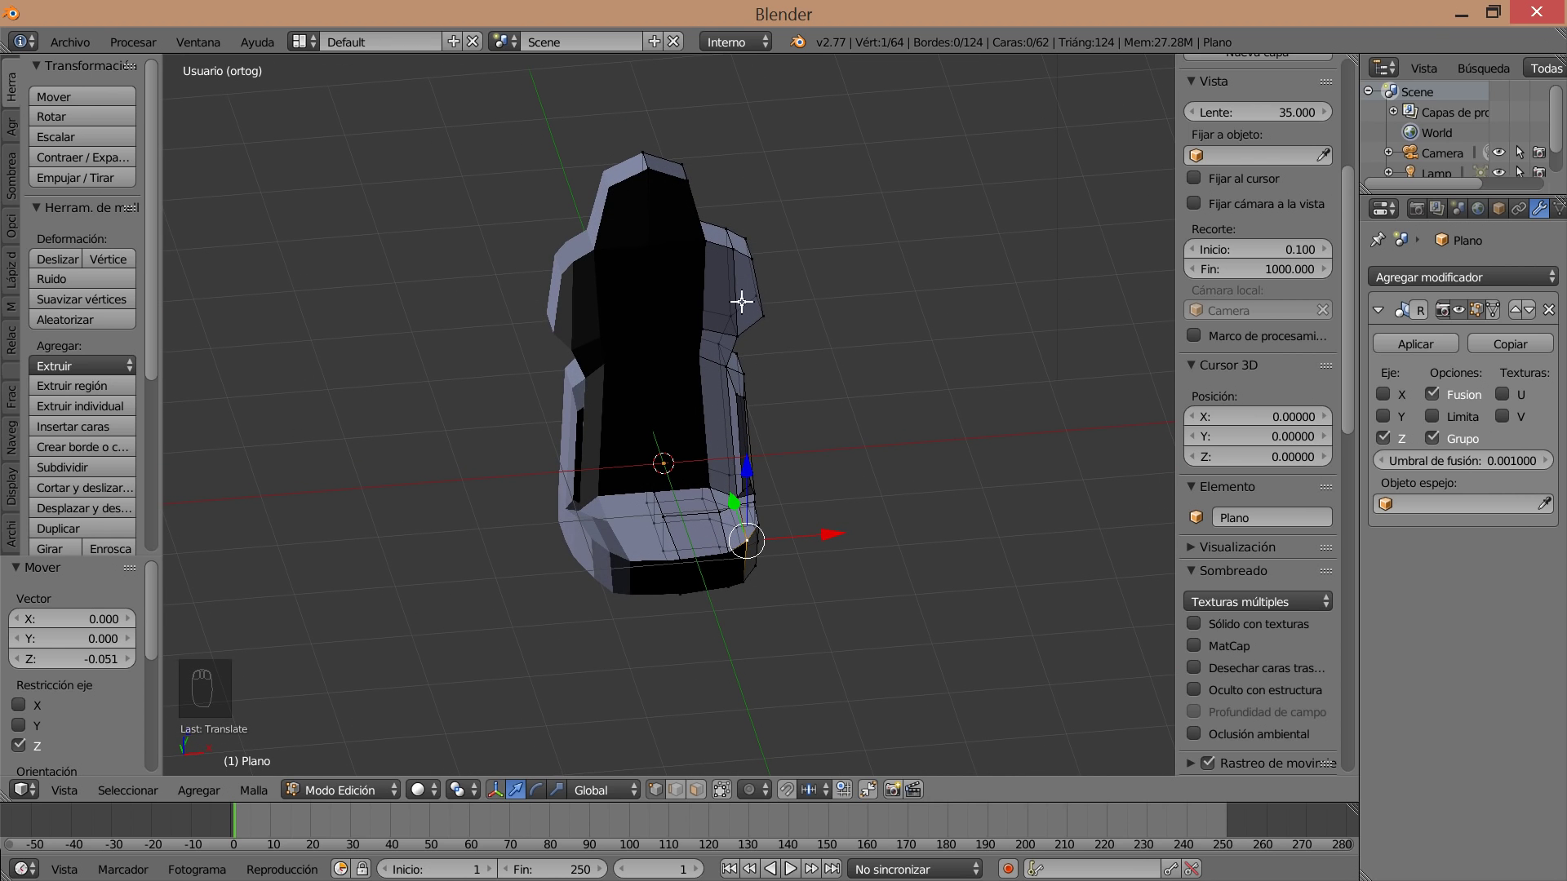
Cut an edge loop across the upper backrest and move its vertices to shape the shoulder bolsters.
{"action": "left_click_drag", "start_coordinate": [698, 307], "coordinate": [681, 278]}
{"action": "key", "text": "ctrl+r"}
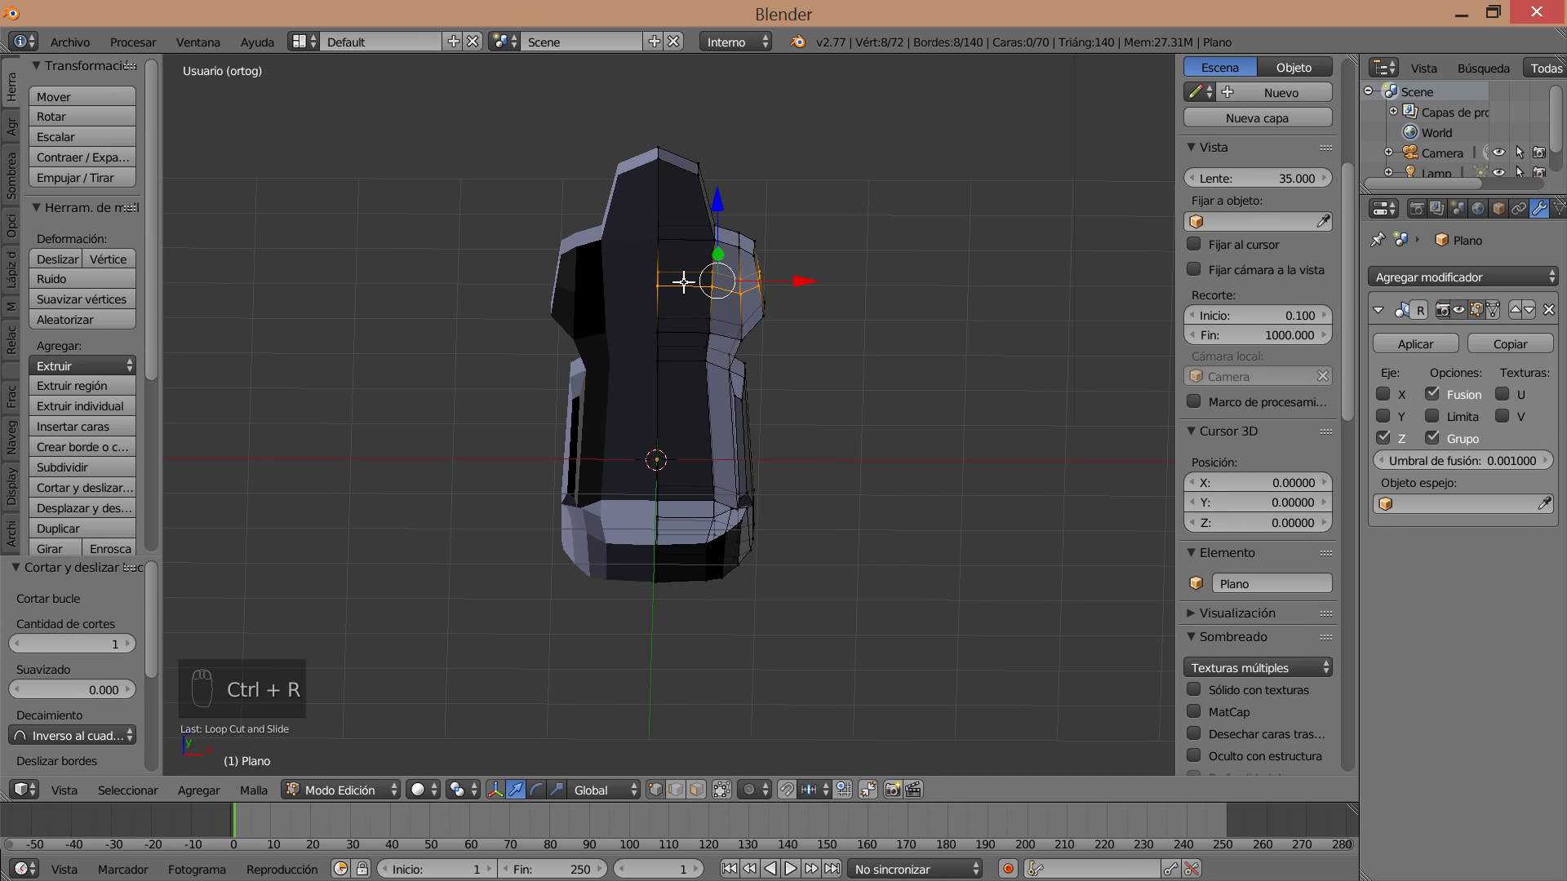
{"action": "key", "text": "a"}
{"action": "key", "text": "c"}
{"action": "left_click_drag", "start_coordinate": [855, 274], "coordinate": [773, 236]}
{"action": "key", "text": "a"}
{"action": "key", "text": "a"}
{"action": "key", "text": "c"}
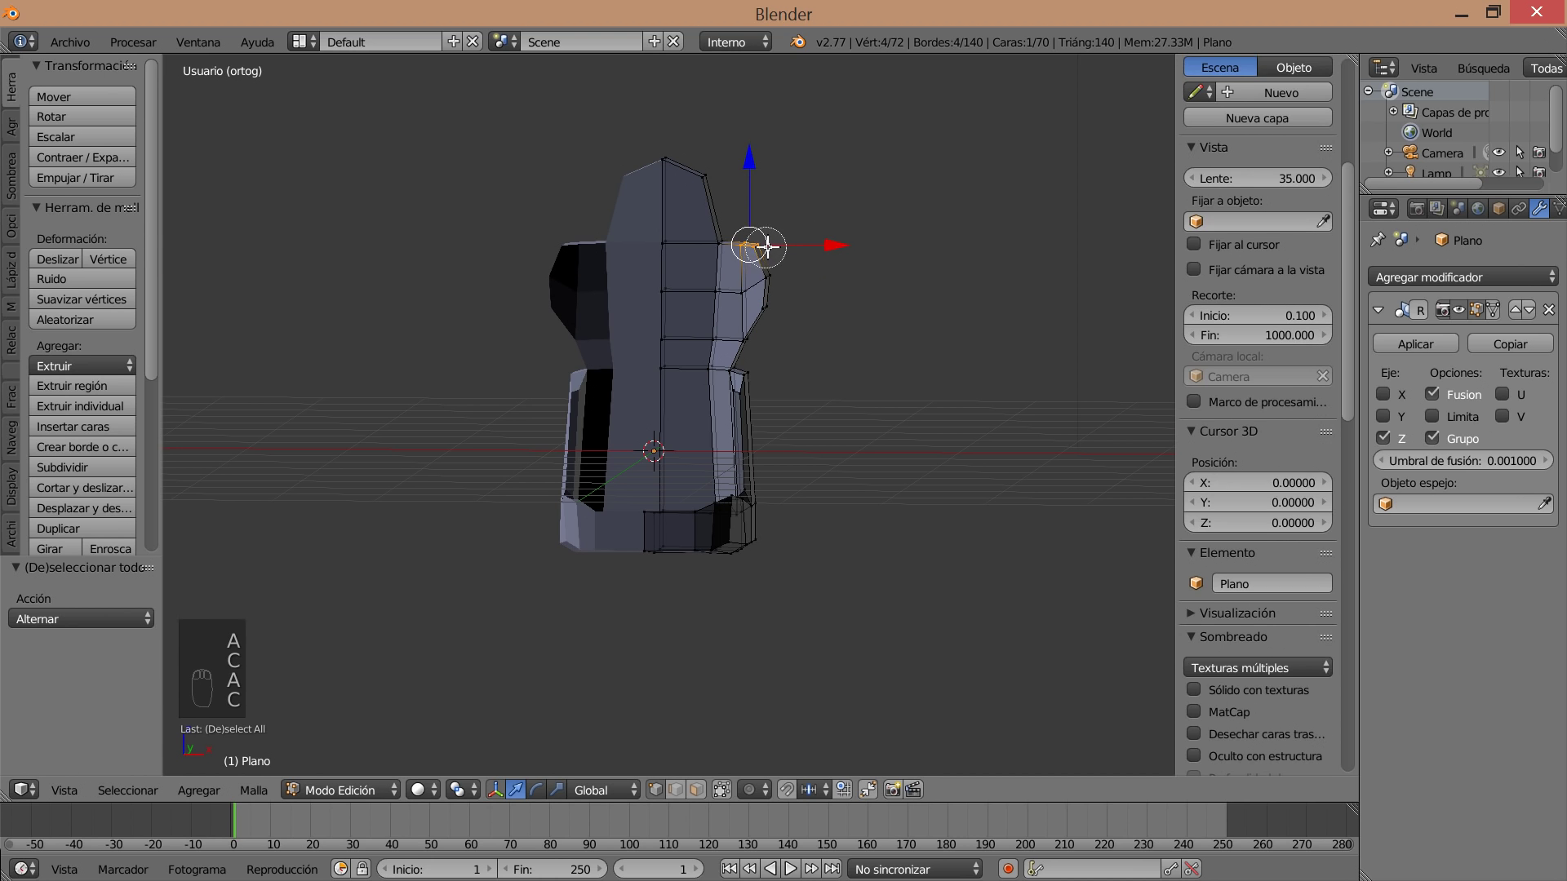
{"action": "key", "text": "c"}
{"action": "left_click_drag", "start_coordinate": [821, 244], "coordinate": [770, 244]}
Refine the shoulder bolster vertices with further axis-locked moves, then deselect.
{"action": "key", "text": "a"}
{"action": "key", "text": "c"}
{"action": "middle_click", "coordinate": [770, 244]}
{"action": "left_click_drag", "start_coordinate": [825, 245], "coordinate": [800, 234]}
{"action": "key", "text": "a"}
{"action": "key", "text": "c"}
{"action": "left_click_drag", "start_coordinate": [838, 239], "coordinate": [763, 247]}
{"action": "key", "text": "a"}
{"action": "key", "text": "c"}
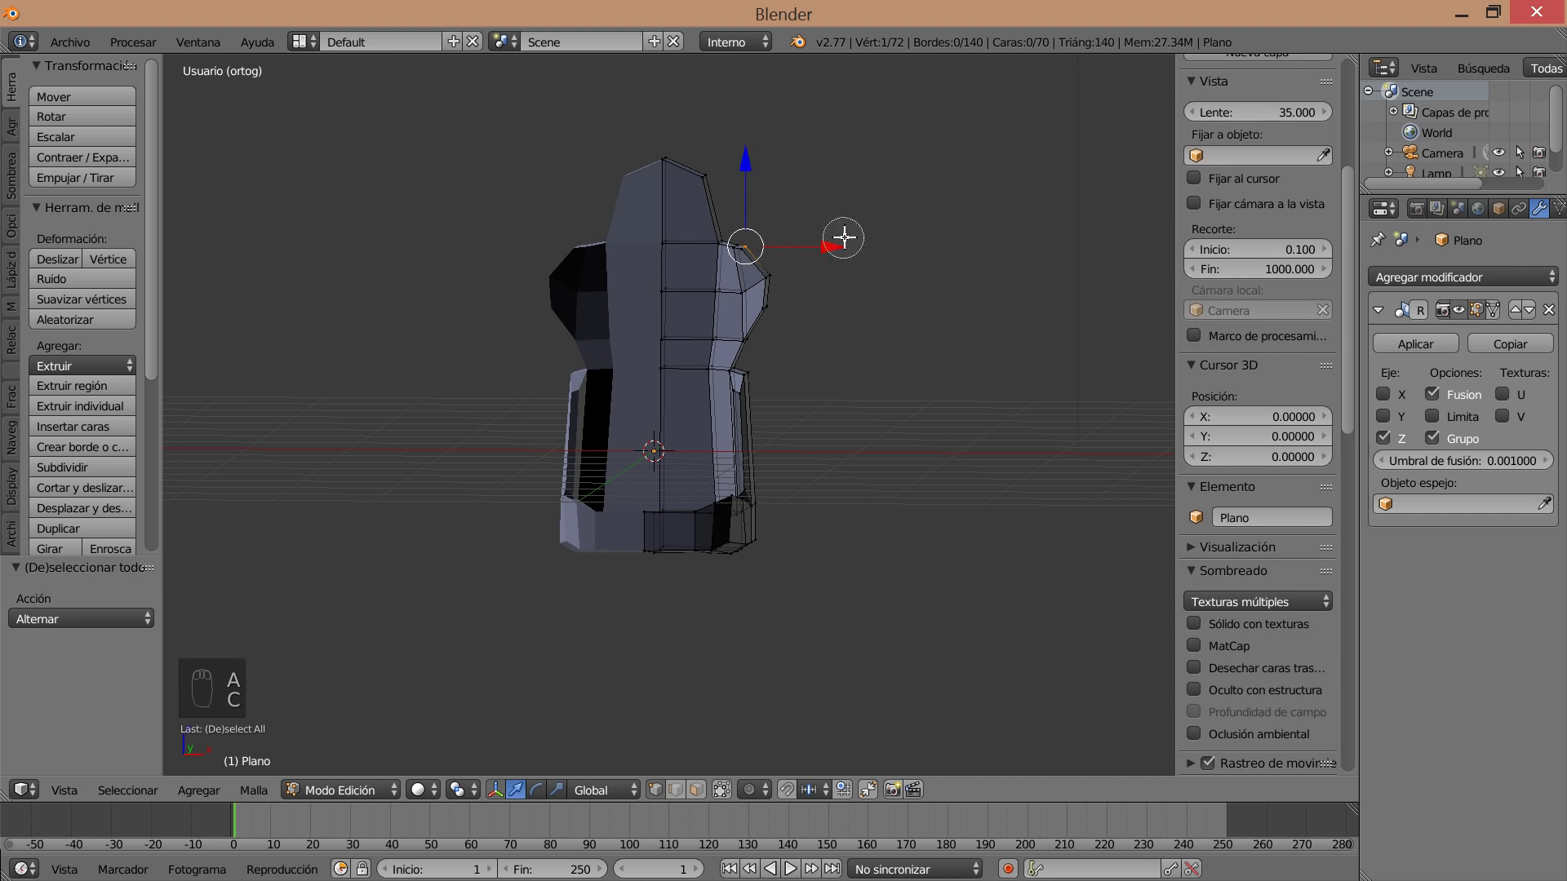
{"action": "key", "text": "a"}
{"action": "key", "text": "c"}
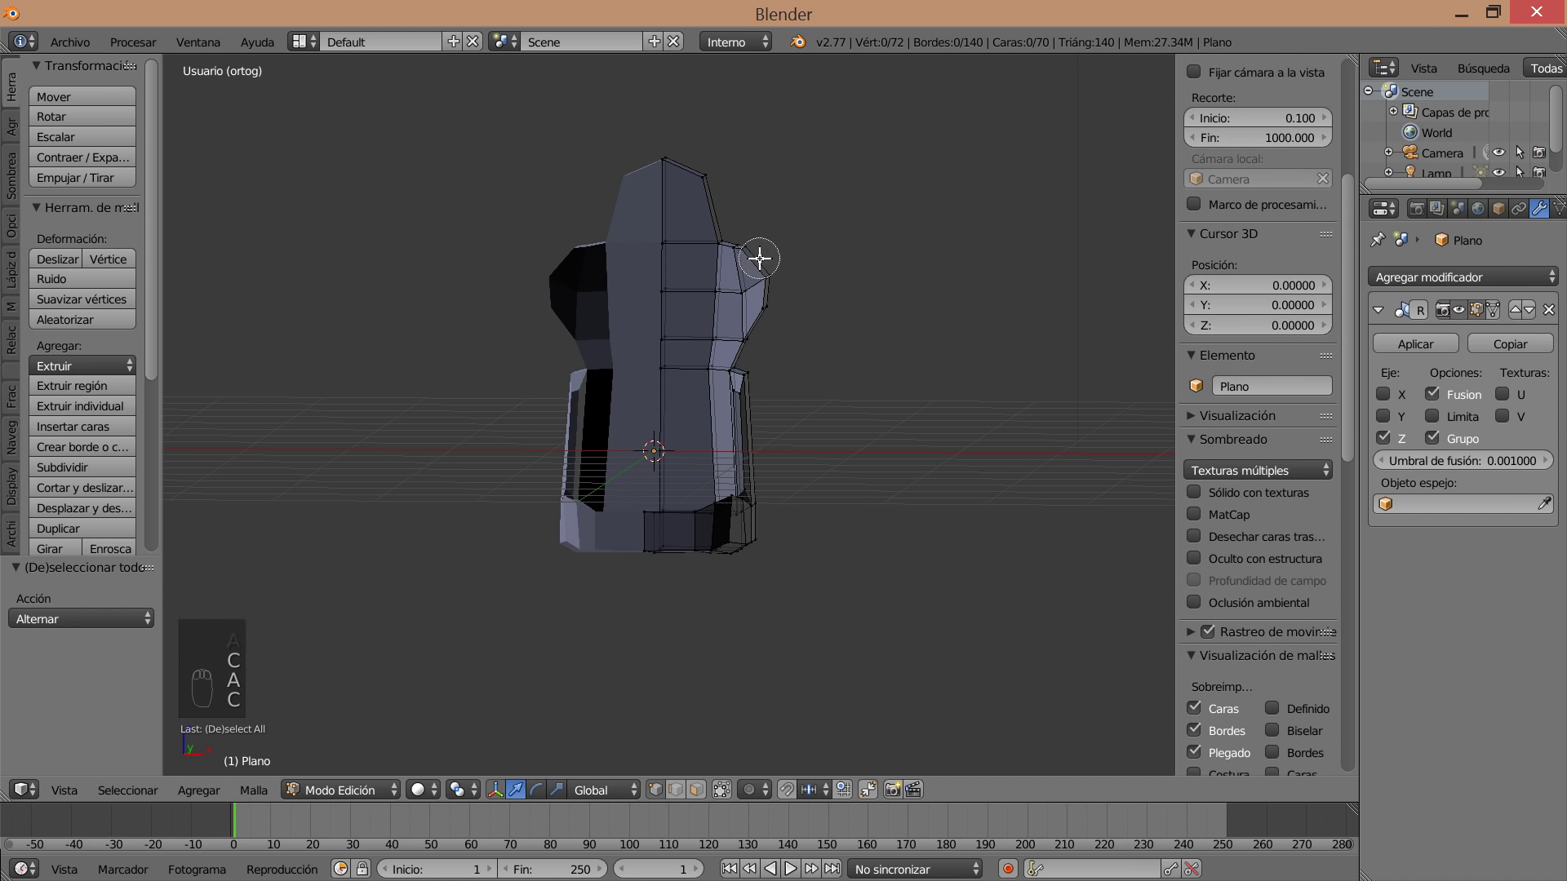
Shift the small upper face on the backrest's side wing.
{"action": "left_click_drag", "start_coordinate": [765, 189], "coordinate": [759, 483]}
{"action": "left_click_drag", "start_coordinate": [781, 369], "coordinate": [651, 471]}
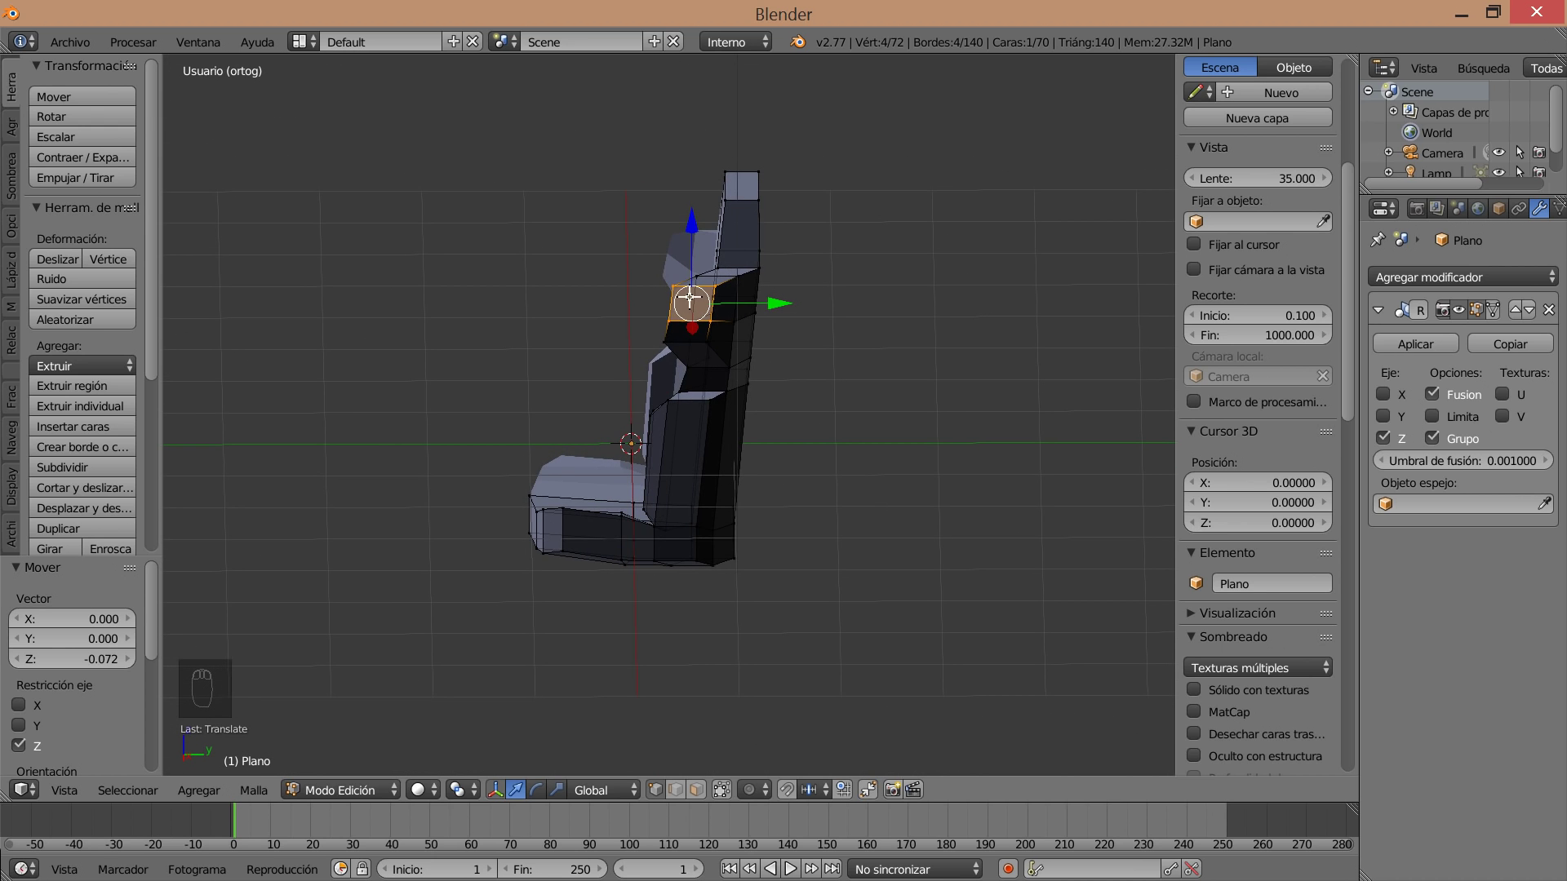
Nudge the upper bolster vertices into shape, selecting and moving them one area at a time.
{"action": "left_click_drag", "start_coordinate": [726, 355], "coordinate": [784, 307]}
{"action": "key", "text": "a"}
{"action": "key", "text": "c"}
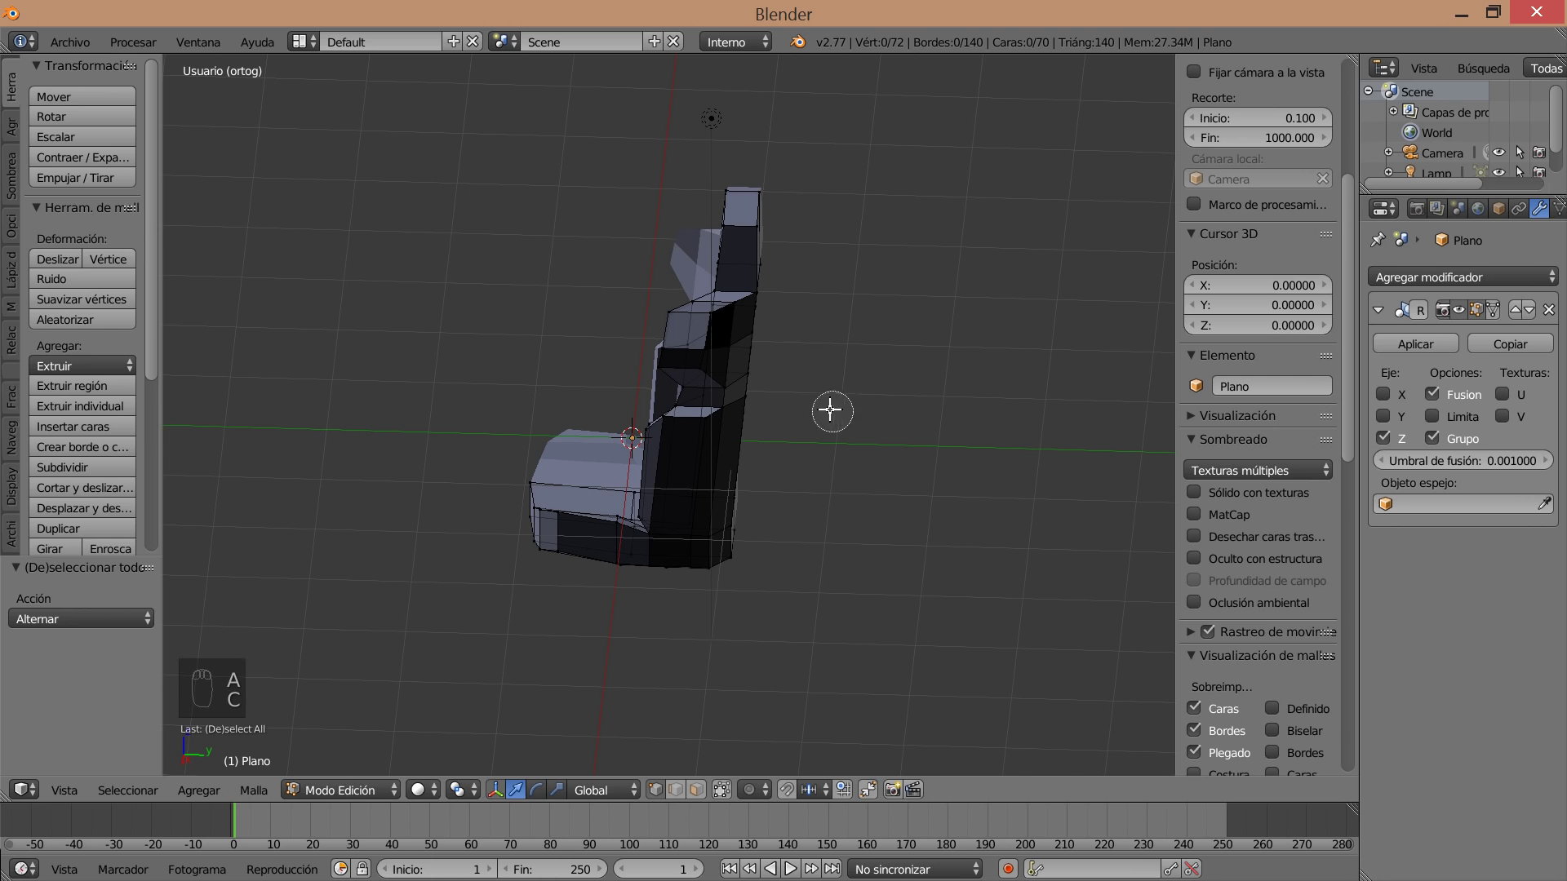
{"action": "middle_click", "coordinate": [829, 410]}
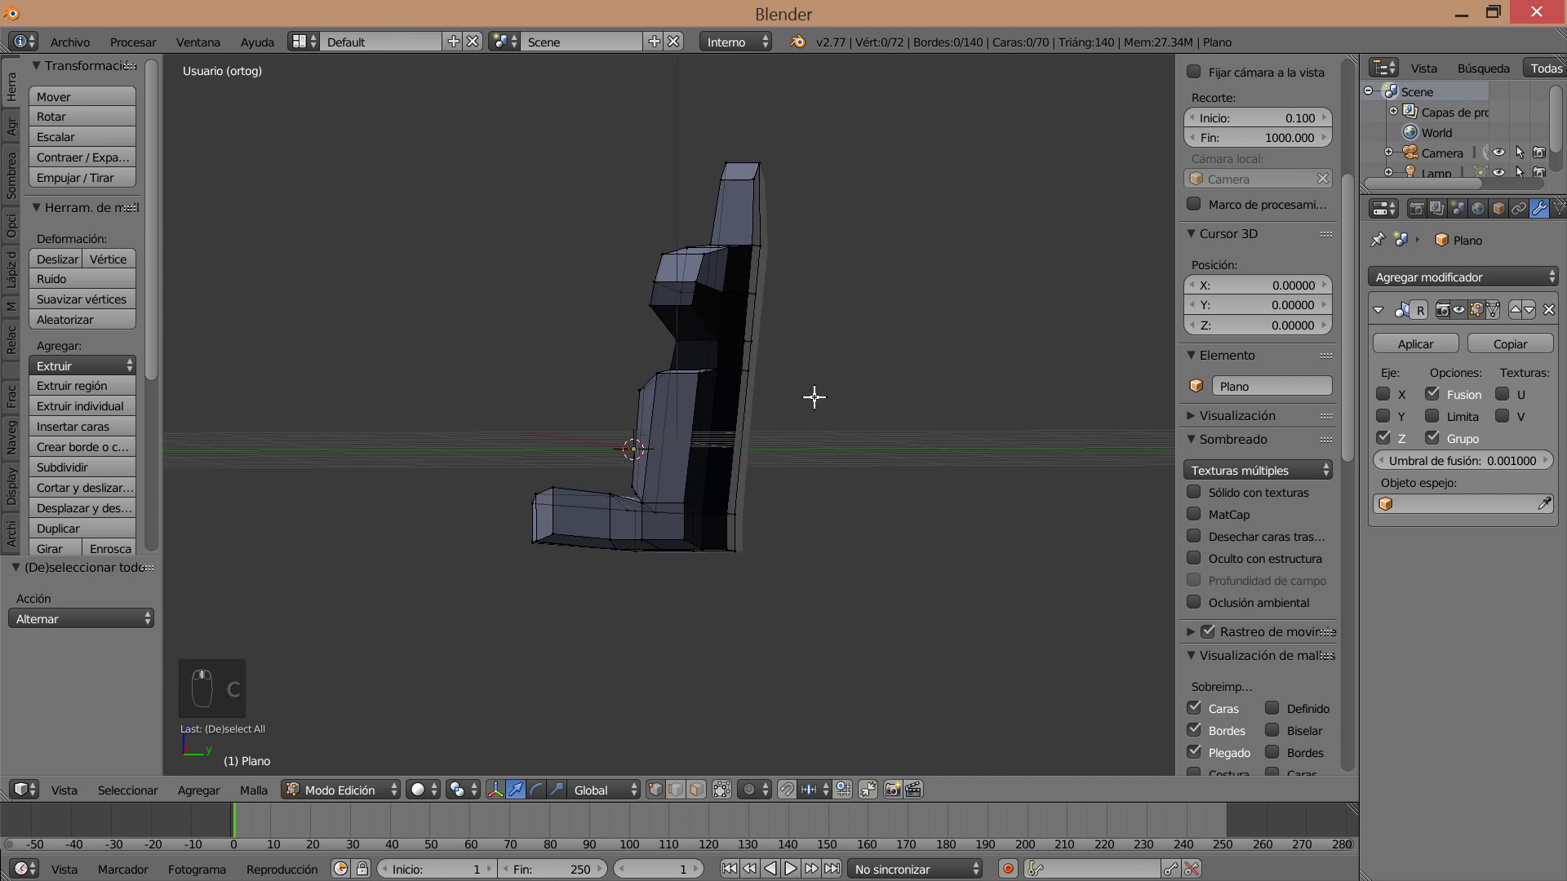
{"action": "key", "text": "a"}
{"action": "key", "text": "c"}
{"action": "key", "text": "a"}
{"action": "key", "text": "c"}
{"action": "left_click_drag", "start_coordinate": [847, 248], "coordinate": [771, 295]}
{"action": "key", "text": "a"}
{"action": "key", "text": "c"}
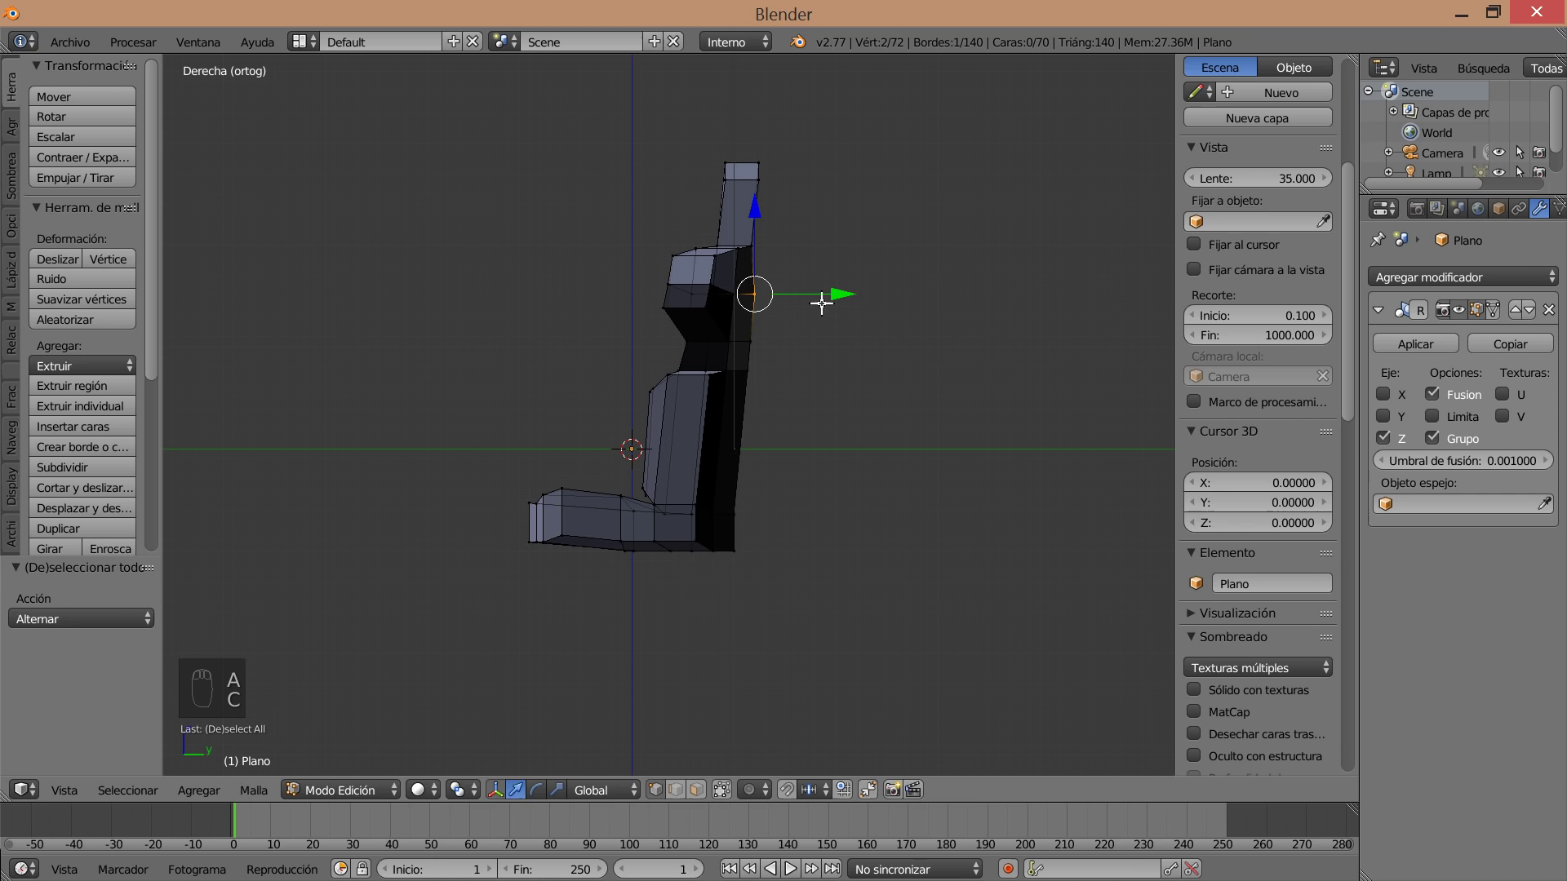
{"action": "left_click_drag", "start_coordinate": [836, 292], "coordinate": [840, 358]}
{"action": "key", "text": "a"}
{"action": "key", "text": "c"}
{"action": "left_click_drag", "start_coordinate": [838, 353], "coordinate": [900, 476]}
{"action": "key", "text": "c"}
{"action": "key", "text": "a"}
{"action": "key", "text": "c"}
Refine the lower bolster vertices the same way until the side profile flows smoothly.
{"action": "left_click_drag", "start_coordinate": [837, 600], "coordinate": [816, 546]}
{"action": "left_click_drag", "start_coordinate": [870, 639], "coordinate": [816, 546]}
{"action": "left_click_drag", "start_coordinate": [814, 546], "coordinate": [783, 586]}
{"action": "middle_click", "coordinate": [850, 608]}
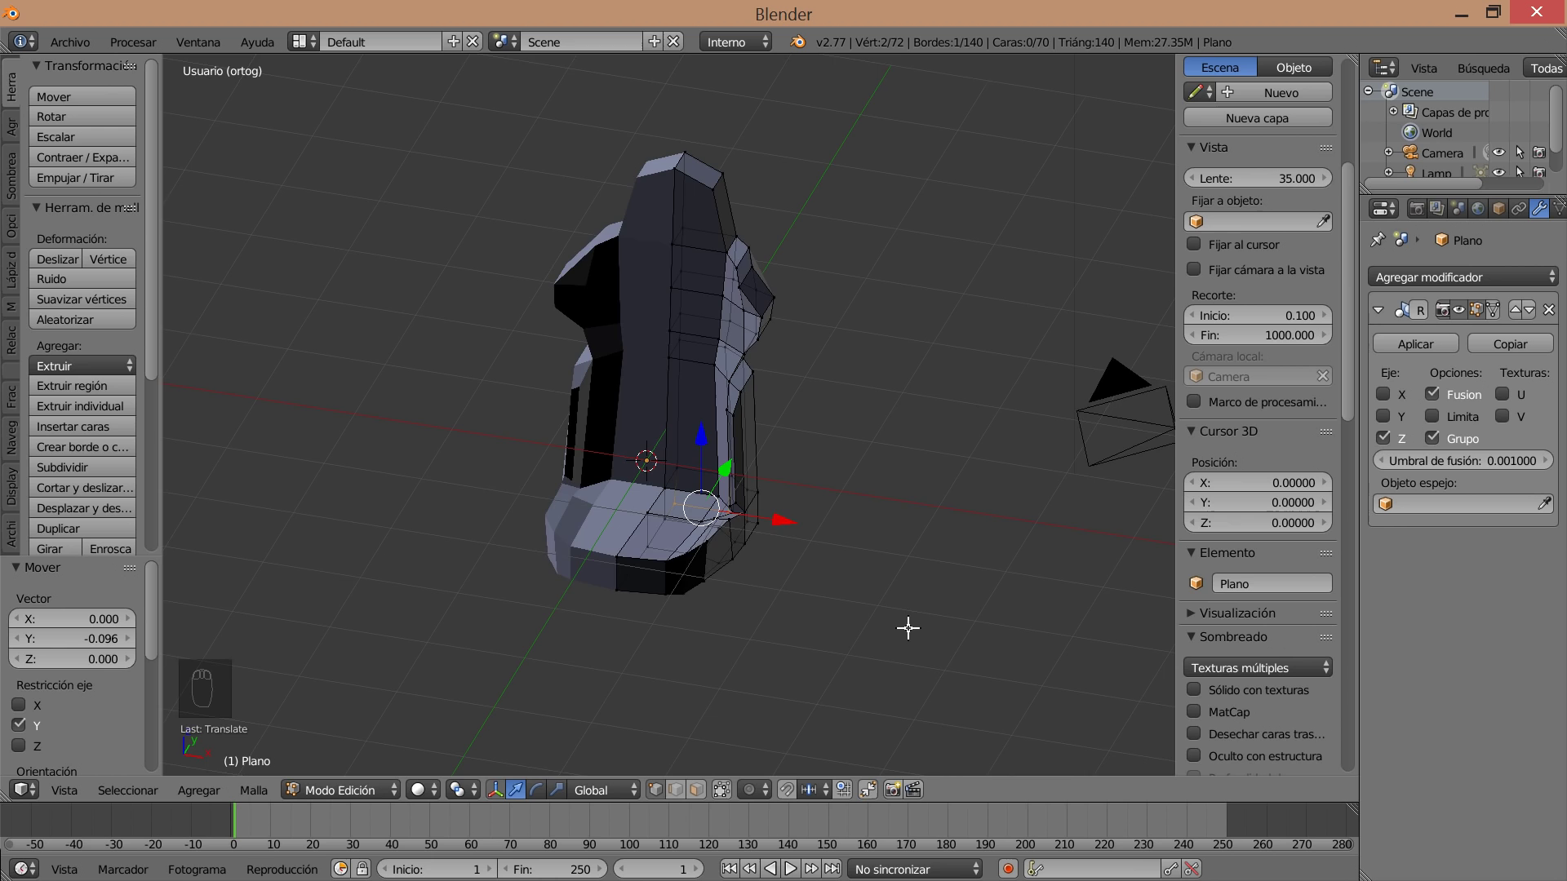
{"action": "key", "text": "a"}
{"action": "key", "text": "c"}
{"action": "left_click_drag", "start_coordinate": [824, 553], "coordinate": [751, 558]}
{"action": "key", "text": "a"}
{"action": "key", "text": "c"}
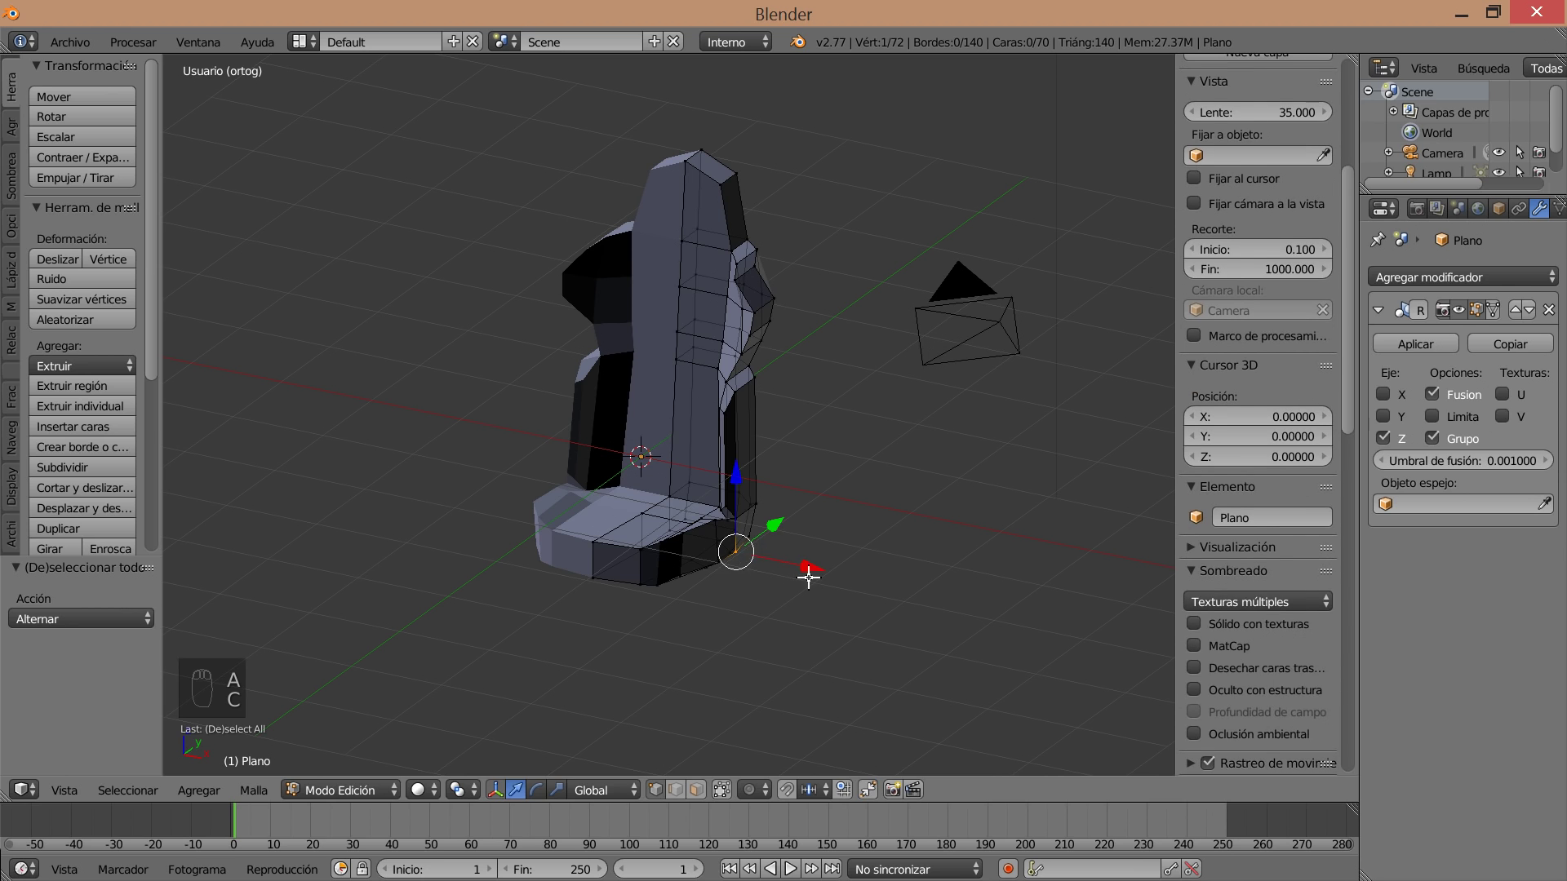
{"action": "left_click_drag", "start_coordinate": [812, 568], "coordinate": [746, 540]}
{"action": "key", "text": "a"}
{"action": "key", "text": "c"}
{"action": "left_click", "coordinate": [797, 553]}
{"action": "left_click_drag", "start_coordinate": [826, 581], "coordinate": [764, 574]}
{"action": "key", "text": "a"}
{"action": "key", "text": "c"}
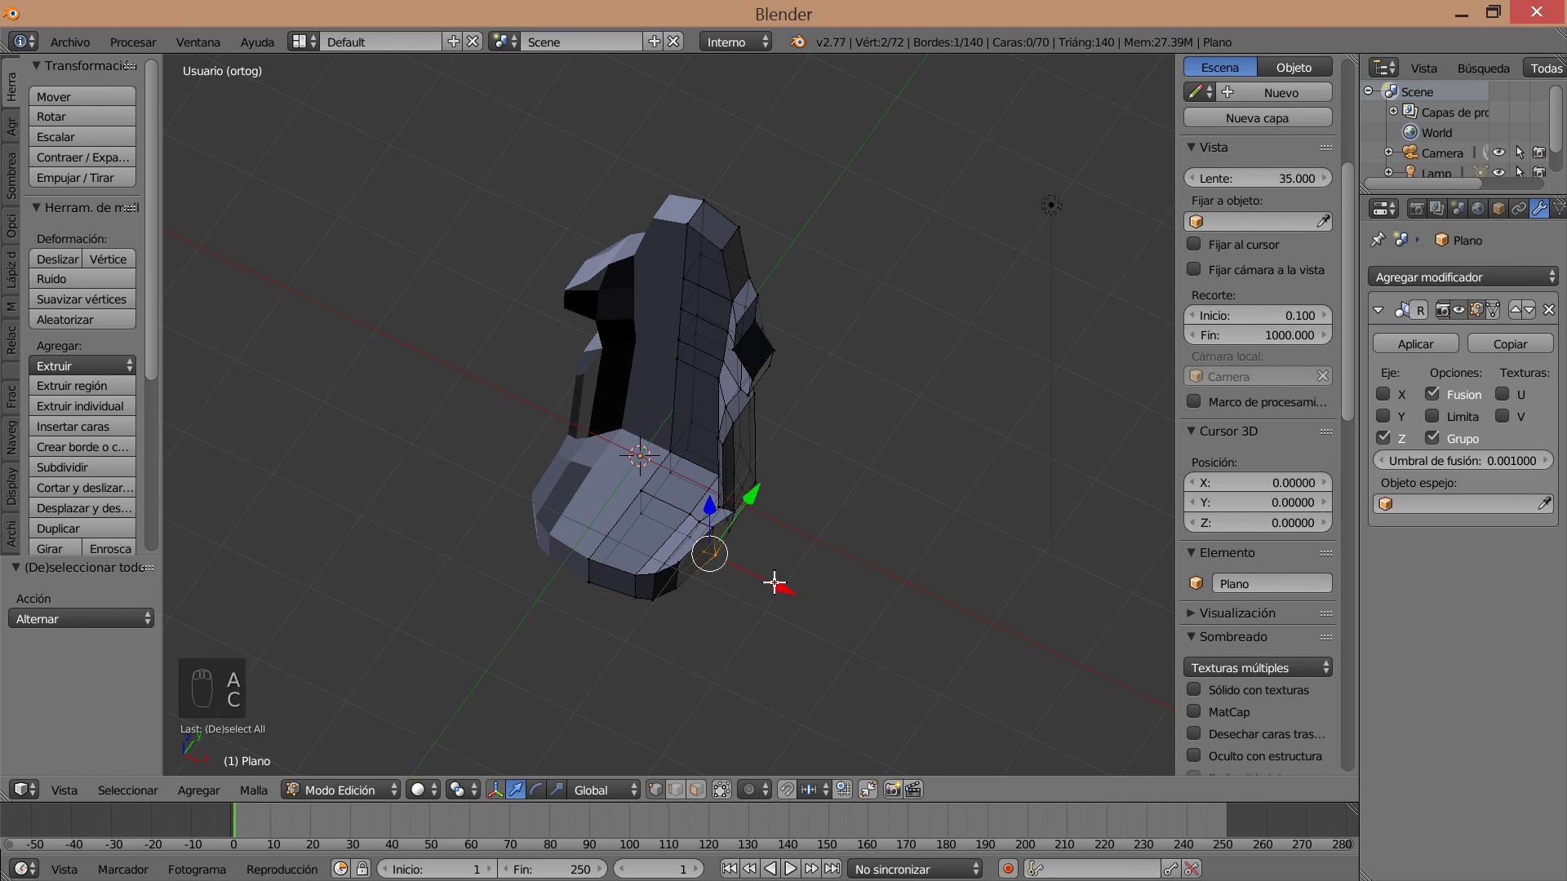
{"action": "left_click_drag", "start_coordinate": [782, 575], "coordinate": [827, 585]}
{"action": "key", "text": "a"}
From behind the seat, pull selected shoulder-bolster vertices outward to round the bolster.
{"action": "left_click_drag", "start_coordinate": [827, 586], "coordinate": [958, 529]}
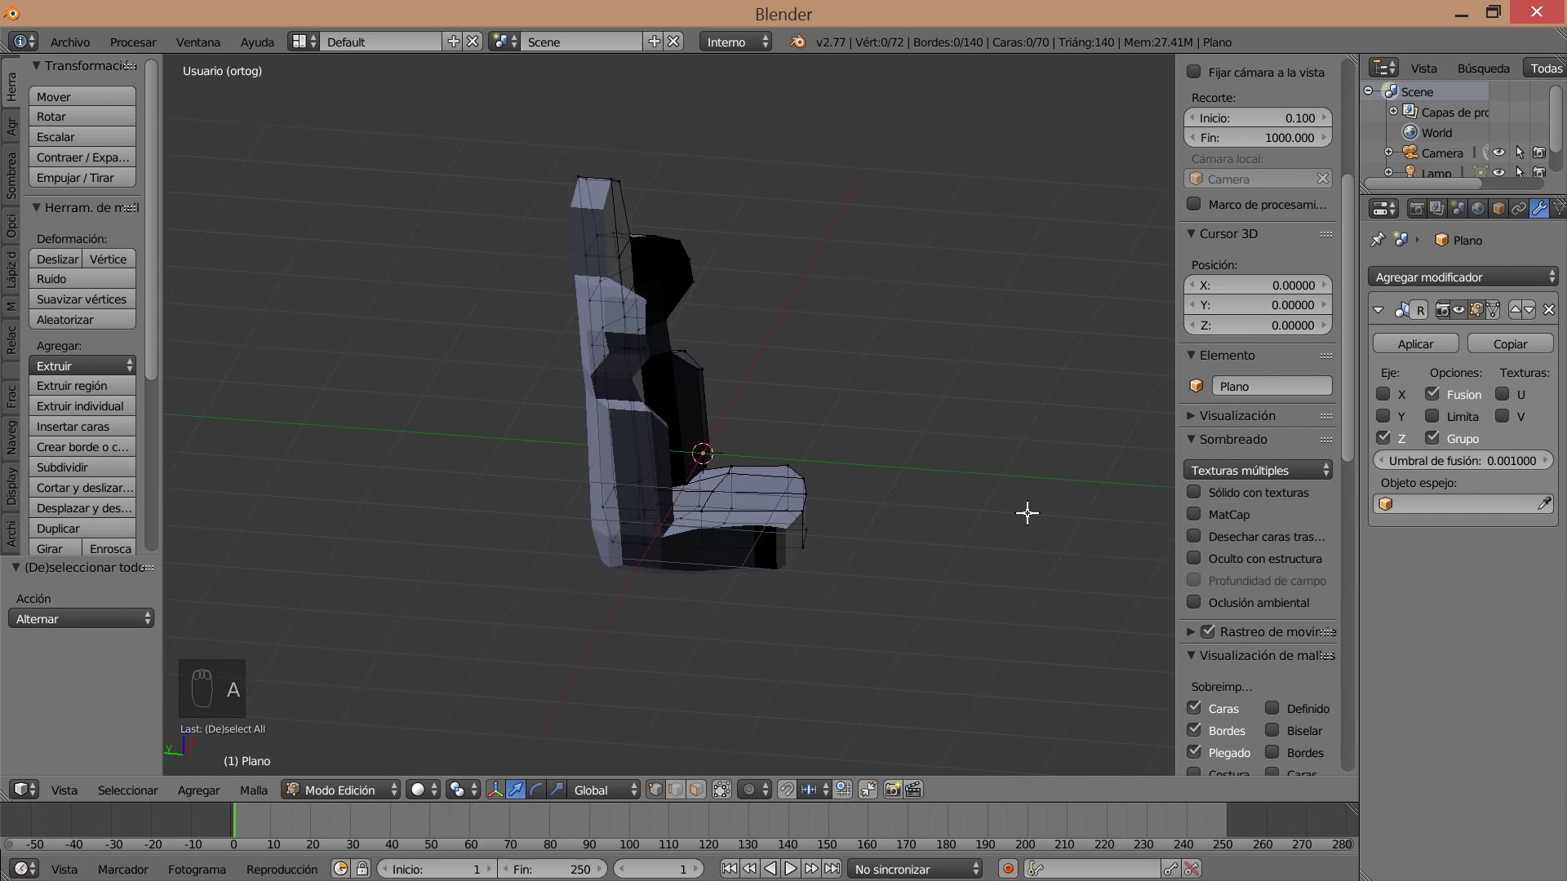
{"action": "left_click_drag", "start_coordinate": [669, 796], "coordinate": [570, 509]}
{"action": "left_click_drag", "start_coordinate": [741, 495], "coordinate": [761, 812]}
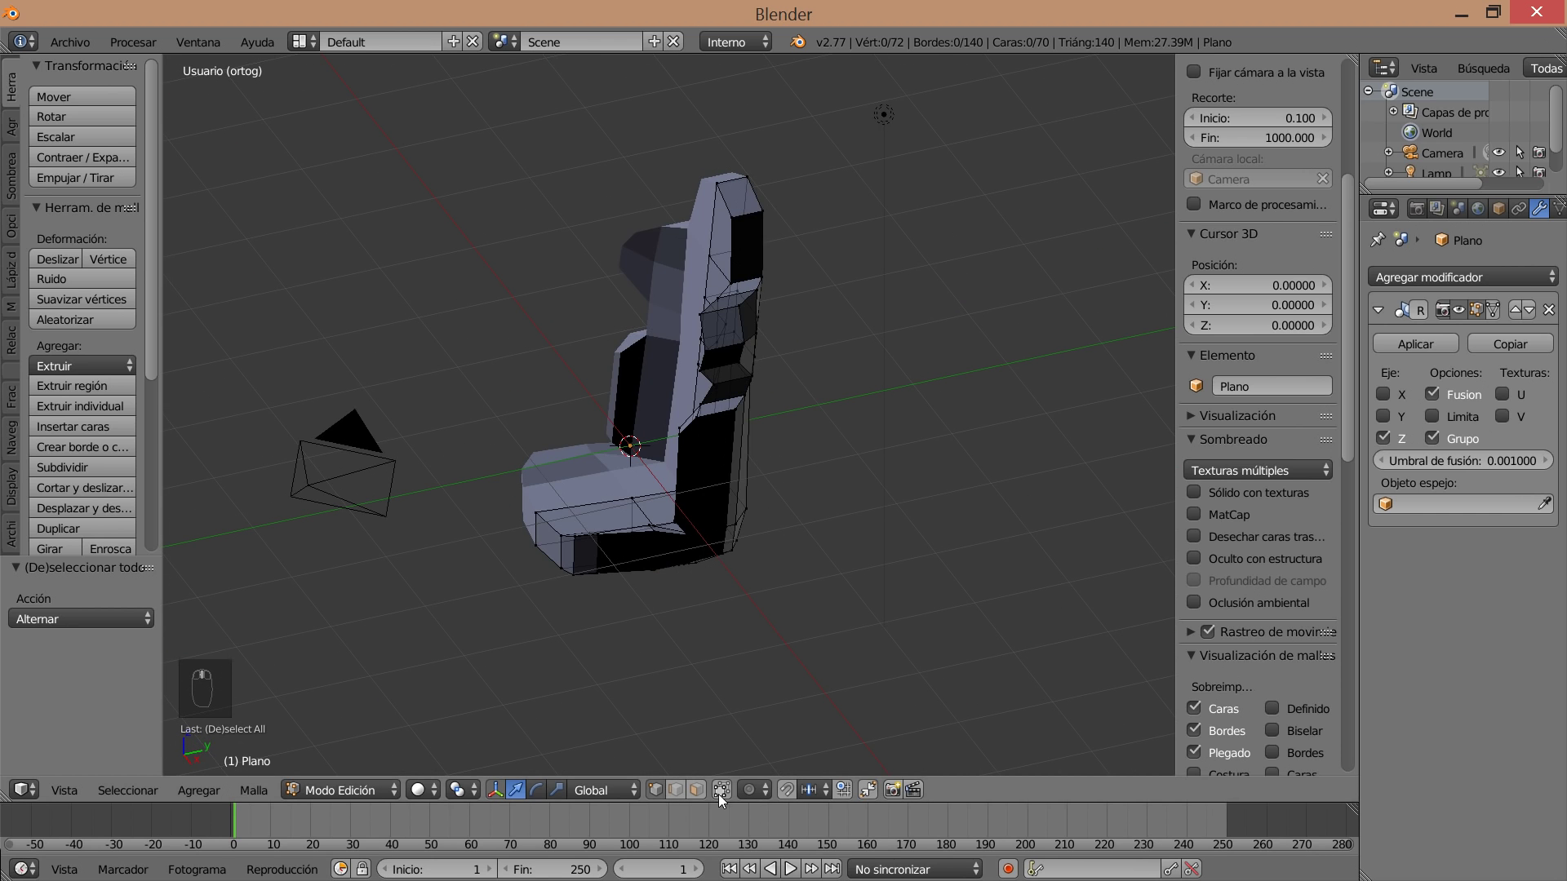
{"action": "left_click_drag", "start_coordinate": [725, 793], "coordinate": [733, 341]}
{"action": "right_click", "coordinate": [734, 342]}
{"action": "middle_click", "coordinate": [874, 512]}
{"action": "right_click", "coordinate": [857, 531]}
{"action": "left_click_drag", "start_coordinate": [814, 500], "coordinate": [930, 442]}
{"action": "left_click_drag", "start_coordinate": [829, 553], "coordinate": [804, 382]}
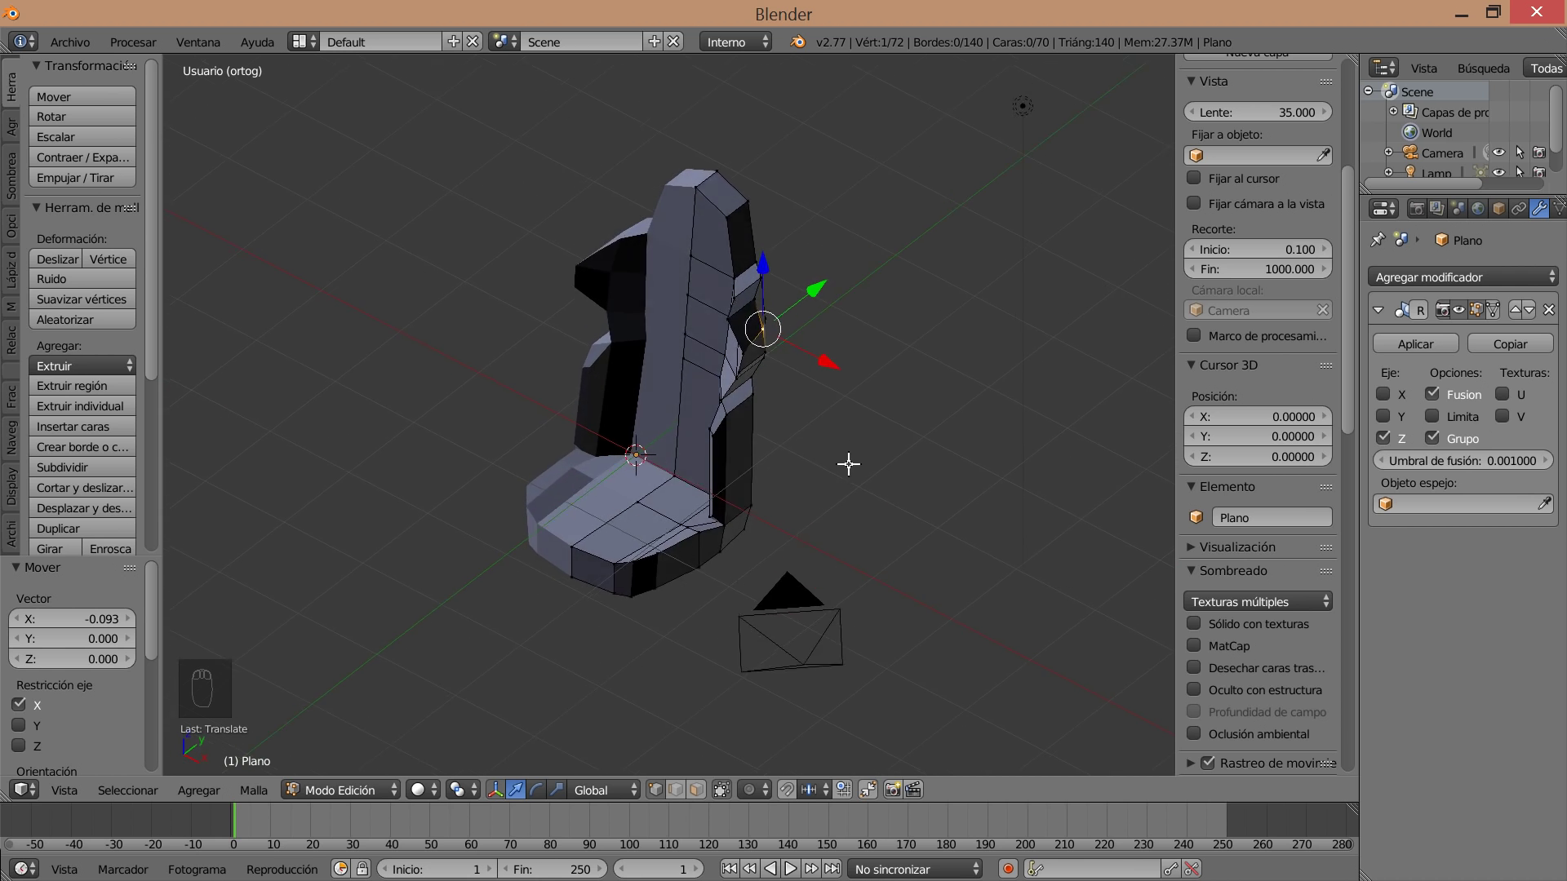
{"action": "left_click_drag", "start_coordinate": [765, 326], "coordinate": [791, 374]}
{"action": "left_click_drag", "start_coordinate": [779, 452], "coordinate": [790, 375]}
{"action": "left_click_drag", "start_coordinate": [793, 373], "coordinate": [969, 414]}
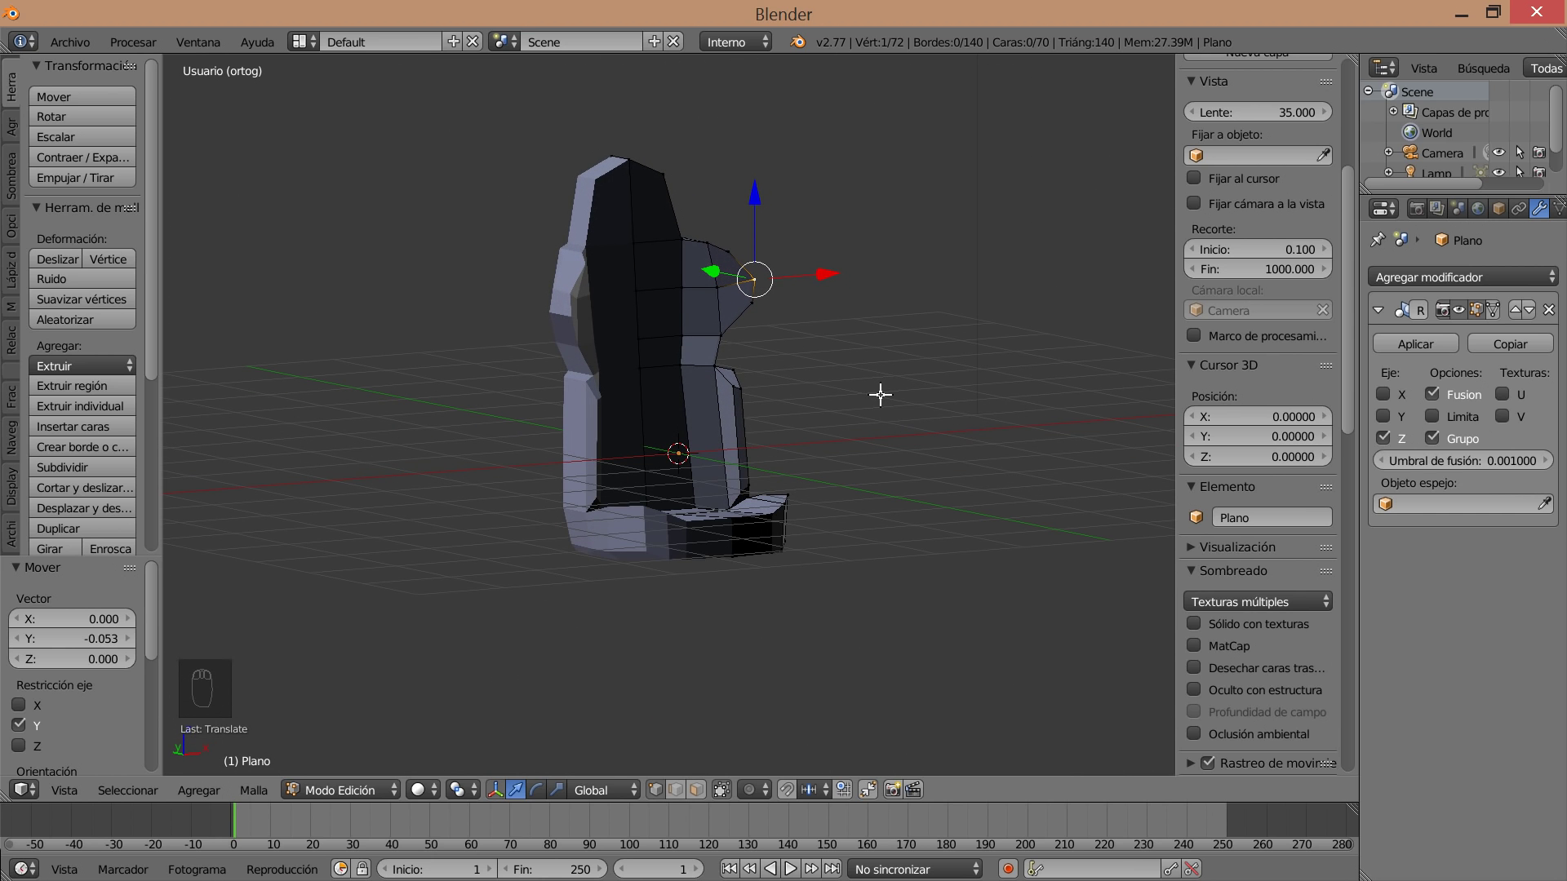
{"action": "middle_click", "coordinate": [767, 409]}
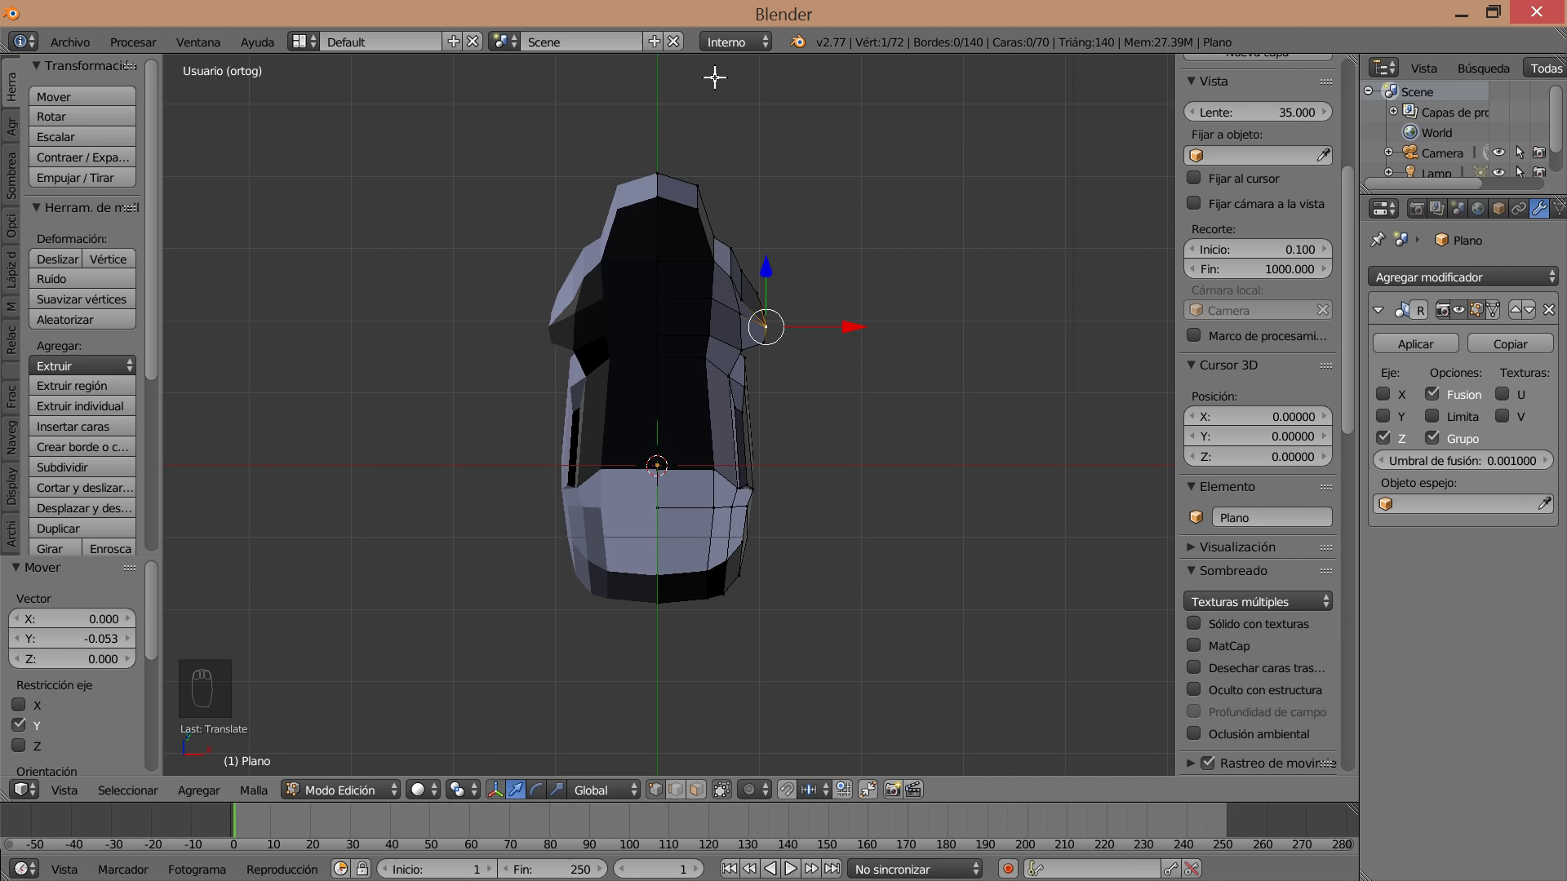
Switch to the UV Editing screen layout and set the render engine to Cycles.
{"action": "left_click_drag", "start_coordinate": [718, 40], "coordinate": [297, 40]}
{"action": "left_click_drag", "start_coordinate": [294, 40], "coordinate": [359, 202]}
{"action": "left_click_drag", "start_coordinate": [1233, 429], "coordinate": [1397, 496]}
Select the seat's faces in orthographic view and unwrap them onto the camel leather image.
{"action": "key", "text": "KP_5"}
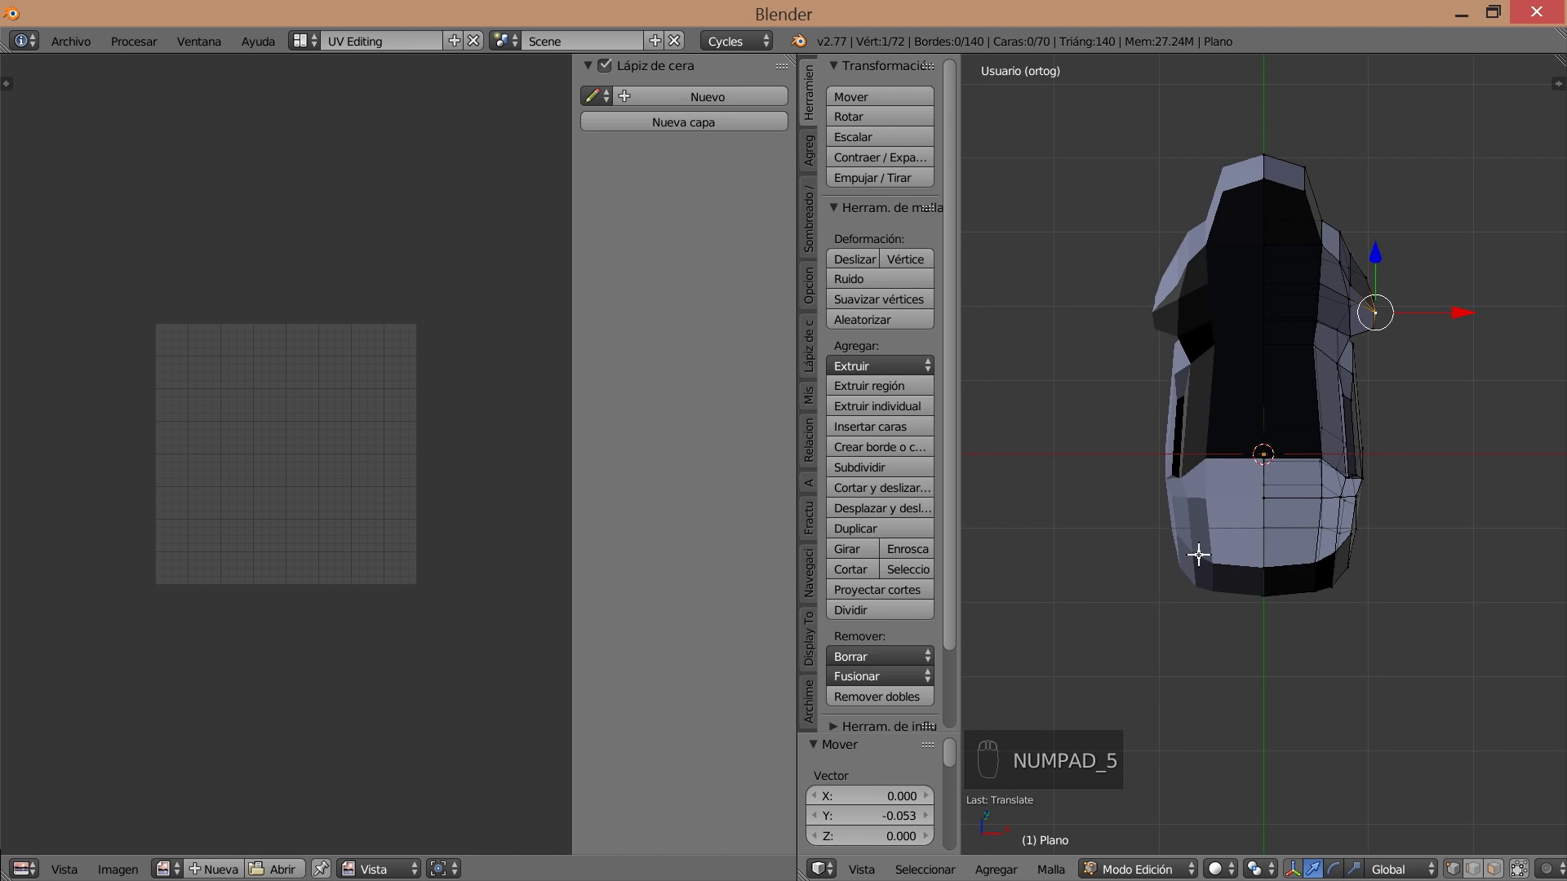
{"action": "key", "text": "a"}
{"action": "key", "text": "a"}
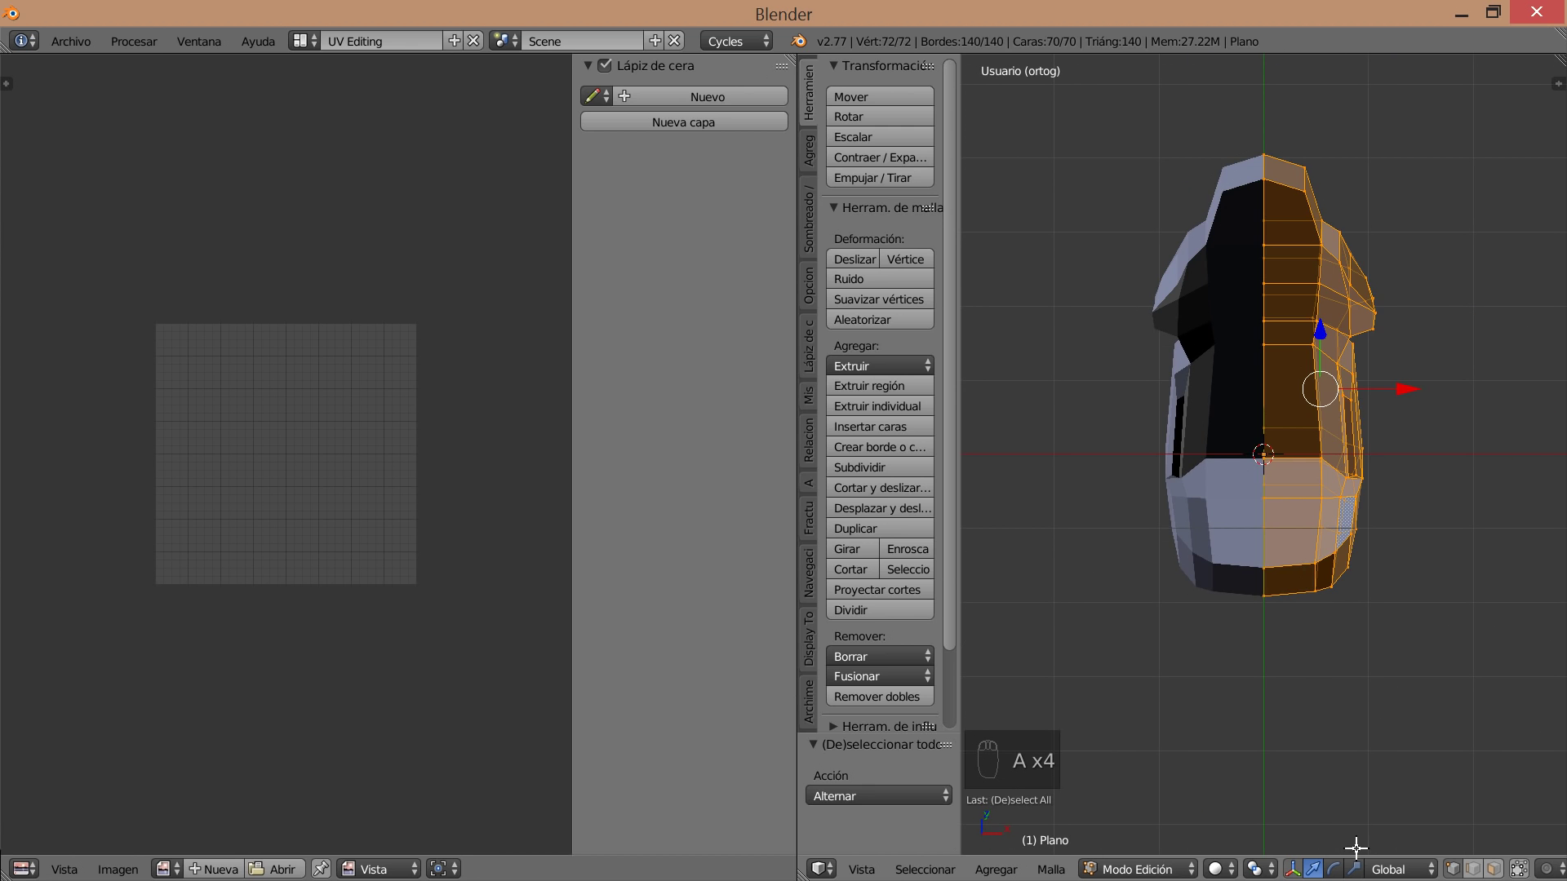
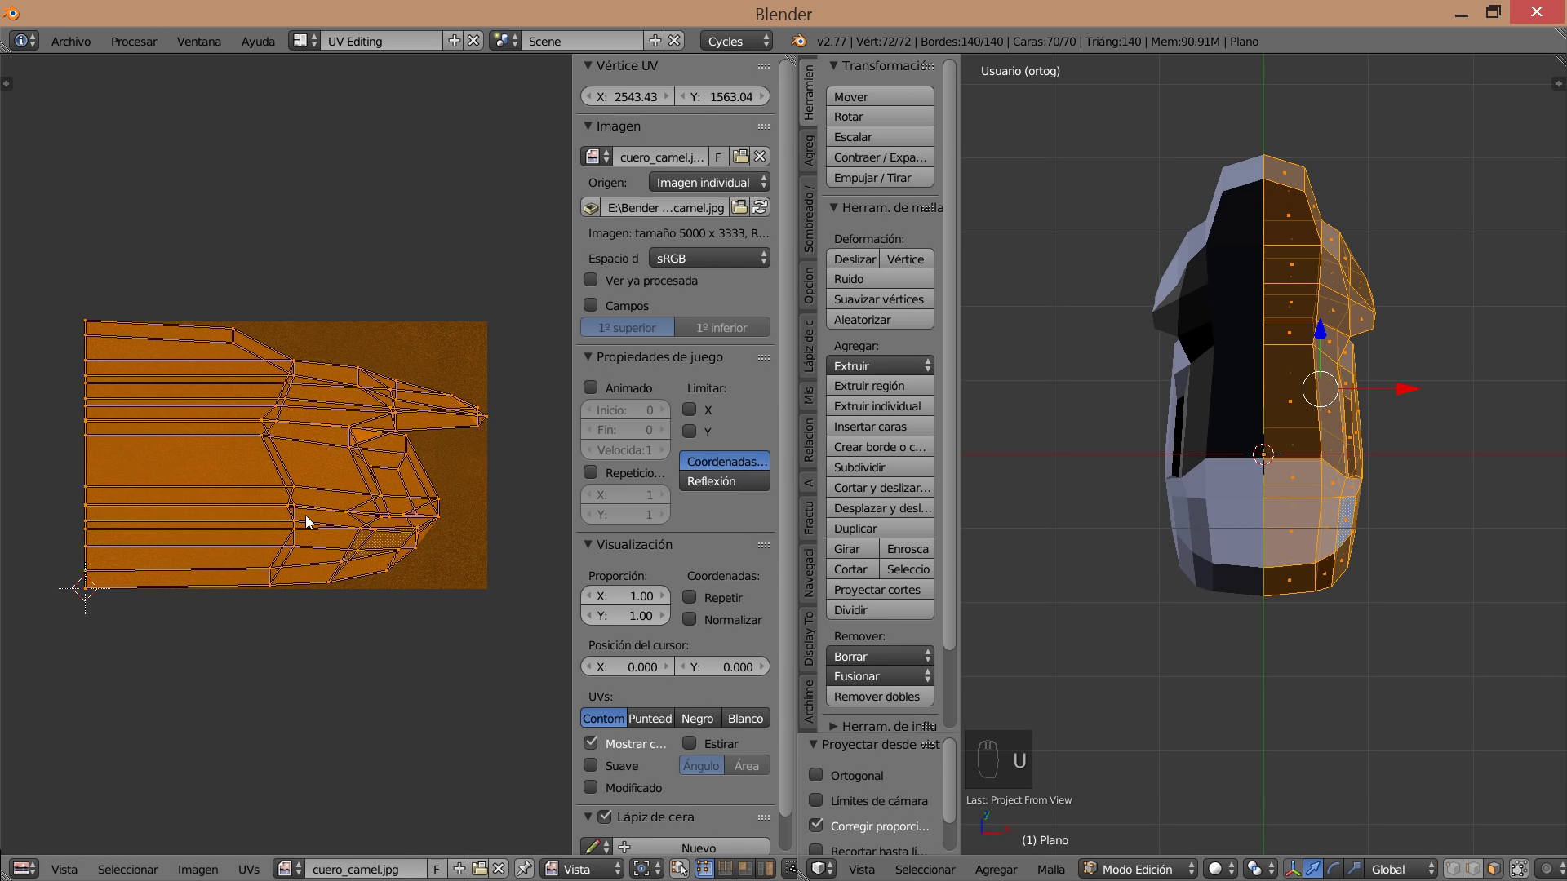
{"action": "key", "text": "ctrl+z"}
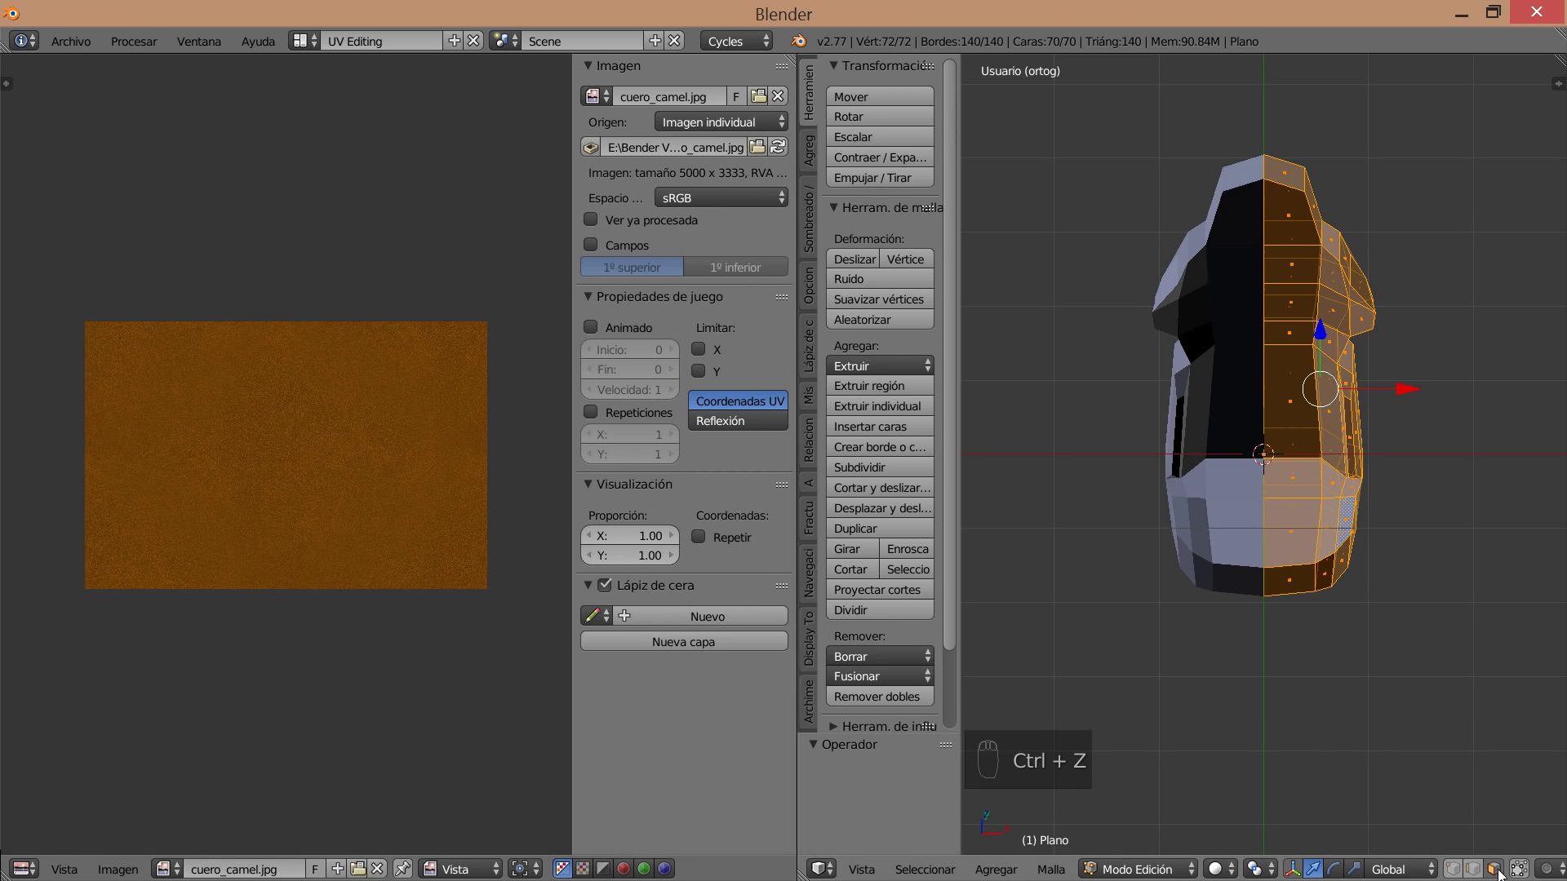
{"action": "left_click_drag", "start_coordinate": [1522, 869], "coordinate": [1243, 181]}
{"action": "key", "text": "a"}
{"action": "key", "text": "b"}
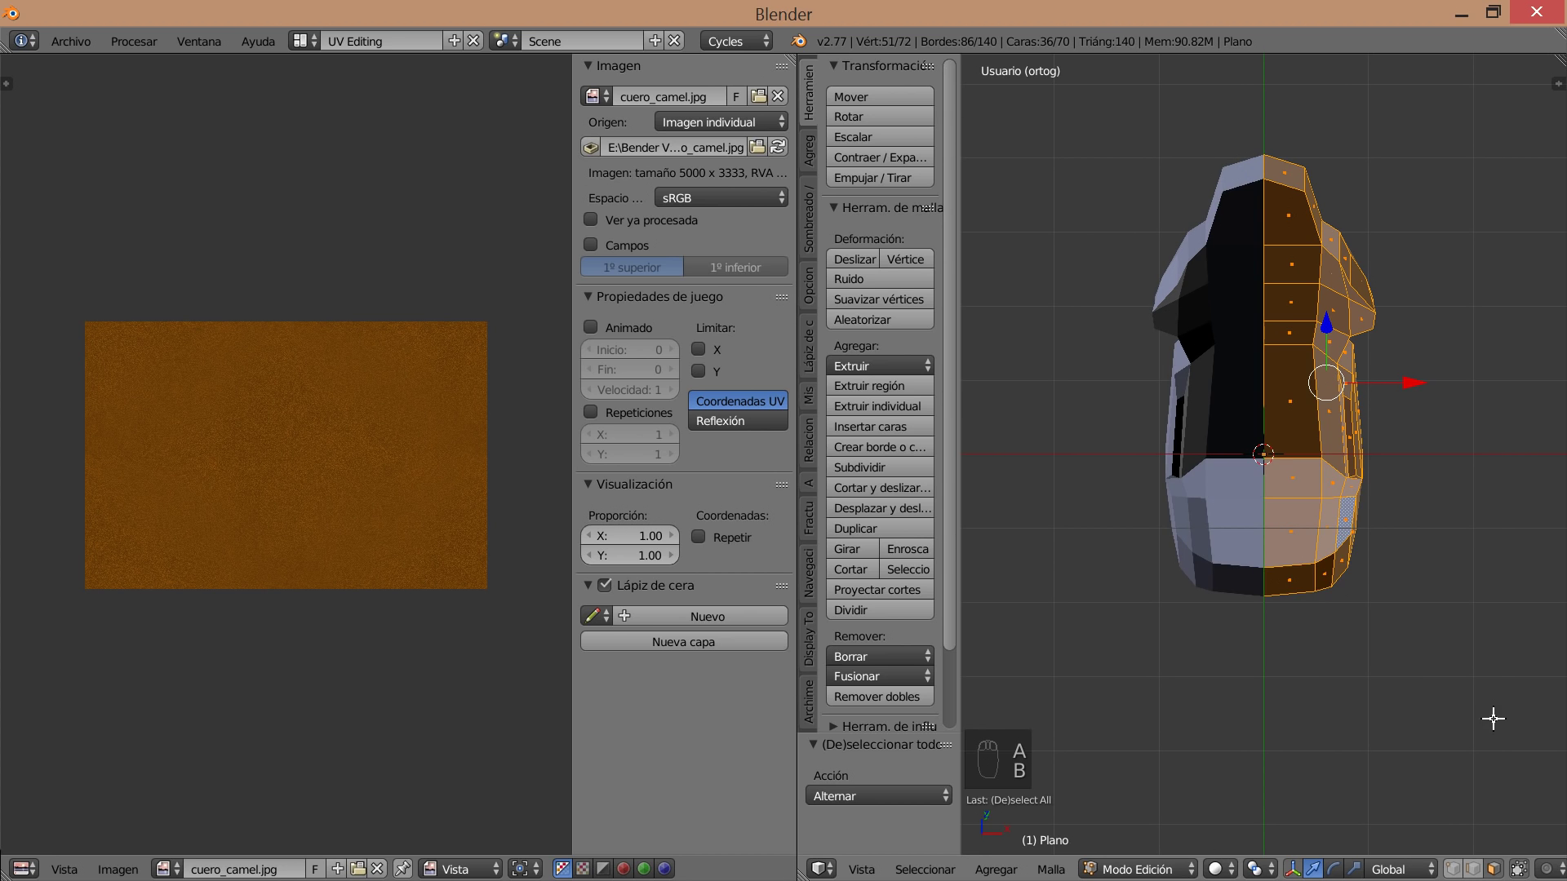
{"action": "key", "text": "u"}
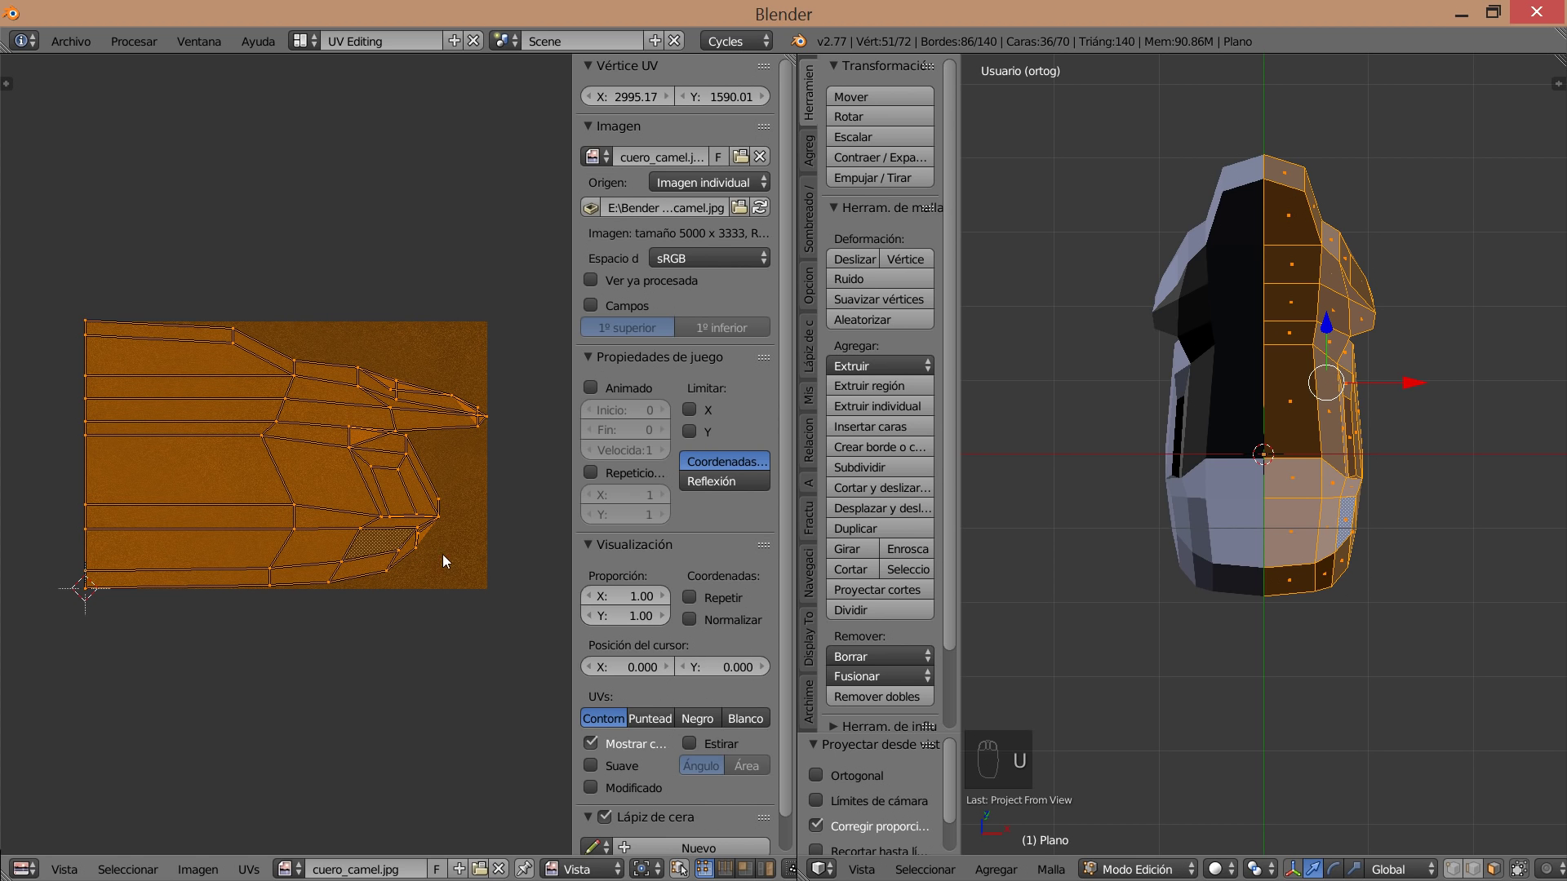
{"action": "middle_click", "coordinate": [1180, 582]}
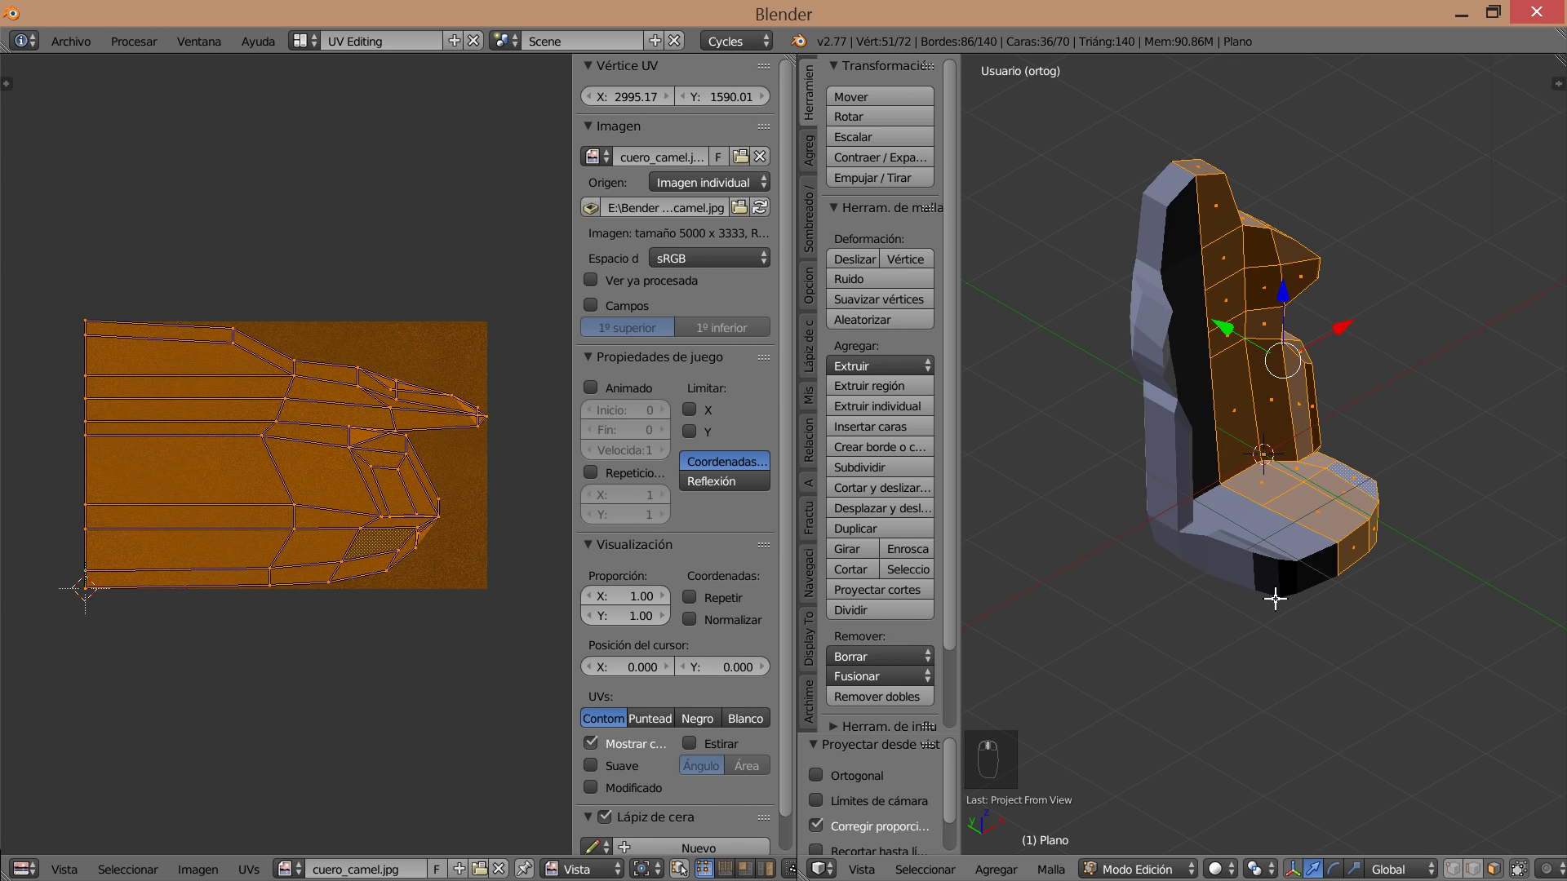
Rotate, enlarge and move the UV island so it spreads across the leather texture.
{"action": "key", "text": "u"}
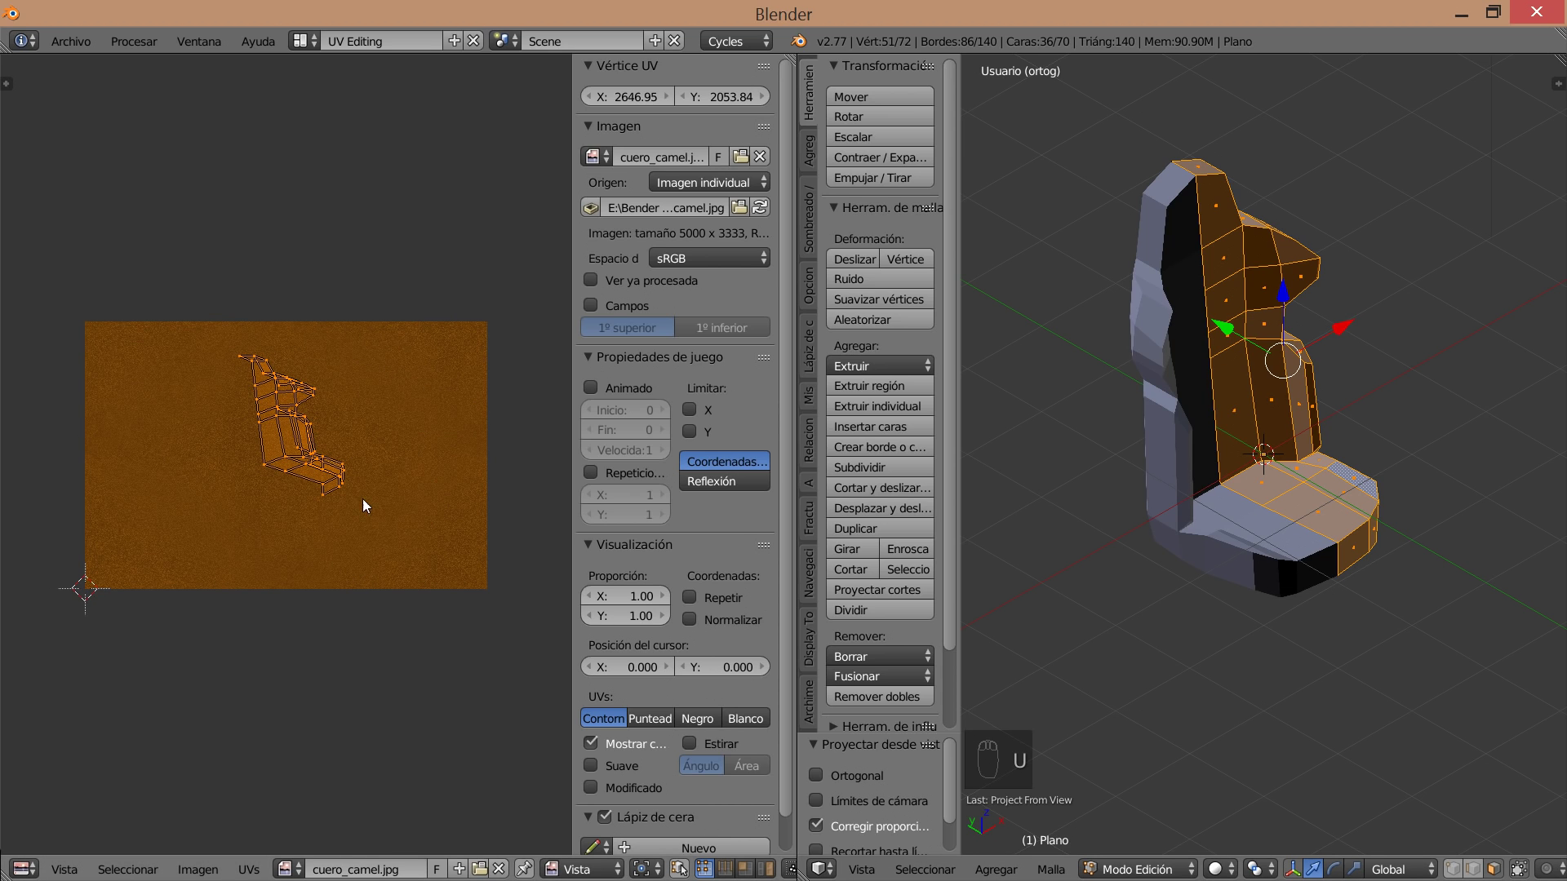
{"action": "key", "text": "r"}
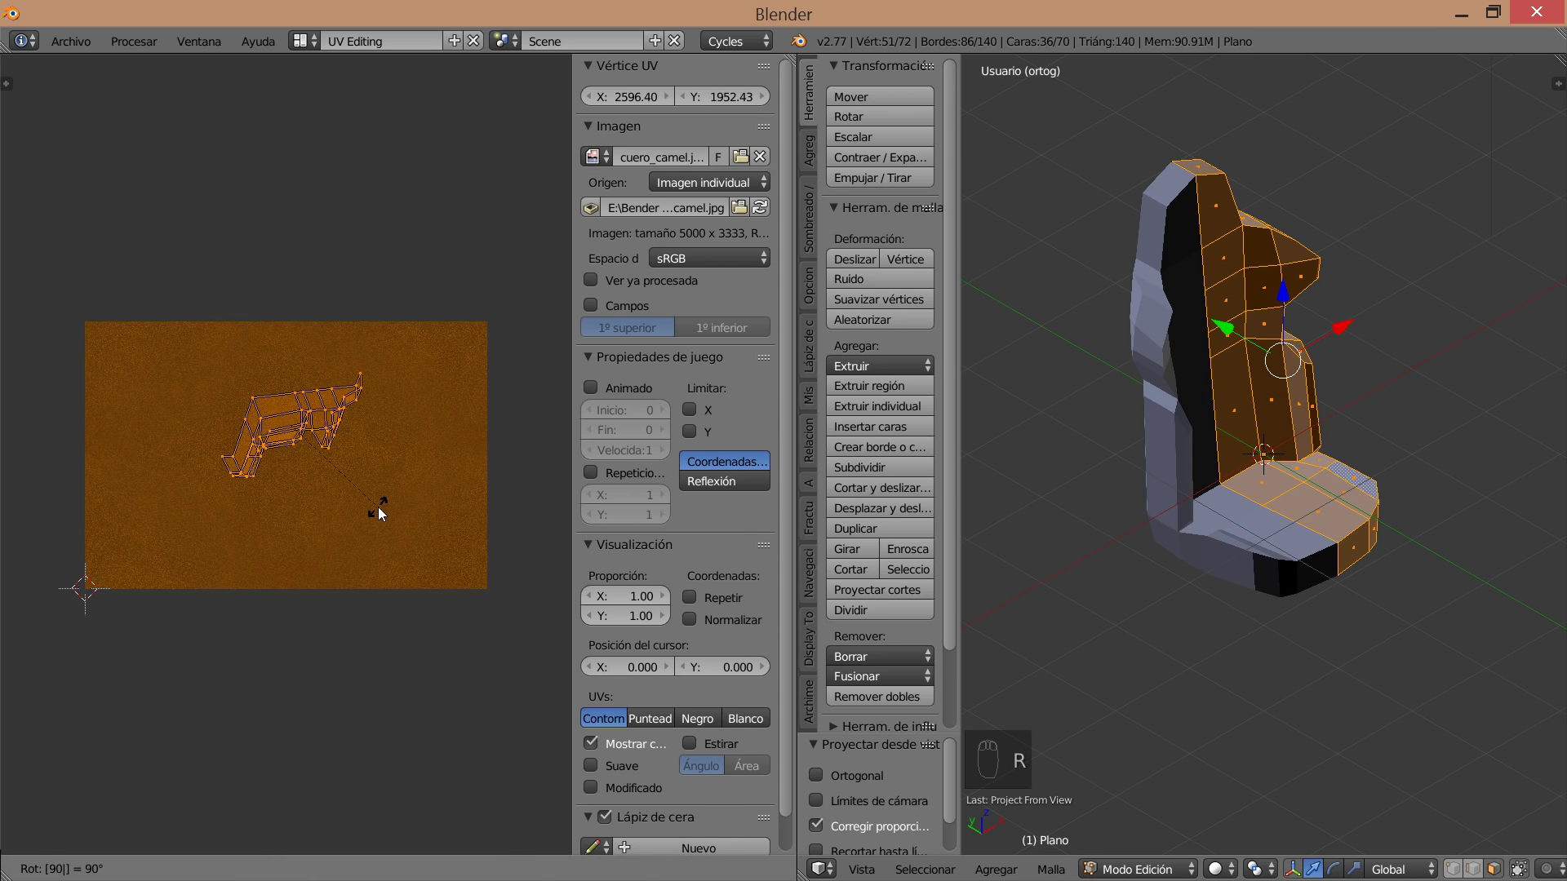
{"action": "key", "text": "s"}
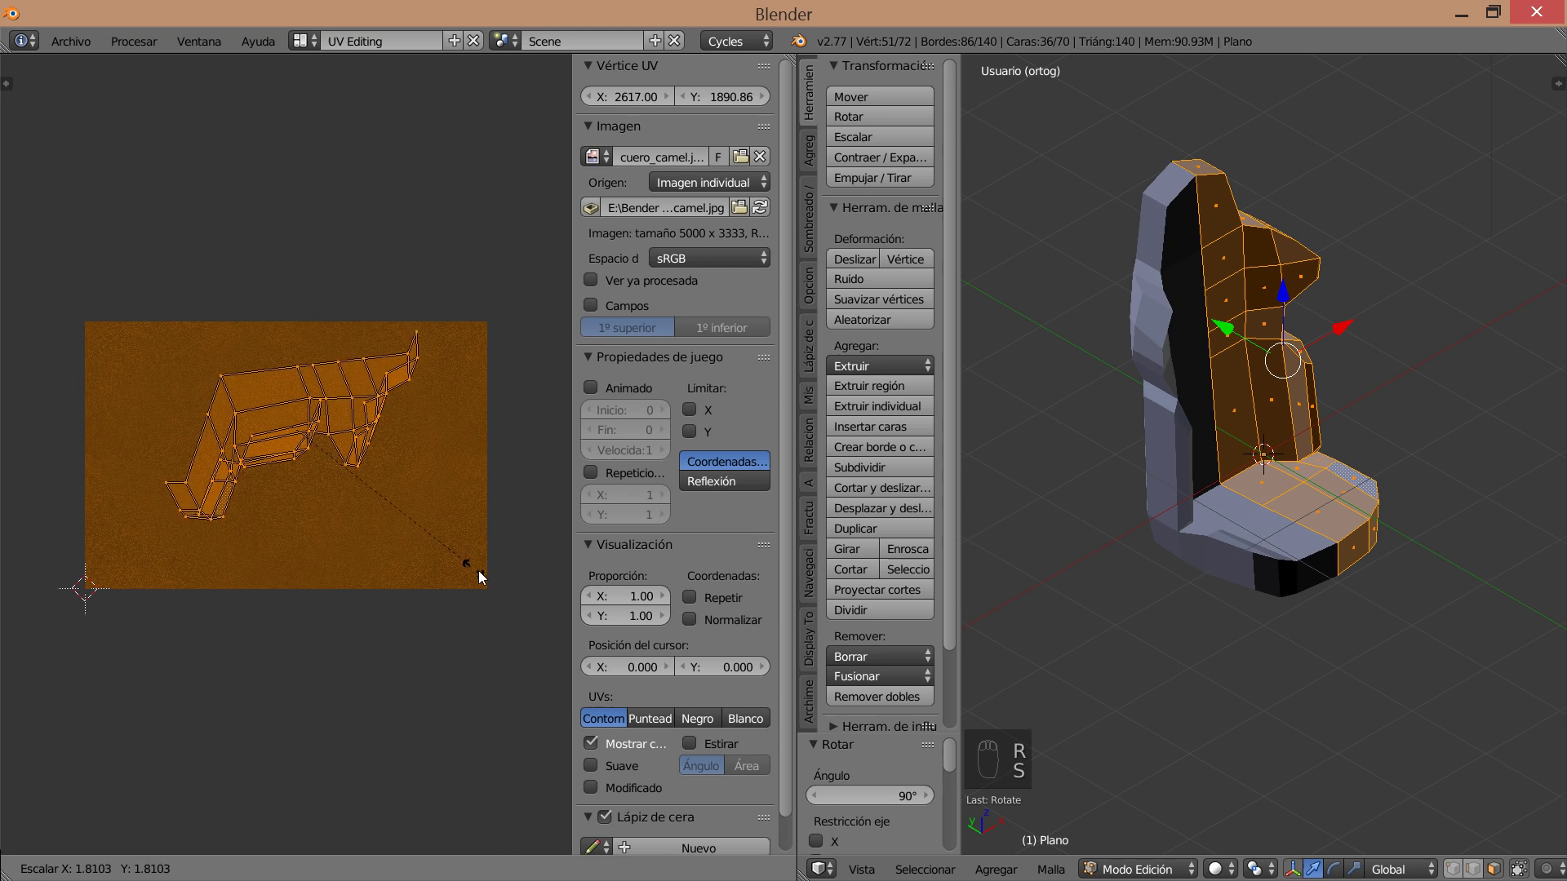
{"action": "key", "text": "g"}
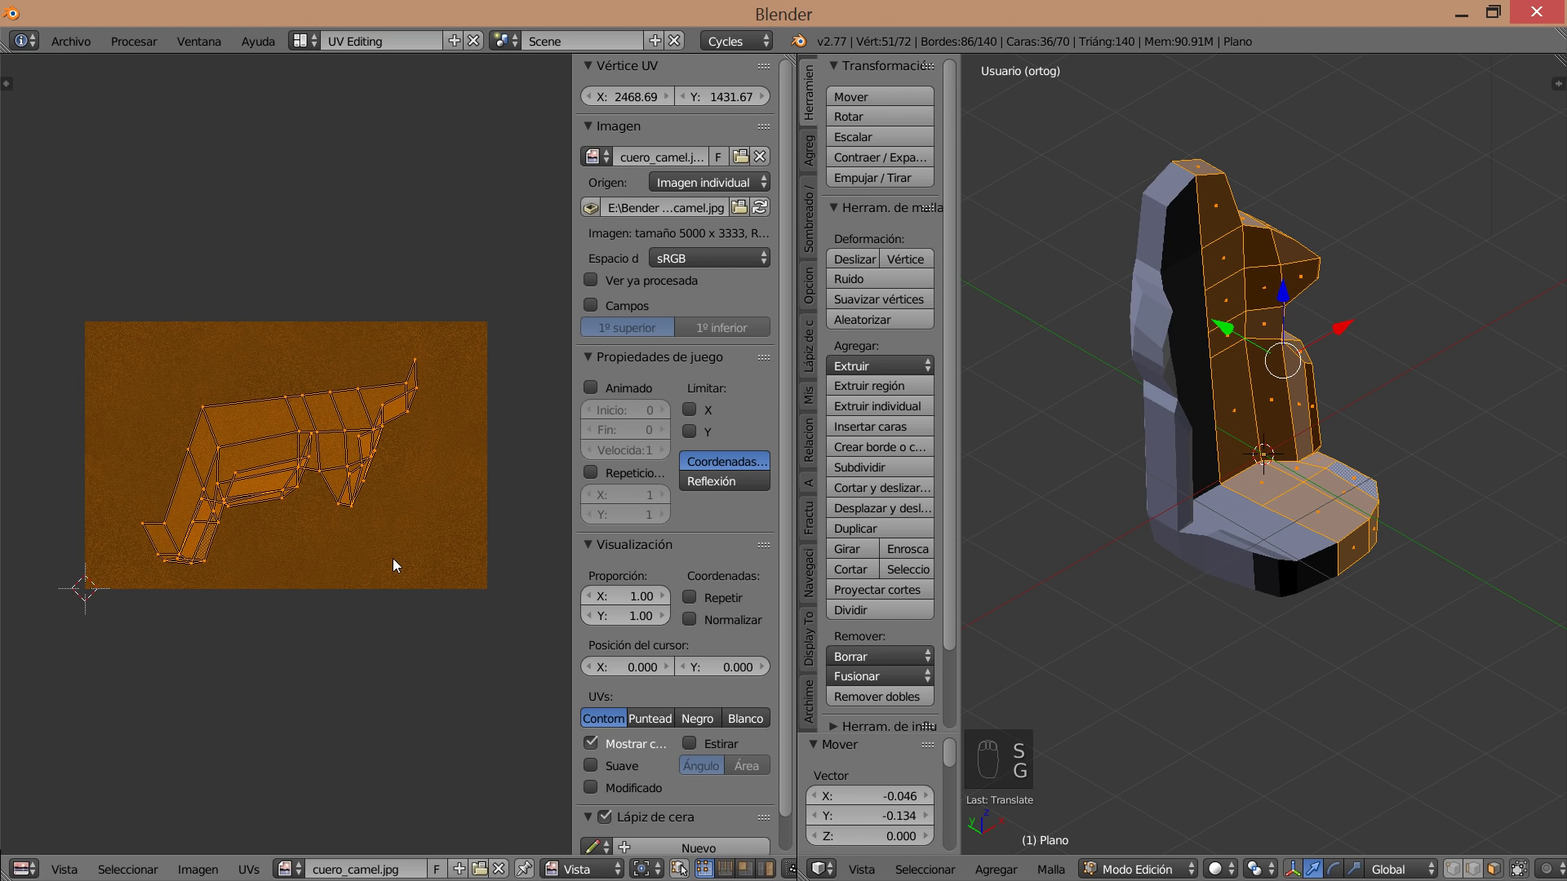
{"action": "key", "text": "s"}
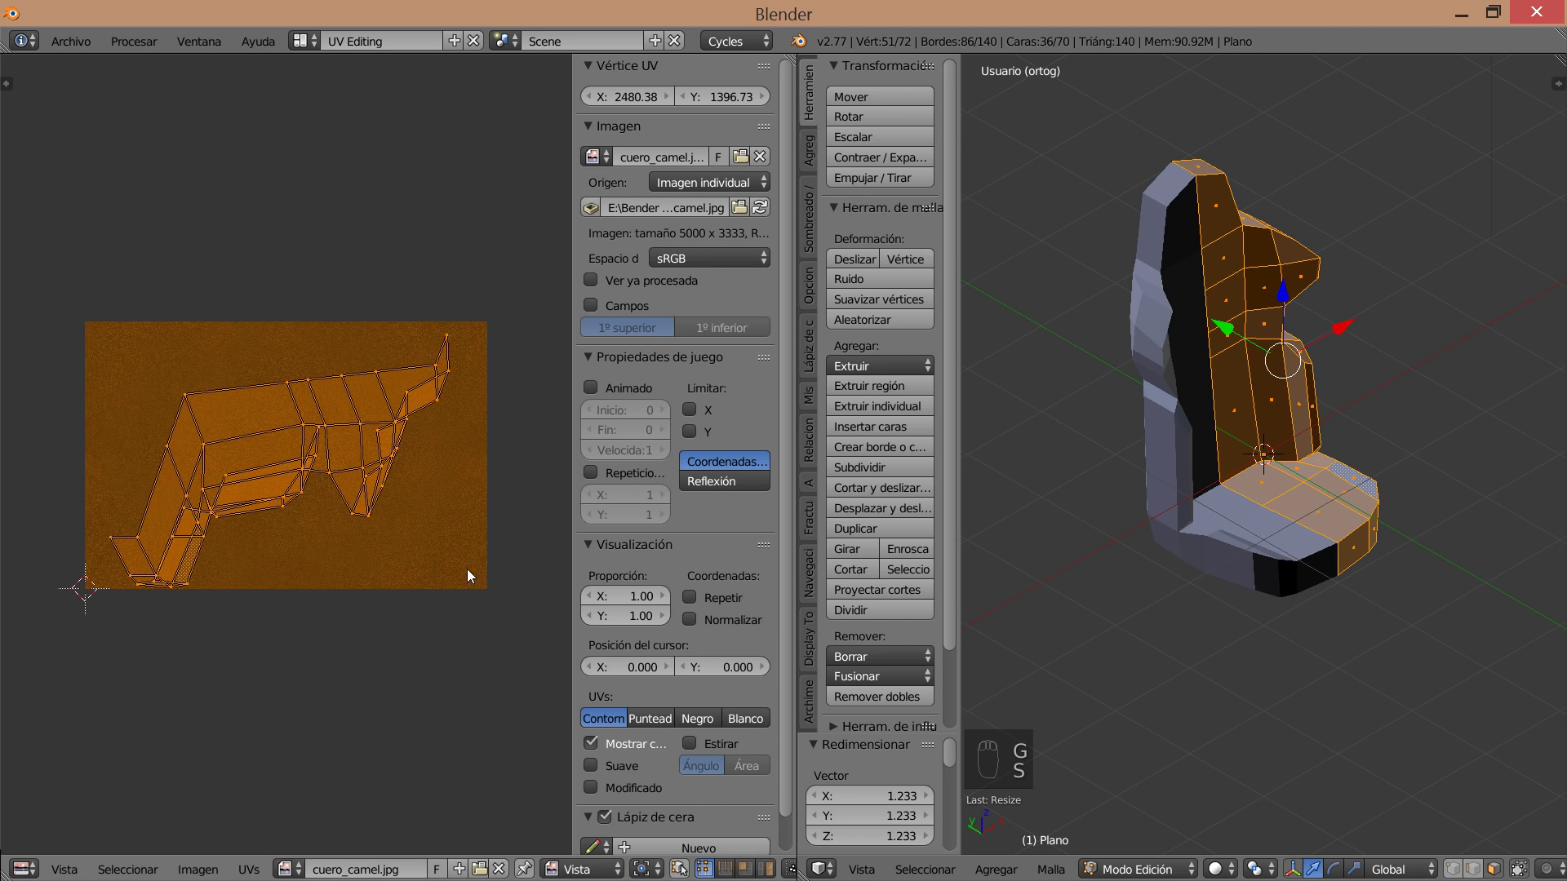
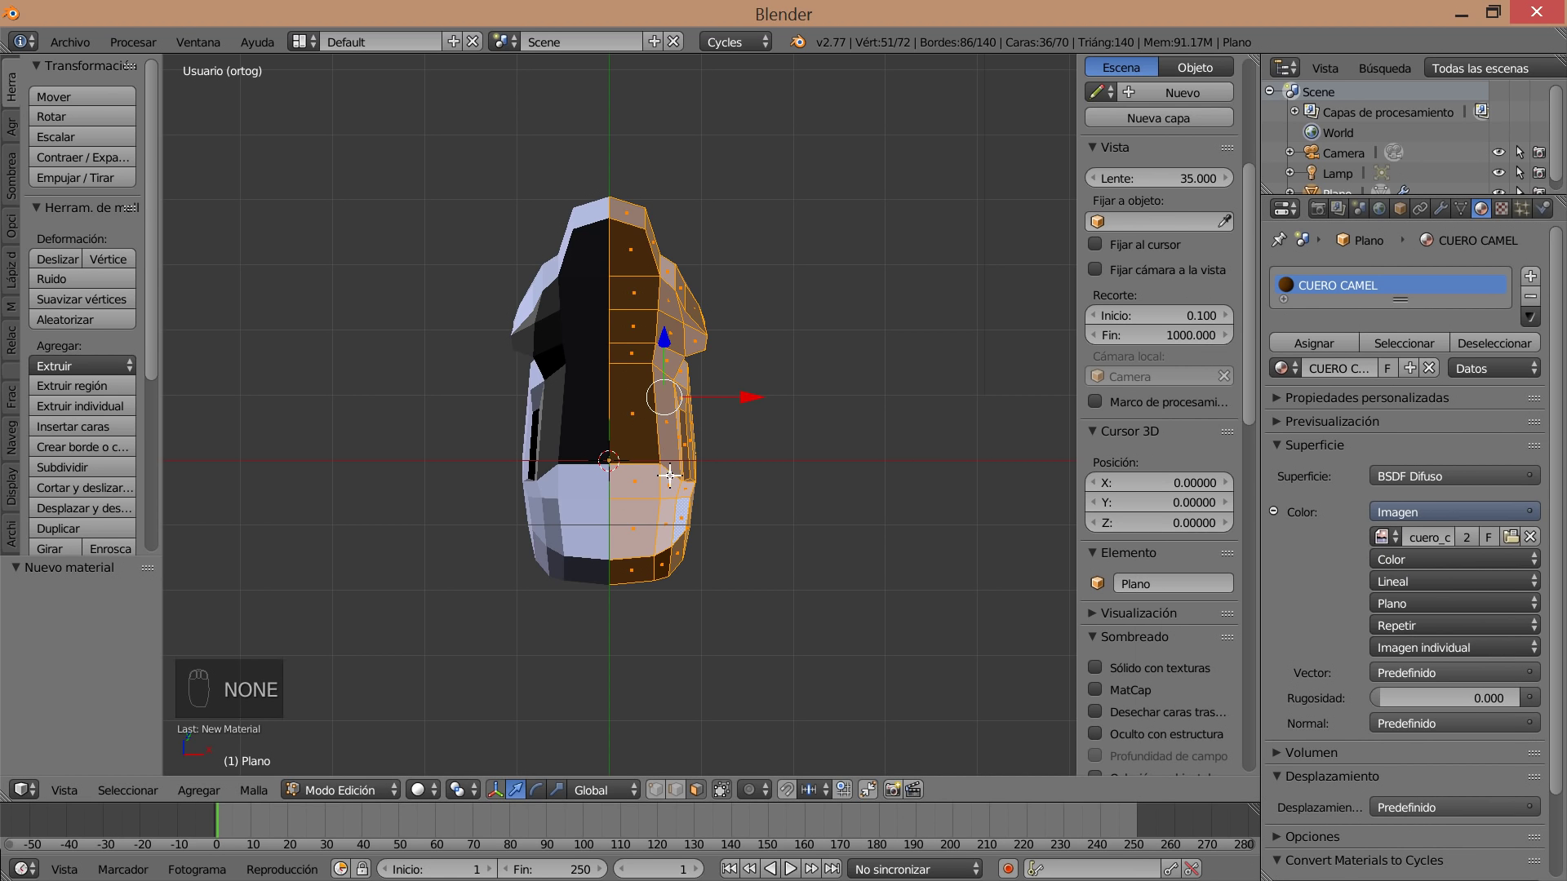
Leave edit mode on the seat, select the lamp and move it close to the seat.
{"action": "key", "text": "Tab"}
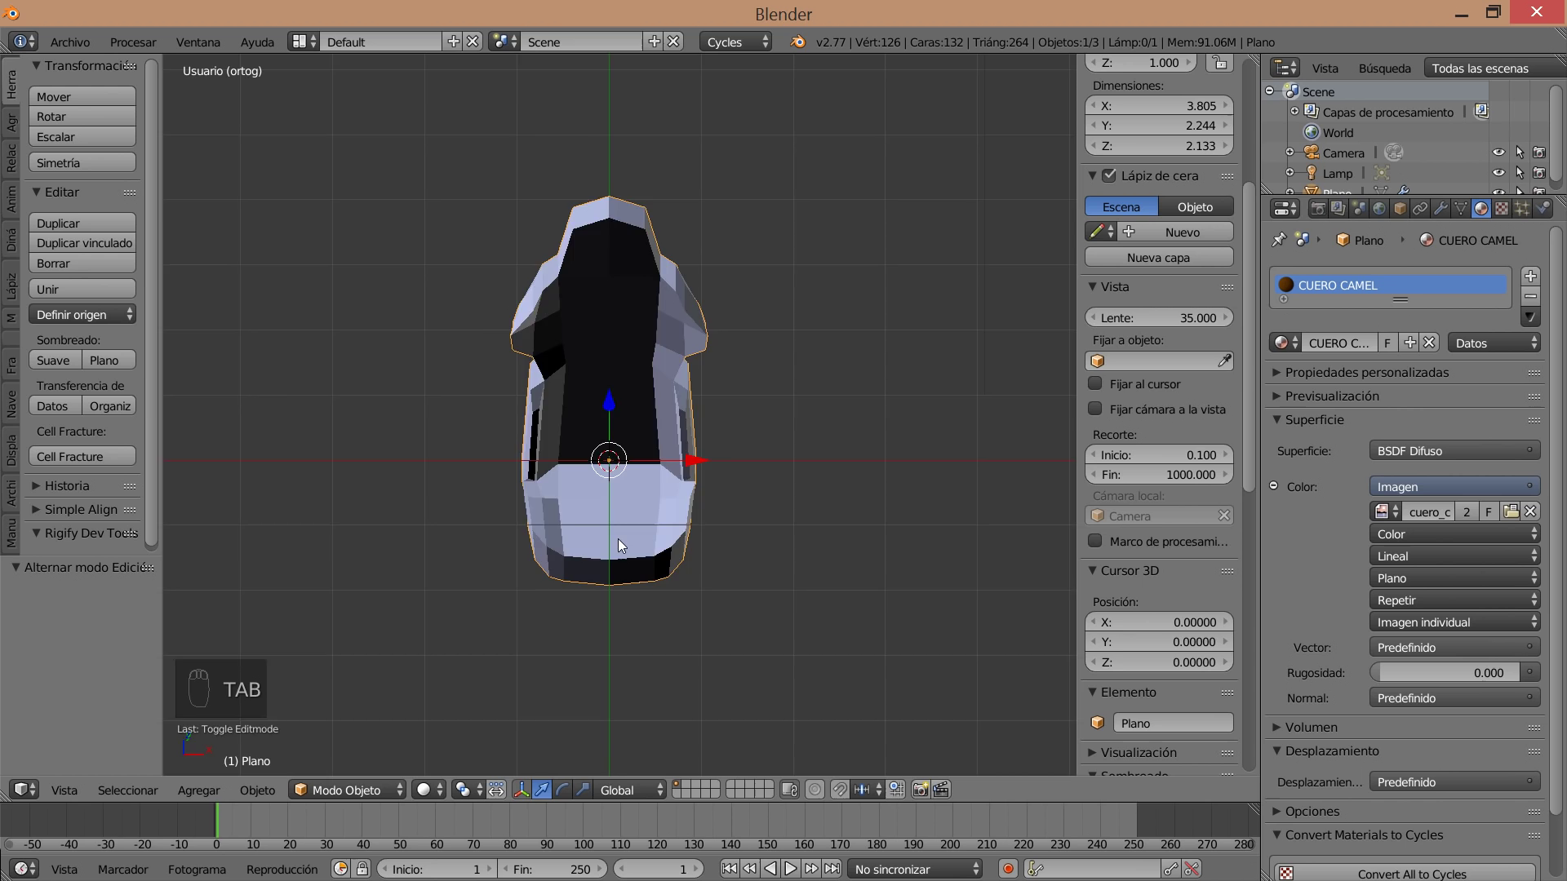
{"action": "key", "text": "KP_0"}
{"action": "left_click_drag", "start_coordinate": [868, 124], "coordinate": [685, 193]}
{"action": "left_click_drag", "start_coordinate": [935, 116], "coordinate": [909, 215]}
{"action": "middle_click", "coordinate": [829, 220]}
{"action": "left_click", "coordinate": [798, 325]}
{"action": "left_click_drag", "start_coordinate": [613, 446], "coordinate": [742, 417]}
Make the lamp a Sun of strength 5 and show a rendered Cycles preview beside the camera view.
{"action": "key", "text": "KP_0"}
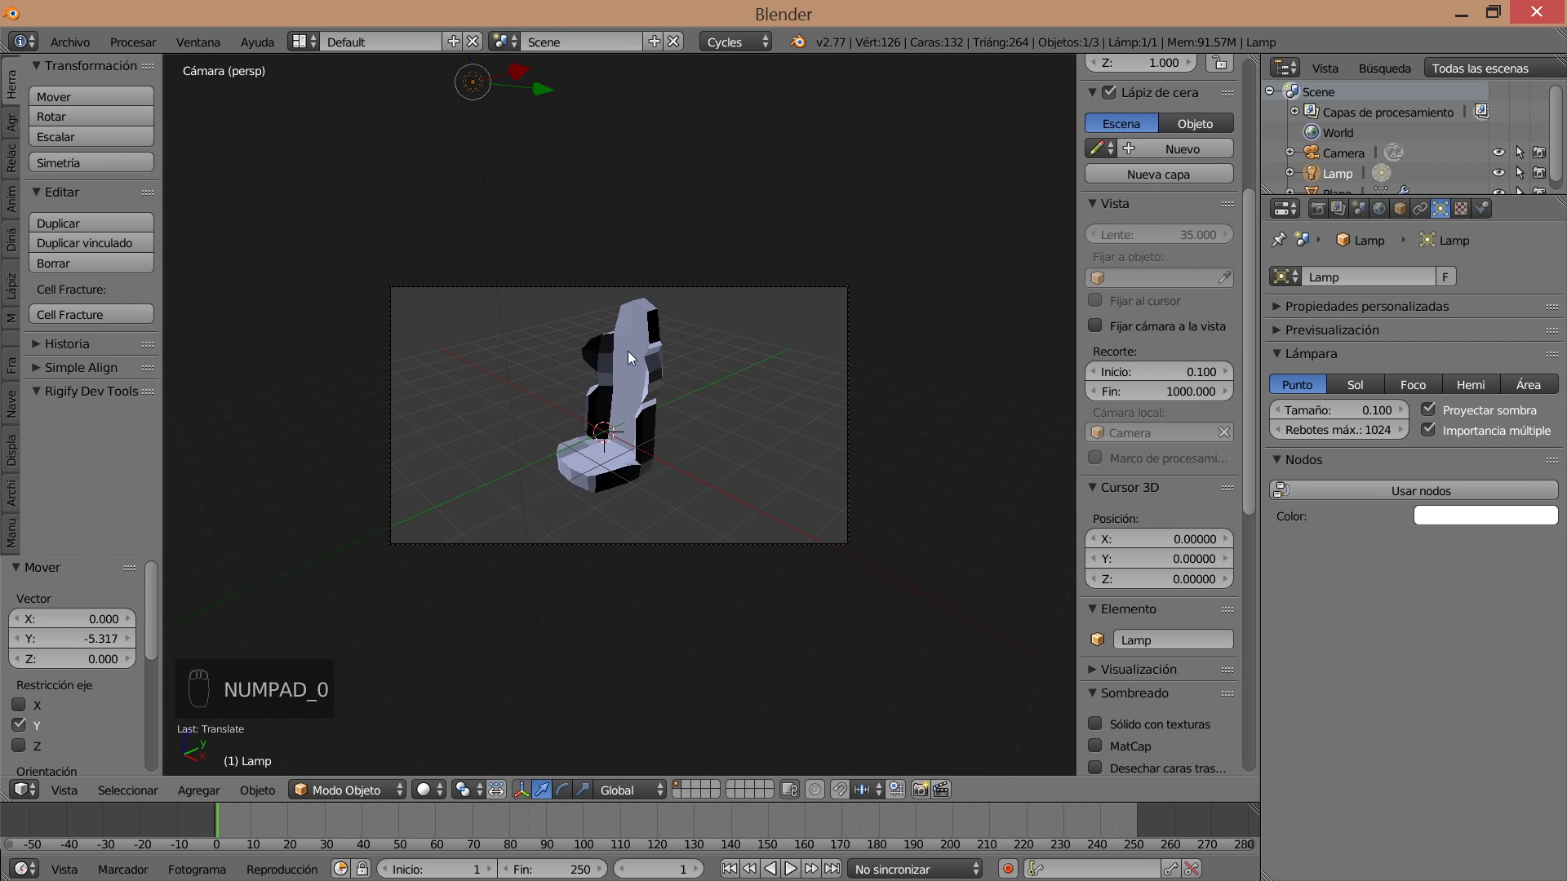
{"action": "left_click_drag", "start_coordinate": [451, 794], "coordinate": [1032, 358]}
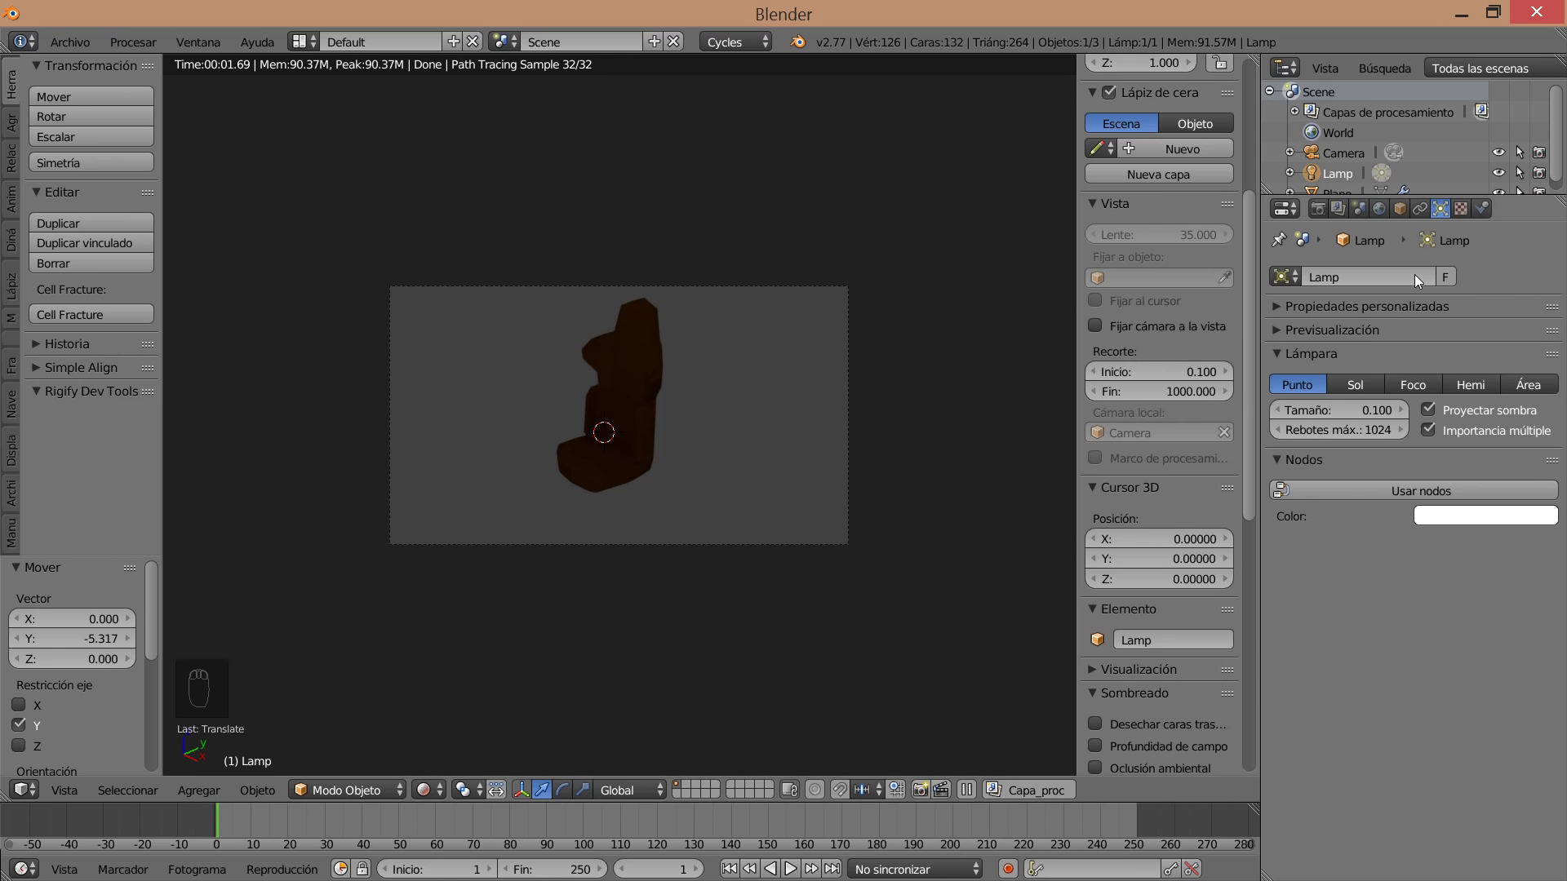
{"action": "left_click_drag", "start_coordinate": [1361, 395], "coordinate": [1429, 633]}
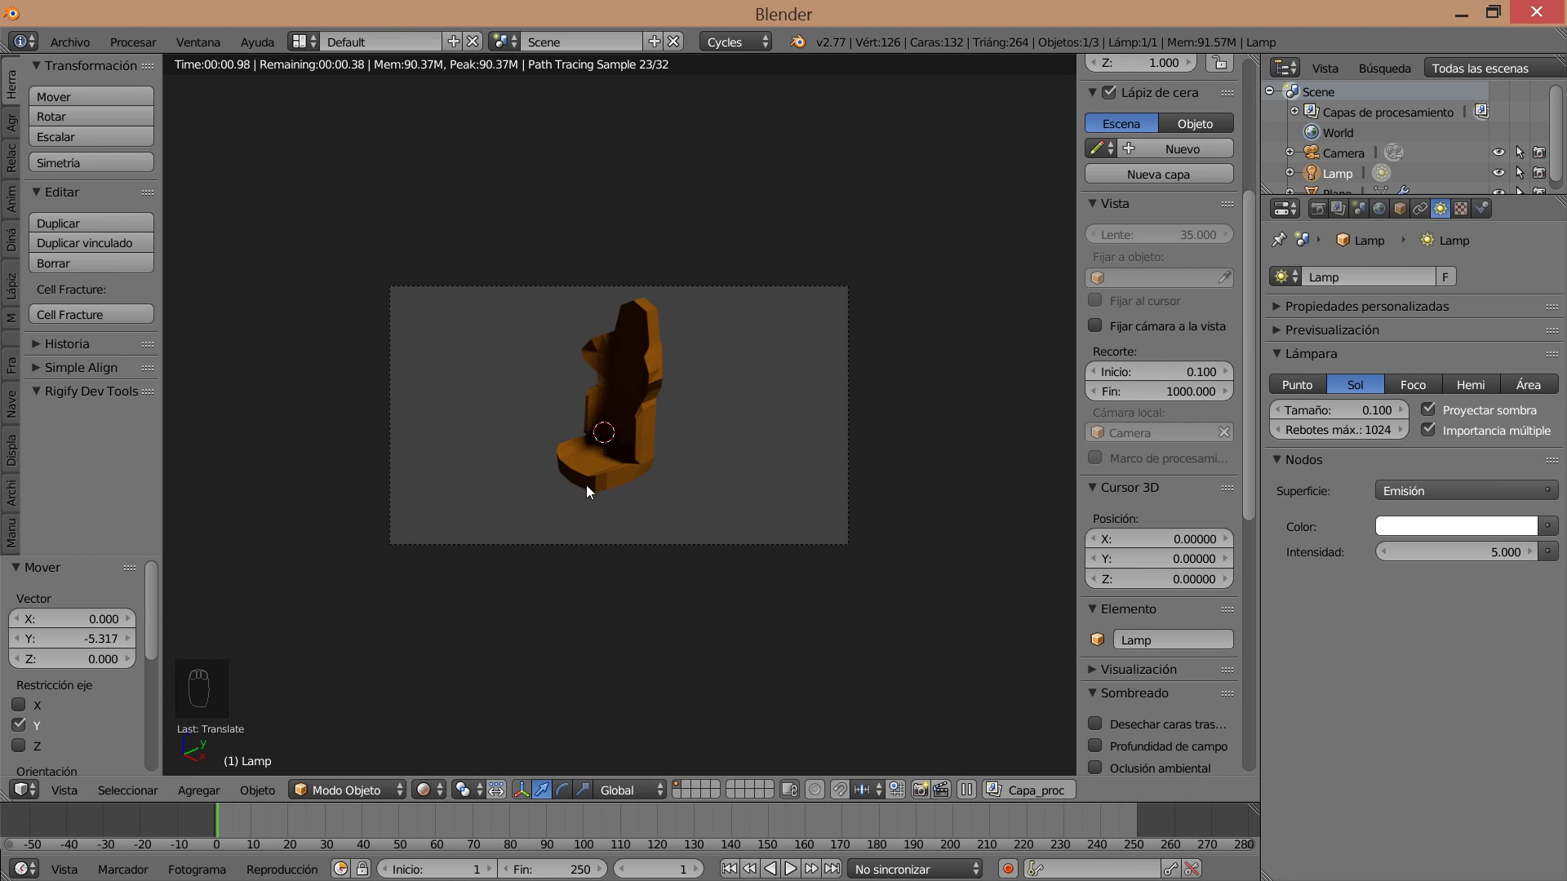
{"action": "key", "text": "Escape"}
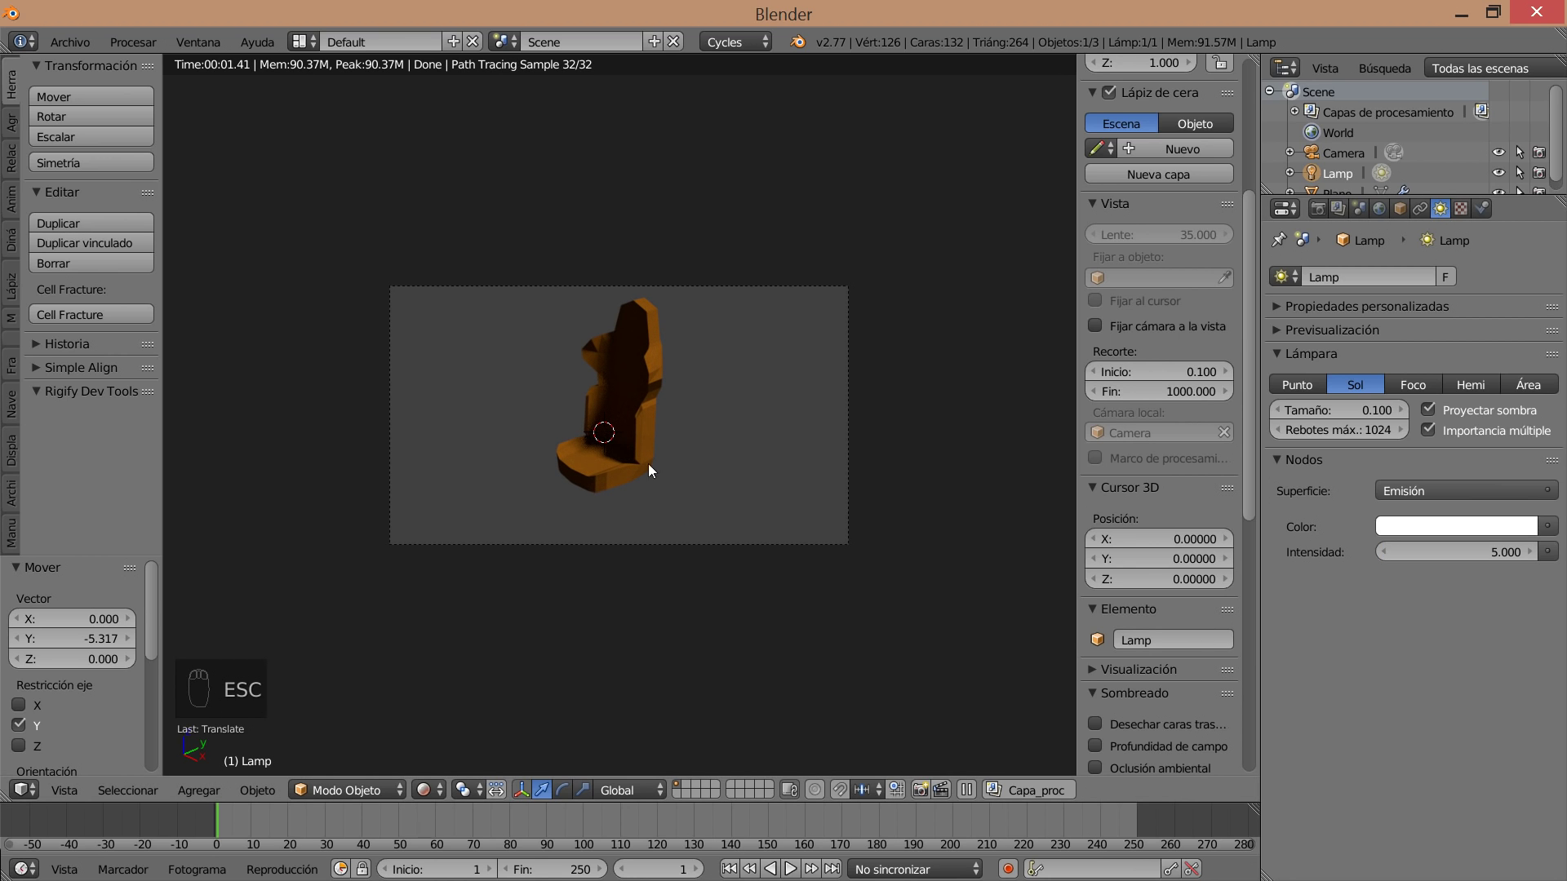
{"action": "key", "text": "Tab"}
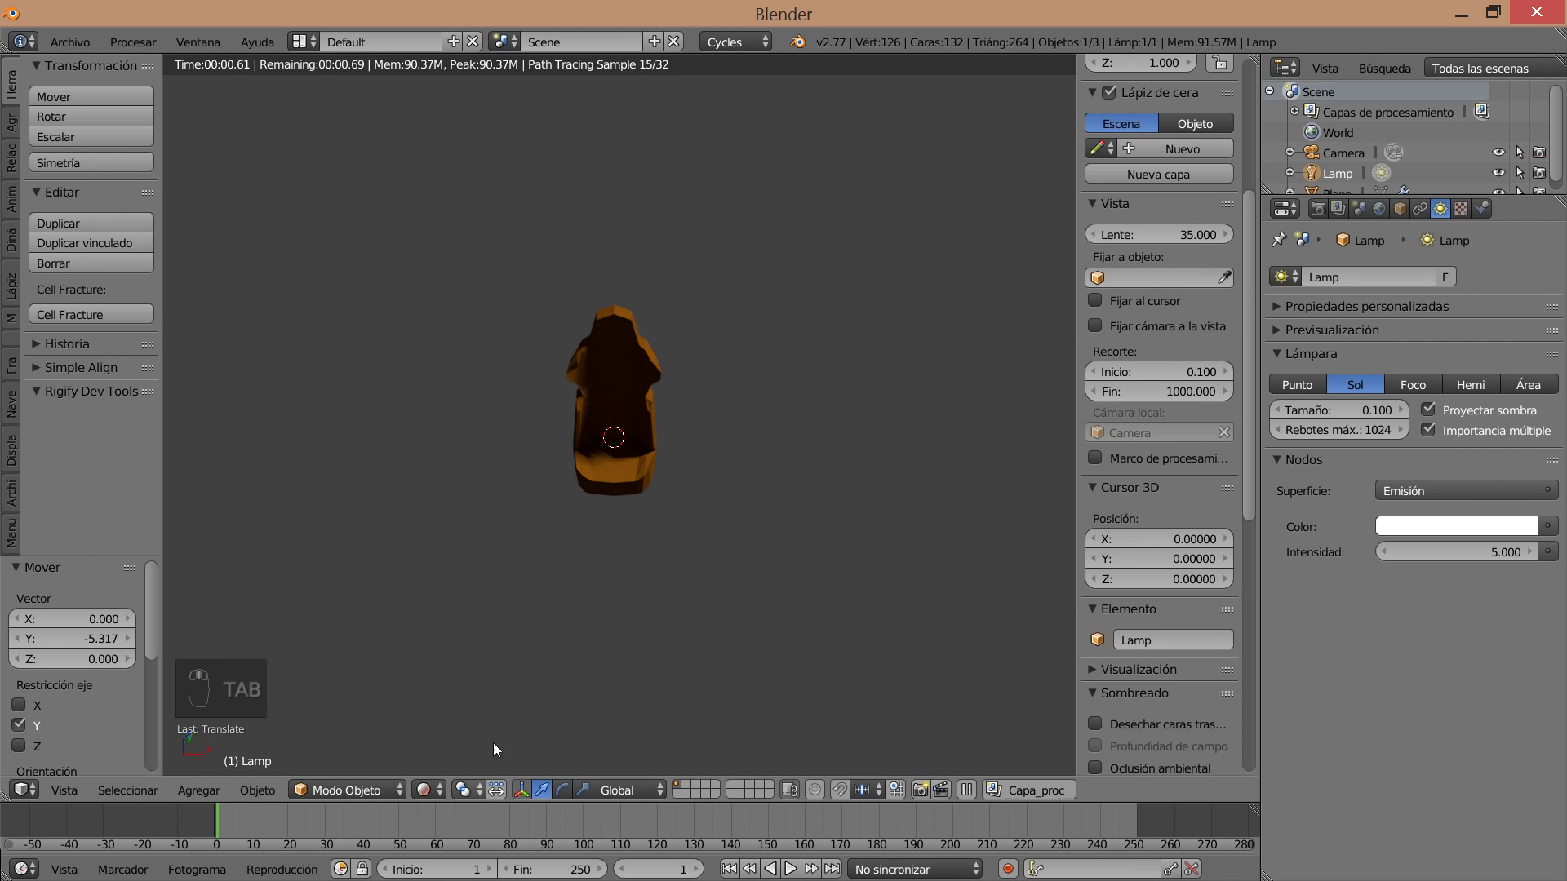
{"action": "left_click_drag", "start_coordinate": [1240, 58], "coordinate": [827, 322]}
Turn the right-hand viewport to a perspective angle for placing the light.
{"action": "key", "text": "r"}
{"action": "key", "text": "t"}
{"action": "key", "text": "n"}
{"action": "key", "text": "t"}
{"action": "key", "text": "n"}
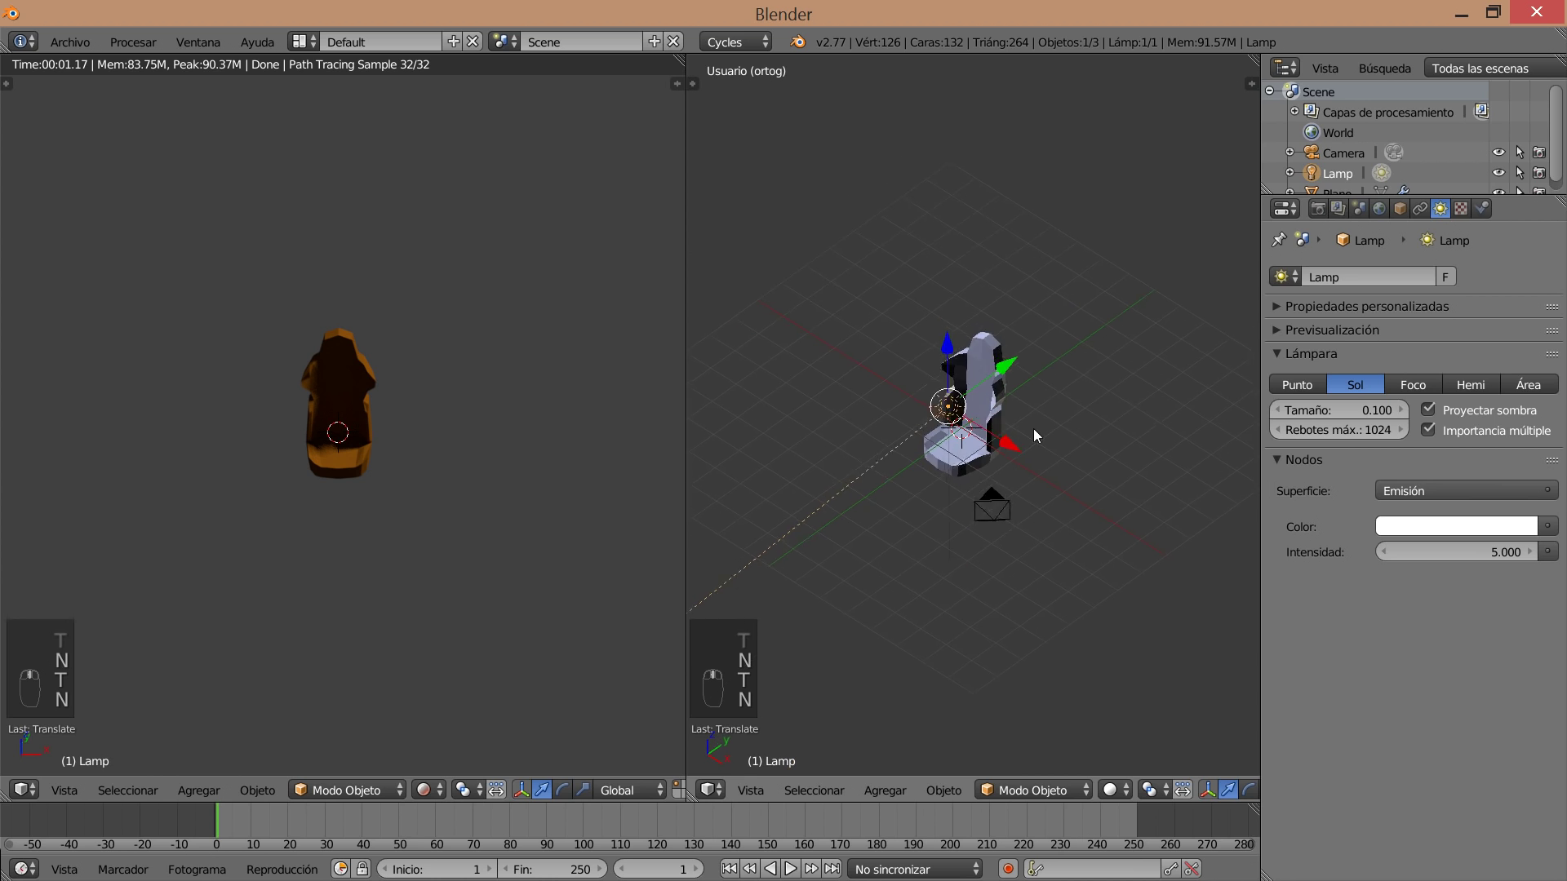
Move and rotate the sun lamp repeatedly until the preview shows the whole seat evenly lit.
{"action": "right_click", "coordinate": [1027, 568]}
{"action": "left_click_drag", "start_coordinate": [1026, 568], "coordinate": [984, 471]}
{"action": "left_click_drag", "start_coordinate": [1029, 590], "coordinate": [977, 425]}
{"action": "key", "text": "ctrl+t"}
{"action": "left_click_drag", "start_coordinate": [1007, 562], "coordinate": [1067, 439]}
{"action": "right_click", "coordinate": [1068, 439]}
{"action": "left_click_drag", "start_coordinate": [1068, 439], "coordinate": [961, 432]}
{"action": "key", "text": "ctrl+z"}
{"action": "left_click_drag", "start_coordinate": [971, 406], "coordinate": [1068, 424]}
{"action": "left_click_drag", "start_coordinate": [1048, 427], "coordinate": [1033, 511]}
{"action": "middle_click", "coordinate": [1033, 511]}
{"action": "right_click", "coordinate": [1039, 457]}
{"action": "left_click_drag", "start_coordinate": [1039, 457], "coordinate": [1033, 513]}
{"action": "right_click", "coordinate": [1002, 511]}
{"action": "left_click_drag", "start_coordinate": [1033, 512], "coordinate": [354, 433]}
Return to the camera view, select the seat and bring up its Add Modifier list.
{"action": "key", "text": "KP_0"}
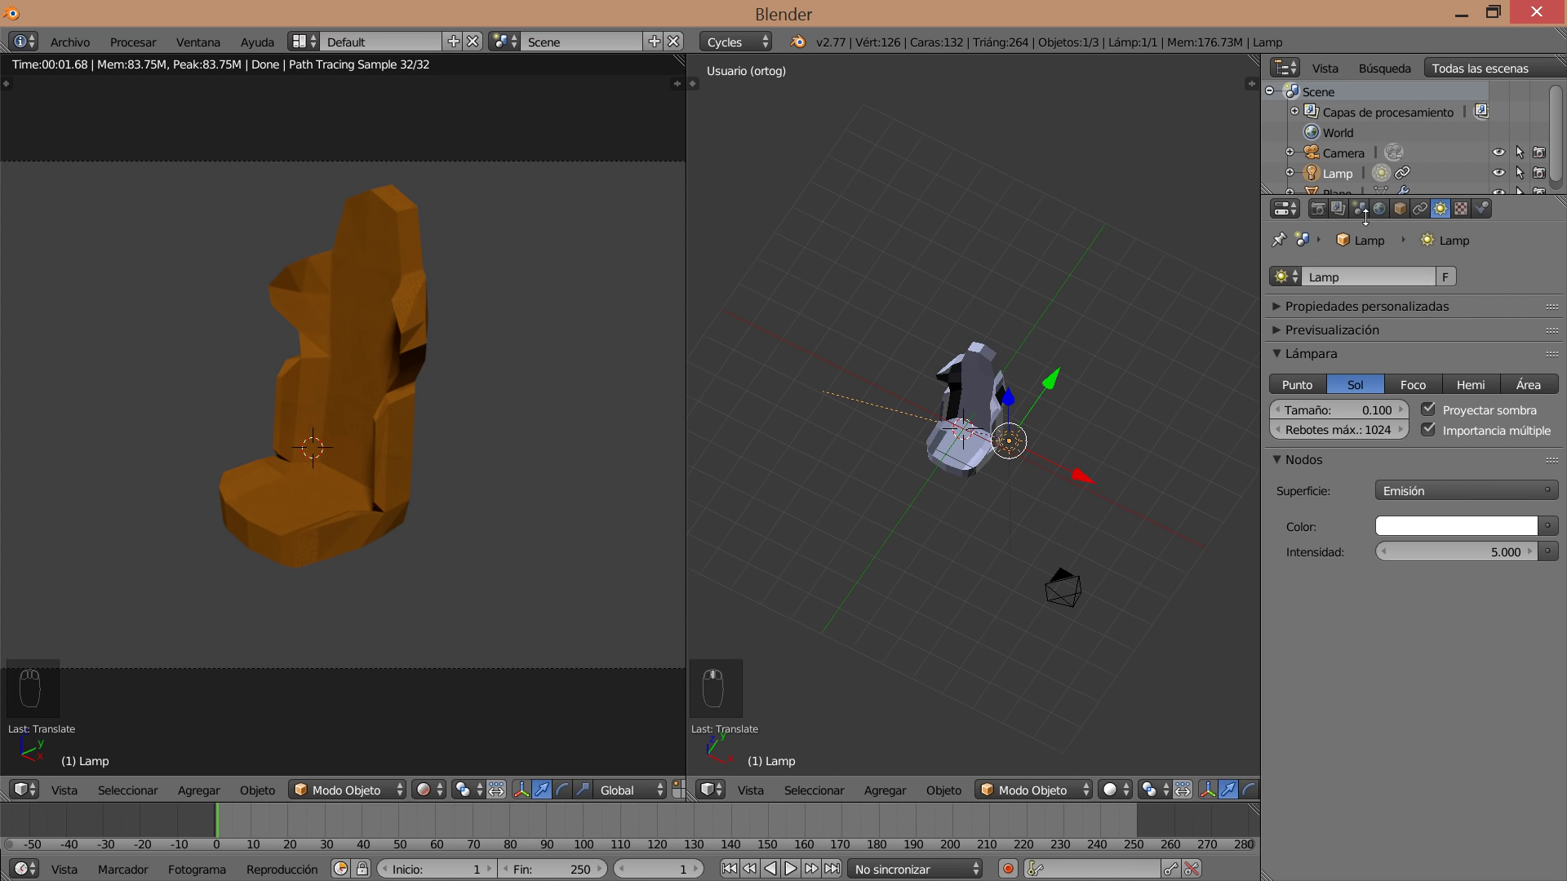
{"action": "left_click_drag", "start_coordinate": [972, 377], "coordinate": [1446, 232]}
{"action": "left_click_drag", "start_coordinate": [1439, 222], "coordinate": [1168, 621]}
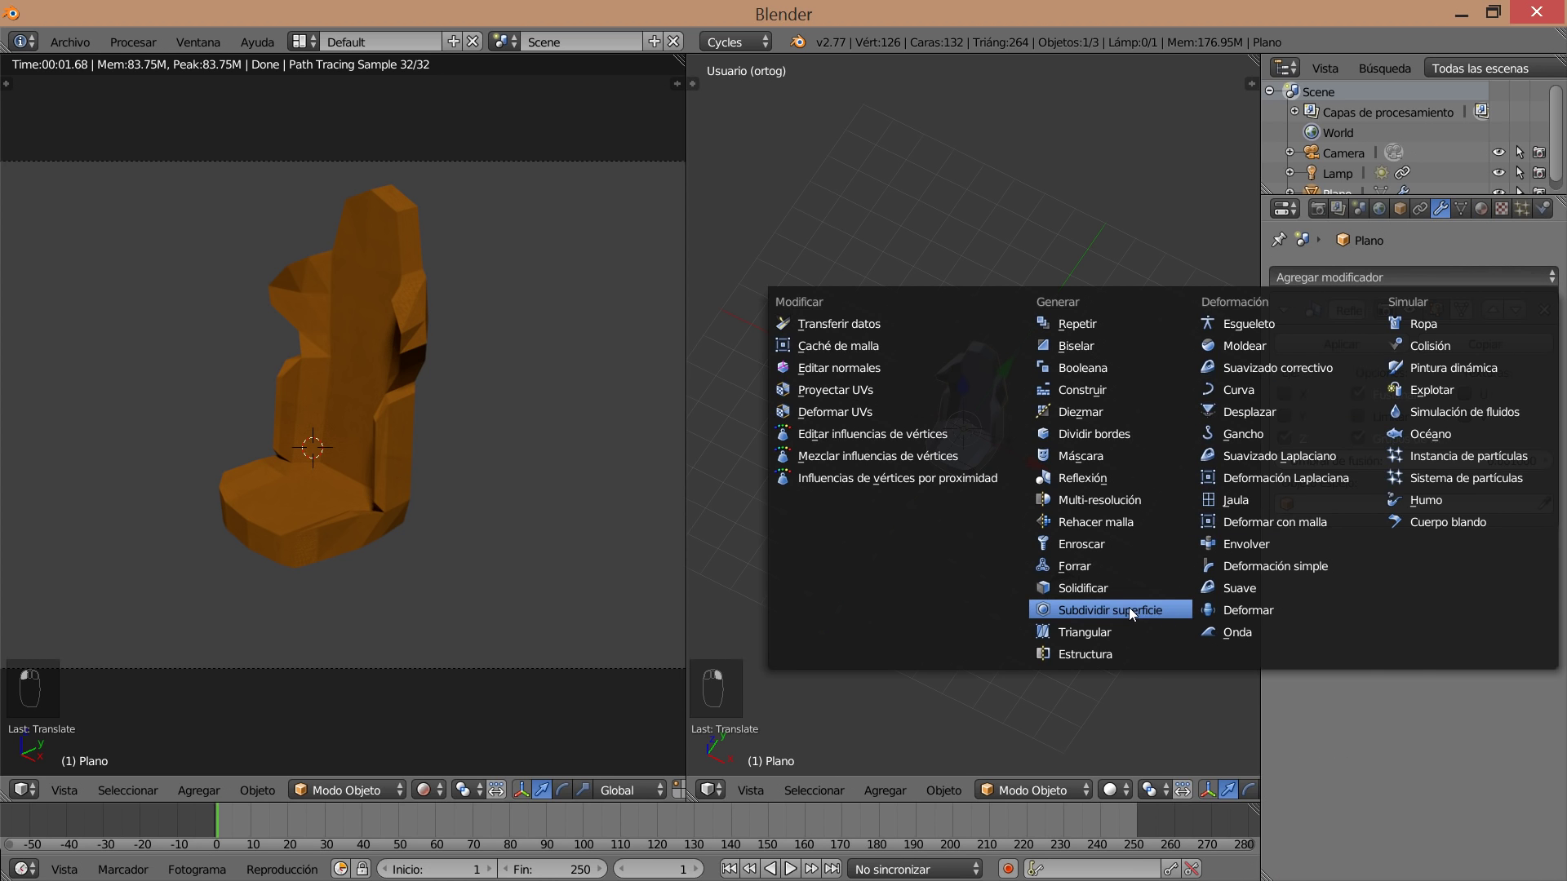
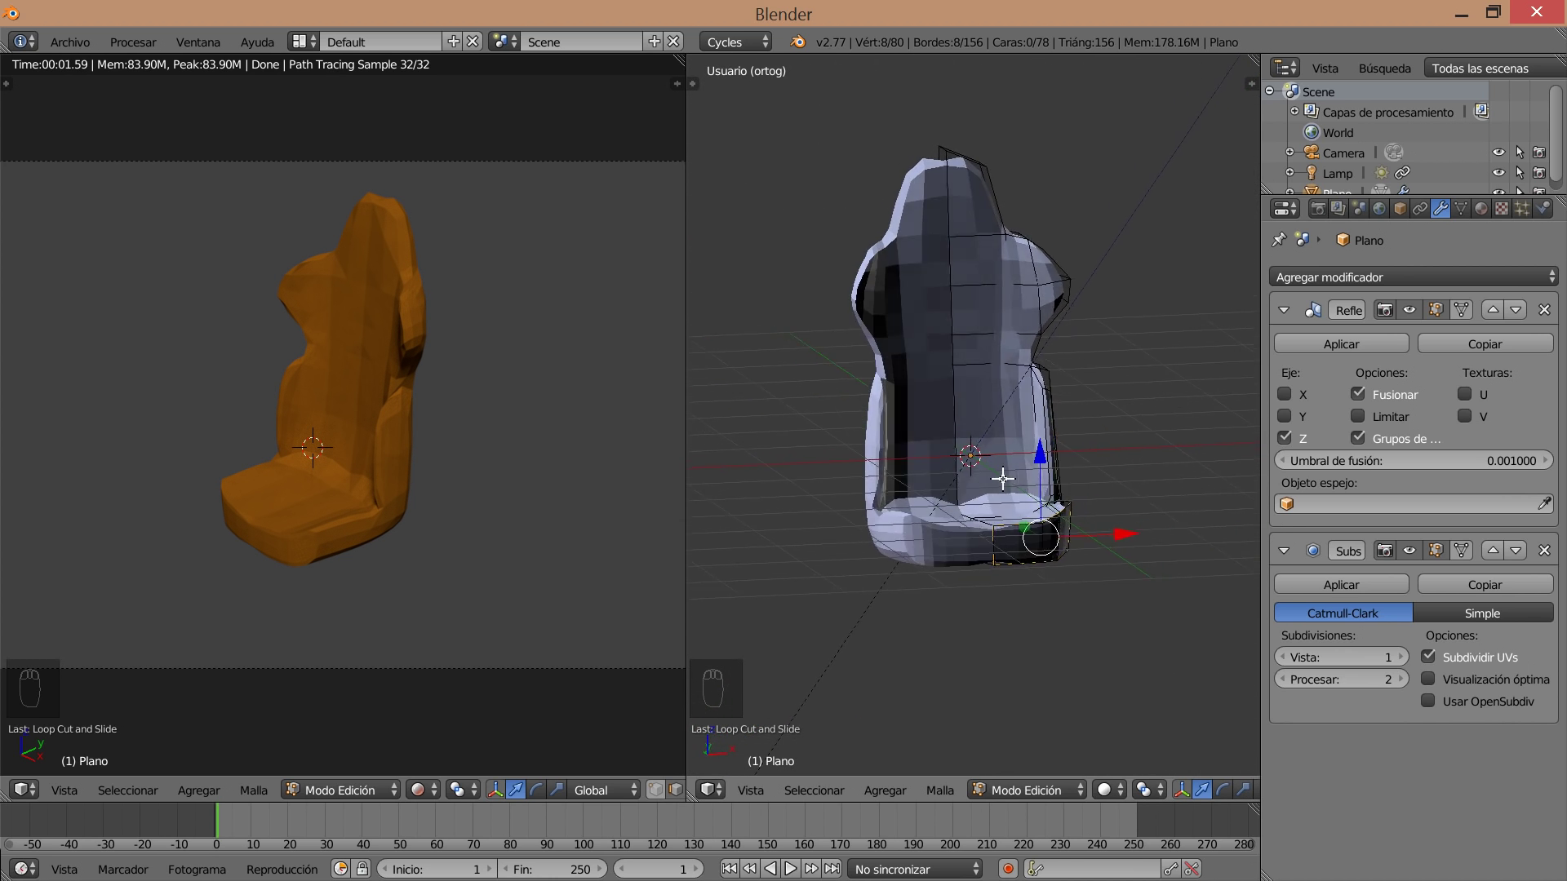
With level-3 subdivision applied, pull the headrest edge outward to round the upper outline.
{"action": "key", "text": "ctrl+r"}
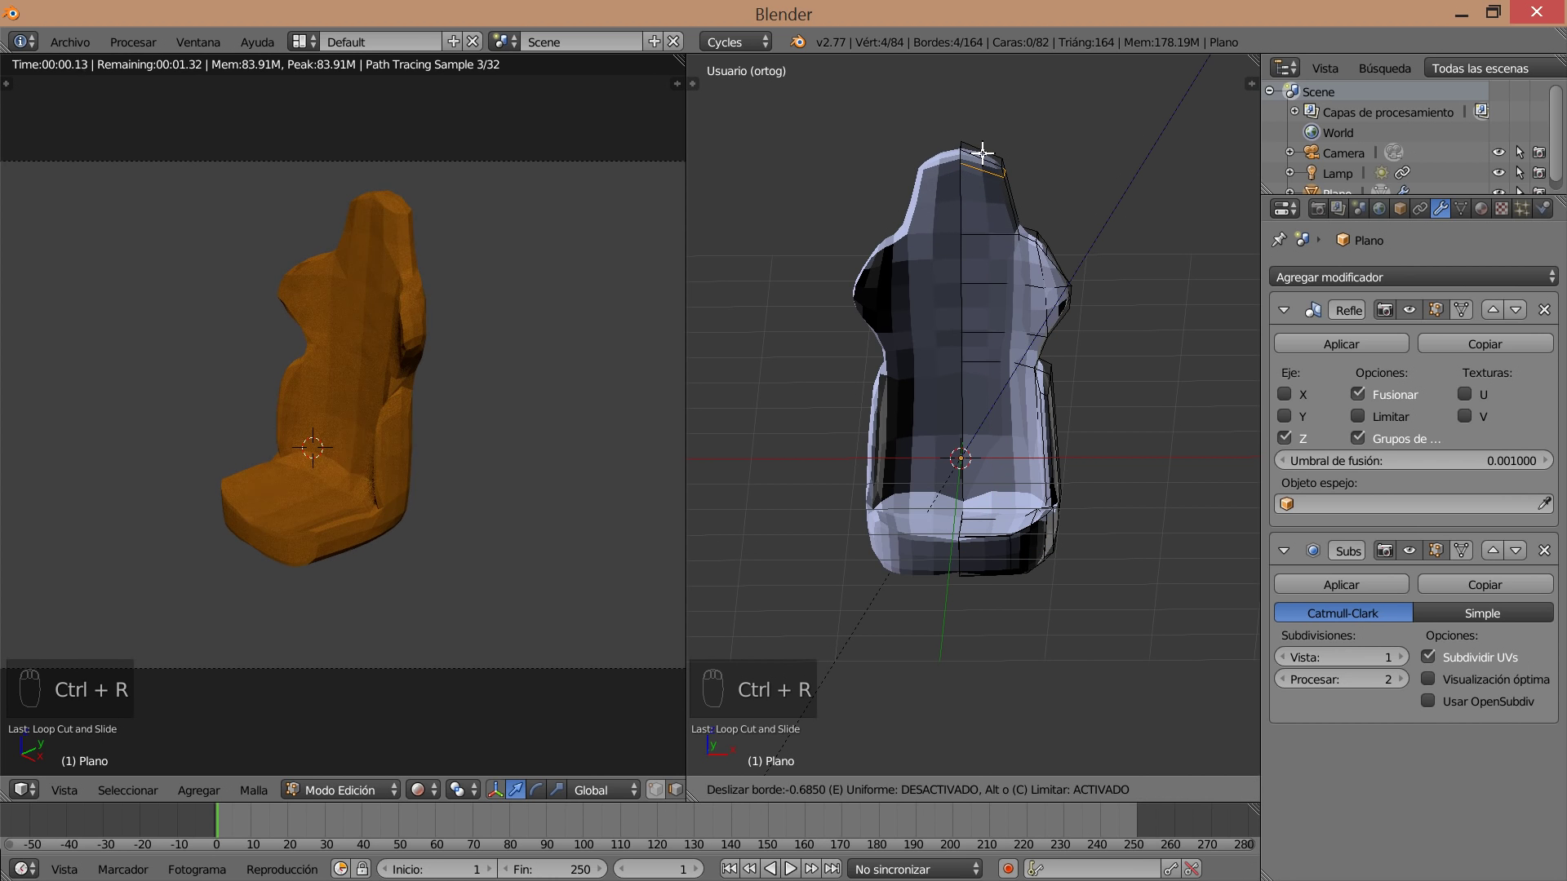
{"action": "left_click_drag", "start_coordinate": [1054, 246], "coordinate": [1076, 249]}
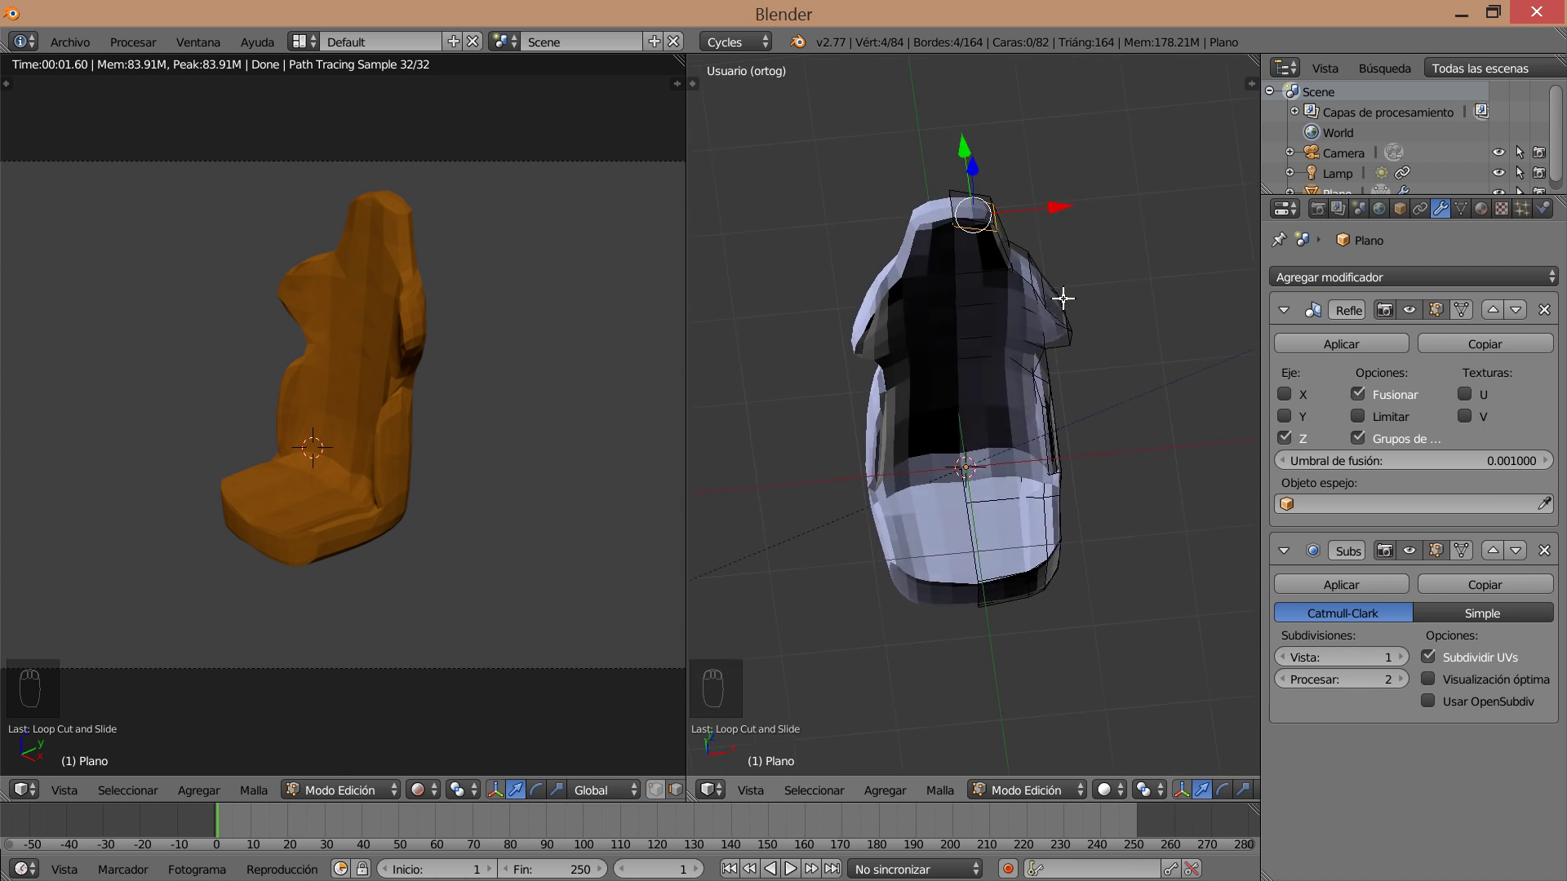
{"action": "left_click_drag", "start_coordinate": [1405, 661], "coordinate": [485, 496]}
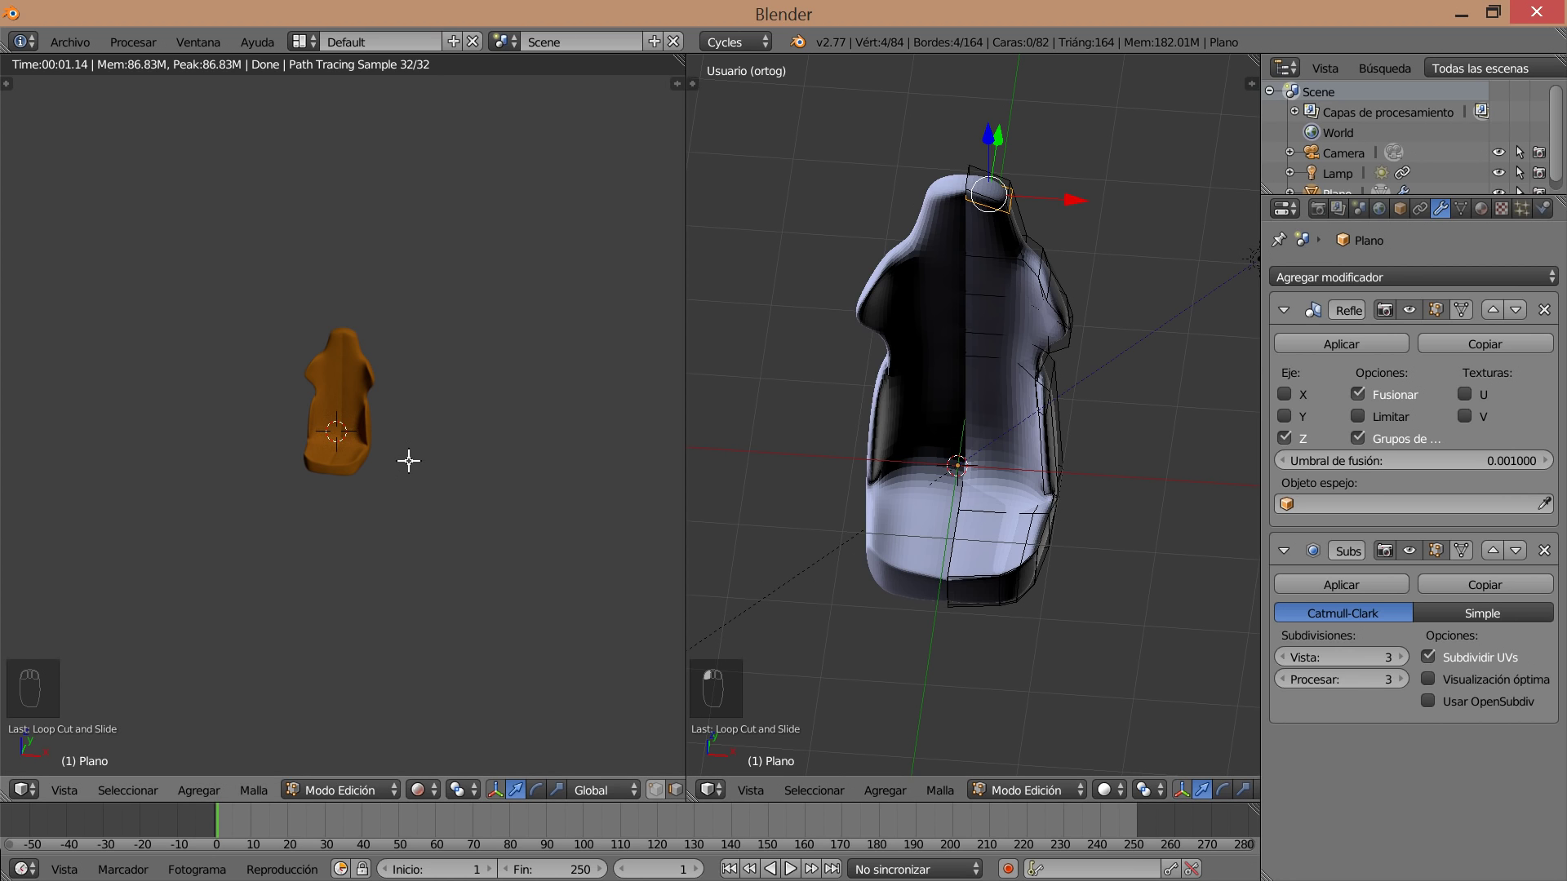
{"action": "key", "text": "KP_0"}
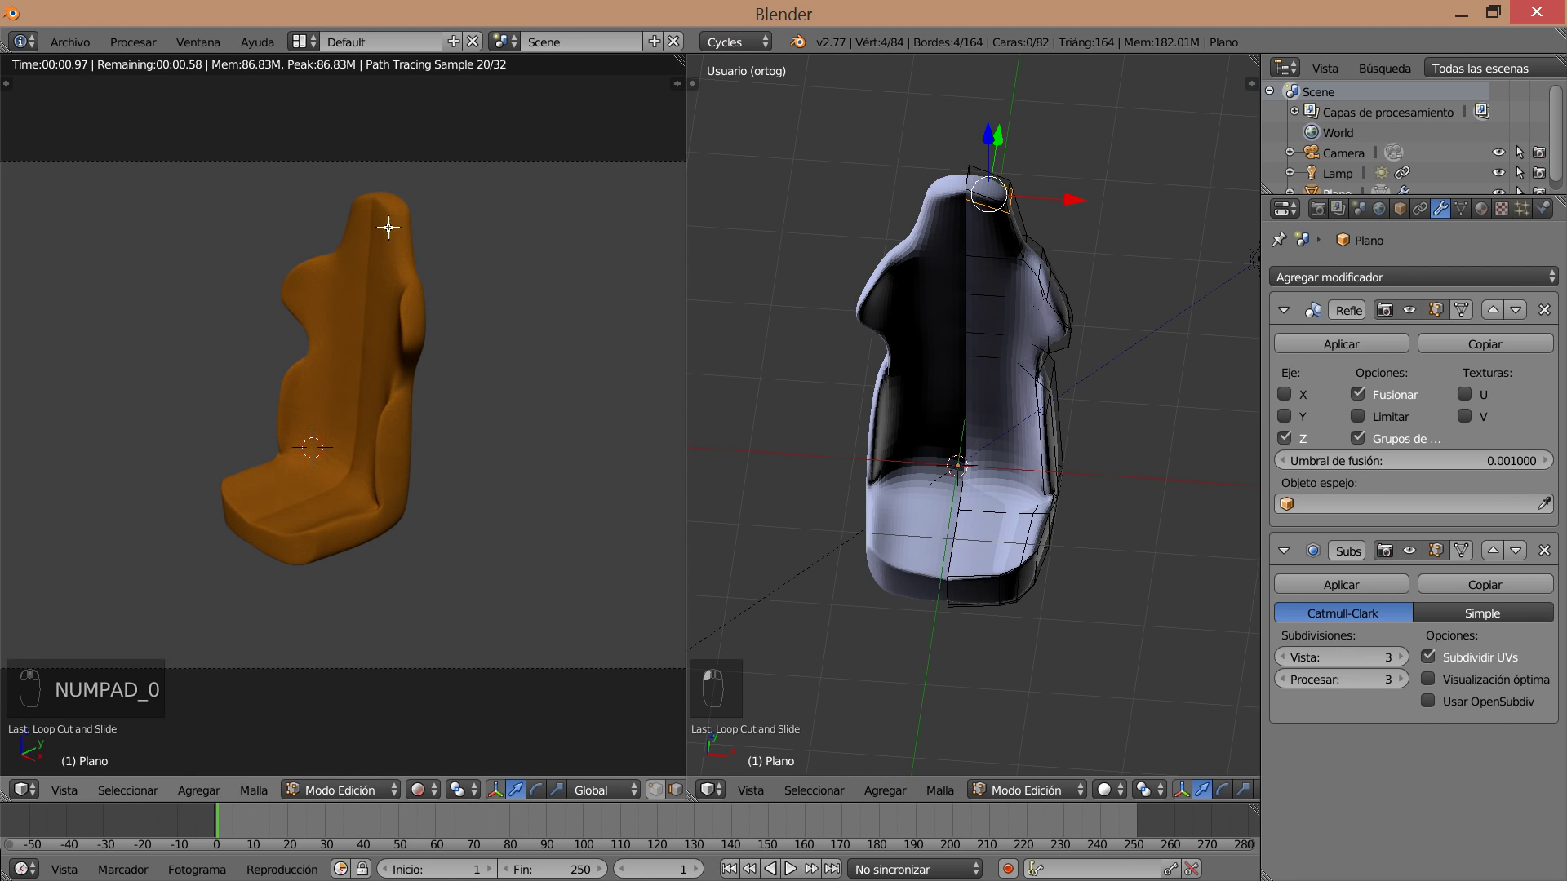
Adjust the seat's inner vertices for a smooth result and return to object mode.
{"action": "key", "text": "ctrl+r"}
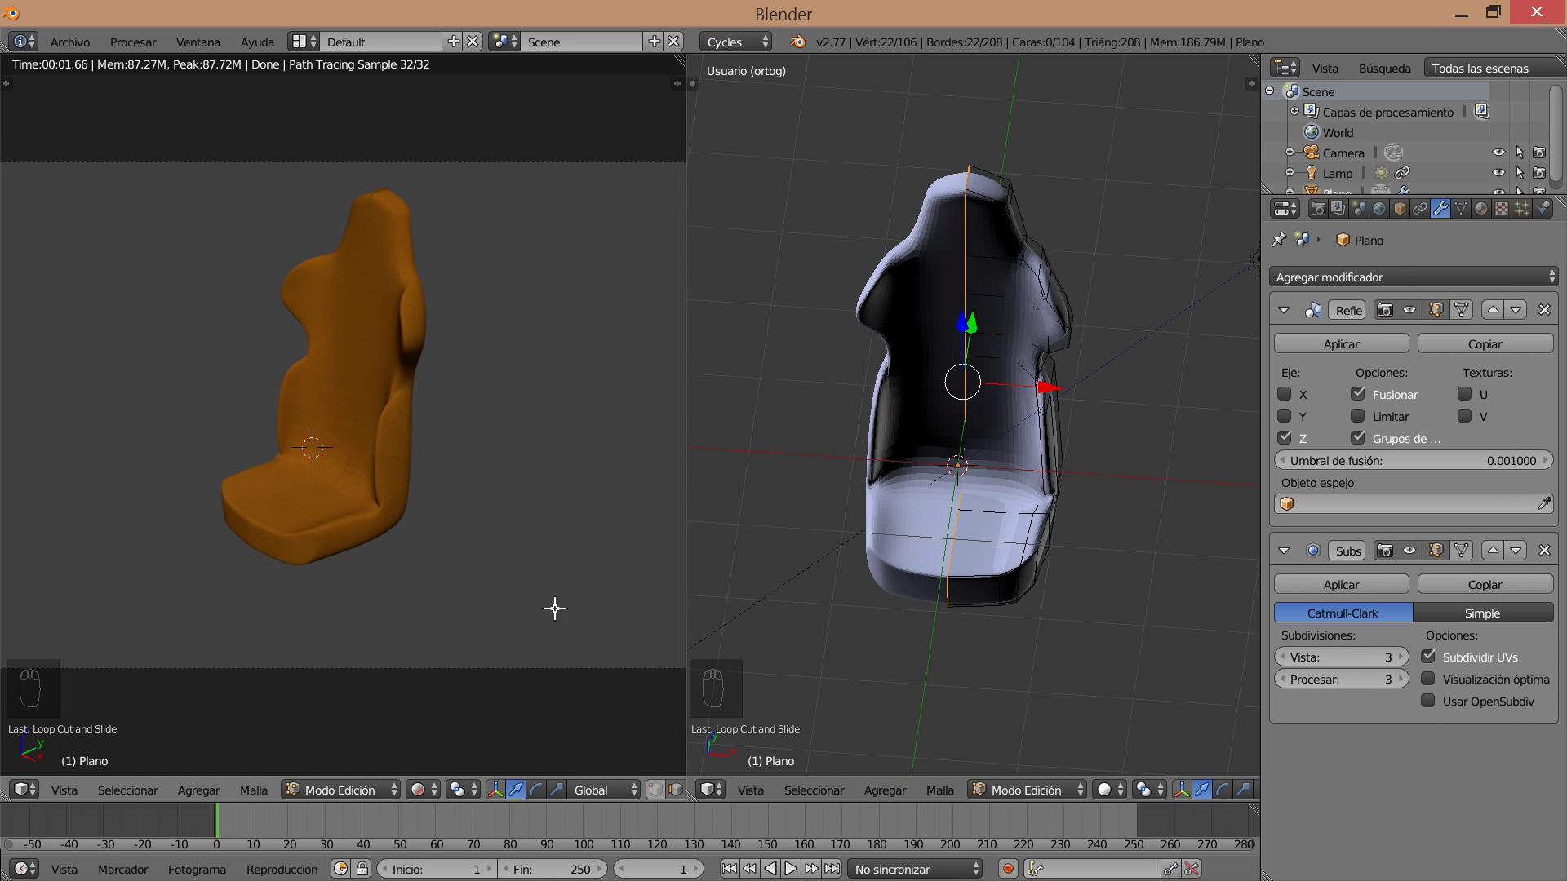
{"action": "left_click_drag", "start_coordinate": [328, 515], "coordinate": [374, 550]}
{"action": "left_click_drag", "start_coordinate": [388, 521], "coordinate": [571, 631]}
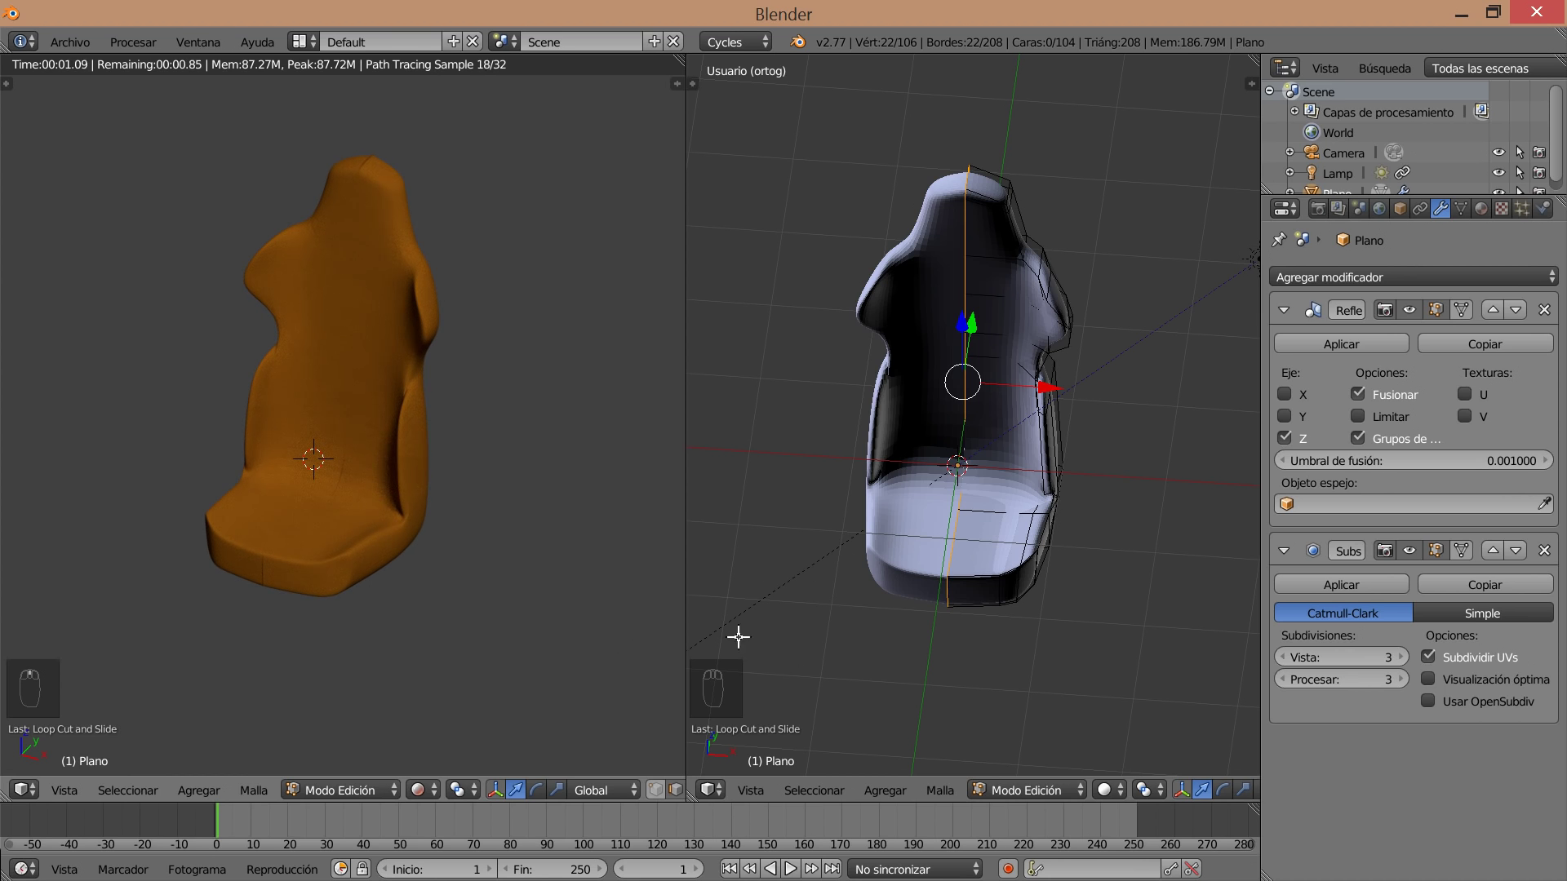
{"action": "key", "text": "ctrl+a"}
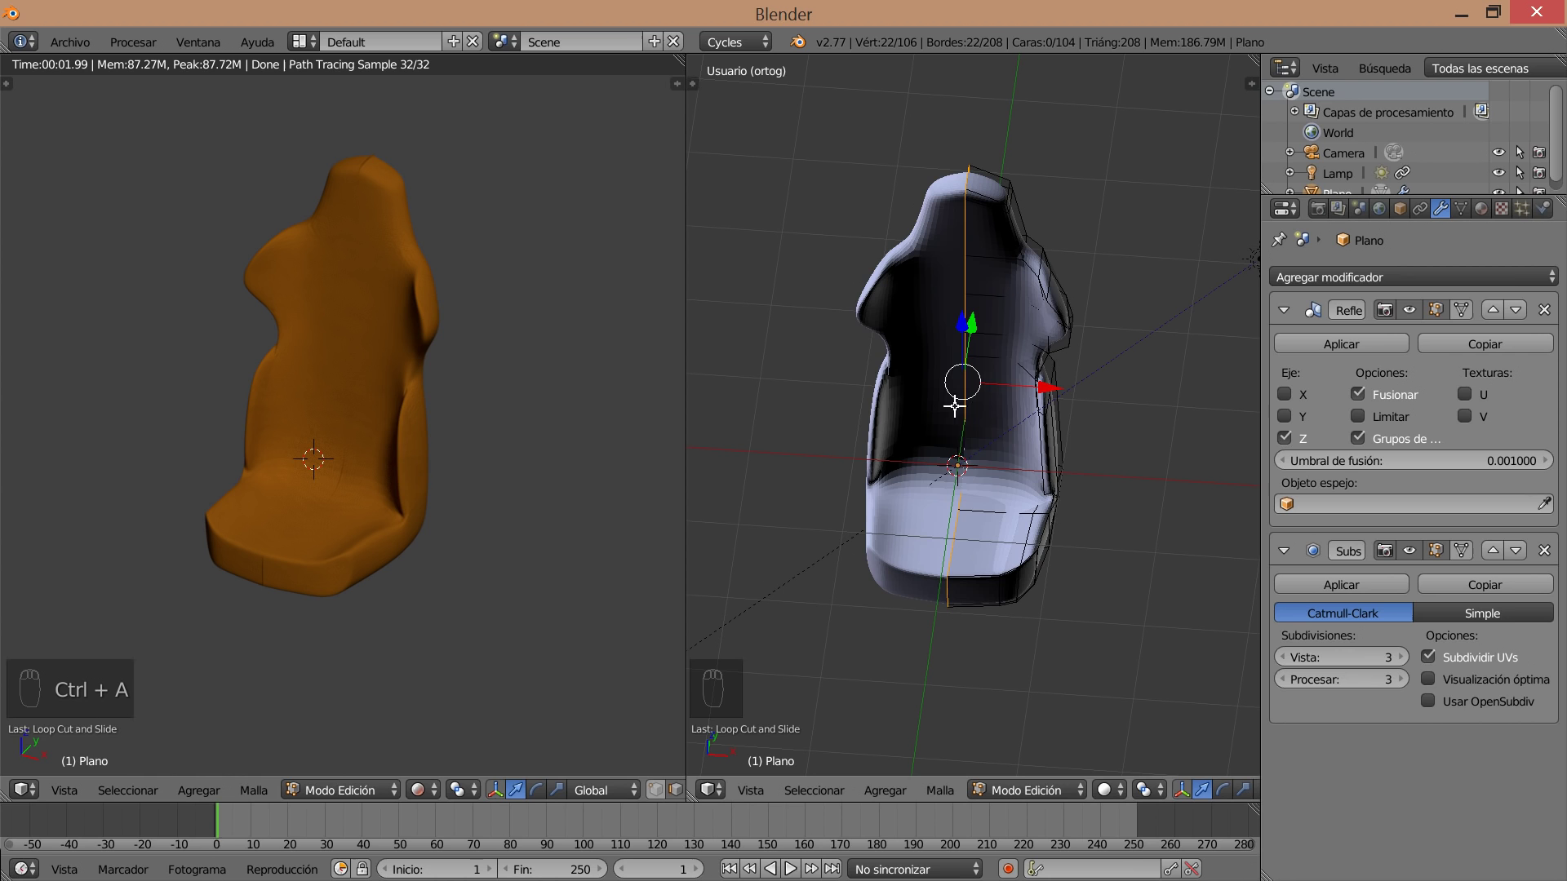
{"action": "key", "text": "Escape"}
{"action": "key", "text": "Tab"}
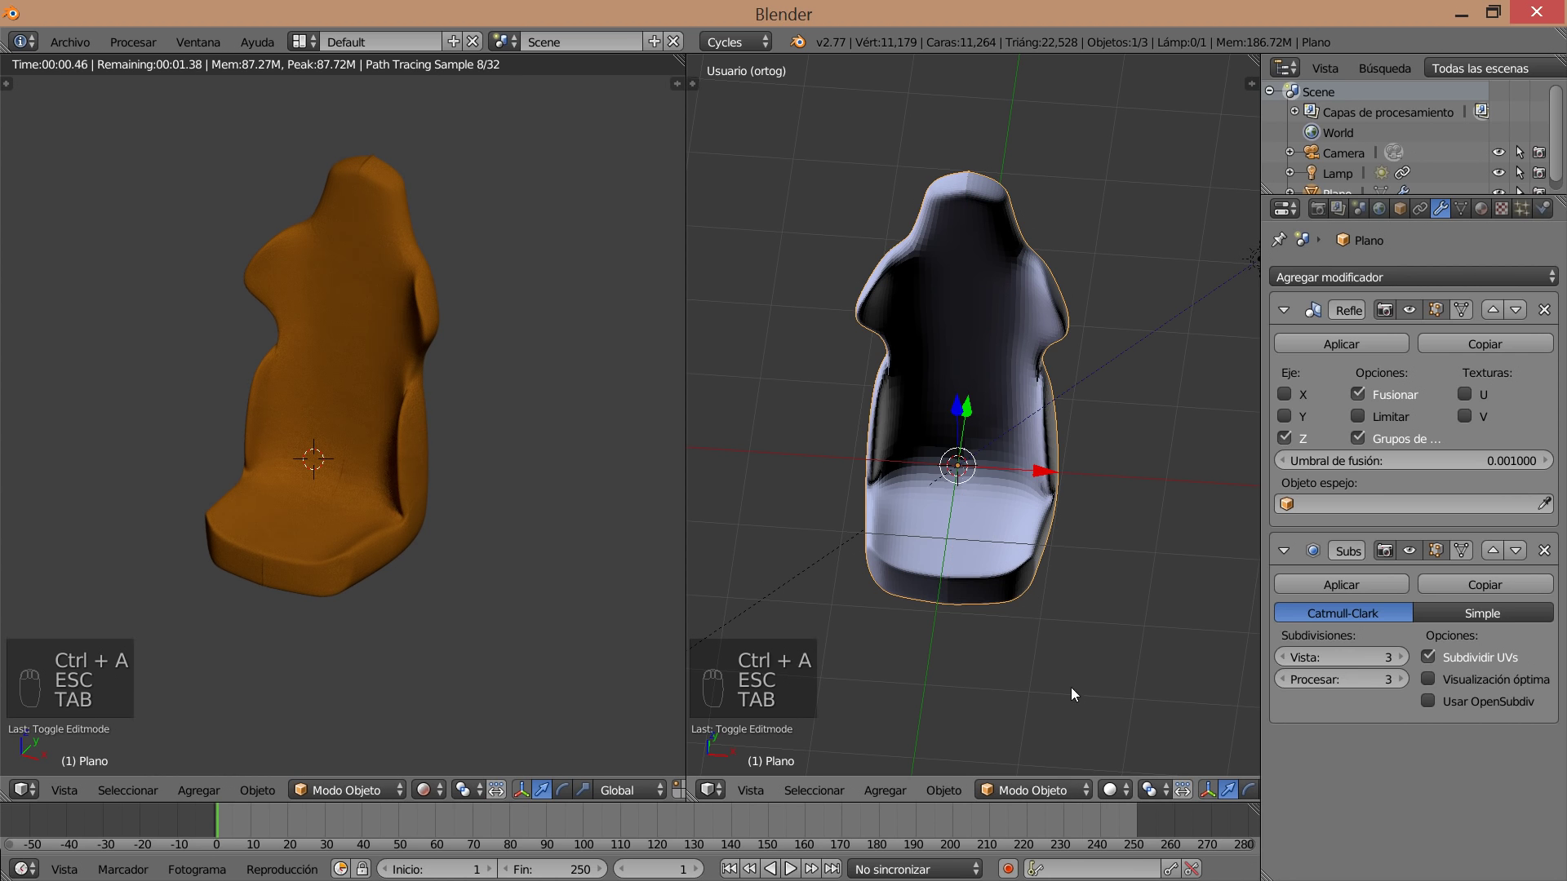
Drop the ground plane under the seat and scale it into a wide floor catching the shadow.
{"action": "key", "text": "shift+a"}
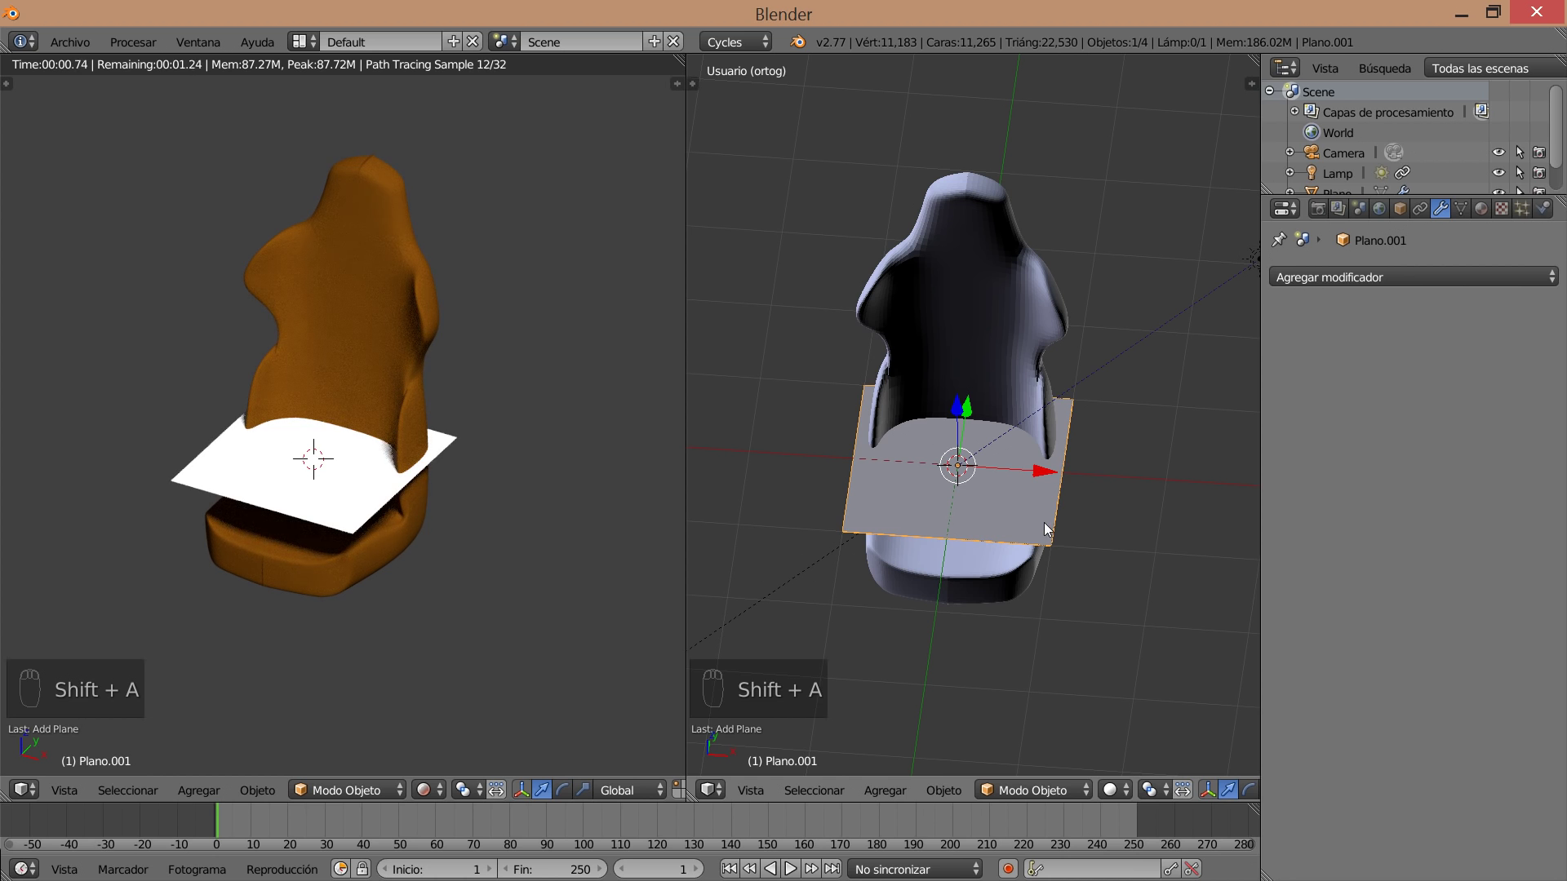
{"action": "left_click", "coordinate": [955, 454]}
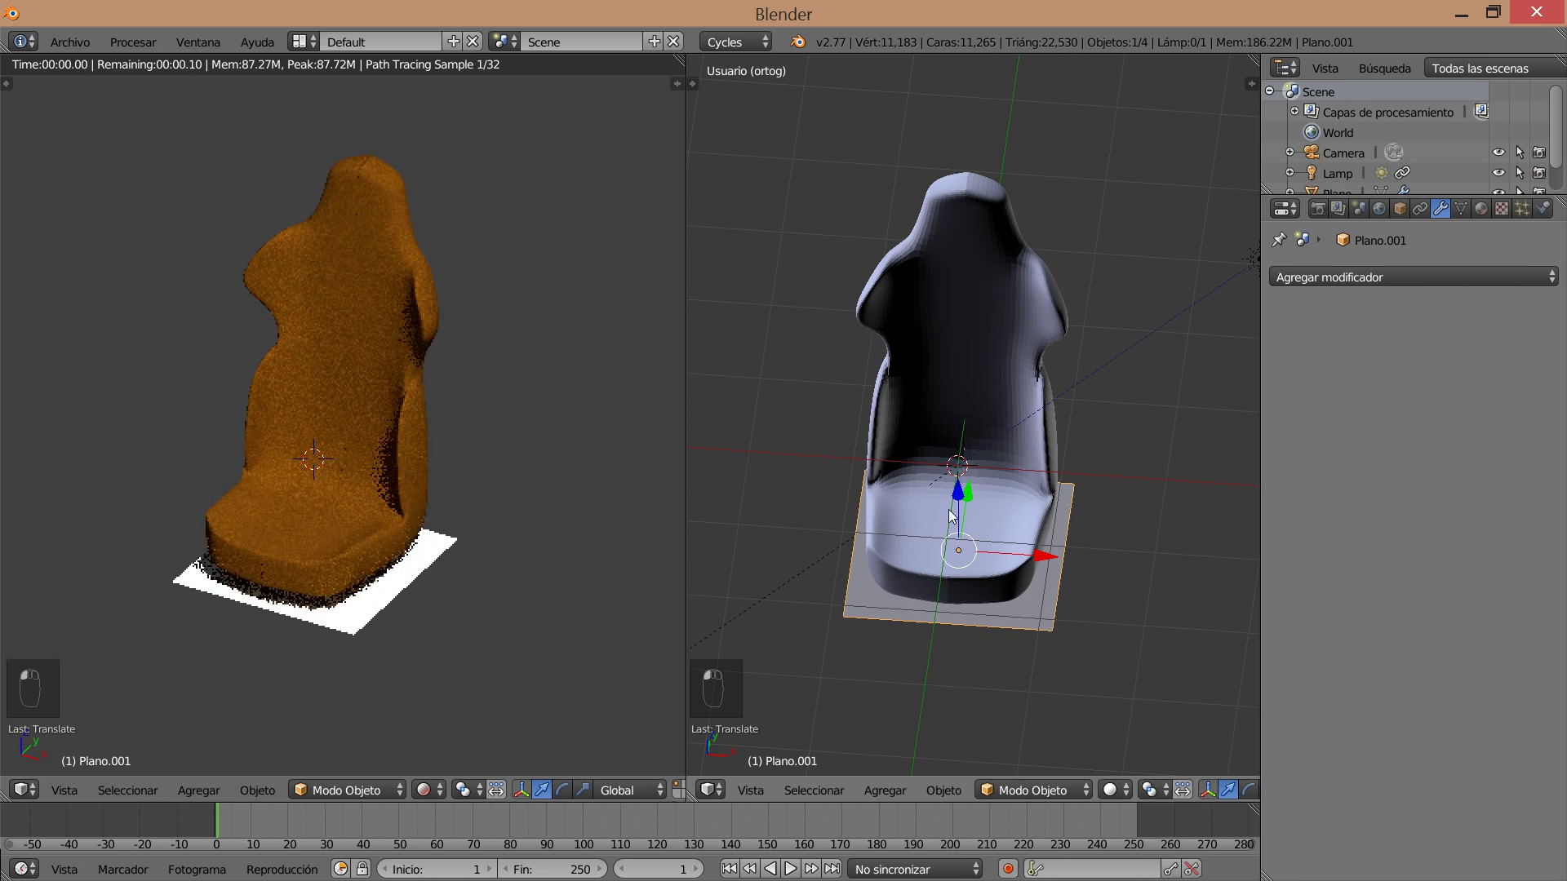
{"action": "key", "text": "s"}
{"action": "left_click", "coordinate": [1022, 618]}
{"action": "left_click", "coordinate": [1192, 706]}
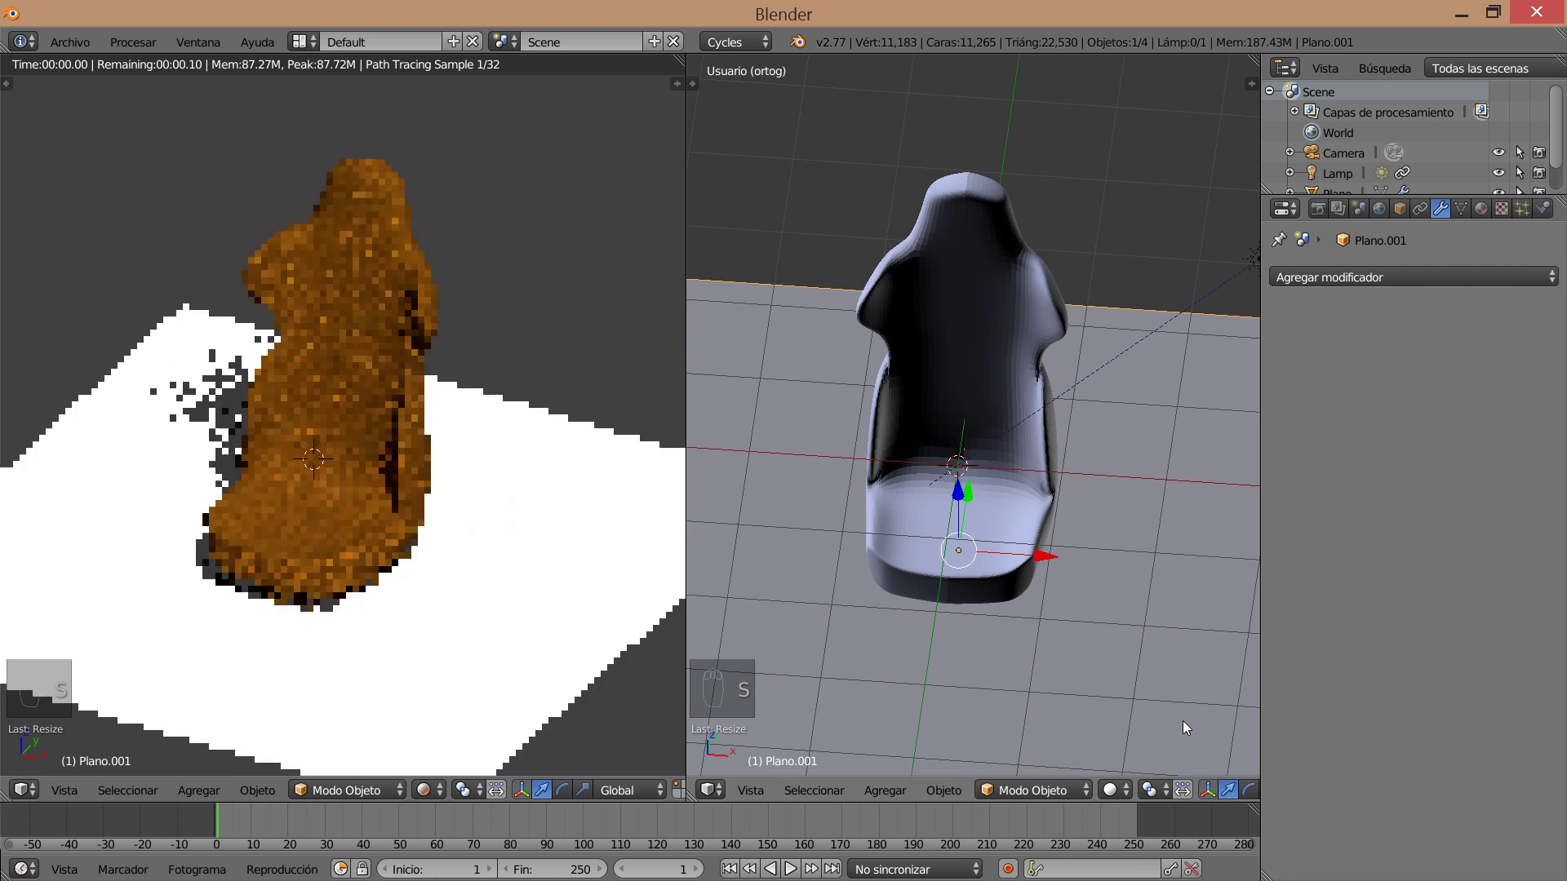
{"action": "left_click_drag", "start_coordinate": [1084, 712], "coordinate": [1002, 588]}
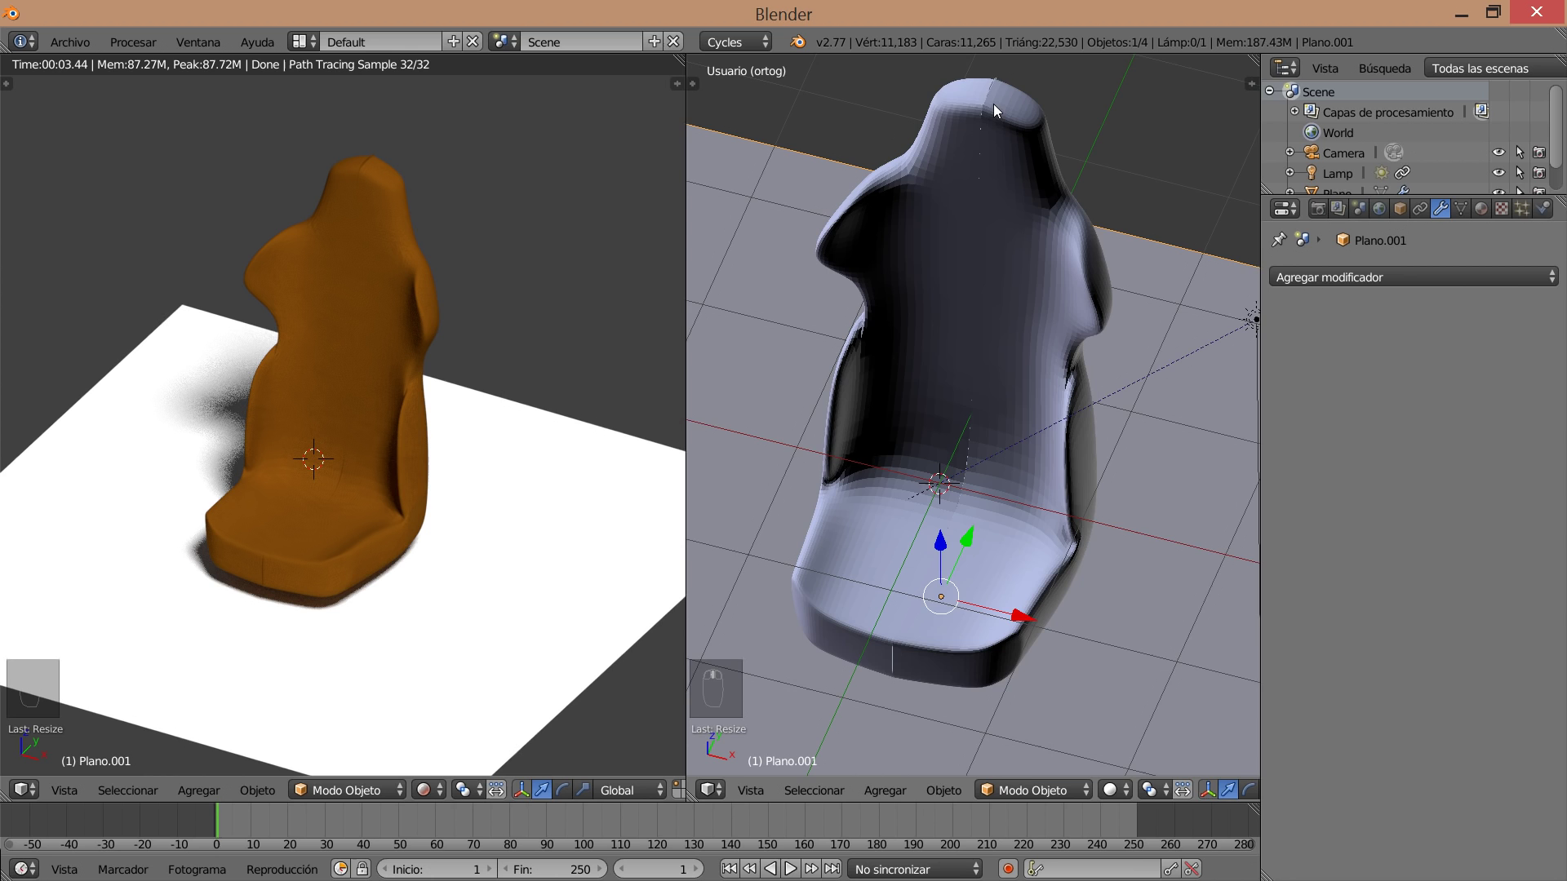
{"action": "left_click_drag", "start_coordinate": [1016, 127], "coordinate": [1044, 392]}
In edit mode, enable Mirror clipping and snap the backrest's centre vertices onto the mirror plane.
{"action": "key", "text": "Tab"}
{"action": "left_click_drag", "start_coordinate": [1043, 392], "coordinate": [1028, 396]}
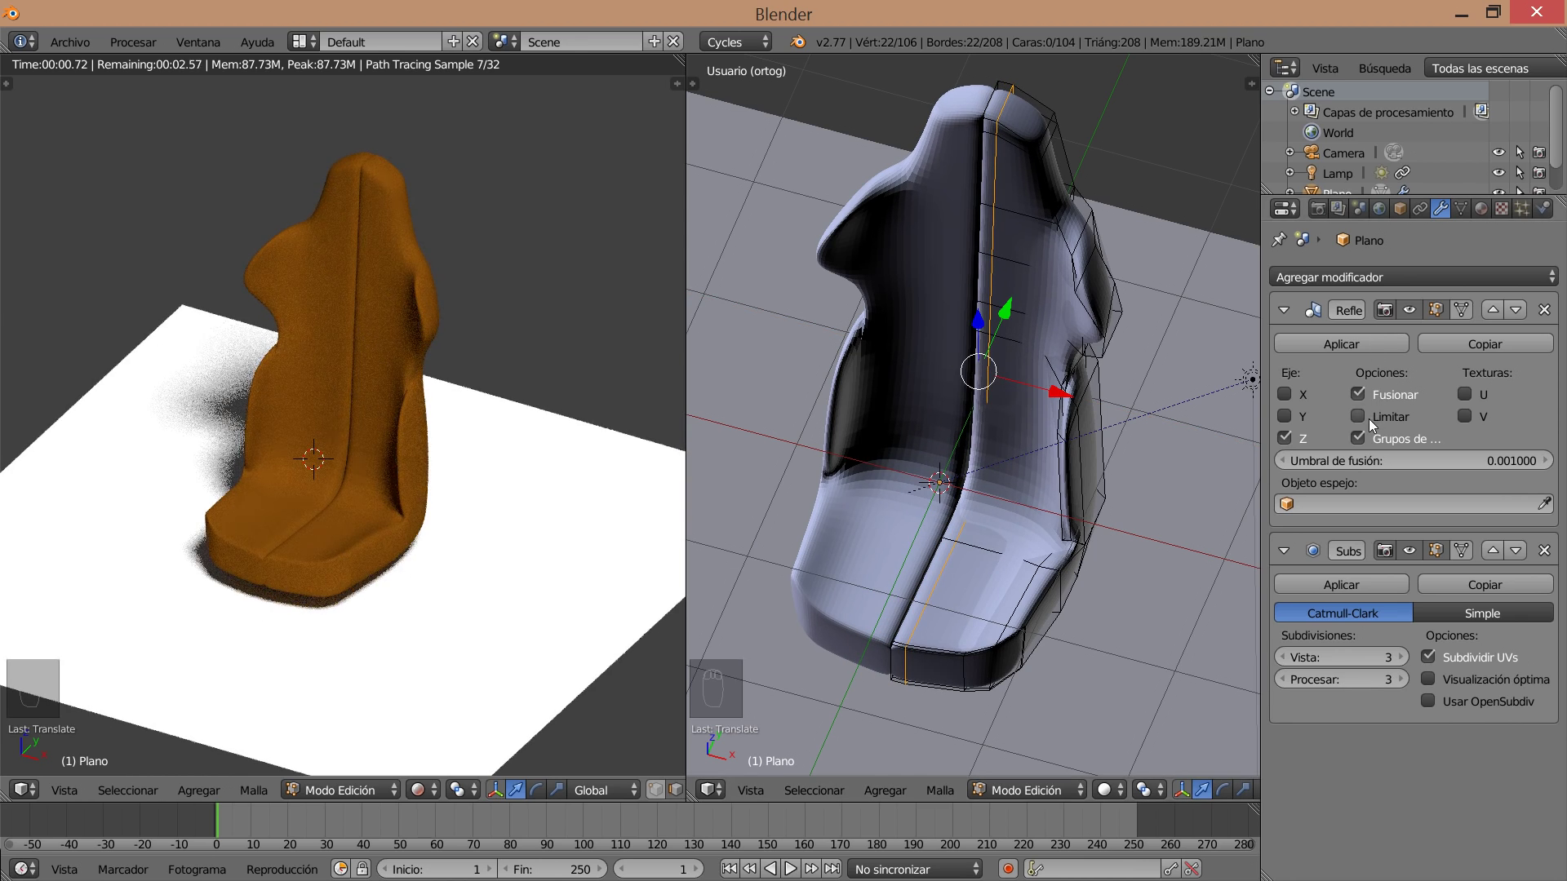
{"action": "left_click_drag", "start_coordinate": [1264, 445], "coordinate": [1023, 341]}
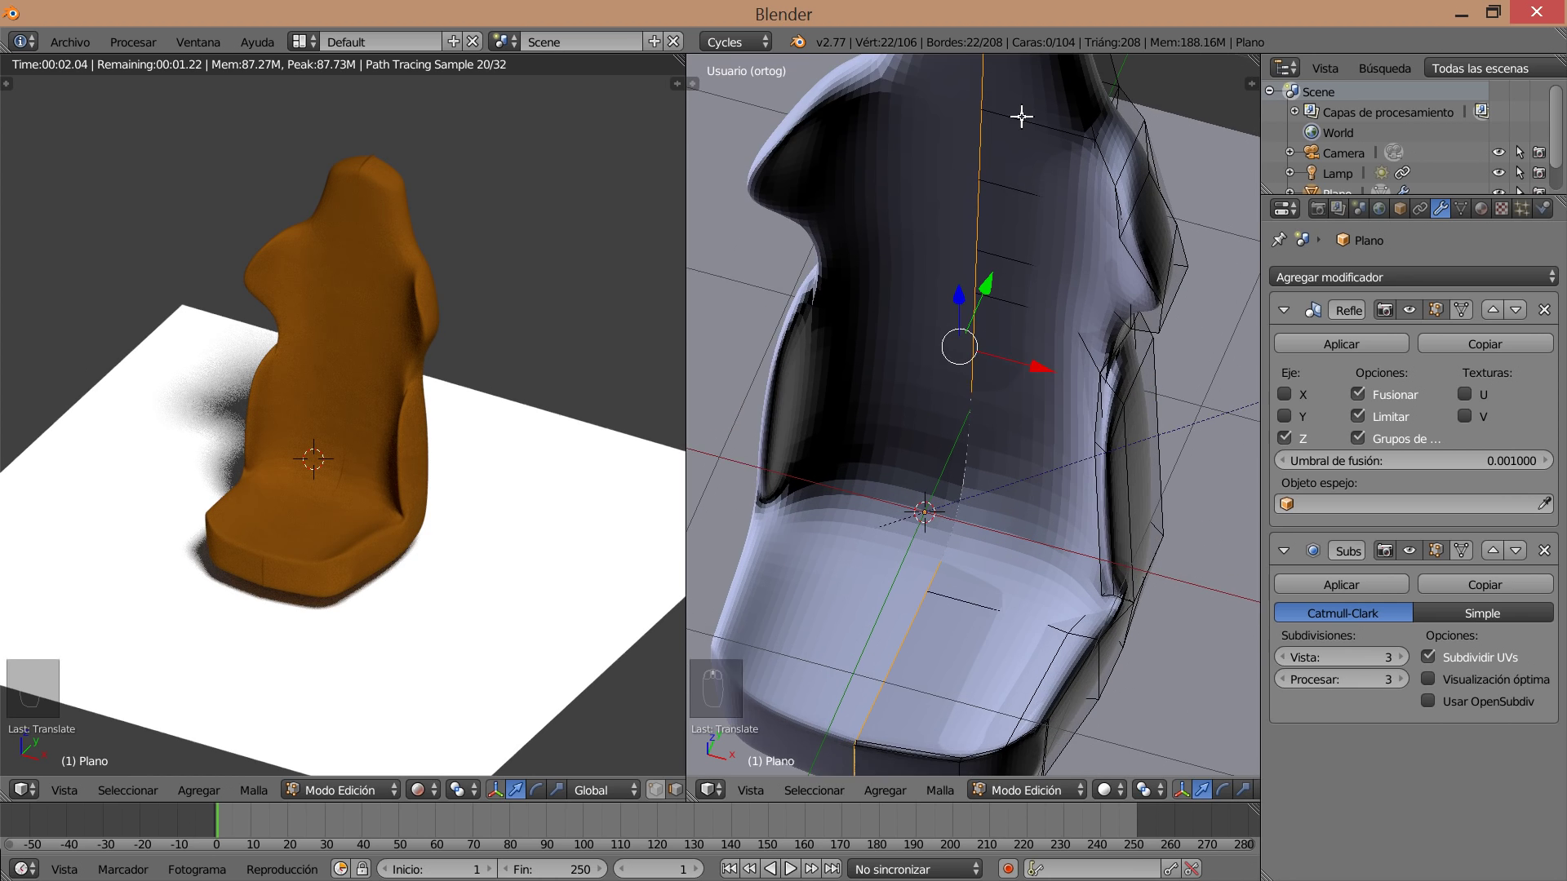
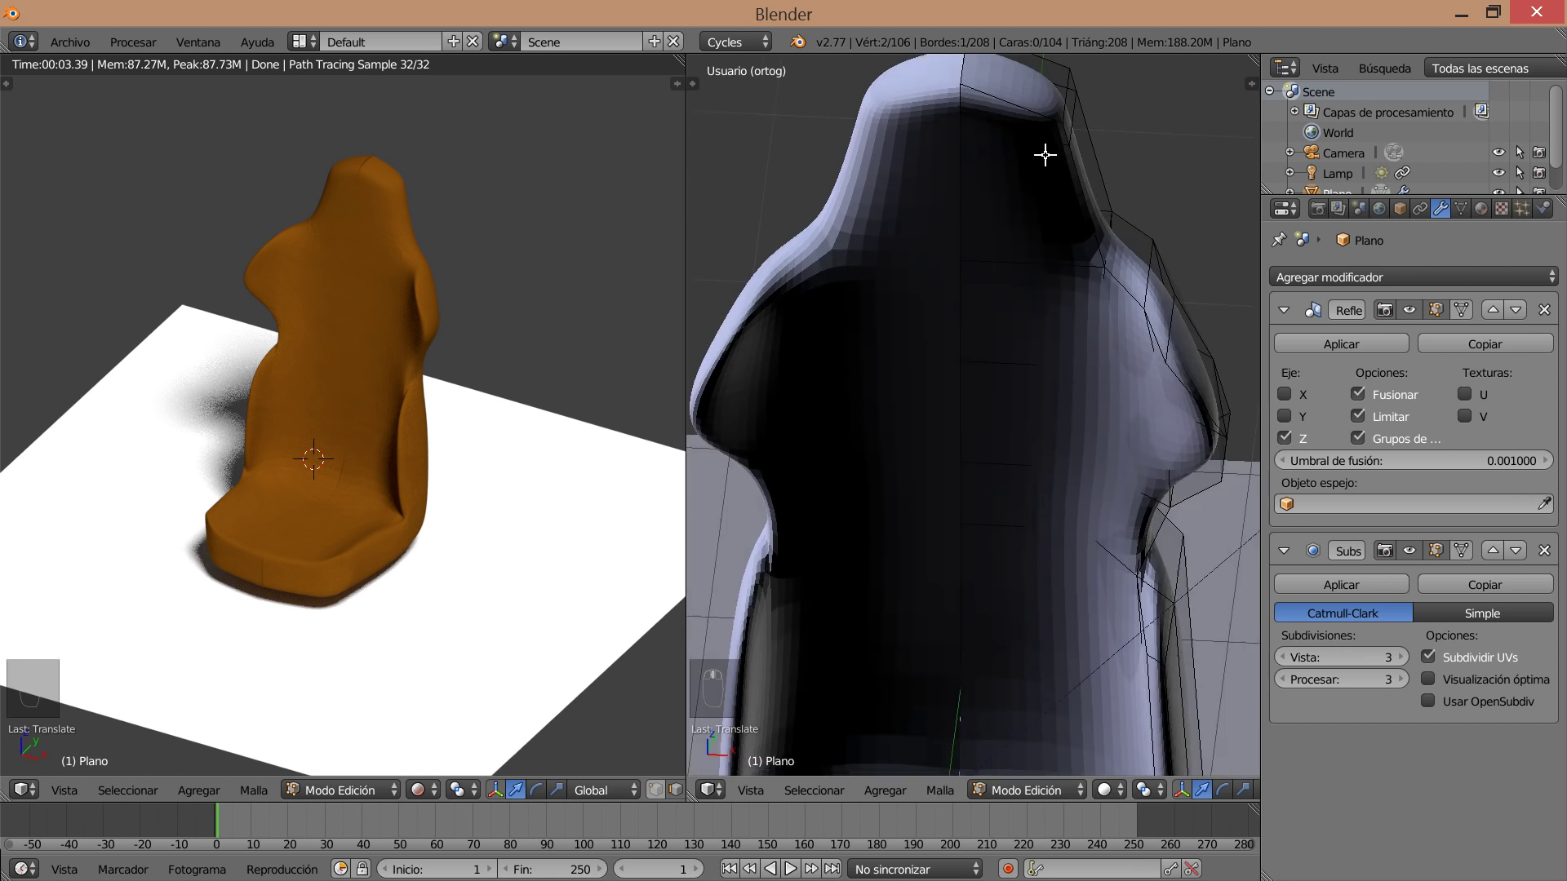
{"action": "middle_click", "coordinate": [1027, 171]}
{"action": "left_click_drag", "start_coordinate": [988, 175], "coordinate": [963, 95]}
{"action": "left_click_drag", "start_coordinate": [964, 95], "coordinate": [963, 87]}
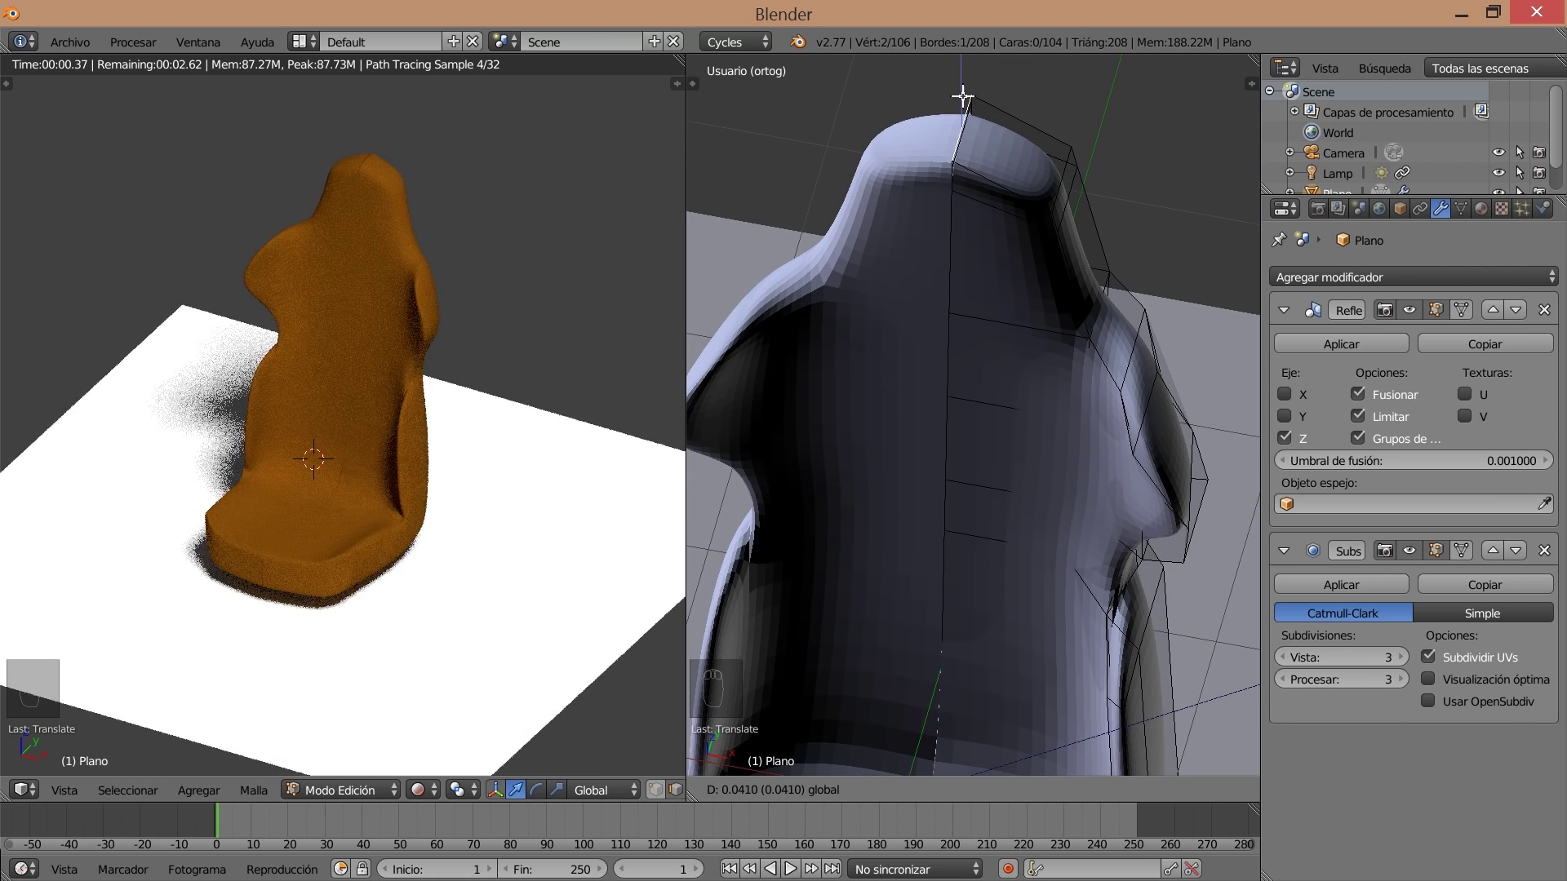
{"action": "left_click_drag", "start_coordinate": [1032, 138], "coordinate": [992, 257]}
Undo stray moves, leave edit mode and view the seamless full render of the seat on the floor.
{"action": "key", "text": "ctrl+z"}
{"action": "key", "text": "ctrl+z"}
{"action": "key", "text": "ctrl+z"}
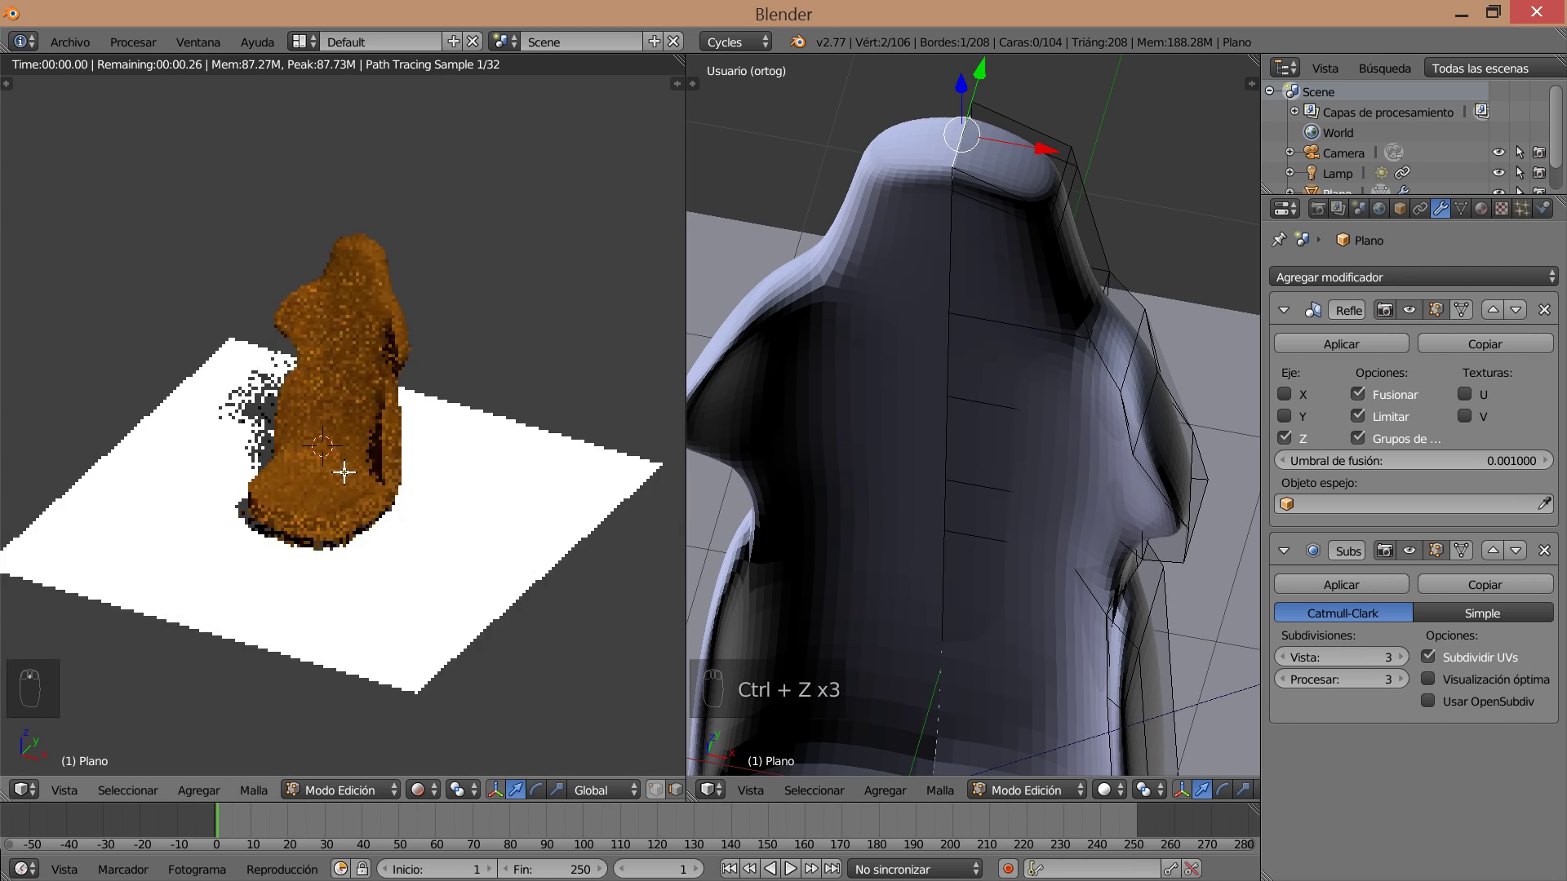
{"action": "left_click_drag", "start_coordinate": [353, 474], "coordinate": [387, 505]}
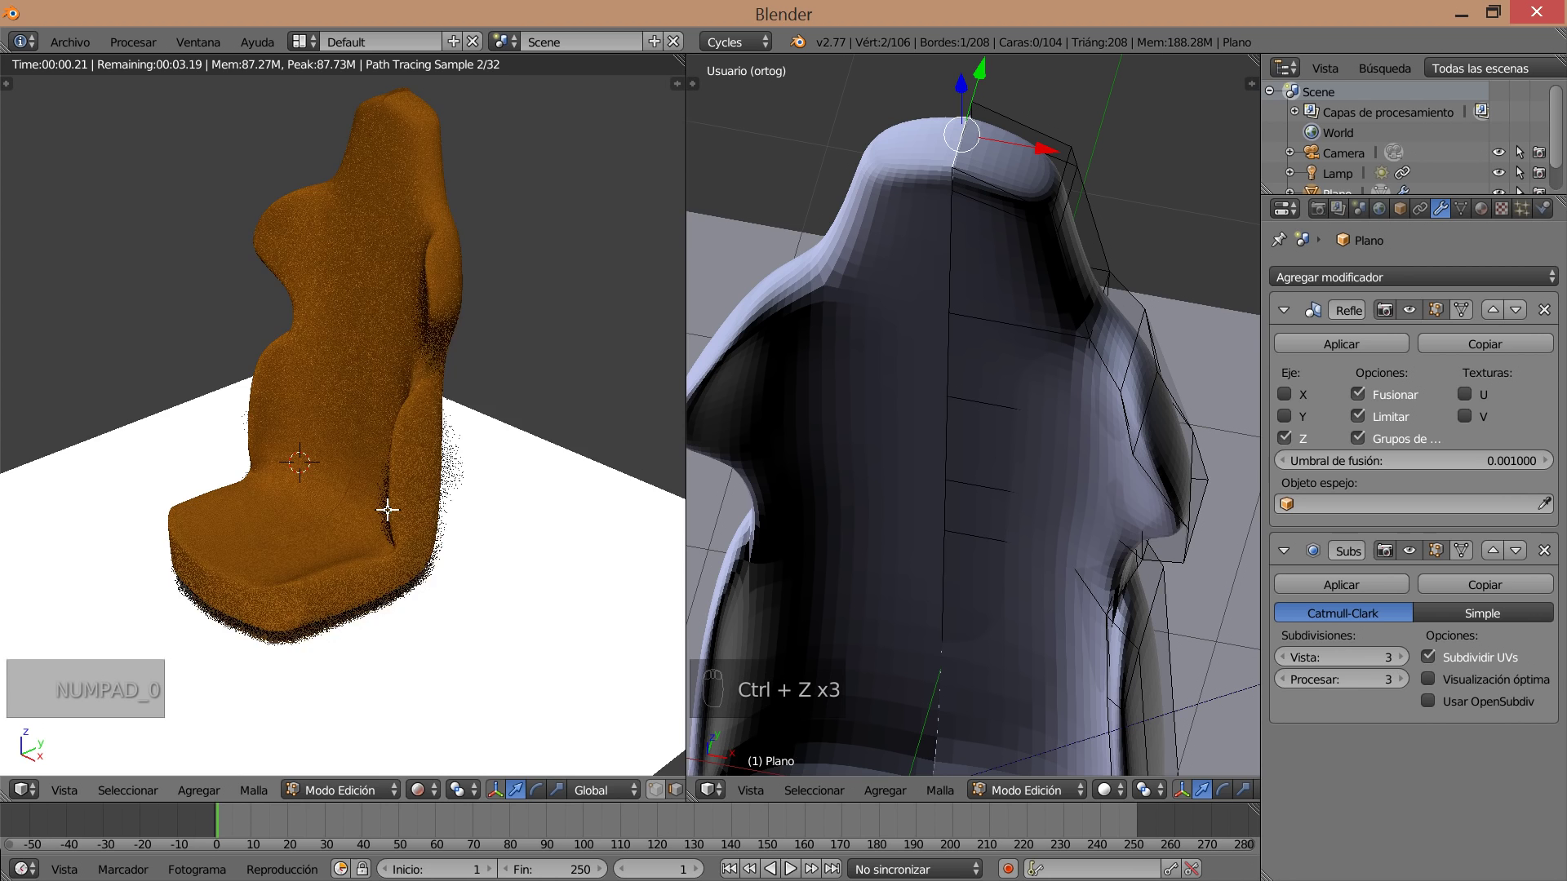
{"action": "key", "text": "KP_0"}
{"action": "middle_click", "coordinate": [995, 394]}
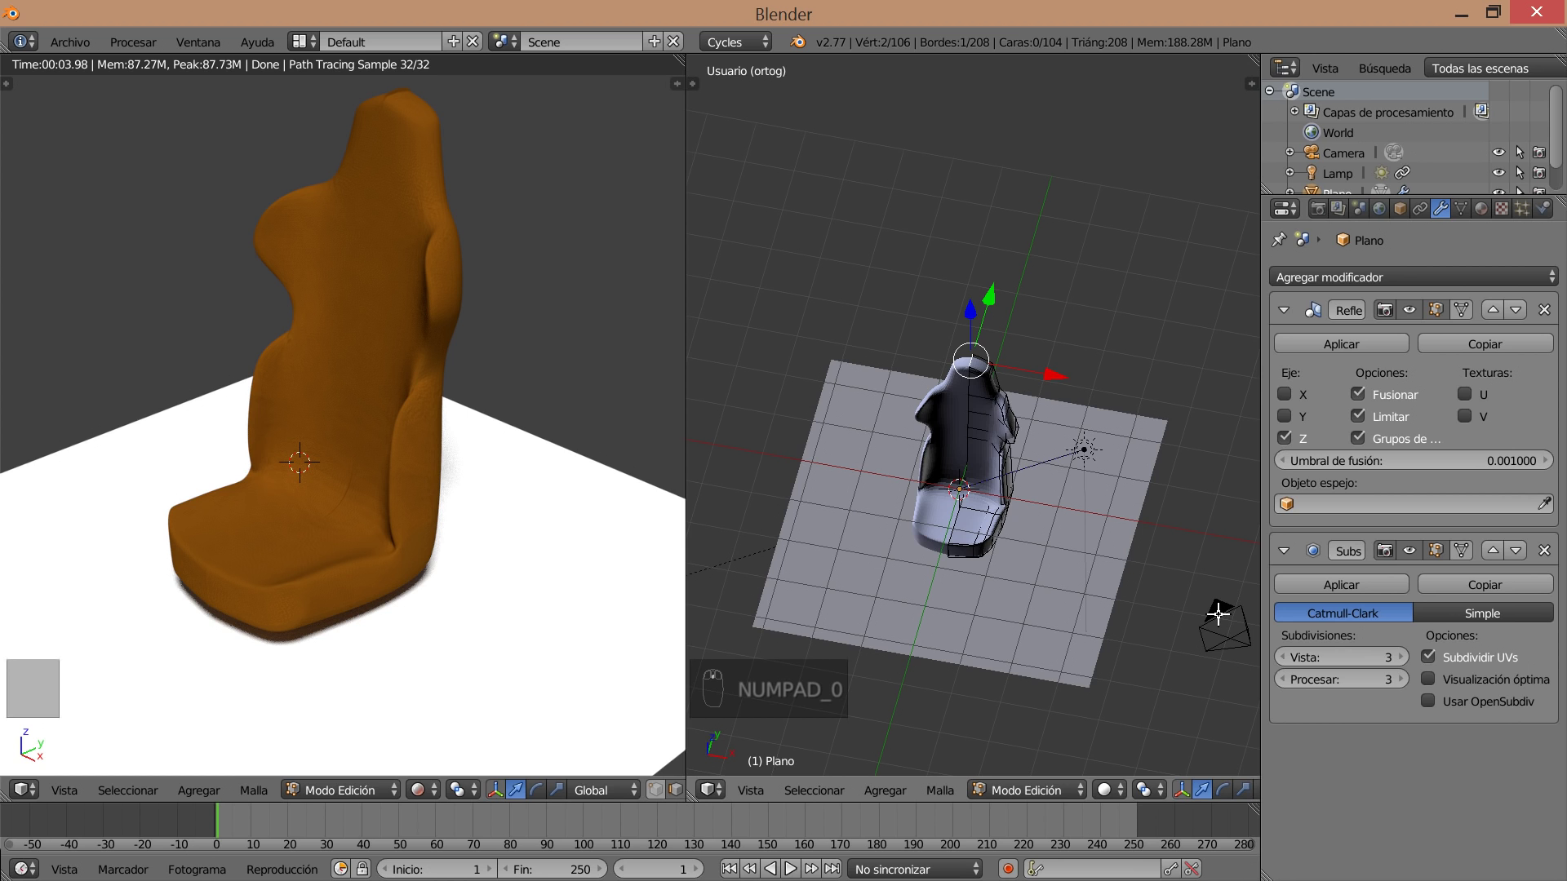
Select the Camera in object mode and give it a Track To constraint targeting Plano.
{"action": "key", "text": "Tab"}
{"action": "left_click", "coordinate": [1215, 610]}
{"action": "left_click_drag", "start_coordinate": [1159, 609], "coordinate": [1033, 534]}
{"action": "key", "text": "ctrl+t"}
{"action": "left_click", "coordinate": [1218, 626]}
{"action": "right_click", "coordinate": [1225, 643]}
{"action": "left_click", "coordinate": [1217, 677]}
{"action": "left_click_drag", "start_coordinate": [1203, 693], "coordinate": [1145, 589]}
{"action": "left_click", "coordinate": [1166, 554]}
{"action": "right_click", "coordinate": [1166, 555]}
{"action": "left_click_drag", "start_coordinate": [1145, 589], "coordinate": [1101, 556]}
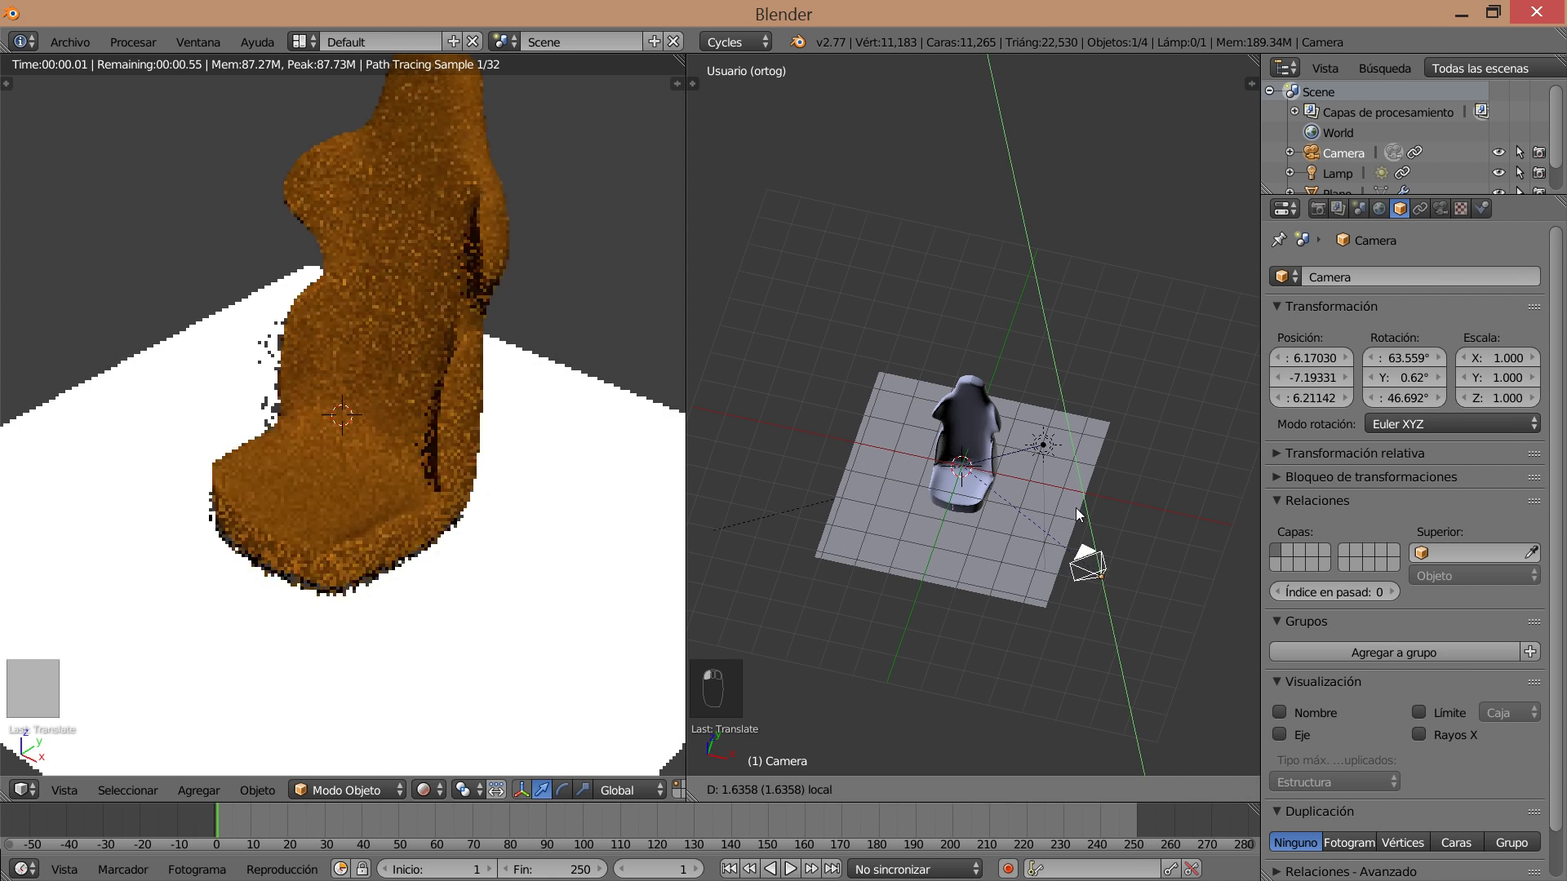
Adjust the constraint's -Z/Y axes, remove it, and view the seat through the camera with Numpad 0.
{"action": "left_click", "coordinate": [452, 448]}
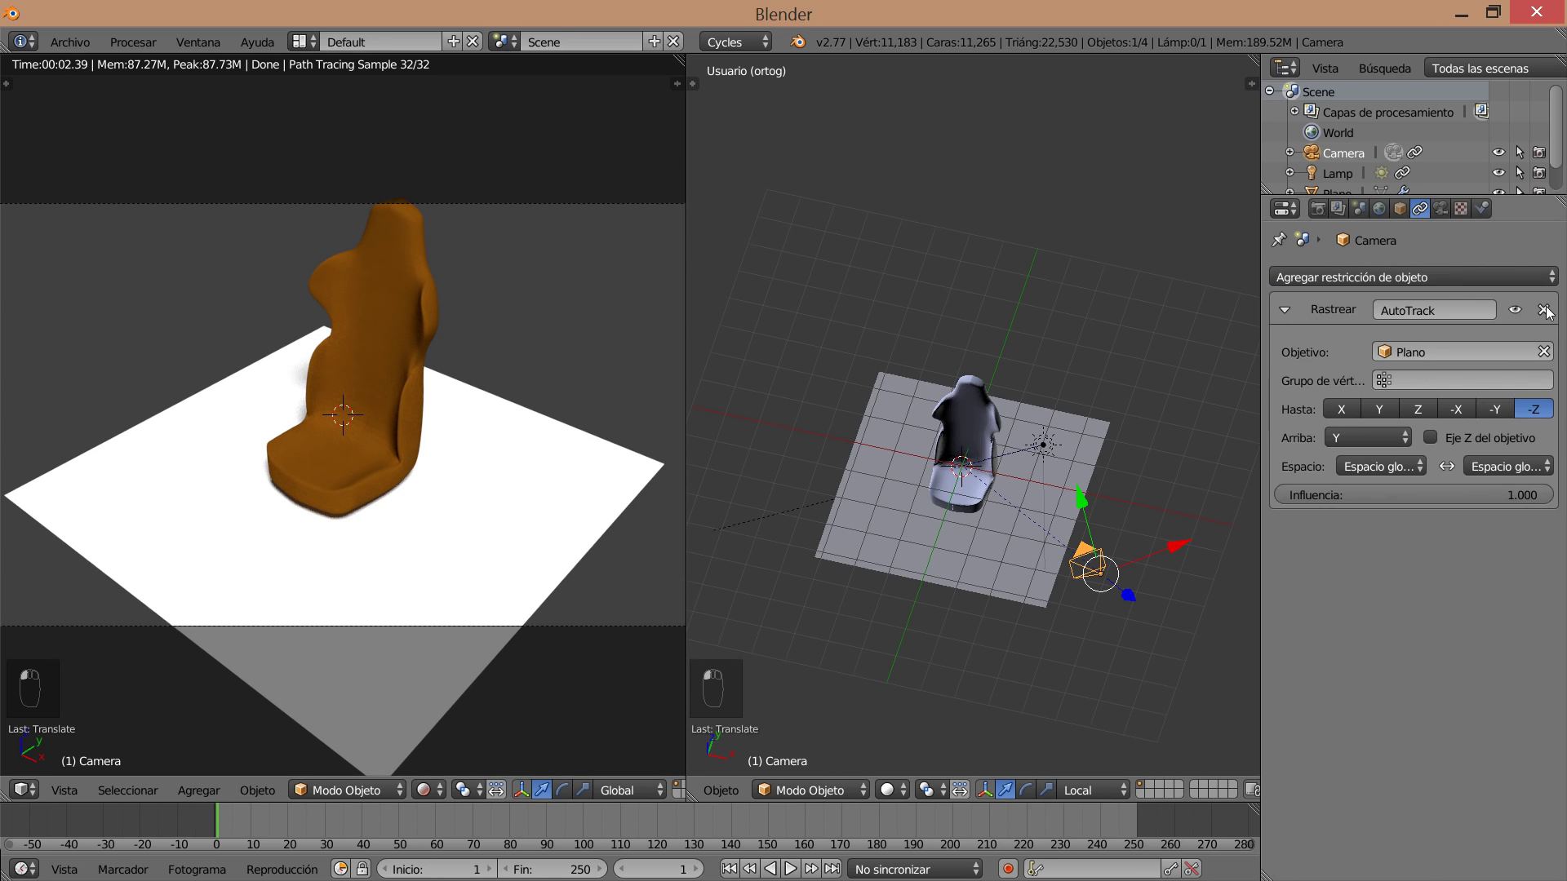
{"action": "left_click_drag", "start_coordinate": [1087, 504], "coordinate": [453, 502]}
{"action": "left_click_drag", "start_coordinate": [372, 511], "coordinate": [1191, 552]}
{"action": "left_click_drag", "start_coordinate": [1172, 558], "coordinate": [1015, 417]}
Set the world background colour to a Sky Texture using nodes.
{"action": "left_click_drag", "start_coordinate": [1014, 418], "coordinate": [1378, 210]}
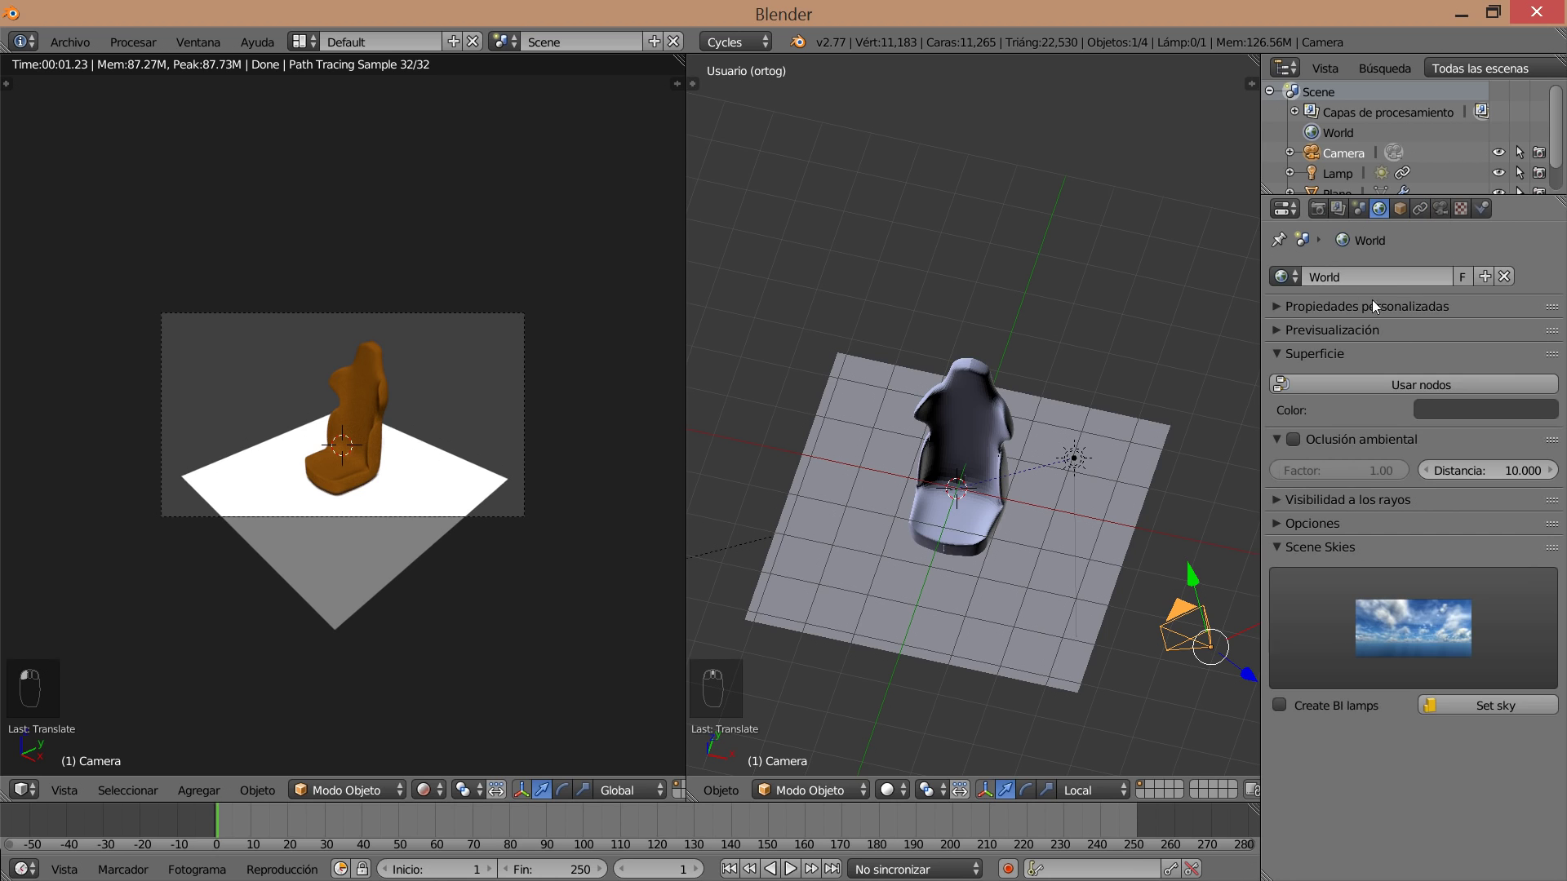
{"action": "left_click_drag", "start_coordinate": [1393, 380], "coordinate": [1124, 360]}
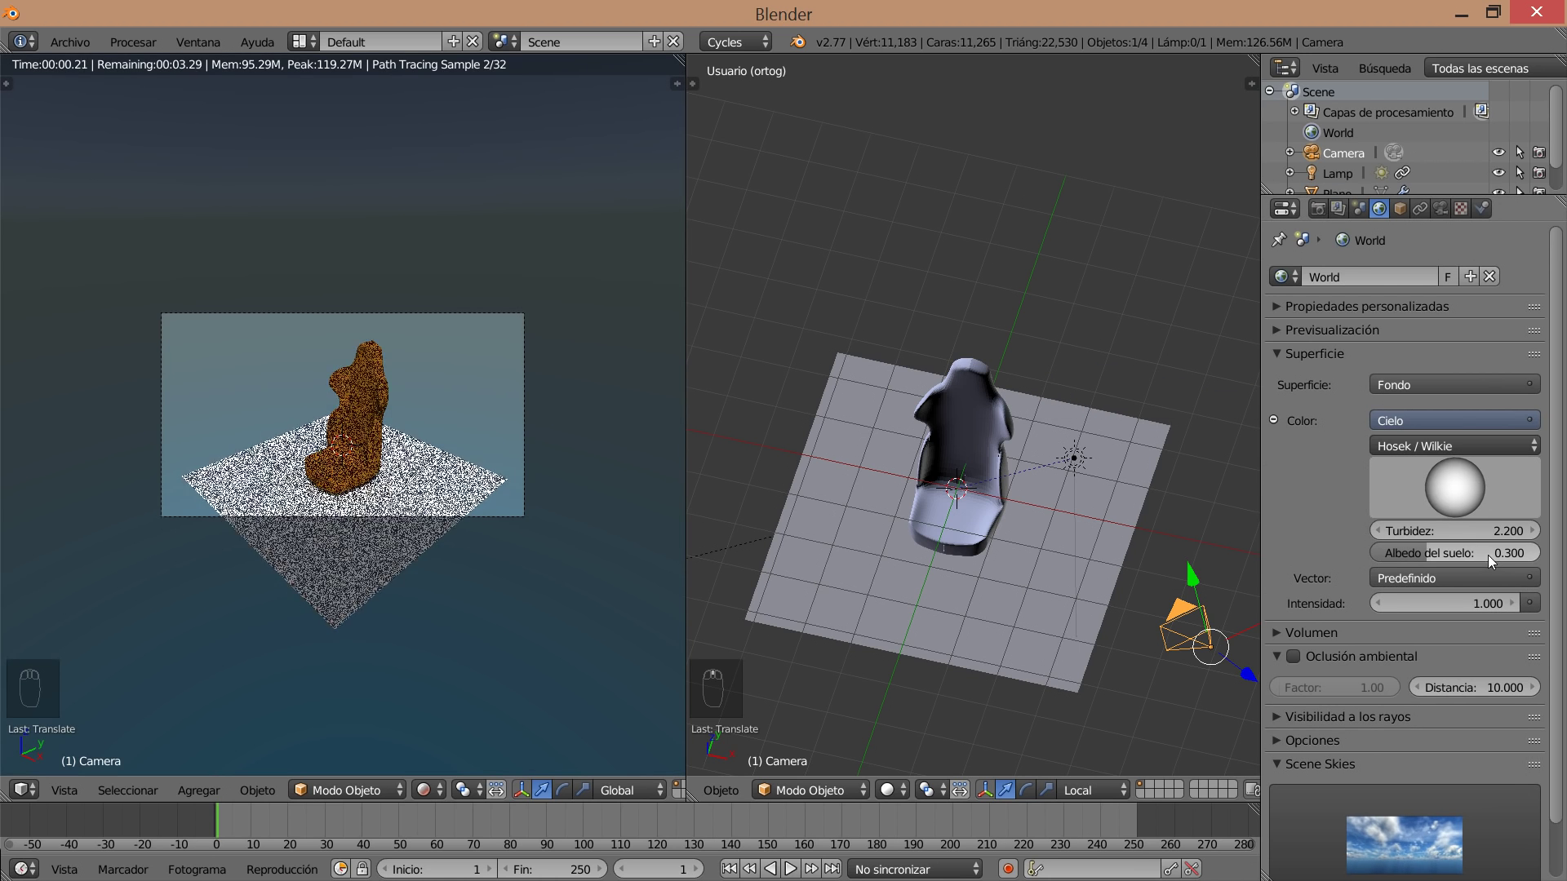
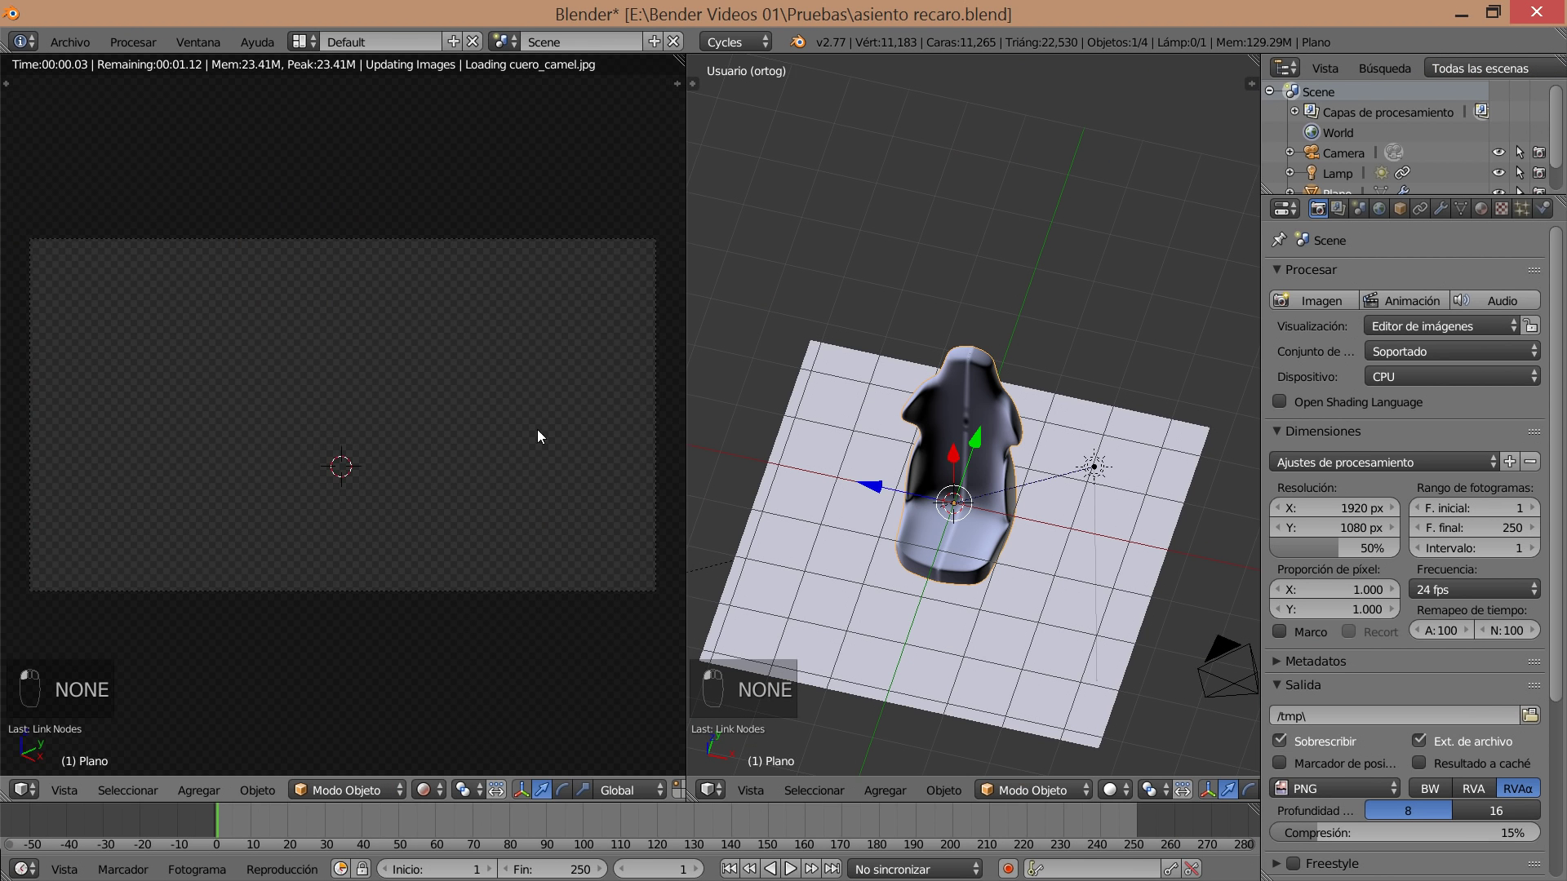
Enter edit mode on the seat mesh and orbit around to the side of the backrest.
{"action": "left_click_drag", "start_coordinate": [985, 546], "coordinate": [1020, 521]}
{"action": "middle_click", "coordinate": [1020, 521]}
{"action": "key", "text": "Tab"}
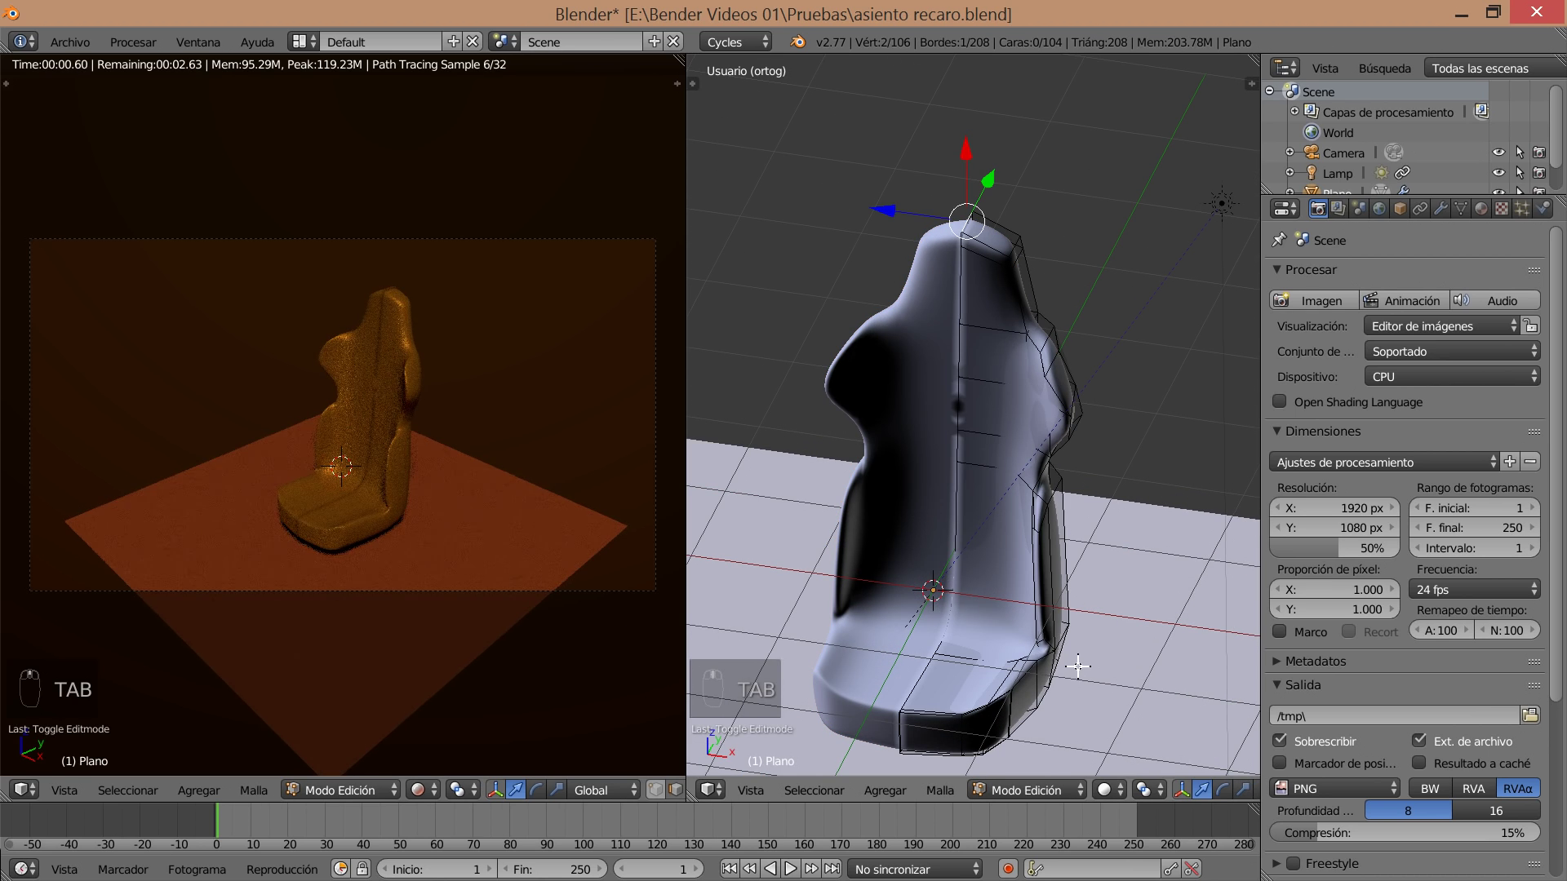
{"action": "left_click_drag", "start_coordinate": [461, 536], "coordinate": [433, 511]}
{"action": "middle_click", "coordinate": [464, 532]}
{"action": "middle_click", "coordinate": [513, 568]}
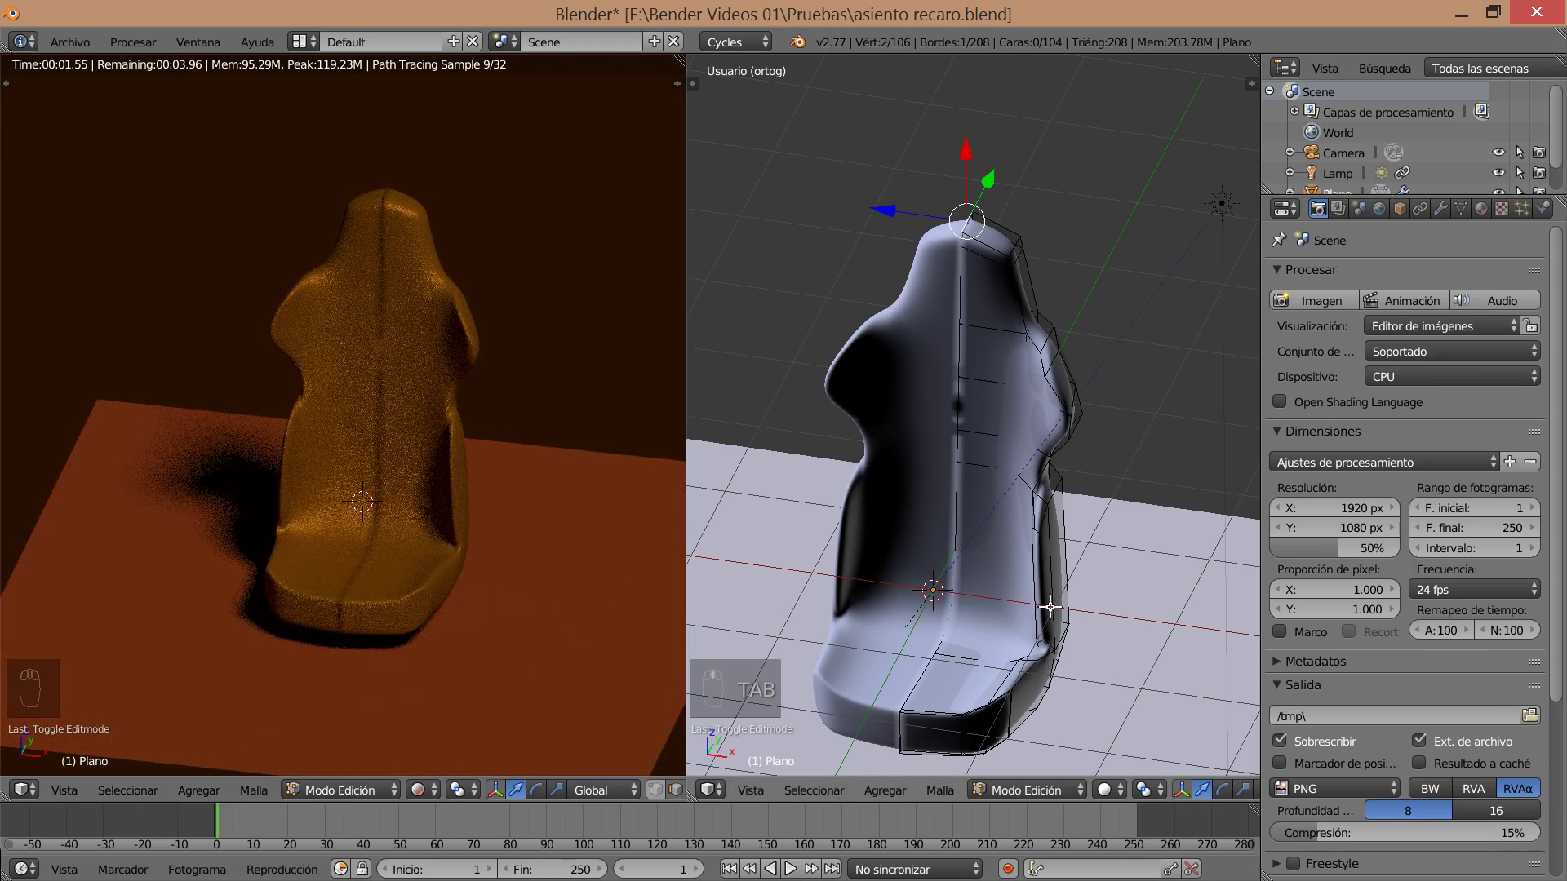
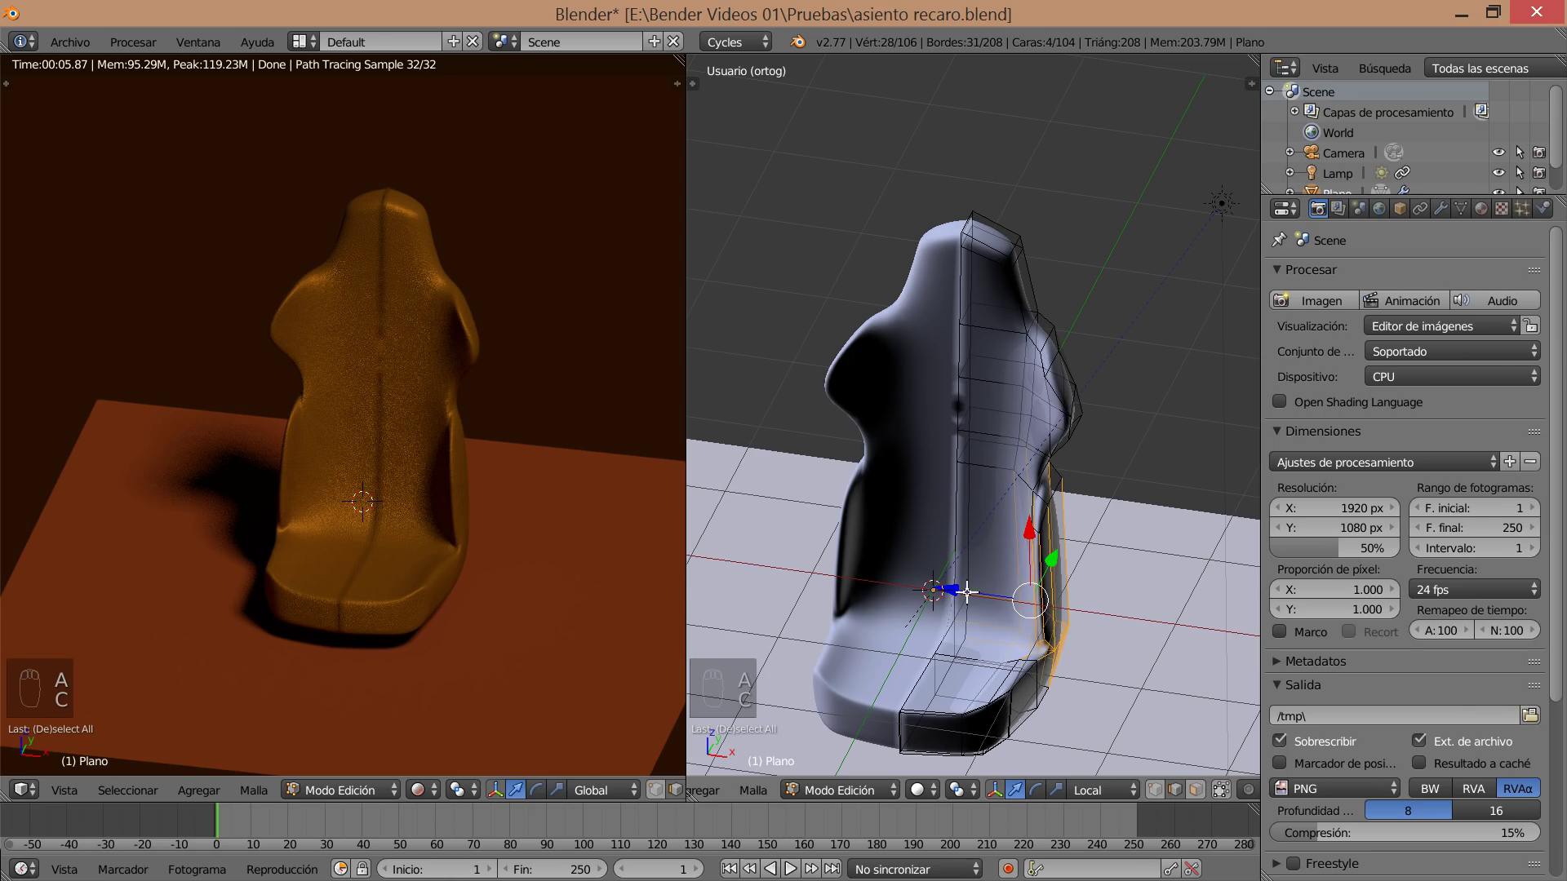
Select the vertices running along the side edge of the backrest.
{"action": "left_click_drag", "start_coordinate": [940, 587], "coordinate": [953, 587]}
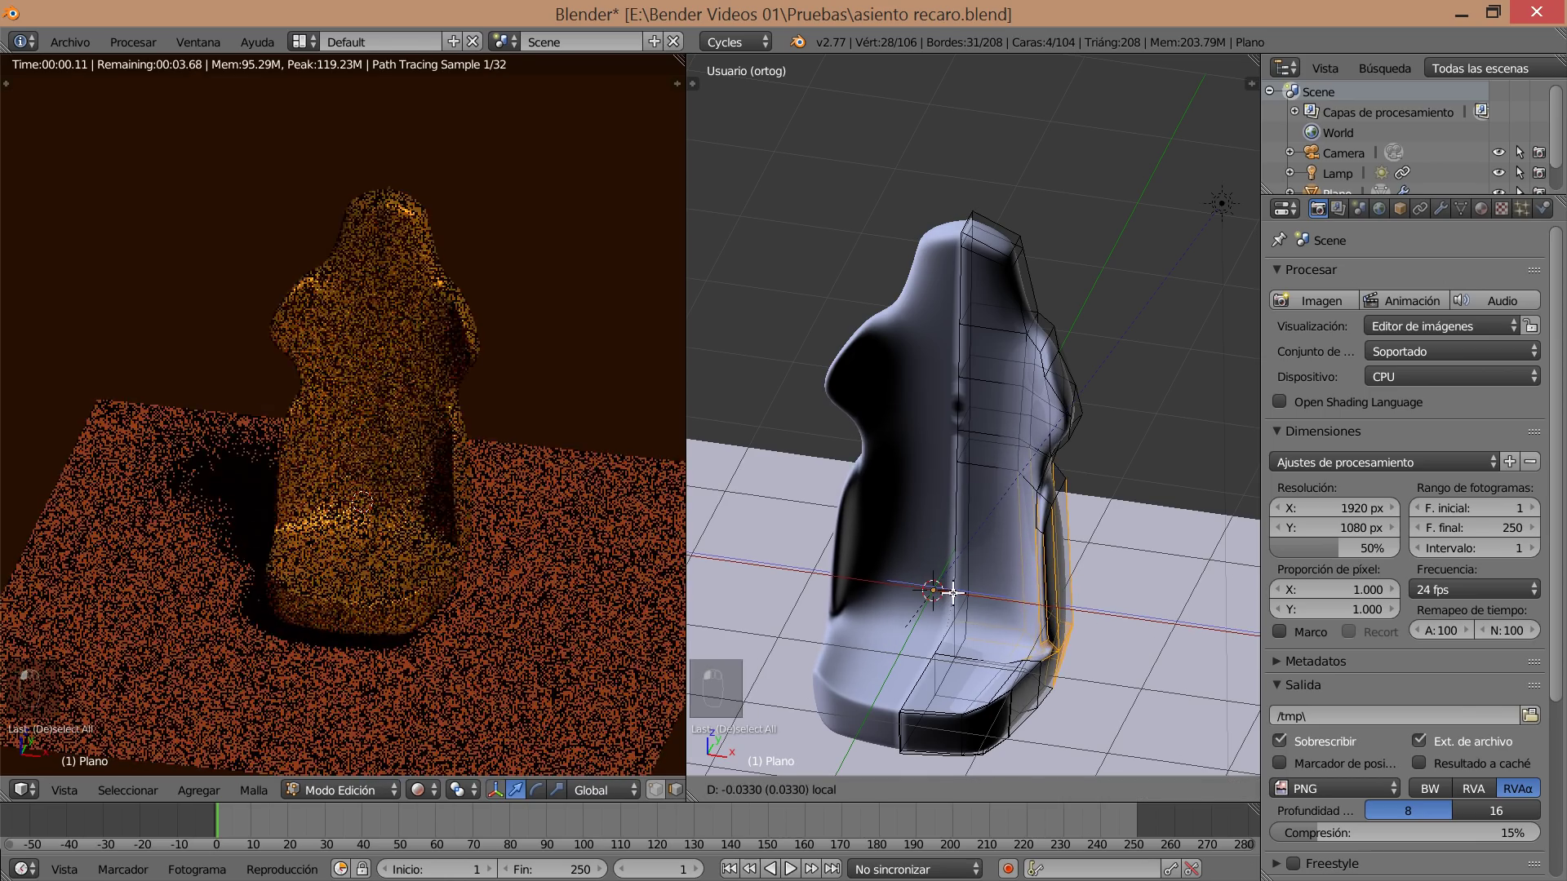
{"action": "key", "text": "ctrl+z"}
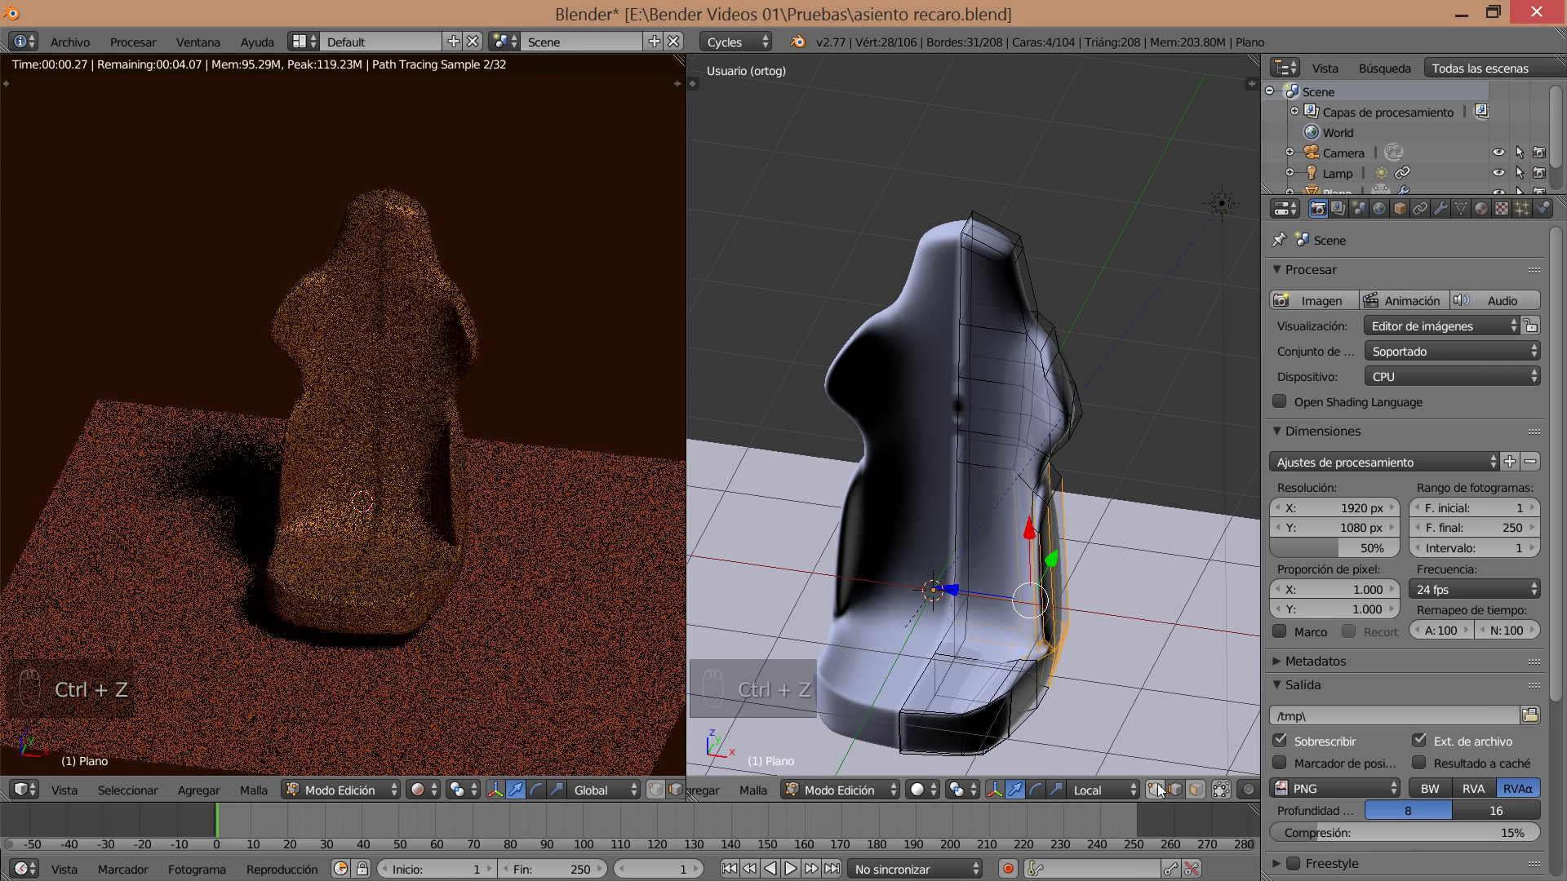
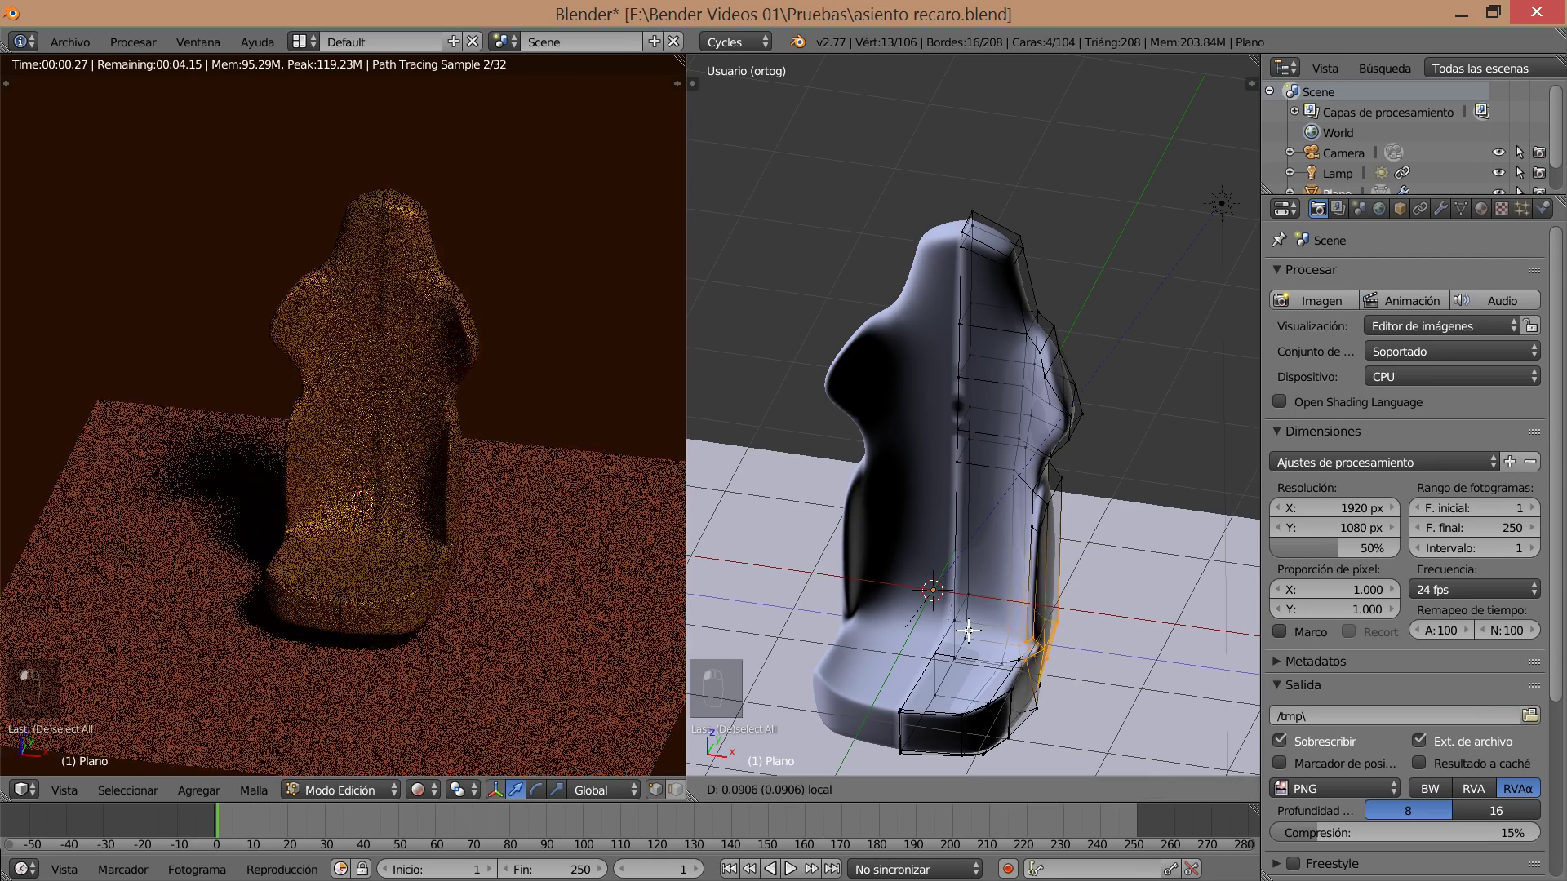
{"action": "key", "text": "a"}
{"action": "key", "text": "c"}
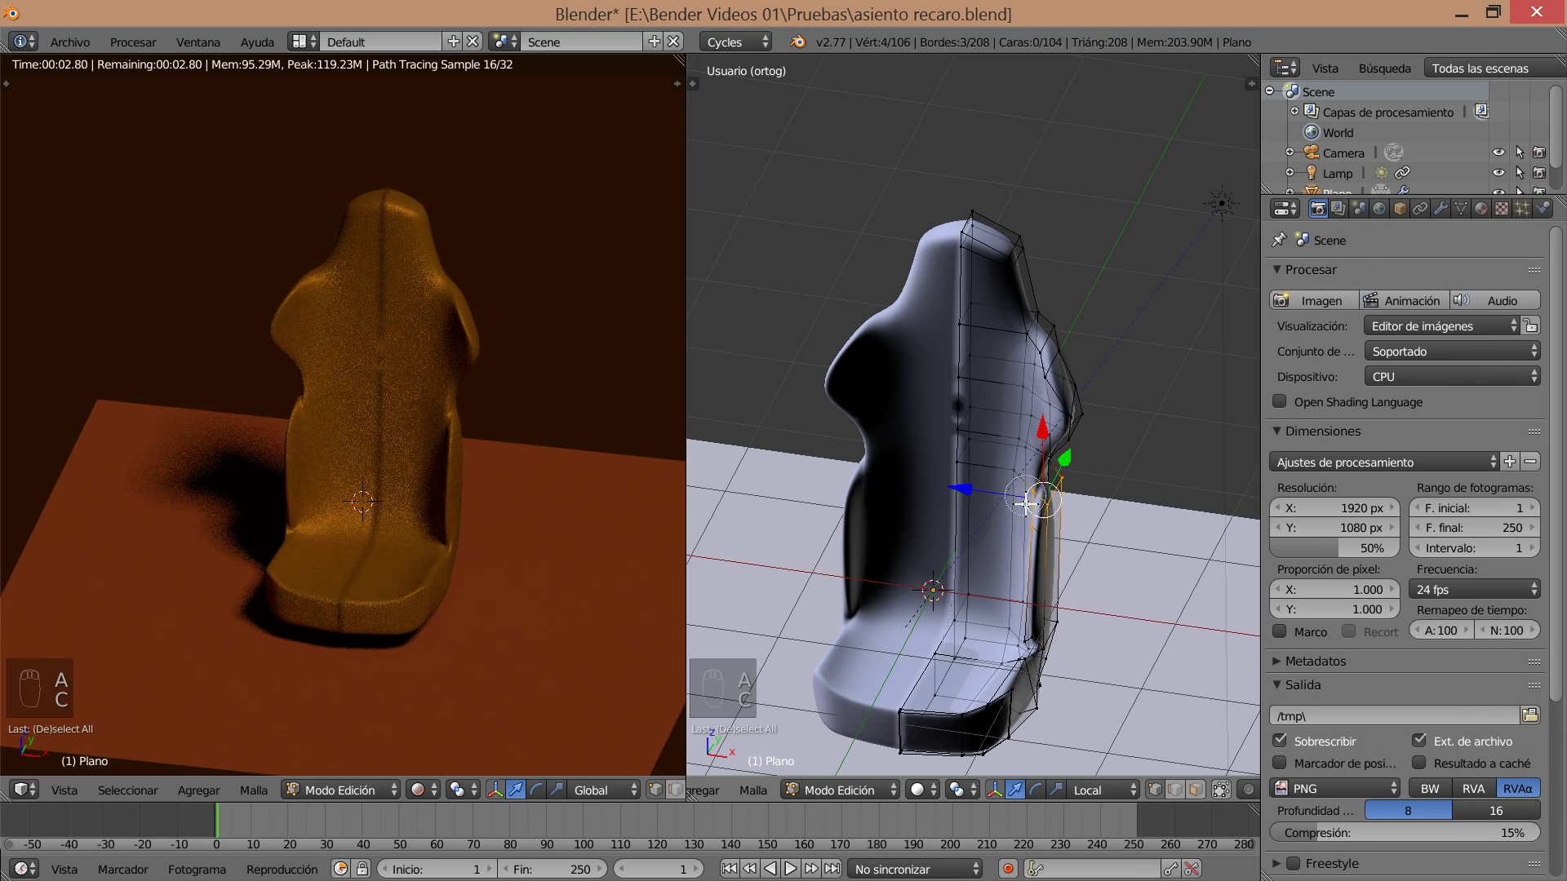
{"action": "left_click_drag", "start_coordinate": [963, 499], "coordinate": [967, 504]}
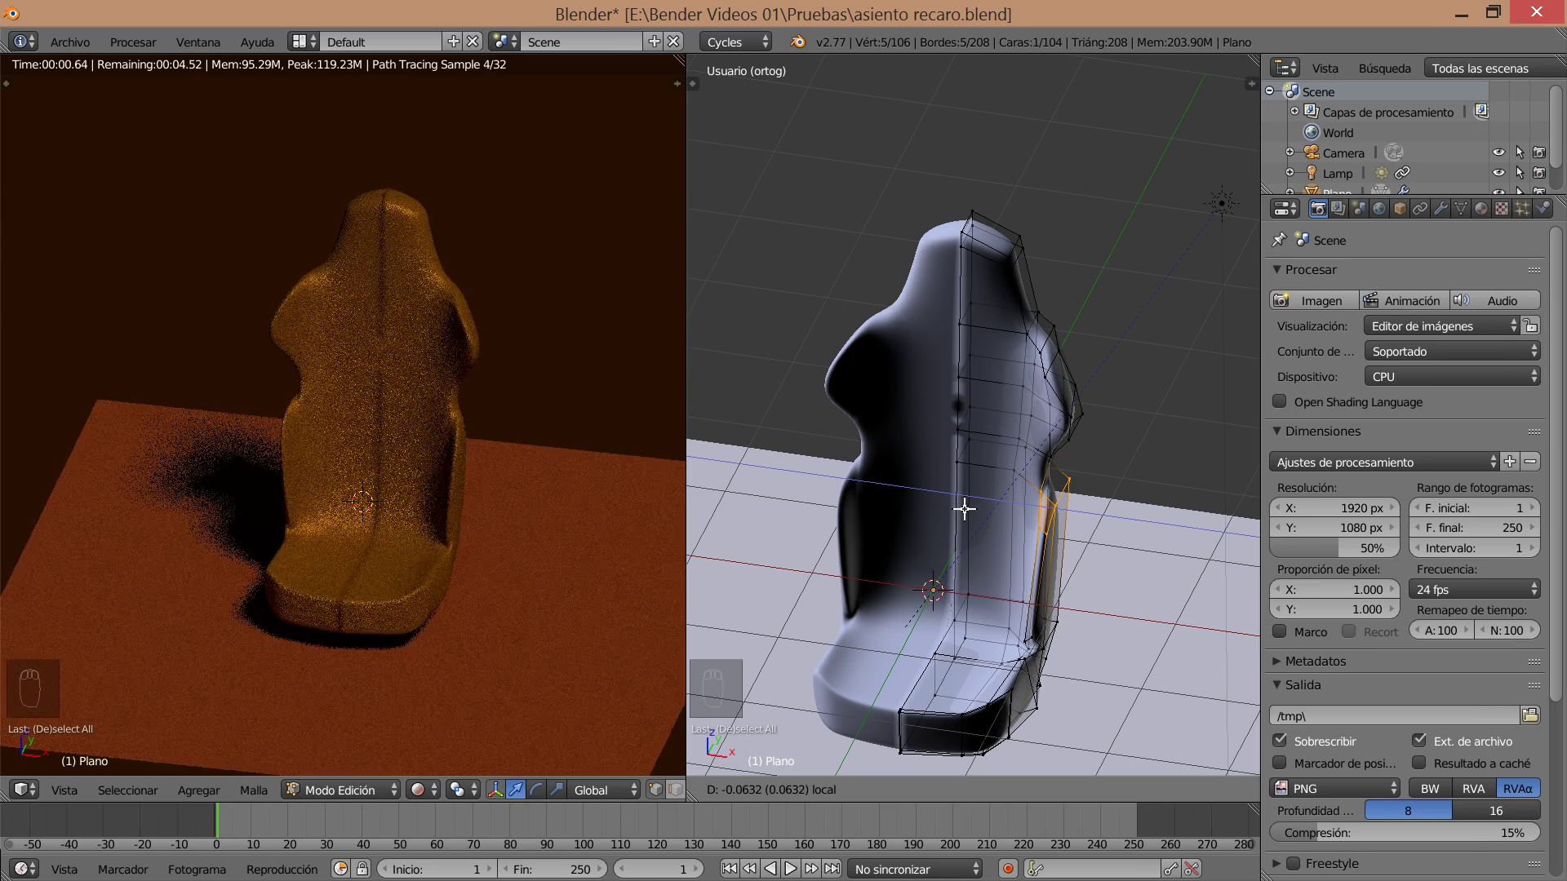
{"action": "middle_click", "coordinate": [943, 572]}
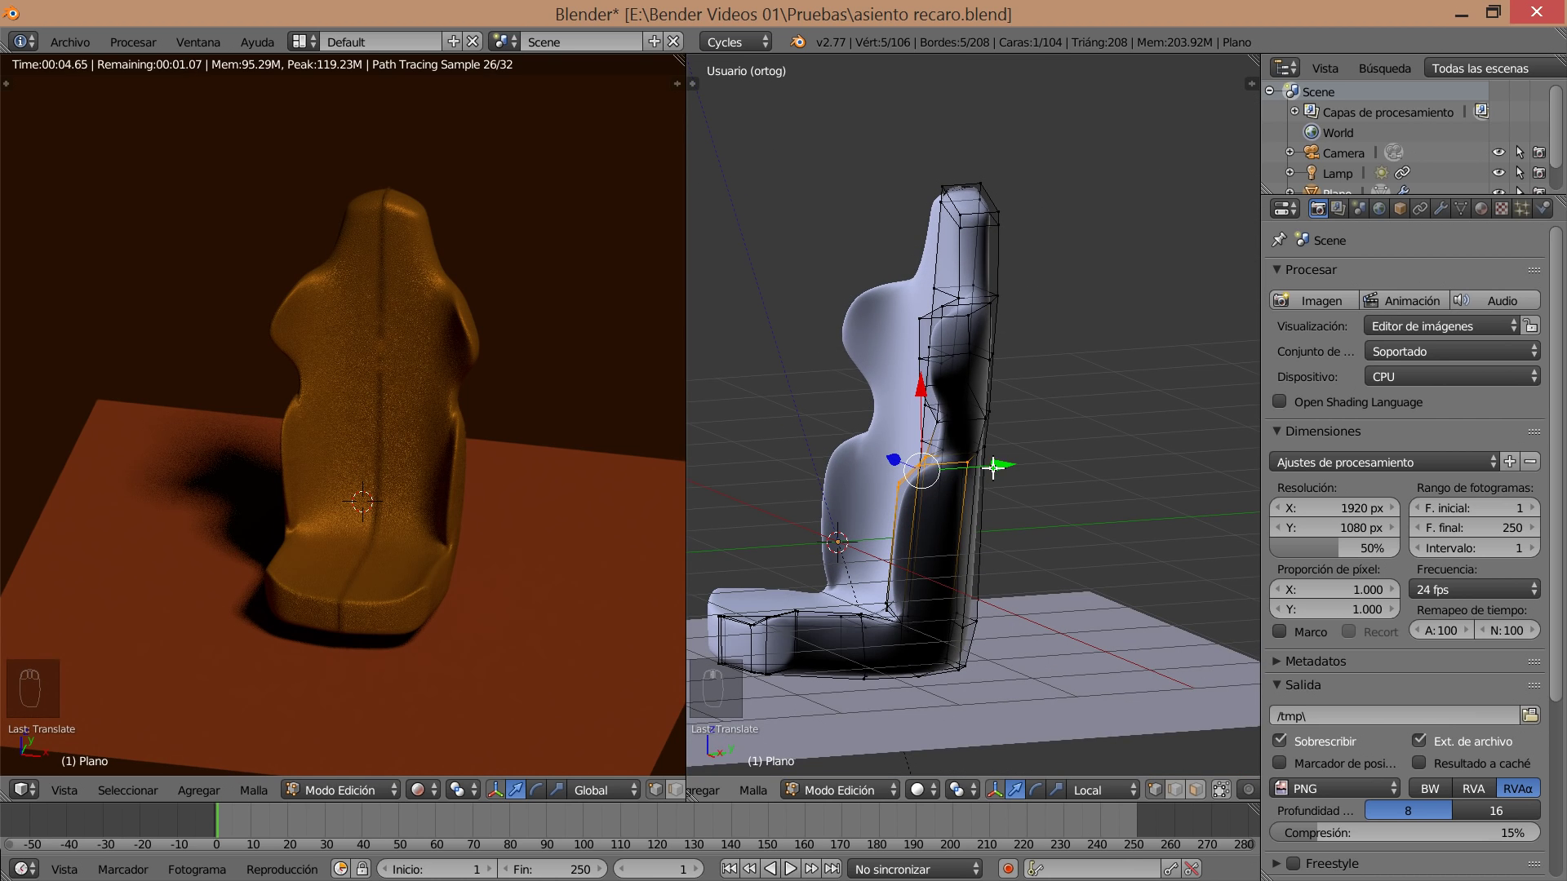
{"action": "key", "text": "a"}
{"action": "key", "text": "c"}
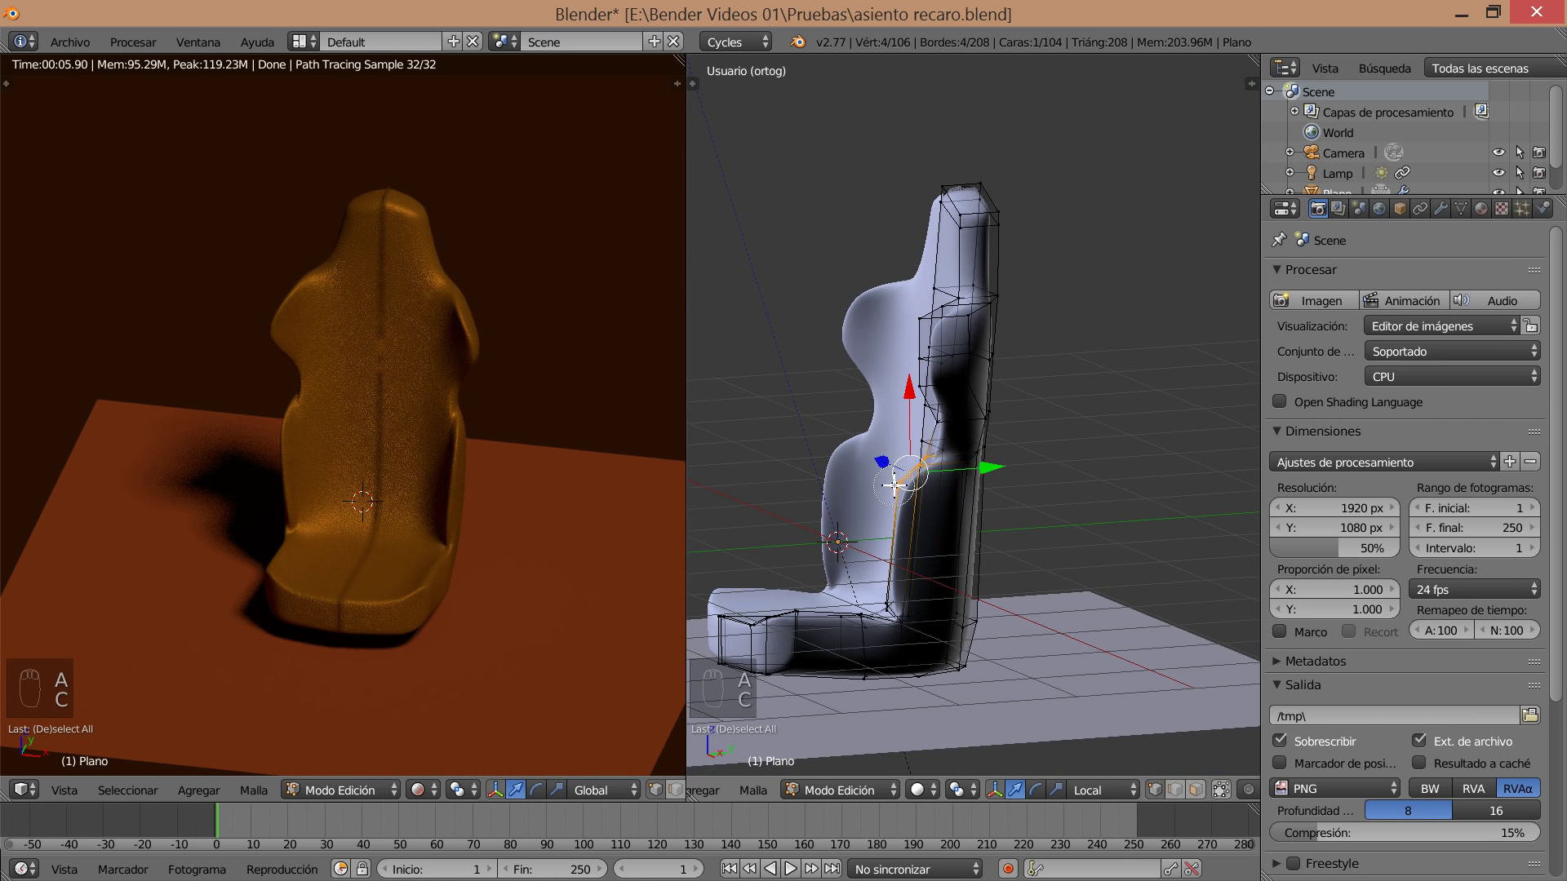
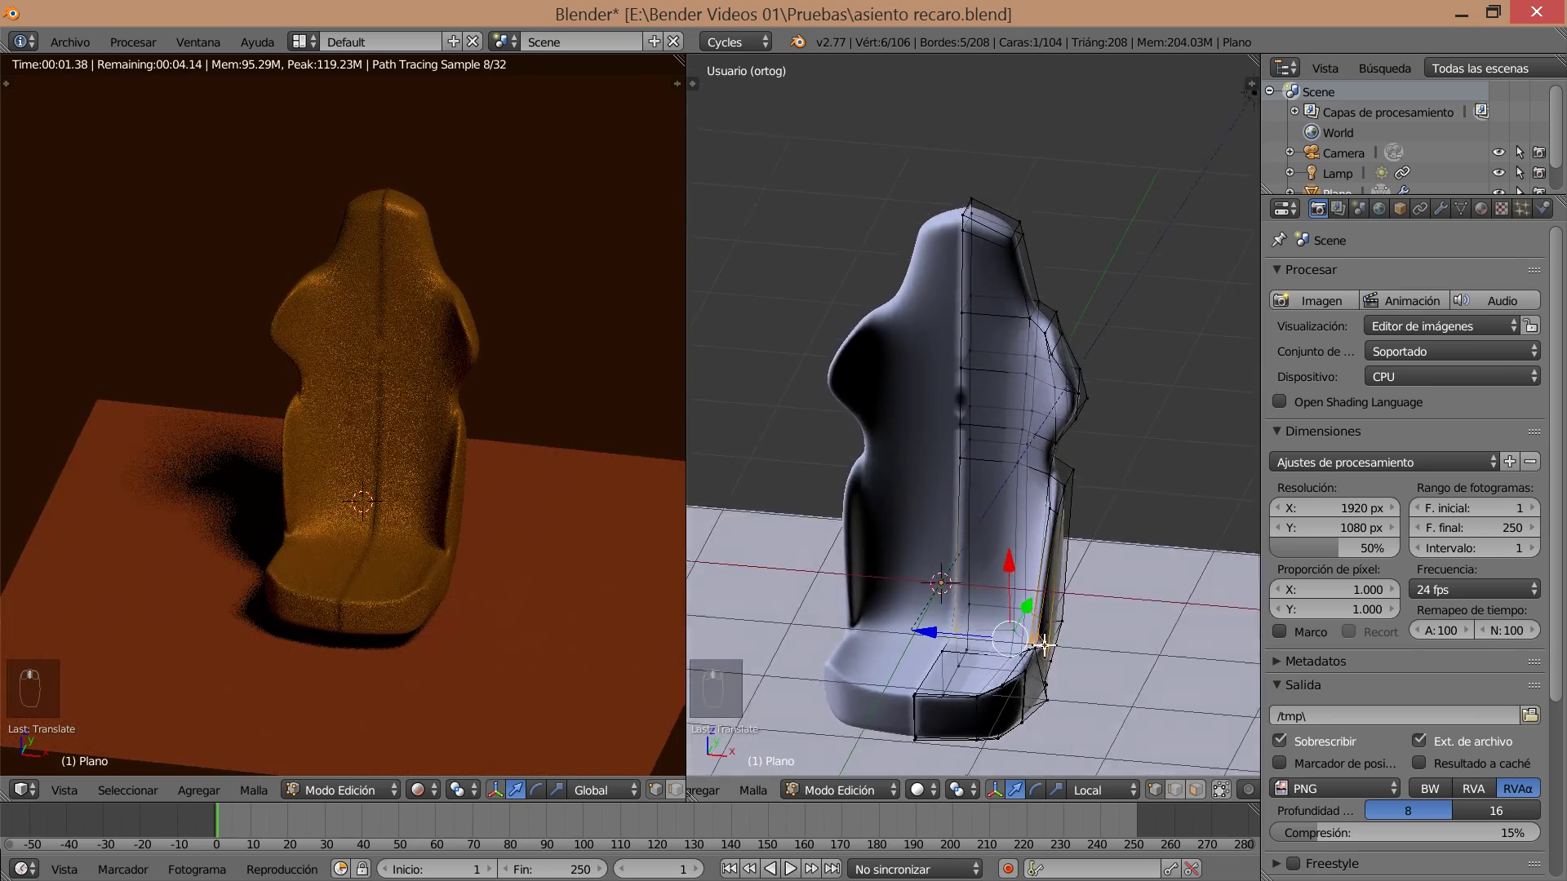
{"action": "middle_click", "coordinate": [995, 618]}
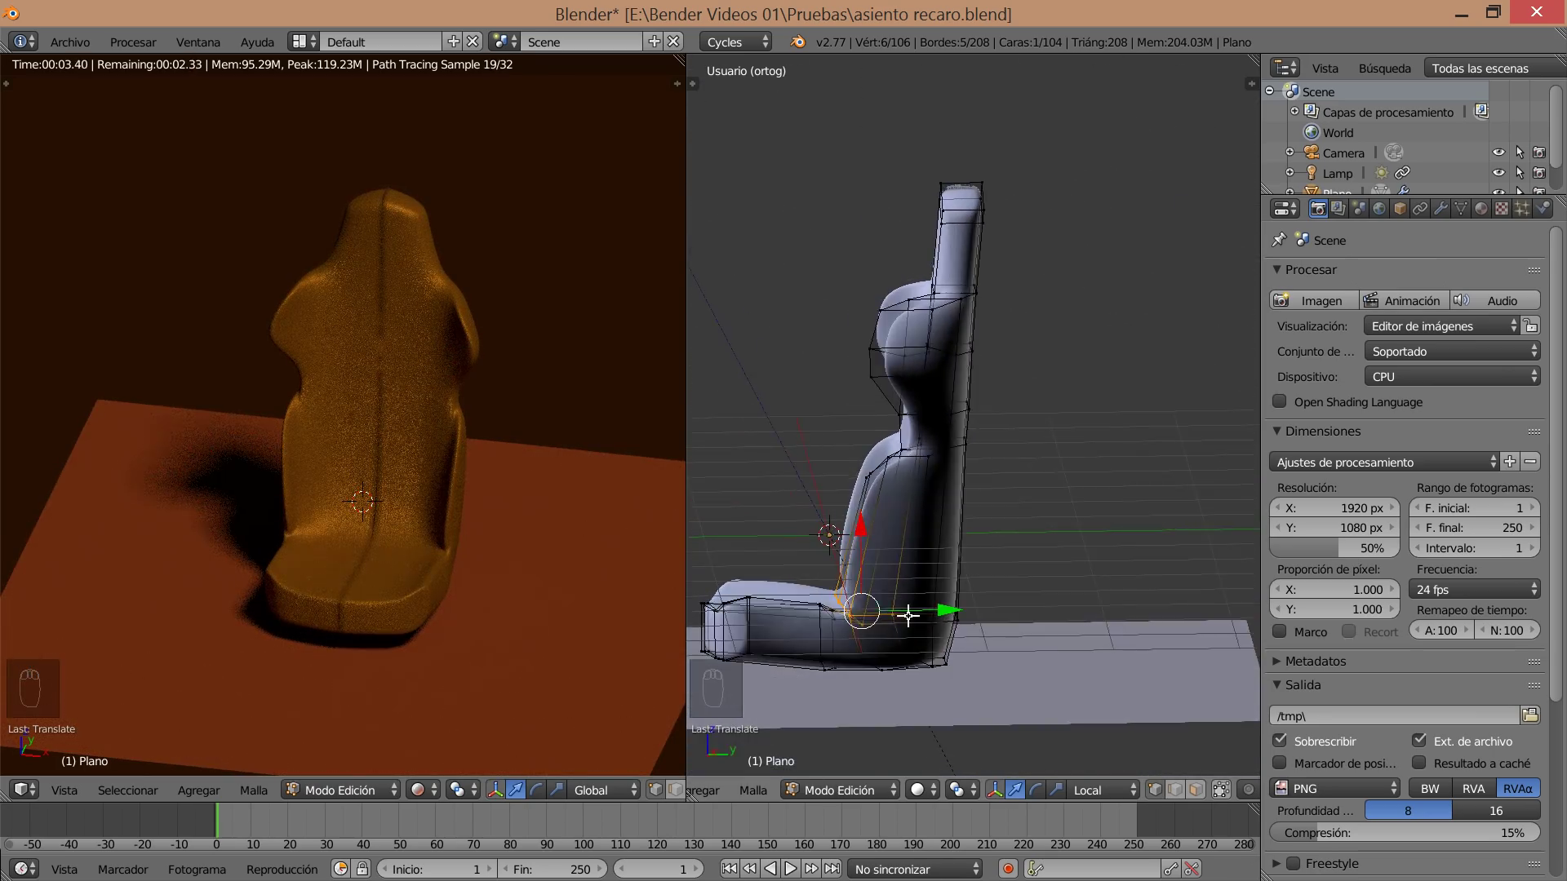
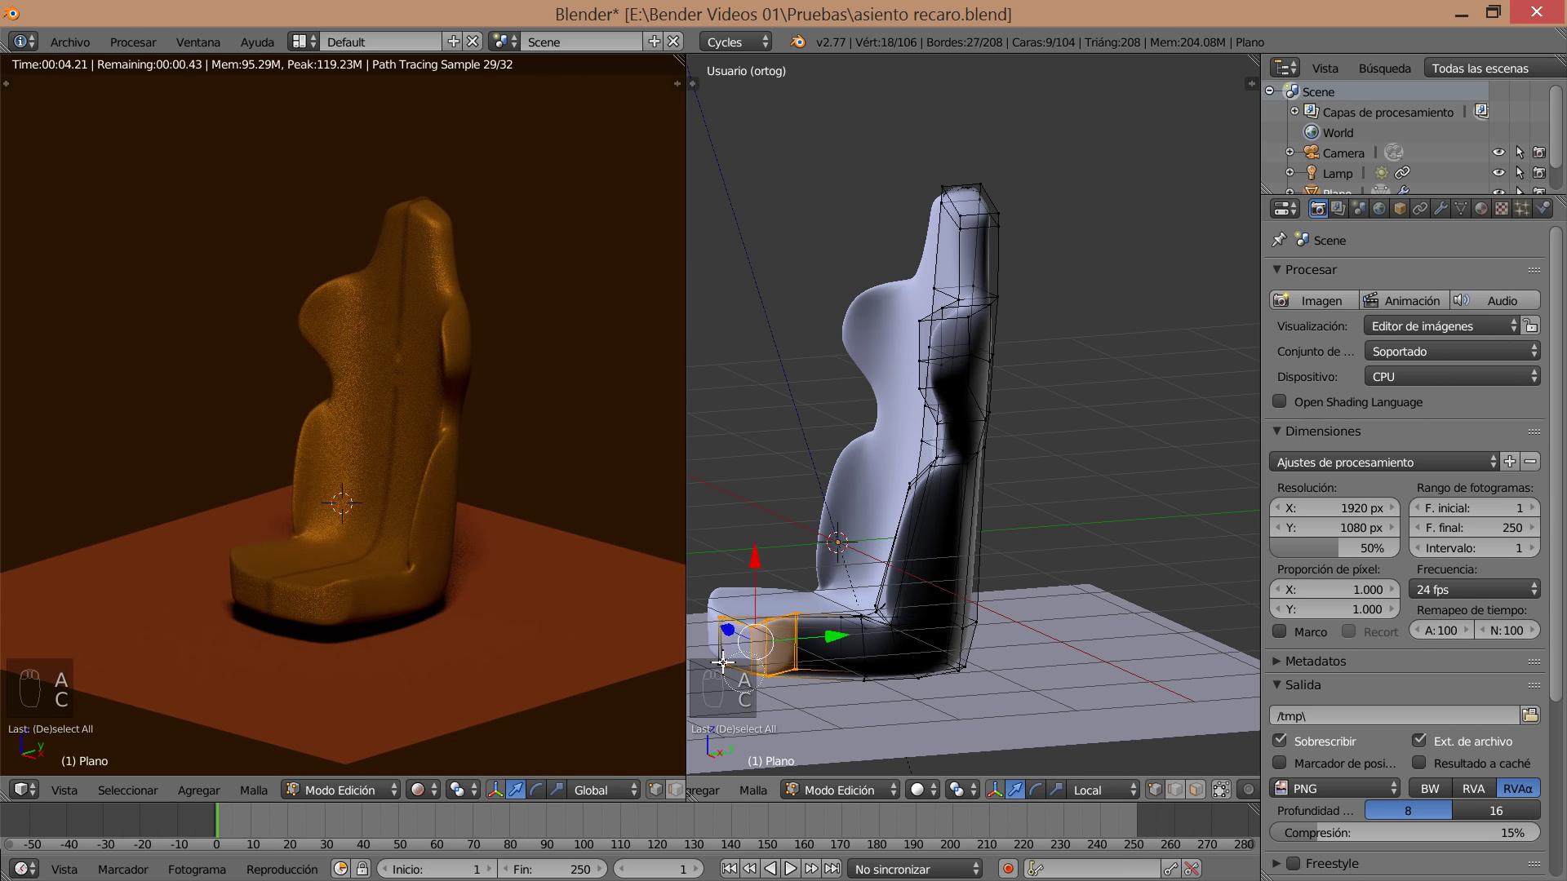
{"action": "left_click_drag", "start_coordinate": [749, 564], "coordinate": [806, 667]}
{"action": "key", "text": "s"}
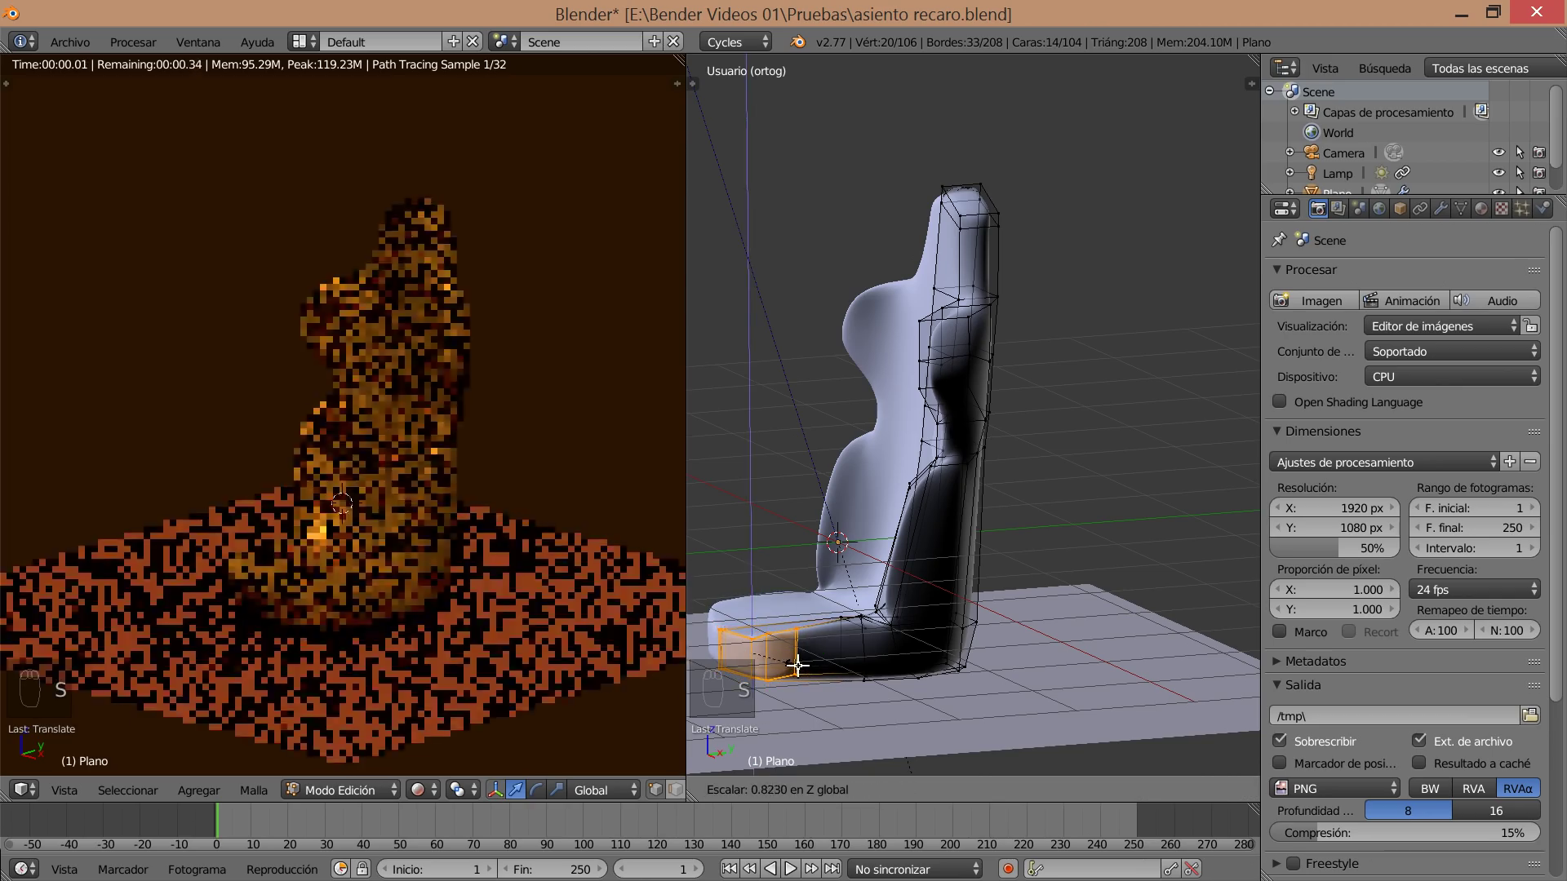
{"action": "right_click", "coordinate": [752, 568]}
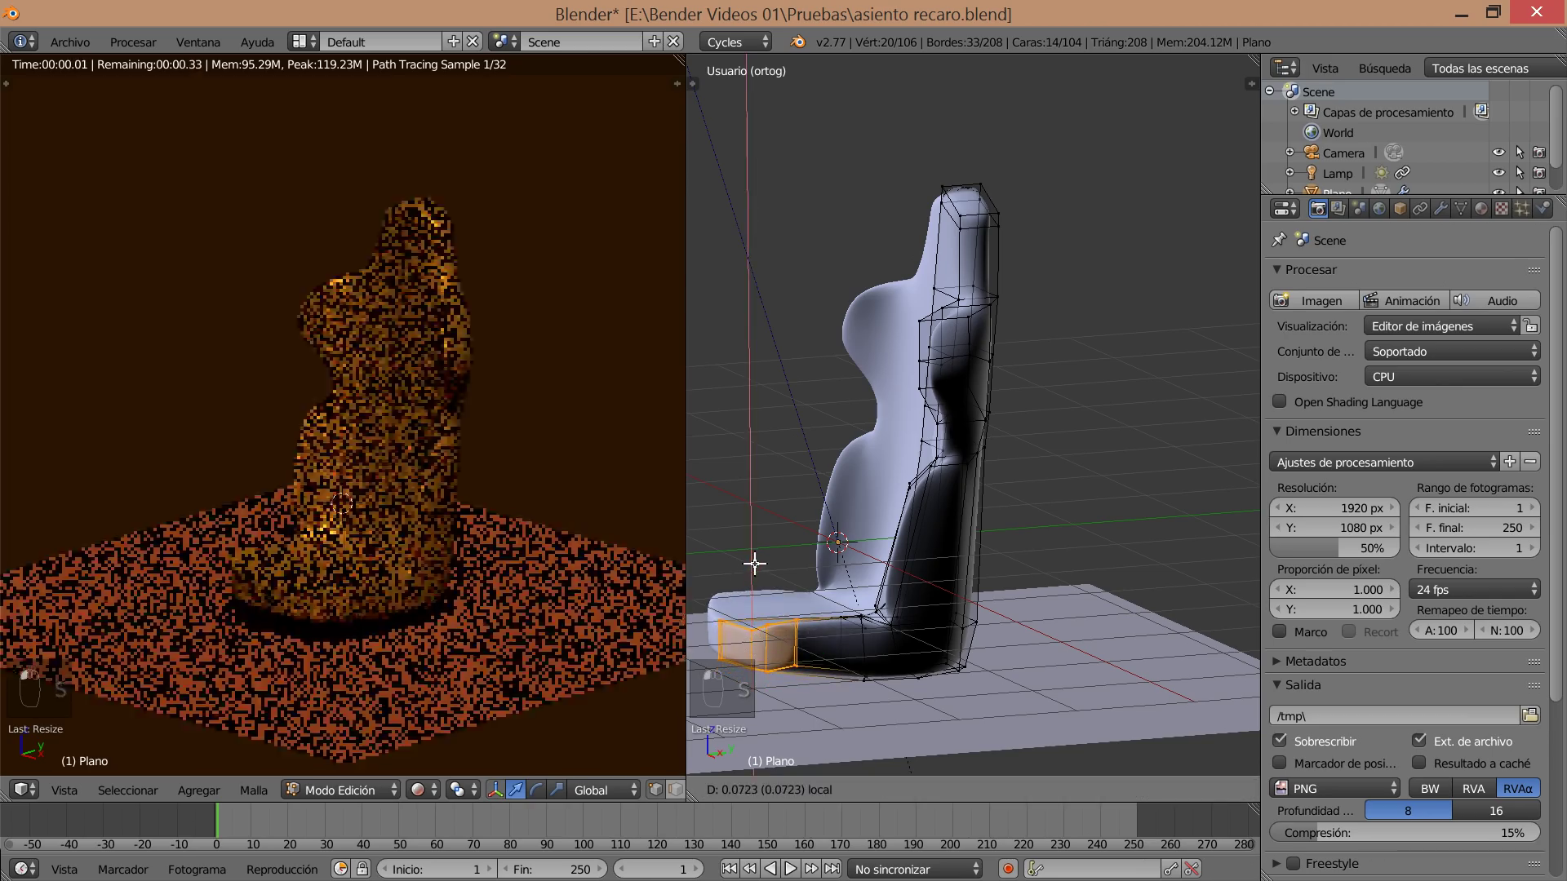
{"action": "left_click_drag", "start_coordinate": [769, 583], "coordinate": [797, 641]}
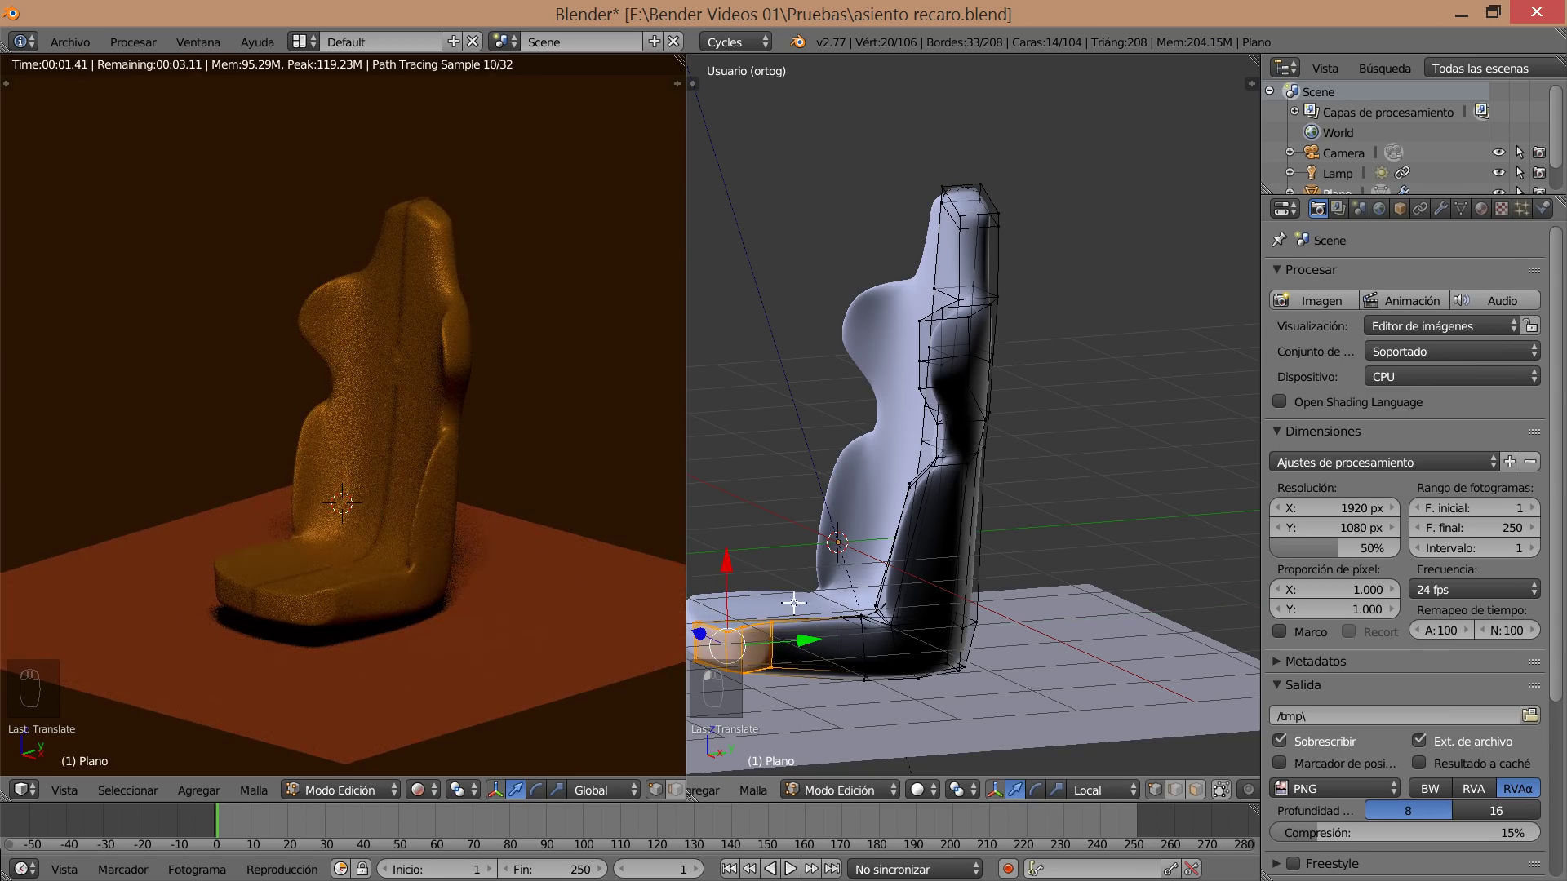
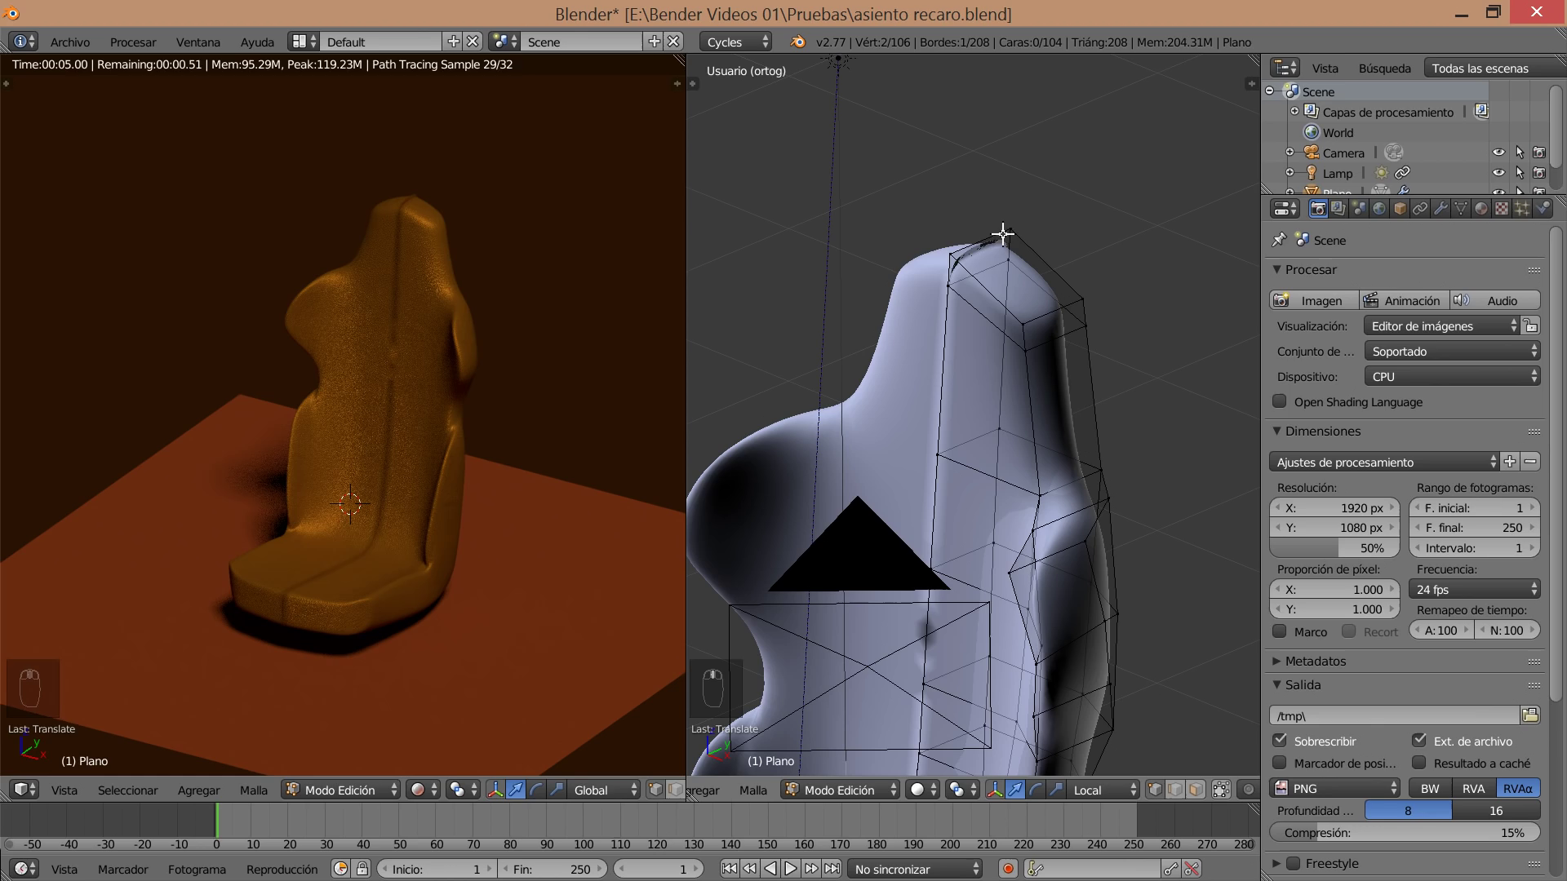
Frame the lower backrest, pick a face there and scale it to start the first cushion panel.
{"action": "left_click_drag", "start_coordinate": [1009, 226], "coordinate": [978, 189]}
{"action": "left_click", "coordinate": [982, 177]}
{"action": "left_click_drag", "start_coordinate": [977, 195], "coordinate": [976, 202]}
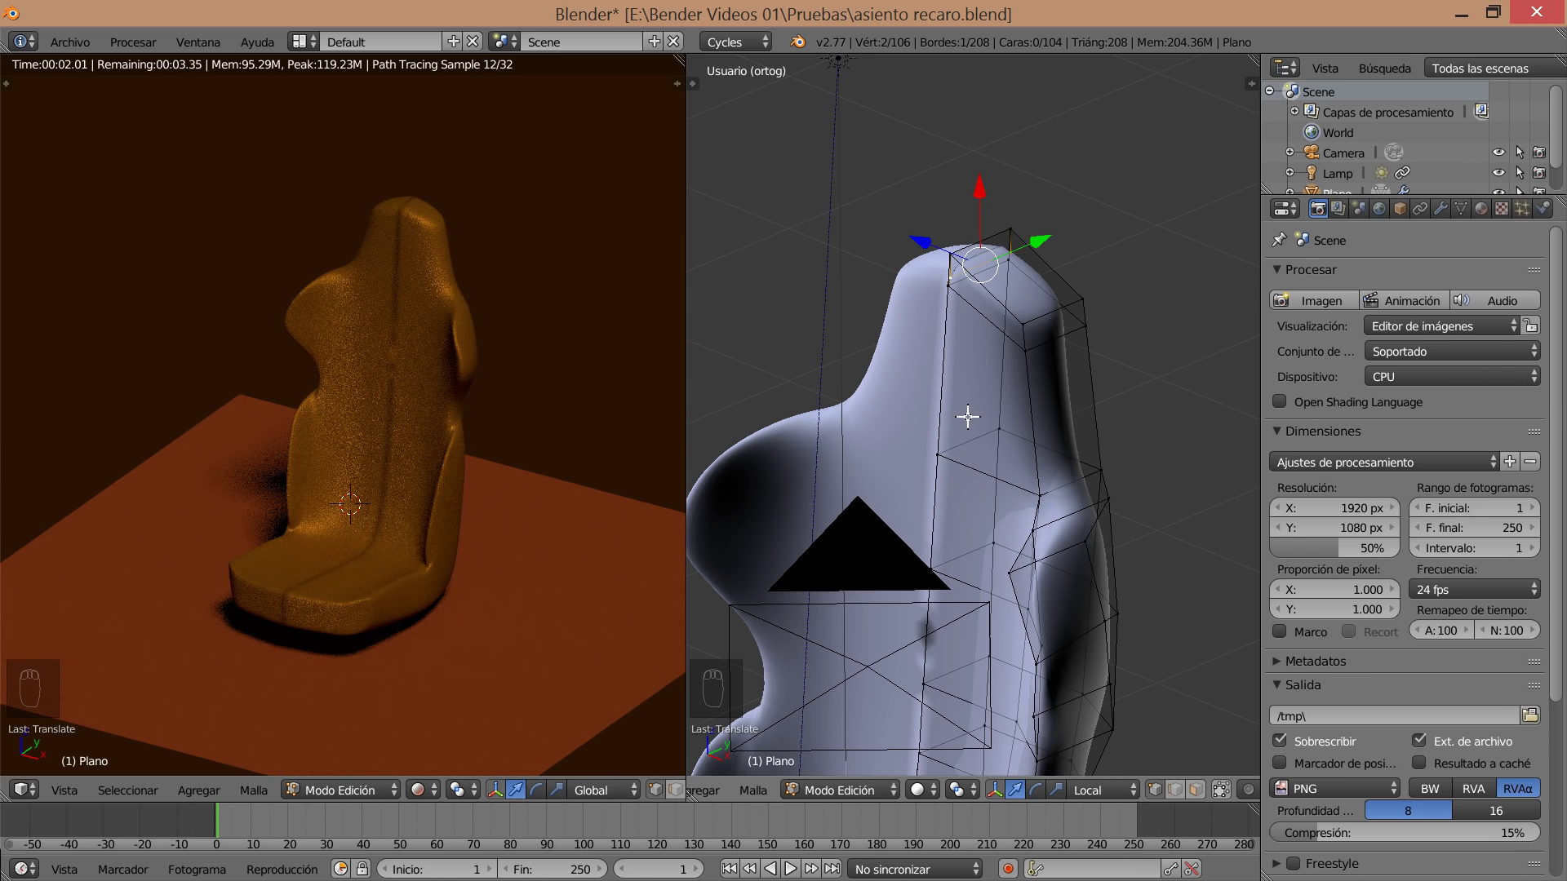
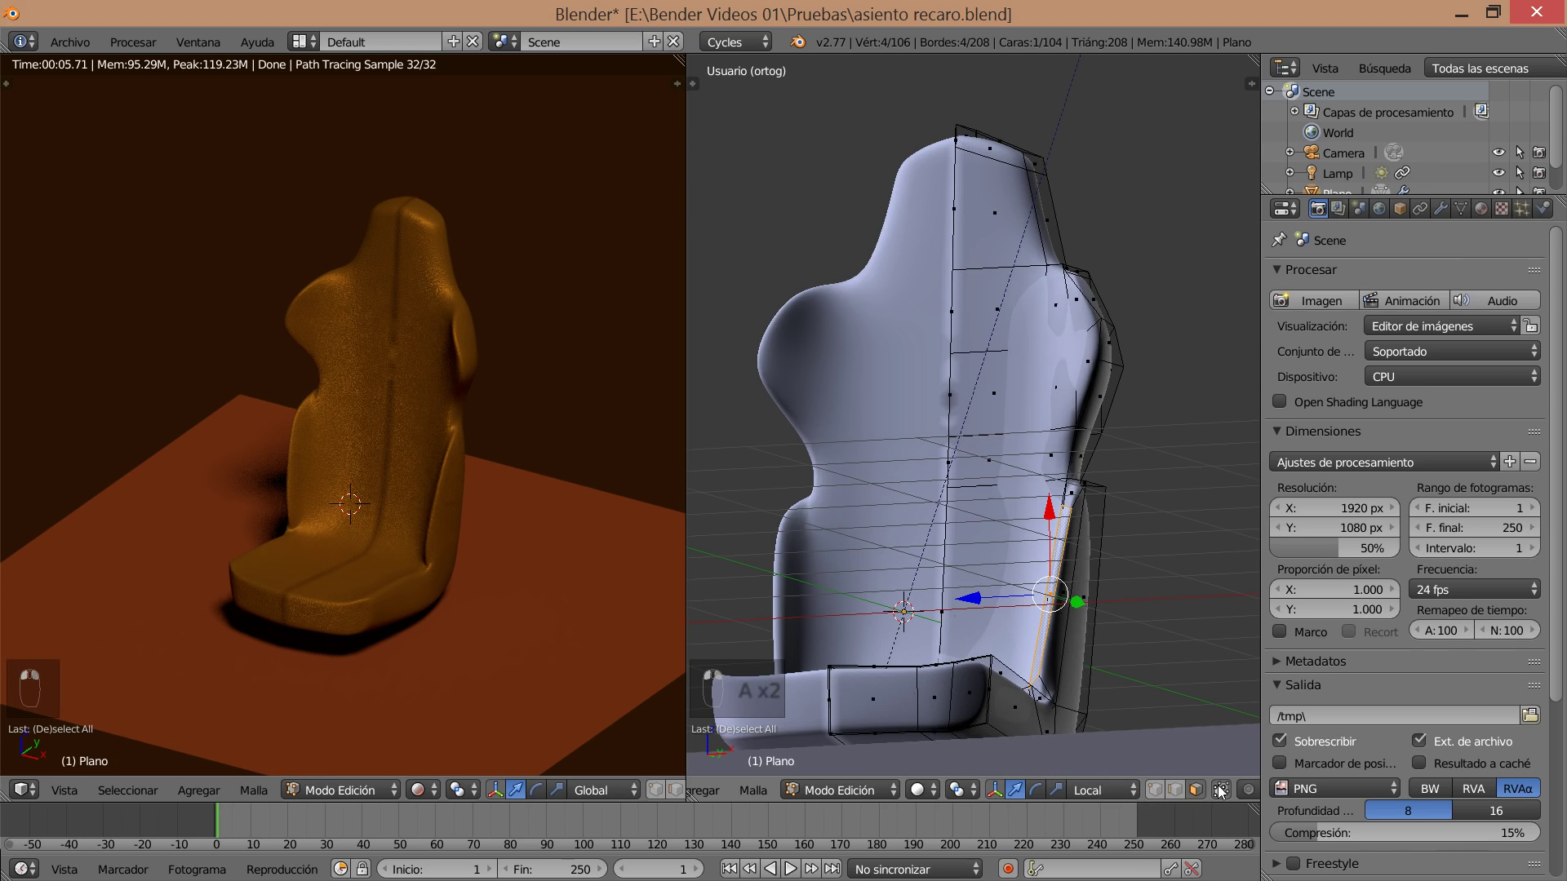
{"action": "left_click", "coordinate": [1137, 579]}
{"action": "right_click", "coordinate": [1137, 578]}
{"action": "key", "text": "s"}
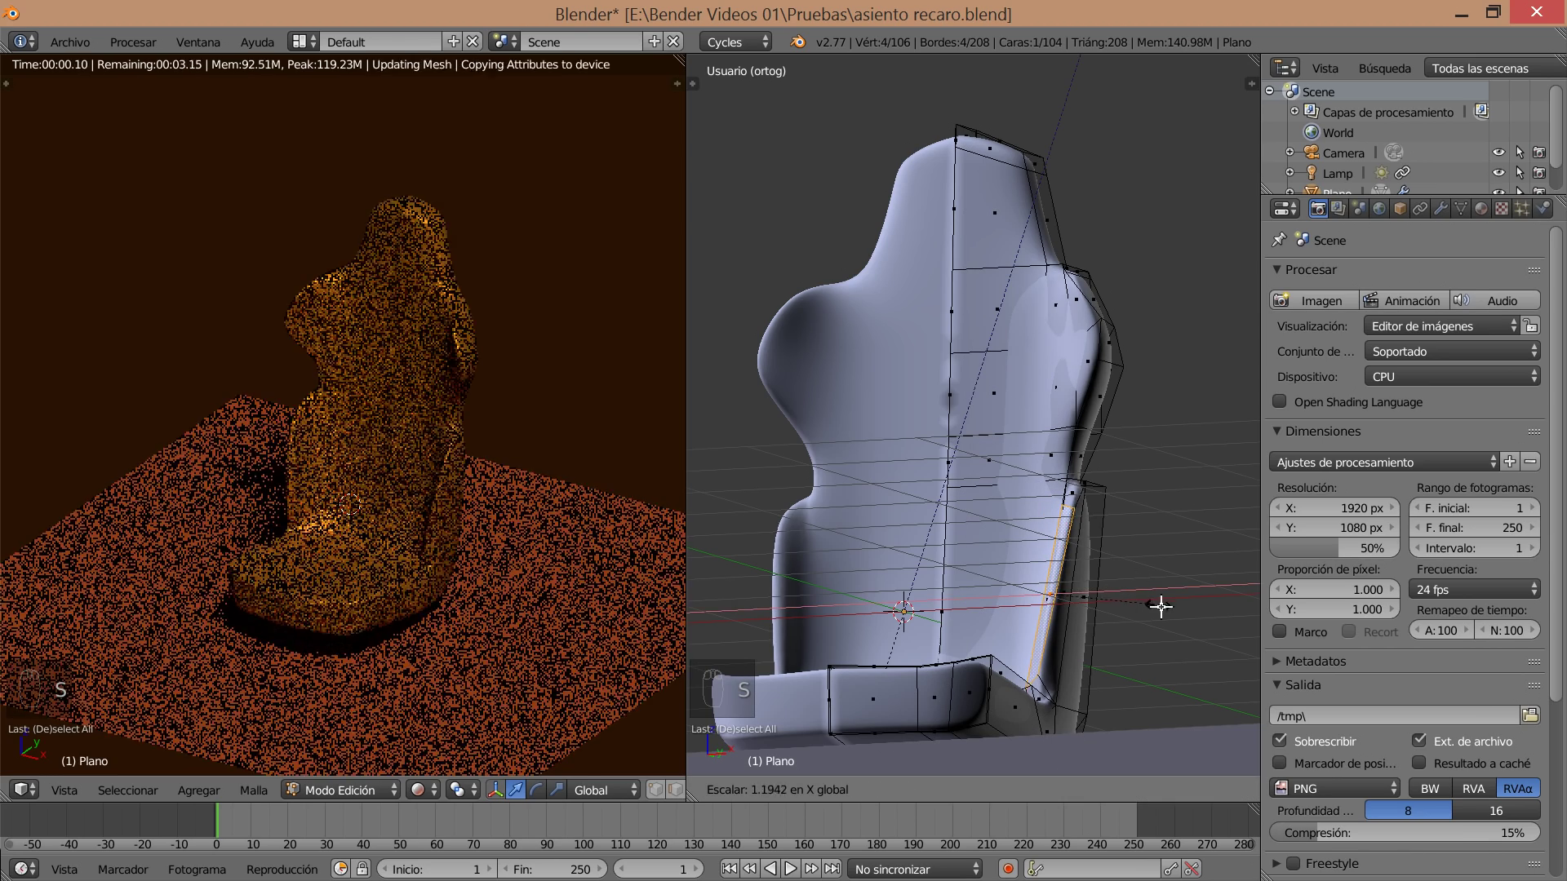
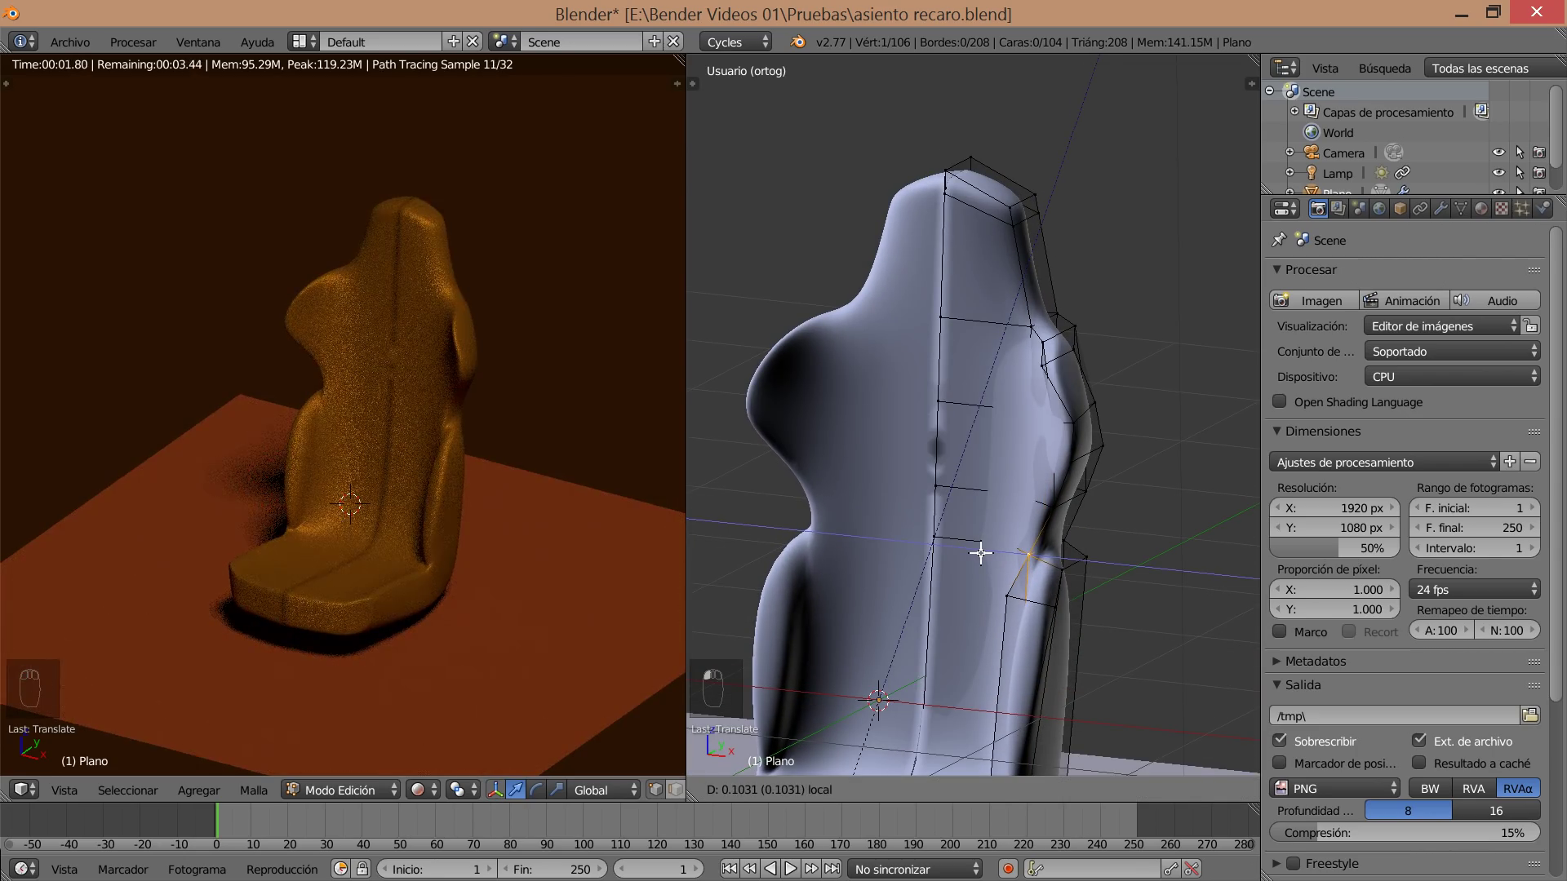
Reshape the backrest's side edge by moving its vertices.
{"action": "left_click_drag", "start_coordinate": [484, 527], "coordinate": [537, 548]}
{"action": "middle_click", "coordinate": [455, 587]}
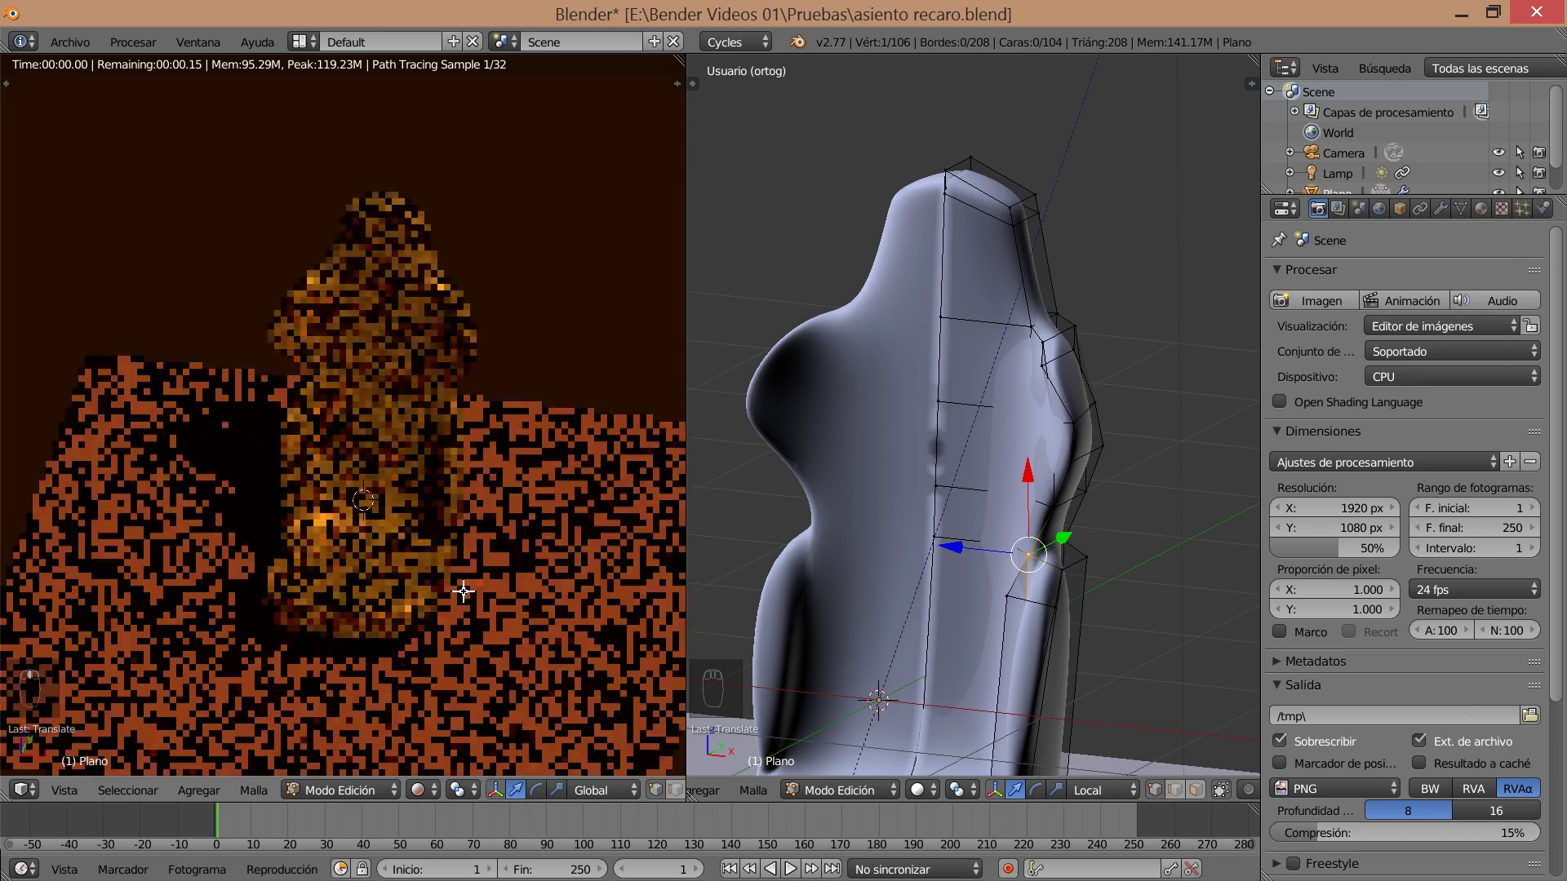
{"action": "middle_click", "coordinate": [444, 568]}
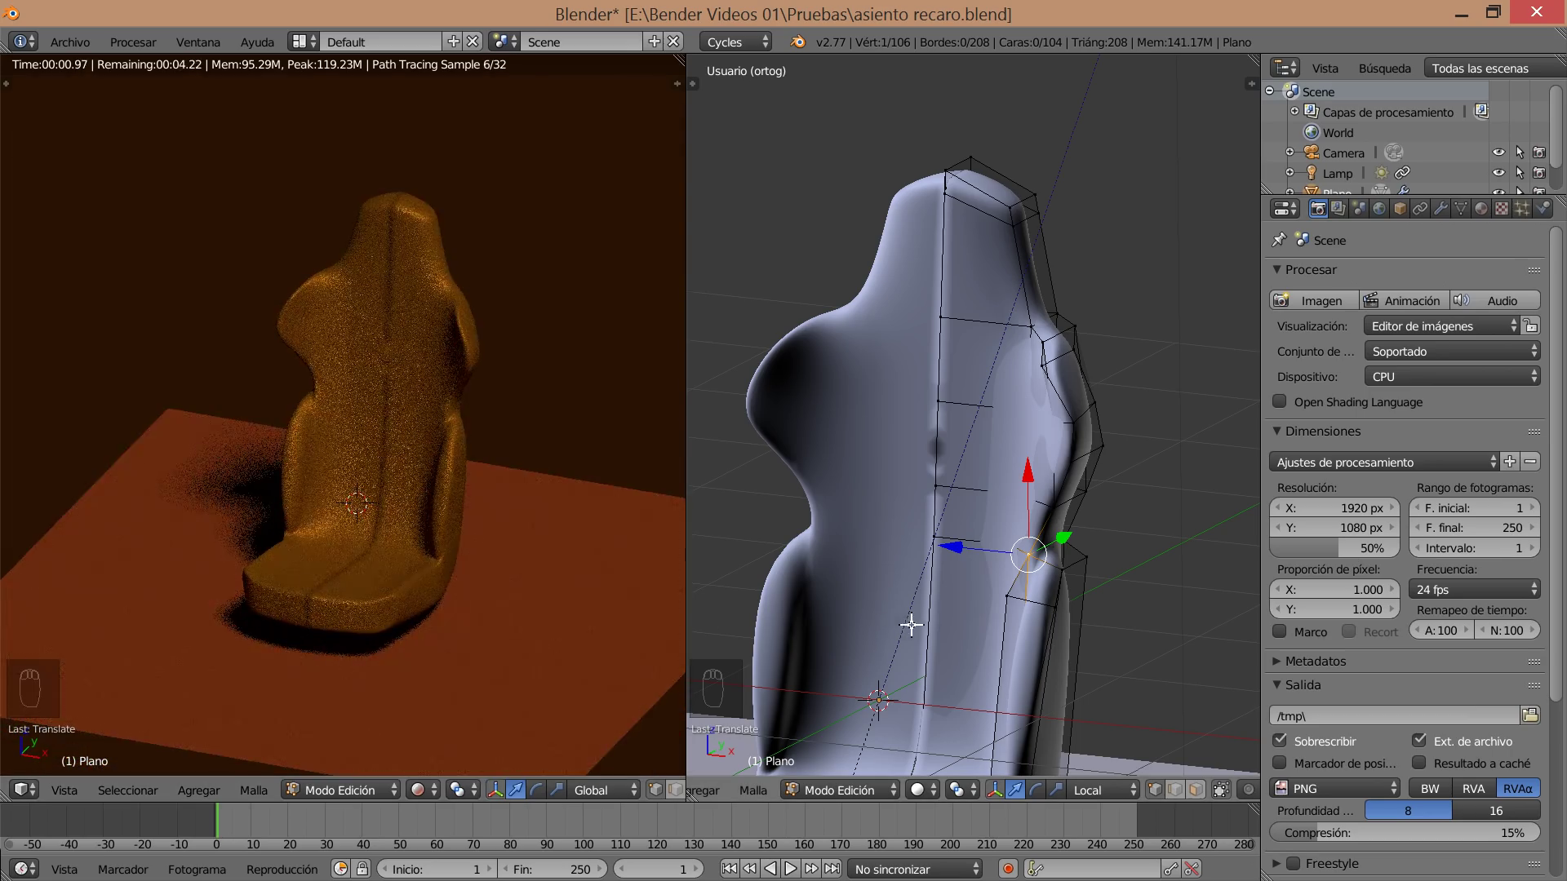
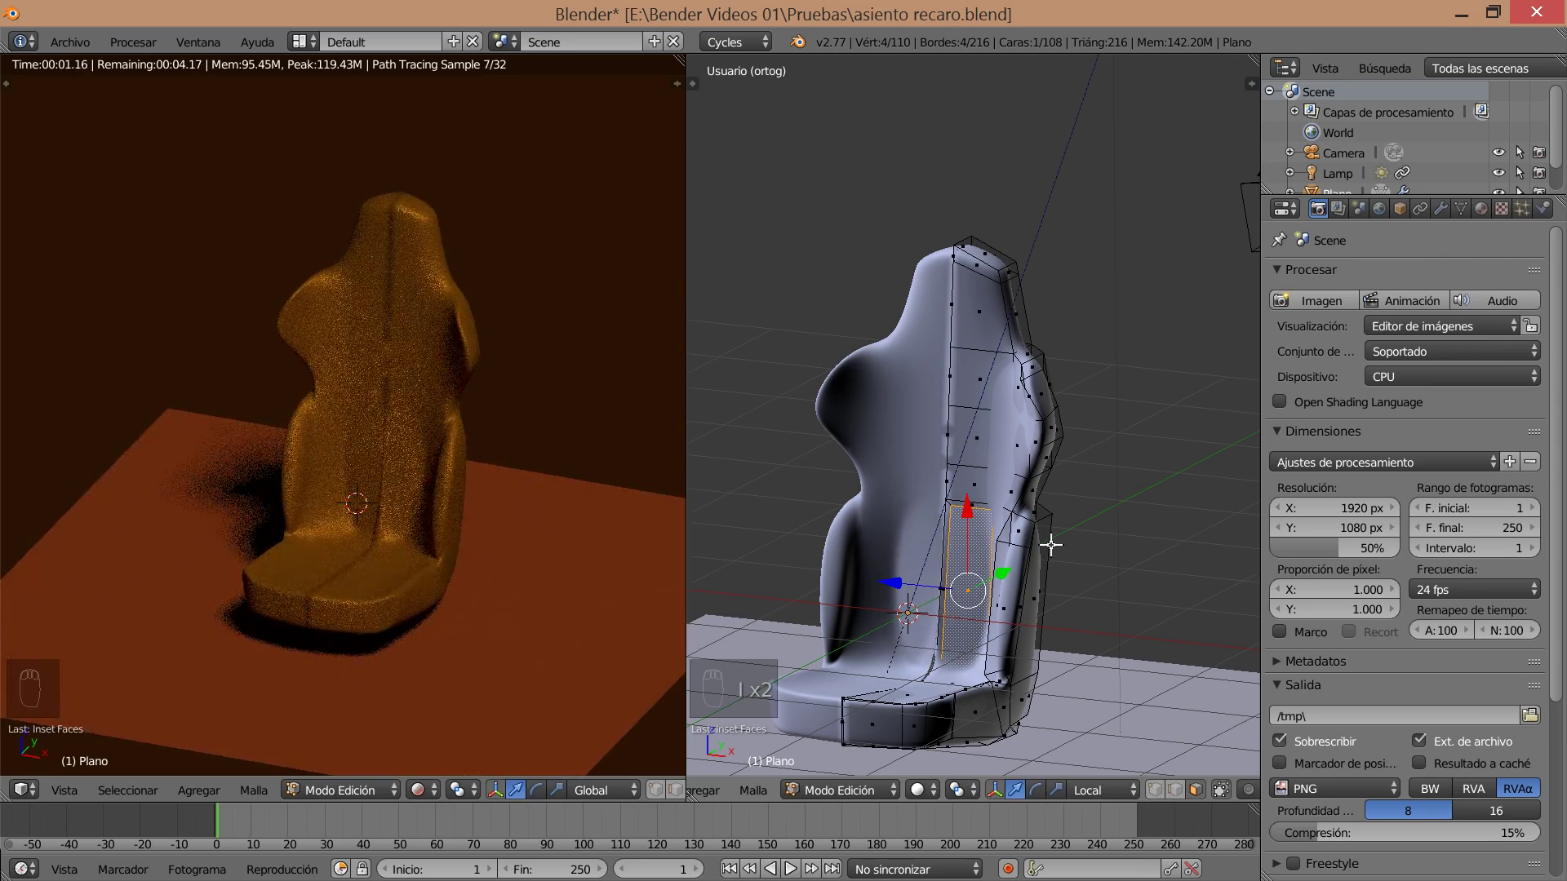
Inset and extrude the lower backrest faces one by one into rounded cushion panels.
{"action": "key", "text": "e"}
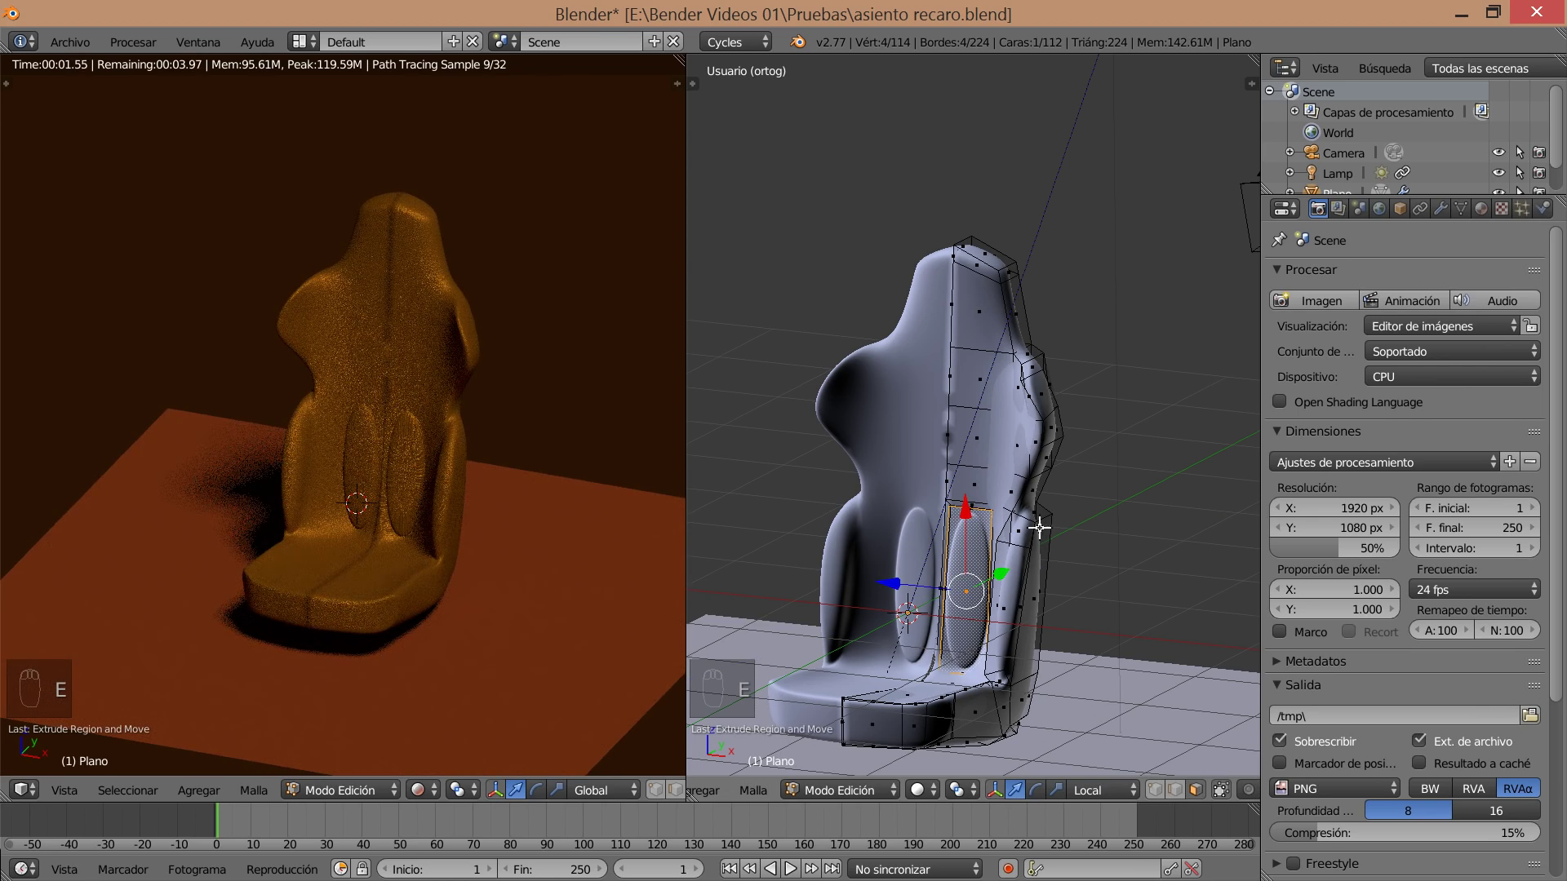
{"action": "left_click_drag", "start_coordinate": [965, 482], "coordinate": [1028, 481]}
{"action": "right_click", "coordinate": [1028, 481]}
{"action": "key", "text": "ctrl+z"}
{"action": "key", "text": "i"}
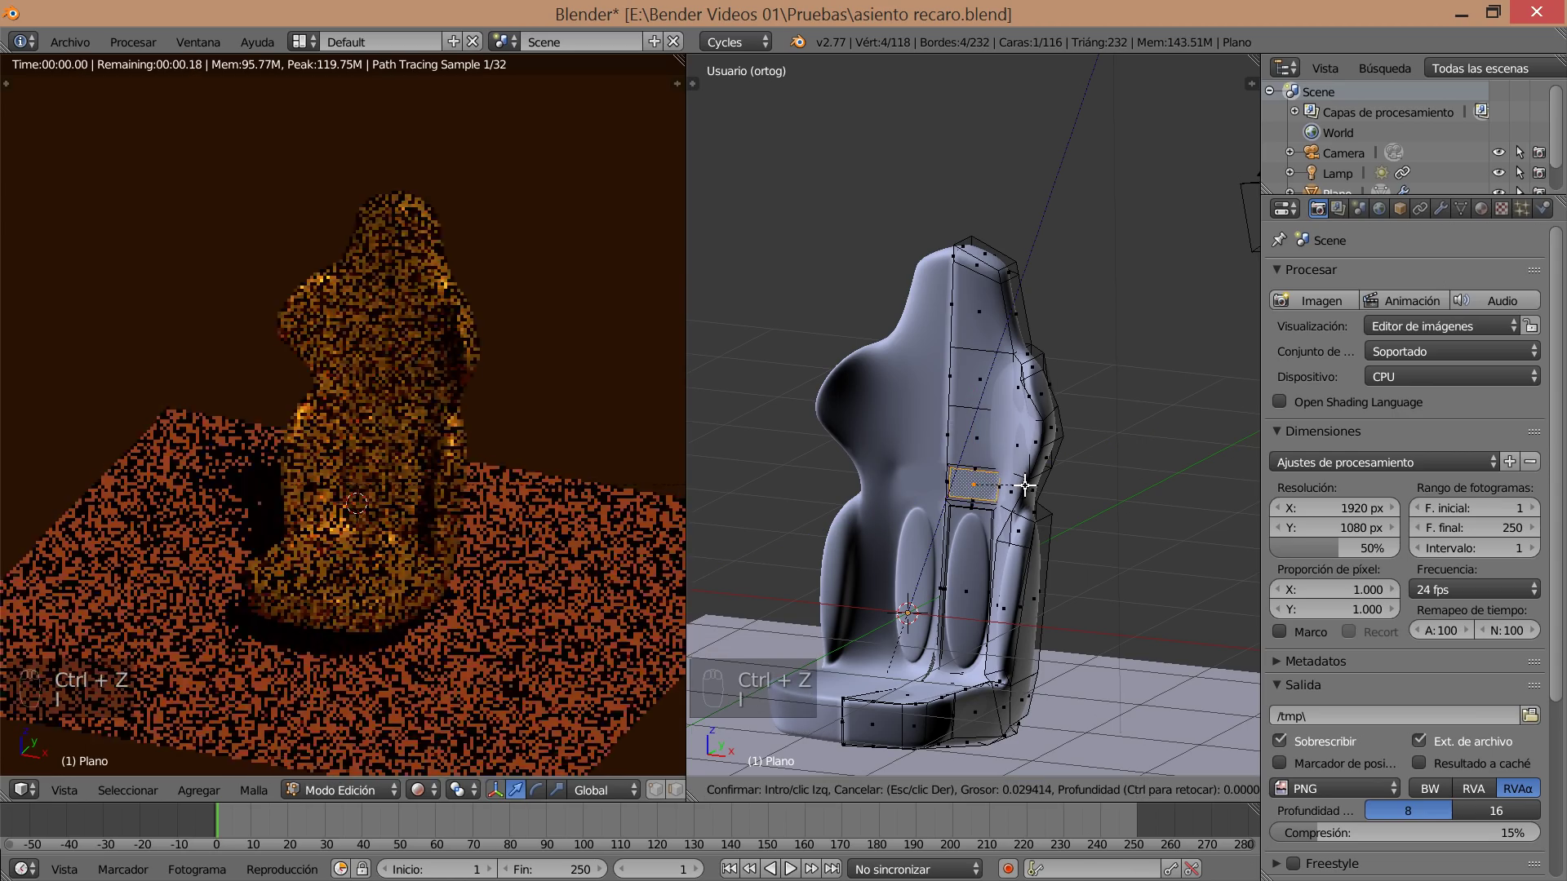
{"action": "key", "text": "e"}
{"action": "key", "text": "e"}
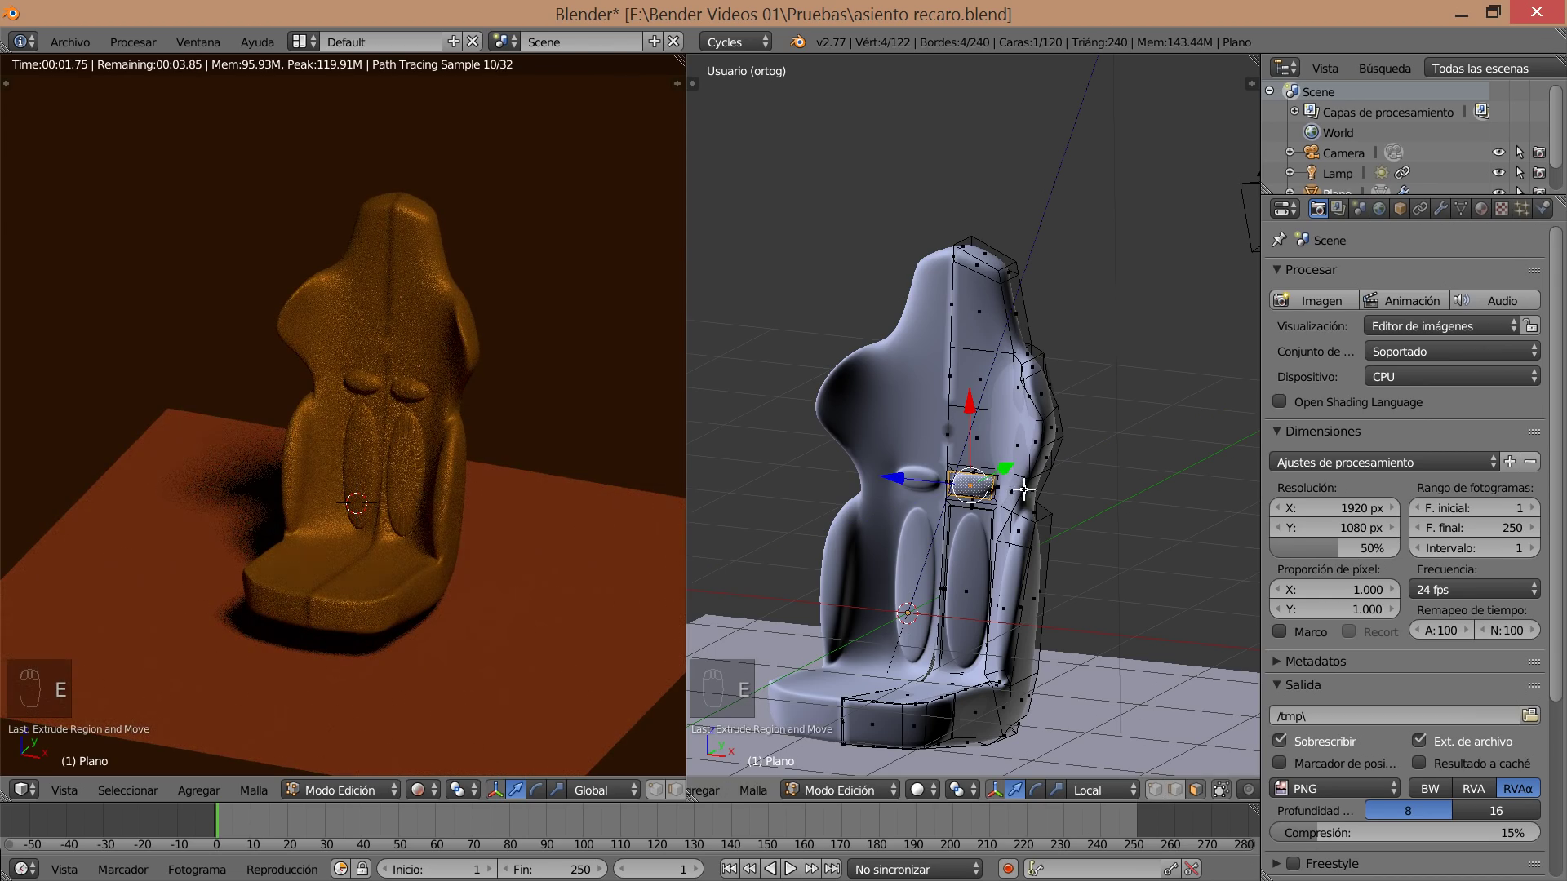
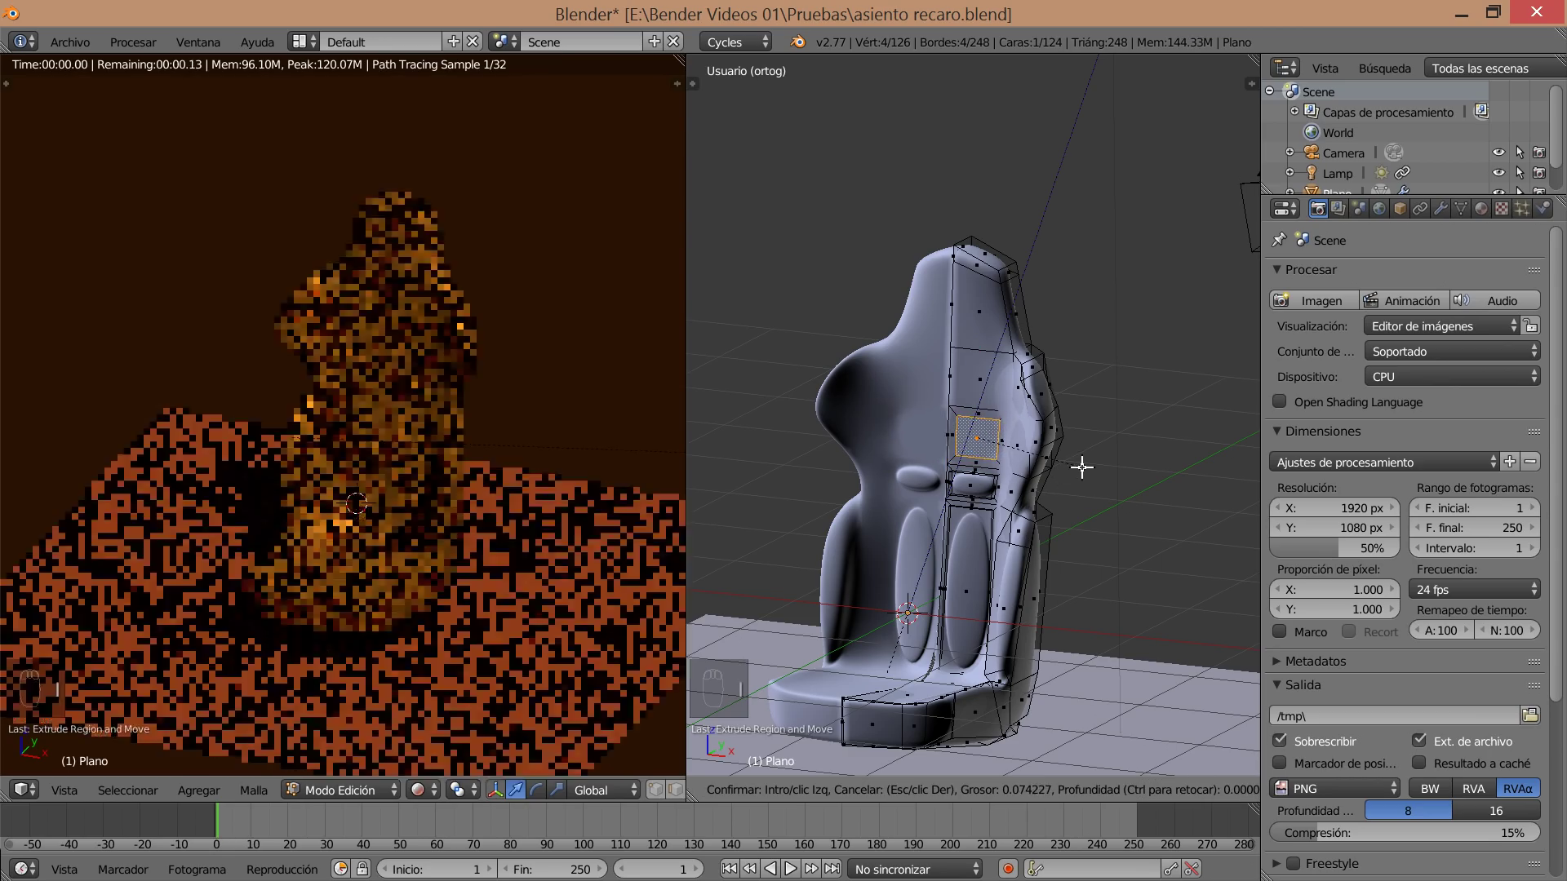
{"action": "key", "text": "e"}
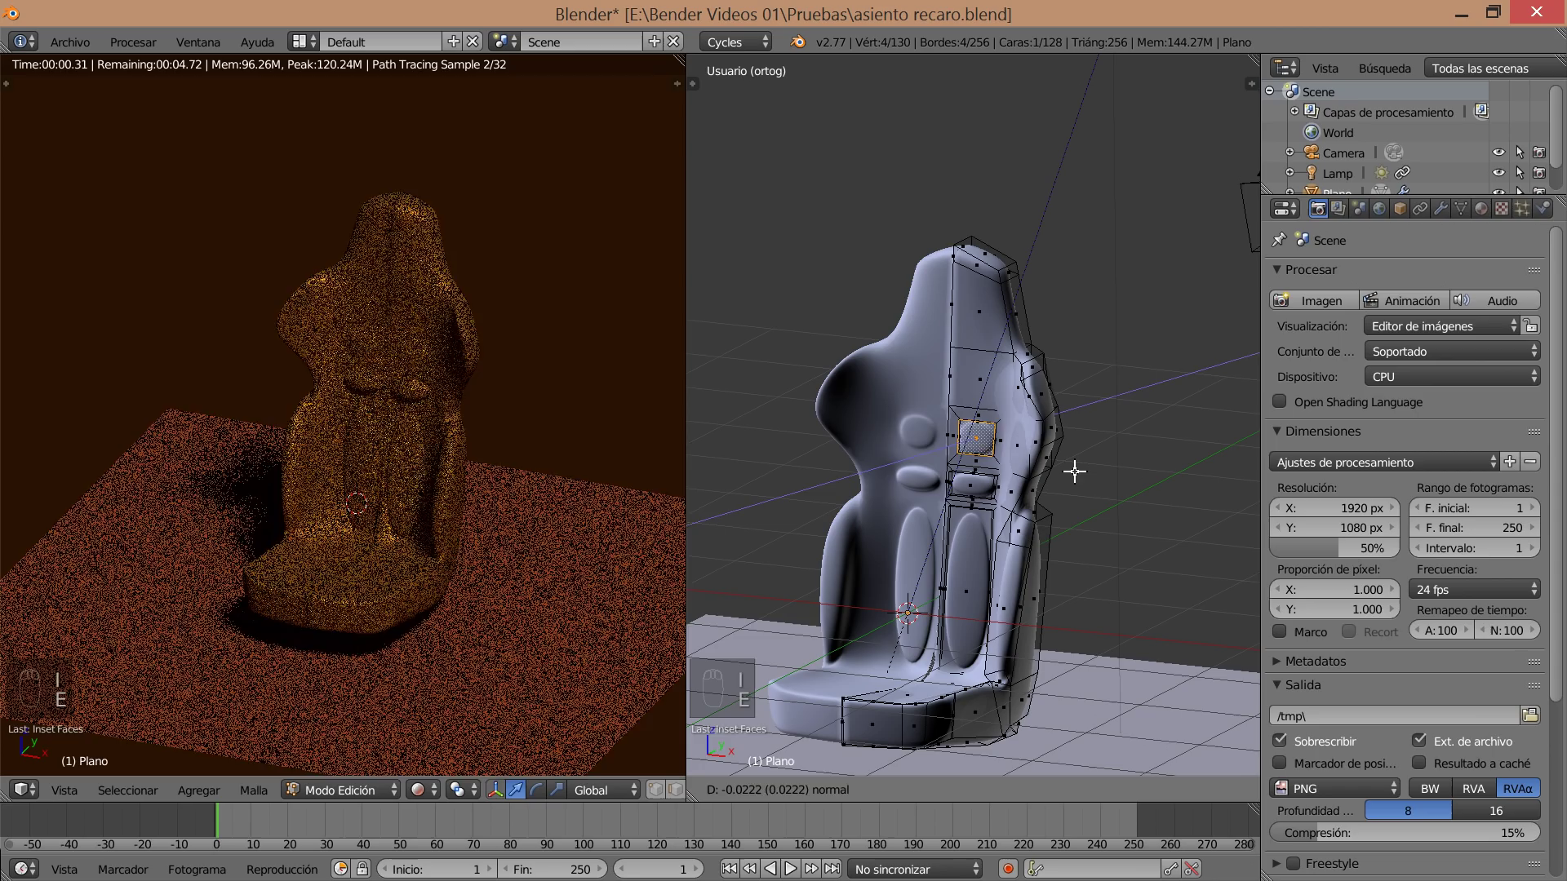
{"action": "left_click_drag", "start_coordinate": [979, 368], "coordinate": [1096, 399]}
{"action": "key", "text": "e"}
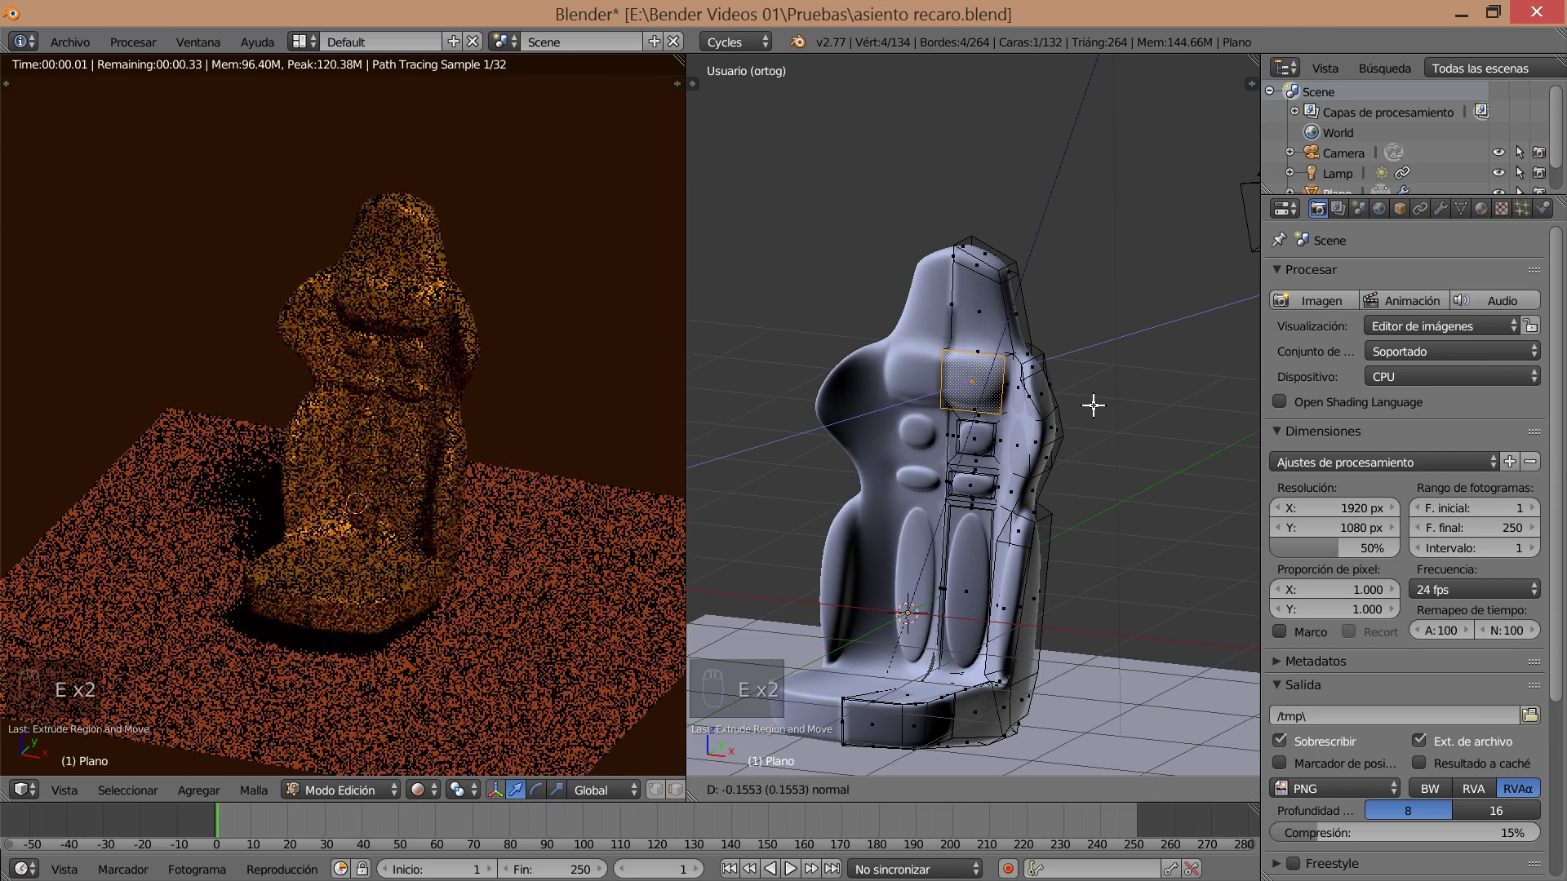
{"action": "key", "text": "ctrl+z"}
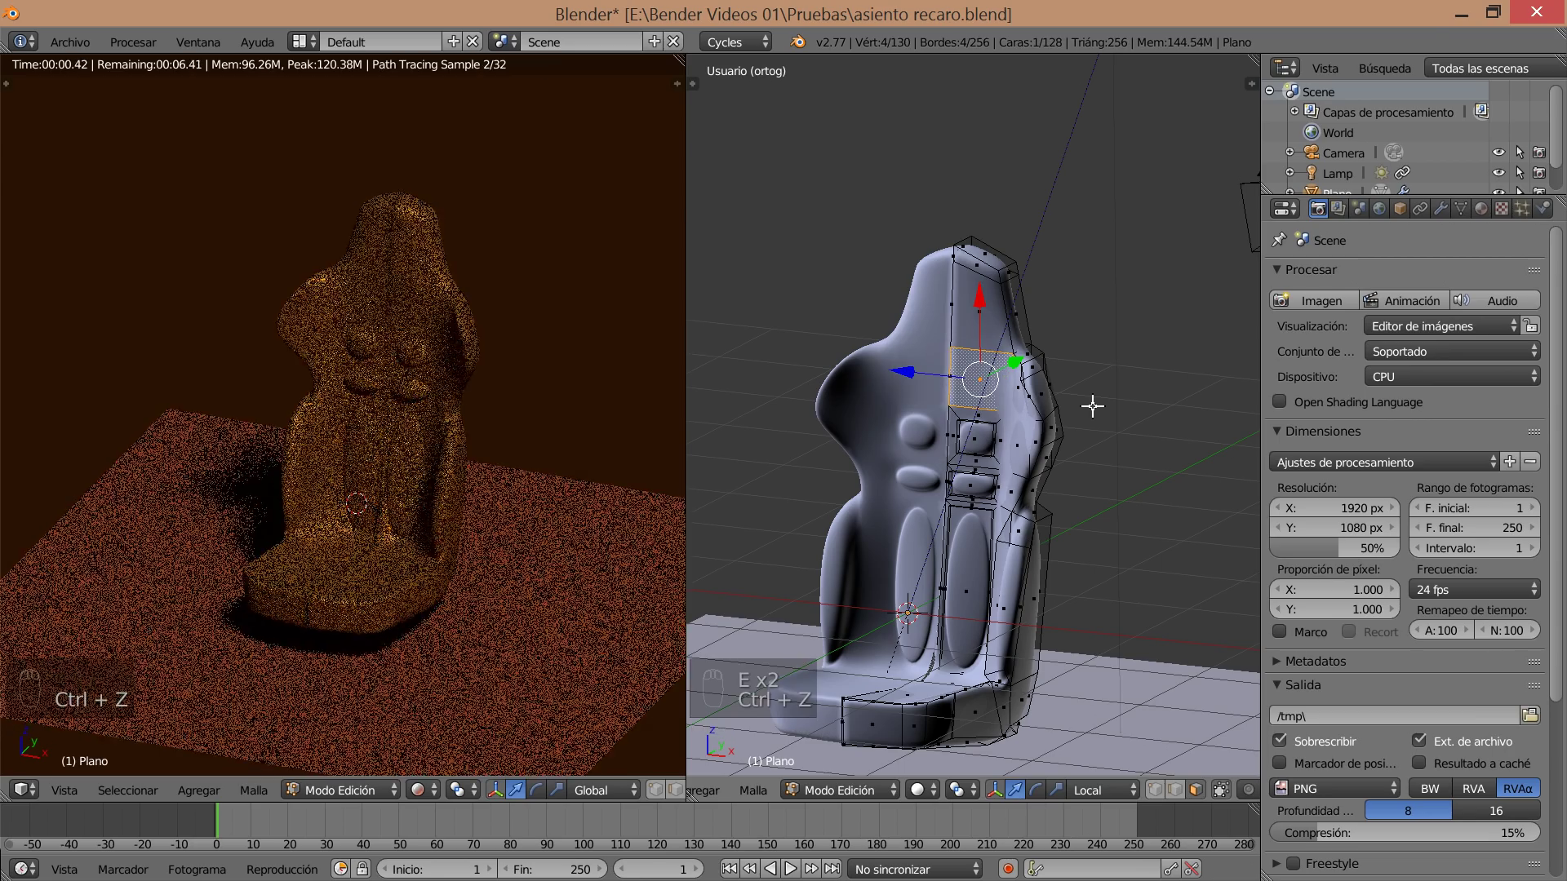
{"action": "key", "text": "i"}
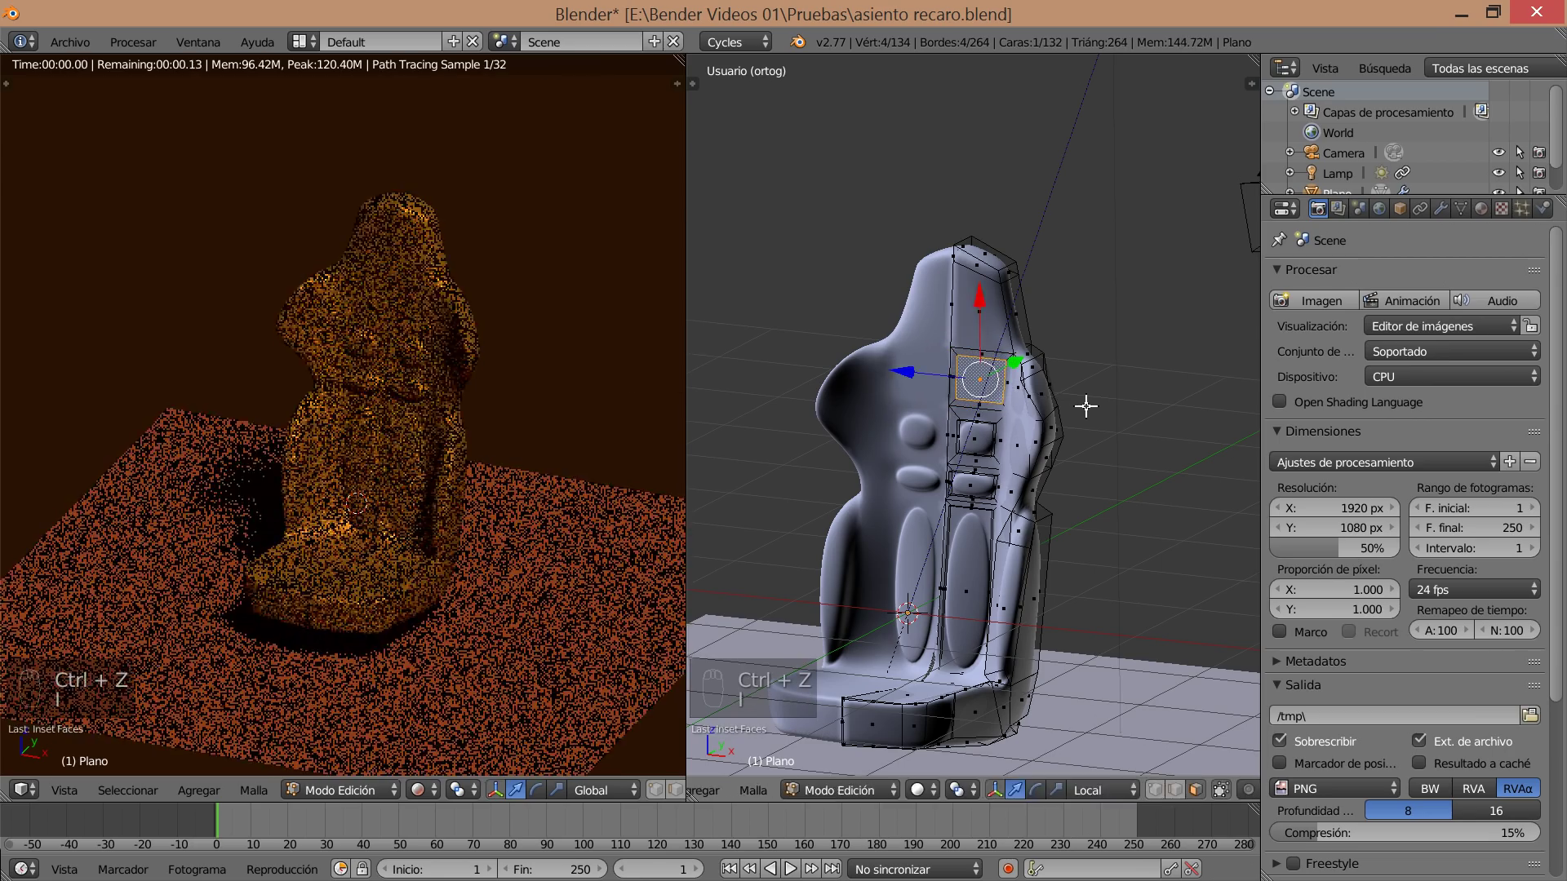
Continue the column of inset cushion panels up to the top of the backrest and onto the seat base.
{"action": "key", "text": "e"}
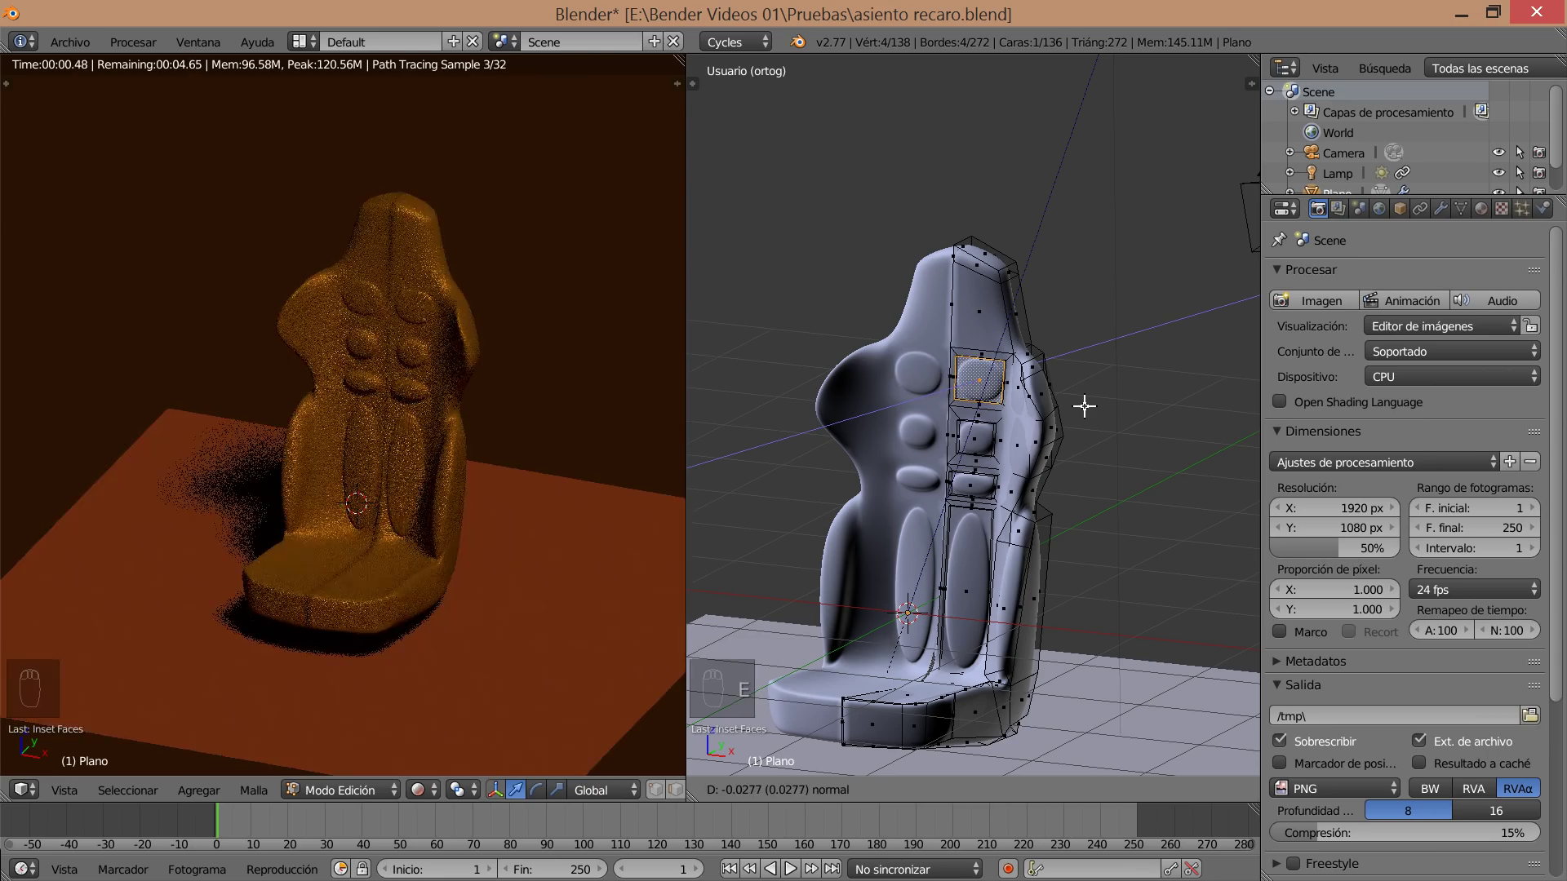
{"action": "left_click_drag", "start_coordinate": [982, 311], "coordinate": [990, 323]}
{"action": "key", "text": "i"}
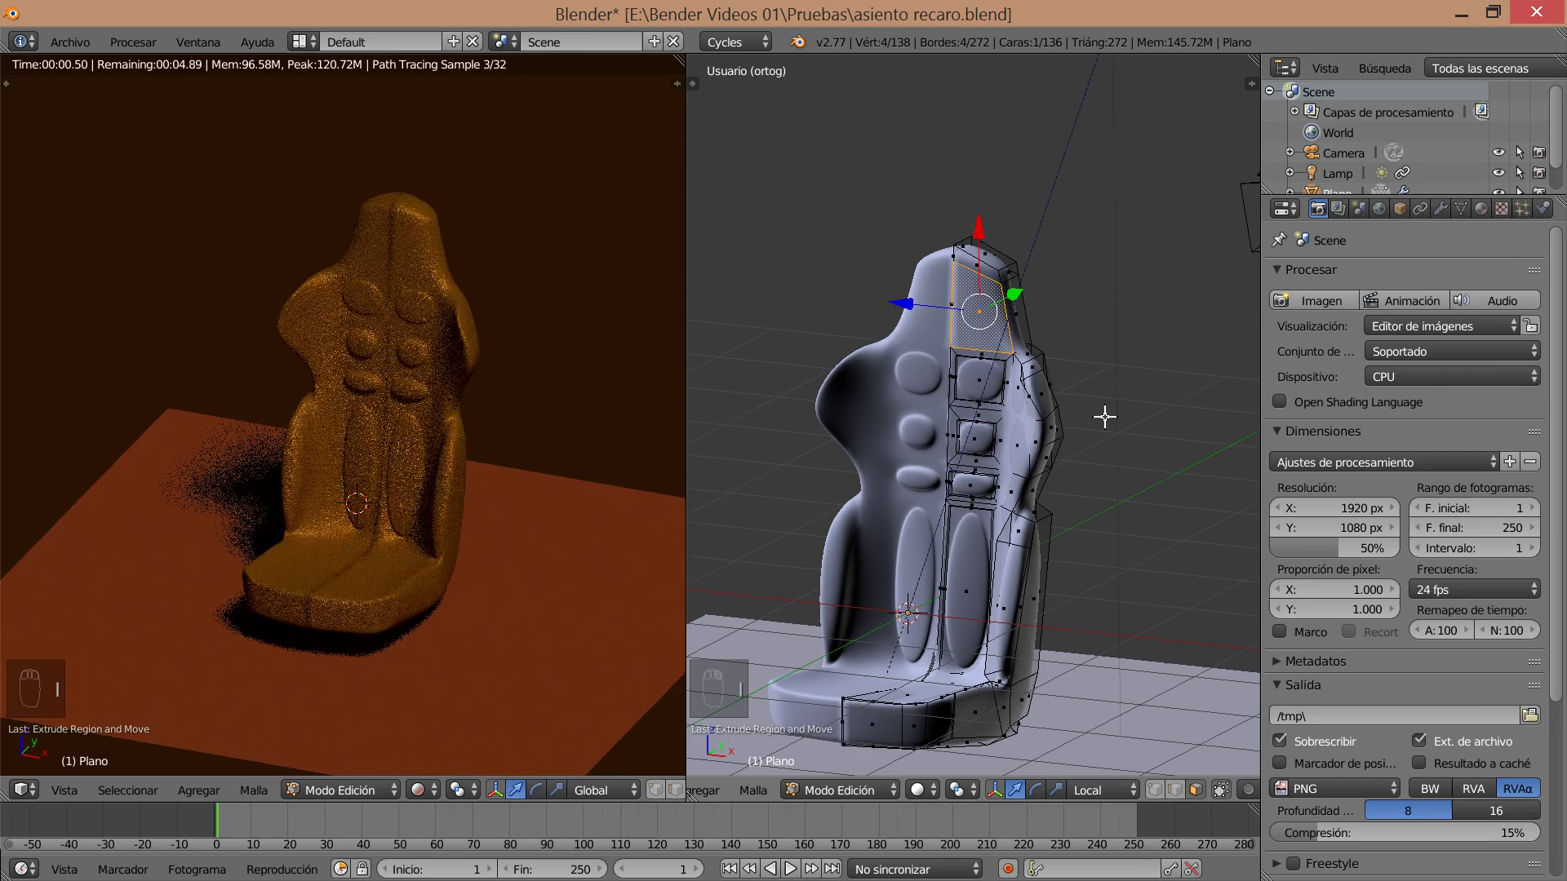
{"action": "key", "text": "ctrl+z"}
{"action": "left_click_drag", "start_coordinate": [997, 322], "coordinate": [1141, 456]}
{"action": "key", "text": "i"}
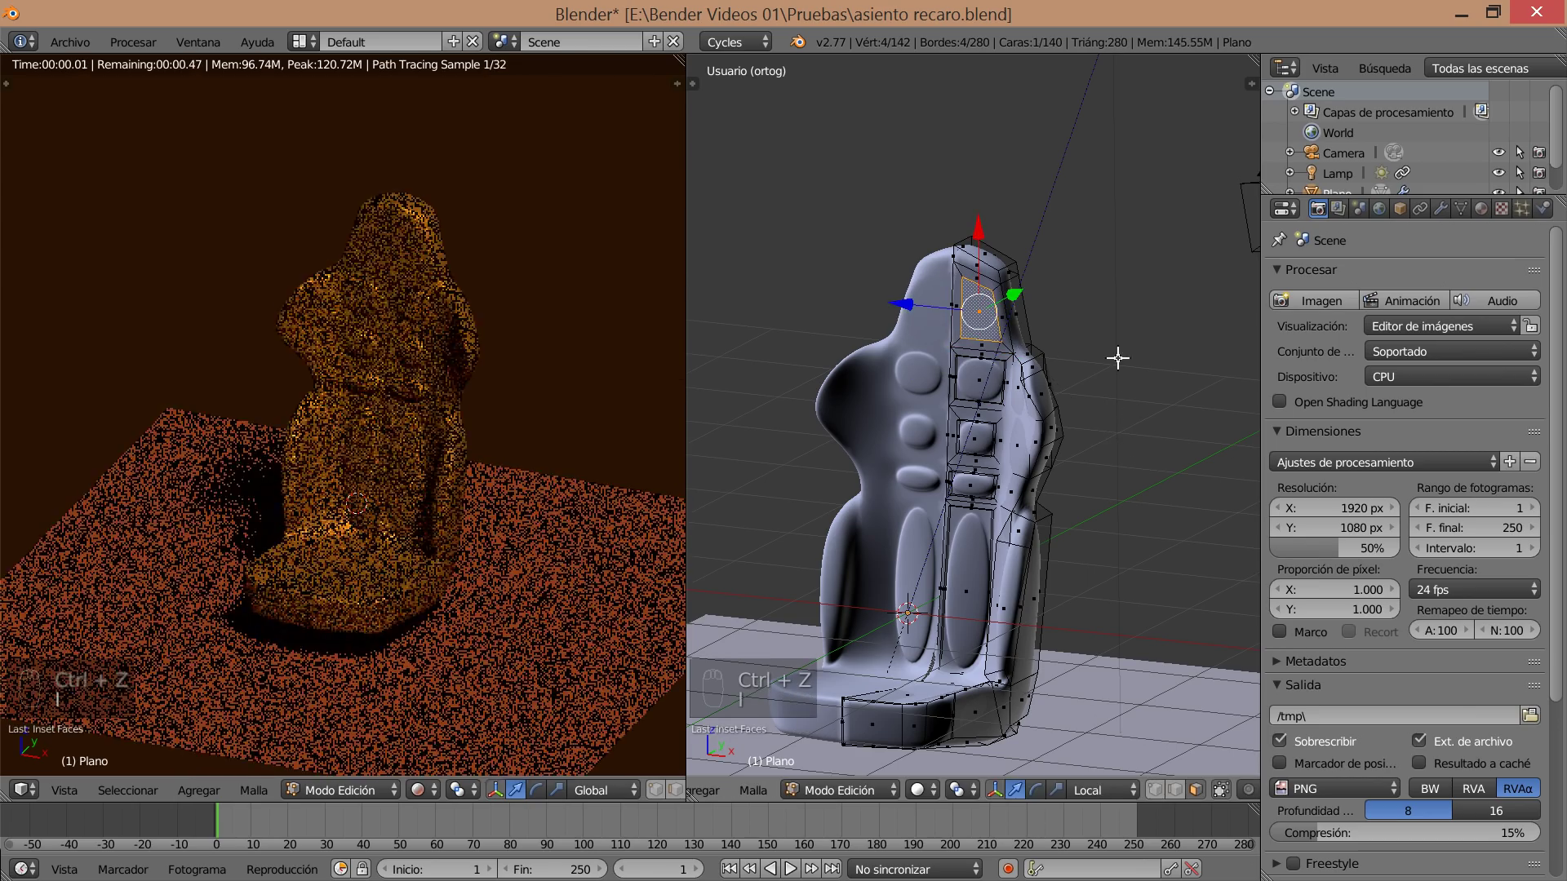
{"action": "key", "text": "e"}
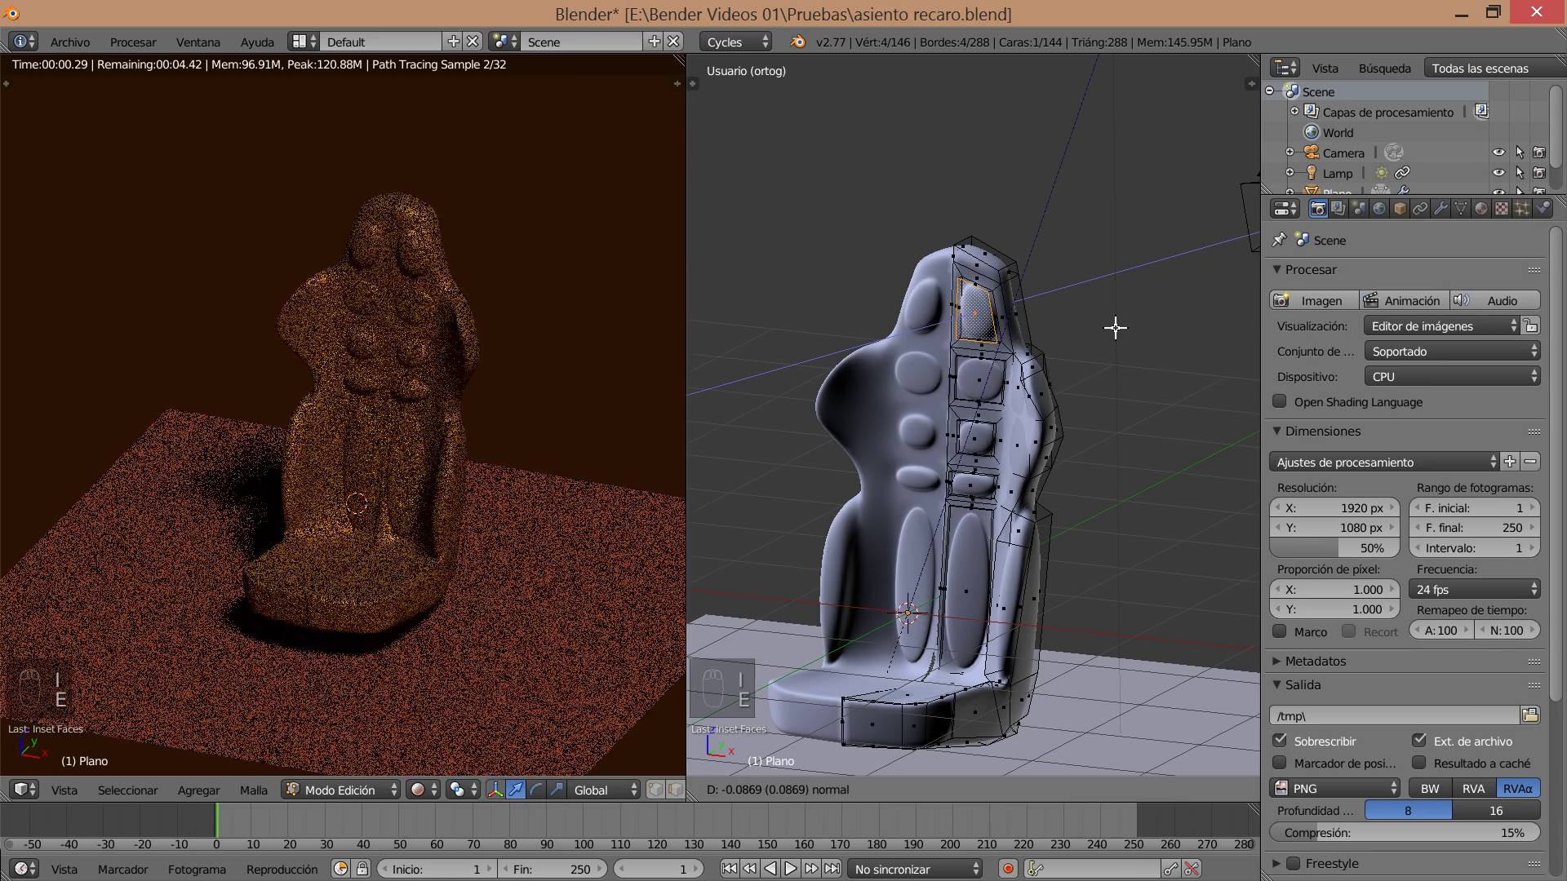
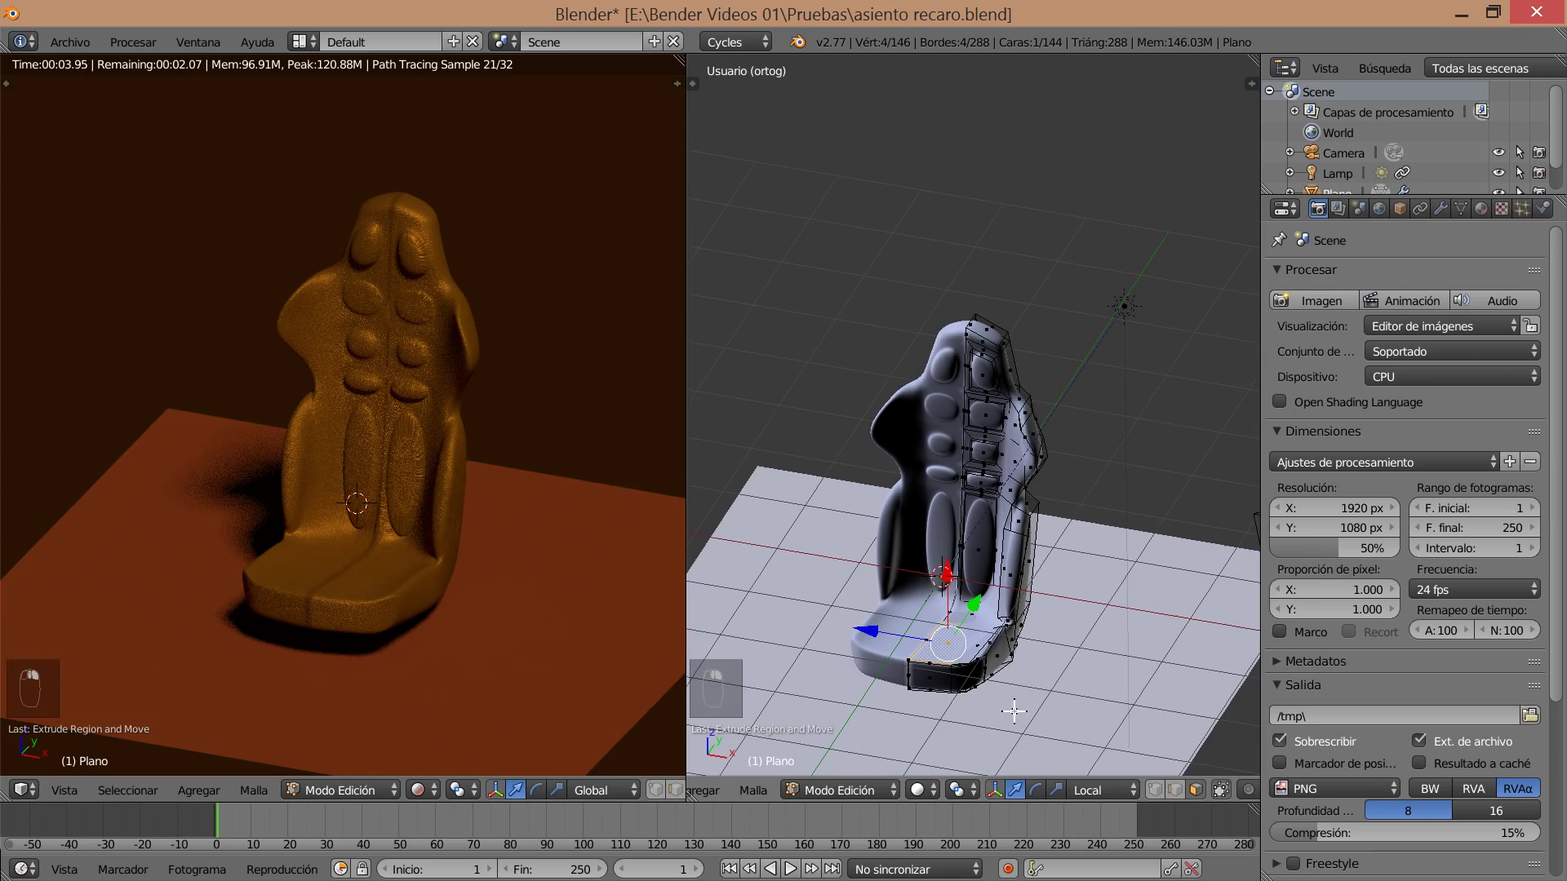
{"action": "key", "text": "i"}
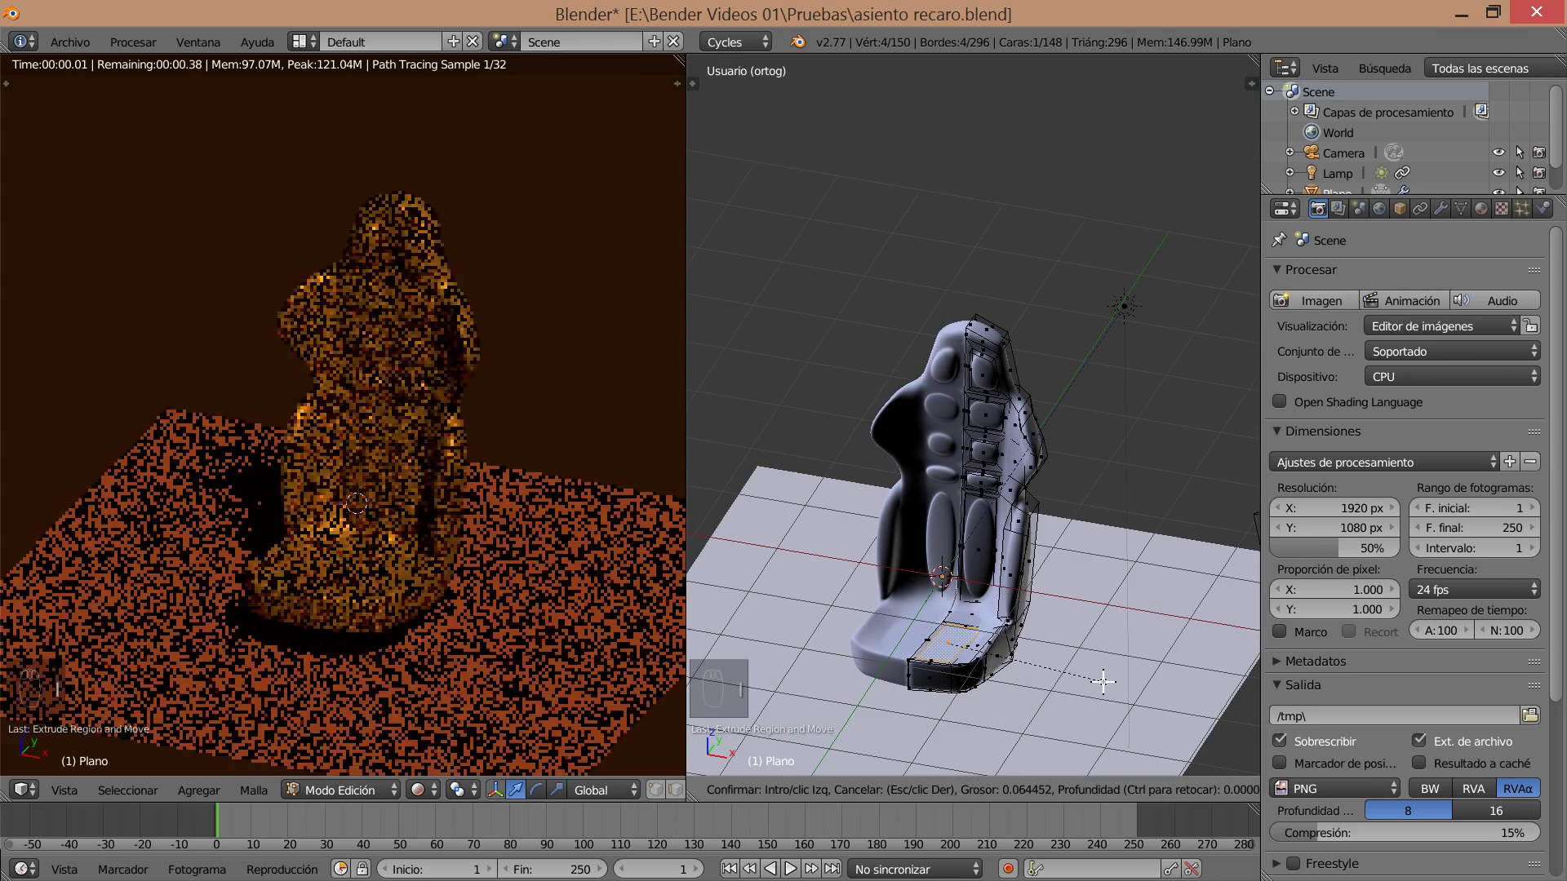
{"action": "key", "text": "e"}
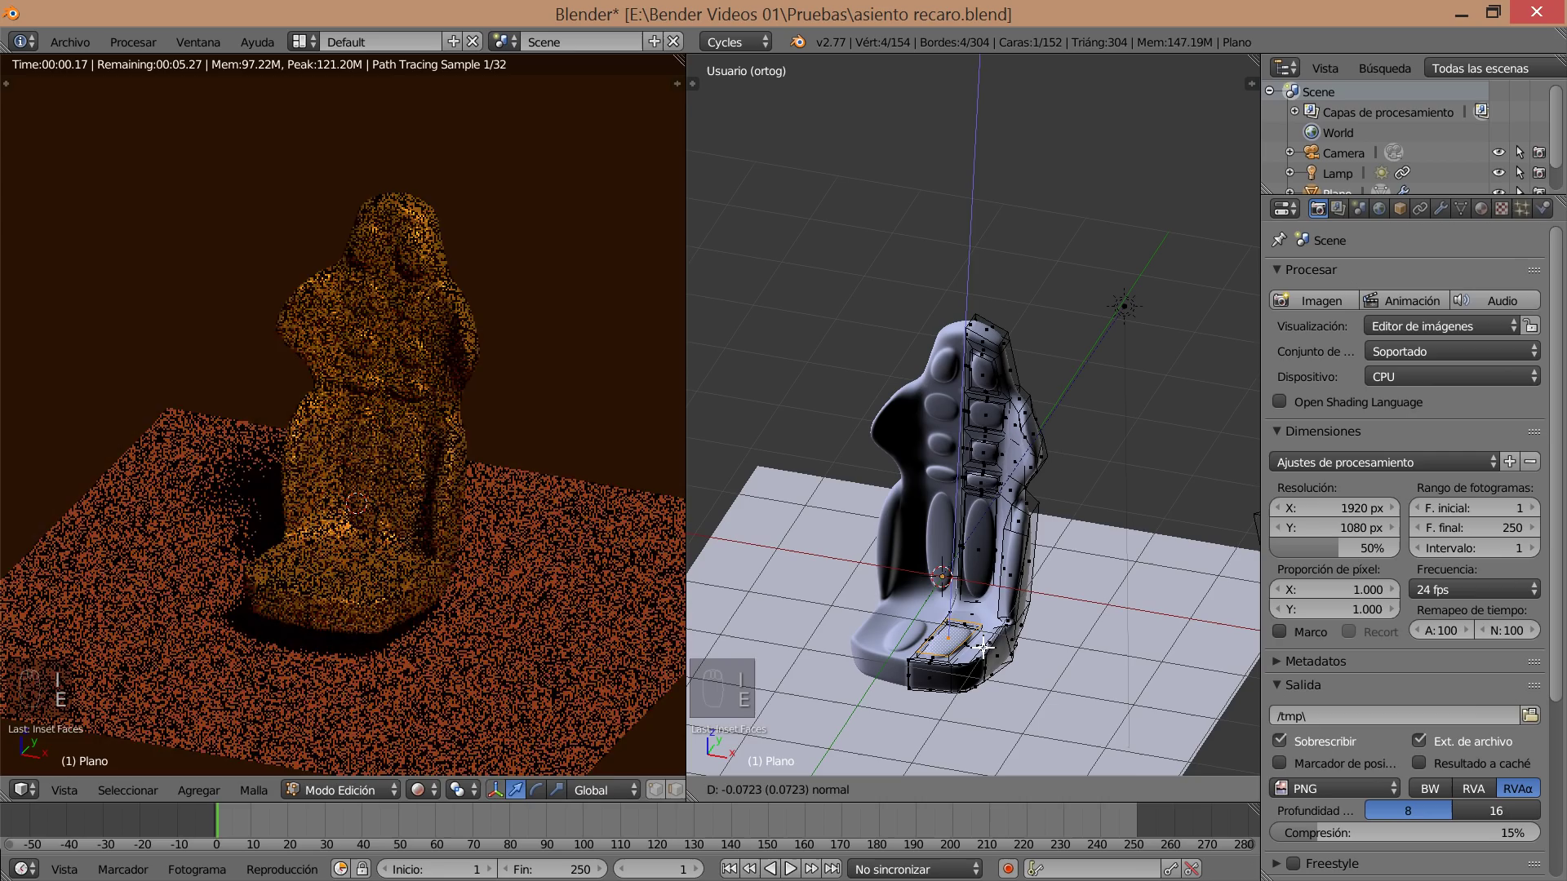
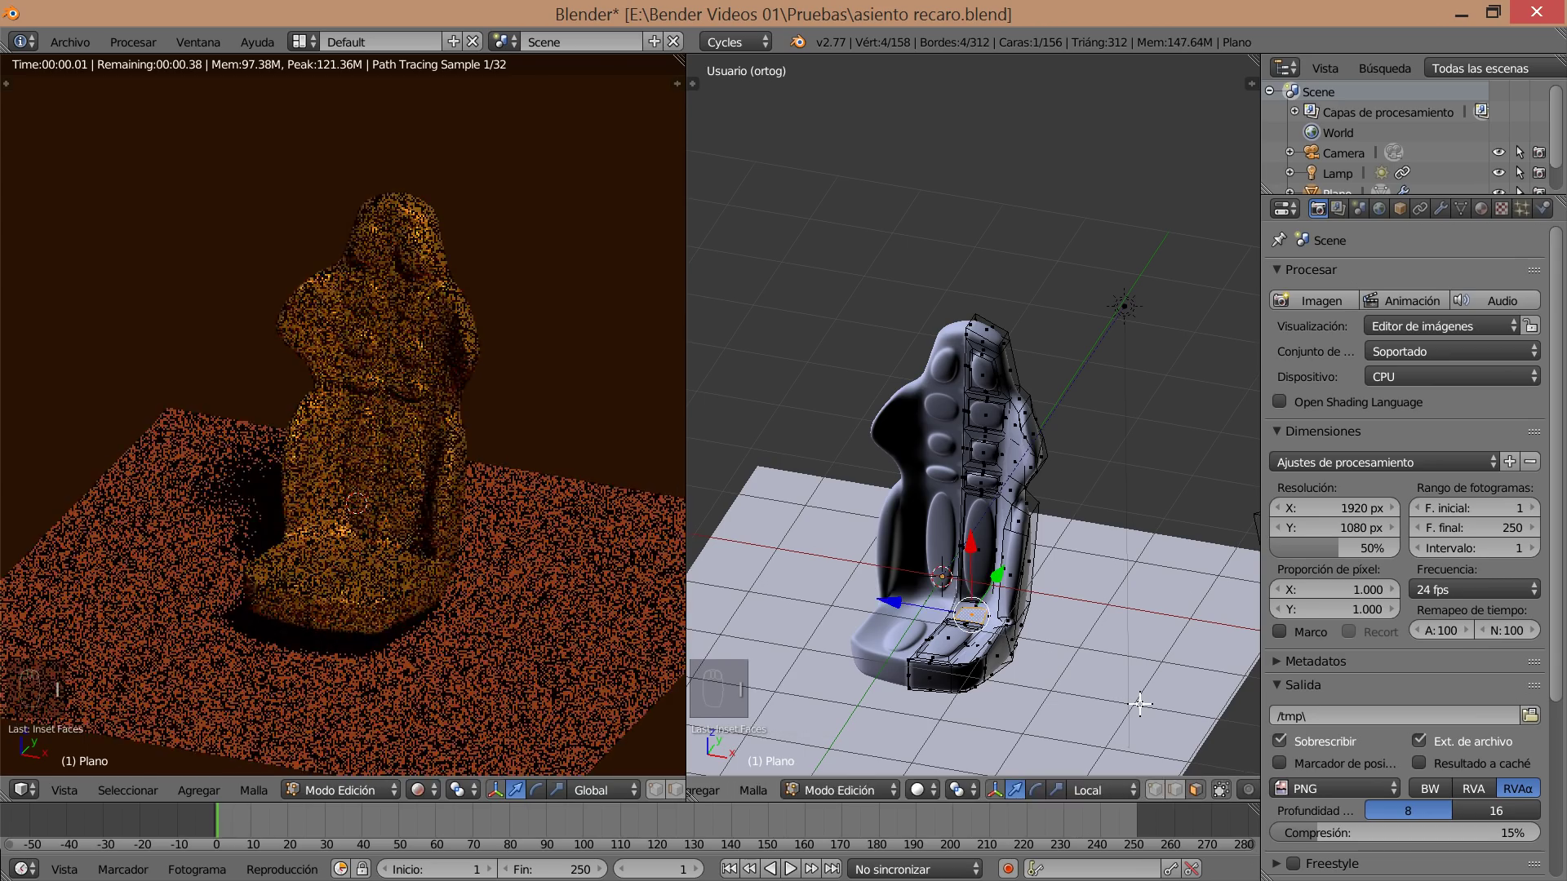
{"action": "key", "text": "e"}
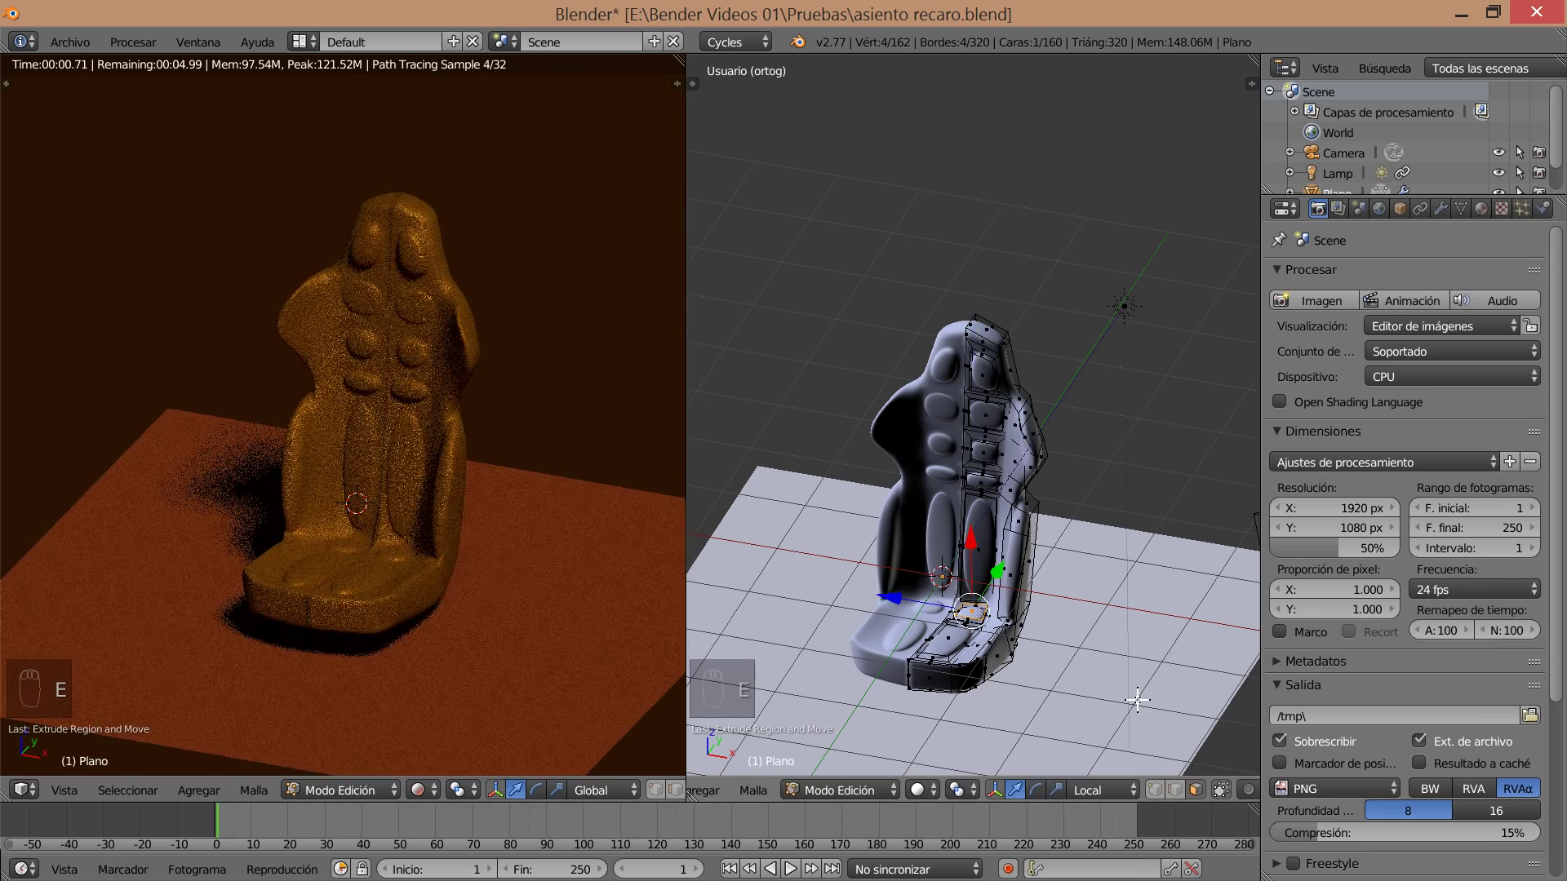
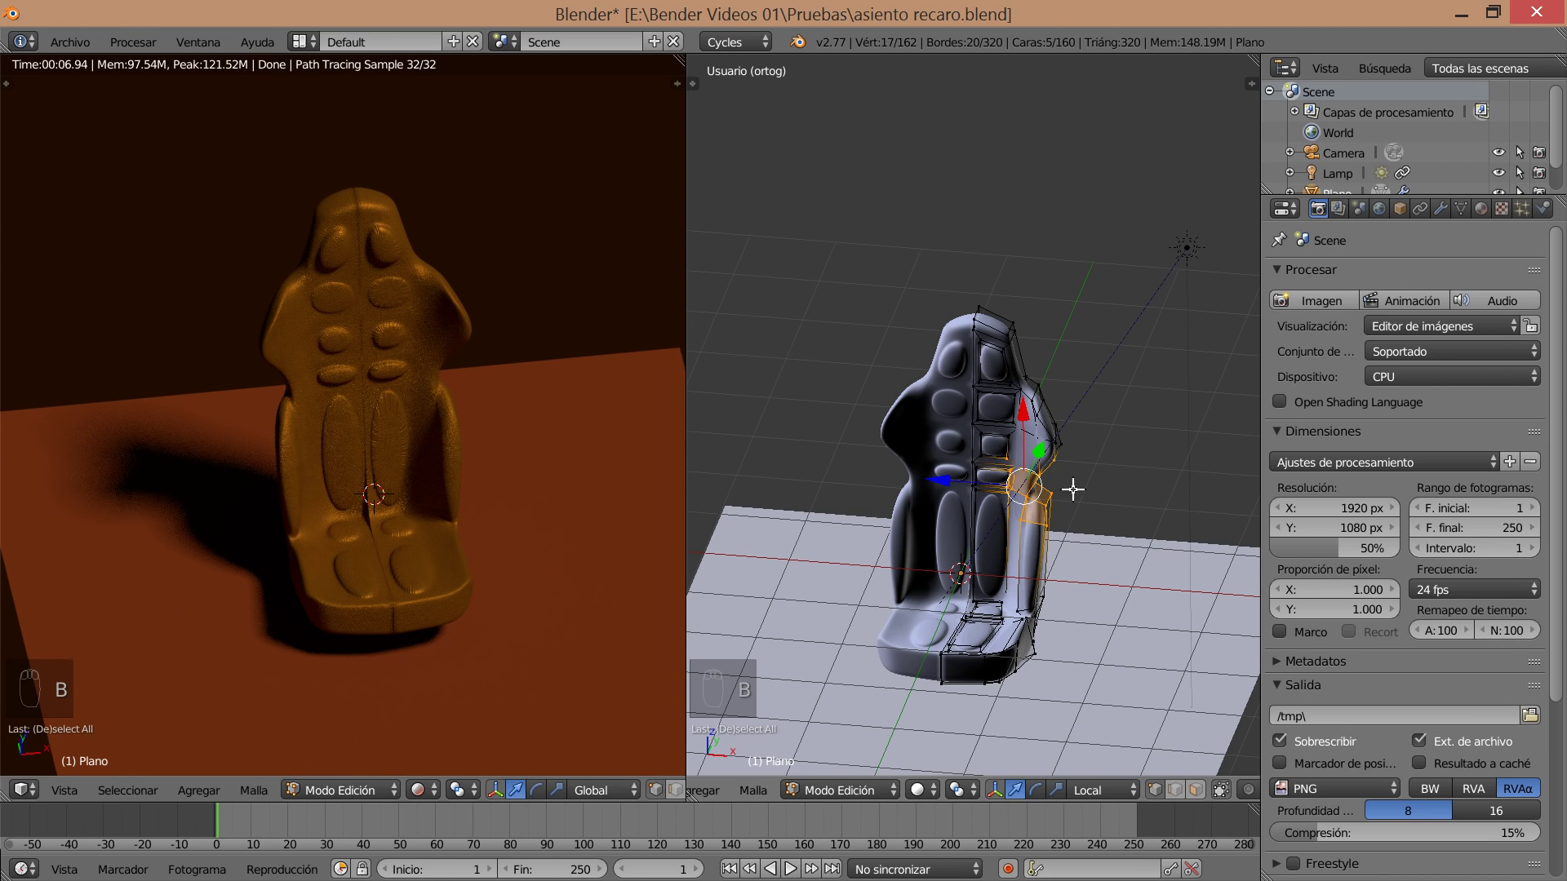
{"action": "left_click", "coordinate": [927, 468]}
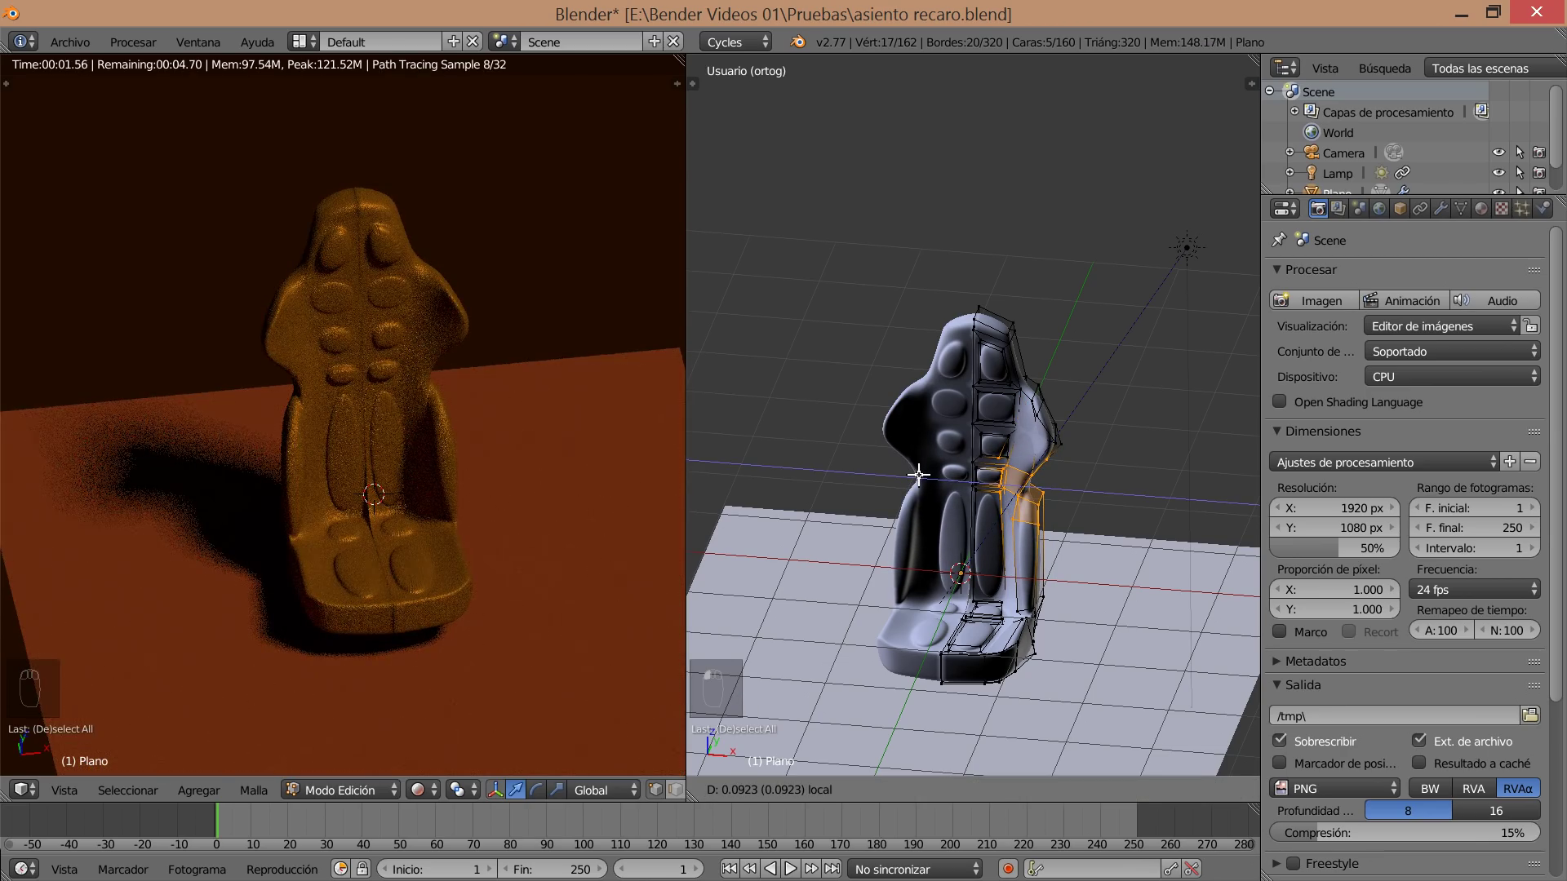
{"action": "key", "text": "a"}
{"action": "key", "text": "b"}
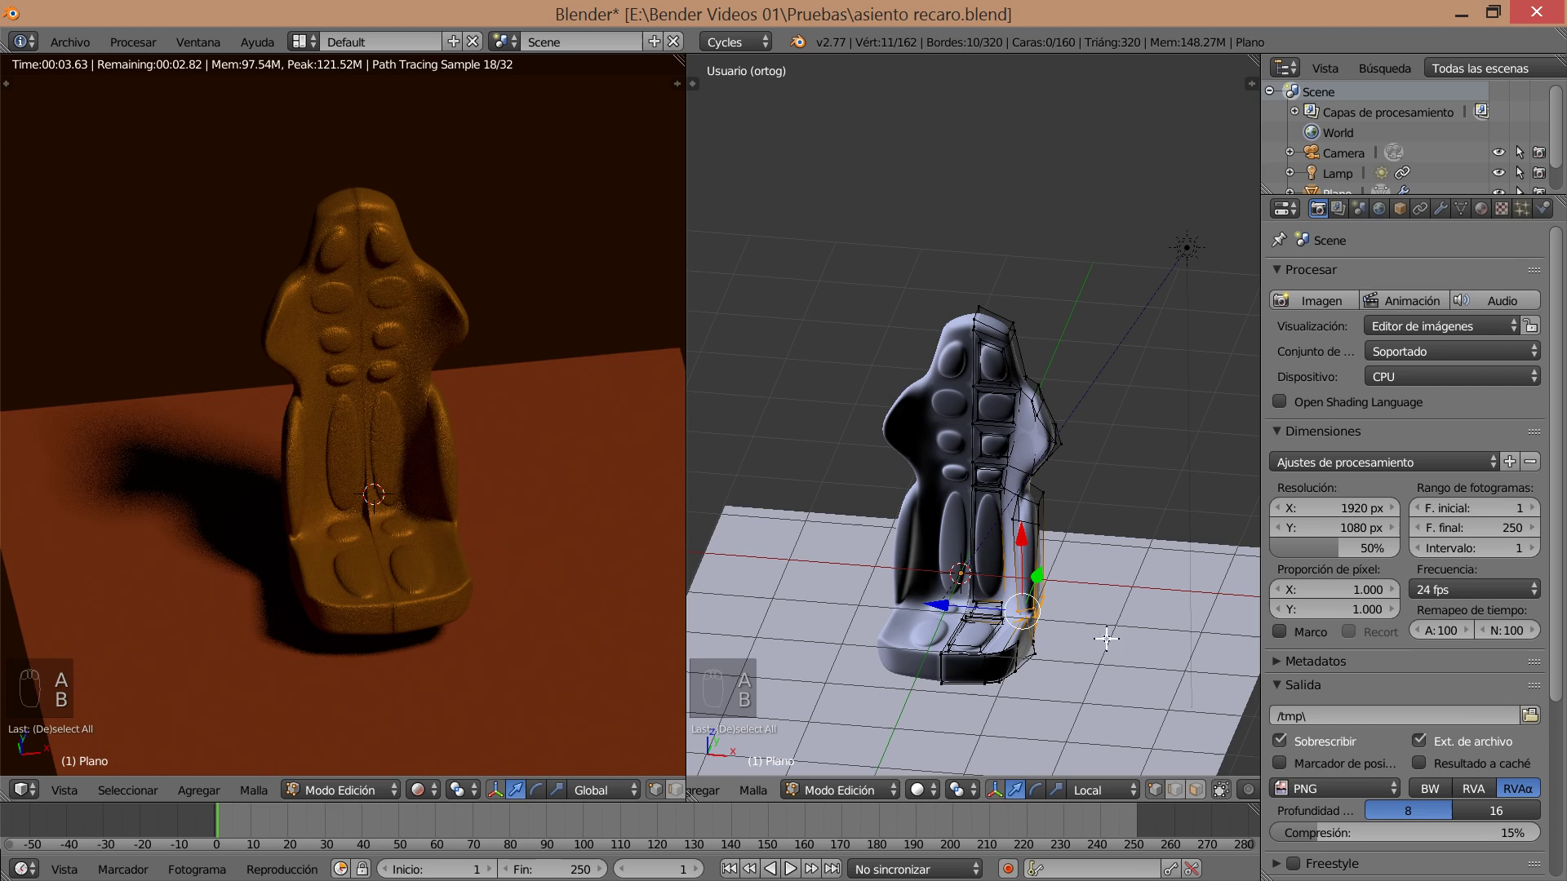
{"action": "left_click", "coordinate": [947, 600]}
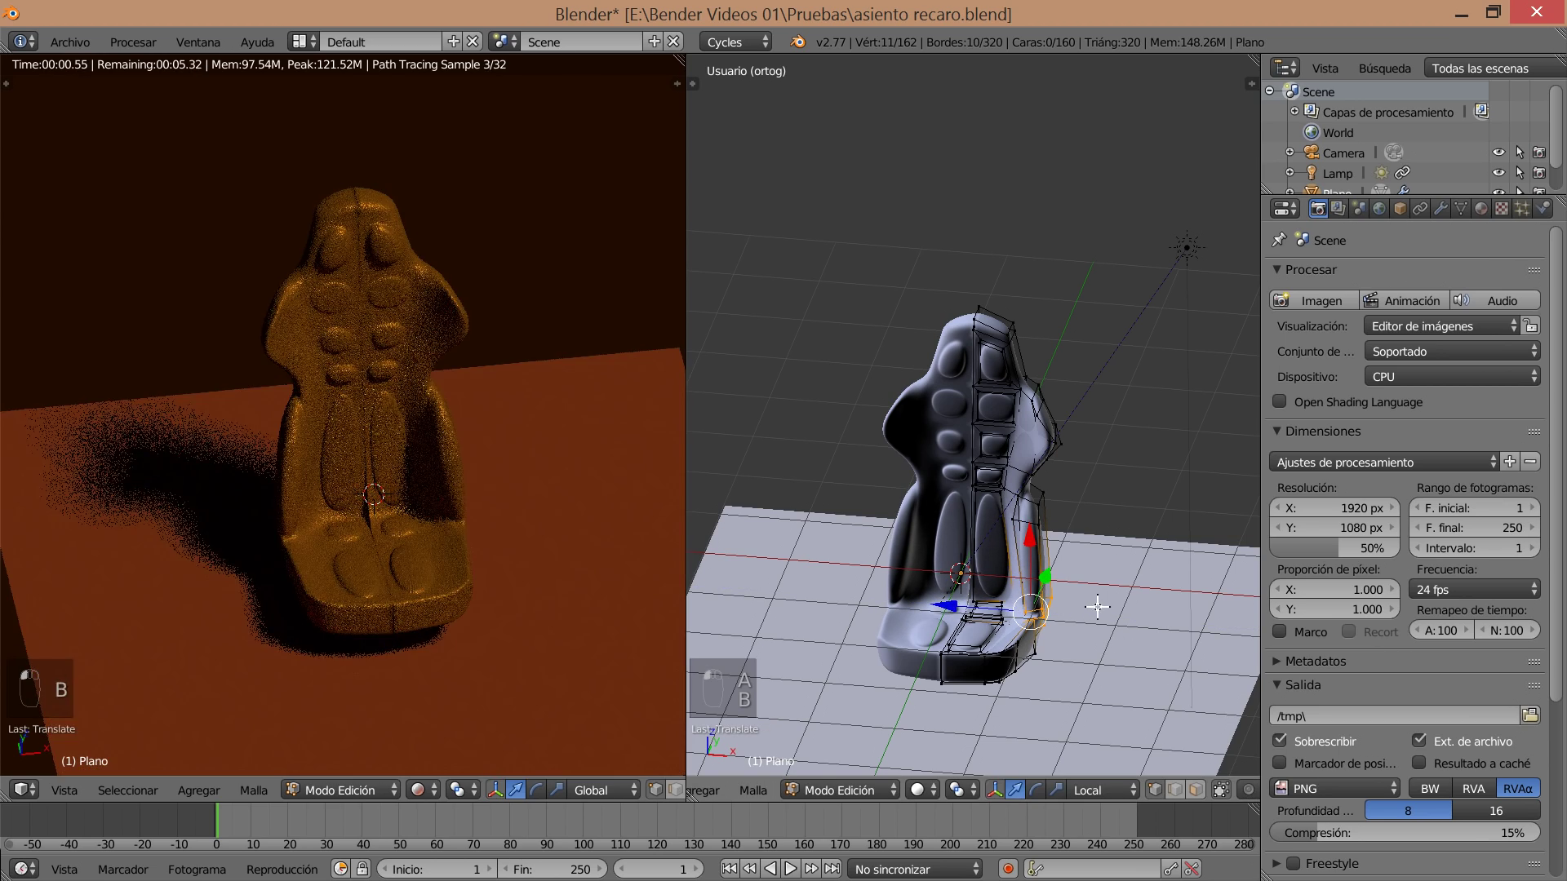
{"action": "key", "text": "a"}
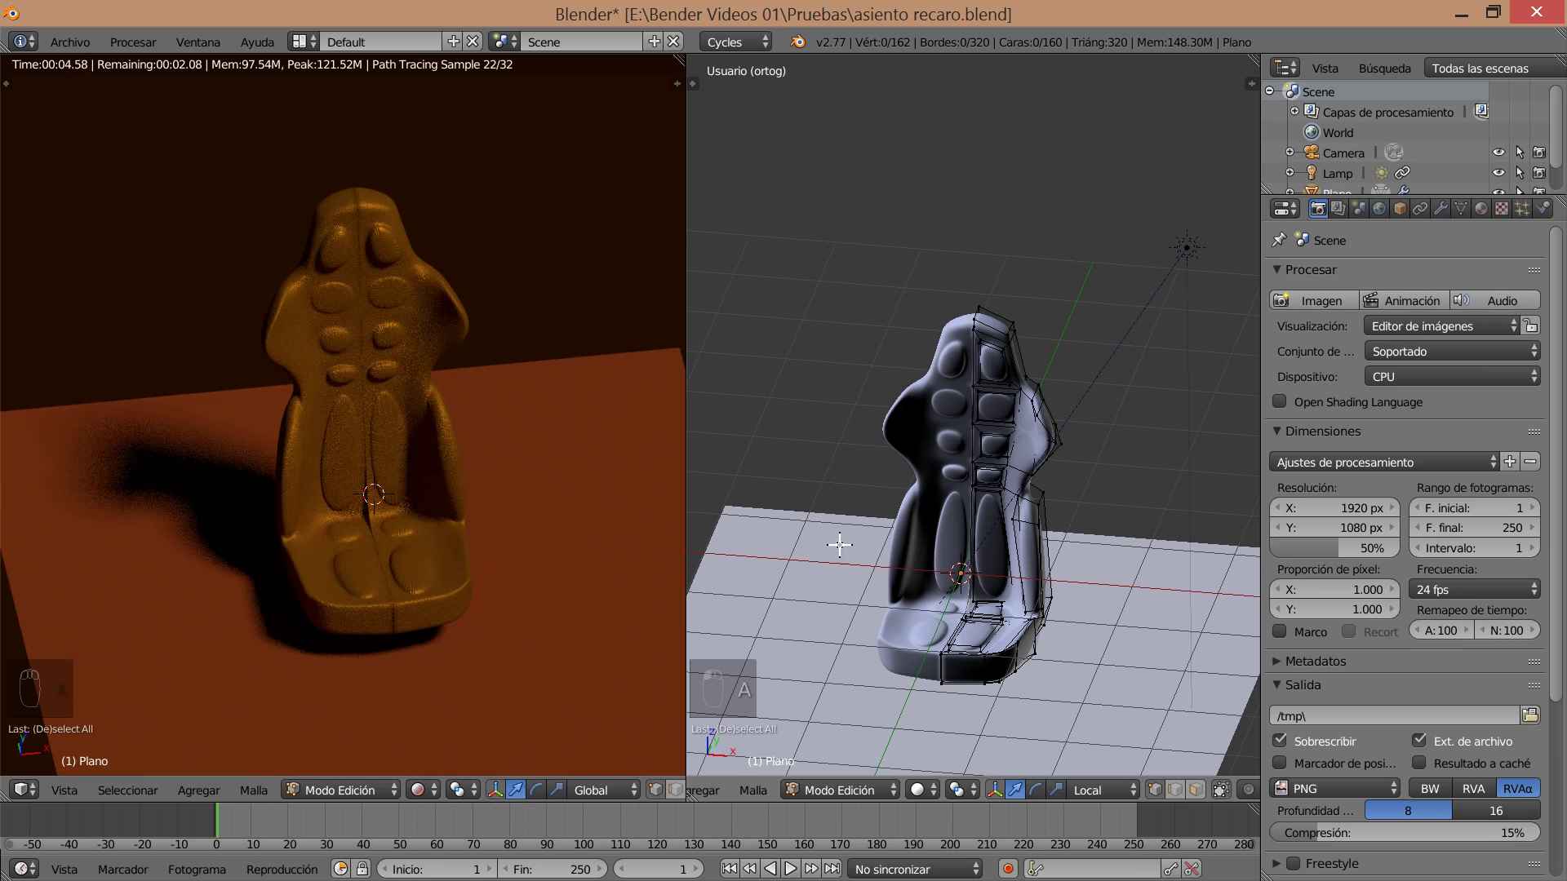
{"action": "key", "text": "Tab"}
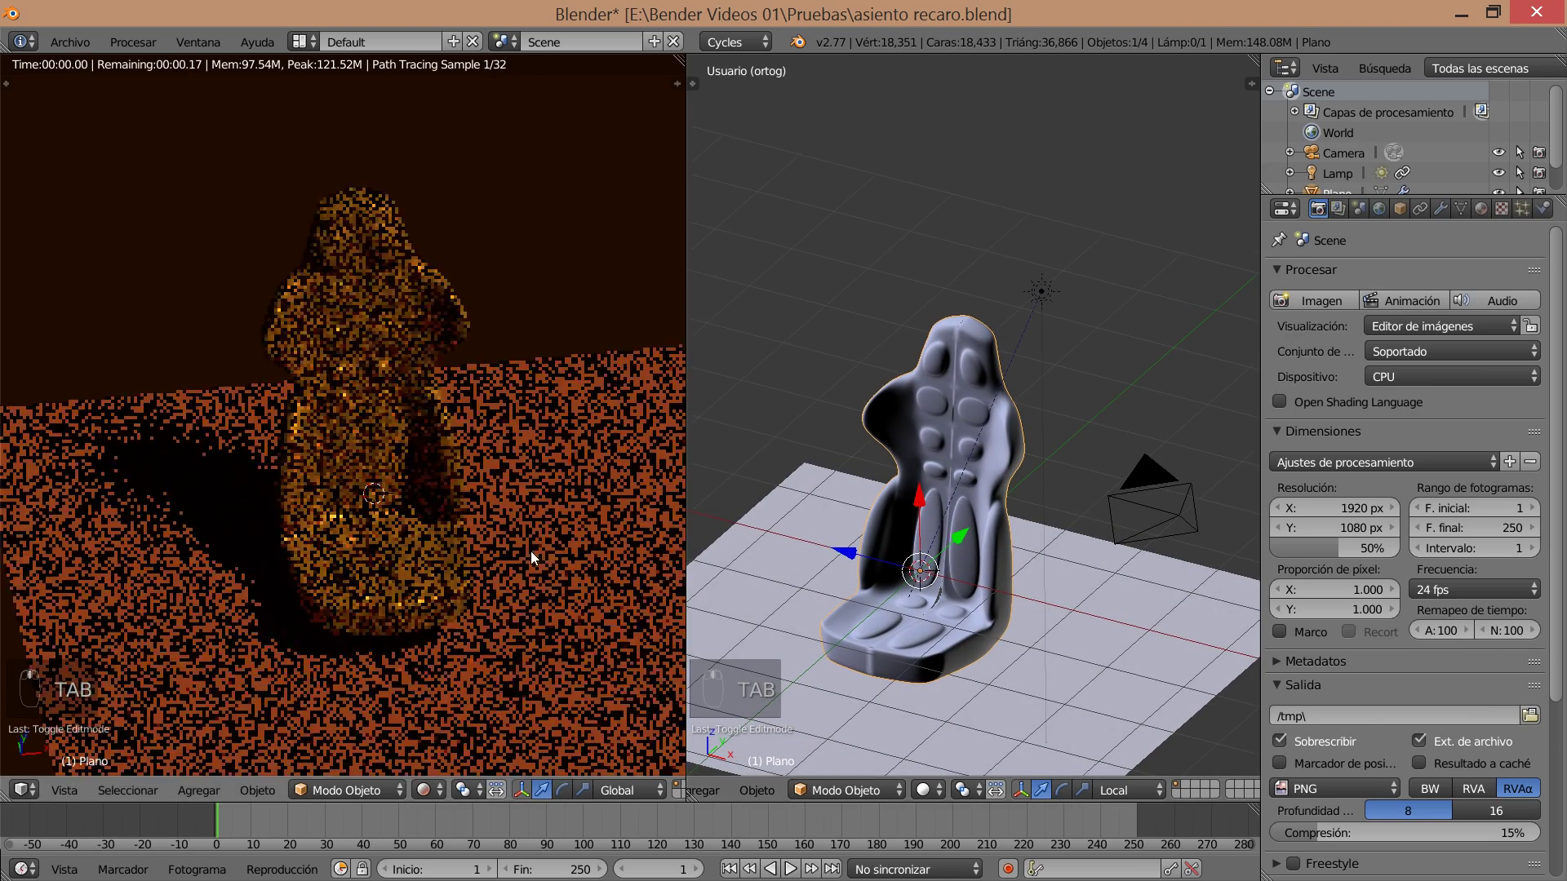
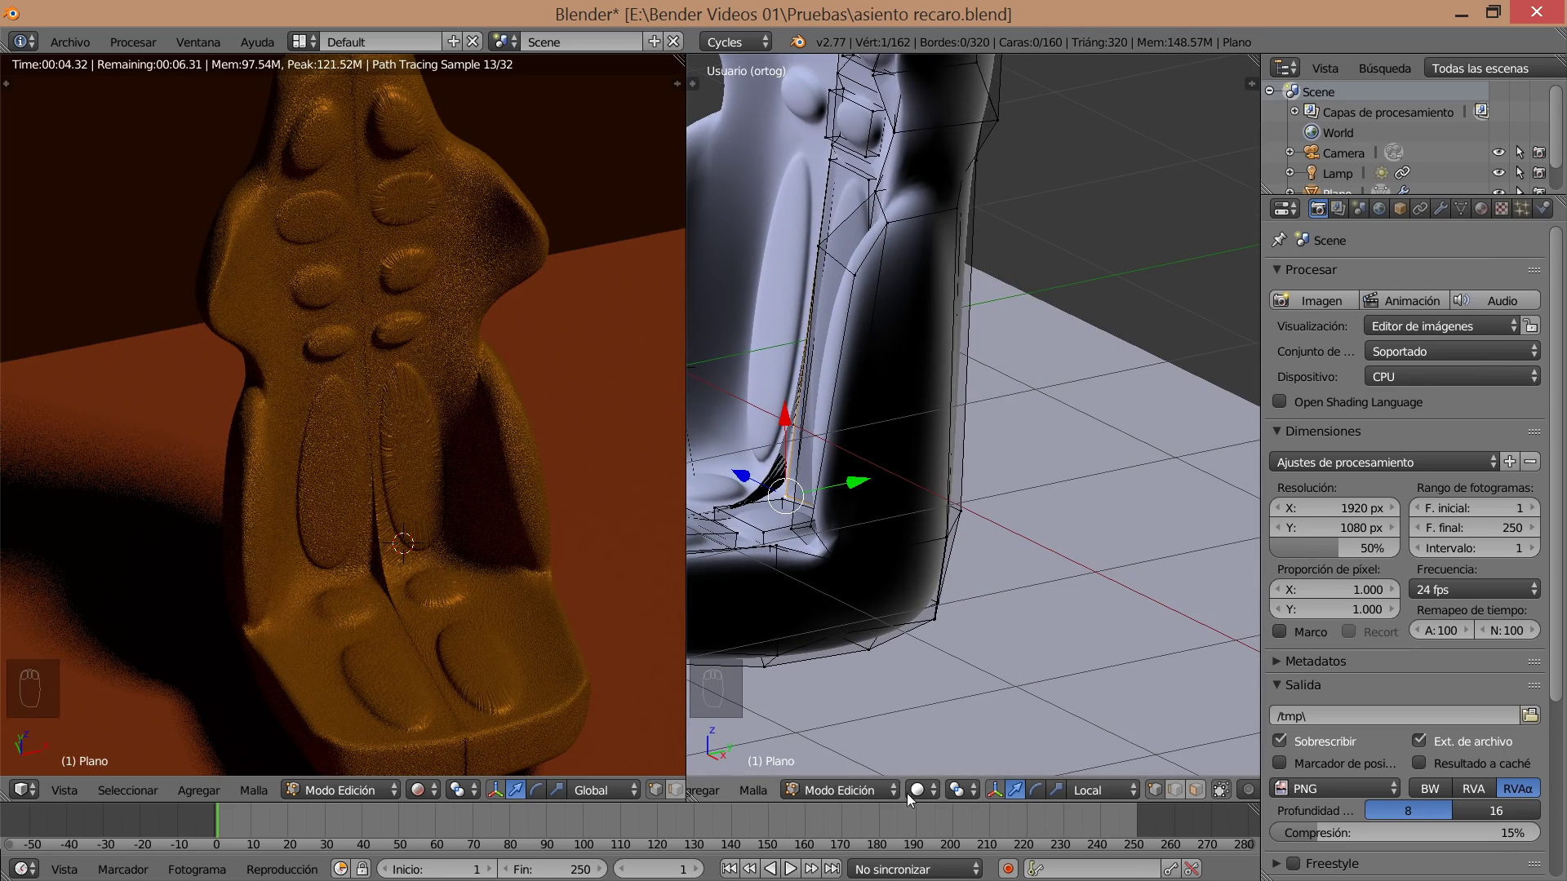
Zoom in and orbit around the corner of the lower seat side panel.
{"action": "left_click", "coordinate": [932, 790]}
{"action": "left_click", "coordinate": [894, 643]}
{"action": "left_click_drag", "start_coordinate": [932, 659], "coordinate": [1120, 503]}
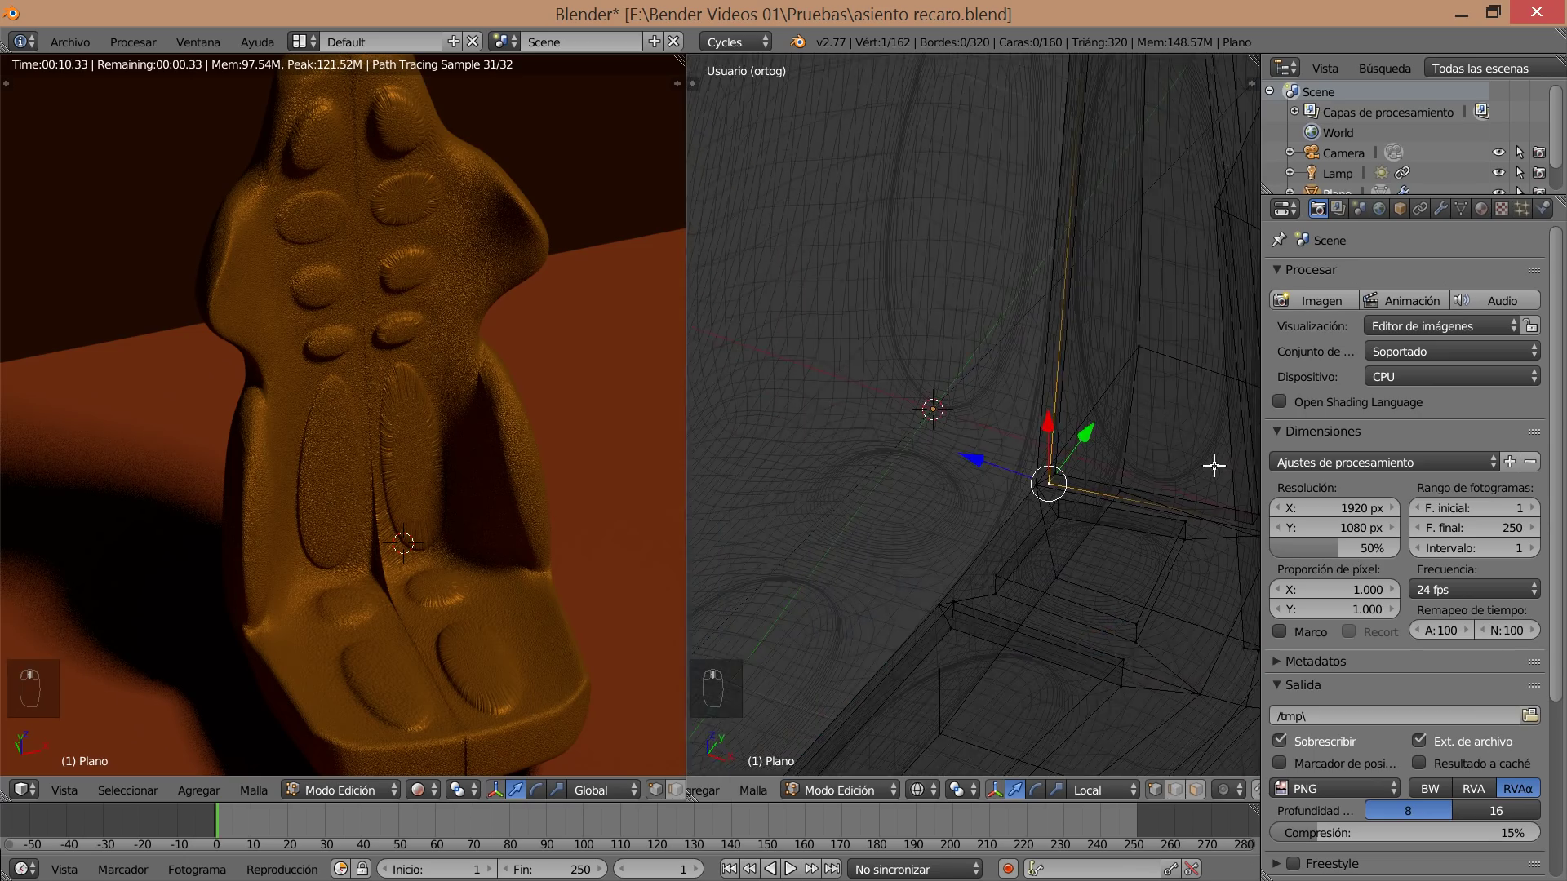
{"action": "left_click_drag", "start_coordinate": [1060, 548], "coordinate": [1039, 609]}
{"action": "middle_click", "coordinate": [1036, 669]}
{"action": "middle_click", "coordinate": [1042, 681]}
{"action": "middle_click", "coordinate": [1041, 660]}
{"action": "left_click_drag", "start_coordinate": [1046, 460], "coordinate": [1036, 476]}
{"action": "left_click_drag", "start_coordinate": [994, 570], "coordinate": [1037, 475]}
{"action": "left_click_drag", "start_coordinate": [1036, 480], "coordinate": [1039, 490]}
Return to solid shading and cut a new edge loop across the side panel with Ctrl+R.
{"action": "key", "text": "ctrl+z"}
{"action": "left_click", "coordinate": [1035, 569]}
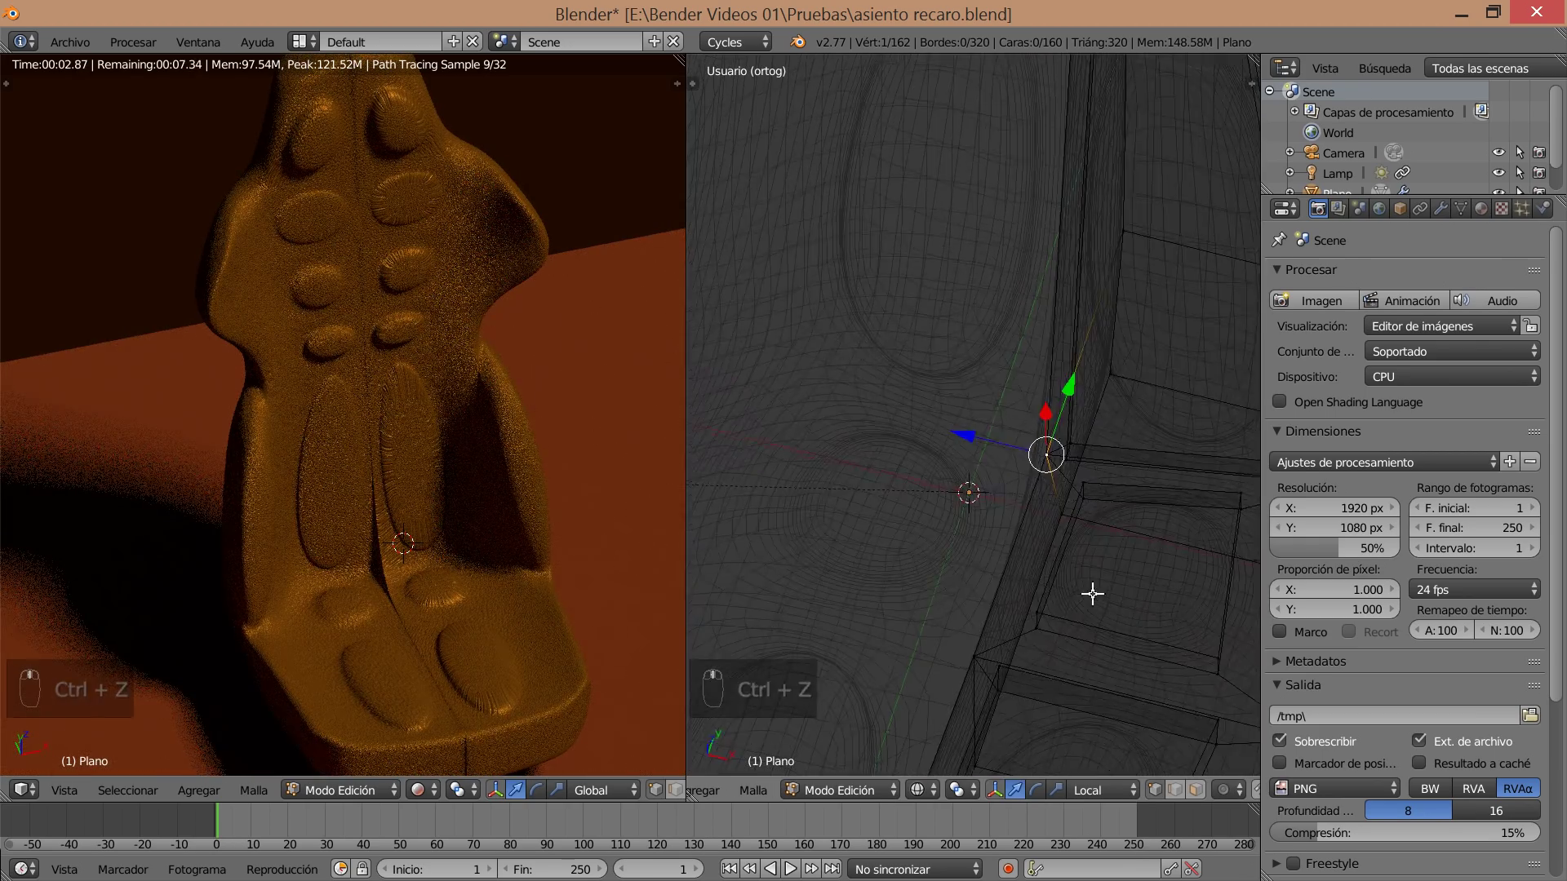
{"action": "left_click_drag", "start_coordinate": [1043, 569], "coordinate": [1059, 535]}
{"action": "key", "text": "z"}
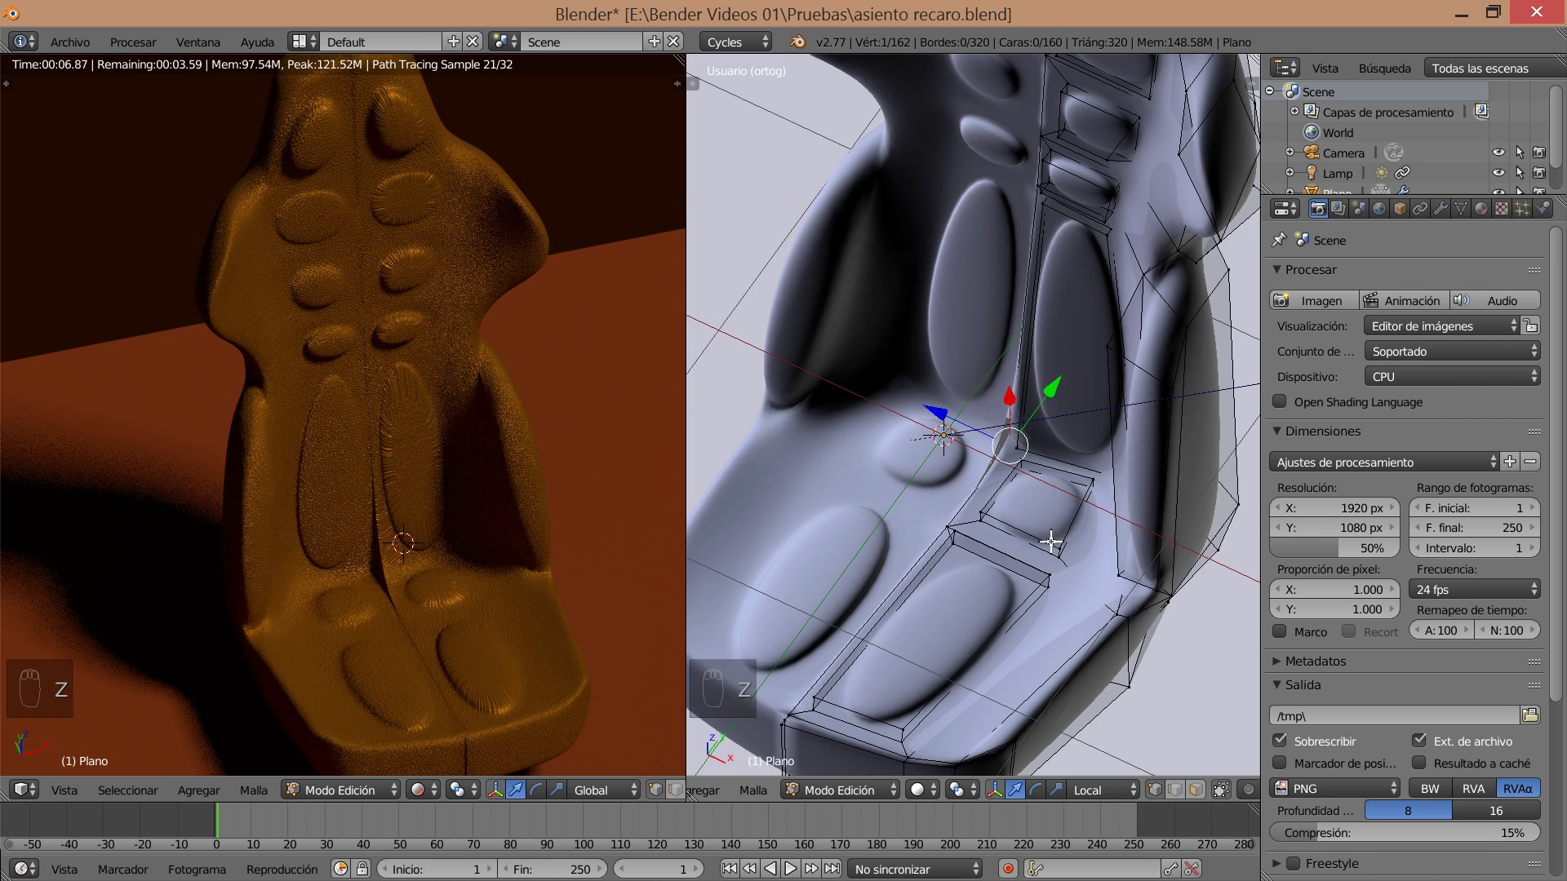
{"action": "left_click_drag", "start_coordinate": [1065, 507], "coordinate": [1095, 411]}
{"action": "key", "text": "ctrl+r"}
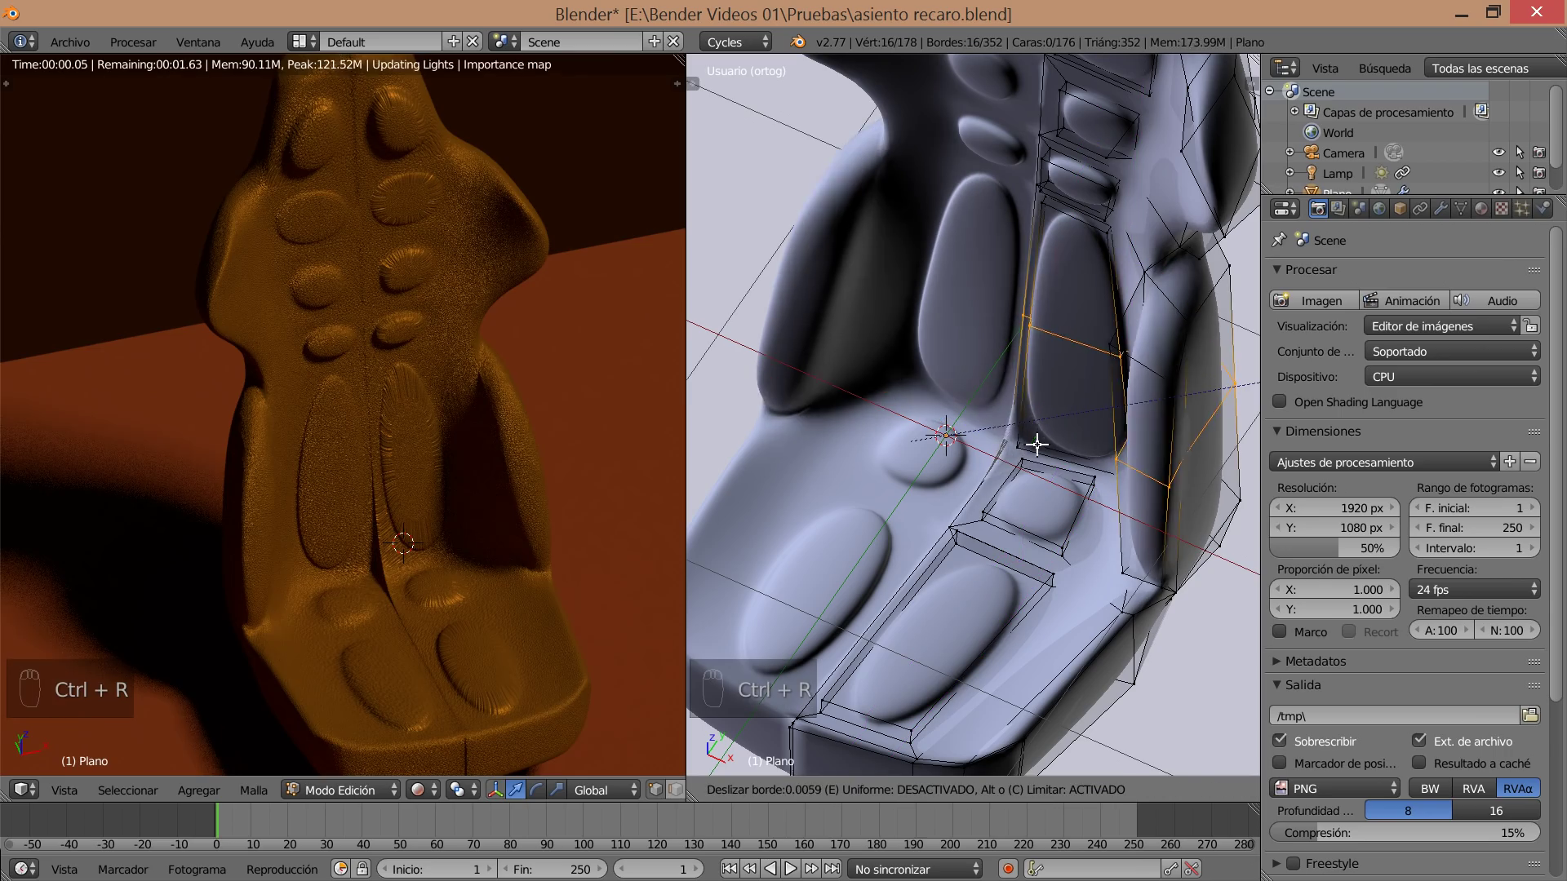
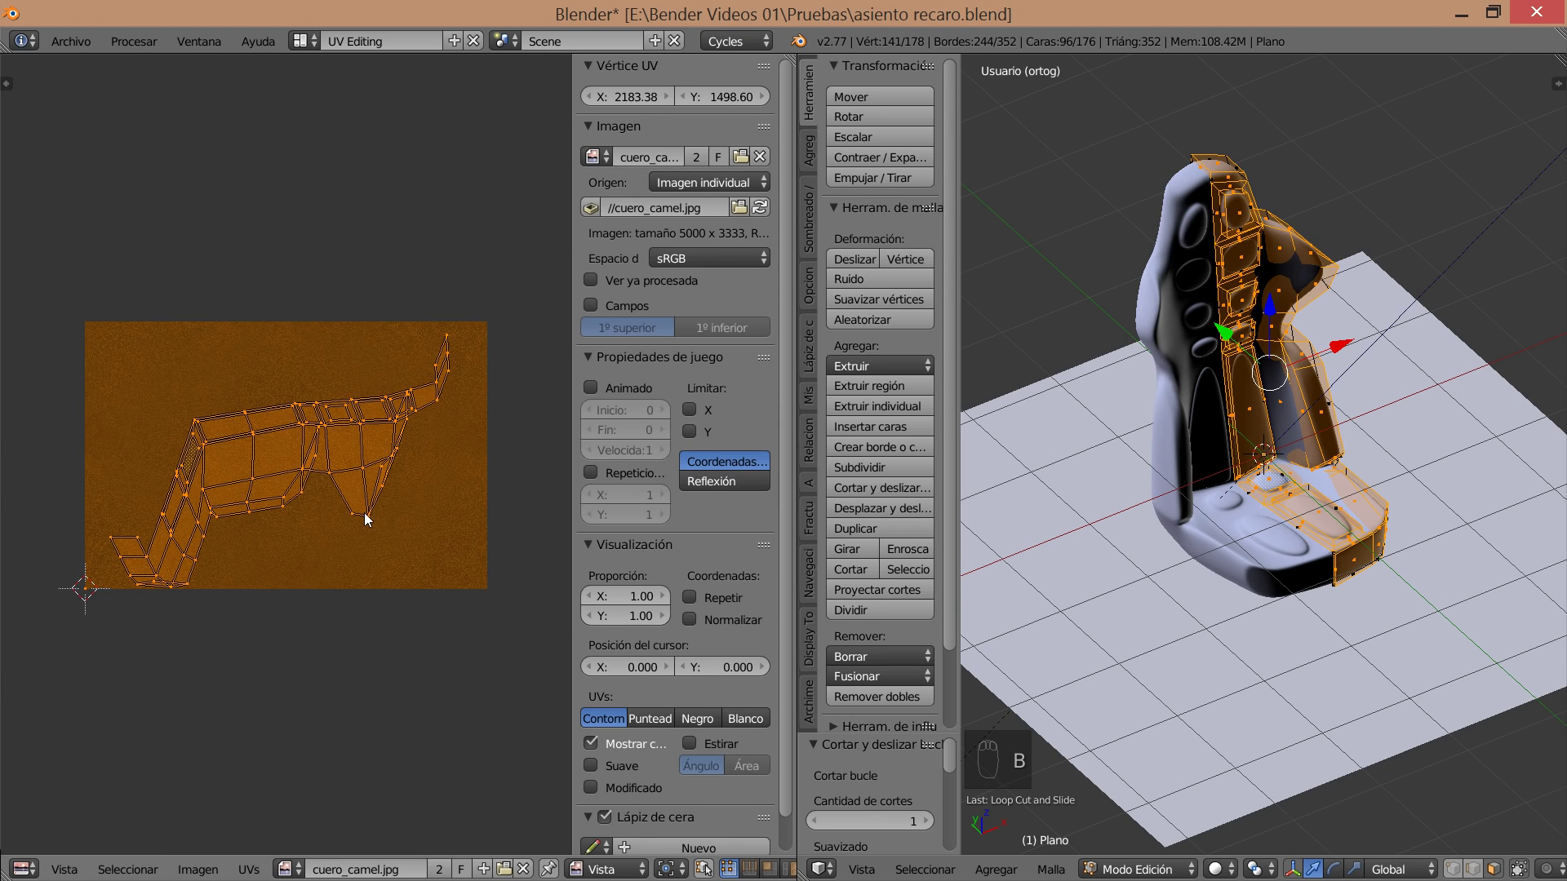
Select, rotate and scale the side panel's UV island over the leather image, then leave edit mode.
{"action": "key", "text": "a"}
{"action": "key", "text": "a"}
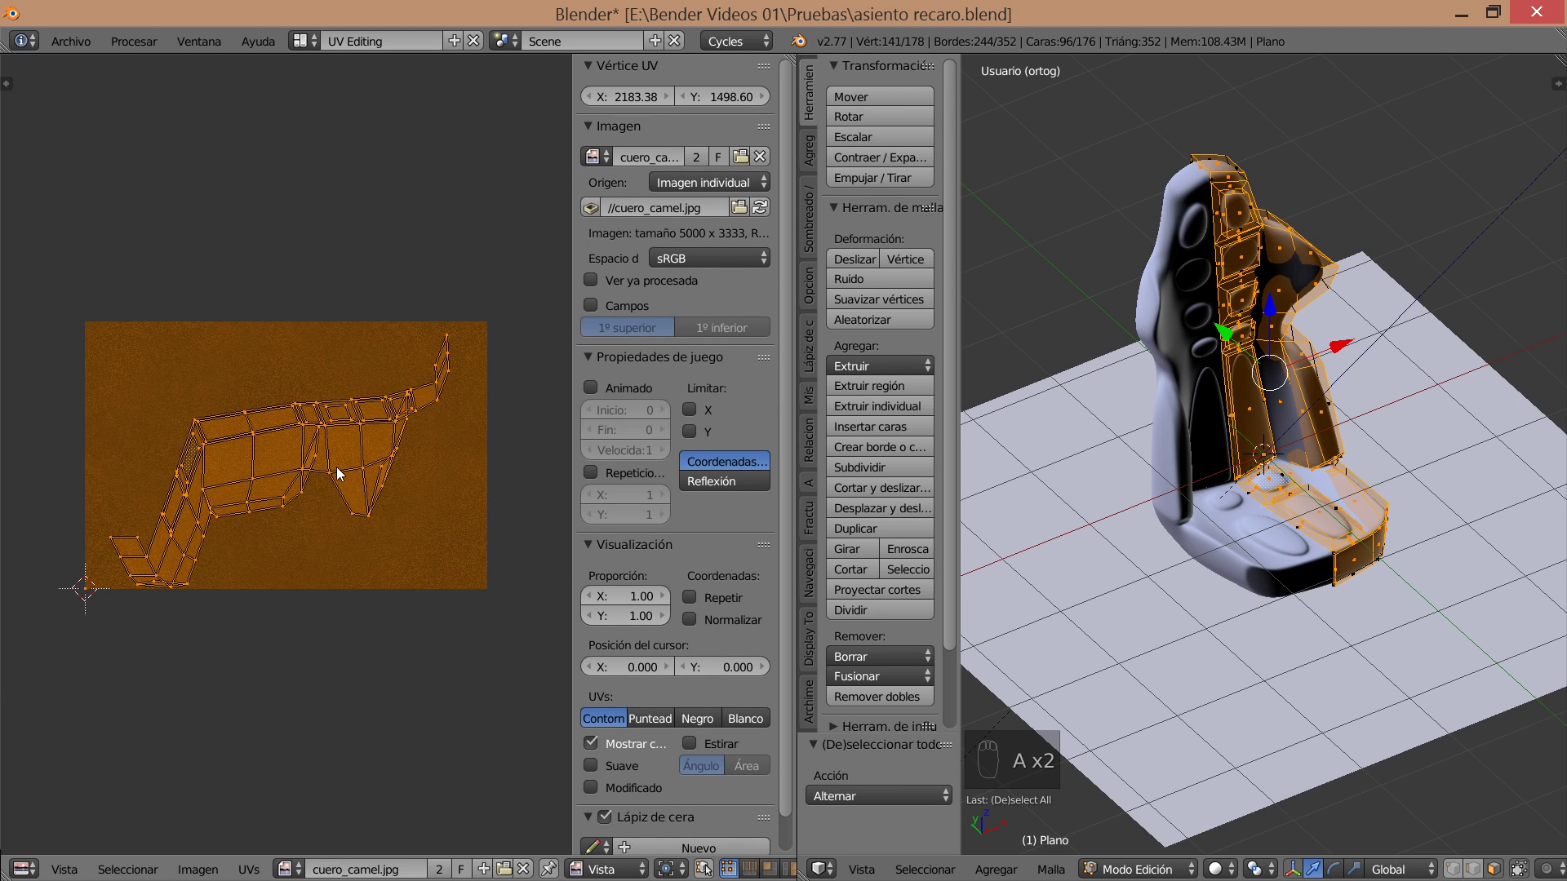
{"action": "key", "text": "r"}
{"action": "key", "text": "s"}
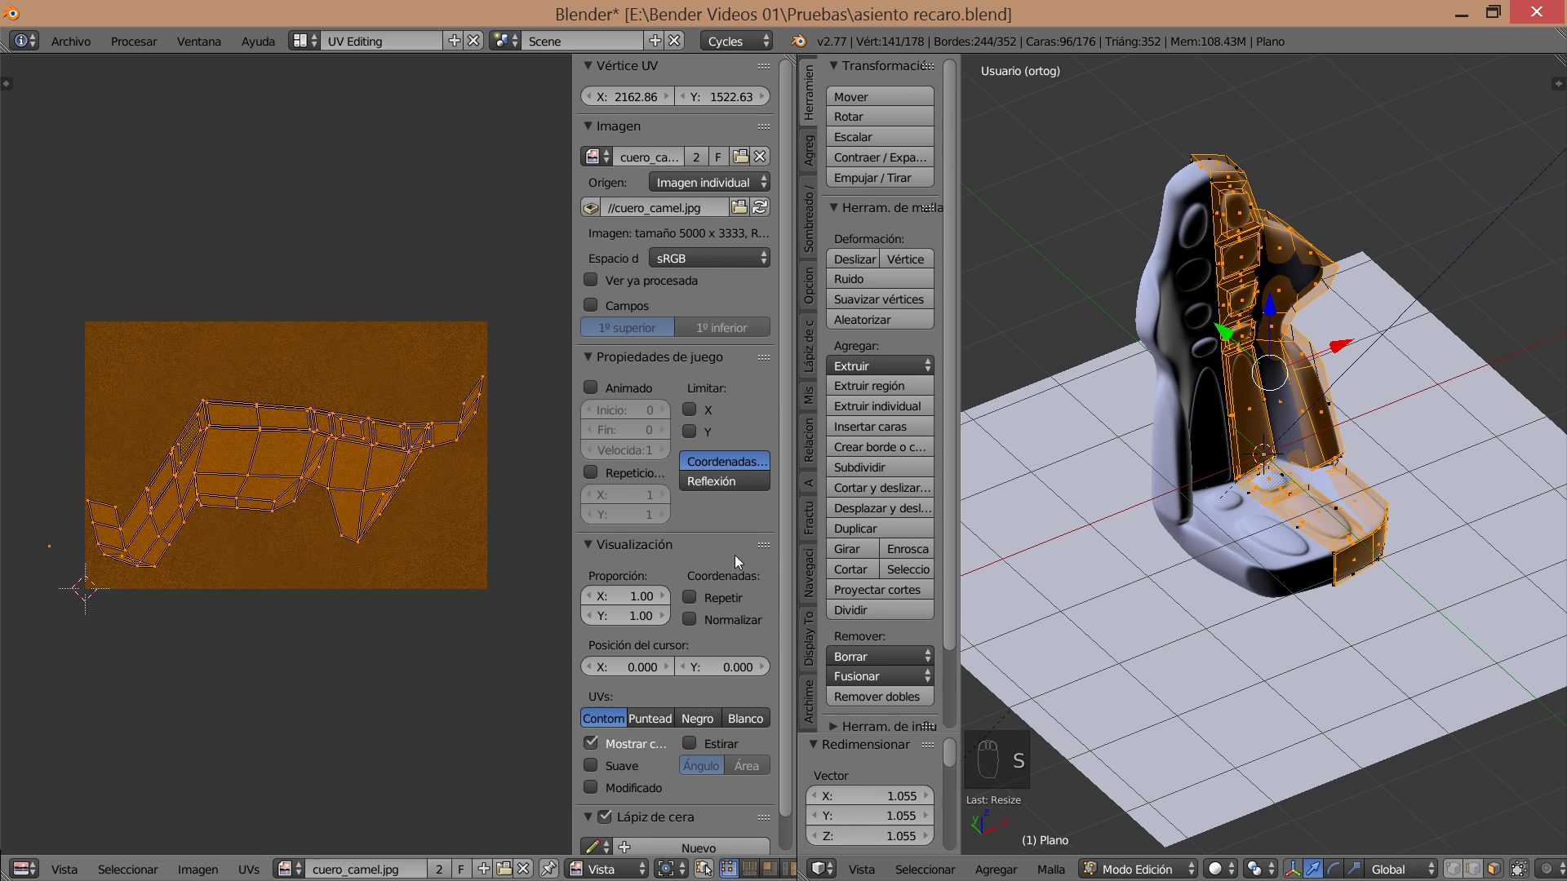
{"action": "key", "text": "Tab"}
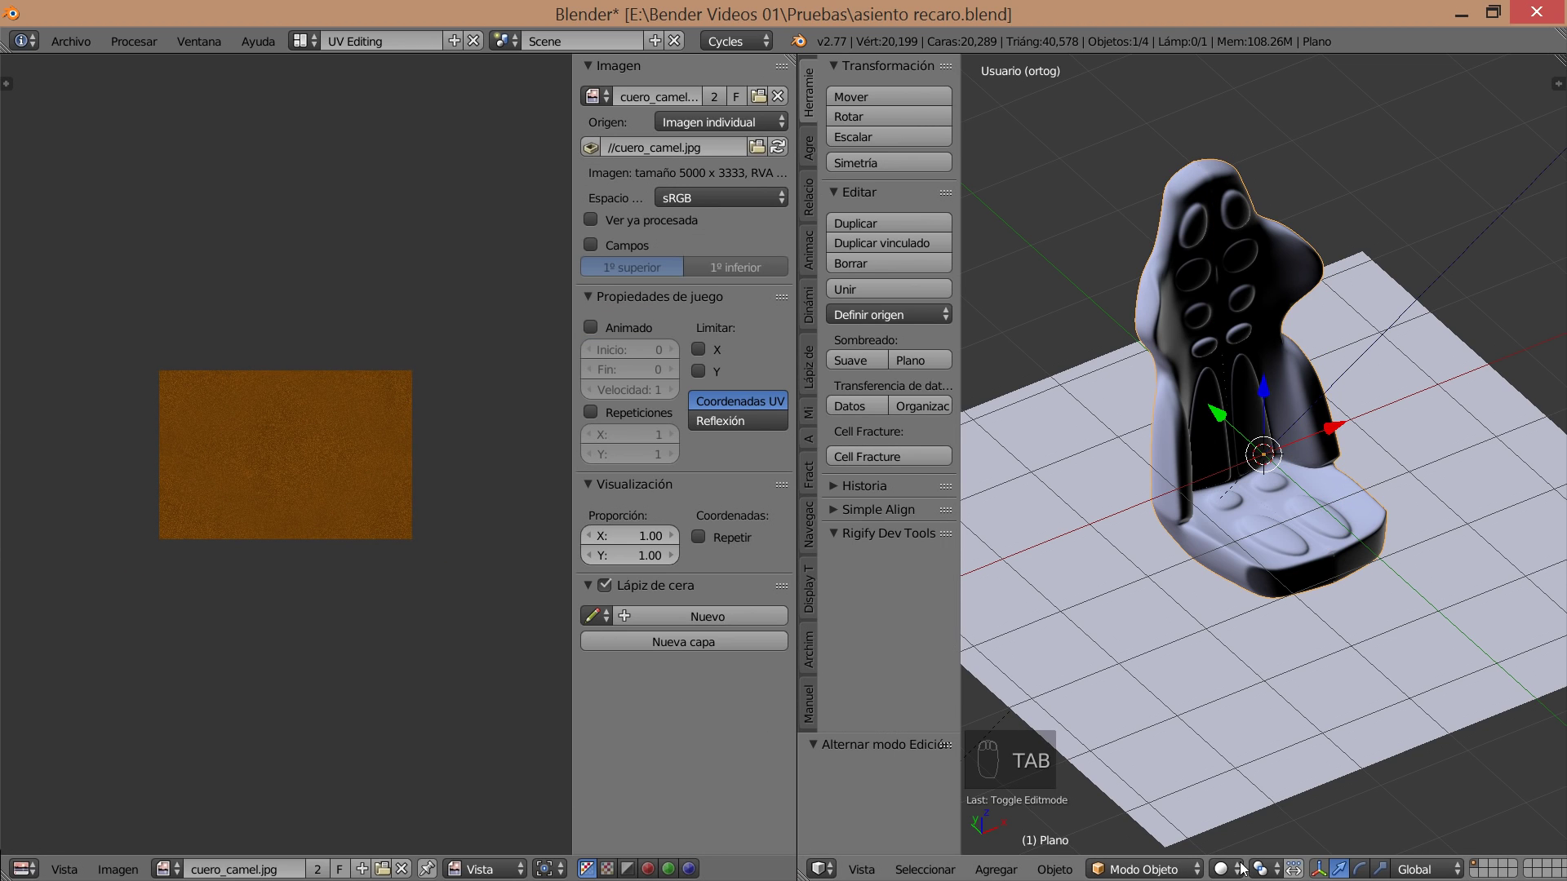
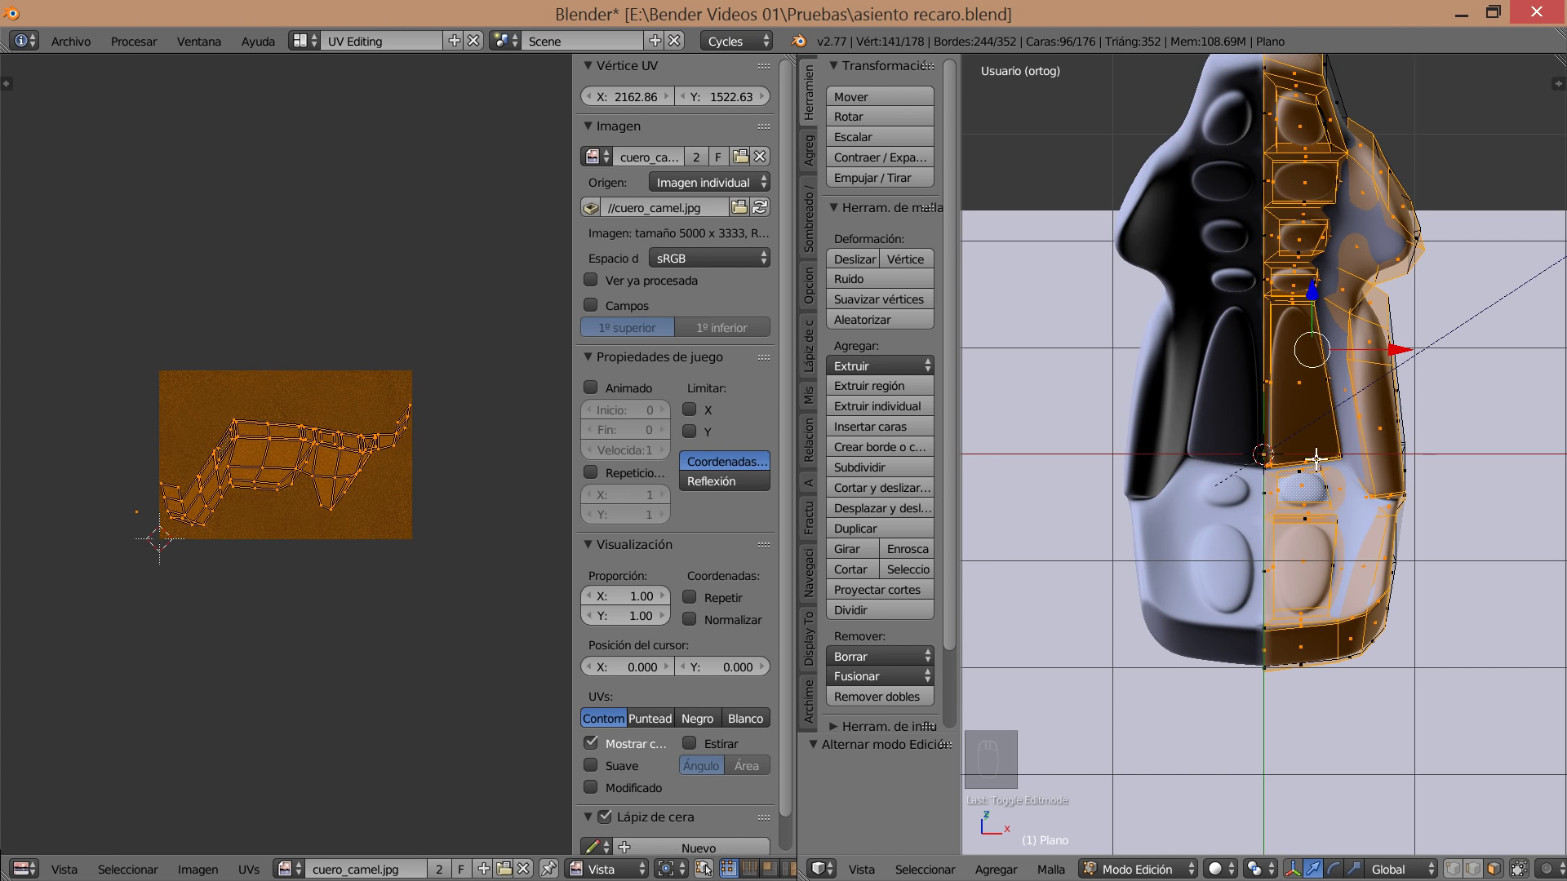
Select the whole seat, project its UVs from view onto the camel leather, and show a rendered preview.
{"action": "key", "text": "a"}
{"action": "key", "text": "a"}
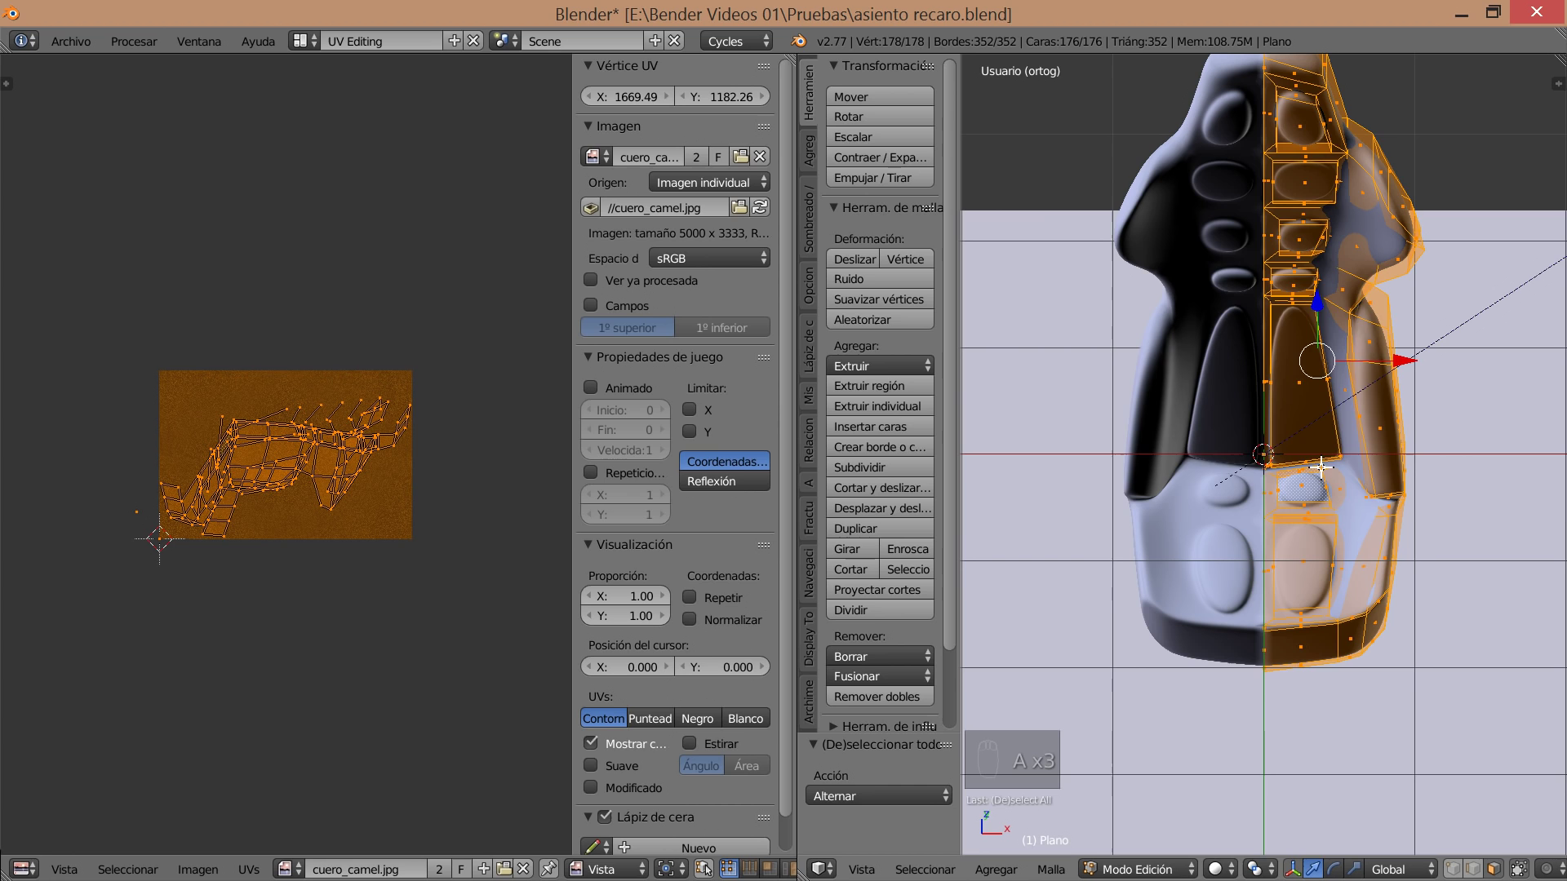
{"action": "key", "text": "u"}
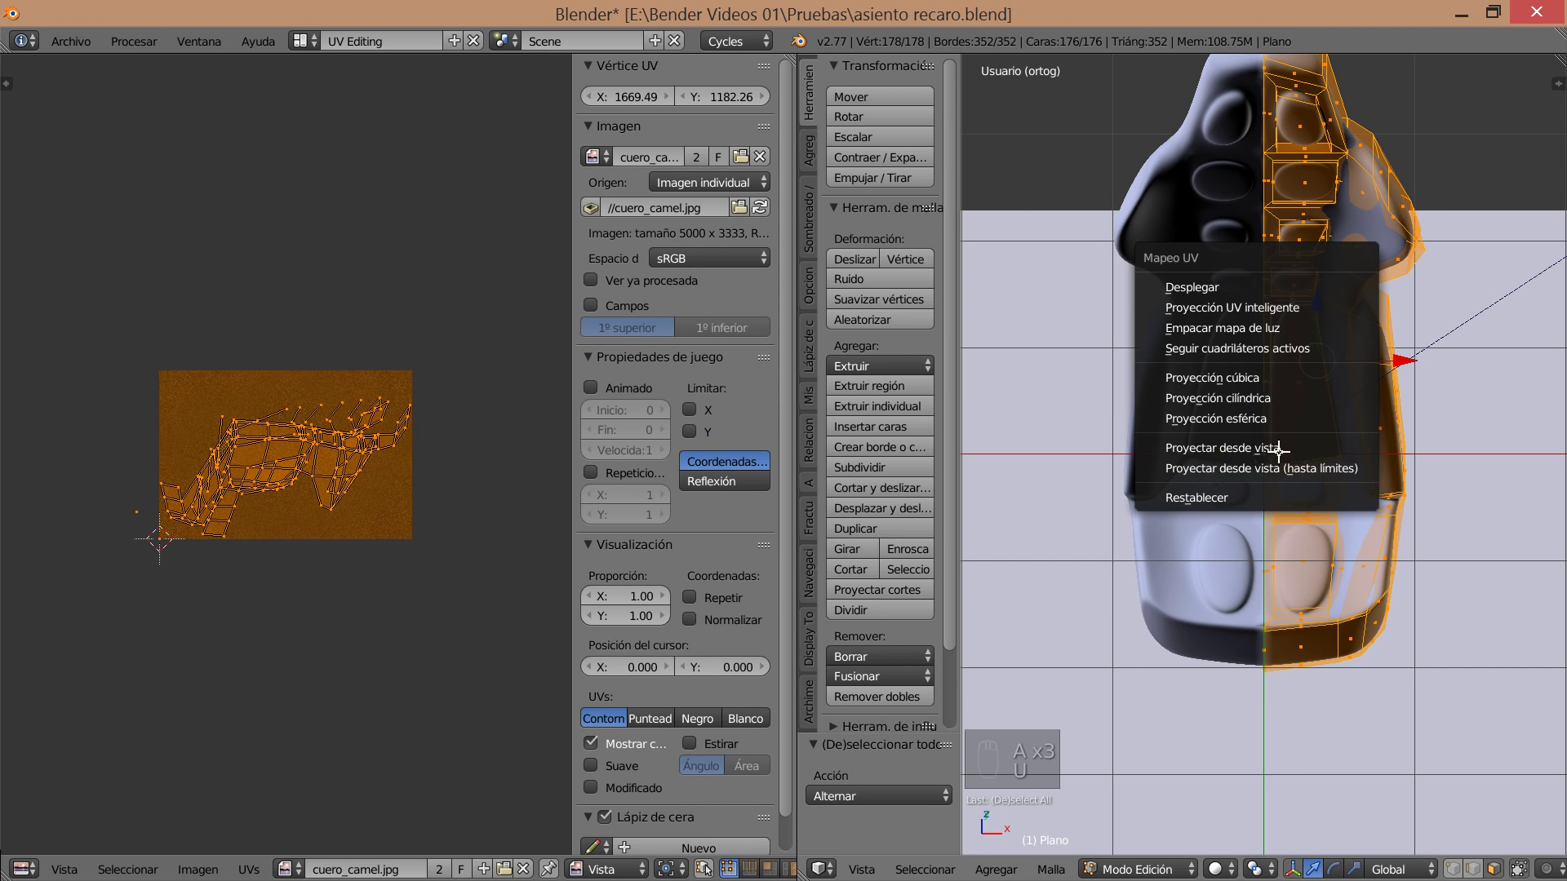
{"action": "key", "text": "u"}
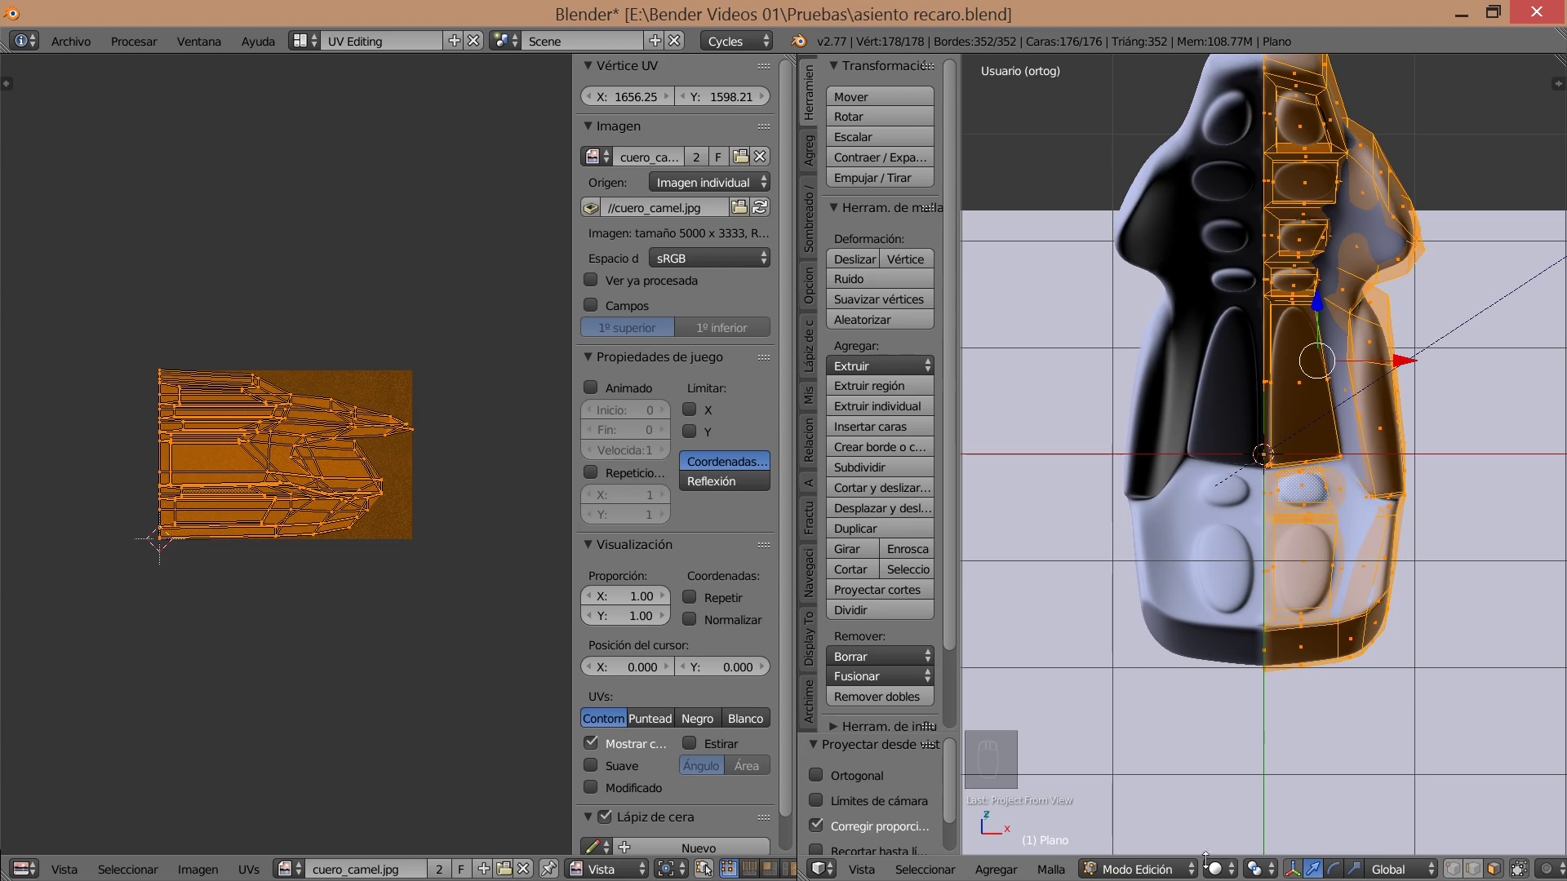
{"action": "left_click", "coordinate": [1226, 704]}
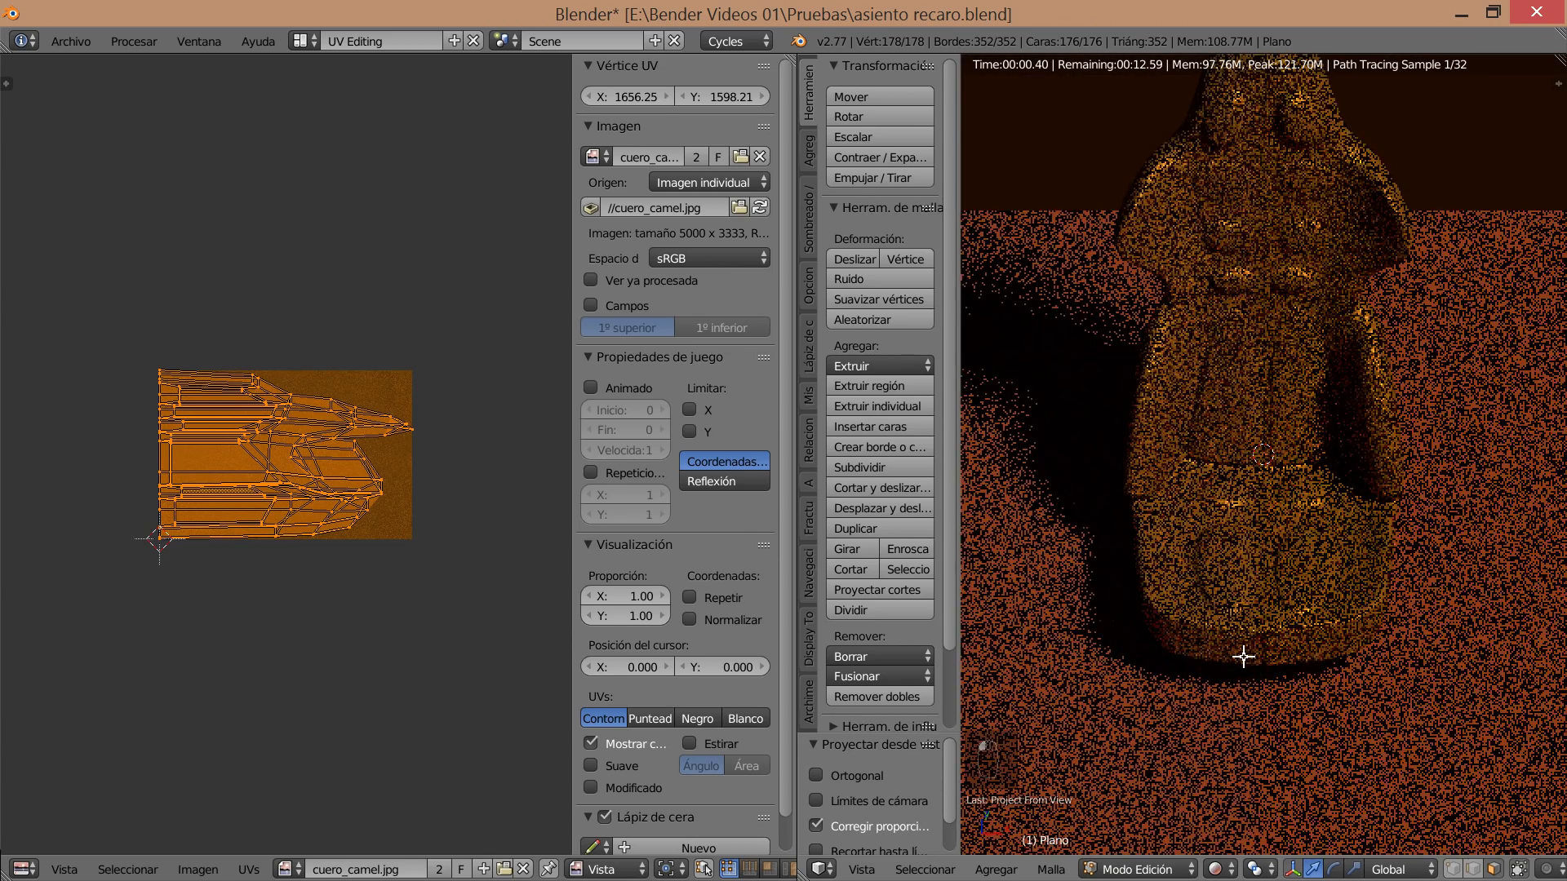
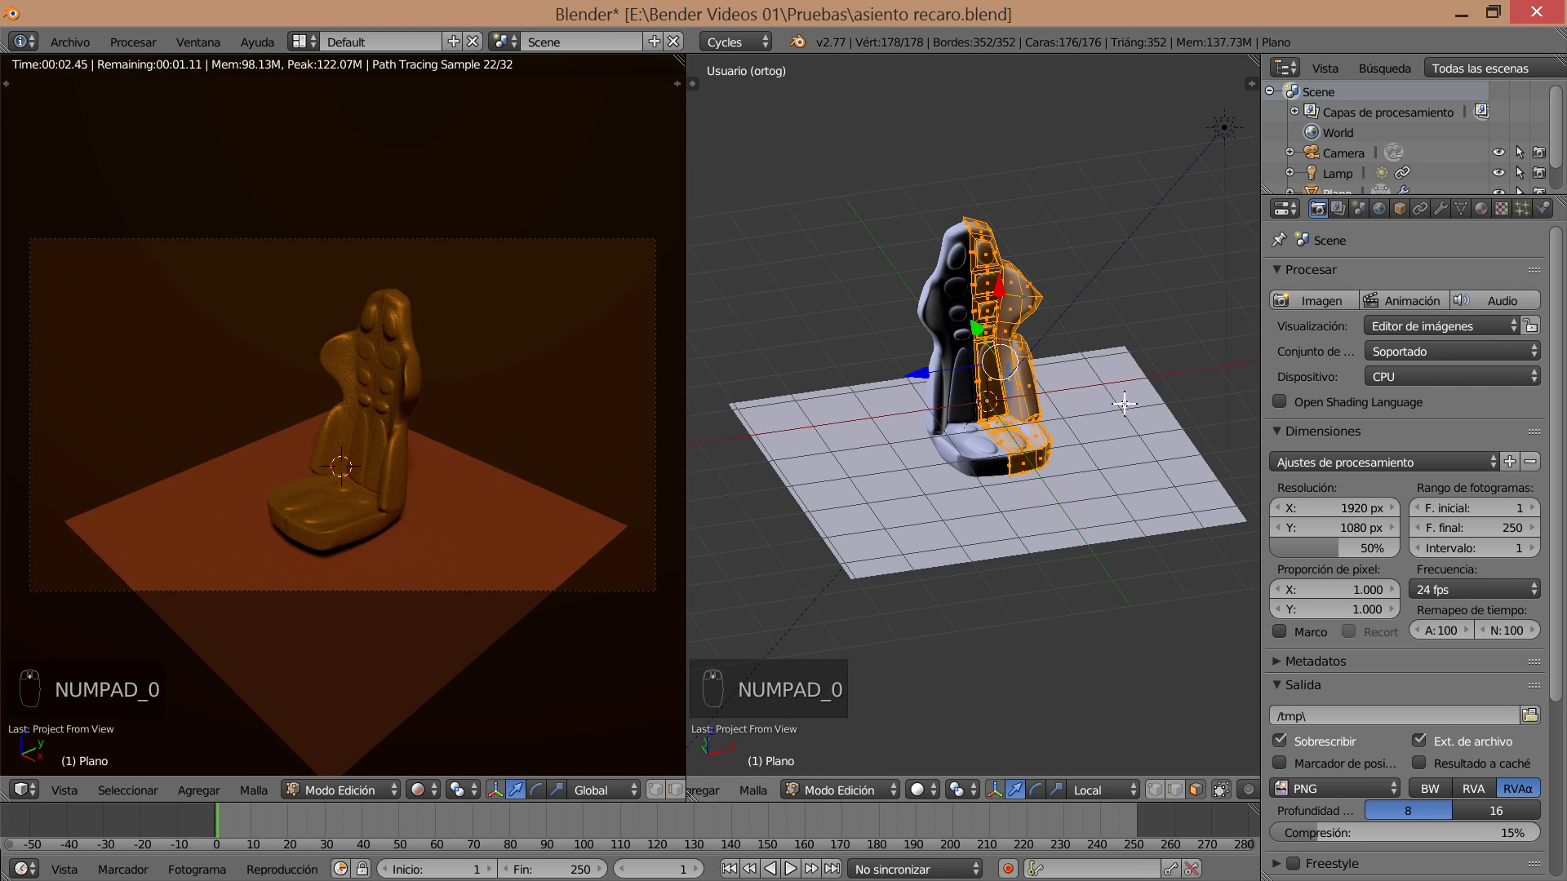
Move the Camera to reframe the seat, save the scene, and set render dimensions to HDTV 720p at 100%.
{"action": "key", "text": "Tab"}
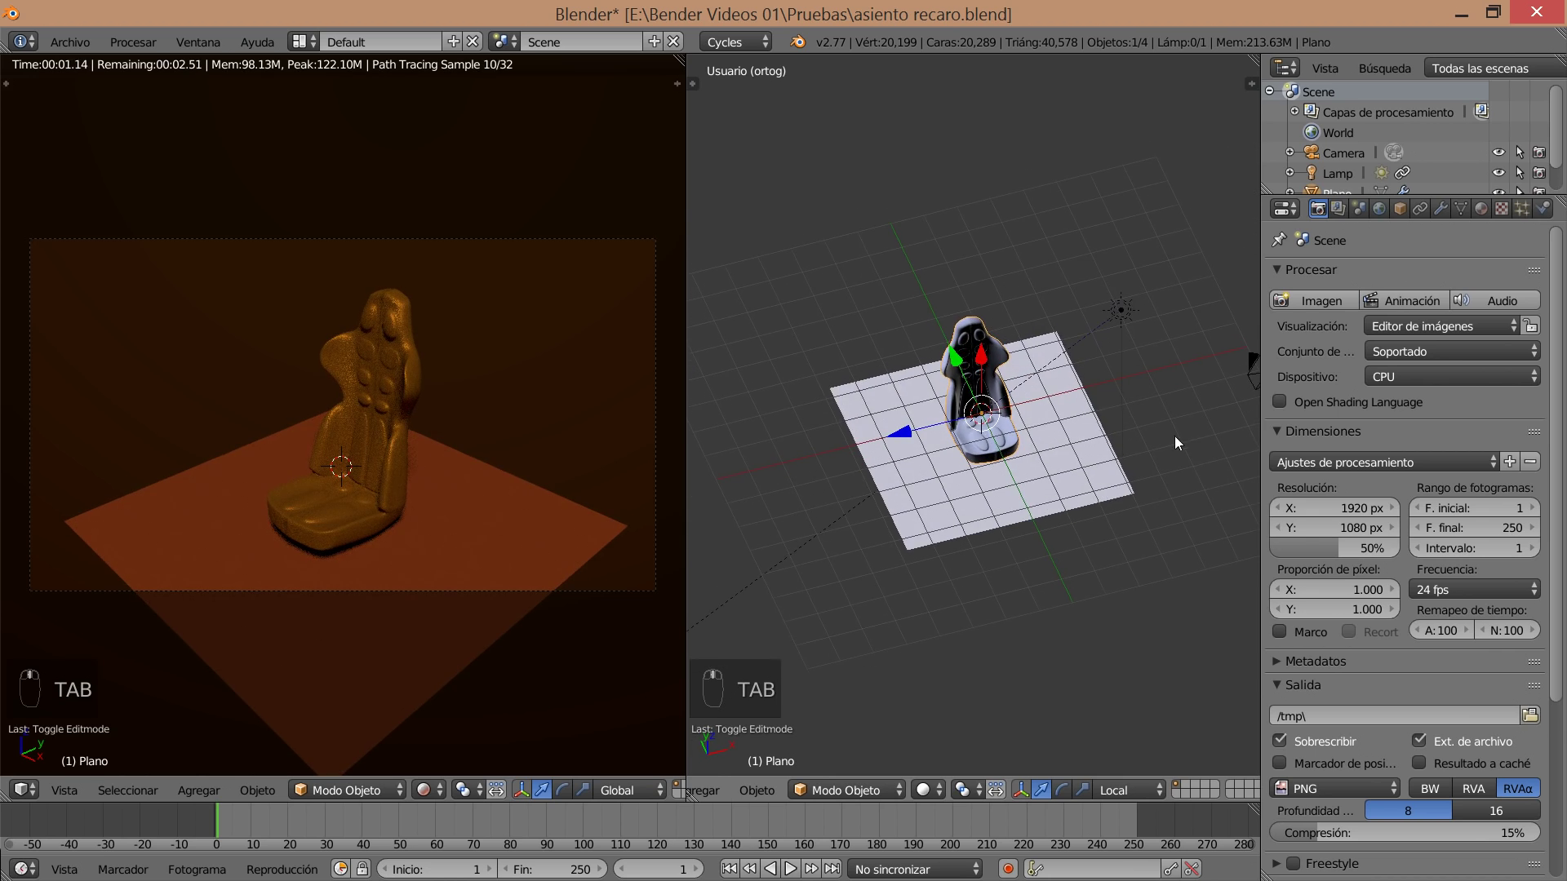
{"action": "left_click_drag", "start_coordinate": [1188, 392], "coordinate": [1252, 383]}
{"action": "left_click_drag", "start_coordinate": [1252, 384], "coordinate": [1224, 384]}
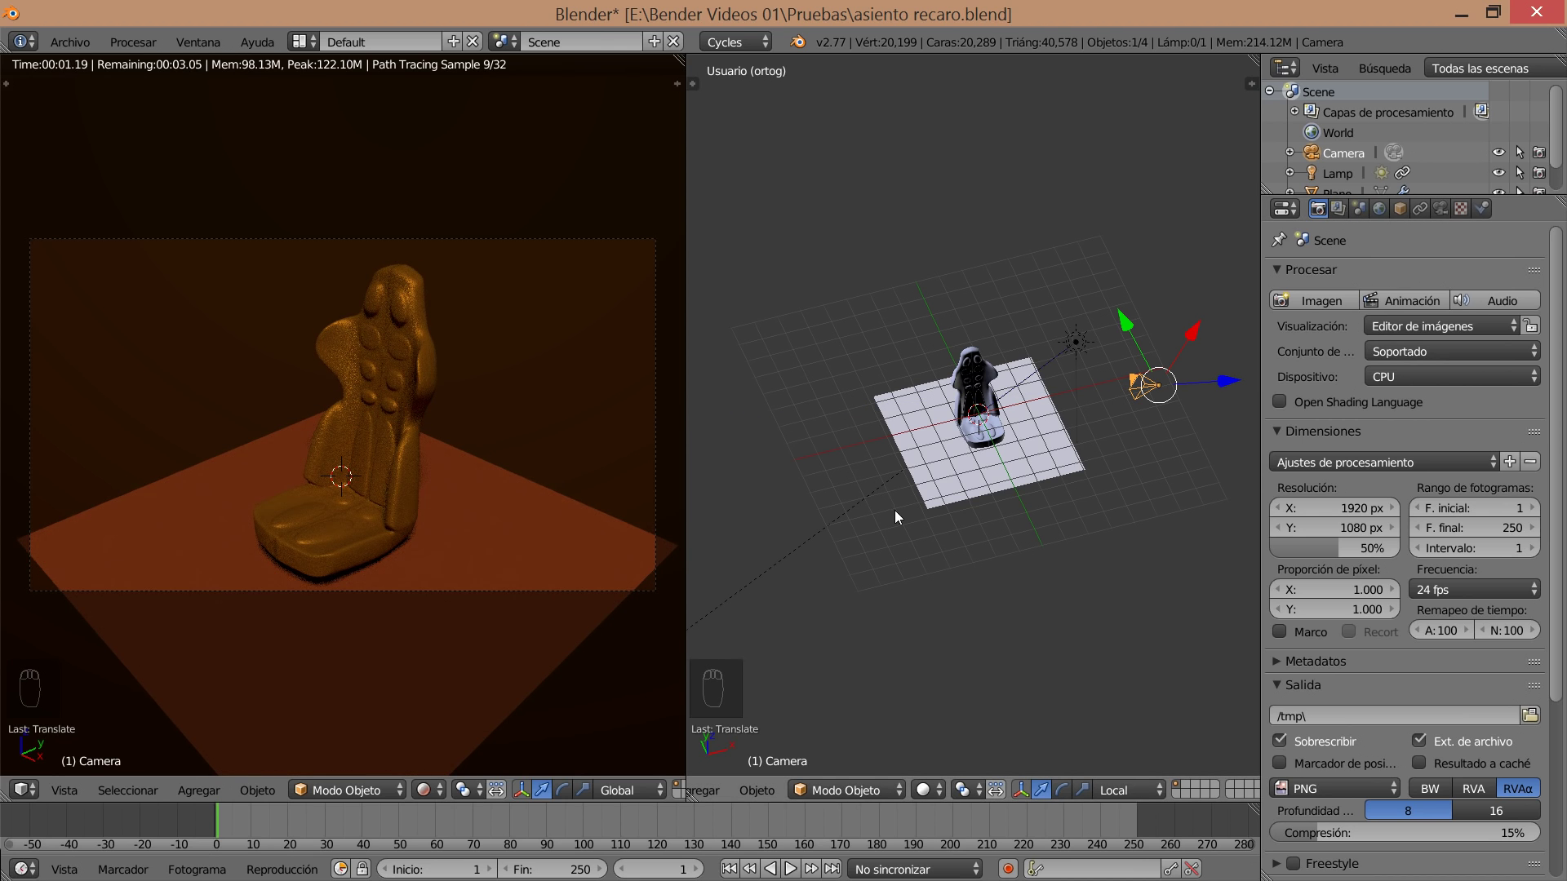
{"action": "key", "text": "ctrl+s"}
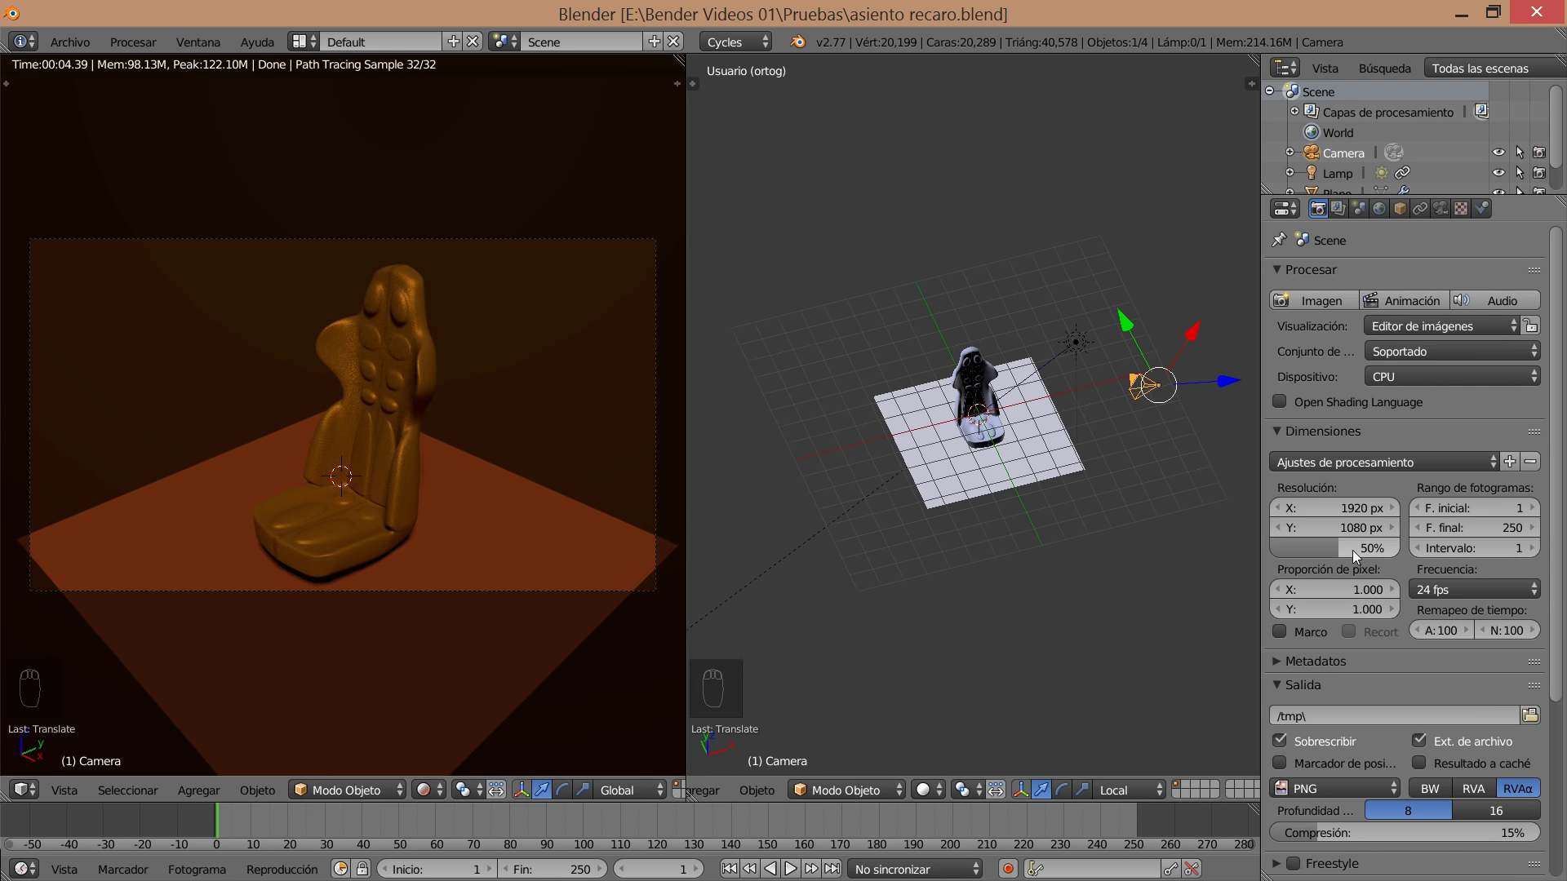
{"action": "left_click_drag", "start_coordinate": [1419, 462], "coordinate": [1362, 553]}
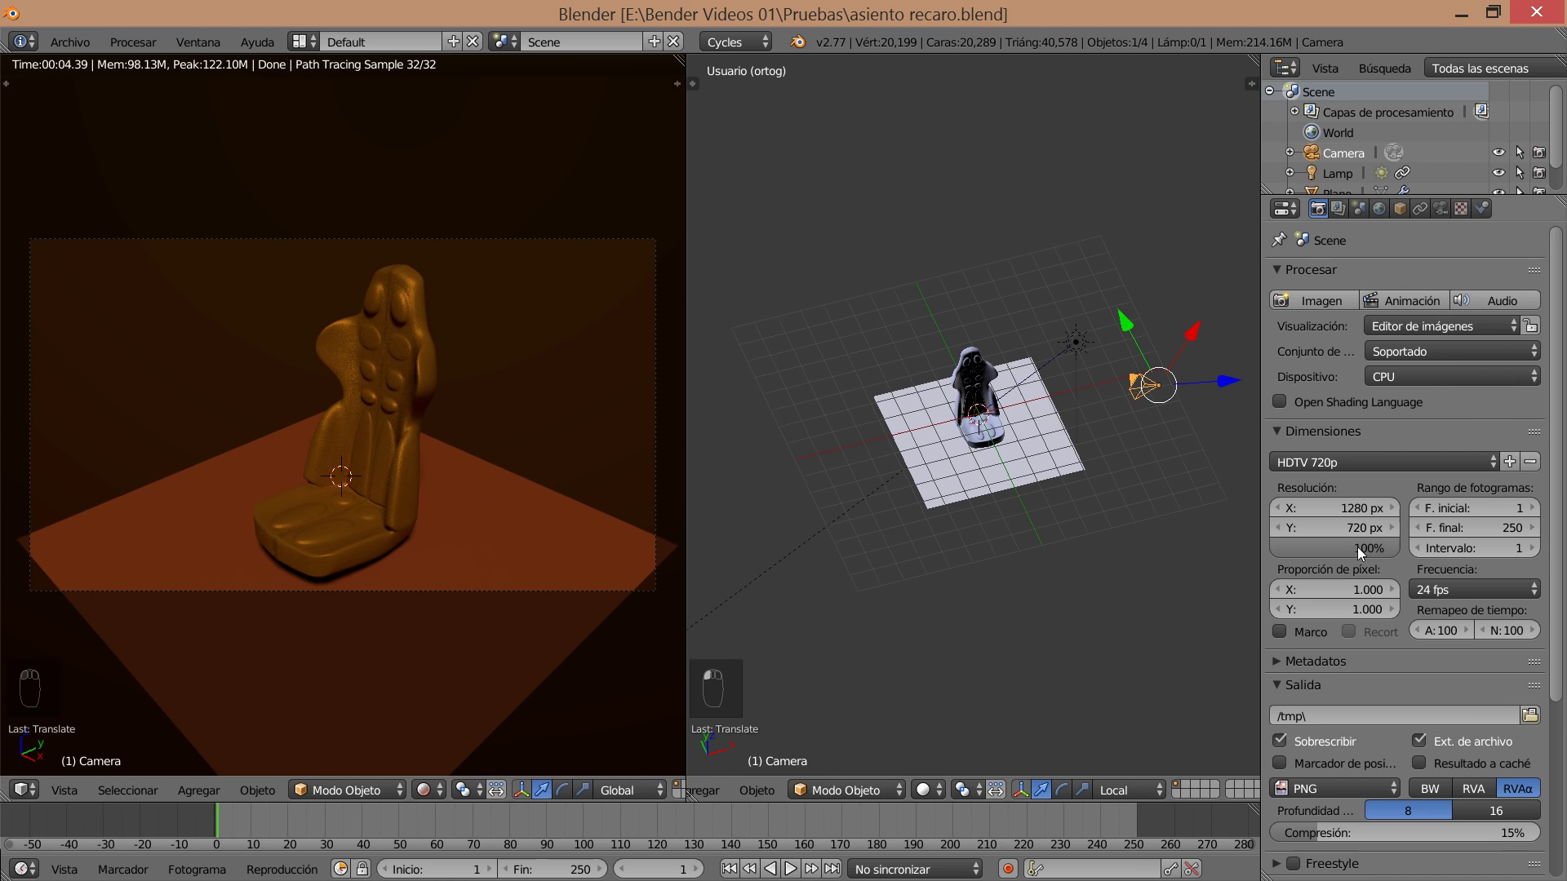
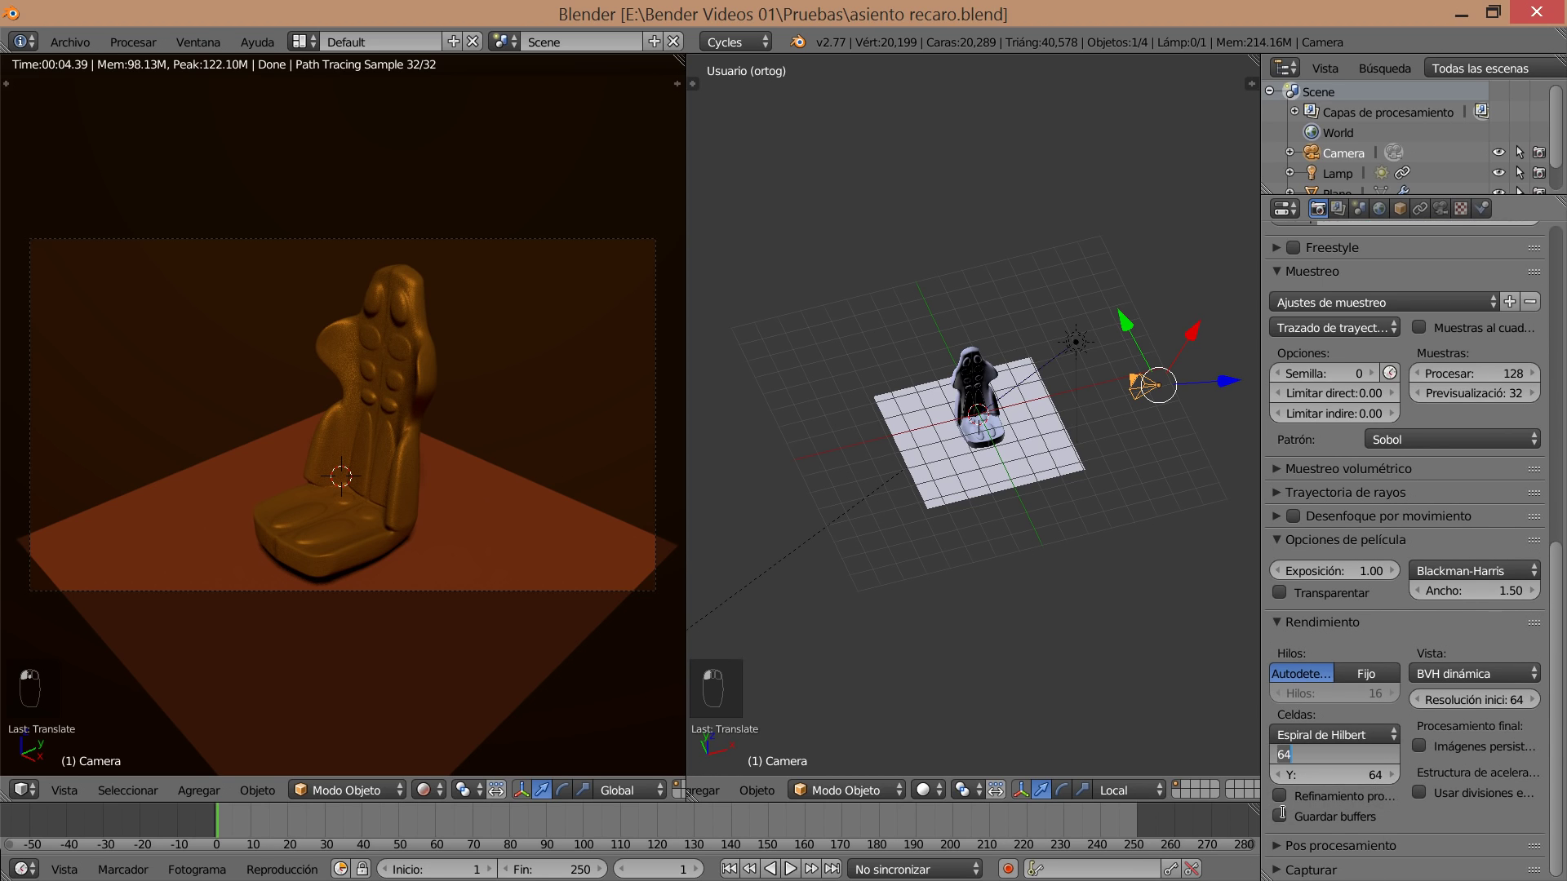
Look through the camera with Numpad 0, start a render and cancel it partway.
{"action": "key", "text": "KP_0"}
{"action": "key", "text": "KP_0"}
{"action": "key", "text": "KP_0"}
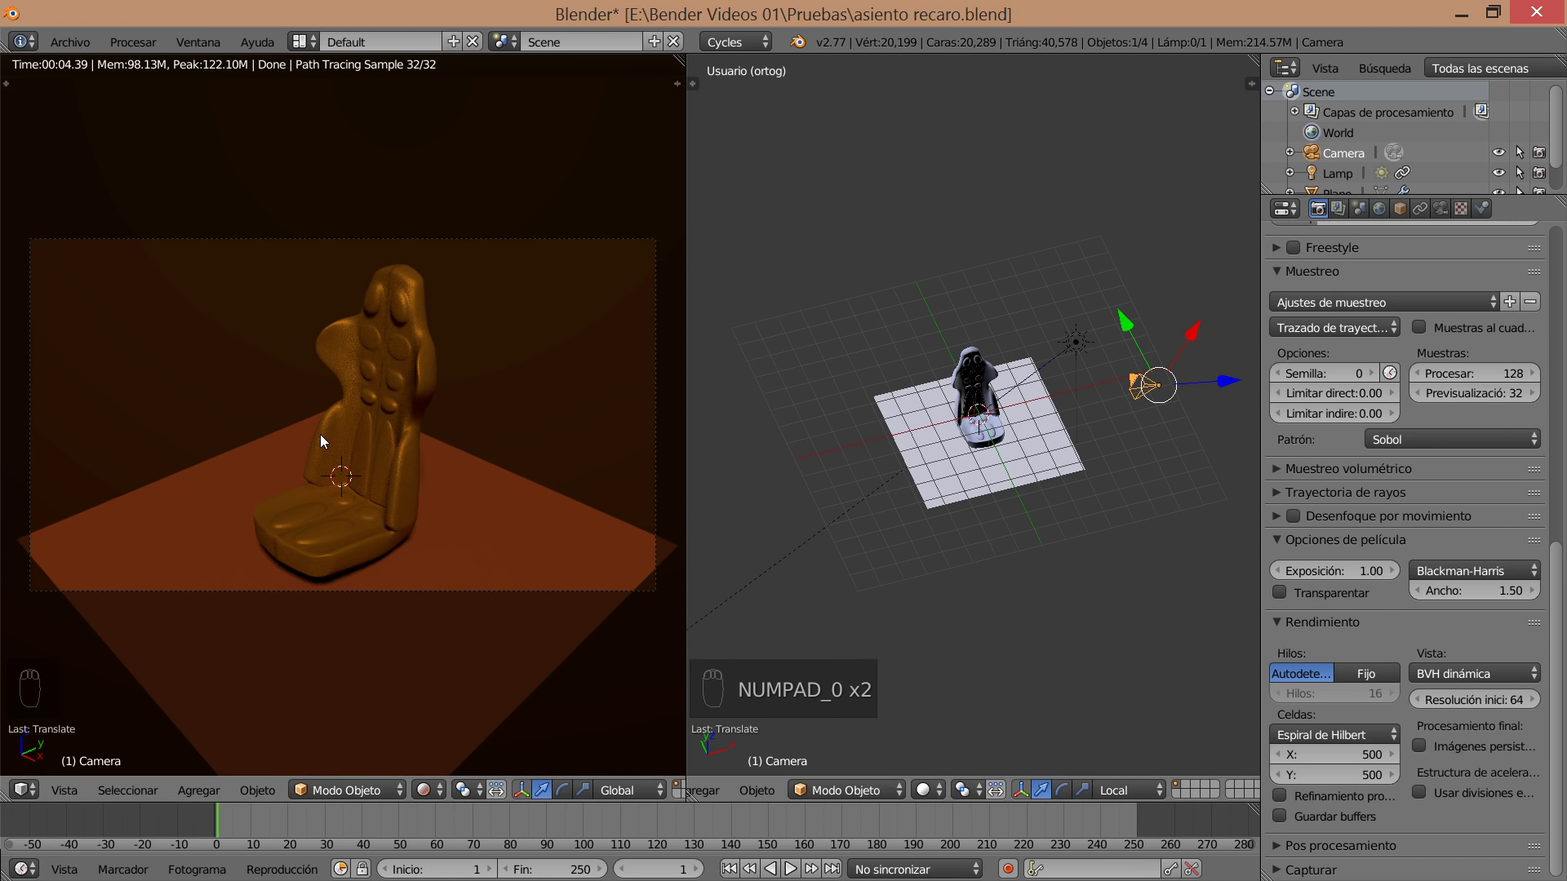
{"action": "left_click_drag", "start_coordinate": [1079, 346], "coordinate": [1325, 218]}
{"action": "key", "text": "Escape"}
Select the Lamp and set Cycles to the Experimental feature set on the GPU.
{"action": "left_click", "coordinate": [1325, 218]}
{"action": "left_click_drag", "start_coordinate": [1436, 359], "coordinate": [1442, 360]}
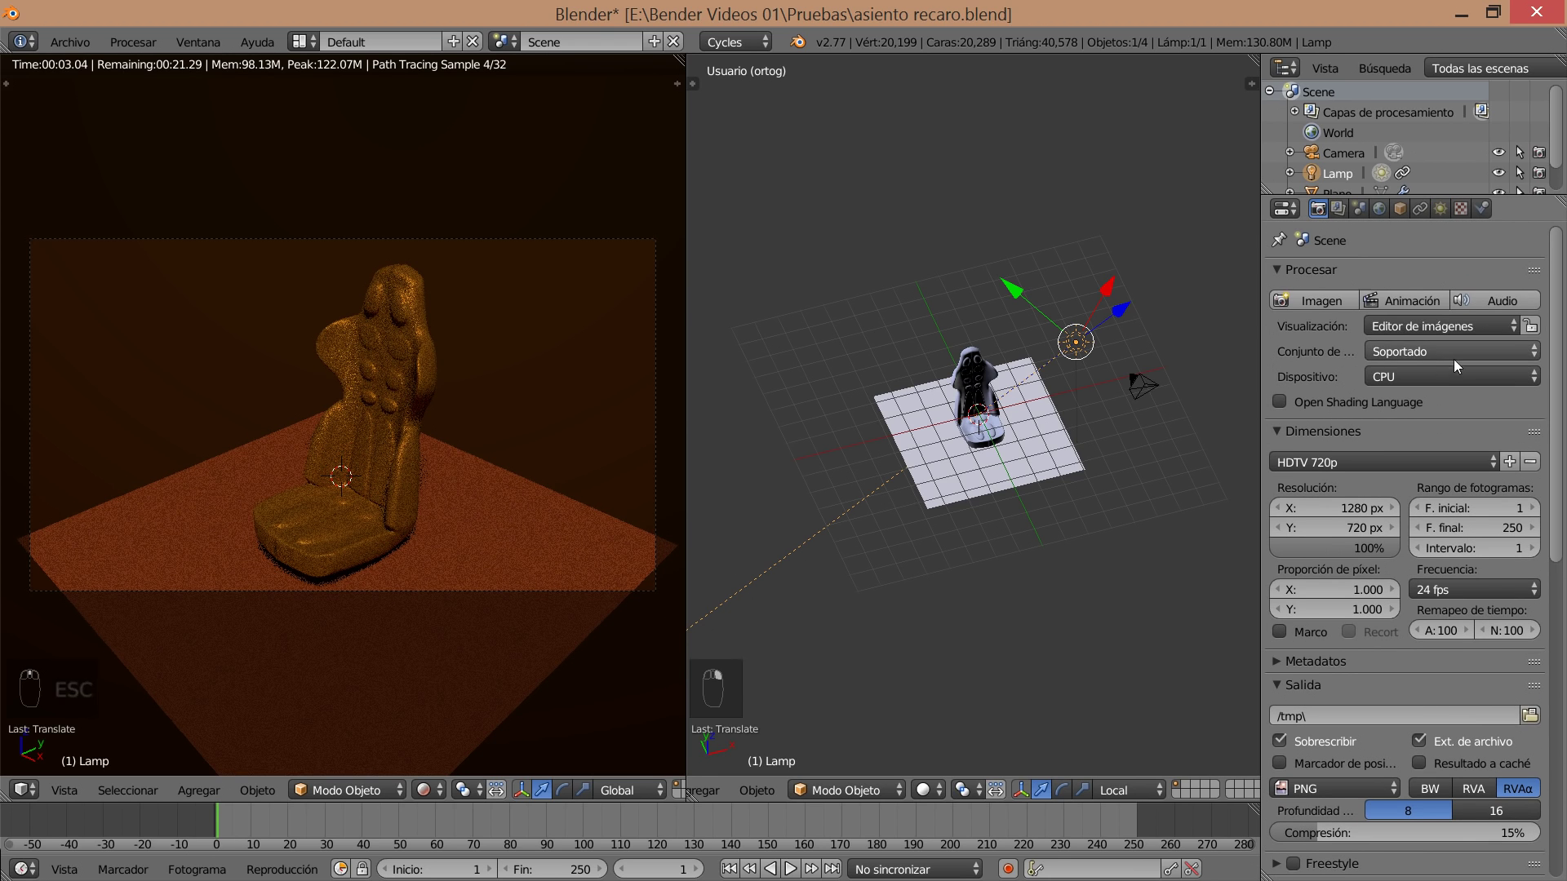